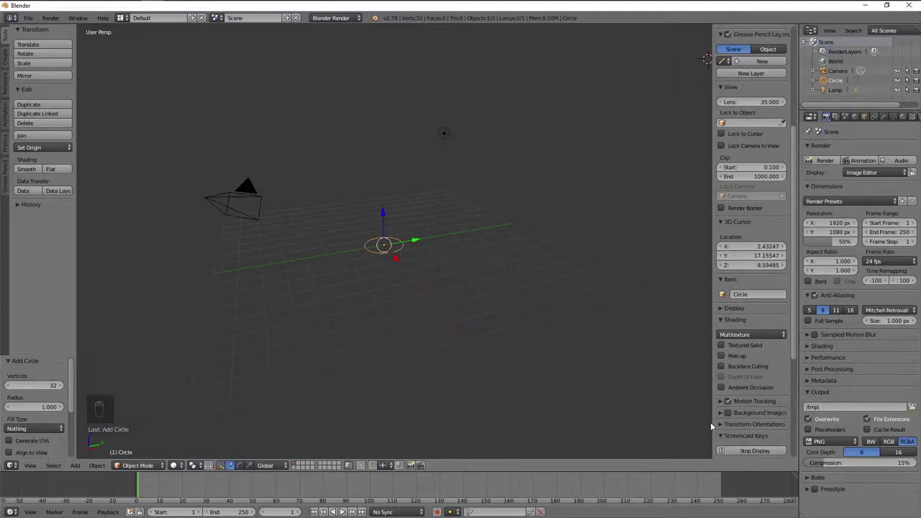
- Frame the new circle and set its vertex count back to 32 in the Add Circle panel
{"action": "key", "text": "shift+c"}
{"action": "key", "text": "KP_Decimal"}
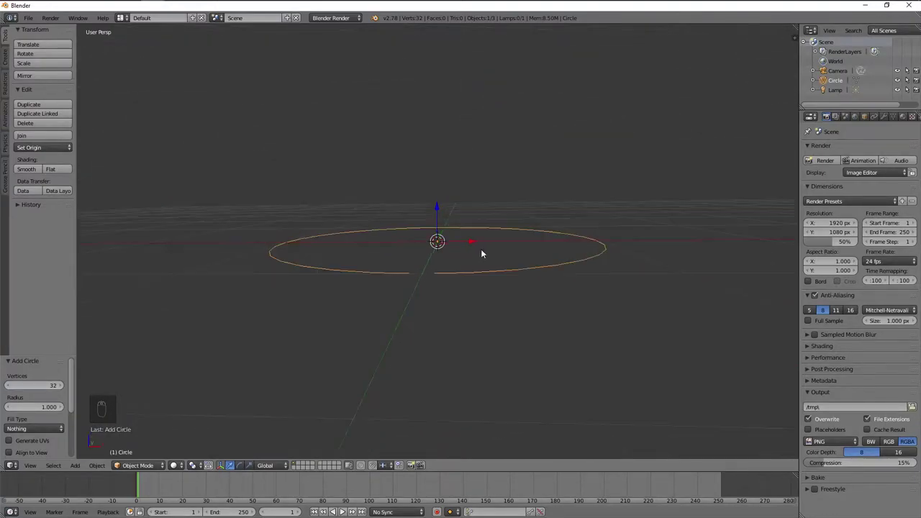
{"action": "left_click_drag", "start_coordinate": [52, 389], "coordinate": [40, 390]}
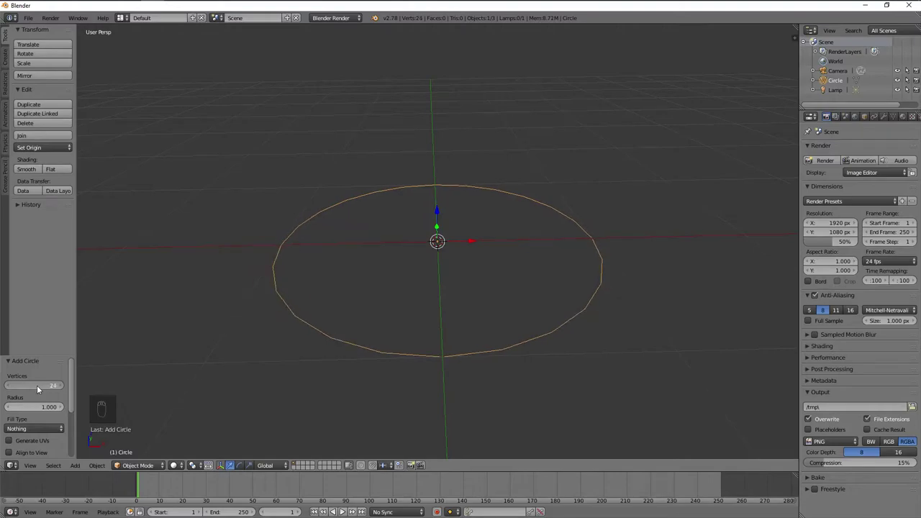
{"action": "left_click_drag", "start_coordinate": [363, 328], "coordinate": [379, 301]}
- Extrude the whole circle straight up into the cylindrical jar wall
{"action": "key", "text": "Tab"}
{"action": "key", "text": "KP_1"}
{"action": "key", "text": "KP_Decimal"}
{"action": "key", "text": "KP_5"}
{"action": "key", "text": "e"}
{"action": "key", "text": "ctrl+l"}
{"action": "key", "text": "ctrl+n"}
- Extrude the top ring and scale it inward to form the sloping shoulder
{"action": "key", "text": "a"}
{"action": "left_click_drag", "start_coordinate": [458, 118], "coordinate": [428, 177]}
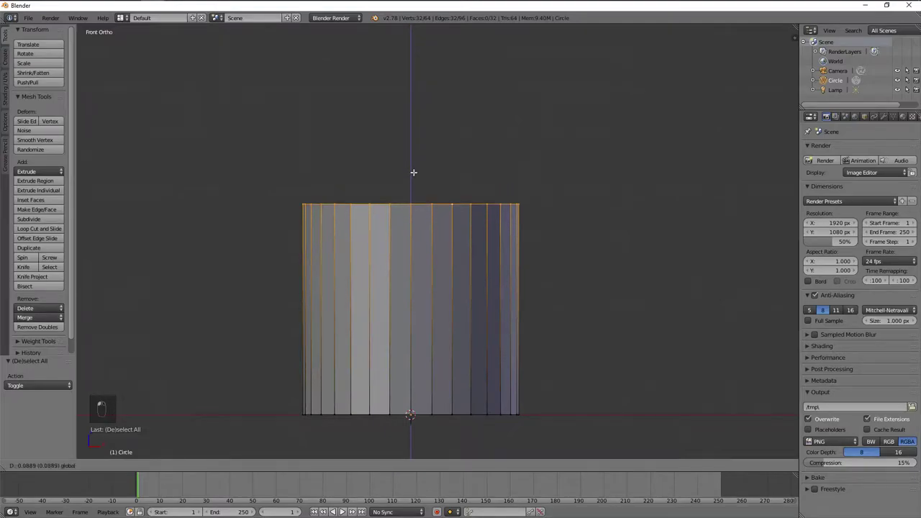
{"action": "key", "text": "e"}
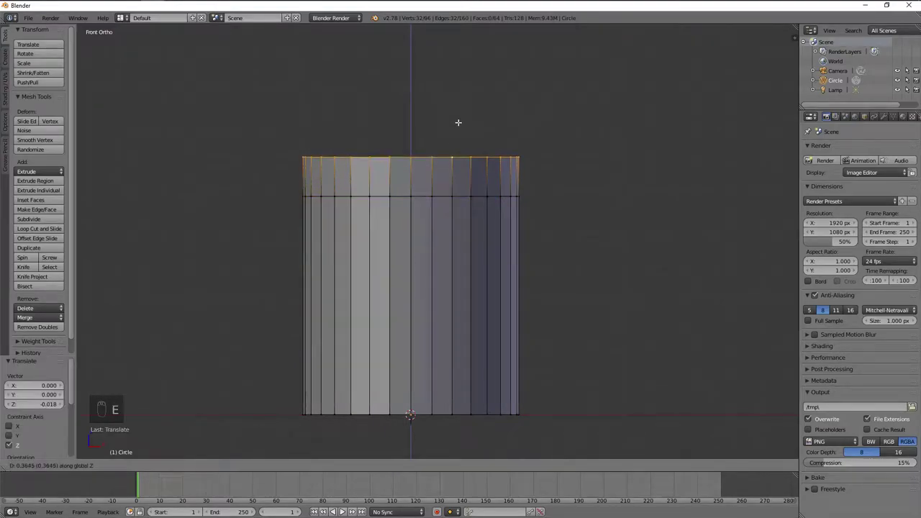
{"action": "key", "text": "s"}
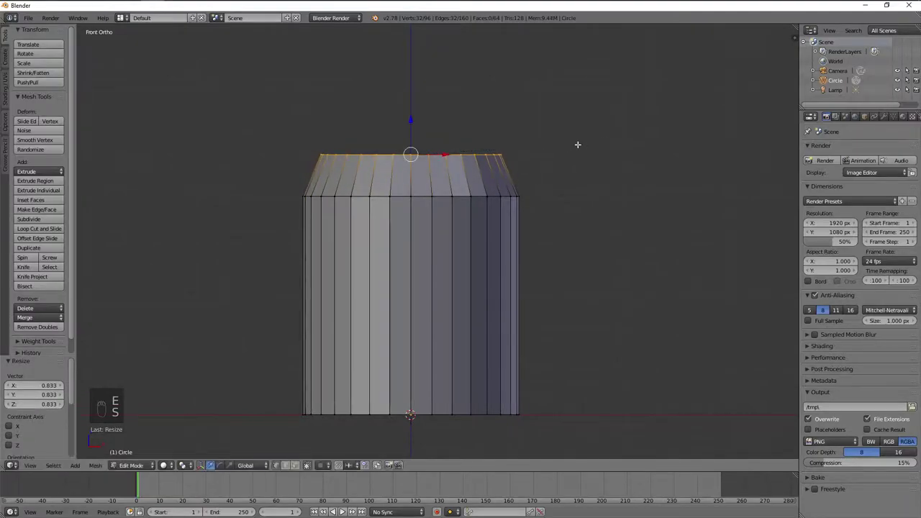
{"action": "left_click_drag", "start_coordinate": [572, 210], "coordinate": [583, 210]}
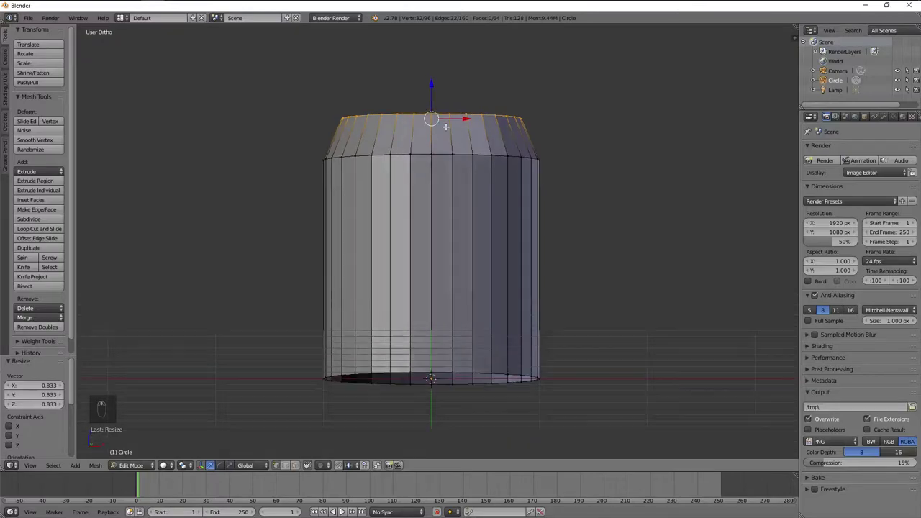
{"action": "key", "text": "KP_1"}
- Extrude the shoulder ring upward into a narrower neck
{"action": "key", "text": "g"}
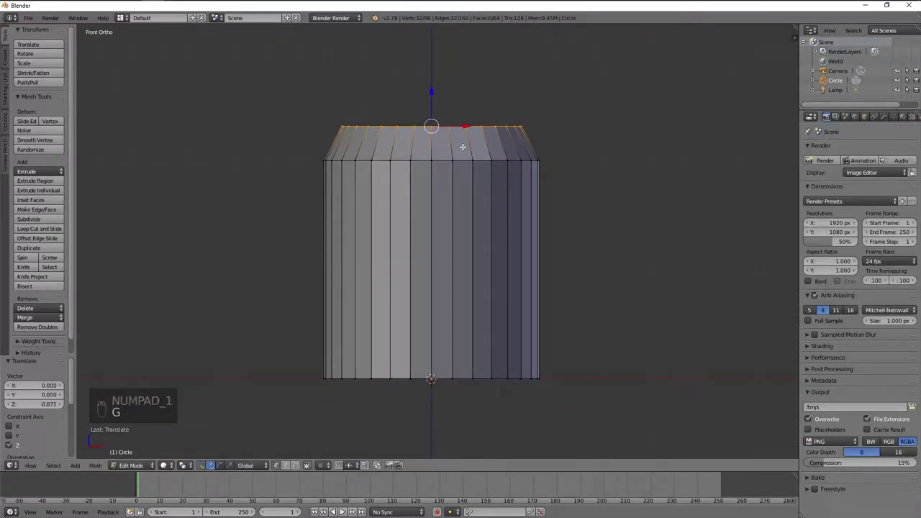
{"action": "key", "text": "e"}
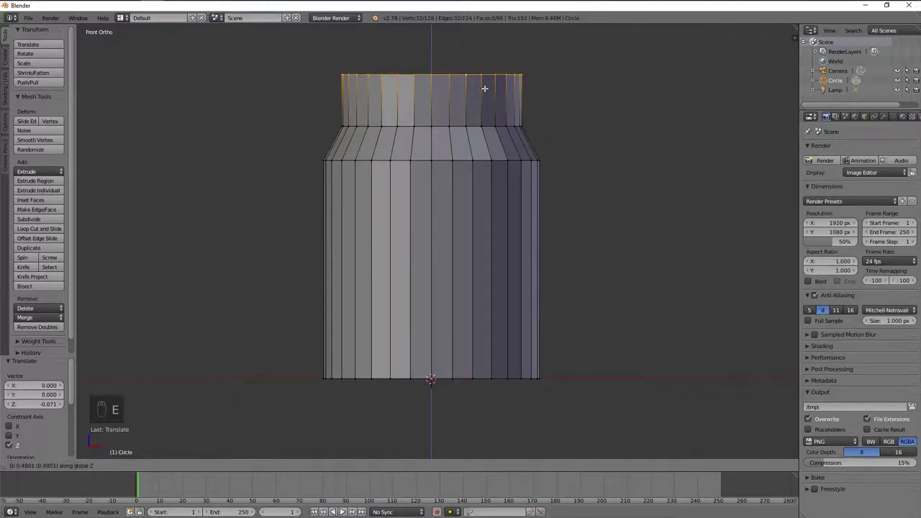
{"action": "key", "text": "g"}
{"action": "key", "text": "a"}
- Select the bottom ring of the body and move it down
{"action": "left_click_drag", "start_coordinate": [427, 158], "coordinate": [423, 110]}
{"action": "key", "text": "a"}
{"action": "key", "text": "a"}
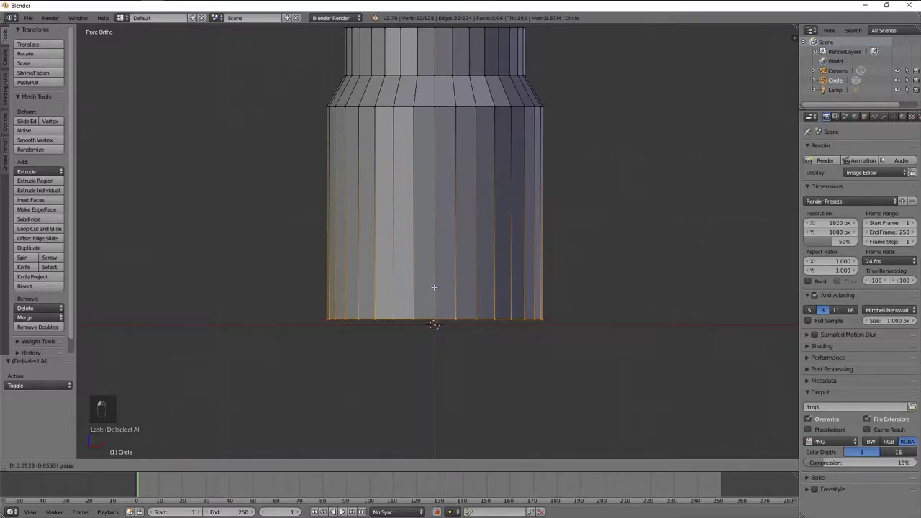
{"action": "left_click_drag", "start_coordinate": [435, 286], "coordinate": [498, 254]}
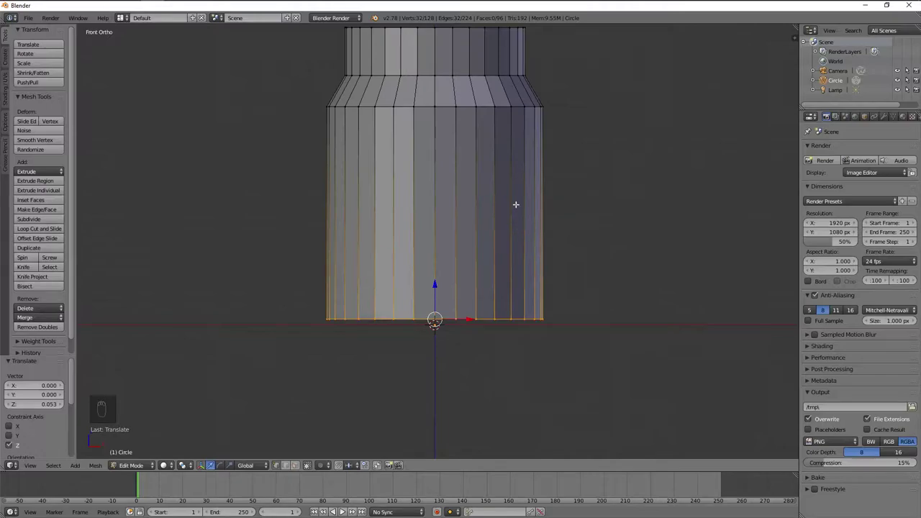
- Extrude the bottom ring inward into a flat inner ring at the base
{"action": "key", "text": "a"}
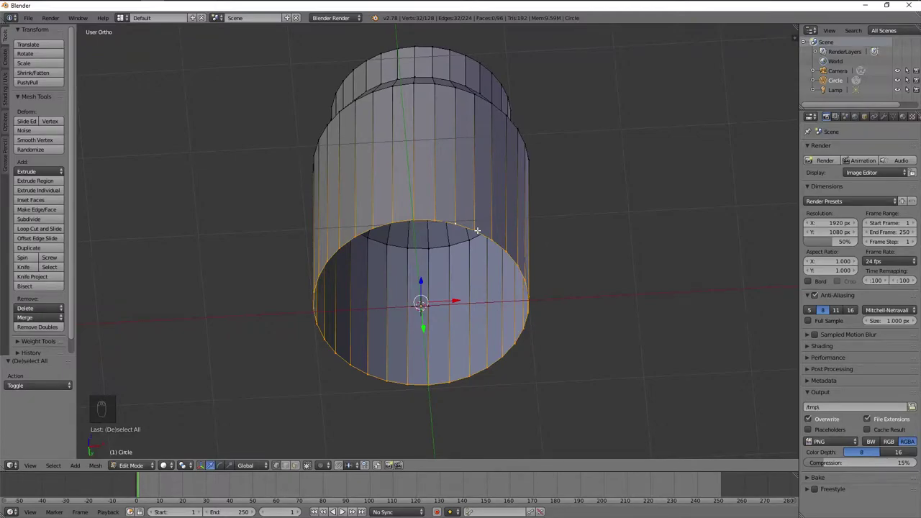
{"action": "key", "text": "e"}
{"action": "key", "text": "s"}
{"action": "key", "text": "e"}
{"action": "key", "text": "s"}
{"action": "key", "text": "g"}
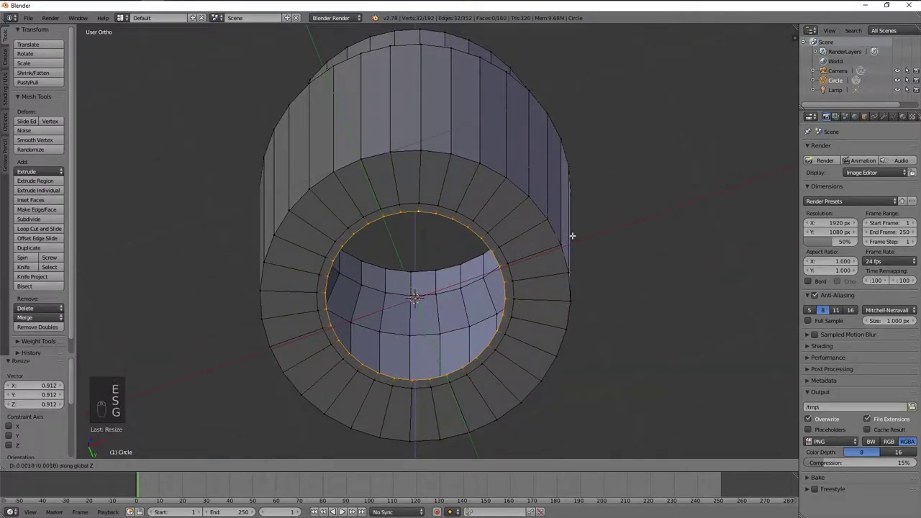
{"action": "key", "text": "KP_1"}
{"action": "key", "text": "z"}
{"action": "key", "text": "s"}
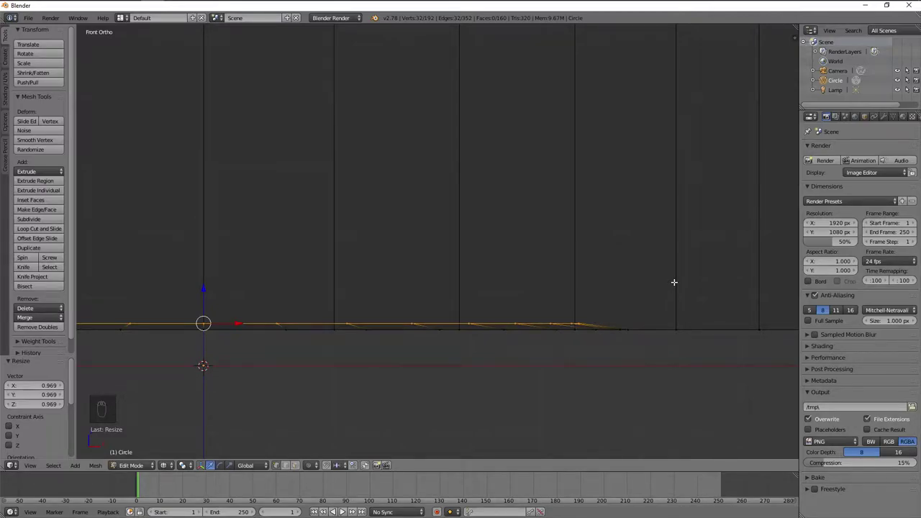
- Grid-fill the bottom opening, undo it and fill it again cleanly
{"action": "key", "text": "z"}
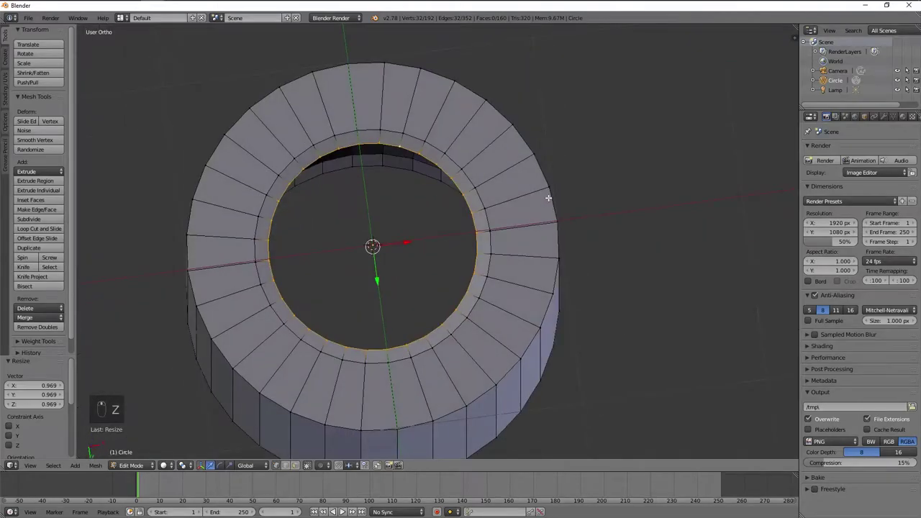
{"action": "key", "text": "ctrl+f"}
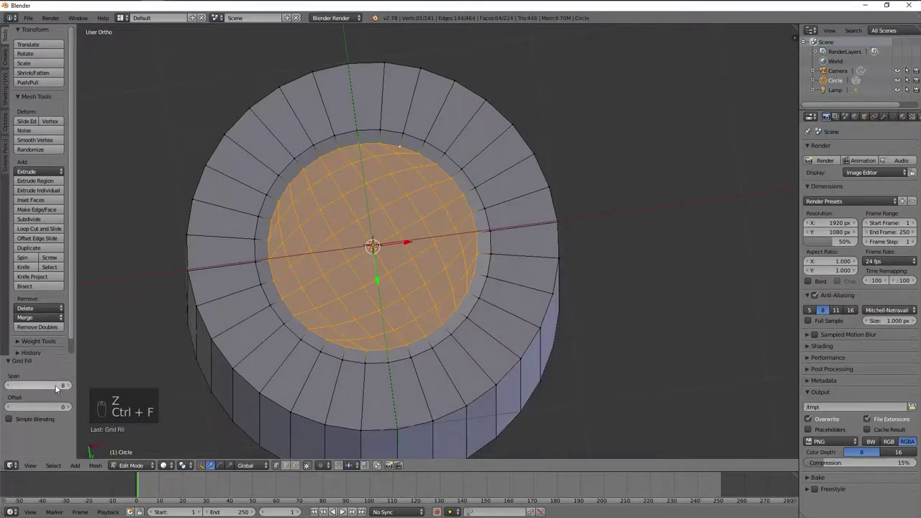
{"action": "key", "text": "a"}
{"action": "key", "text": "Tab"}
{"action": "key", "text": "Tab"}
{"action": "key", "text": "s"}
{"action": "key", "text": "a"}
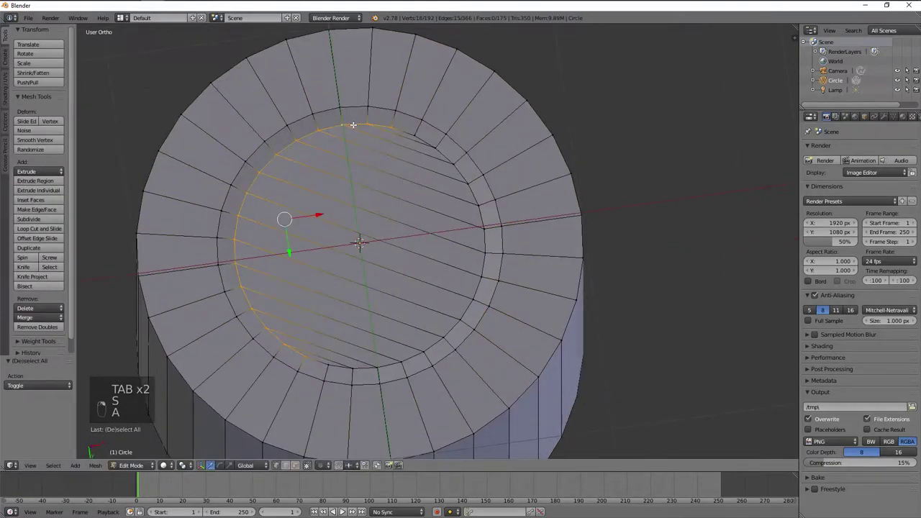
{"action": "key", "text": "s"}
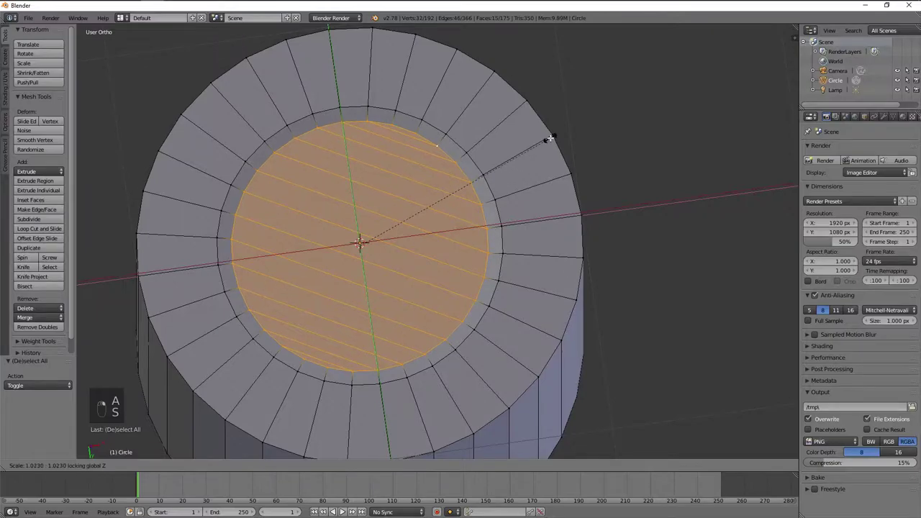
- Check the closed jar base outside editing and return to the mesh
{"action": "key", "text": "Tab"}
{"action": "key", "text": "Tab"}
{"action": "key", "text": "s"}
{"action": "key", "text": "a"}
{"action": "key", "text": "Tab"}
{"action": "key", "text": "Tab"}
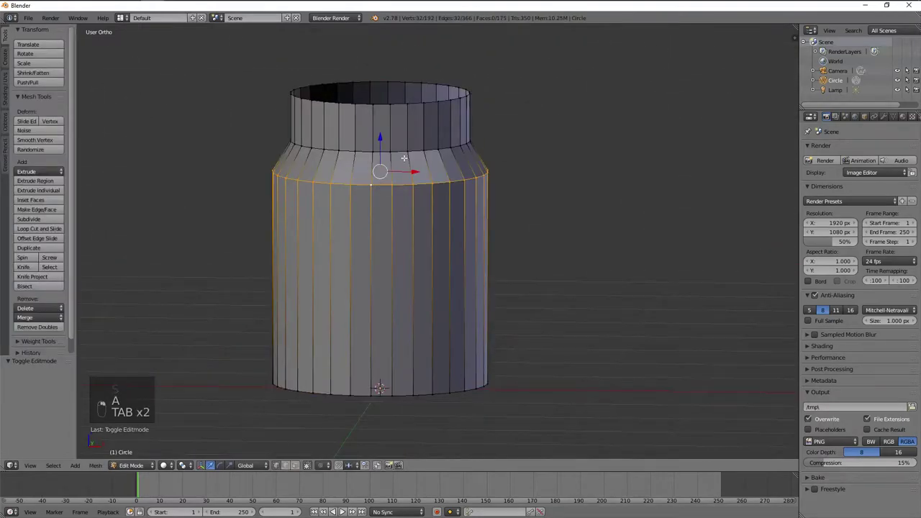
- Bevel the upper shoulder edge loop with two segments
{"action": "key", "text": "ctrl+b"}
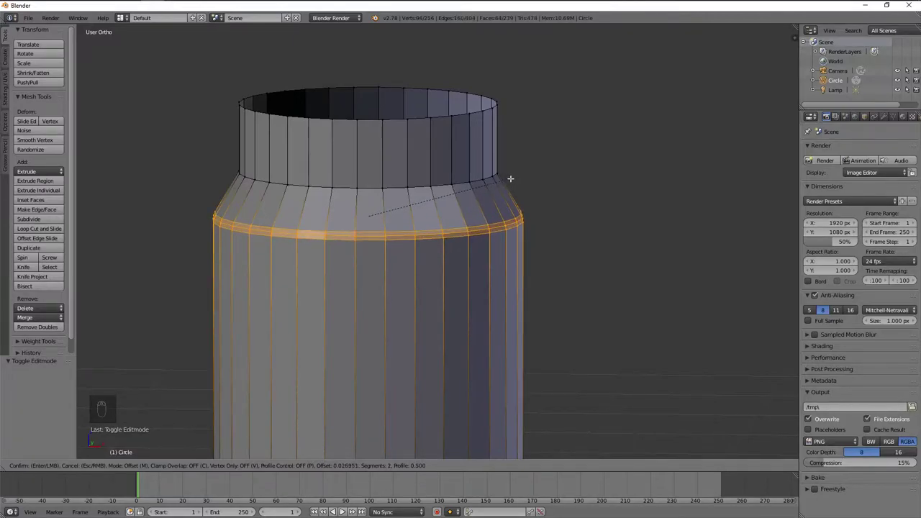
{"action": "key", "text": "KP_1"}
{"action": "key", "text": "ctrl+b"}
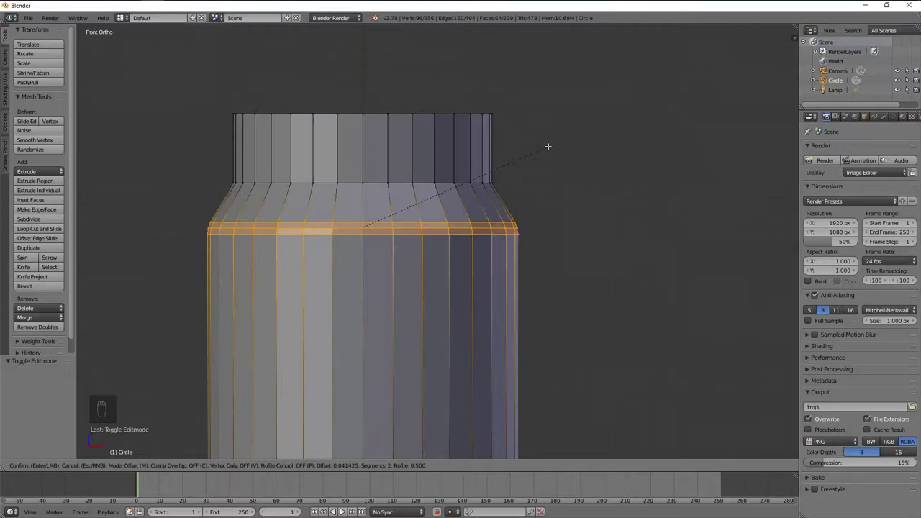
{"action": "key", "text": "a"}
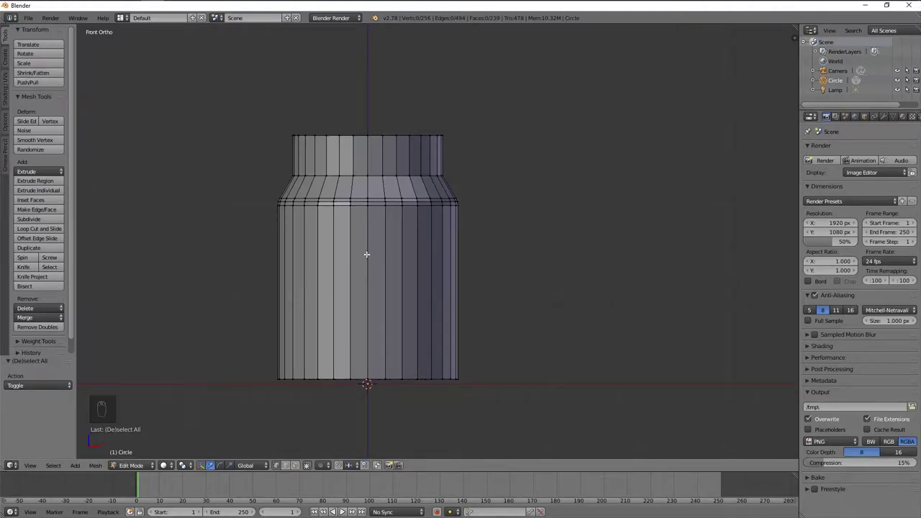
- Select the lower shoulder edge loop and give it a two-segment bevel
{"action": "key", "text": "ctrl+z"}
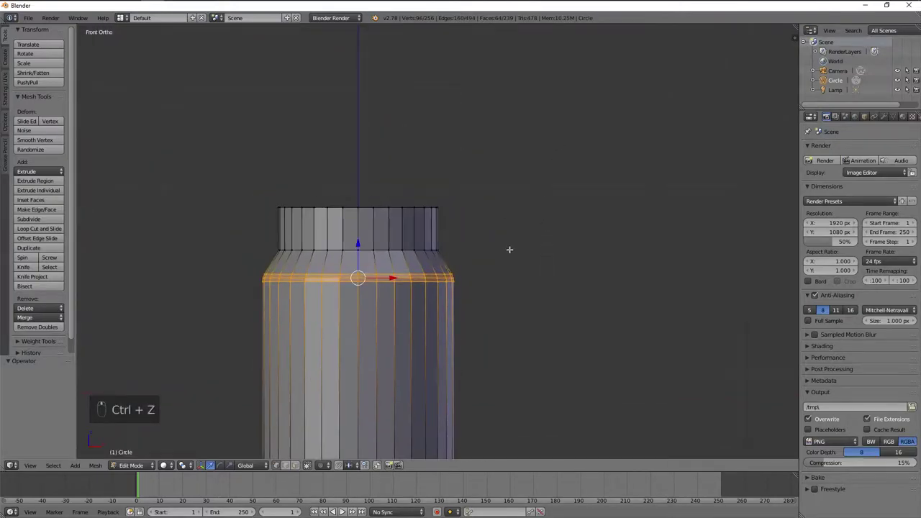
{"action": "left_click_drag", "start_coordinate": [511, 249], "coordinate": [559, 302]}
{"action": "left_click", "coordinate": [576, 226]}
{"action": "key", "text": "ctrl+z"}
{"action": "key", "text": "ctrl+b"}
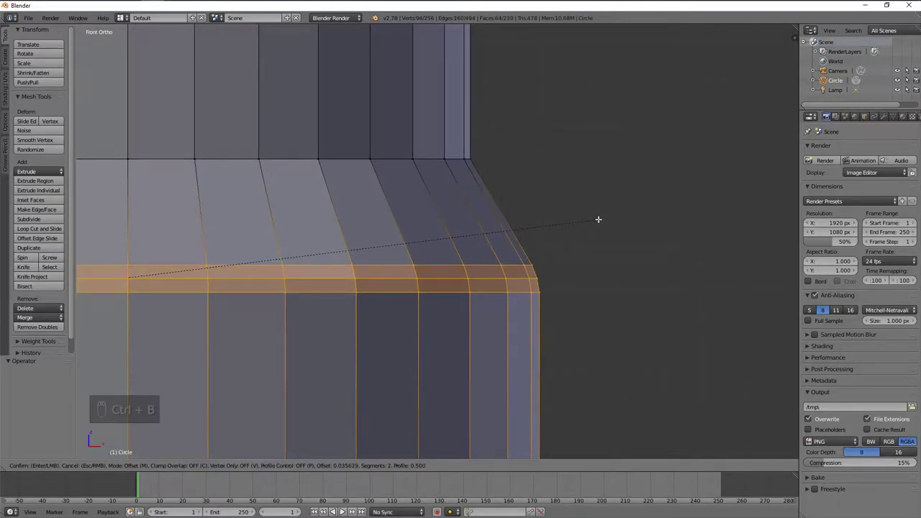
- Repeat the bevel around the jar's base and check the result outside editing
{"action": "middle_click", "coordinate": [569, 354]}
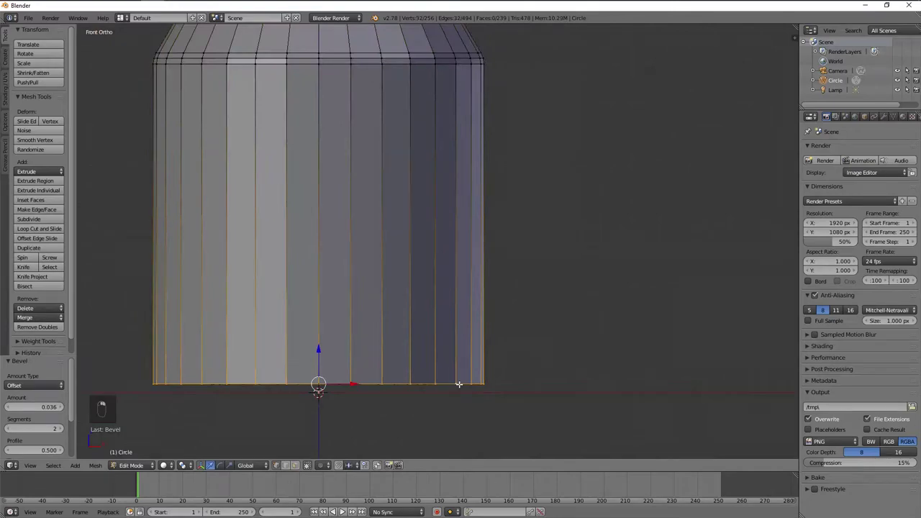
{"action": "key", "text": "shift+r"}
{"action": "key", "text": "a"}
{"action": "key", "text": "Tab"}
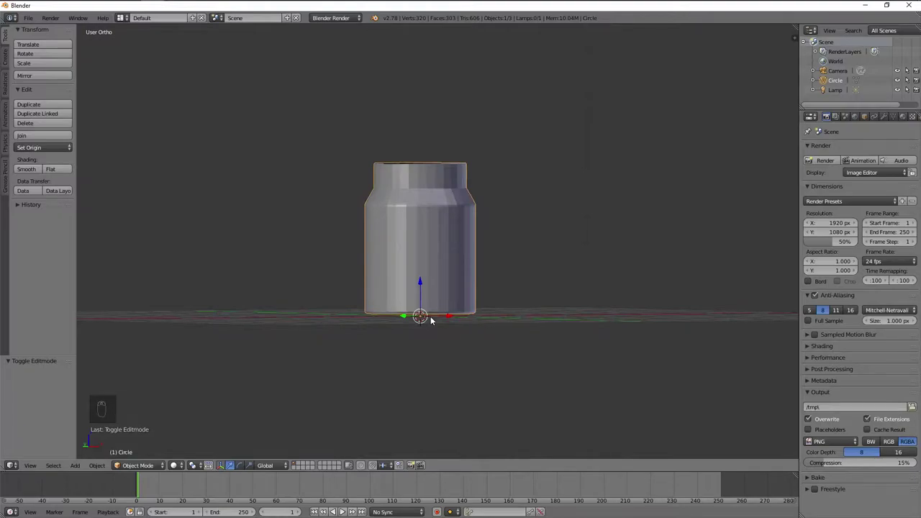
- Add a supporting loop cut on the shoulder and slide it toward the bevel
{"action": "key", "text": "KP_1"}
{"action": "key", "text": "Tab"}
{"action": "key", "text": "a"}
{"action": "key", "text": "a"}
{"action": "key", "text": "ctrl+r"}
{"action": "key", "text": "ctrl+b"}
{"action": "key", "text": "a"}
{"action": "key", "text": "g"}
{"action": "key", "text": "a"}
{"action": "key", "text": "g"}
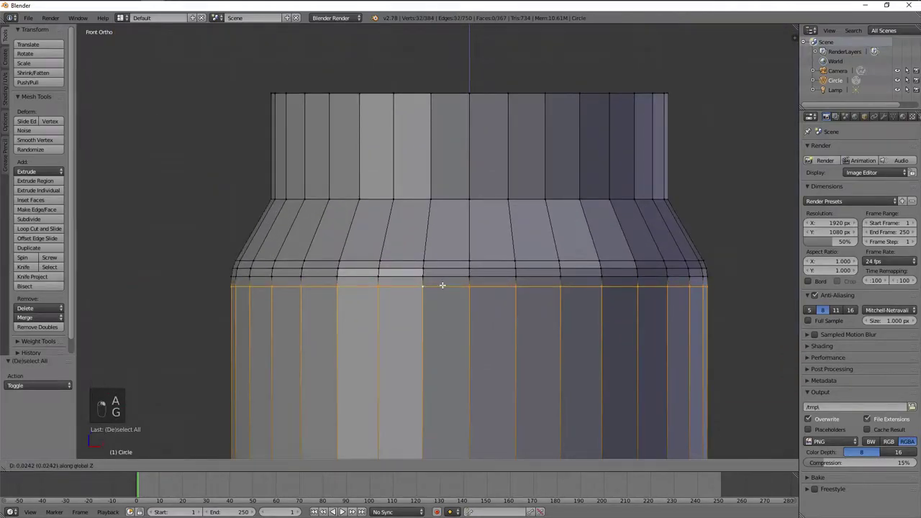
- Add further loop cuts near the neck and at its base, sliding them into place
{"action": "key", "text": "a"}
{"action": "key", "text": "ctrl+r"}
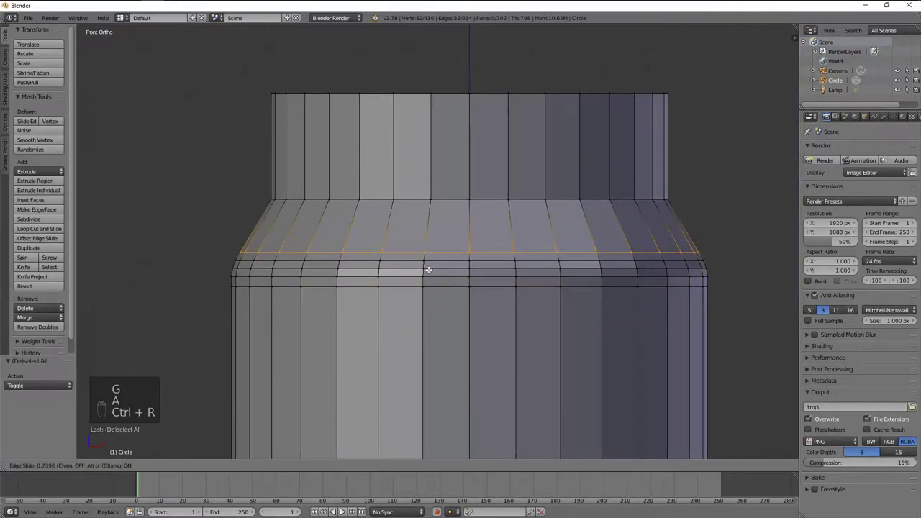
{"action": "key", "text": "a"}
{"action": "key", "text": "ctrl+r"}
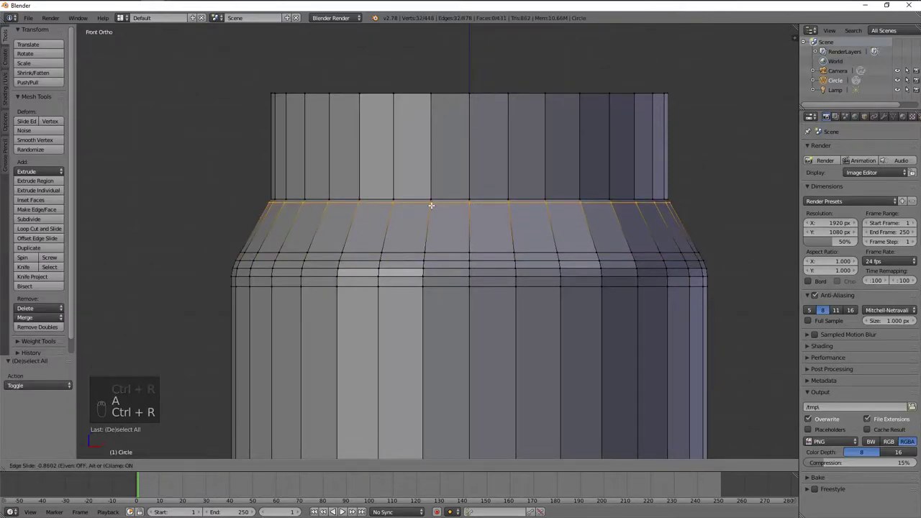
{"action": "key", "text": "a"}
{"action": "key", "text": "ctrl+r"}
{"action": "key", "text": "g"}
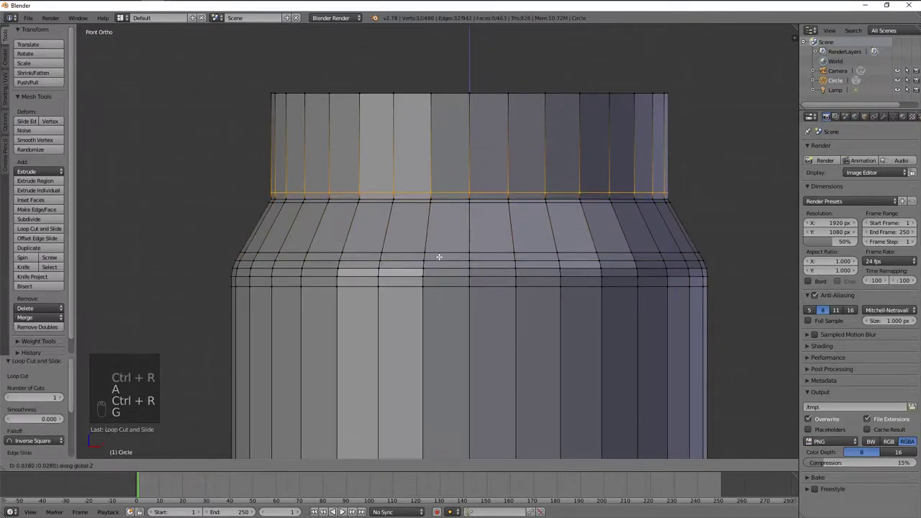
- Inspect the shading, then add supporting loop cuts around the jar's underside
{"action": "key", "text": "a"}
{"action": "key", "text": "Tab"}
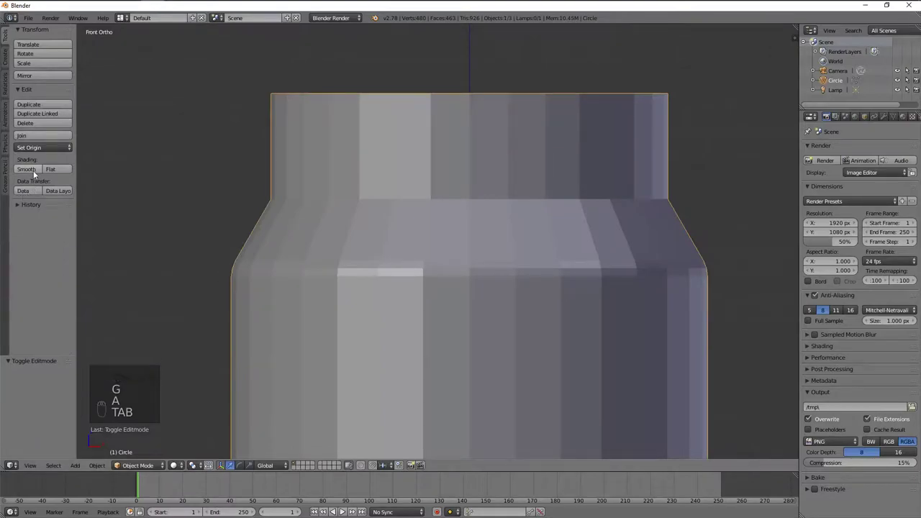
{"action": "left_click_drag", "start_coordinate": [38, 176], "coordinate": [396, 162]}
{"action": "left_click_drag", "start_coordinate": [396, 163], "coordinate": [432, 282]}
{"action": "key", "text": "Tab"}
{"action": "key", "text": "ctrl+r"}
{"action": "key", "text": "a"}
{"action": "key", "text": "ctrl+r"}
- Delete the flat bottom cap faces and extrude the open loop inward
{"action": "key", "text": "a"}
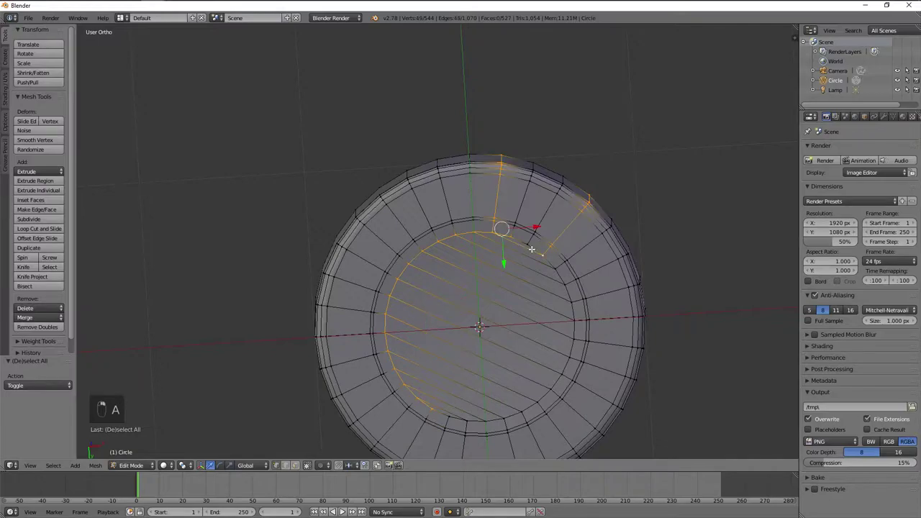
{"action": "key", "text": "ctrl+z"}
{"action": "key", "text": "x"}
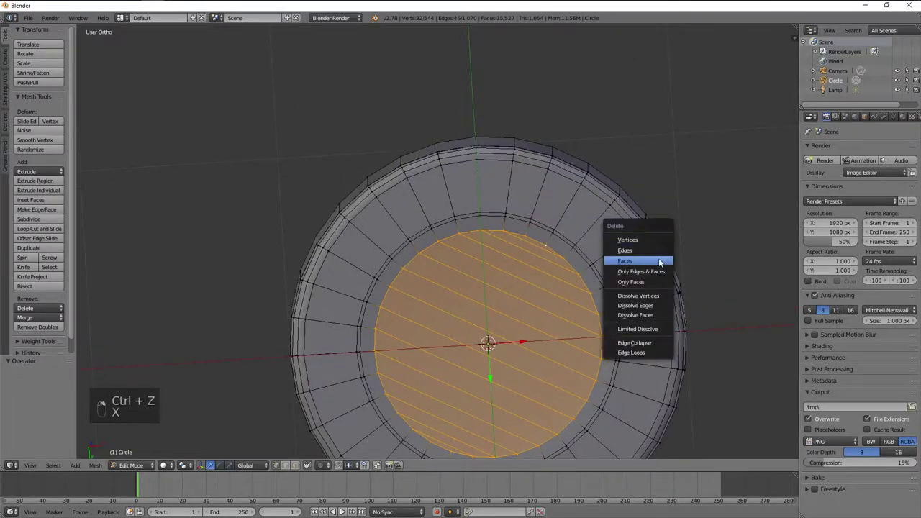
{"action": "key", "text": "e"}
{"action": "key", "text": "s"}
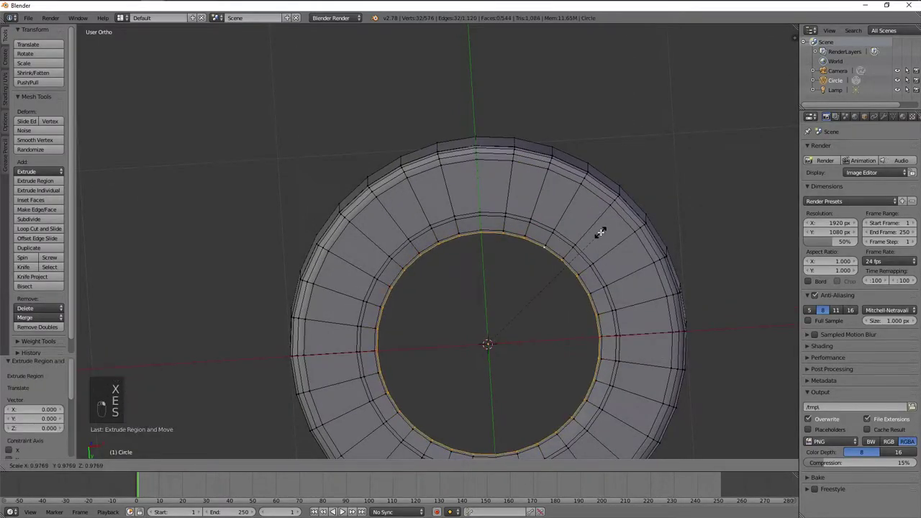
{"action": "key", "text": "ctrl+f"}
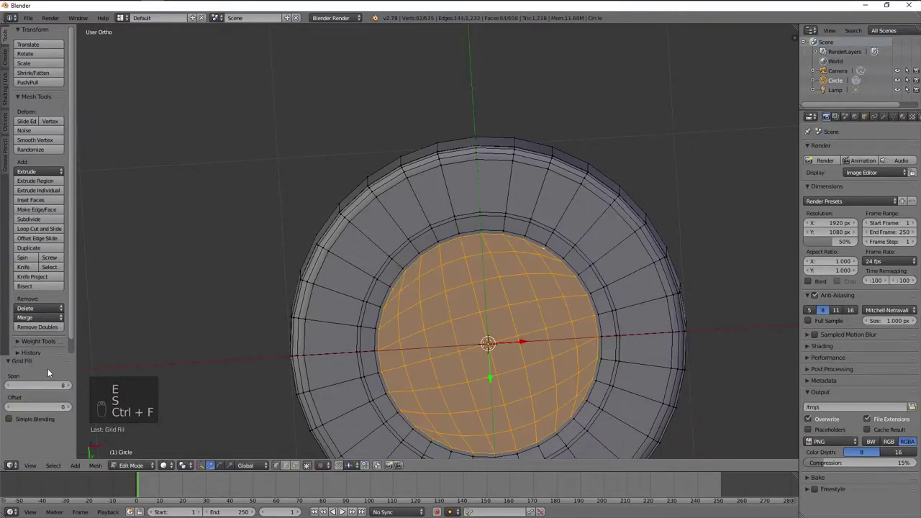
- Grid-fill the bottom opening, add a supporting loop near the base and leave editing
{"action": "left_click_drag", "start_coordinate": [51, 386], "coordinate": [454, 226]}
{"action": "key", "text": "a"}
{"action": "key", "text": "ctrl+r"}
{"action": "key", "text": "ctrl+b"}
{"action": "key", "text": "Tab"}
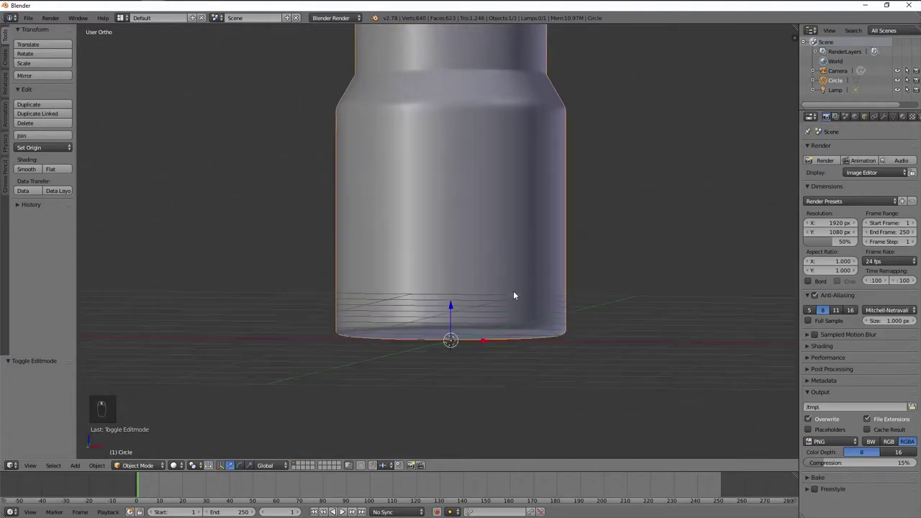
- Preview the bottle with a subdivision modifier, then remove it again
{"action": "key", "text": "ctrl+2"}
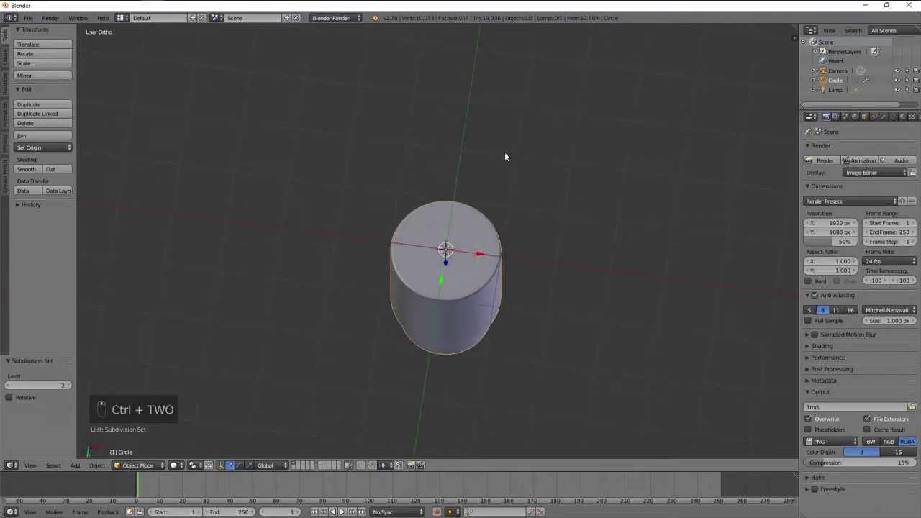
{"action": "key", "text": "KP_1"}
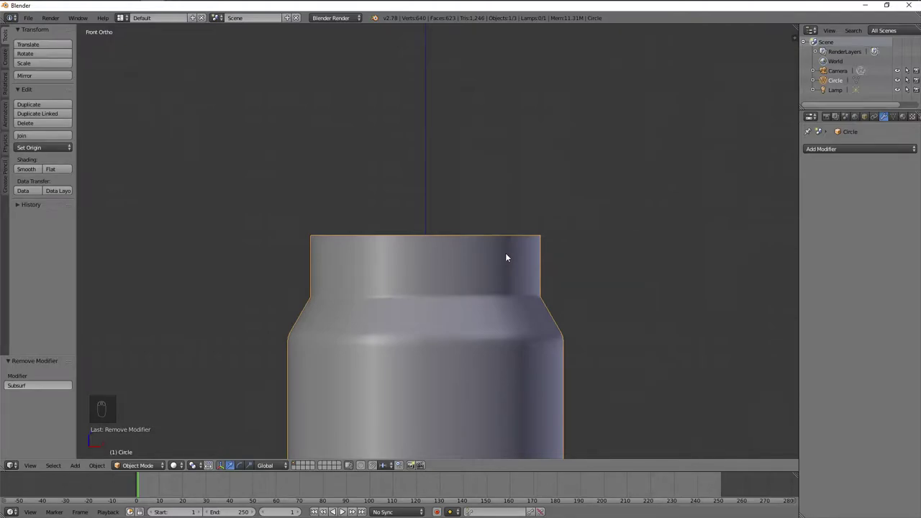
- Snap the cursor to the neck rim and extrude its top loop outward
{"action": "key", "text": "Tab"}
{"action": "key", "text": "g"}
{"action": "key", "text": "shift+s"}
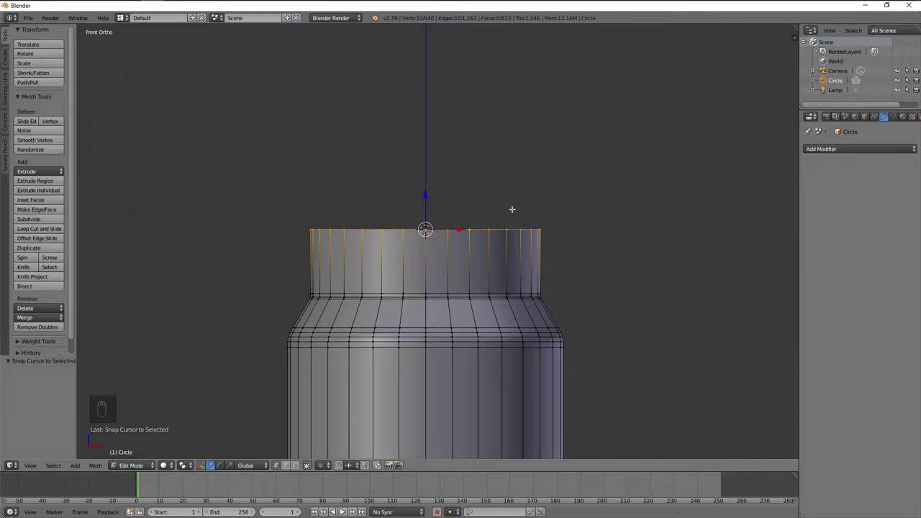
{"action": "key", "text": "shift+d"}
{"action": "key", "text": "s"}
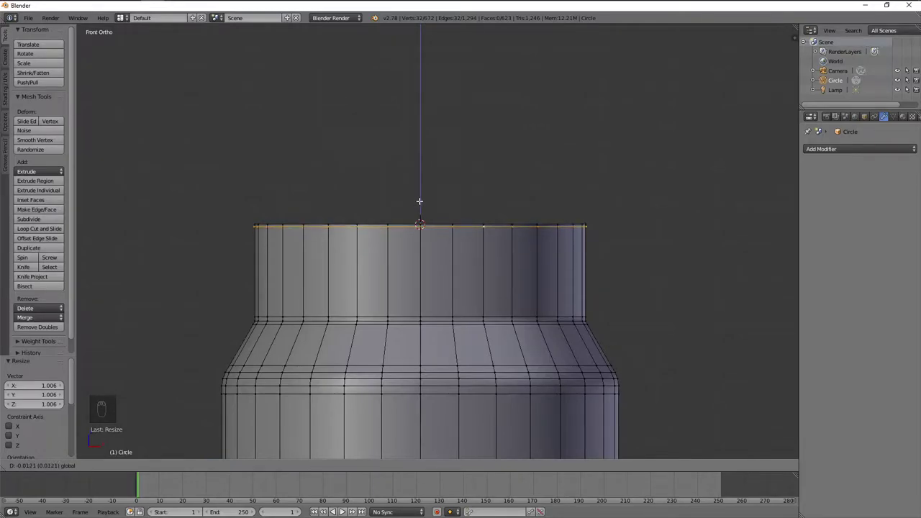
- Extrude the rim upward into a short band and scale it outward to form a lip
{"action": "key", "text": "e"}
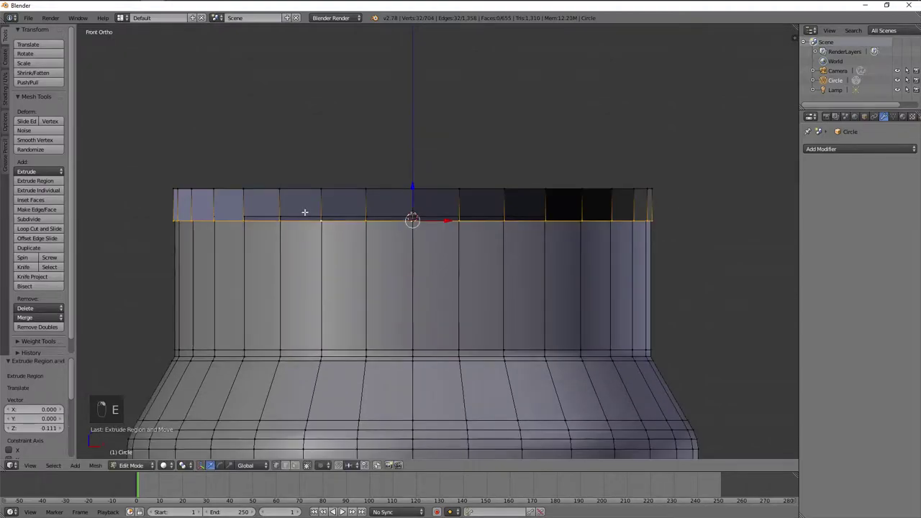
{"action": "key", "text": "e"}
{"action": "key", "text": "s"}
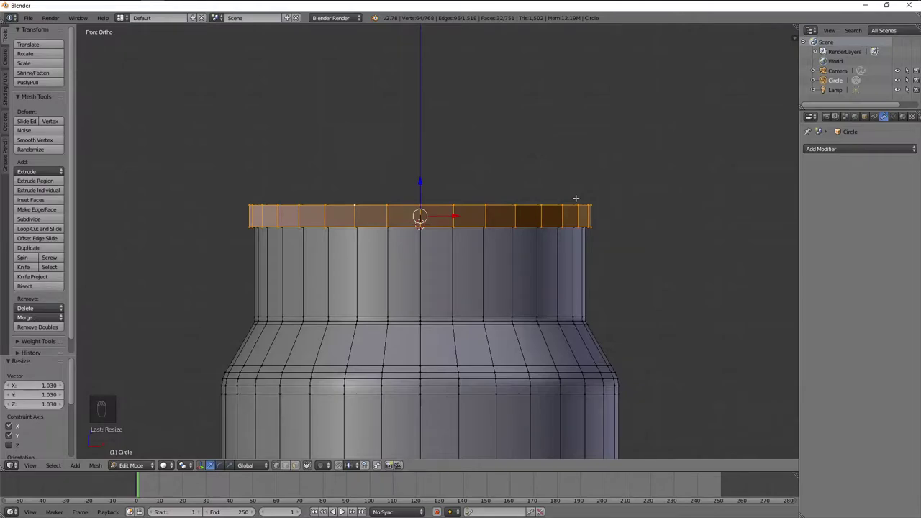
{"action": "left_click_drag", "start_coordinate": [558, 179], "coordinate": [620, 93]}
{"action": "key", "text": "s"}
{"action": "key", "text": "a"}
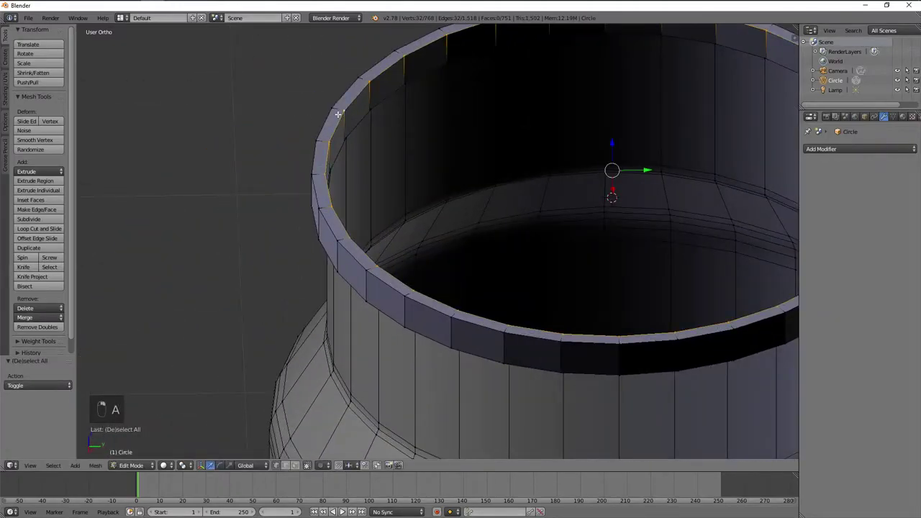
- Separate a copy of the neck rim into its own lid object and delete its unneeded faces
{"action": "key", "text": "ctrl+l"}
{"action": "key", "text": "p"}
{"action": "key", "text": "Tab"}
{"action": "key", "text": "Tab"}
{"action": "key", "text": "z"}
{"action": "key", "text": "z"}
{"action": "key", "text": "z"}
{"action": "key", "text": "a"}
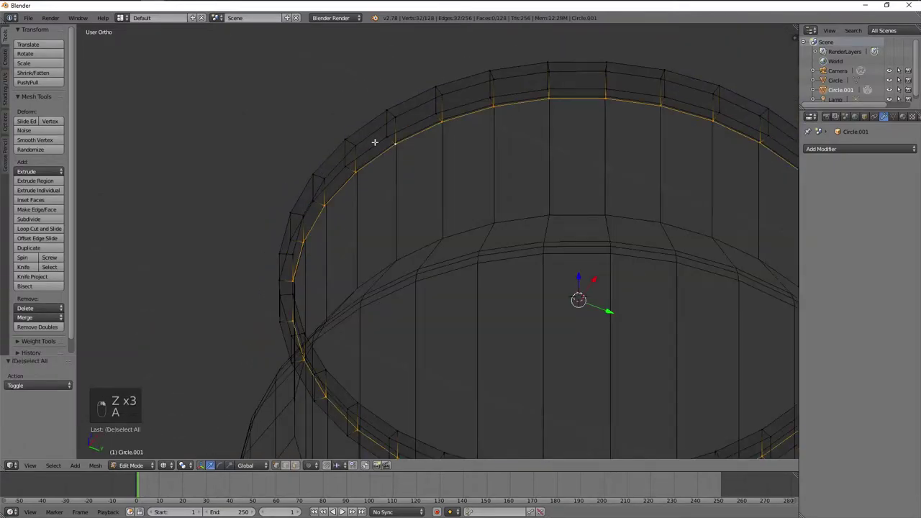
{"action": "key", "text": "x"}
{"action": "key", "text": "z"}
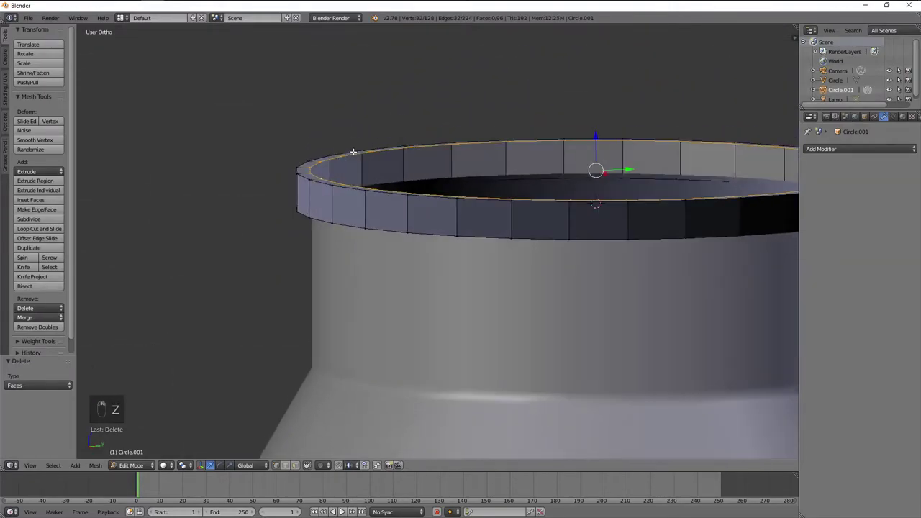
- Raise the lid ring above the neck top and recalculate its normals
{"action": "key", "text": "s"}
{"action": "key", "text": "a"}
{"action": "key", "text": "KP_1"}
{"action": "key", "text": "z"}
{"action": "key", "text": "b"}
{"action": "key", "text": "z"}
{"action": "key", "text": "g"}
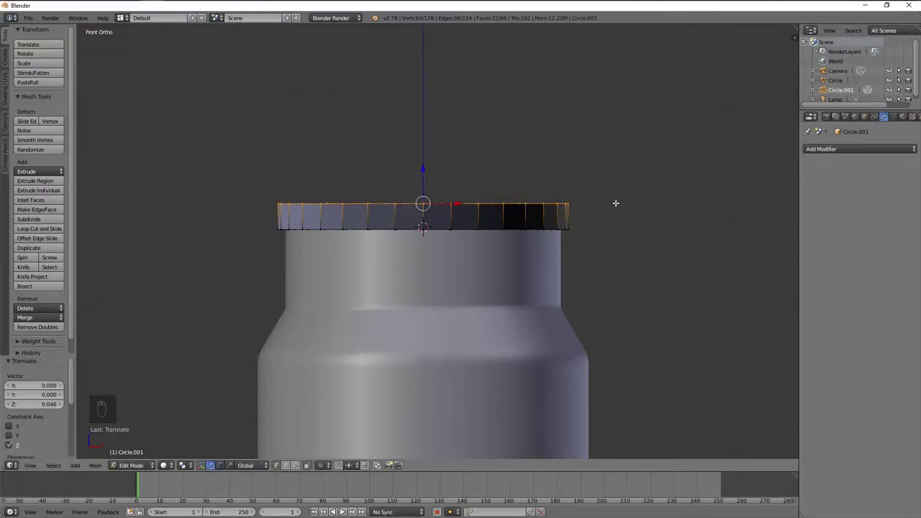
{"action": "key", "text": "ctrl+l"}
{"action": "key", "text": "ctrl+n"}
{"action": "key", "text": "Tab"}
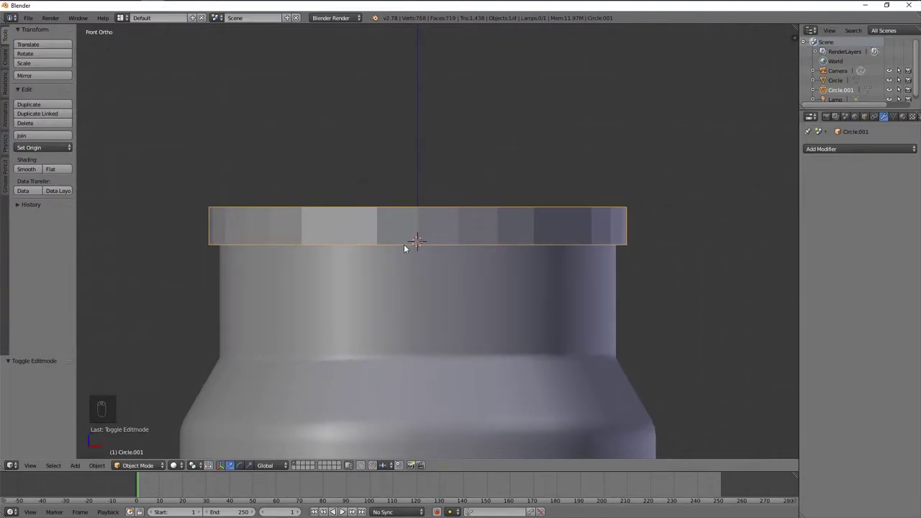
{"action": "left_click_drag", "start_coordinate": [407, 249], "coordinate": [423, 245]}
- Bevel the lid ring's outer edges and check it from the front view
{"action": "key", "text": "Tab"}
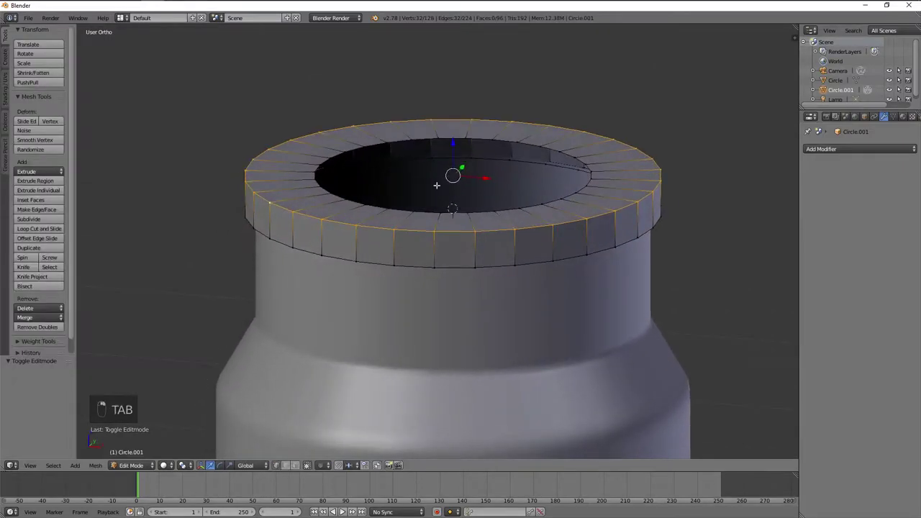
{"action": "key", "text": "ctrl+b"}
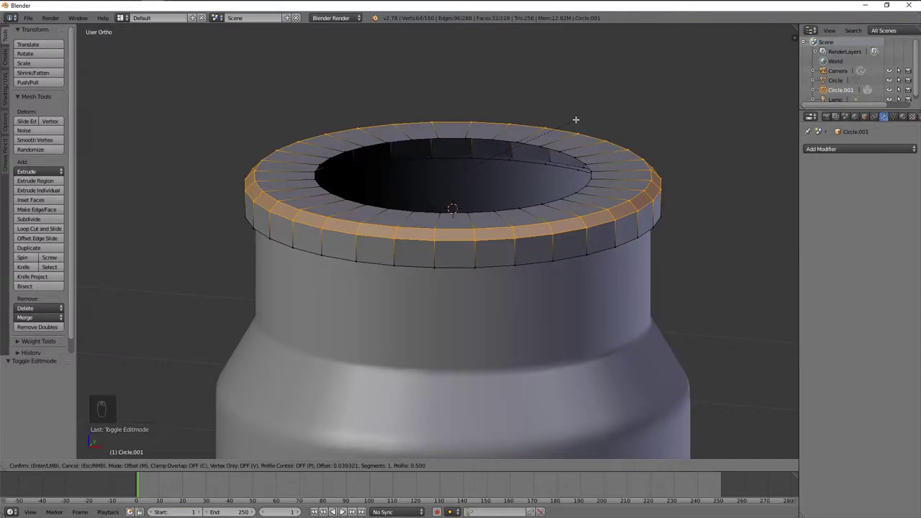
{"action": "key", "text": "Tab"}
{"action": "key", "text": "KP_1"}
{"action": "key", "text": "Tab"}
{"action": "key", "text": "a"}
{"action": "key", "text": "z"}
- Box-select the lid's top vertices and nudge them into a flat upper face
{"action": "key", "text": "b"}
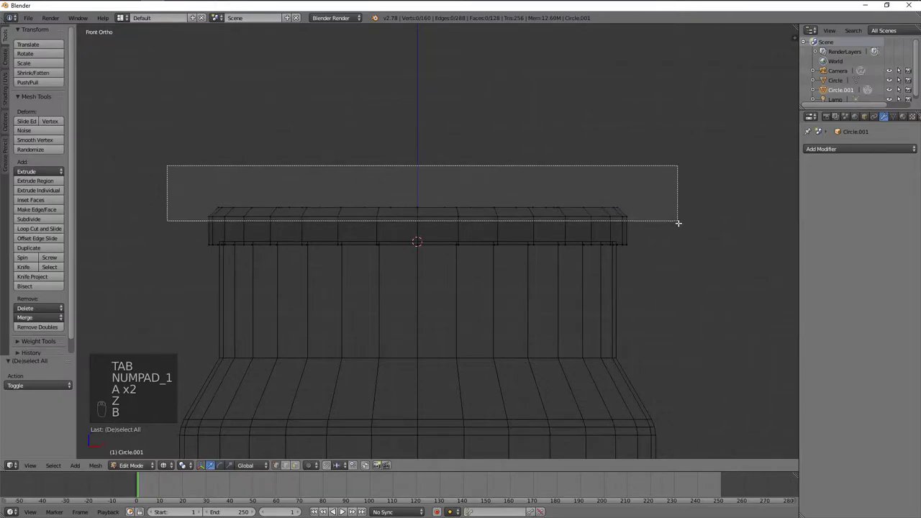
{"action": "key", "text": "g"}
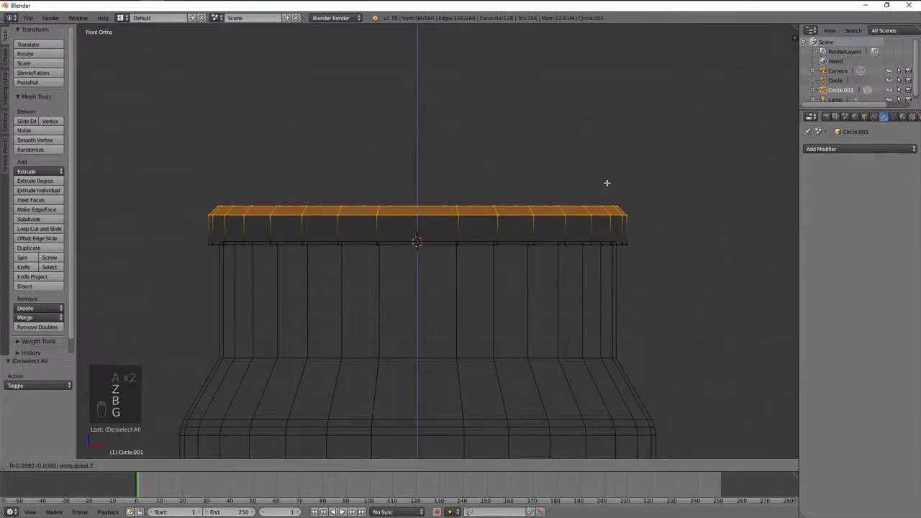
{"action": "key", "text": "Tab"}
{"action": "key", "text": "z"}
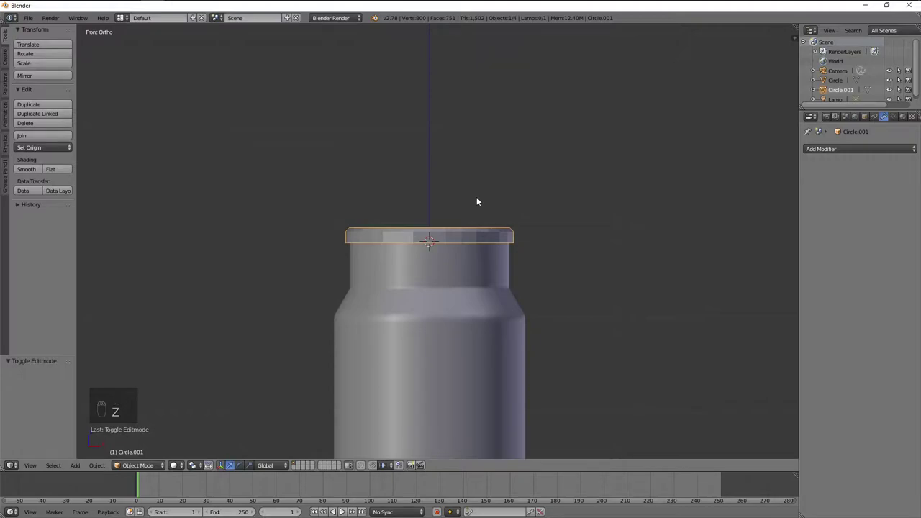
{"action": "key", "text": "Tab"}
{"action": "key", "text": "g"}
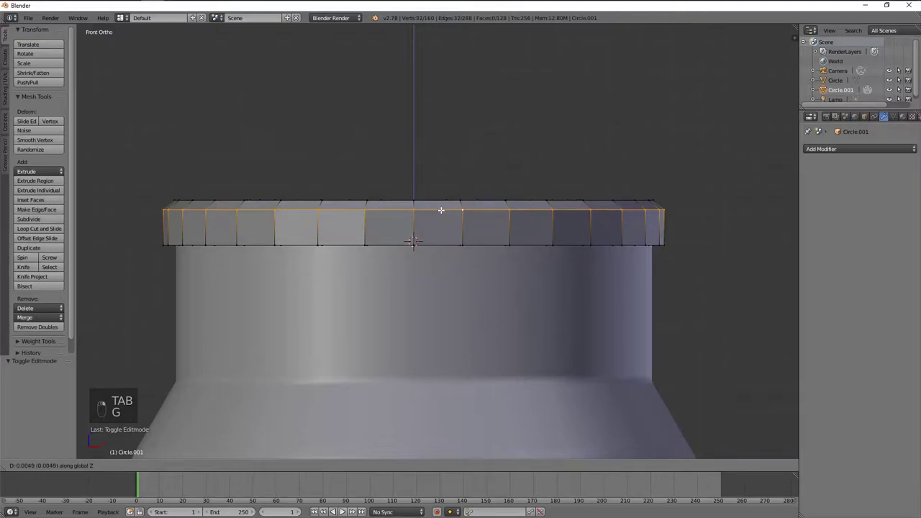
{"action": "key", "text": "a"}
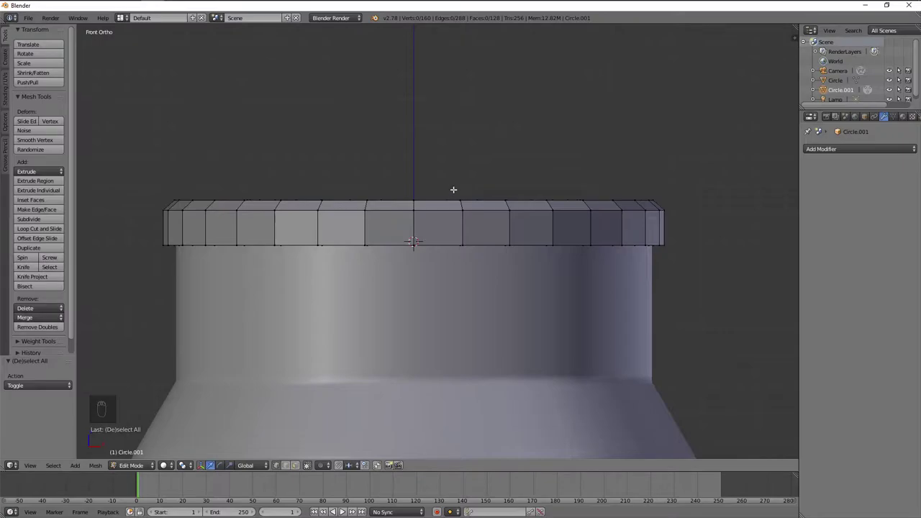
{"action": "left_click_drag", "start_coordinate": [445, 185], "coordinate": [442, 212]}
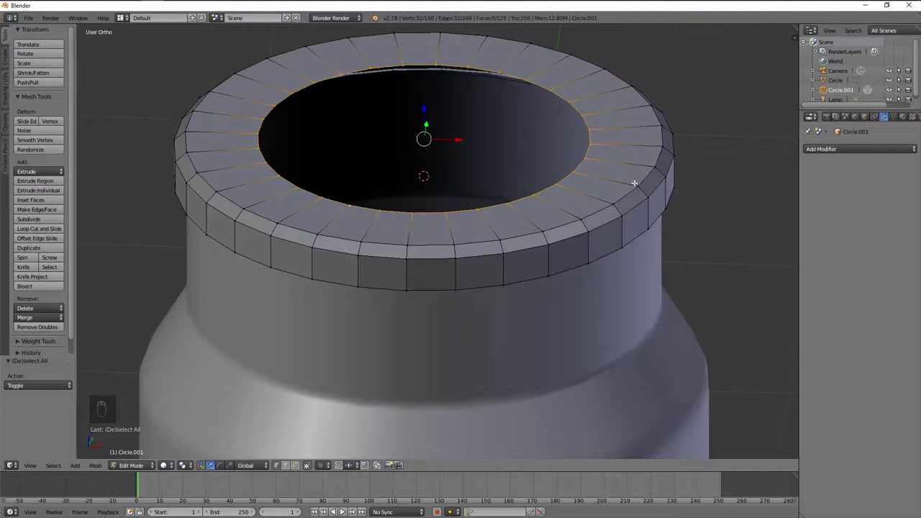
- From top view, extrude the lid's inner edge loop and scale it inward as the first concentric rings
{"action": "key", "text": "s"}
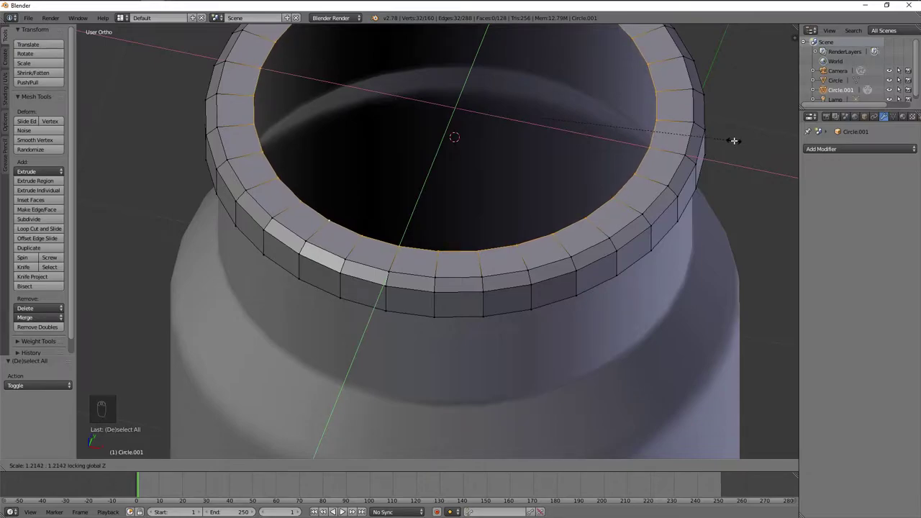
{"action": "key", "text": "e"}
{"action": "key", "text": "s"}
{"action": "key", "text": "KP_7"}
{"action": "key", "text": "s"}
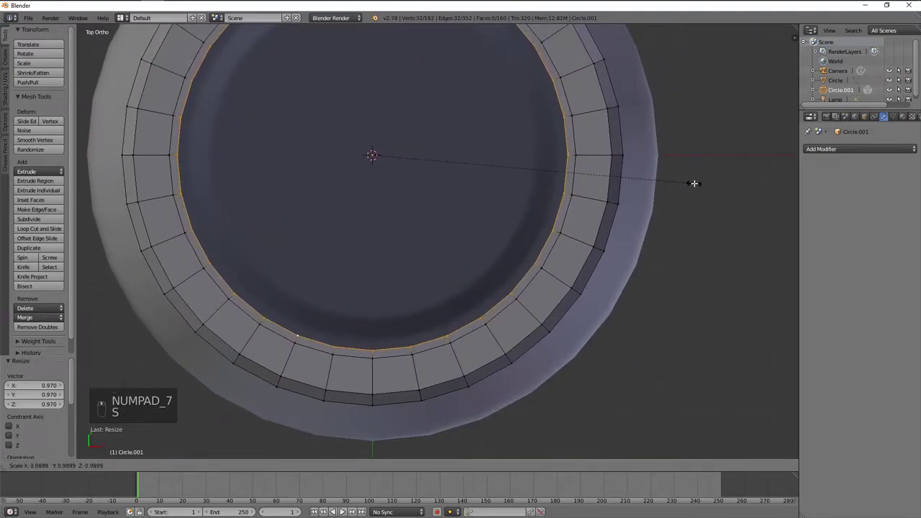
{"action": "key", "text": "e"}
{"action": "key", "text": "s"}
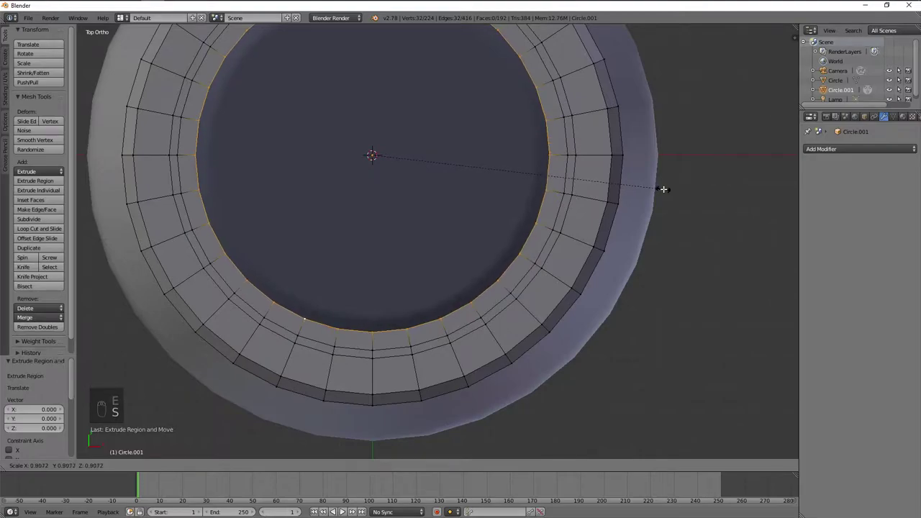
{"action": "key", "text": "e"}
{"action": "key", "text": "s"}
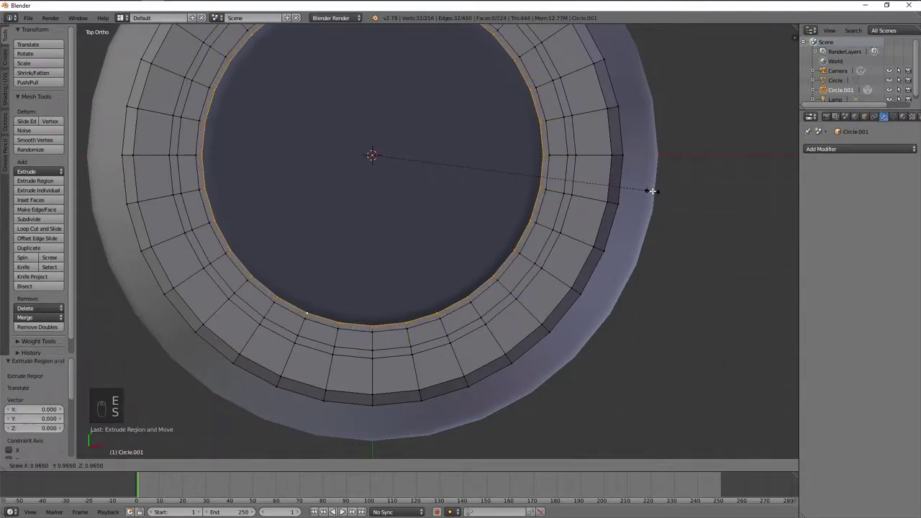
- Continue extruding and shrinking inner rings to a small opening, then grid-fill the centre
{"action": "key", "text": "e"}
{"action": "key", "text": "s"}
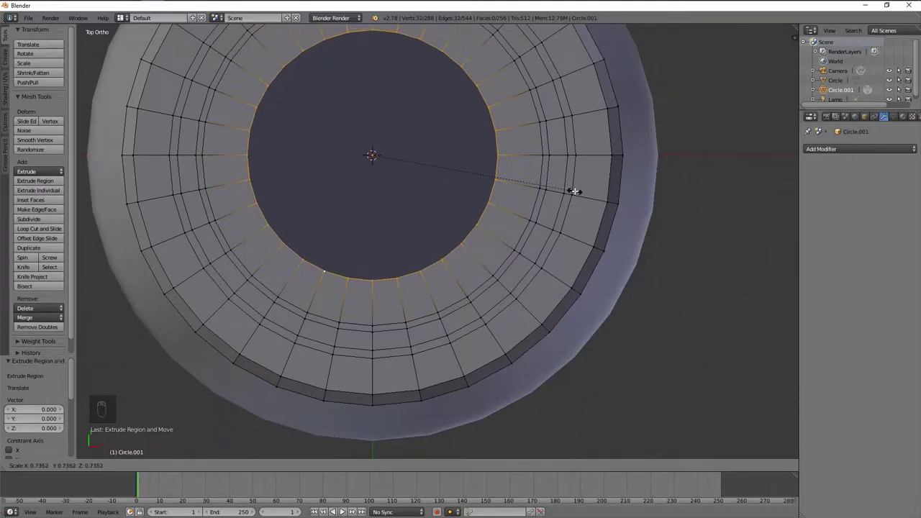
{"action": "key", "text": "e"}
{"action": "key", "text": "s"}
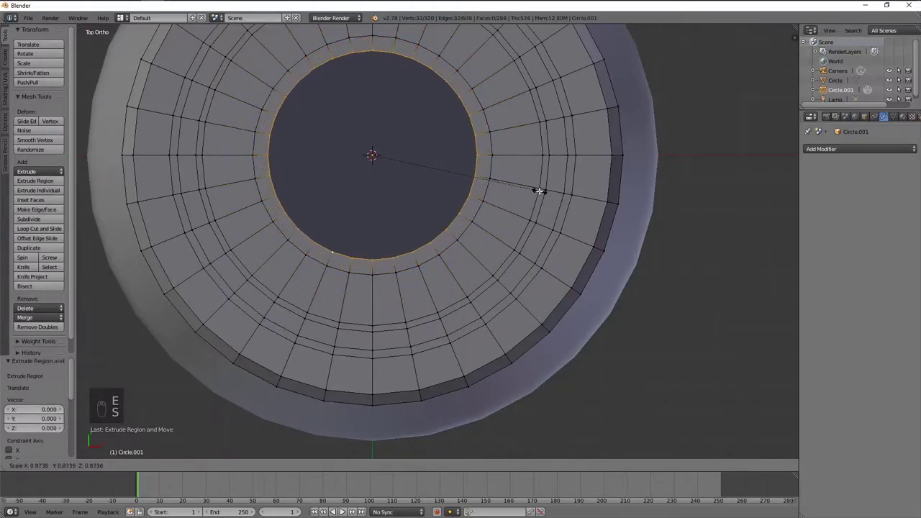
{"action": "key", "text": "e"}
{"action": "key", "text": "s"}
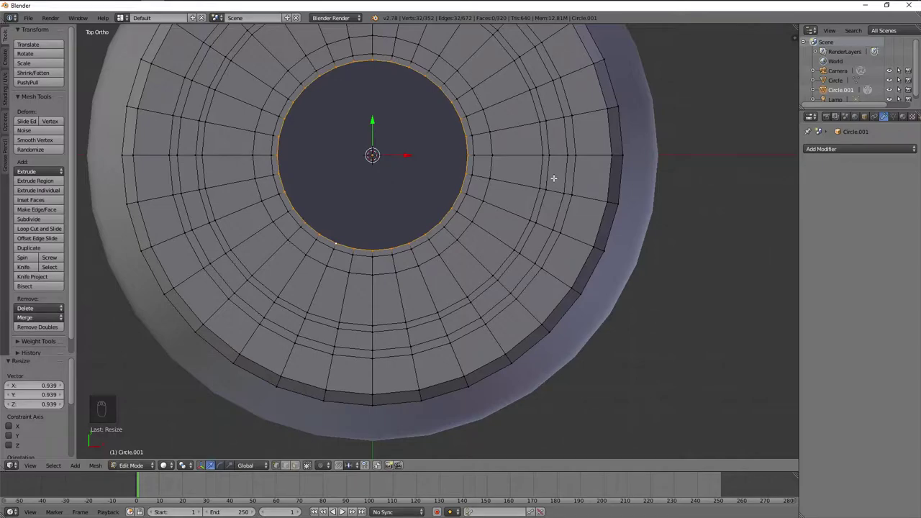
{"action": "key", "text": "e"}
{"action": "key", "text": "s"}
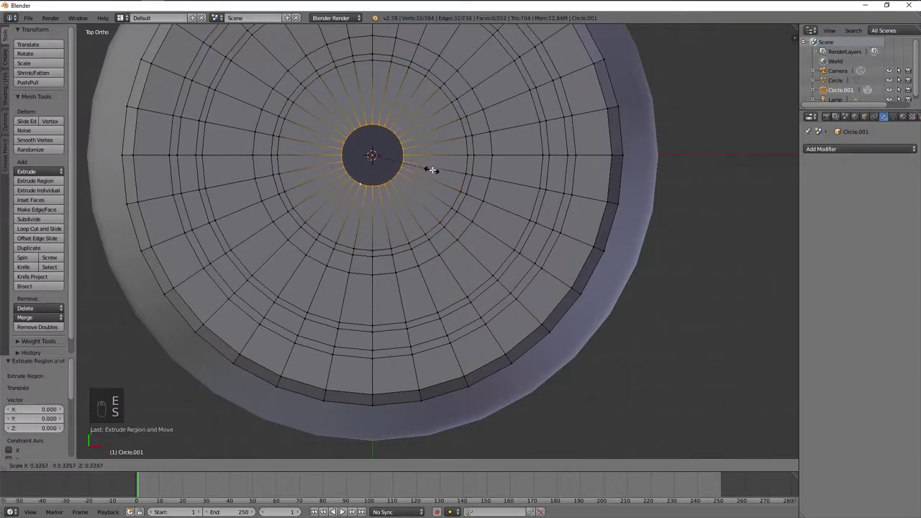
{"action": "key", "text": "ctrl+f"}
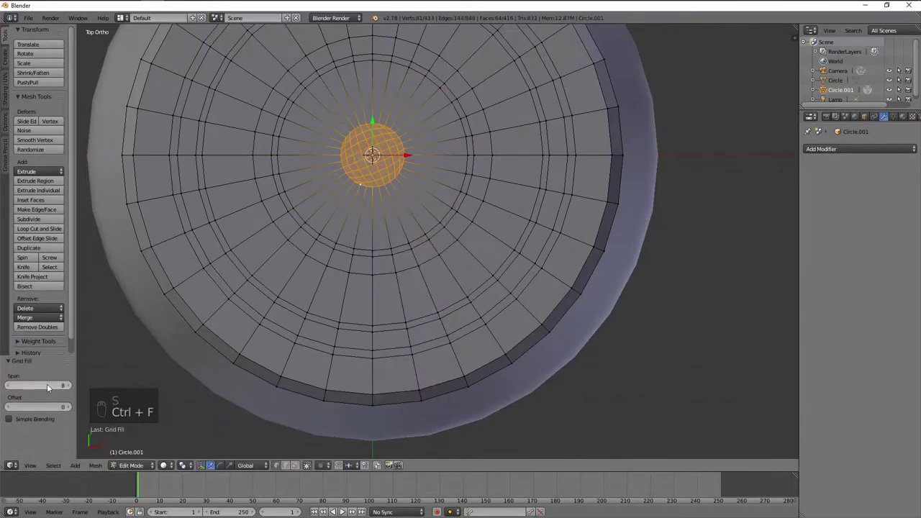
- Delete the grid-filled centre faces to leave a round hole, inspect it and return to top view
{"action": "key", "text": "x"}
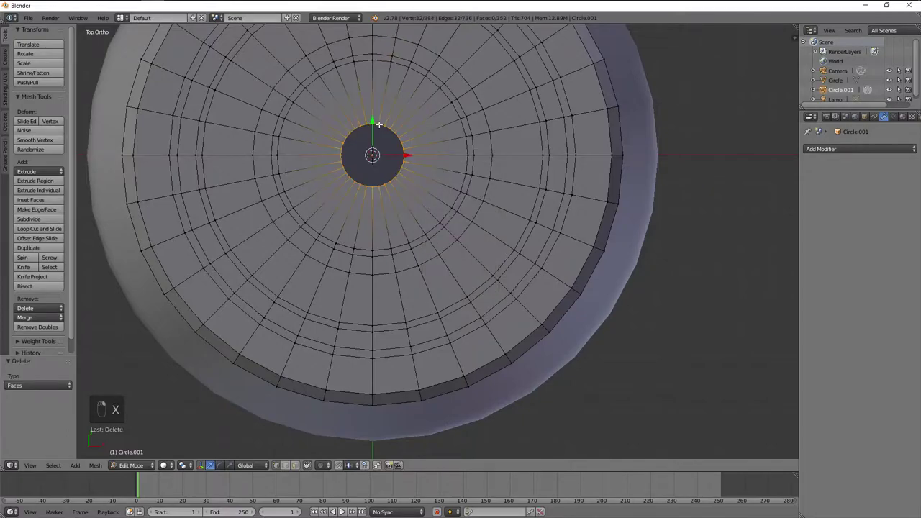
{"action": "key", "text": "s"}
{"action": "key", "text": "Tab"}
{"action": "key", "text": "Tab"}
{"action": "key", "text": "a"}
{"action": "key", "text": "a"}
{"action": "key", "text": "a"}
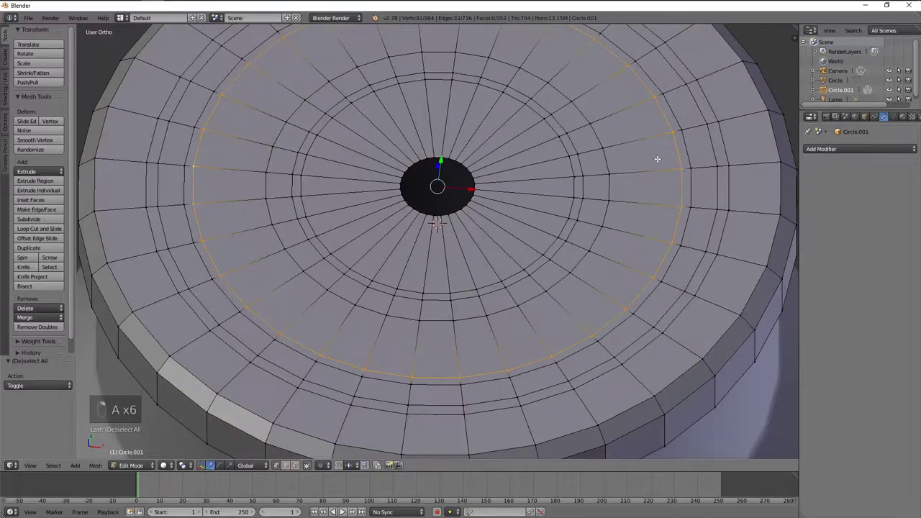
{"action": "key", "text": "s"}
{"action": "key", "text": "a"}
{"action": "key", "text": "KP_7"}
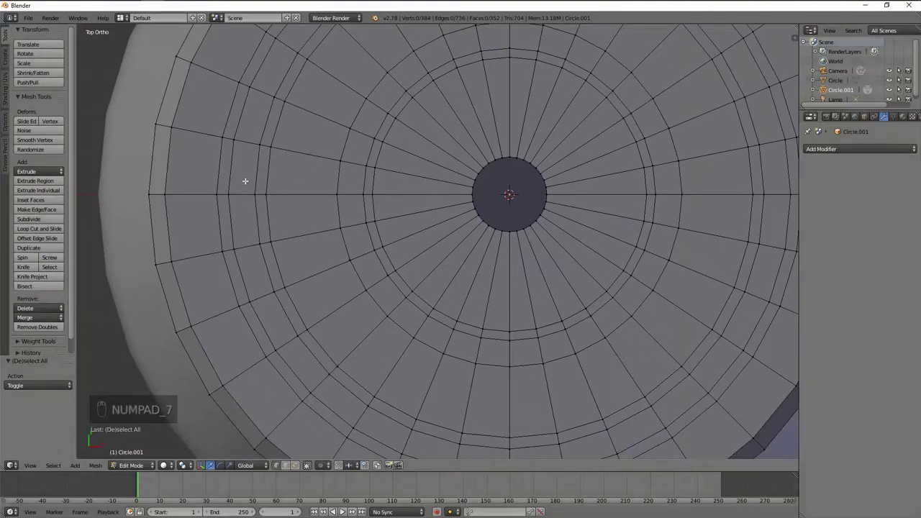
- Scale an edge ring outward and select alternating rings of faces on the lid top
{"action": "key", "text": "s"}
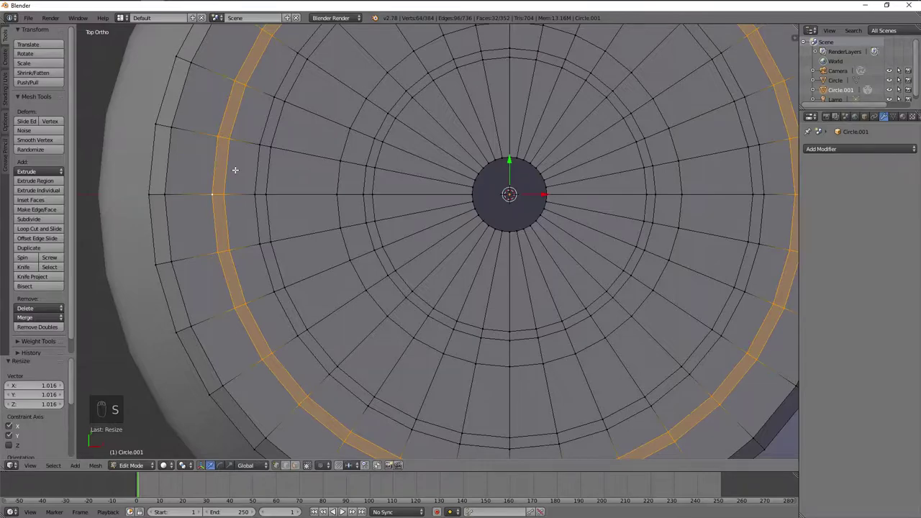
{"action": "key", "text": "a"}
{"action": "left_click_drag", "start_coordinate": [229, 201], "coordinate": [344, 511]}
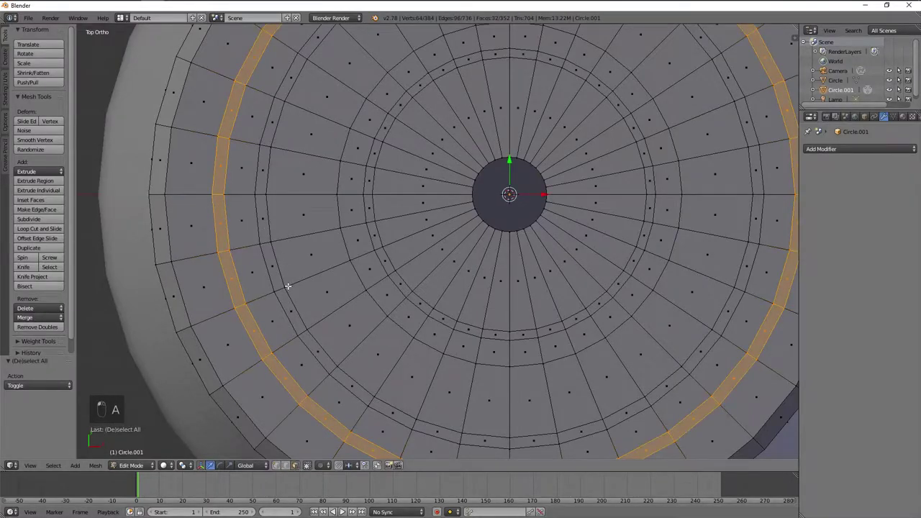
{"action": "left_click_drag", "start_coordinate": [344, 512], "coordinate": [293, 269]}
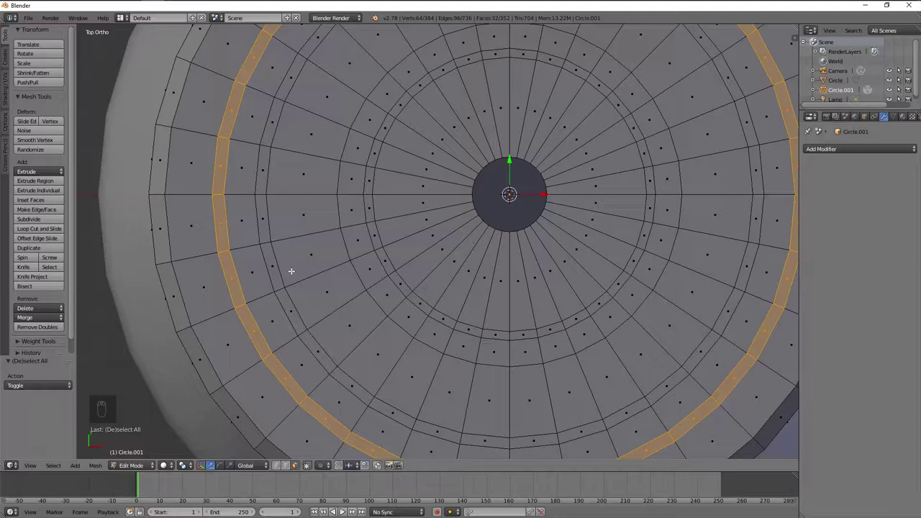
{"action": "right_click", "coordinate": [309, 276]}
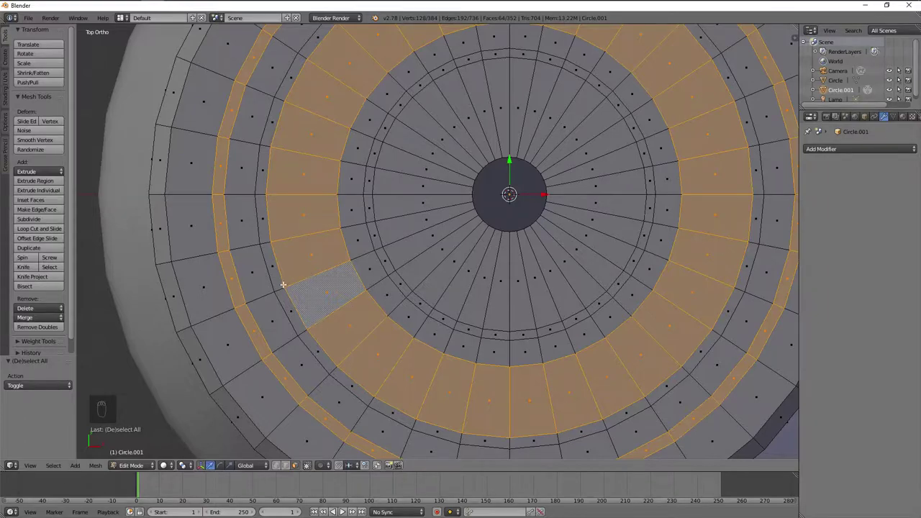
{"action": "left_click_drag", "start_coordinate": [284, 285], "coordinate": [429, 223]}
{"action": "left_click_drag", "start_coordinate": [429, 223], "coordinate": [449, 125]}
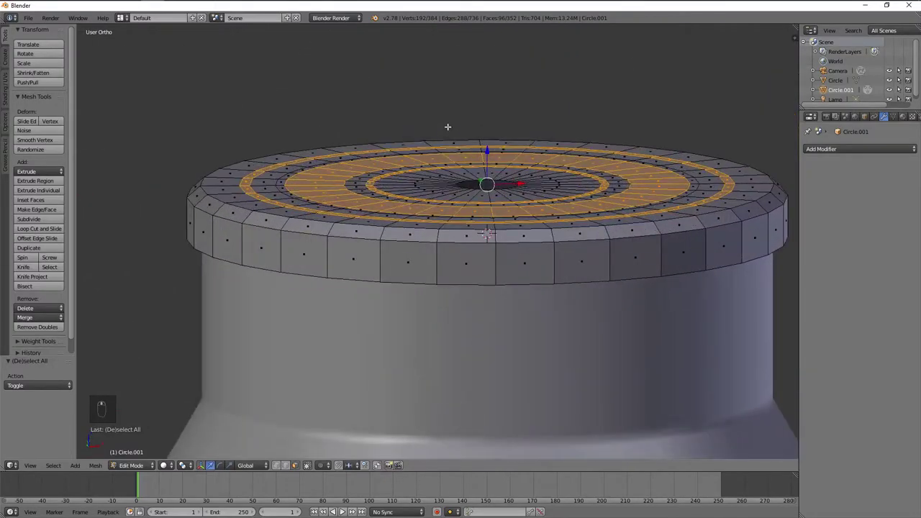
- Extrude the selected face rings and move them down along Z to carve concentric grooves
{"action": "key", "text": "e"}
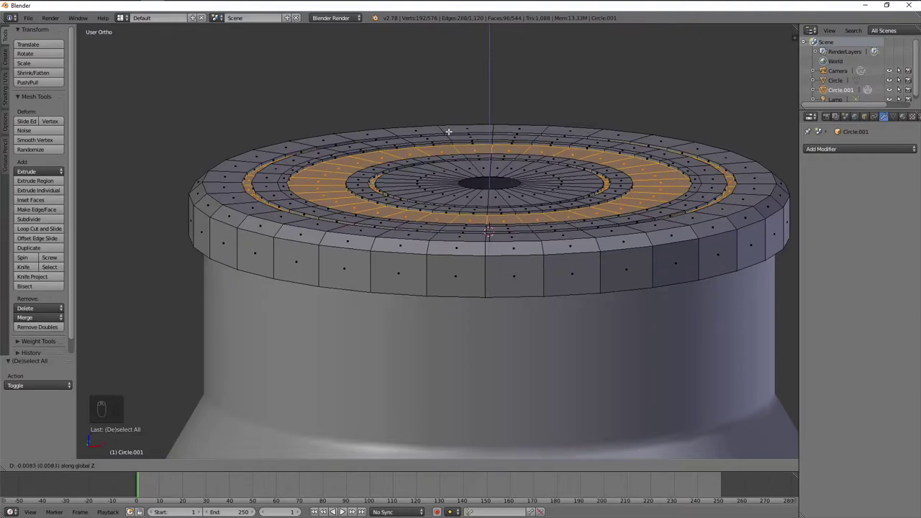
{"action": "key", "text": "KP_1"}
{"action": "key", "text": "z"}
{"action": "key", "text": "g"}
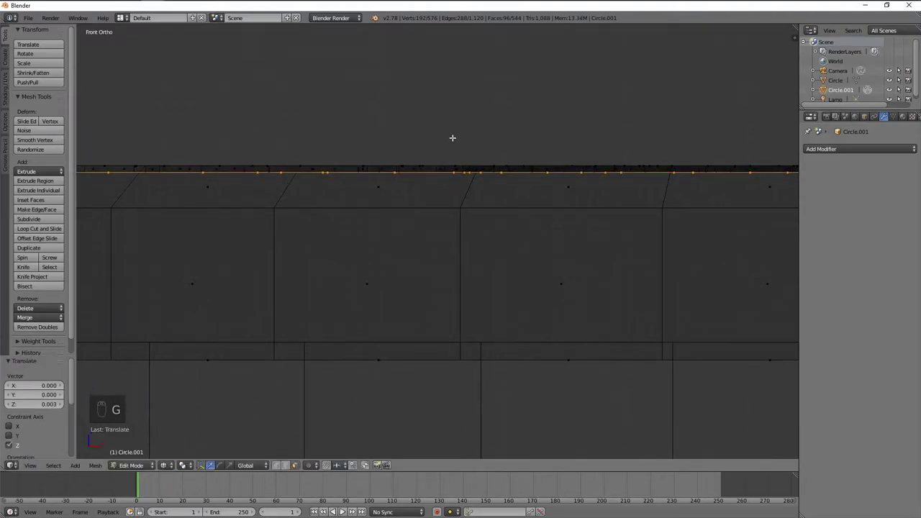
{"action": "key", "text": "a"}
{"action": "key", "text": "z"}
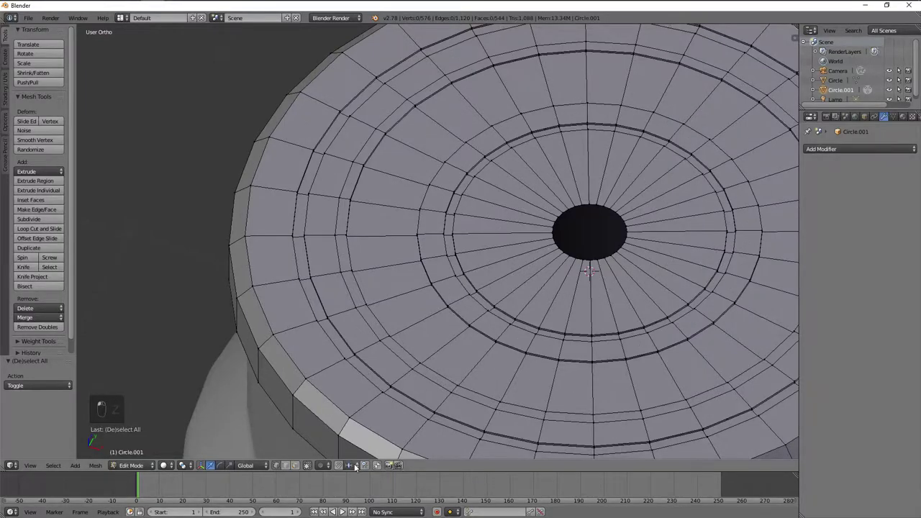
- Add support edge loops near the lid rim and the bottom of its side wall
{"action": "key", "text": "ctrl+r"}
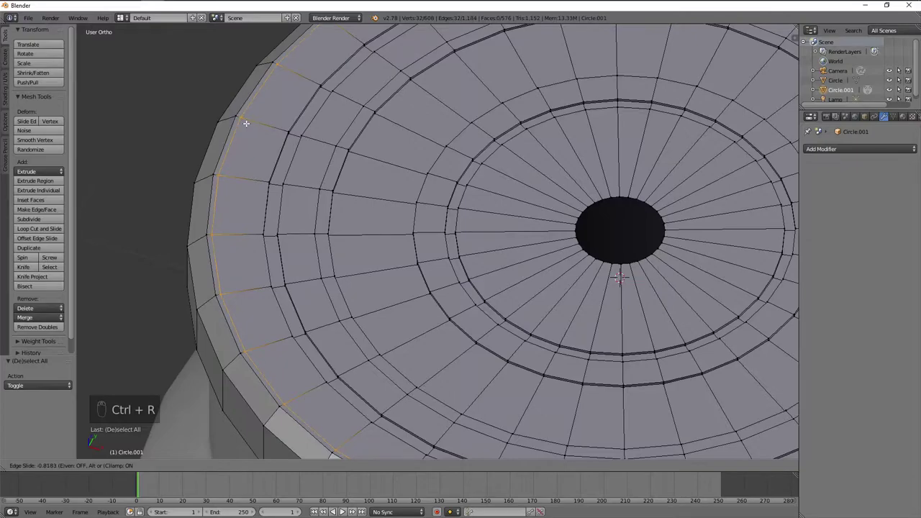
{"action": "key", "text": "a"}
{"action": "key", "text": "ctrl+r"}
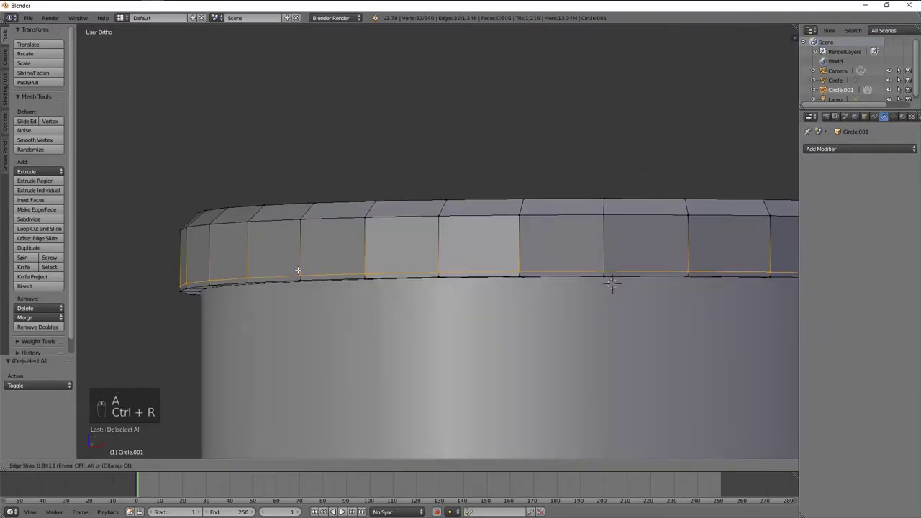
{"action": "key", "text": "a"}
{"action": "key", "text": "ctrl+r"}
{"action": "key", "text": "a"}
{"action": "key", "text": "z"}
{"action": "key", "text": "z"}
{"action": "key", "text": "a"}
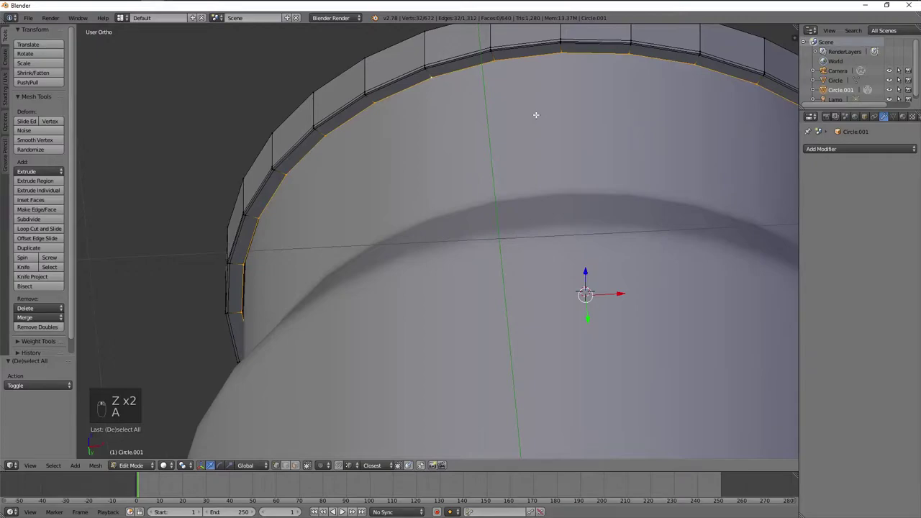
- Add a loop near the lid's top edge, bevel the rim edge and view the shaded lid
{"action": "middle_click", "coordinate": [537, 113]}
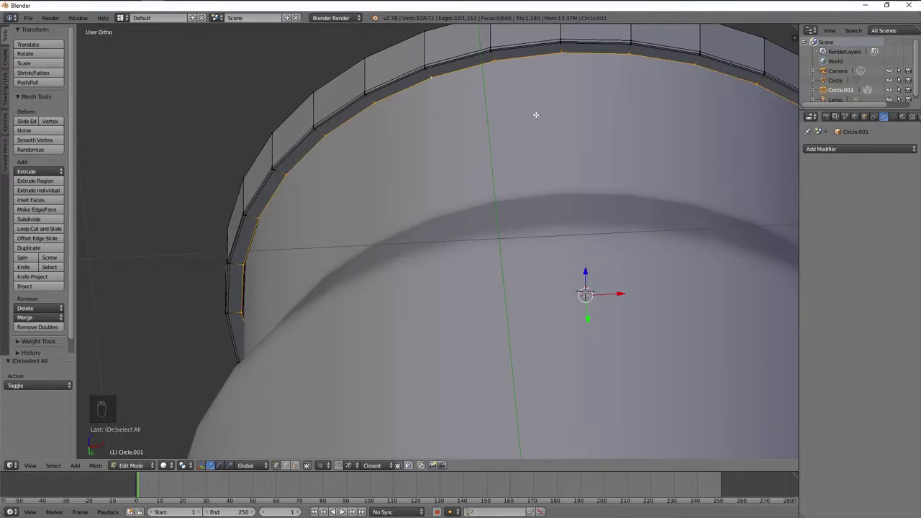
{"action": "key", "text": "a"}
{"action": "left_click_drag", "start_coordinate": [267, 124], "coordinate": [359, 259]}
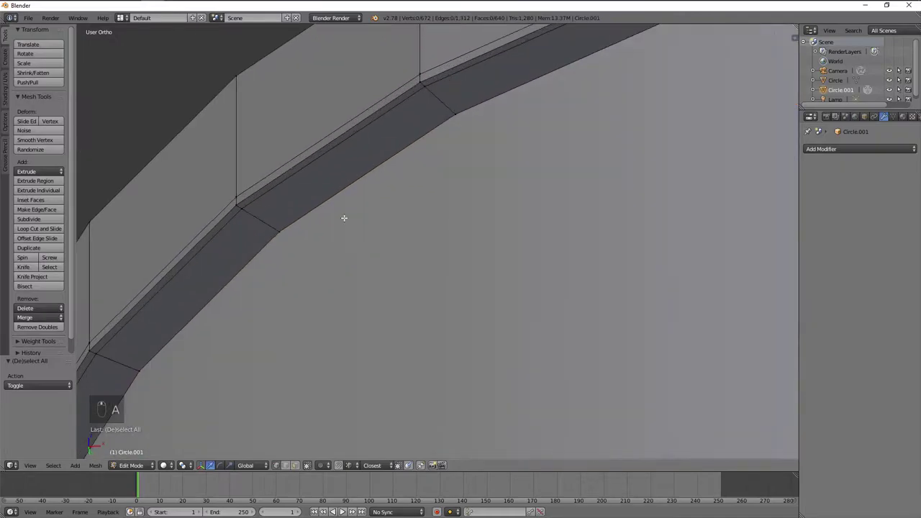
{"action": "key", "text": "ctrl+r"}
{"action": "key", "text": "ctrl+r"}
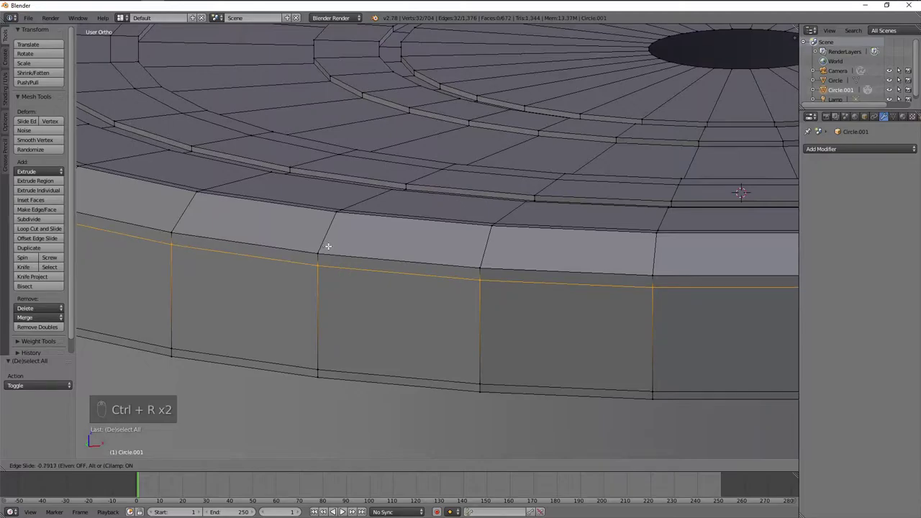
{"action": "key", "text": "a"}
{"action": "key", "text": "ctrl+r"}
{"action": "key", "text": "ctrl+b"}
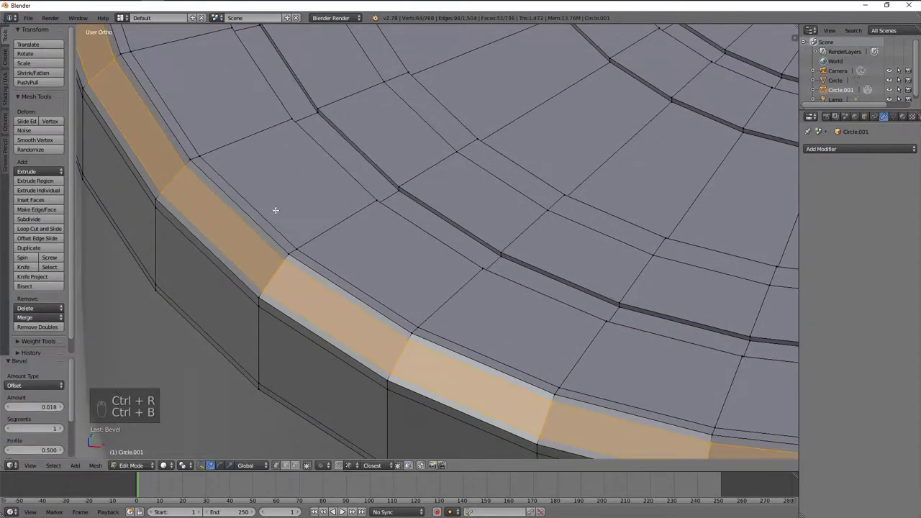
{"action": "key", "text": "Tab"}
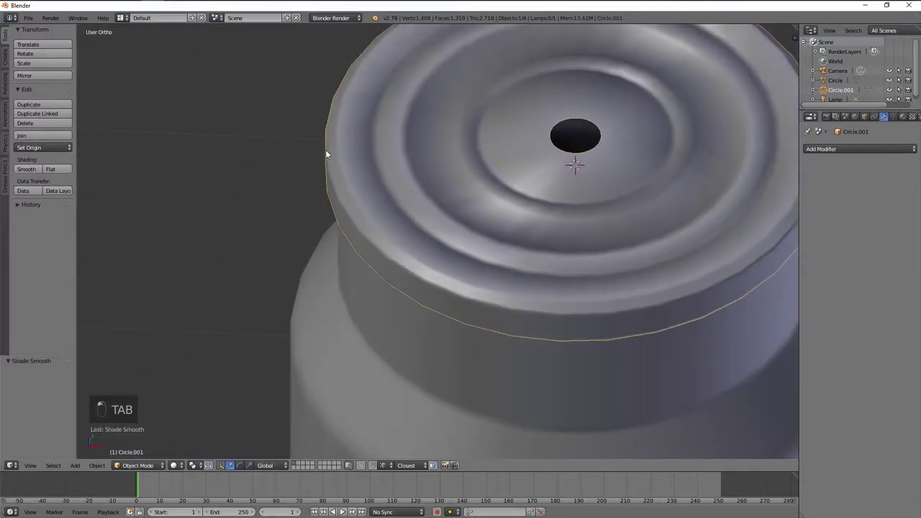
- Add an edge loop inside the outer groove and bevel its edges
{"action": "key", "text": "Tab"}
{"action": "key", "text": "a"}
{"action": "key", "text": "ctrl+r"}
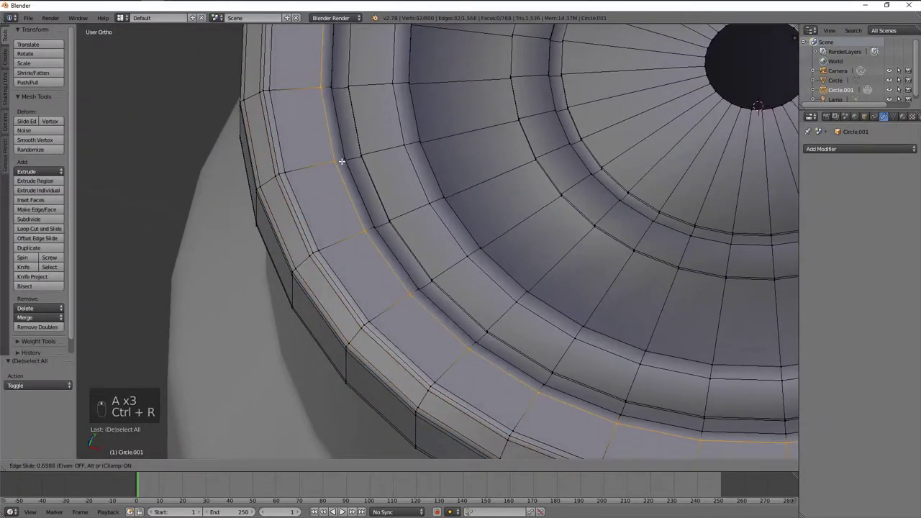
{"action": "key", "text": "a"}
{"action": "key", "text": "ctrl+r"}
{"action": "key", "text": "ctrl+b"}
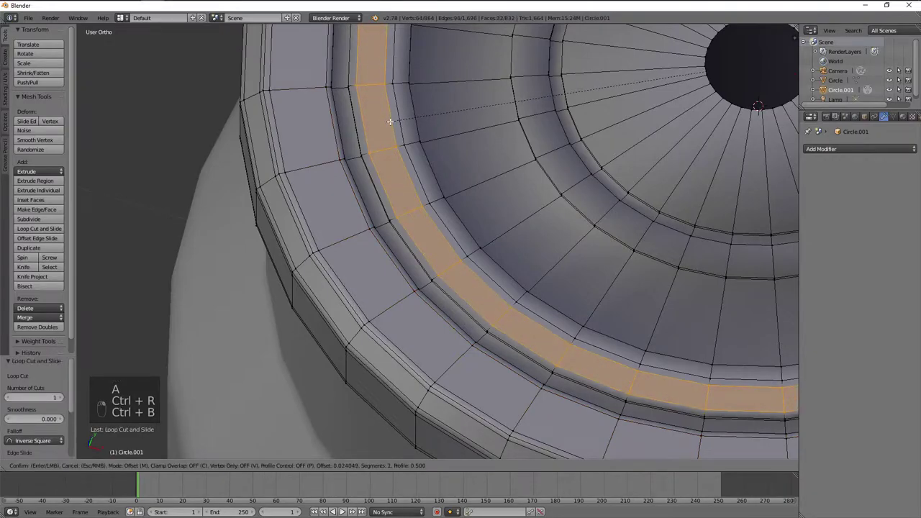
{"action": "key", "text": "a"}
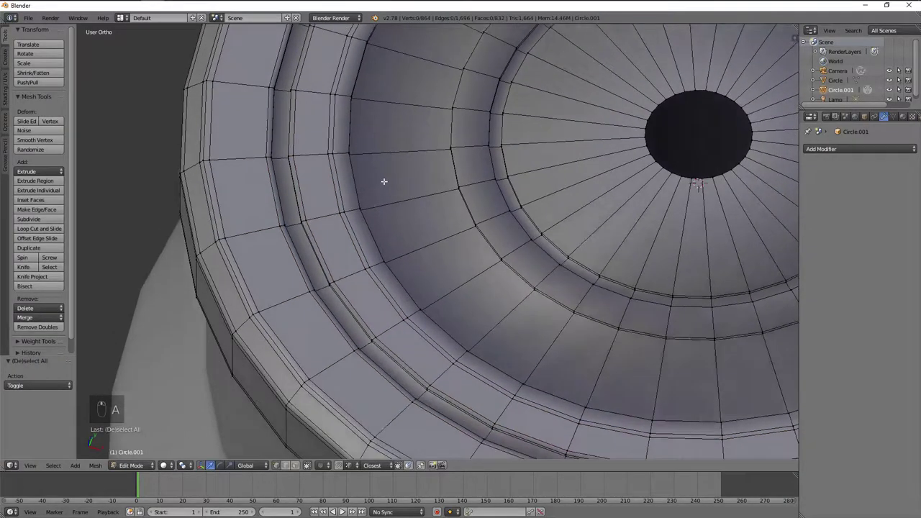
{"action": "middle_click", "coordinate": [359, 143]}
{"action": "left_click_drag", "start_coordinate": [276, 131], "coordinate": [318, 131]}
- Add support loops along the inner groove and on the flat band between grooves
{"action": "key", "text": "x"}
{"action": "key", "text": "g"}
{"action": "key", "text": "a"}
{"action": "key", "text": "x"}
{"action": "left_click_drag", "start_coordinate": [334, 155], "coordinate": [366, 155]}
{"action": "key", "text": "ctrl+r"}
{"action": "key", "text": "ctrl+z"}
{"action": "key", "text": "ctrl+r"}
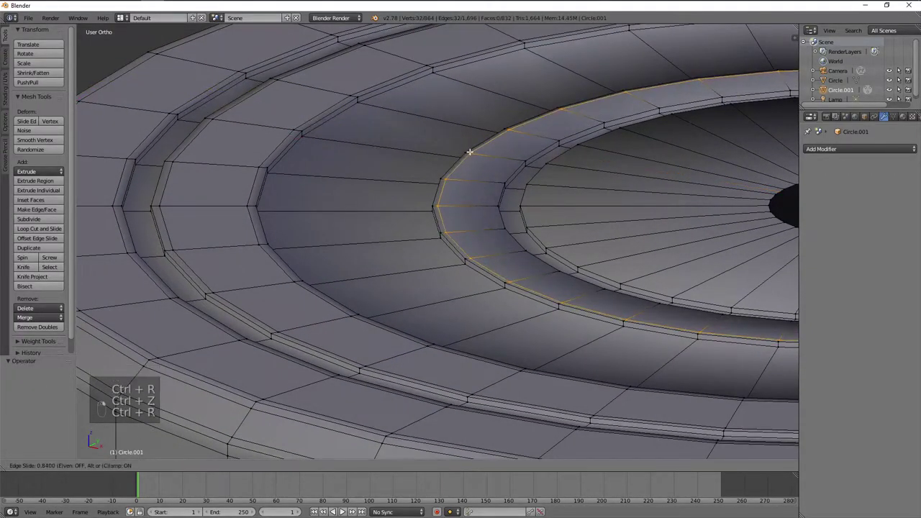
{"action": "key", "text": "ctrl+r"}
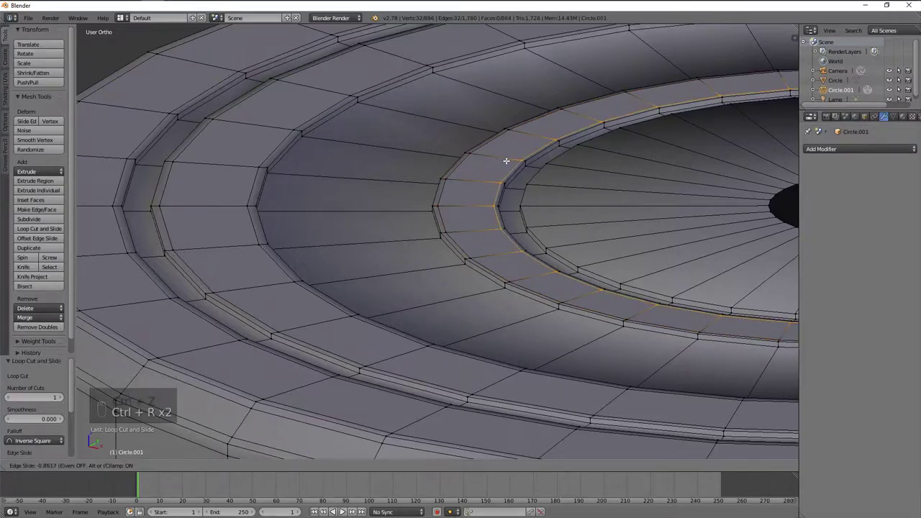
{"action": "key", "text": "a"}
{"action": "key", "text": "ctrl+r"}
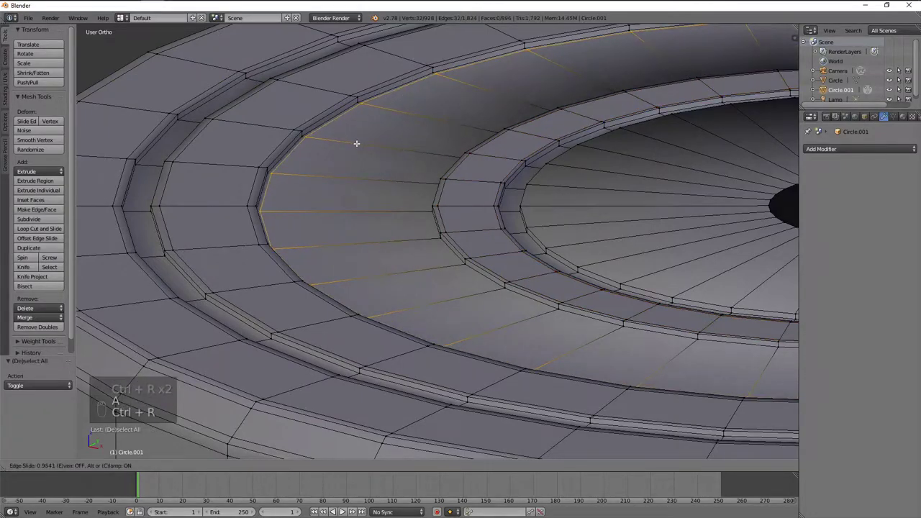
{"action": "key", "text": "ctrl+r"}
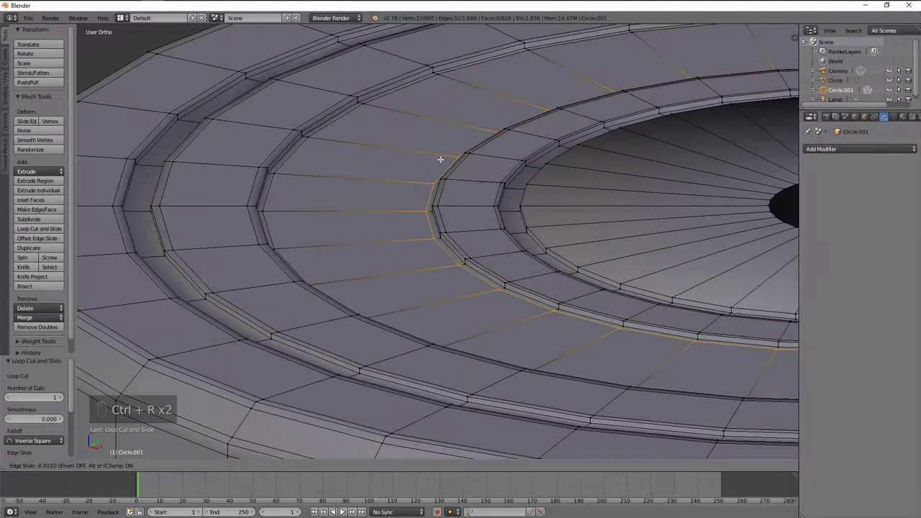
{"action": "key", "text": "a"}
- Bevel the inner groove's edges and add a further support loop
{"action": "middle_click", "coordinate": [210, 136]}
{"action": "key", "text": "ctrl+r"}
{"action": "key", "text": "ctrl+b"}
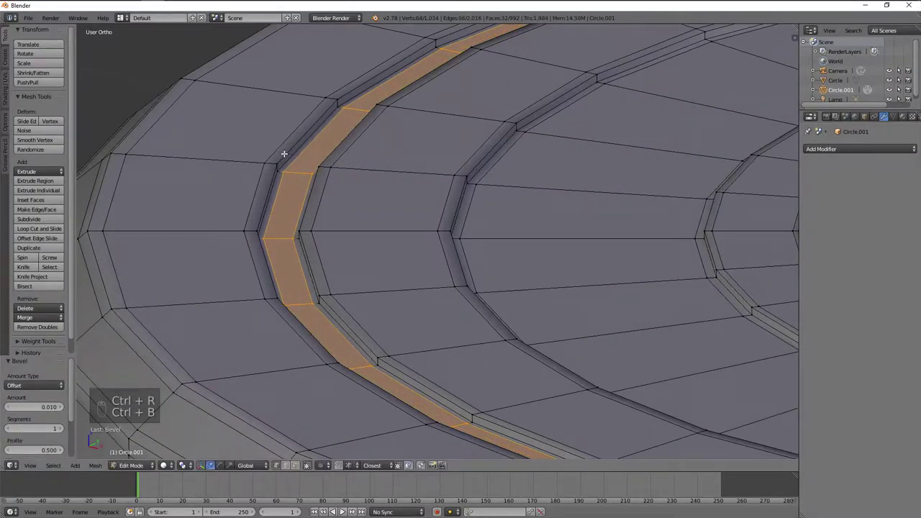
{"action": "key", "text": "a"}
{"action": "key", "text": "Tab"}
{"action": "key", "text": "Tab"}
{"action": "key", "text": "ctrl+r"}
{"action": "key", "text": "a"}
- Add a final loop cut and bevel on the grooves, then view the smoothed lid in Object Mode
{"action": "key", "text": "Tab"}
{"action": "key", "text": "Tab"}
{"action": "key", "text": "a"}
{"action": "key", "text": "a"}
{"action": "key", "text": "ctrl+r"}
{"action": "key", "text": "ctrl+z"}
{"action": "key", "text": "ctrl+r"}
{"action": "key", "text": "ctrl+b"}
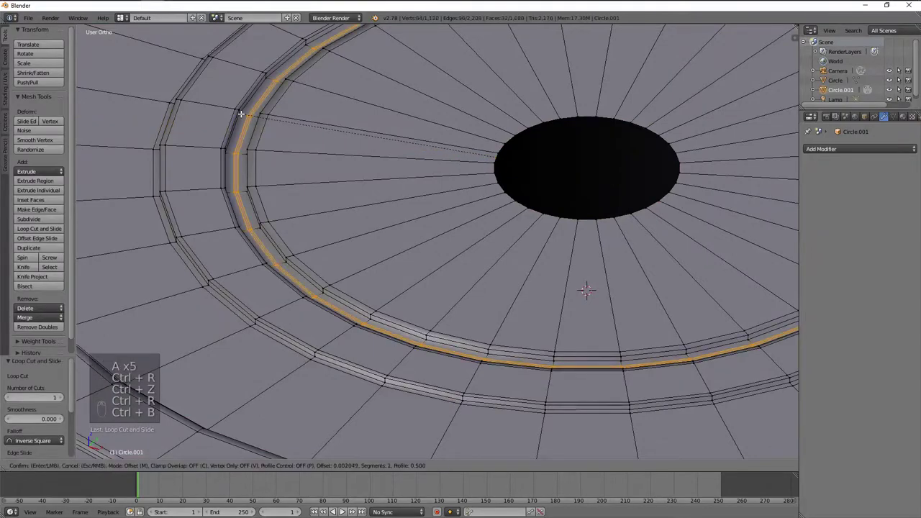
{"action": "key", "text": "Tab"}
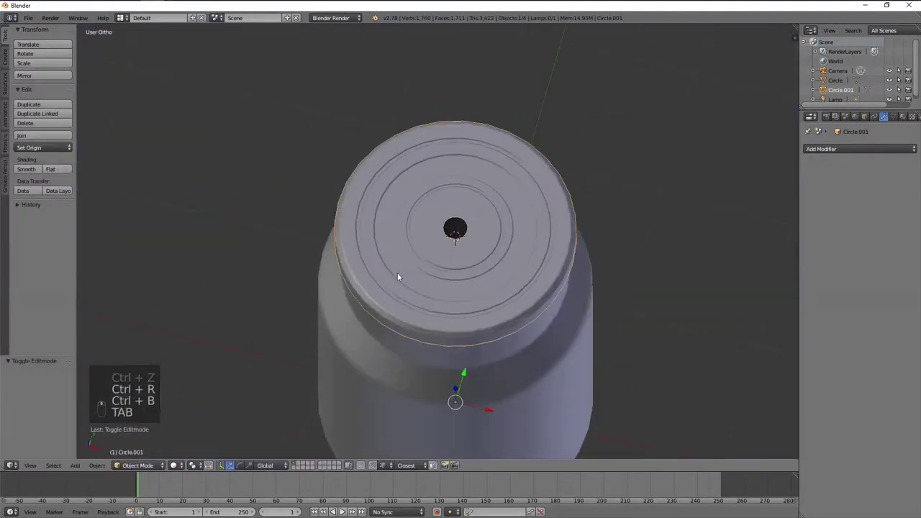
- Deselect everything, select the lid and enter Edit Mode on it
{"action": "key", "text": "a"}
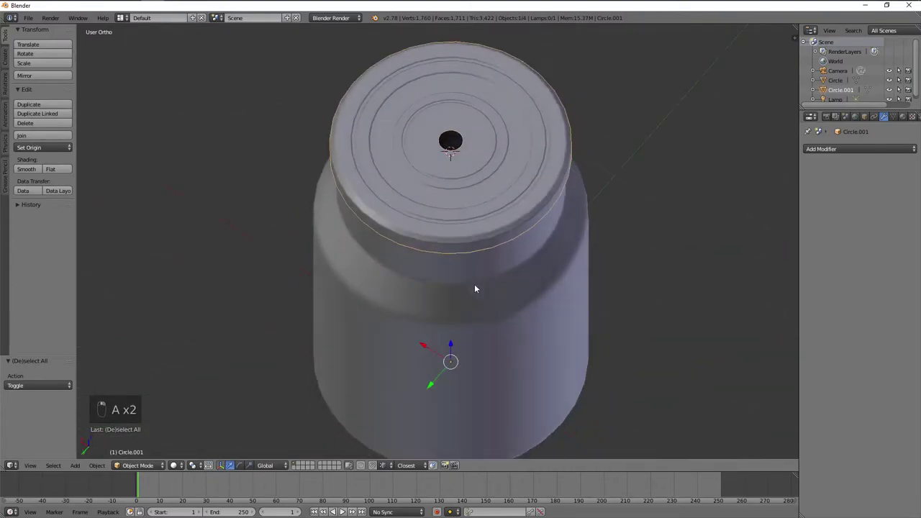
{"action": "key", "text": "a"}
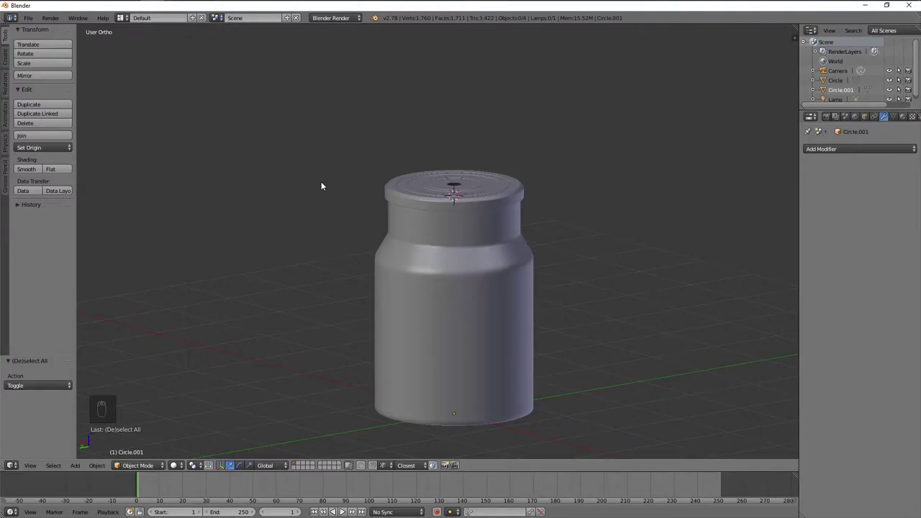
{"action": "key", "text": "Tab"}
- Shrink the lid's rim faces slightly inward in front view for a snugger overhang
{"action": "key", "text": "a"}
{"action": "key", "text": "KP_1"}
{"action": "key", "text": "a"}
{"action": "key", "text": "s"}
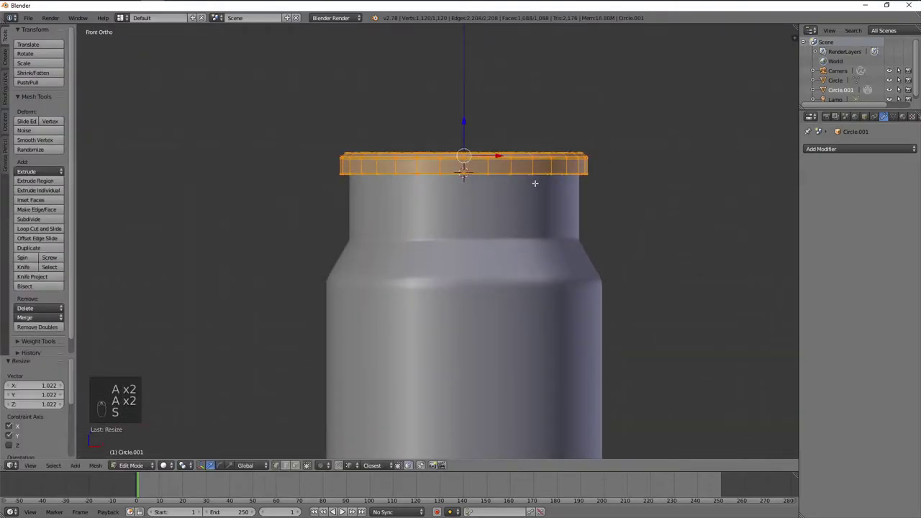
{"action": "key", "text": "s"}
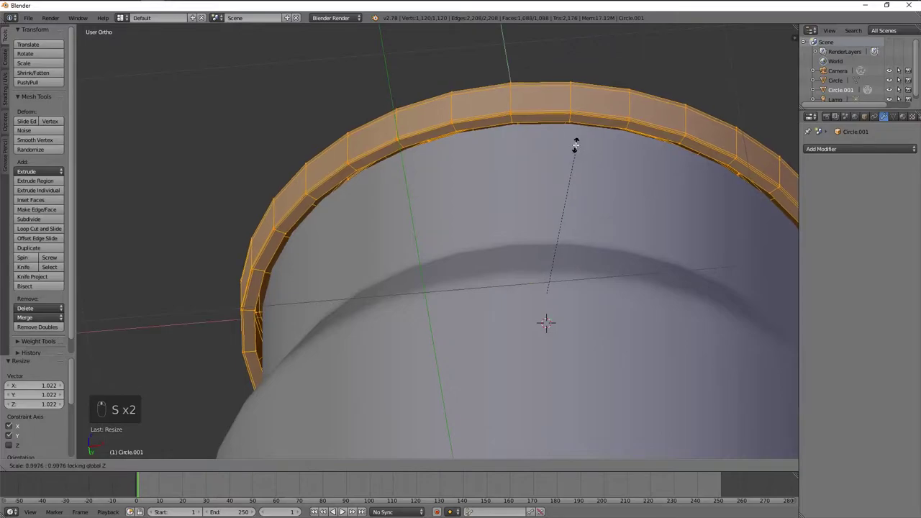
{"action": "key", "text": "a"}
{"action": "middle_click", "coordinate": [483, 130]}
{"action": "key", "text": "s"}
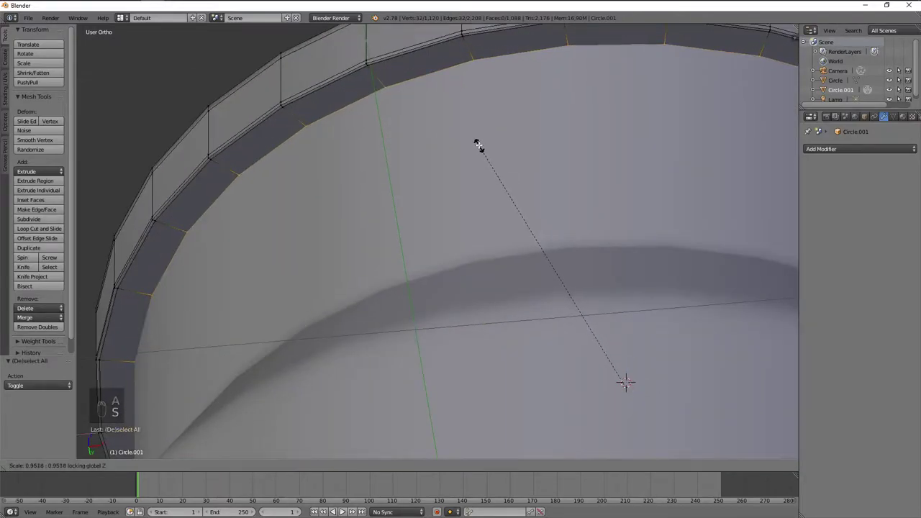
{"action": "middle_click", "coordinate": [452, 164]}
- Extrude the inner rim edge loop and slide it toward the rim edge for a crisp lip
{"action": "key", "text": "e"}
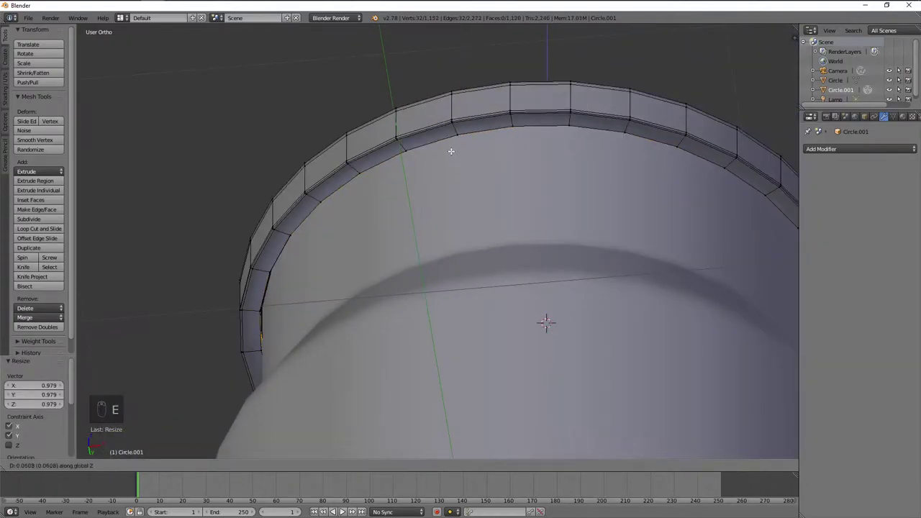
{"action": "key", "text": "z"}
{"action": "key", "text": "KP_1"}
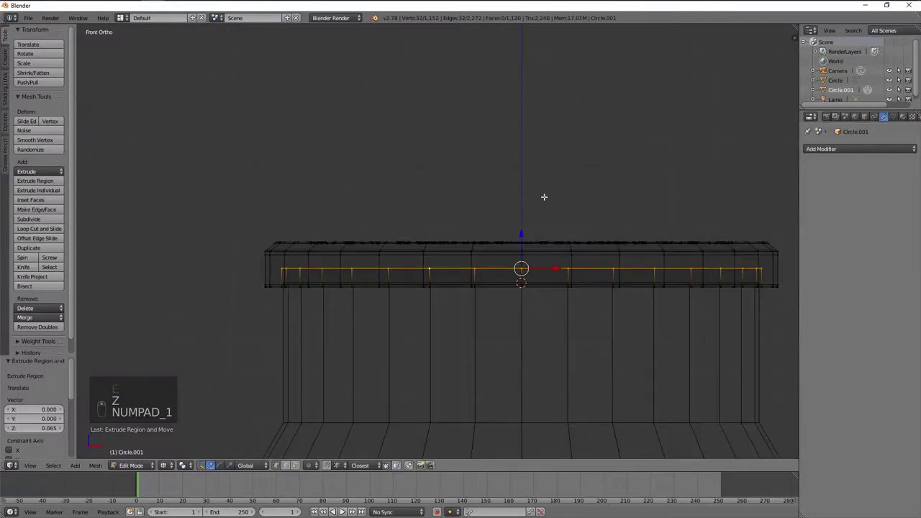
{"action": "key", "text": "g"}
{"action": "key", "text": "a"}
{"action": "key", "text": "z"}
{"action": "key", "text": "ctrl+r"}
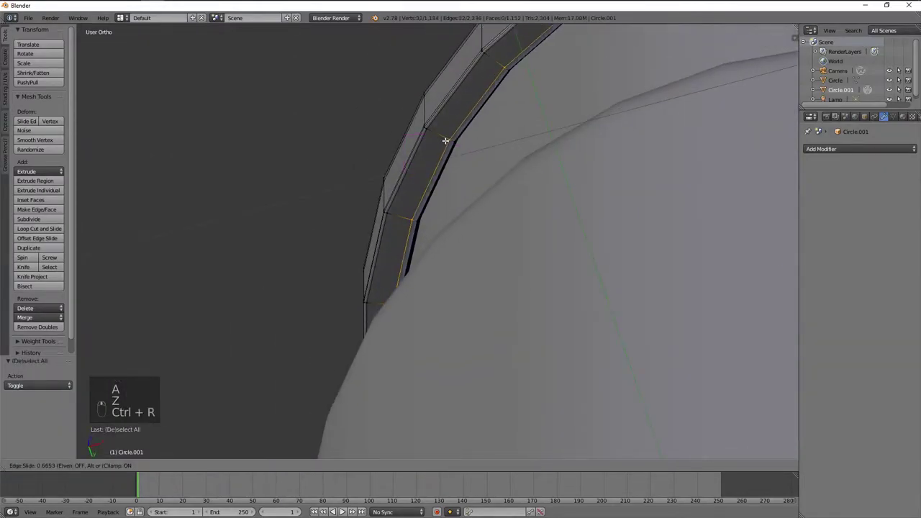
{"action": "key", "text": "Tab"}
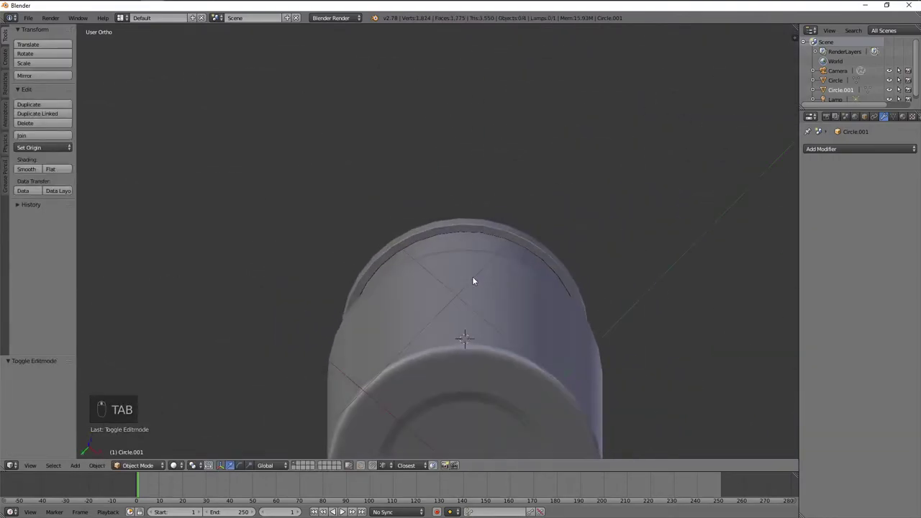
{"action": "key", "text": "KP_5"}
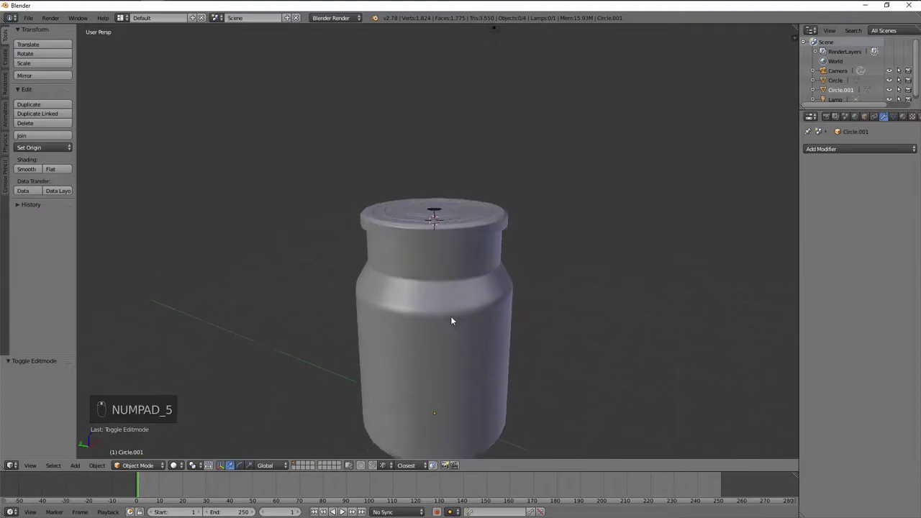
- Undo the last rim edits and reselect the lid geometry for another pass
{"action": "key", "text": "KP_5"}
{"action": "key", "text": "KP_1"}
{"action": "key", "text": "Tab"}
{"action": "key", "text": "Tab"}
{"action": "key", "text": "ctrl+z"}
{"action": "key", "text": "ctrl+z"}
{"action": "key", "text": "ctrl+z"}
{"action": "key", "text": "Tab"}
{"action": "key", "text": "a"}
{"action": "key", "text": "a"}
{"action": "key", "text": "s"}
- Scale the rim loop down slightly and return to Object Mode to view the whole jar
{"action": "key", "text": "a"}
{"action": "left_click_drag", "start_coordinate": [334, 195], "coordinate": [446, 194]}
{"action": "key", "text": "s"}
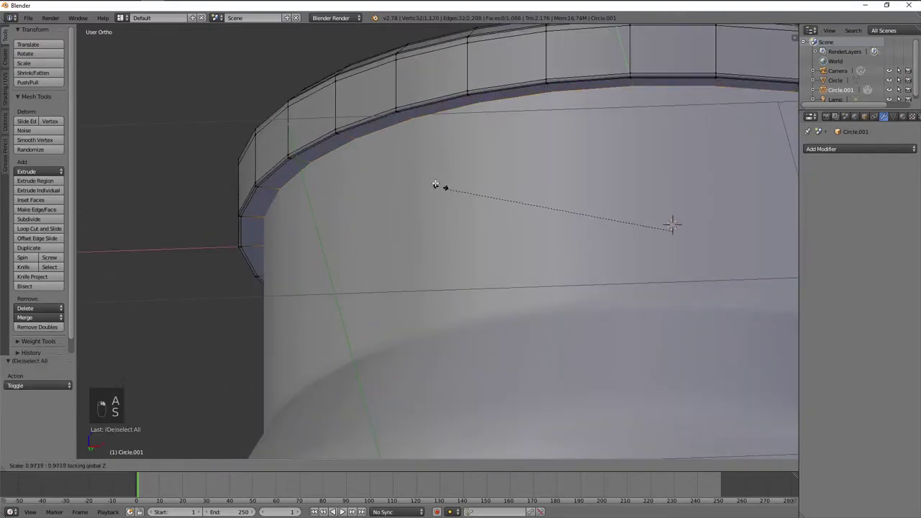
{"action": "left_click_drag", "start_coordinate": [407, 156], "coordinate": [405, 203]}
{"action": "key", "text": "Tab"}
{"action": "key", "text": "a"}
{"action": "key", "text": "KP_5"}
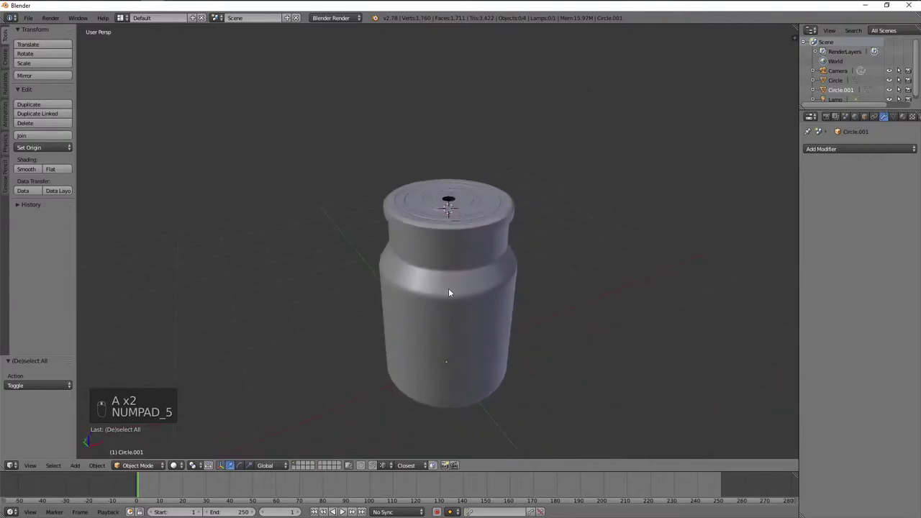
- View the jar from the front and enter Edit Mode on the bottle body in wireframe
{"action": "key", "text": "KP_5"}
{"action": "key", "text": "KP_1"}
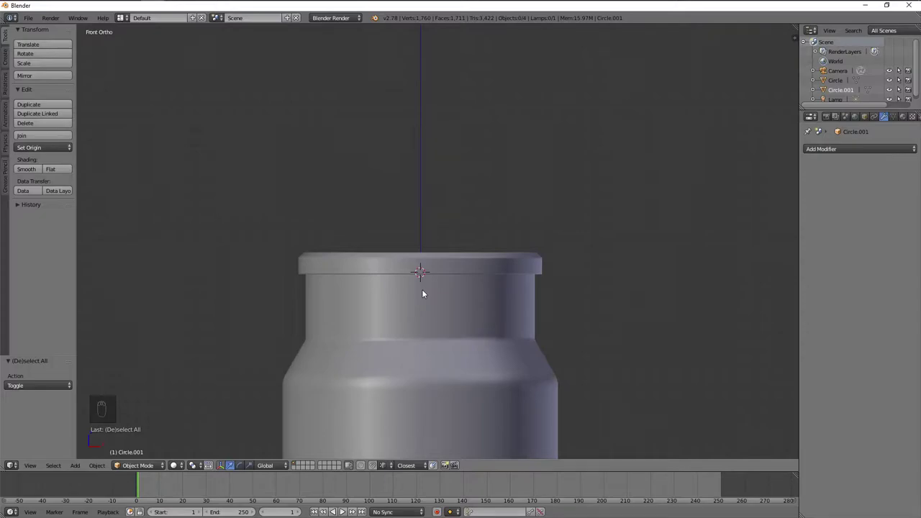
{"action": "key", "text": "KP_1"}
{"action": "key", "text": "KP_3"}
{"action": "key", "text": "Tab"}
{"action": "key", "text": "z"}
{"action": "key", "text": "a"}
- Snap the 3D cursor to a neck point just below the lid
{"action": "key", "text": "a"}
{"action": "key", "text": "shift+s"}
{"action": "key", "text": "z"}
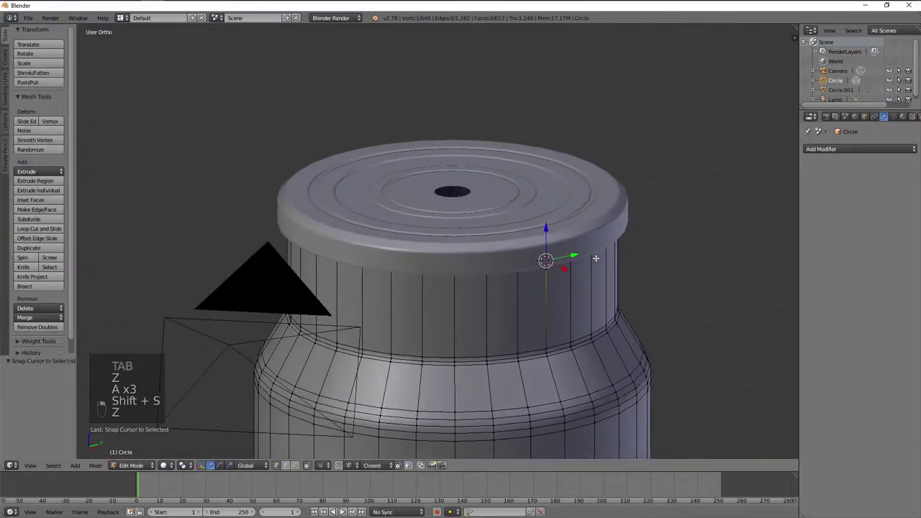
{"action": "key", "text": "KP_1"}
- Add a 6-vertex circle at the cursor, rotated 90° on Y to face sideways and scaled to about 0.2
{"action": "key", "text": "KP_3"}
{"action": "key", "text": "shift+a"}
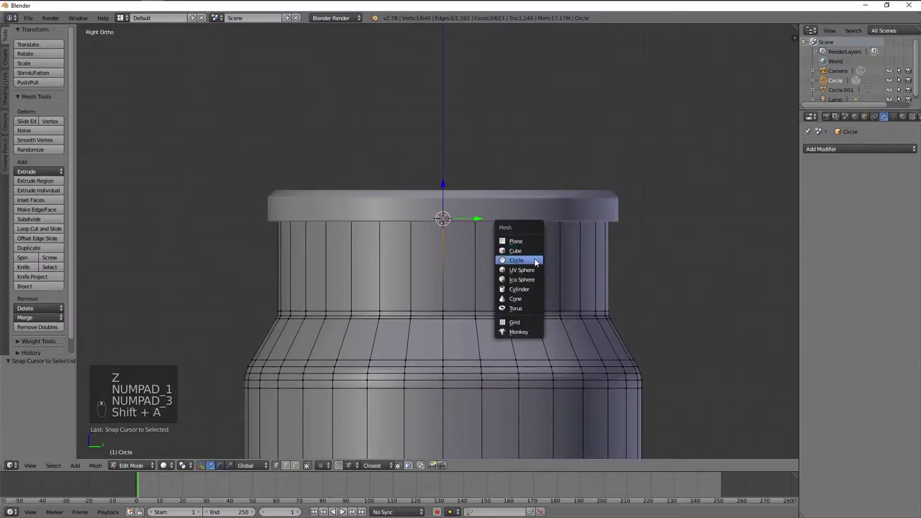
{"action": "left_click", "coordinate": [24, 392]}
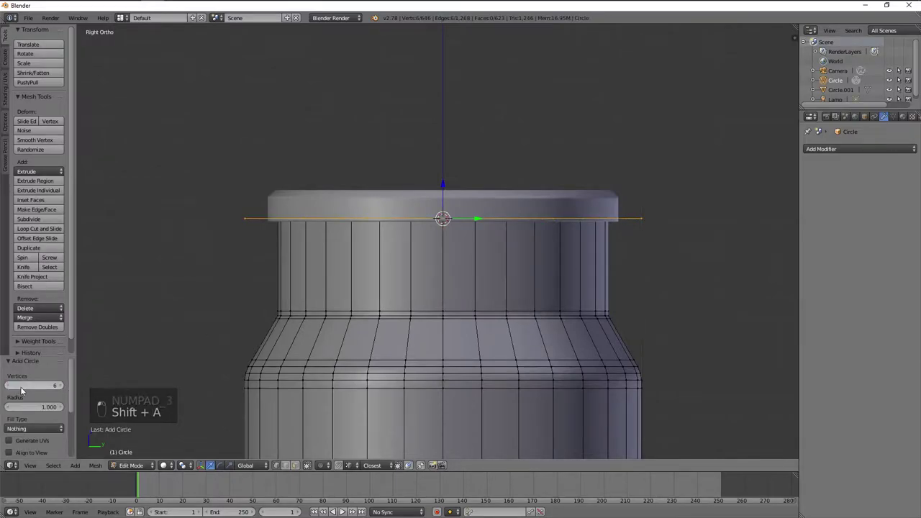
{"action": "key", "text": "r"}
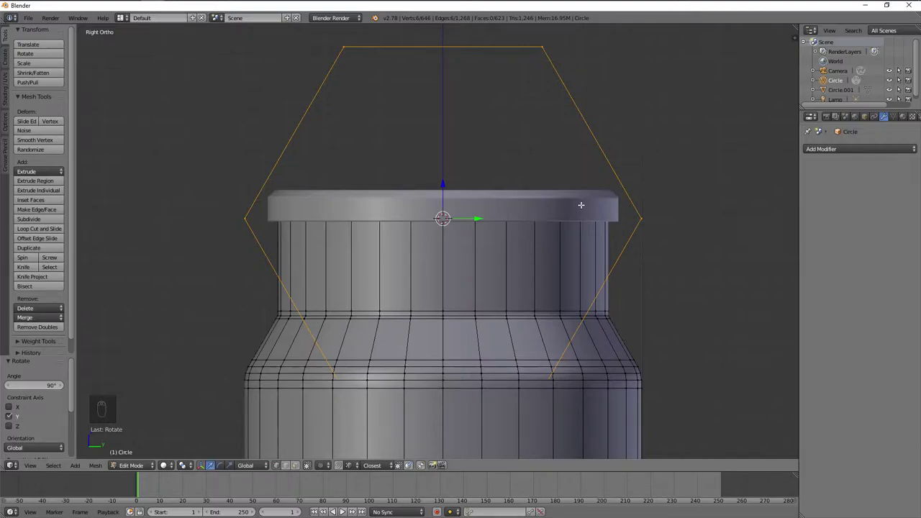
{"action": "key", "text": "s"}
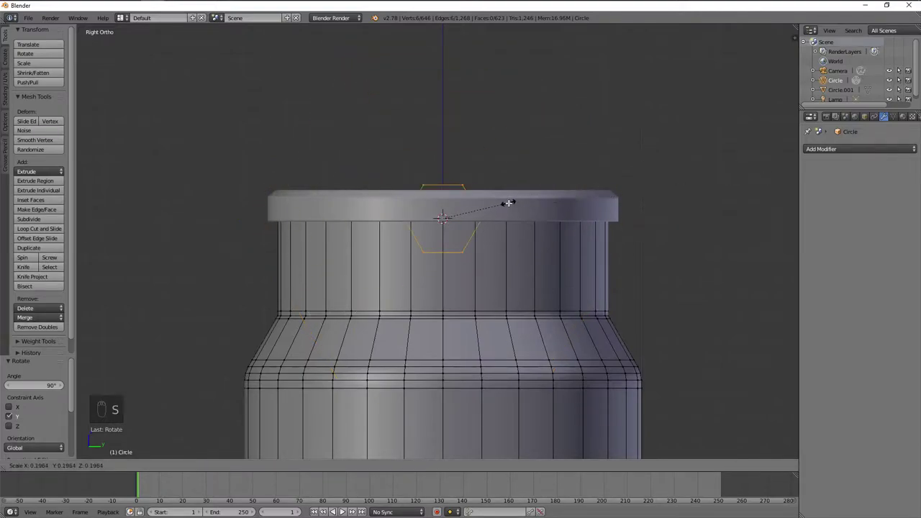
{"action": "key", "text": "z"}
- Rotate the hexagon about its axis, move it down onto the neck, shrink it further and exit Edit Mode
{"action": "key", "text": "r"}
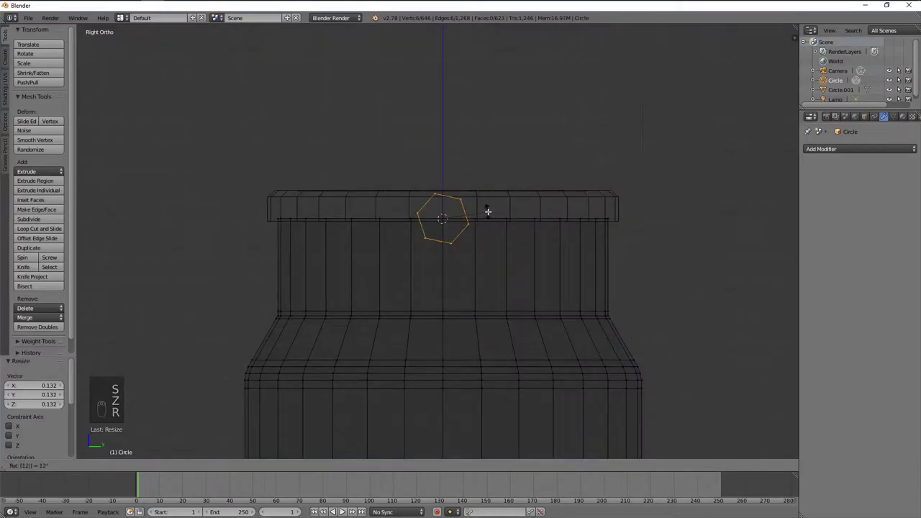
{"action": "key", "text": "ctrl+z"}
{"action": "key", "text": "r"}
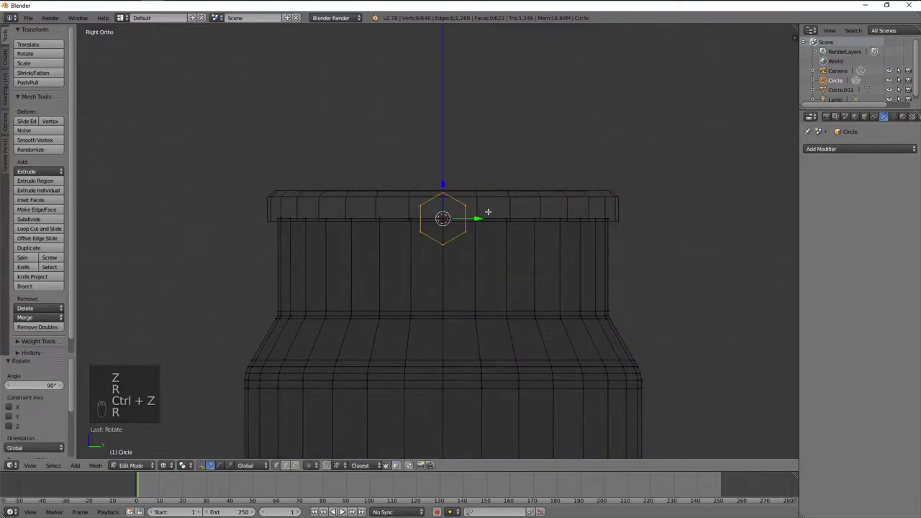
{"action": "key", "text": "ctrl+z"}
{"action": "key", "text": "s"}
{"action": "key", "text": "g"}
{"action": "key", "text": "s"}
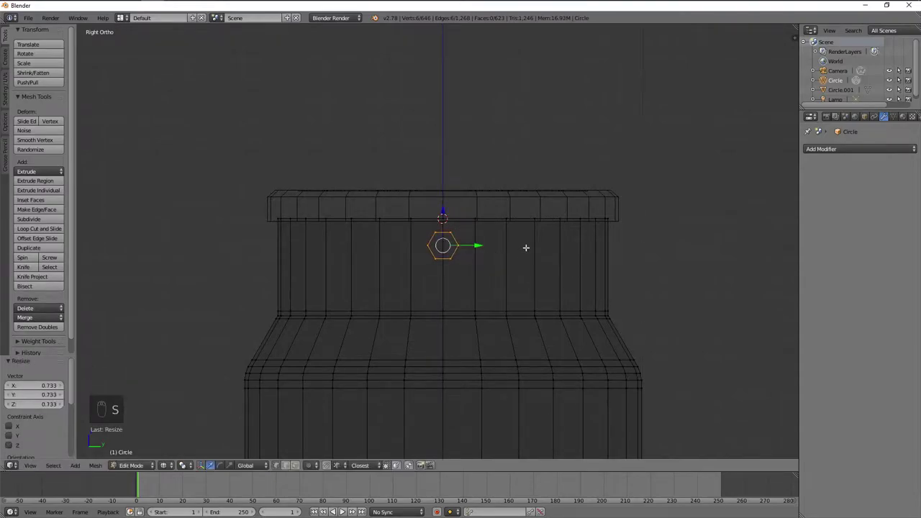
{"action": "key", "text": "s"}
{"action": "key", "text": "Tab"}
{"action": "key", "text": "z"}
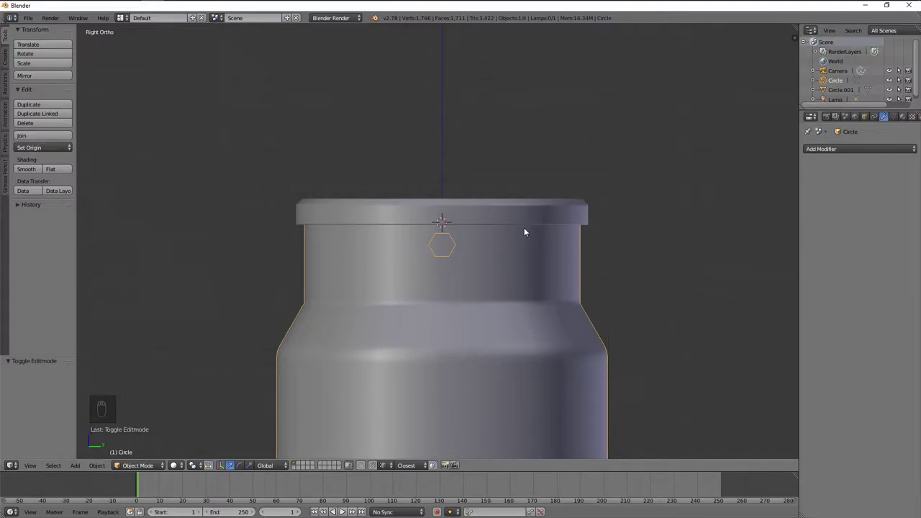
- Reposition the hexagon on the neck and extrude its outline outward into a nub
{"action": "key", "text": "Tab"}
{"action": "key", "text": "s"}
{"action": "key", "text": "g"}
{"action": "key", "text": "r"}
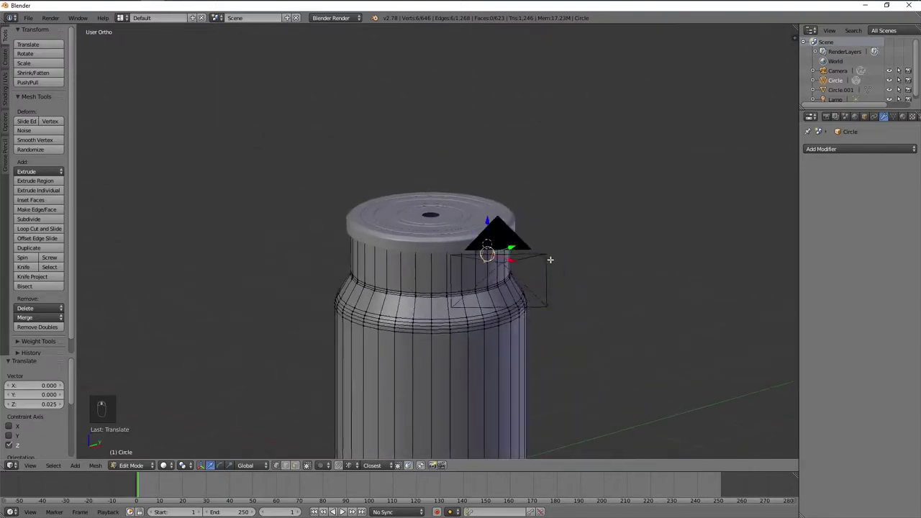
{"action": "left_click_drag", "start_coordinate": [573, 212], "coordinate": [608, 223]}
{"action": "left_click_drag", "start_coordinate": [607, 257], "coordinate": [620, 267]}
{"action": "key", "text": "e"}
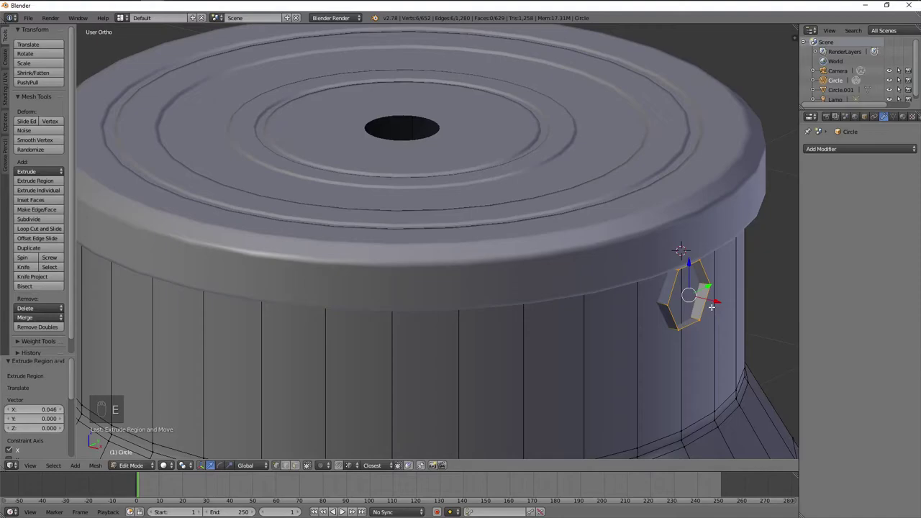
{"action": "middle_click", "coordinate": [704, 297]}
{"action": "left_click", "coordinate": [689, 286]}
{"action": "left_click", "coordinate": [671, 278]}
- Extrude the front edge again, scale it inward as an inset border, and Grid Fill the centre face
{"action": "left_click_drag", "start_coordinate": [670, 278], "coordinate": [635, 263]}
{"action": "left_click_drag", "start_coordinate": [635, 263], "coordinate": [667, 187]}
{"action": "key", "text": "e"}
{"action": "key", "text": "s"}
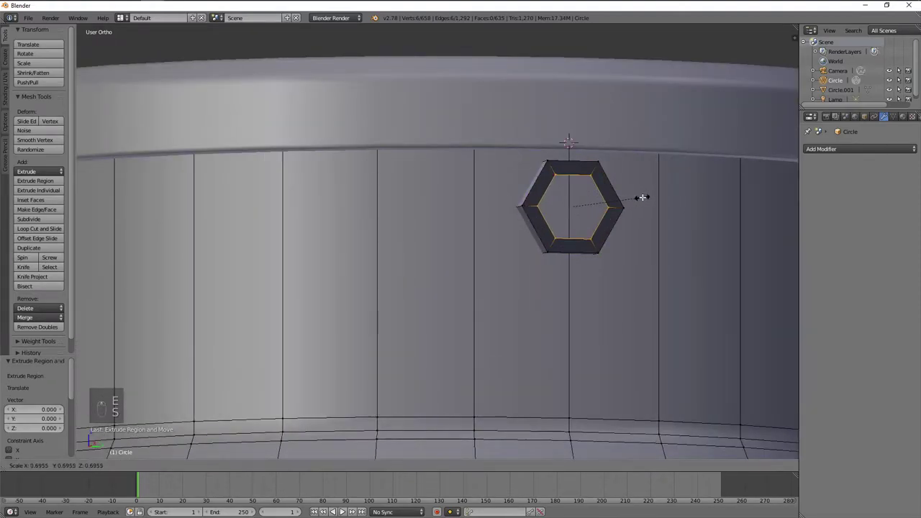
{"action": "key", "text": "ctrl+f"}
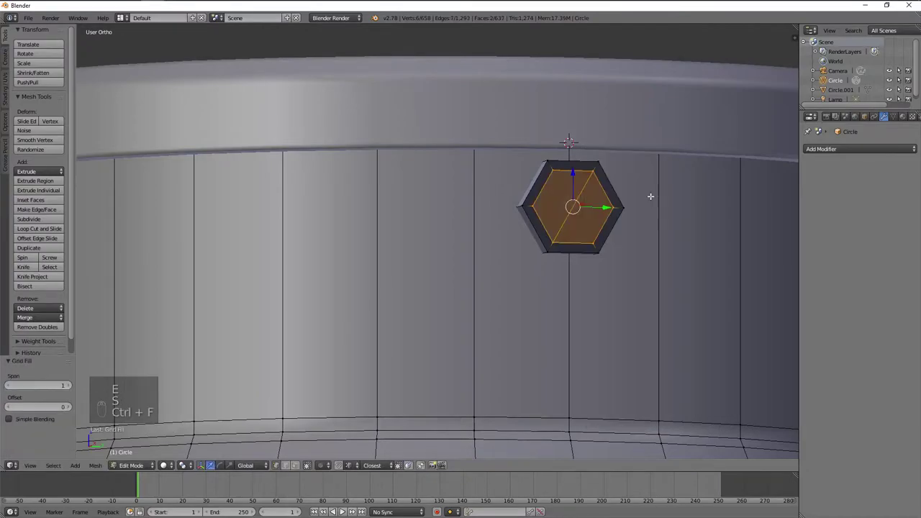
- Leave Edit Mode and view the finished bolt head on the jar in perspective
{"action": "key", "text": "Tab"}
{"action": "left_click_drag", "start_coordinate": [513, 305], "coordinate": [534, 324]}
{"action": "key", "text": "Tab"}
{"action": "key", "text": "a"}
{"action": "key", "text": "Tab"}
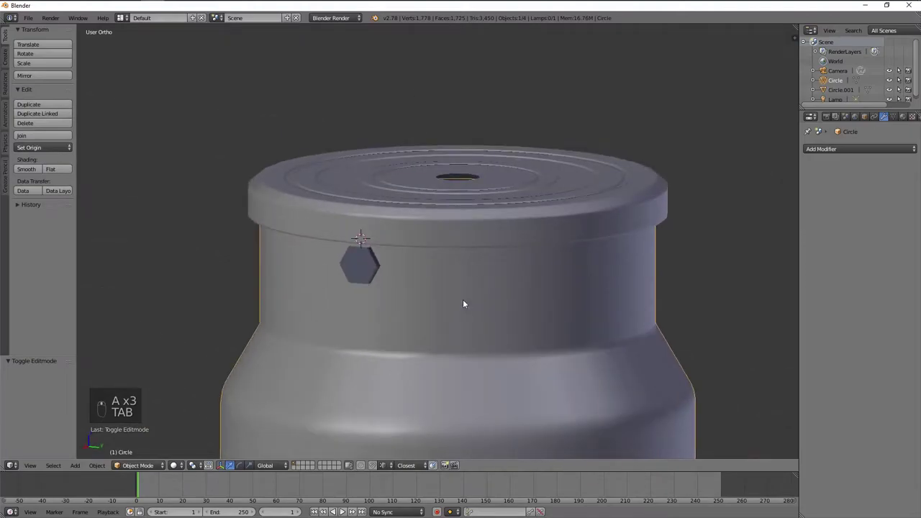
{"action": "key", "text": "KP_5"}
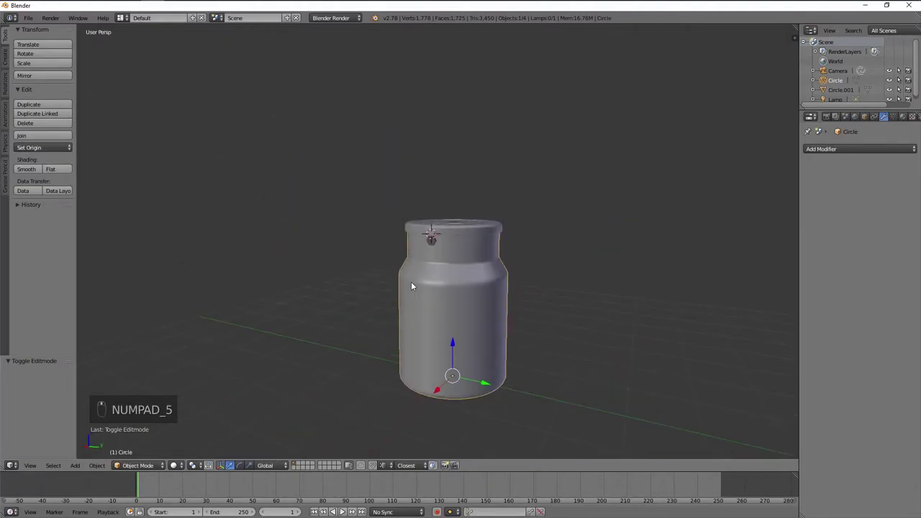
- Enter Edit Mode on the bottle and box-select around the neck in side wireframe view
{"action": "key", "text": "KP_5"}
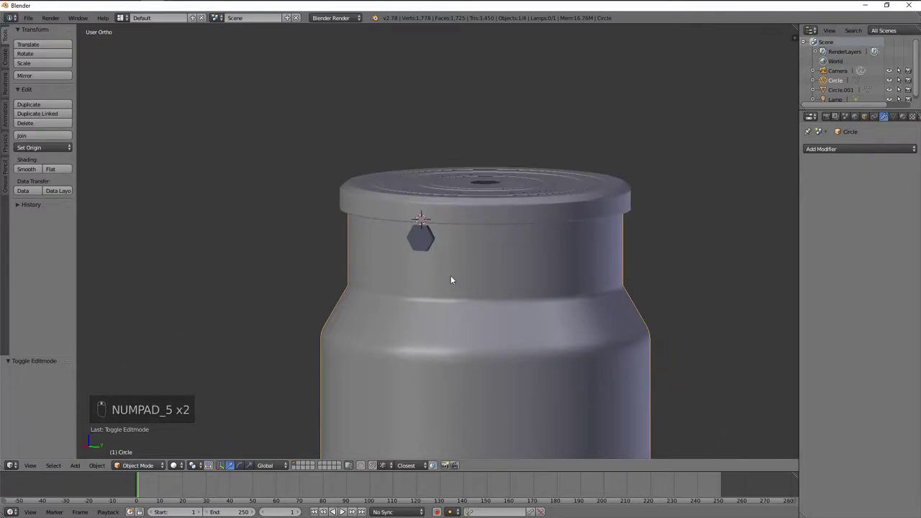
{"action": "key", "text": "KP_1"}
{"action": "key", "text": "Tab"}
{"action": "key", "text": "a"}
{"action": "key", "text": "a"}
{"action": "key", "text": "z"}
{"action": "key", "text": "b"}
{"action": "key", "text": "b"}
{"action": "key", "text": "z"}
{"action": "key", "text": "KP_3"}
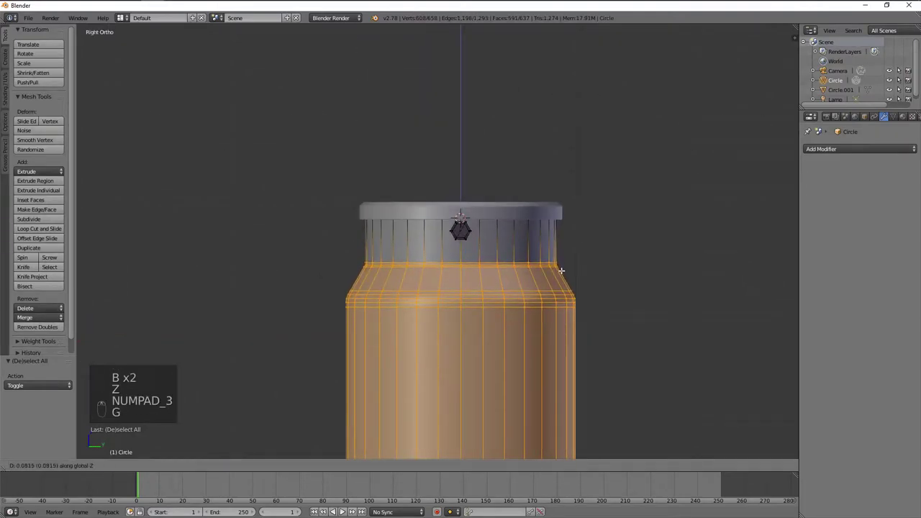
{"action": "key", "text": "g"}
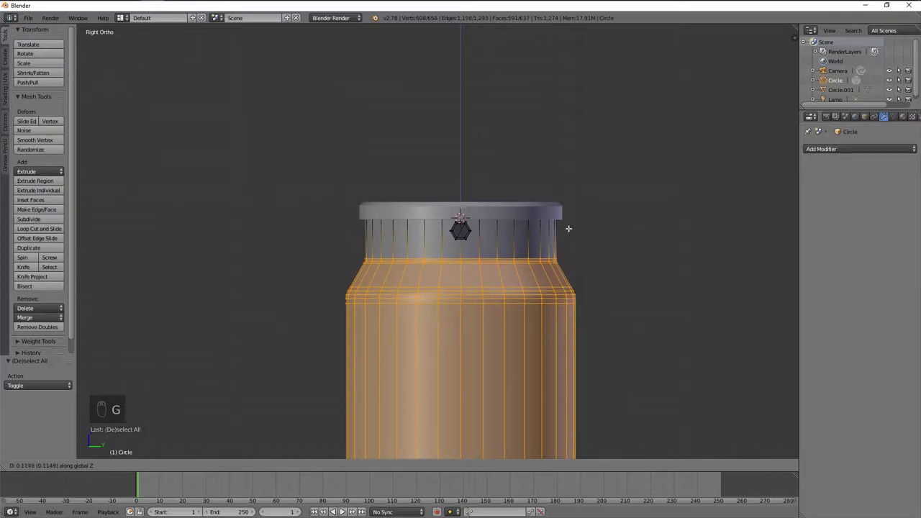
- Clear the selection and select the whole connected hex bolt with Ctrl+L
{"action": "key", "text": "a"}
{"action": "key", "text": "z"}
{"action": "key", "text": "b"}
{"action": "key", "text": "z"}
{"action": "key", "text": "s"}
{"action": "key", "text": "a"}
{"action": "key", "text": "z"}
{"action": "left_click", "coordinate": [495, 210]}
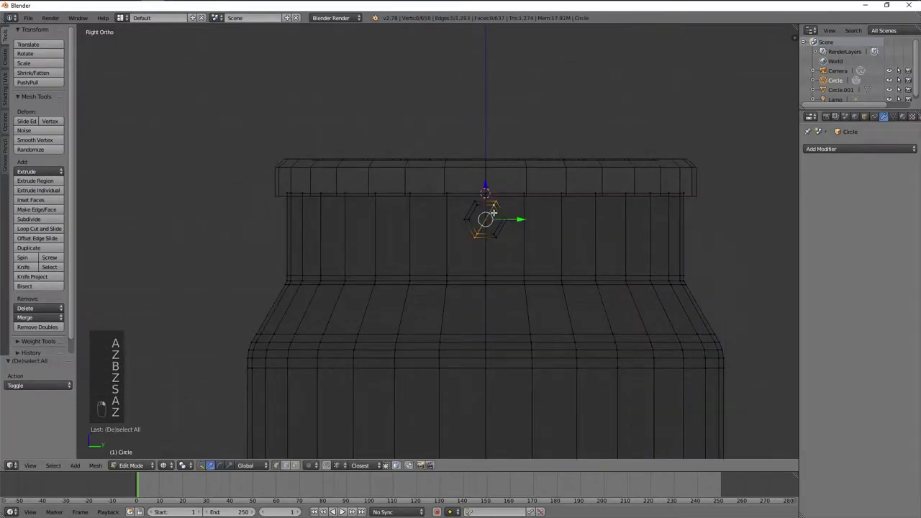
{"action": "key", "text": "ctrl+l"}
- Enlarge the hex bolt slightly and nudge it lower along Z on the neck
{"action": "key", "text": "z"}
{"action": "key", "text": "s"}
{"action": "key", "text": "s"}
{"action": "key", "text": "s"}
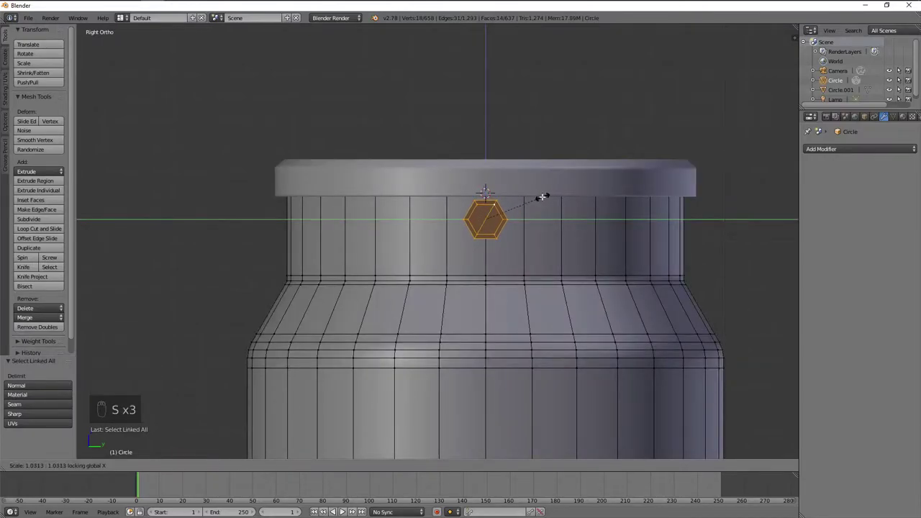
{"action": "key", "text": "s"}
{"action": "key", "text": "g"}
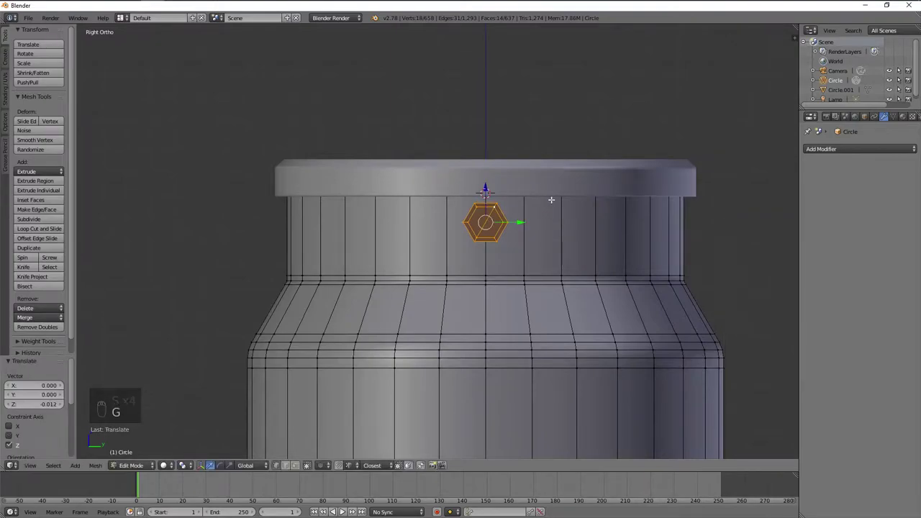
{"action": "key", "text": "a"}
{"action": "key", "text": "z"}
{"action": "key", "text": "b"}
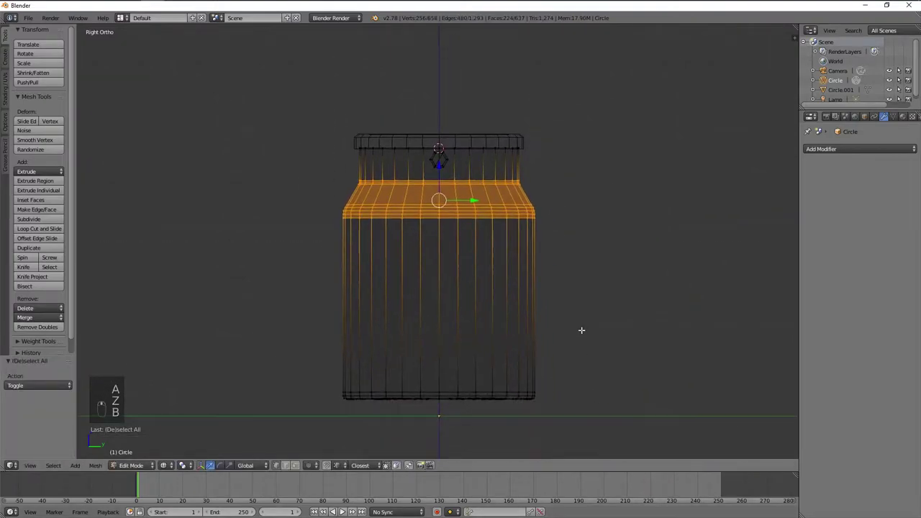
{"action": "key", "text": "g"}
{"action": "key", "text": "a"}
{"action": "key", "text": "z"}
- Resize the nut's inner hexagonal face and edge-slide its side loop, then leave Edit Mode
{"action": "key", "text": "ctrl+l"}
{"action": "key", "text": "ctrl+n"}
{"action": "key", "text": "KP_Decimal"}
{"action": "key", "text": "a"}
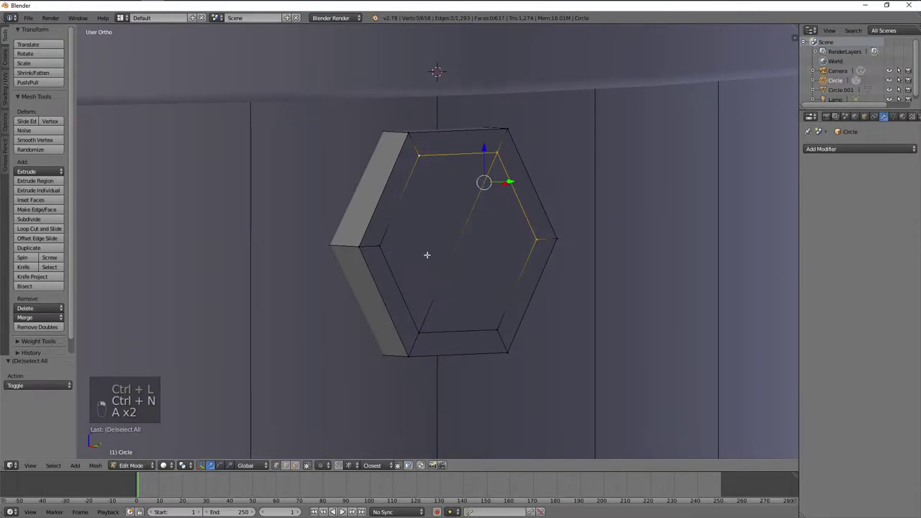
{"action": "key", "text": "s"}
{"action": "key", "text": "s"}
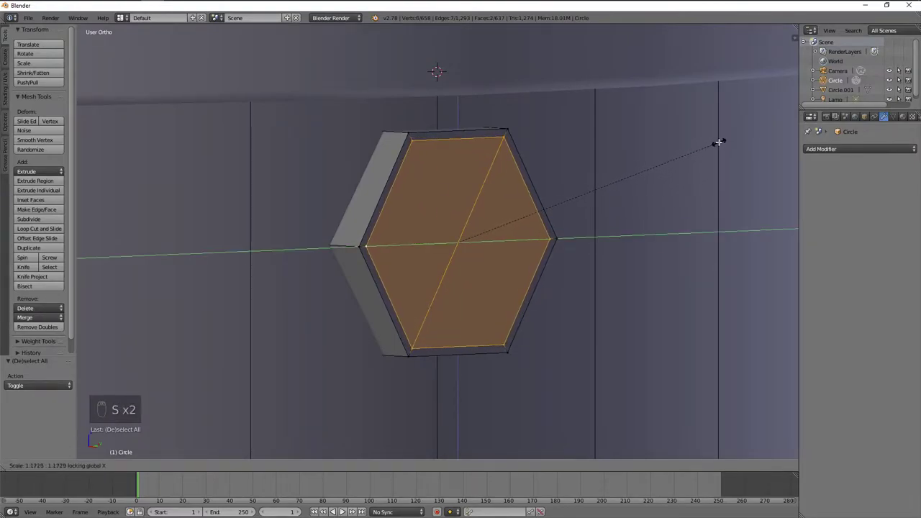
{"action": "key", "text": "a"}
{"action": "left_click_drag", "start_coordinate": [435, 223], "coordinate": [466, 195]}
{"action": "key", "text": "ctrl+r"}
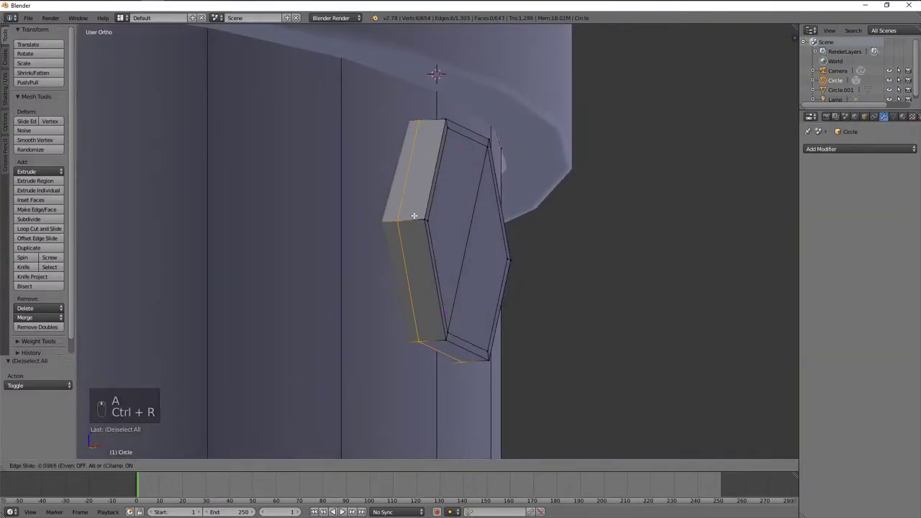
{"action": "key", "text": "Tab"}
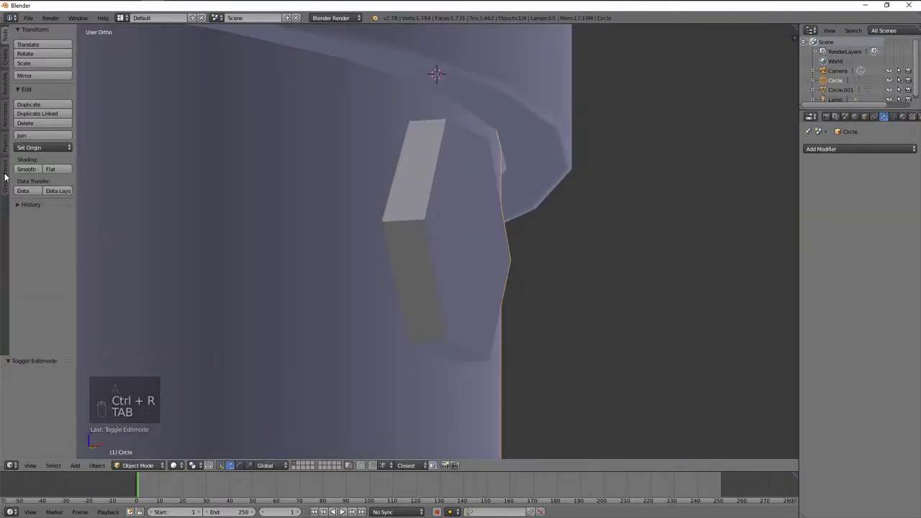
- Shade the nut smooth and check it from around the jar
{"action": "left_click_drag", "start_coordinate": [427, 230], "coordinate": [414, 226]}
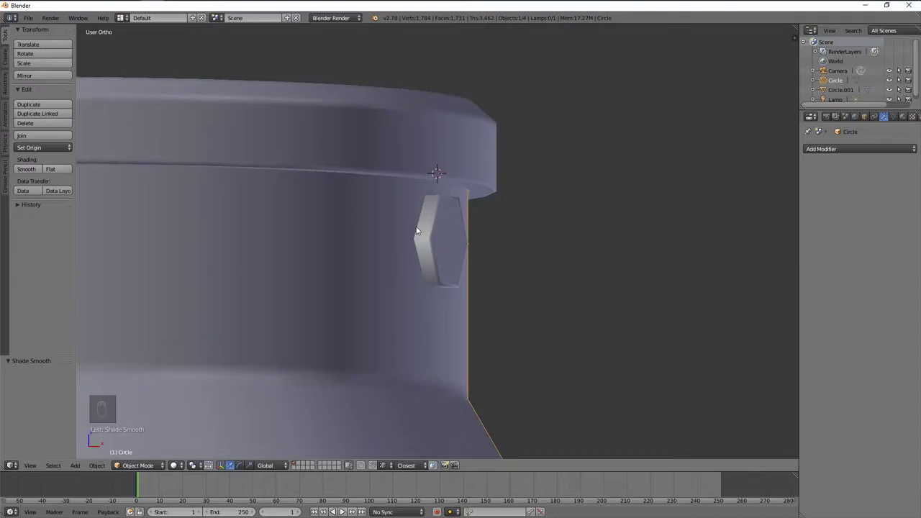
{"action": "key", "text": "Tab"}
{"action": "left_click_drag", "start_coordinate": [474, 241], "coordinate": [466, 245]}
{"action": "middle_click", "coordinate": [472, 248]}
{"action": "key", "text": "ctrl+z"}
{"action": "key", "text": "a"}
- Duplicate the nut geometry and separate the copy into its own object
{"action": "key", "text": "Tab"}
{"action": "key", "text": "Tab"}
{"action": "key", "text": "ctrl+l"}
{"action": "key", "text": "p"}
{"action": "key", "text": "Tab"}
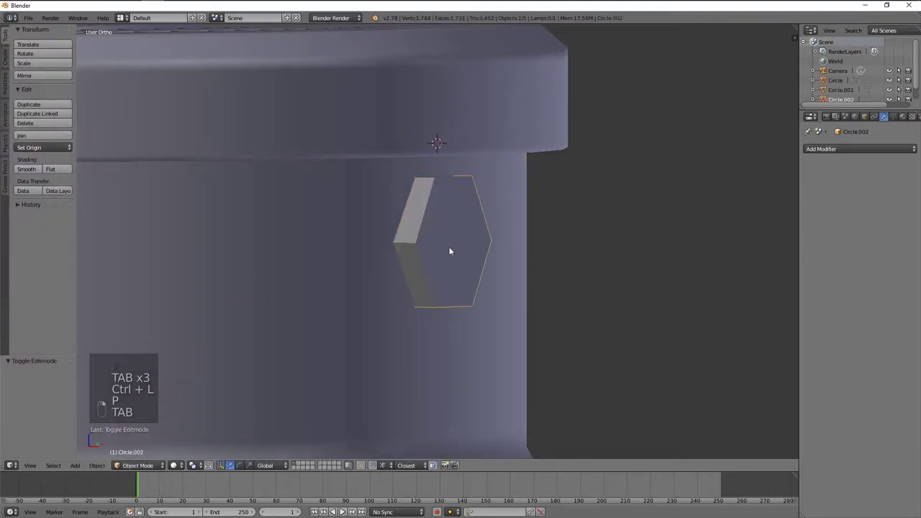
- Enter editing on the copied nut and dissolve its unwanted side edges from top view
{"action": "key", "text": "ctrl+i"}
{"action": "key", "text": "h"}
{"action": "key", "text": "Tab"}
{"action": "key", "text": "KP_1"}
{"action": "key", "text": "x"}
{"action": "key", "text": "KP_7"}
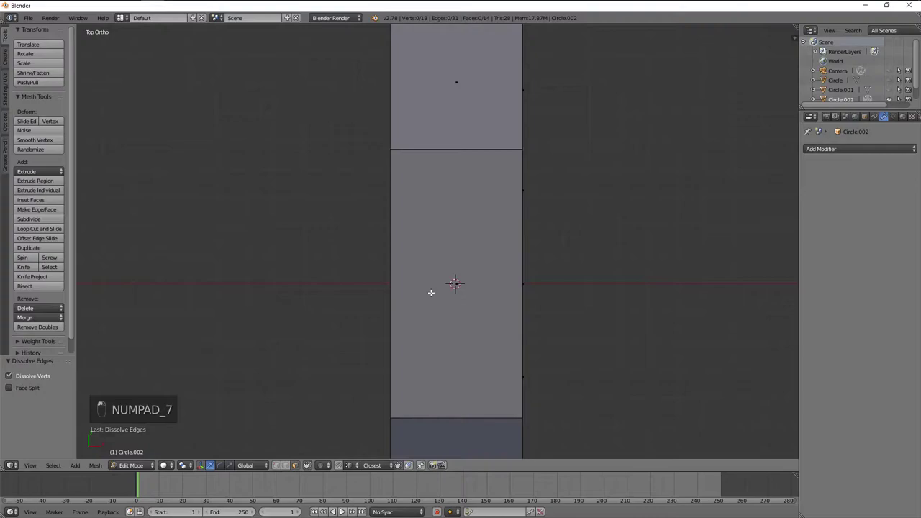
- Knife-cut a rim edge down the side face and across the lower side face
{"action": "key", "text": "k"}
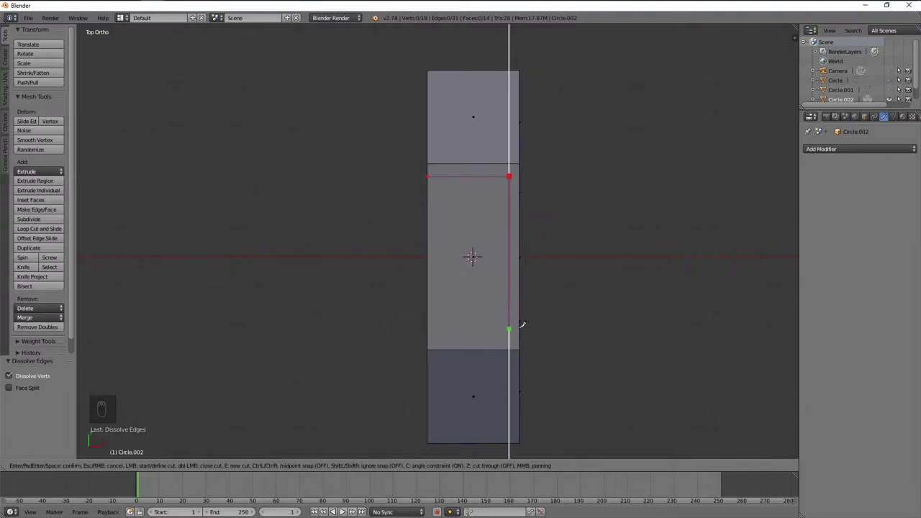
{"action": "left_click_drag", "start_coordinate": [521, 326], "coordinate": [444, 258]}
{"action": "key", "text": "KP_7"}
{"action": "key", "text": "k"}
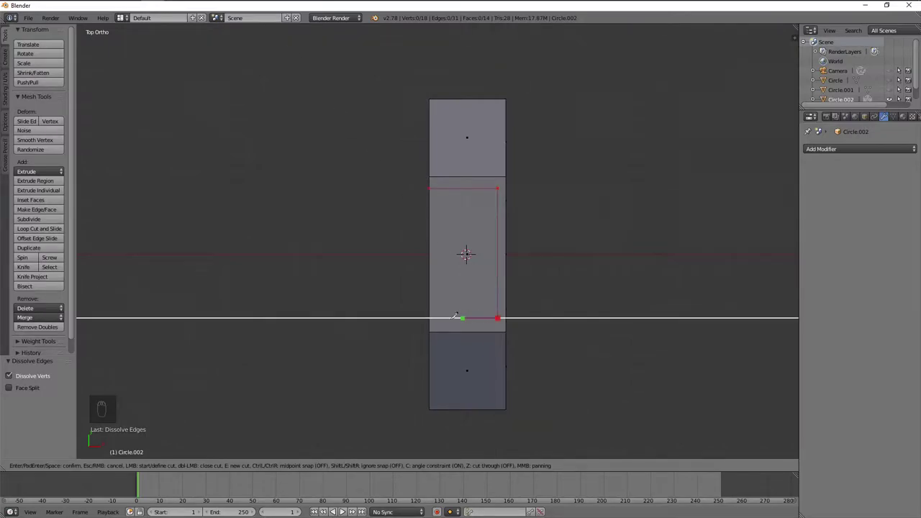
{"action": "left_click_drag", "start_coordinate": [412, 314], "coordinate": [490, 305]}
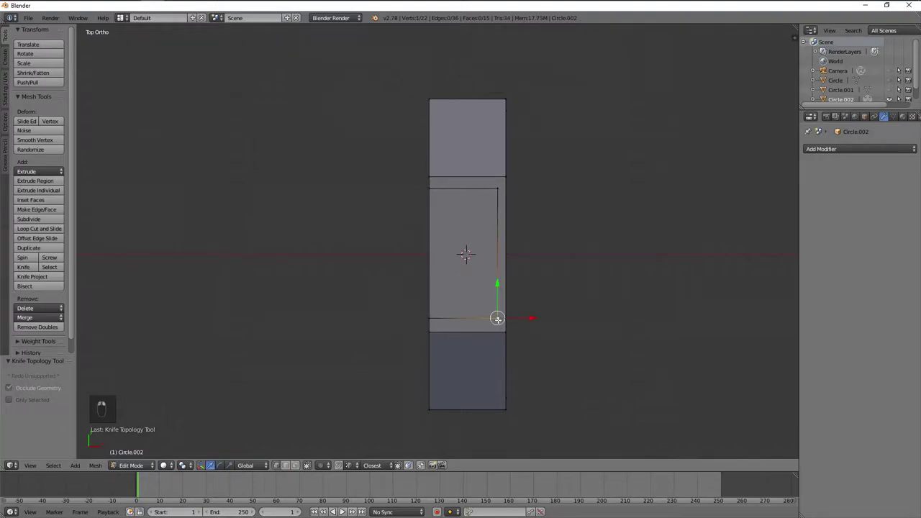
{"action": "key", "text": "j"}
- Slide the new rim edges inward to form a narrow border on the side
{"action": "key", "text": "shift+r"}
{"action": "key", "text": "a"}
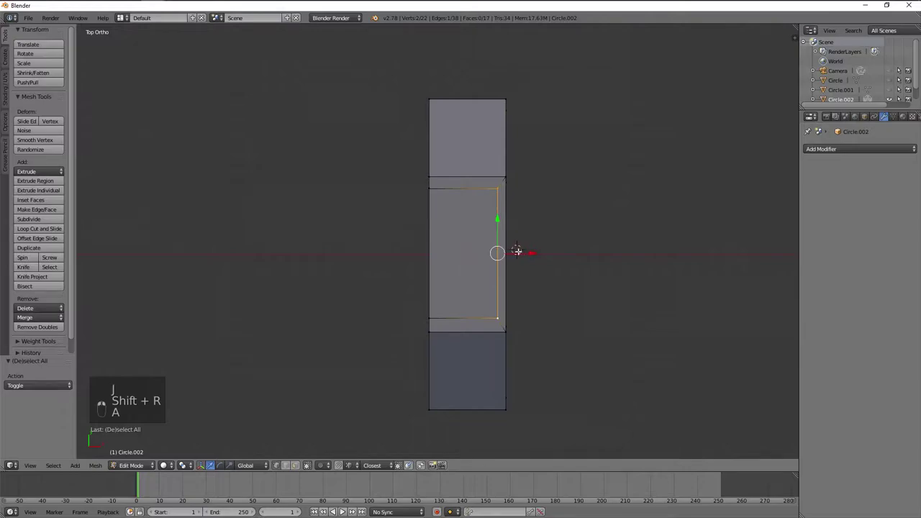
{"action": "key", "text": "a"}
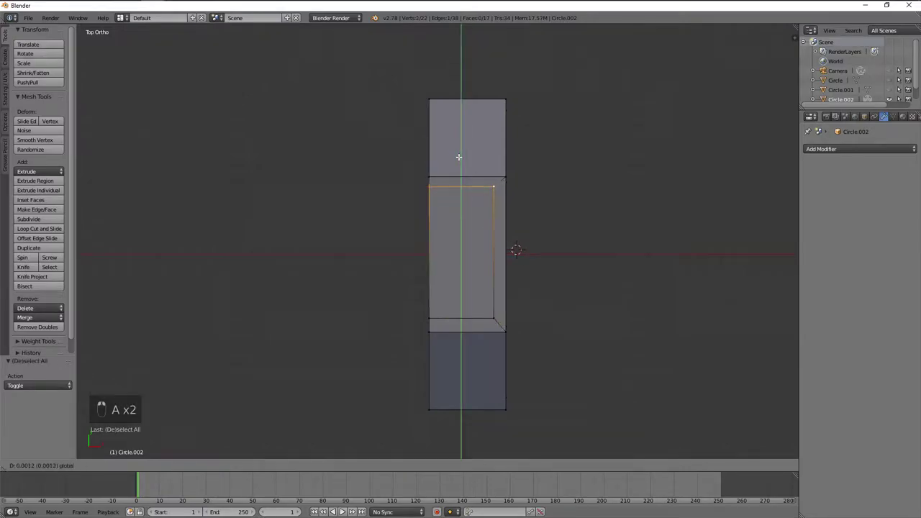
{"action": "key", "text": "a"}
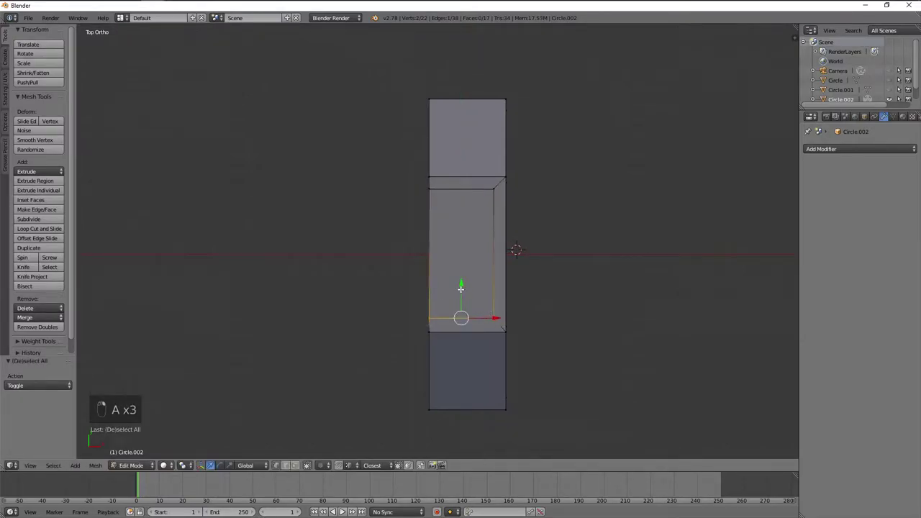
{"action": "key", "text": "a"}
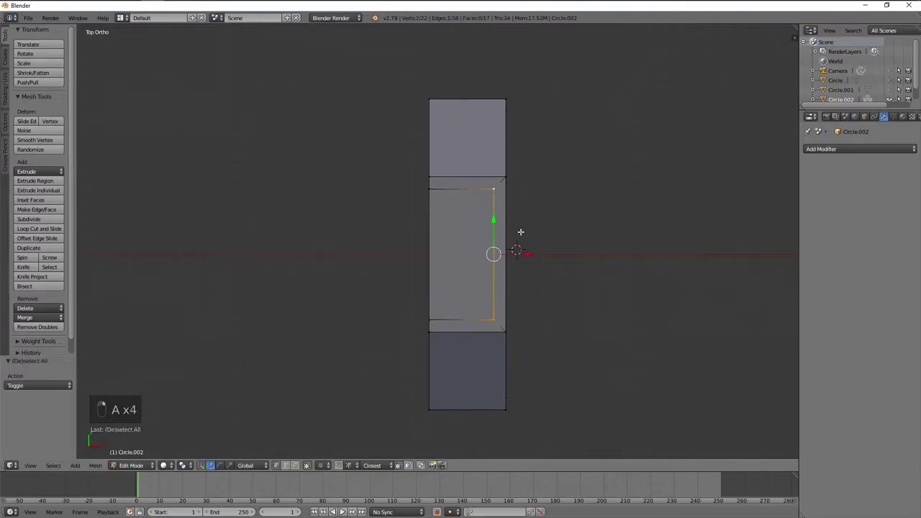
{"action": "key", "text": "a"}
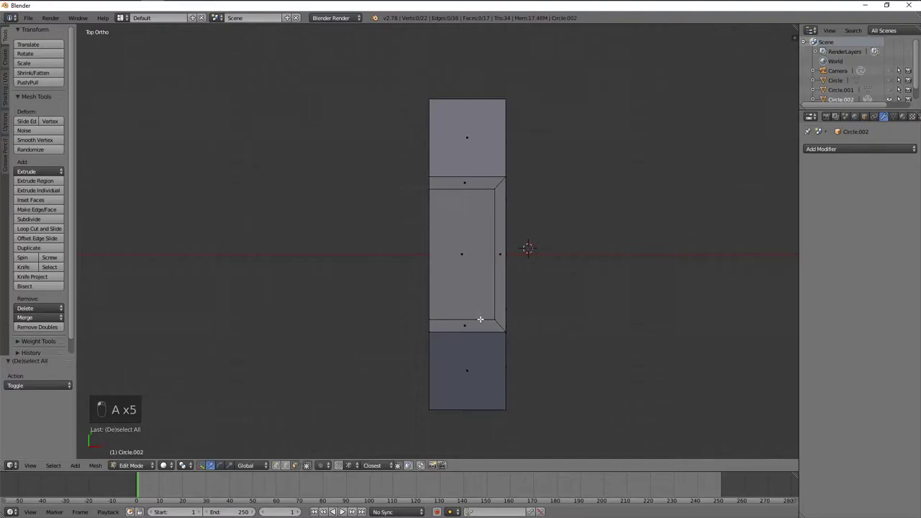
{"action": "key", "text": "a"}
{"action": "key", "text": "shift+s"}
{"action": "key", "text": "a"}
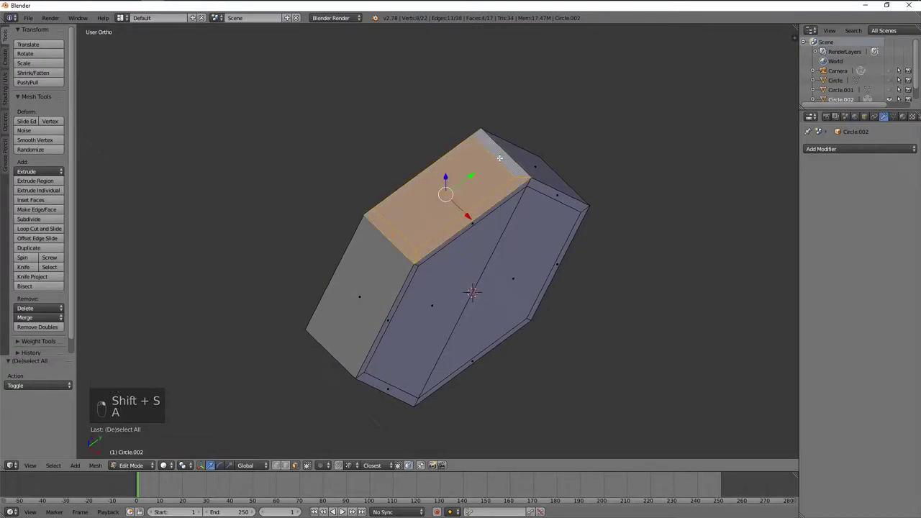
- Spin the bordered section a full 360° around the nut to cover all six sides
{"action": "key", "text": "KP_1"}
{"action": "key", "text": "KP_3"}
{"action": "key", "text": "alt+r"}
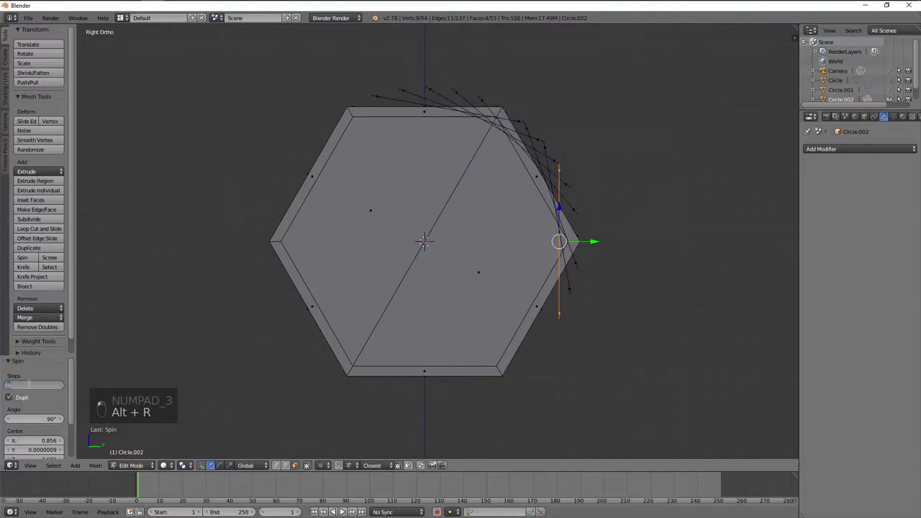
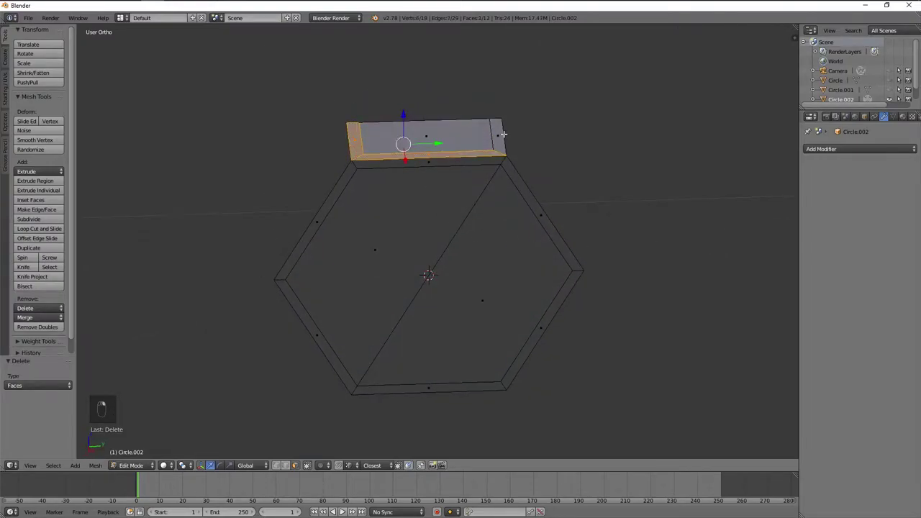
{"action": "key", "text": "KP_1"}
{"action": "key", "text": "KP_3"}
{"action": "key", "text": "alt+r"}
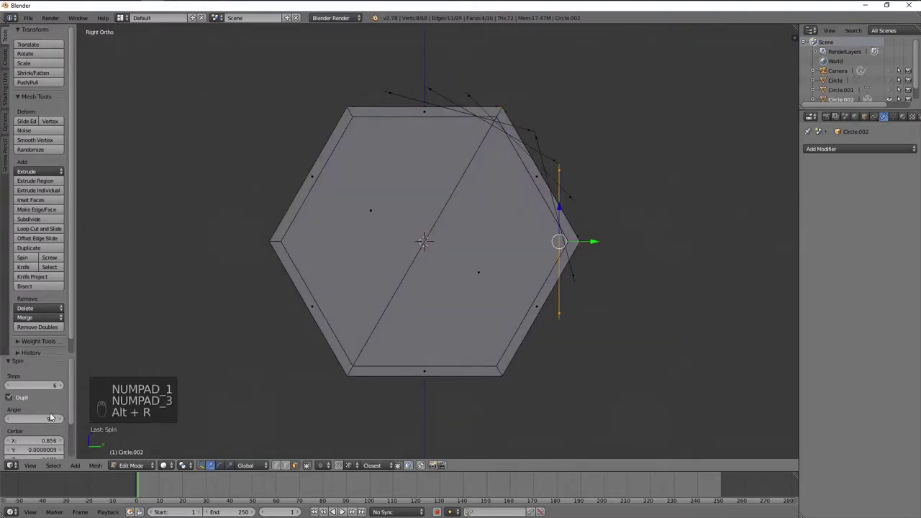
{"action": "left_click", "coordinate": [52, 424]}
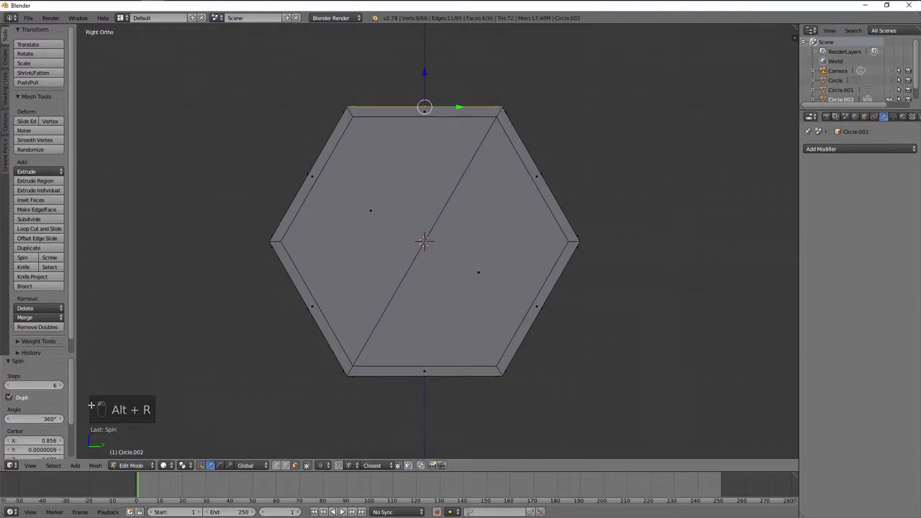
{"action": "left_click_drag", "start_coordinate": [317, 329], "coordinate": [451, 253]}
- Select all the nut geometry, merge overlapping vertices, and leave editing
{"action": "key", "text": "a"}
{"action": "key", "text": "a"}
{"action": "key", "text": "w"}
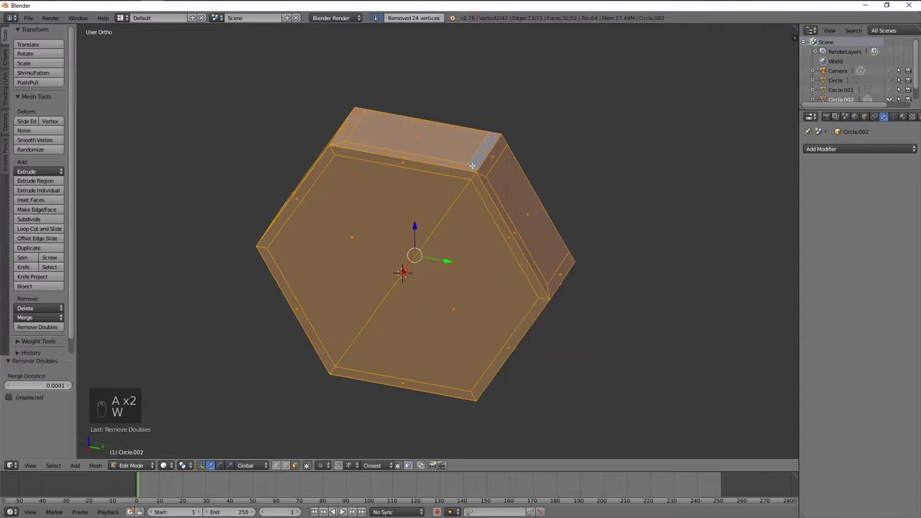
{"action": "key", "text": "a"}
{"action": "key", "text": "ctrl+r"}
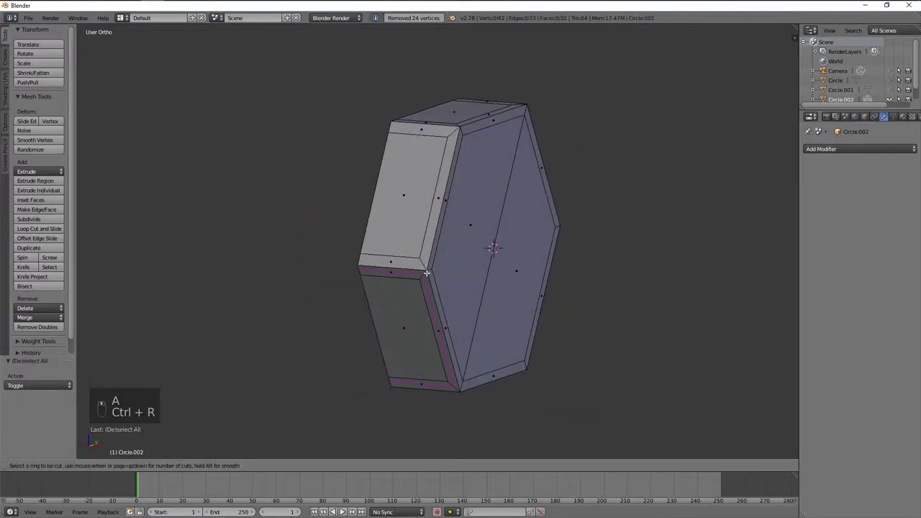
{"action": "key", "text": "Tab"}
- Smooth-shade the bevelled nut, inspect it, and exit local view
{"action": "middle_click", "coordinate": [29, 178]}
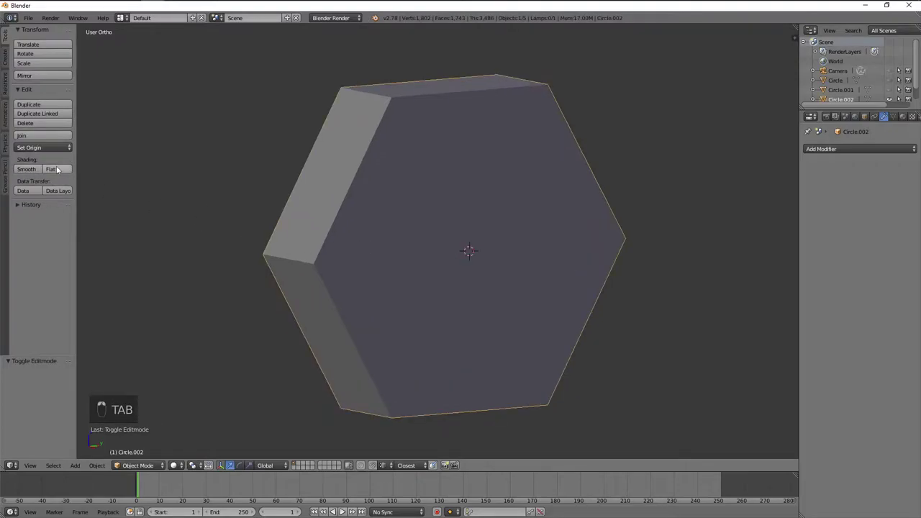
{"action": "left_click_drag", "start_coordinate": [427, 247], "coordinate": [595, 241]}
{"action": "left_click_drag", "start_coordinate": [523, 294], "coordinate": [576, 274]}
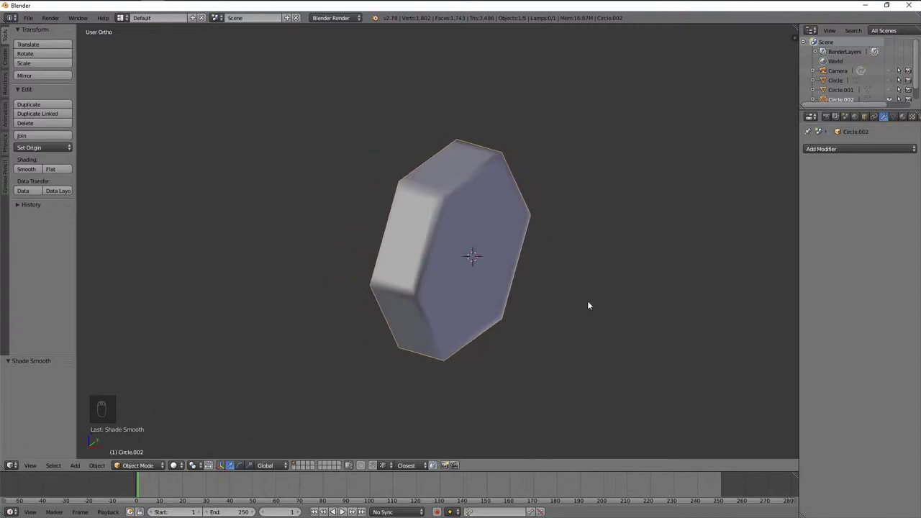
{"action": "key", "text": "Tab"}
{"action": "key", "text": "a"}
{"action": "key", "text": "a"}
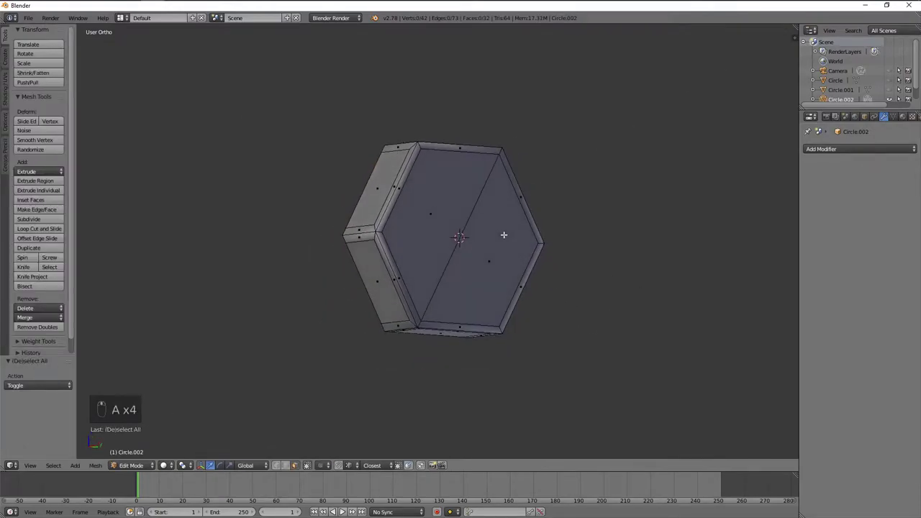
{"action": "key", "text": "Tab"}
{"action": "key", "text": "alt+h"}
- Snap the 3D cursor to the nut's front face and add a circle centred there
{"action": "key", "text": "a"}
{"action": "left_click_drag", "start_coordinate": [467, 253], "coordinate": [527, 279]}
{"action": "key", "text": "Tab"}
{"action": "key", "text": "shift+s"}
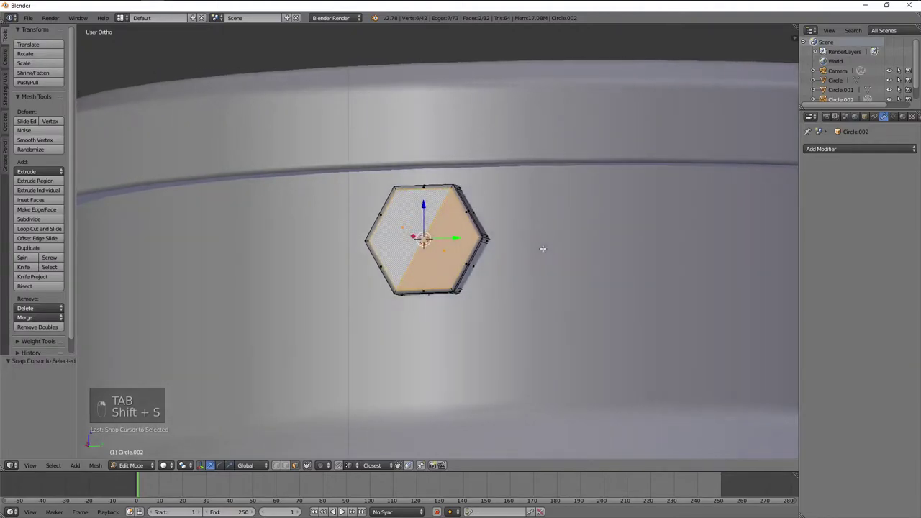
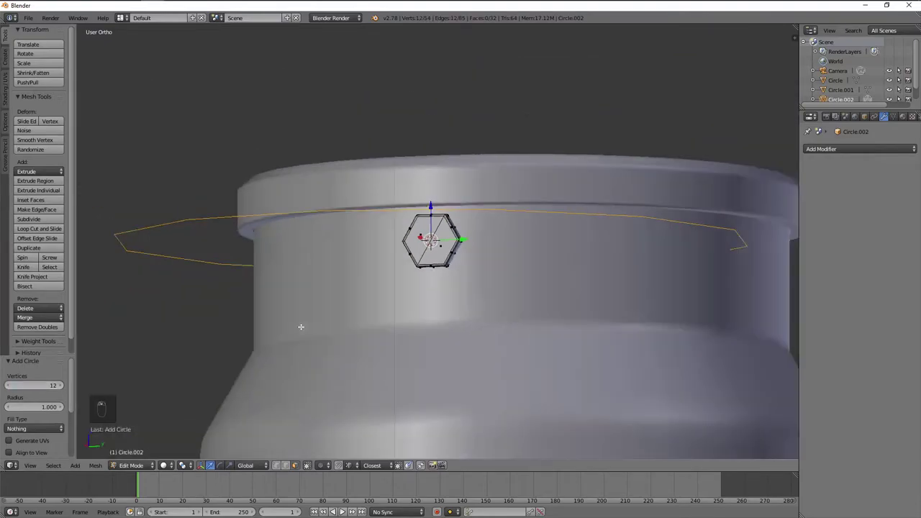
- Shrink the new circle so it sits inside the nut's front face
{"action": "key", "text": "KP_7"}
{"action": "key", "text": "z"}
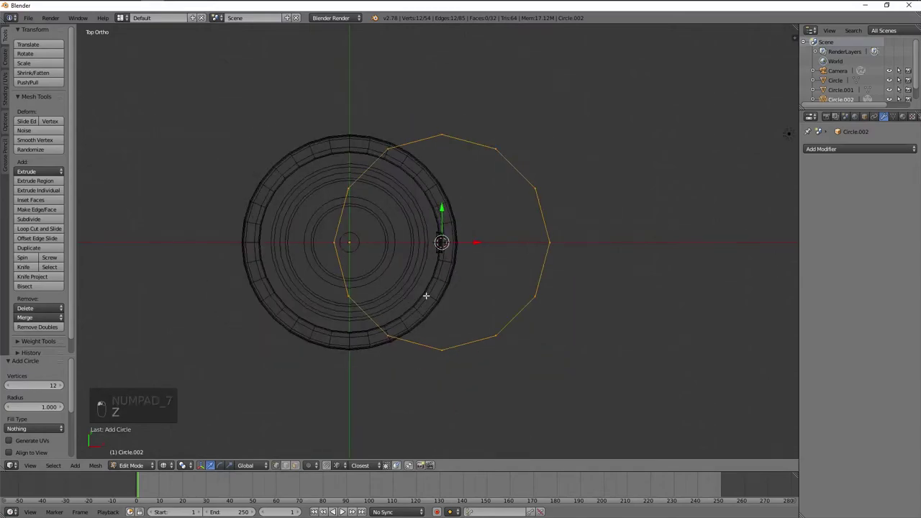
{"action": "key", "text": "r"}
{"action": "key", "text": "KP_1"}
{"action": "key", "text": "KP_3"}
{"action": "key", "text": "s"}
{"action": "key", "text": "s"}
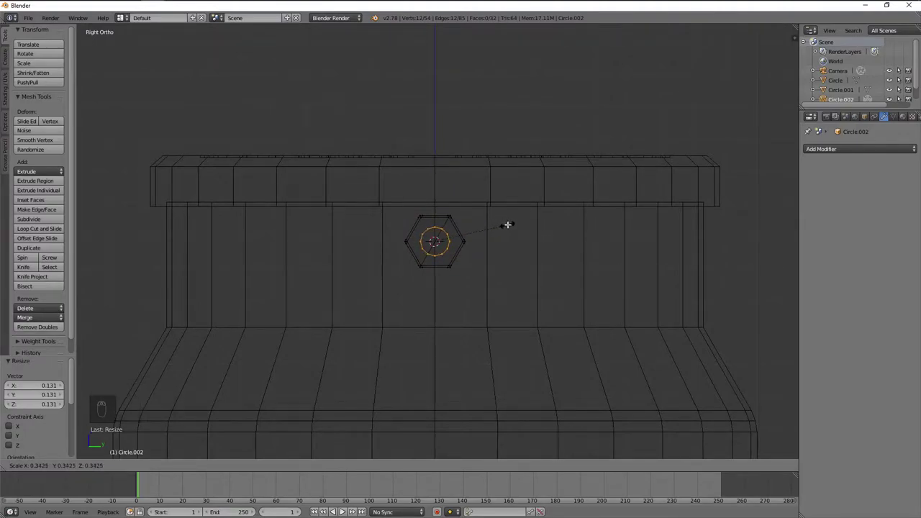
{"action": "key", "text": "z"}
{"action": "left_click_drag", "start_coordinate": [497, 222], "coordinate": [498, 233]}
{"action": "key", "text": "s"}
{"action": "key", "text": "s"}
- Extrude the circle outward along one axis into a short shaft and fix its normals
{"action": "key", "text": "g"}
{"action": "key", "text": "e"}
{"action": "key", "text": "KP_1"}
{"action": "key", "text": "KP_3"}
{"action": "key", "text": "KP_1"}
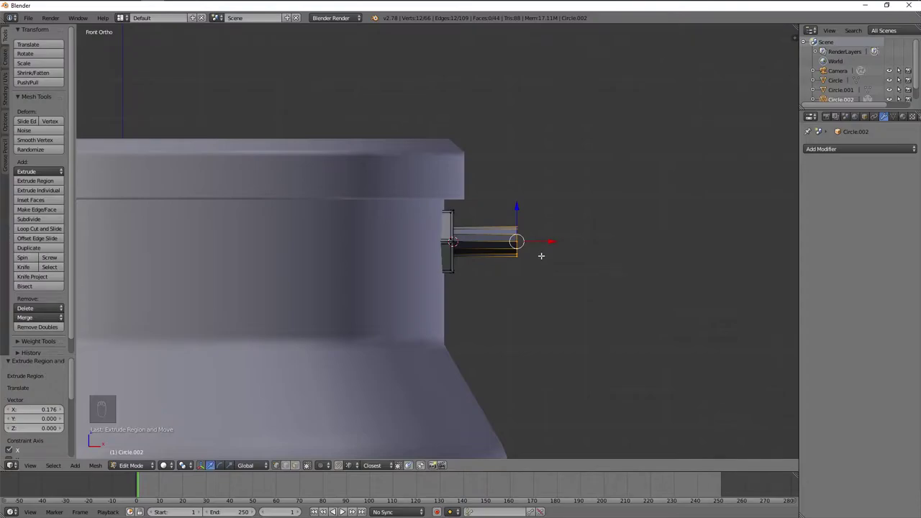
{"action": "key", "text": "ctrl+l"}
{"action": "key", "text": "ctrl+n"}
{"action": "key", "text": "a"}
- Grid-fill the shaft's open end, add an edge loop, and smooth-shade the bolt
{"action": "middle_click", "coordinate": [528, 269]}
{"action": "key", "text": "z"}
{"action": "key", "text": "z"}
{"action": "key", "text": "s"}
{"action": "key", "text": "a"}
{"action": "key", "text": "e"}
{"action": "key", "text": "s"}
{"action": "key", "text": "ctrl+f"}
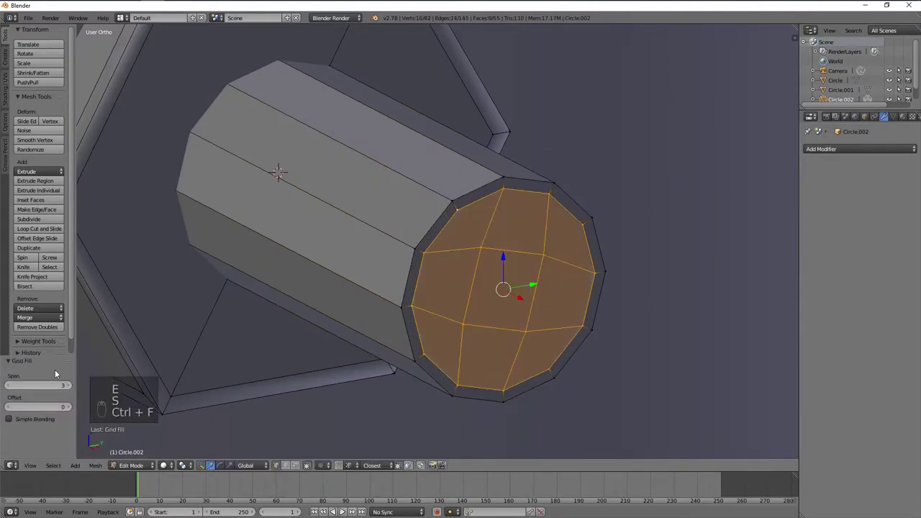
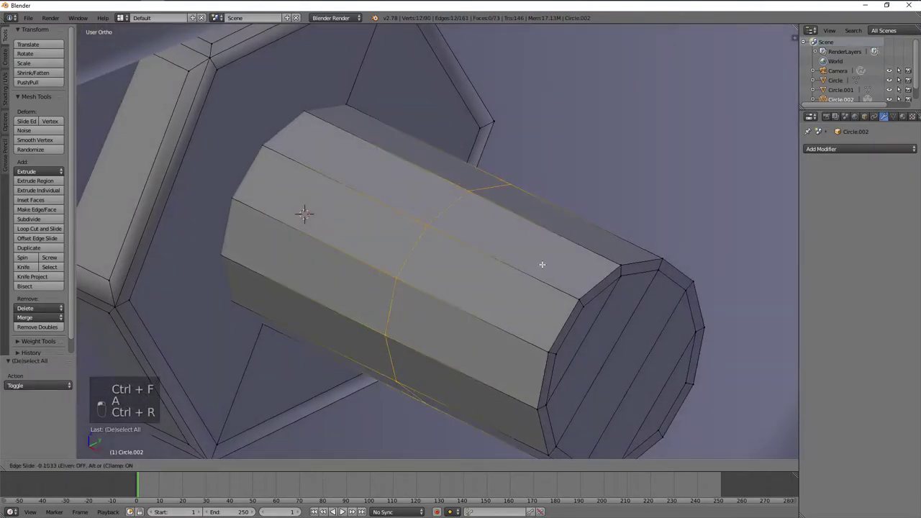
{"action": "key", "text": "Tab"}
{"action": "key", "text": "KP_1"}
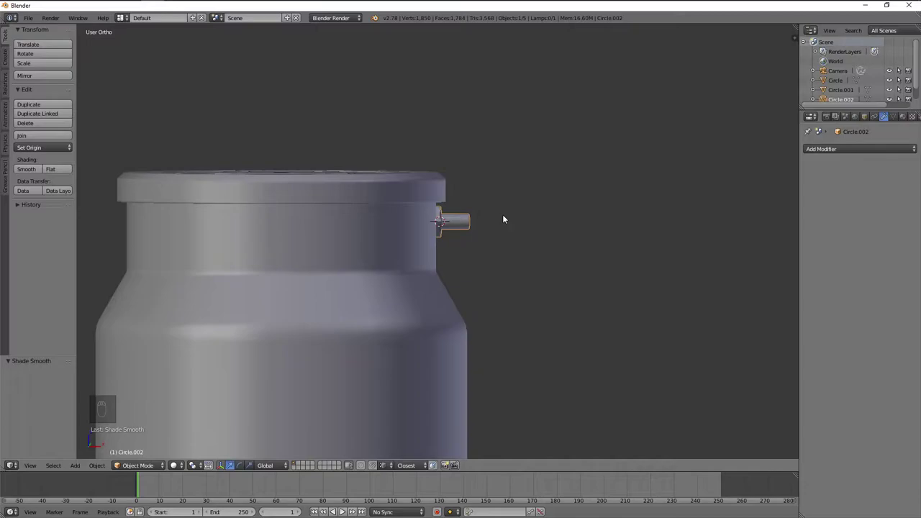
- Rescale the whole bolt mesh from front view to a better size on the nut
{"action": "key", "text": "Tab"}
{"action": "key", "text": "a"}
{"action": "key", "text": "KP_1"}
{"action": "key", "text": "z"}
{"action": "key", "text": "a"}
{"action": "key", "text": "a"}
{"action": "key", "text": "ctrl+l"}
{"action": "key", "text": "s"}
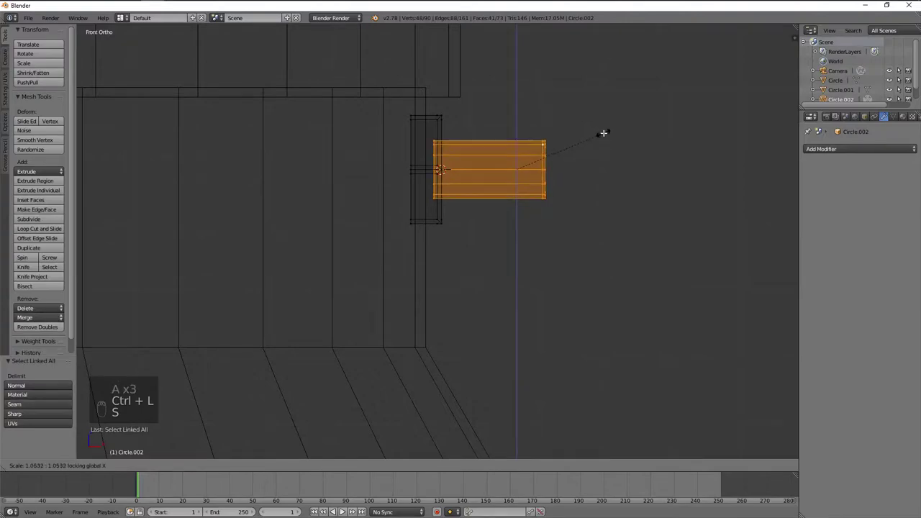
{"action": "key", "text": "Tab"}
{"action": "key", "text": "z"}
{"action": "key", "text": "Tab"}
{"action": "key", "text": "s"}
{"action": "key", "text": "Tab"}
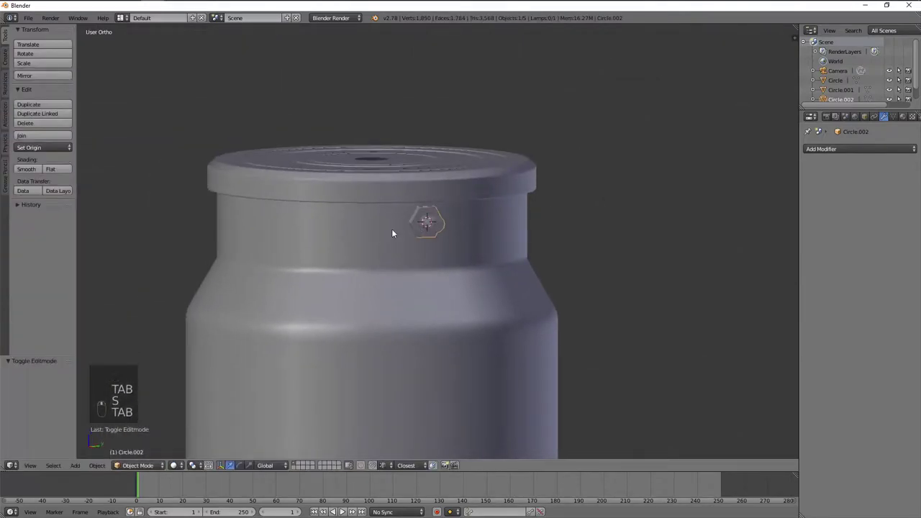
- Mirror the nut-and-bolt to the opposite side of the neck, then select the lid for editing
{"action": "left_click_drag", "start_coordinate": [426, 250], "coordinate": [453, 243]}
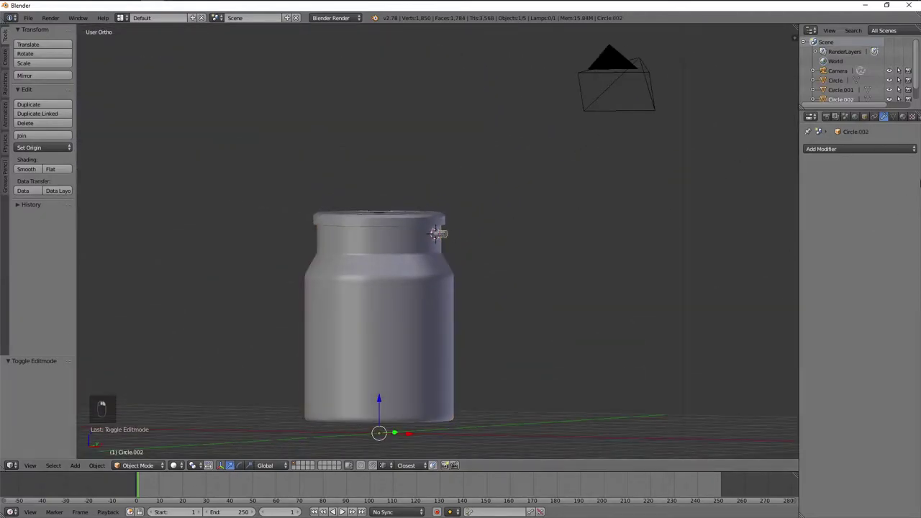
{"action": "left_click_drag", "start_coordinate": [895, 157], "coordinate": [736, 248]}
{"action": "left_click_drag", "start_coordinate": [557, 254], "coordinate": [583, 263]}
{"action": "key", "text": "a"}
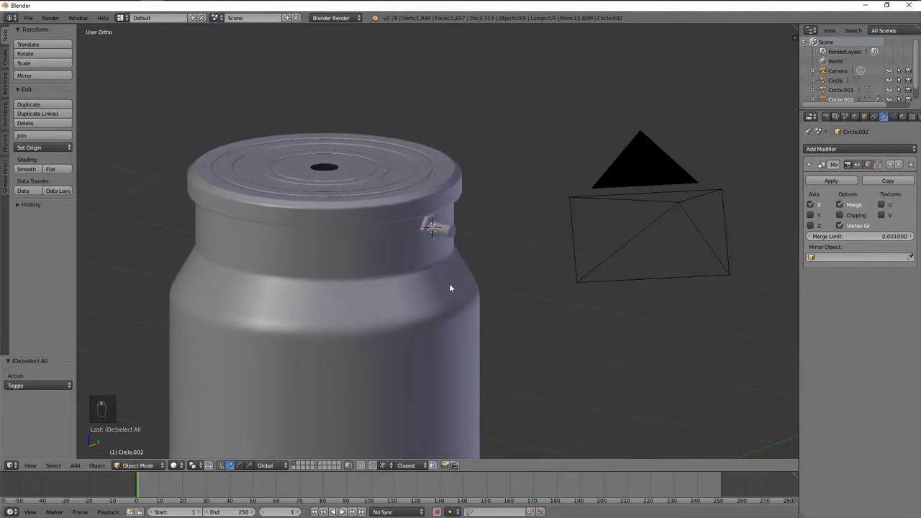
{"action": "left_click", "coordinate": [321, 181]}
{"action": "key", "text": "Tab"}
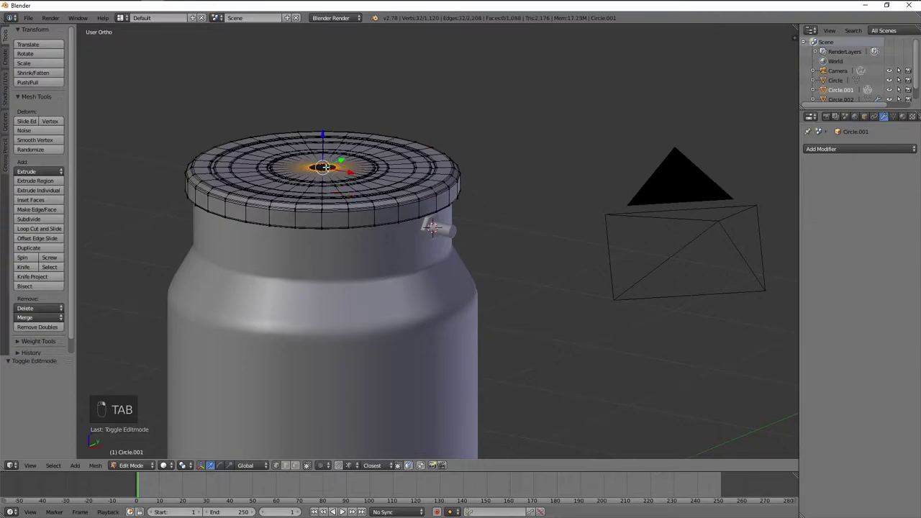
- Snap the cursor to the lid's centre hole and add an unfilled circle there
{"action": "key", "text": "KP_Decimal"}
{"action": "left_click_drag", "start_coordinate": [327, 164], "coordinate": [369, 202]}
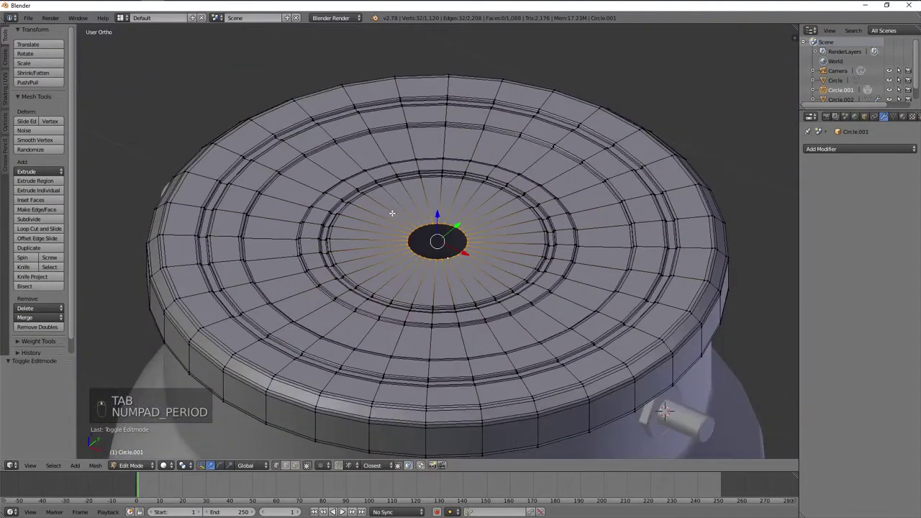
{"action": "key", "text": "shift+s"}
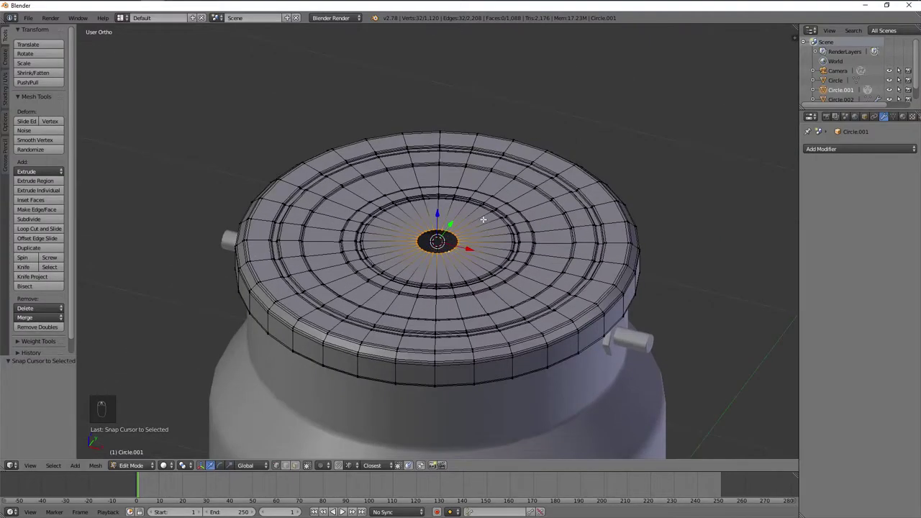
{"action": "key", "text": "shift+a"}
{"action": "key", "text": "Tab"}
{"action": "key", "text": "shift+a"}
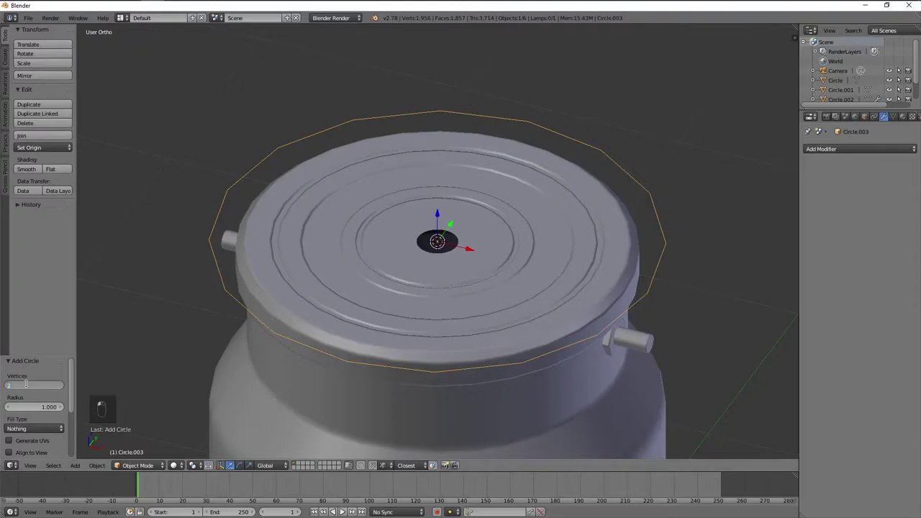
- Shrink the circle to the centre hole and extrude it upward into a wall
{"action": "key", "text": "Tab"}
{"action": "key", "text": "s"}
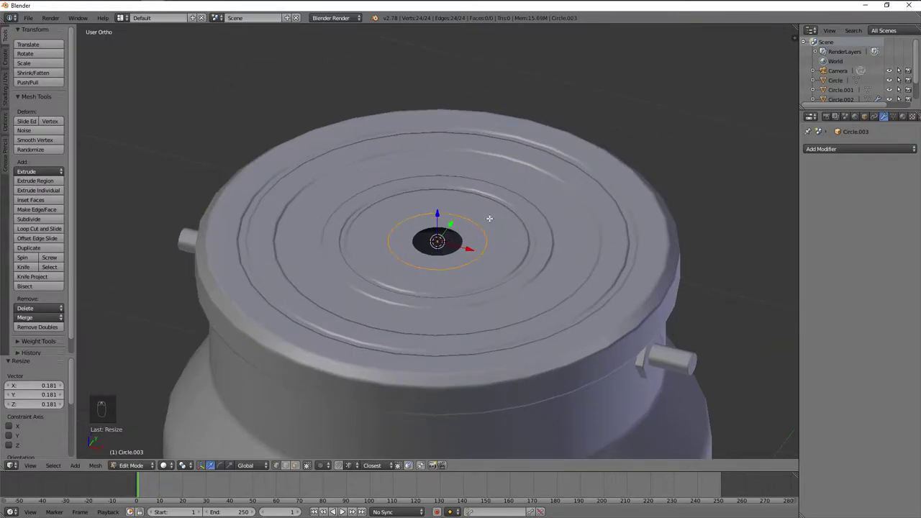
{"action": "key", "text": "e"}
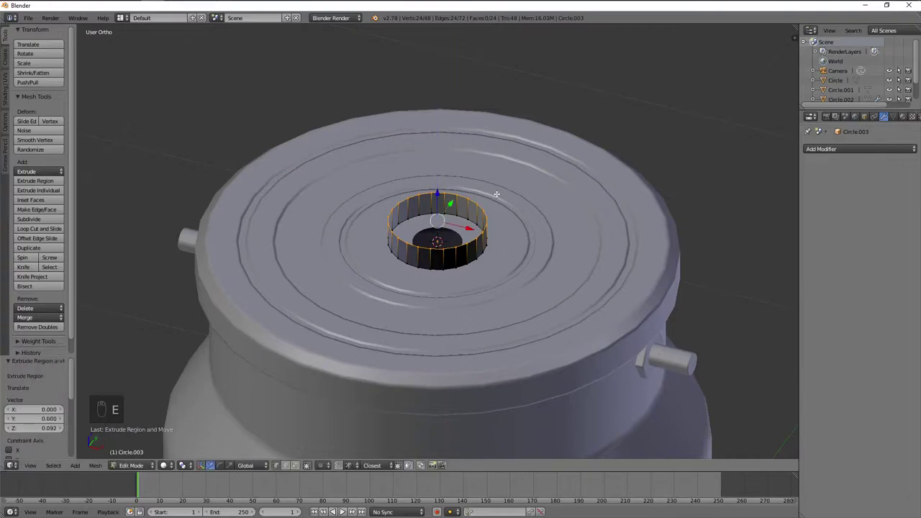
{"action": "key", "text": "KP_1"}
{"action": "key", "text": "g"}
{"action": "key", "text": "Tab"}
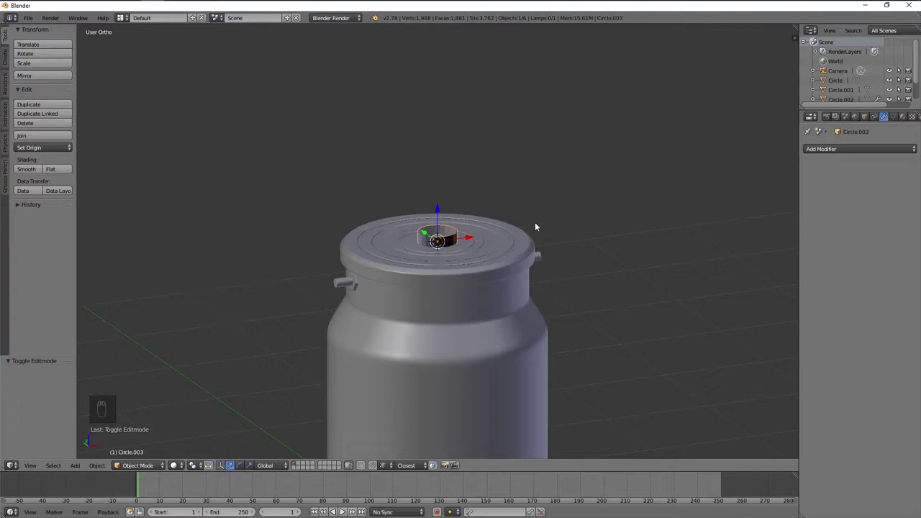
- Recalculate the ring's normals, resize it horizontally, and move it up onto the lid
{"action": "key", "text": "Tab"}
{"action": "key", "text": "a"}
{"action": "key", "text": "a"}
{"action": "key", "text": "ctrl+n"}
{"action": "key", "text": "KP_5"}
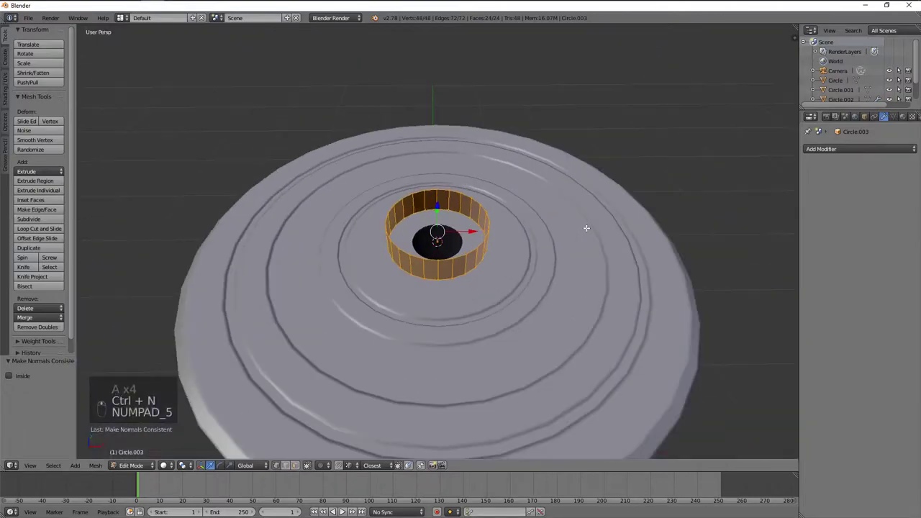
{"action": "key", "text": "KP_5"}
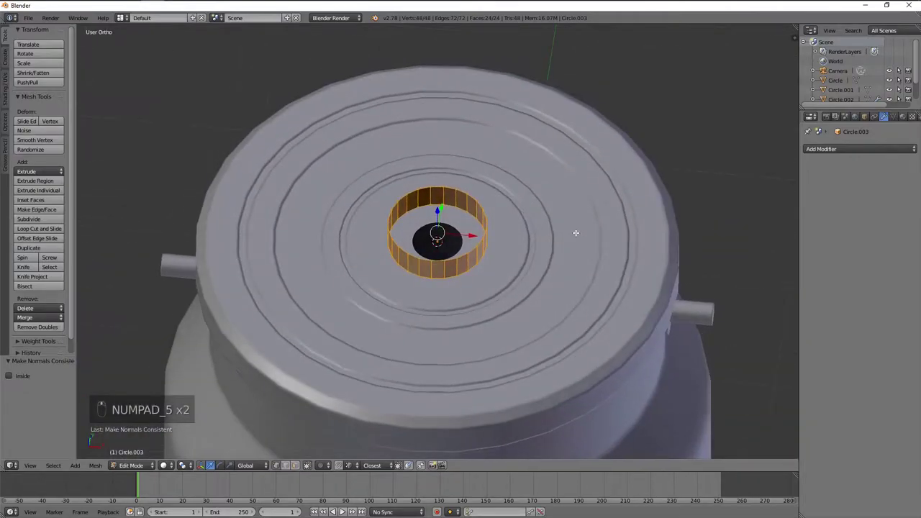
{"action": "key", "text": "s"}
{"action": "key", "text": "g"}
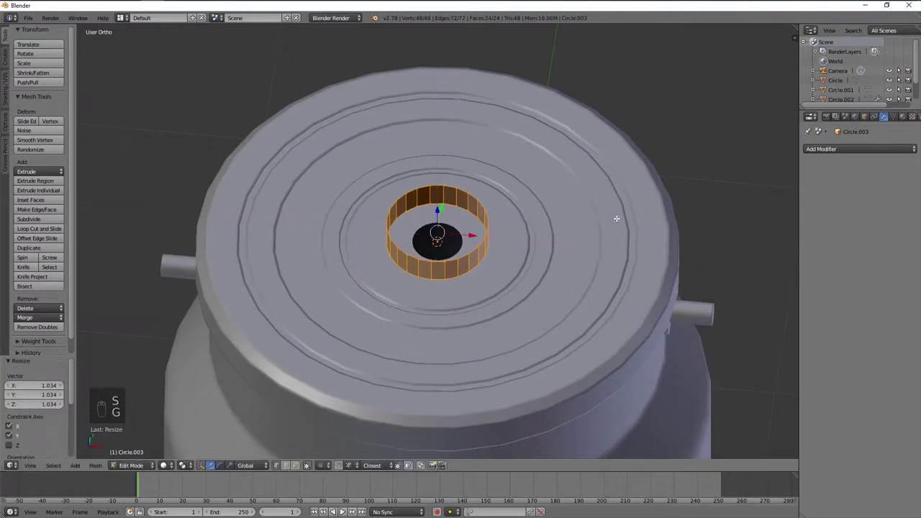
{"action": "key", "text": "KP_1"}
{"action": "key", "text": "a"}
{"action": "key", "text": "g"}
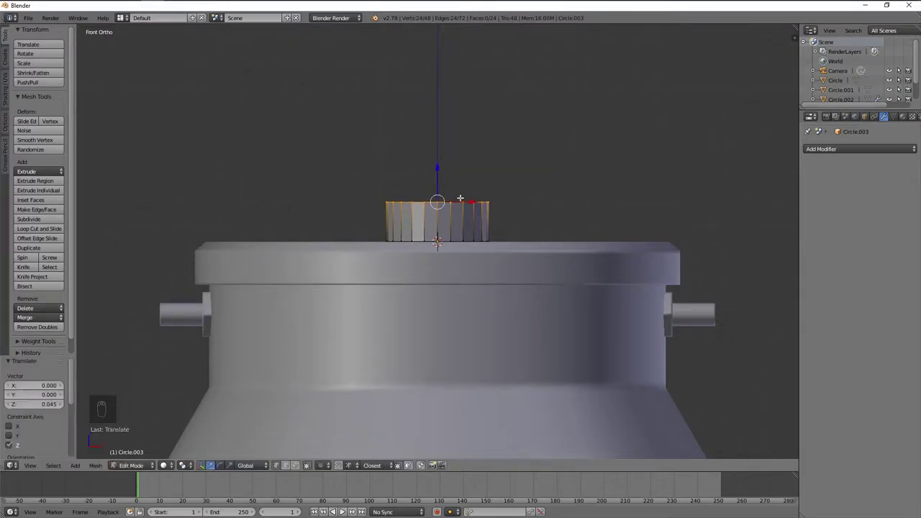
{"action": "key", "text": "Tab"}
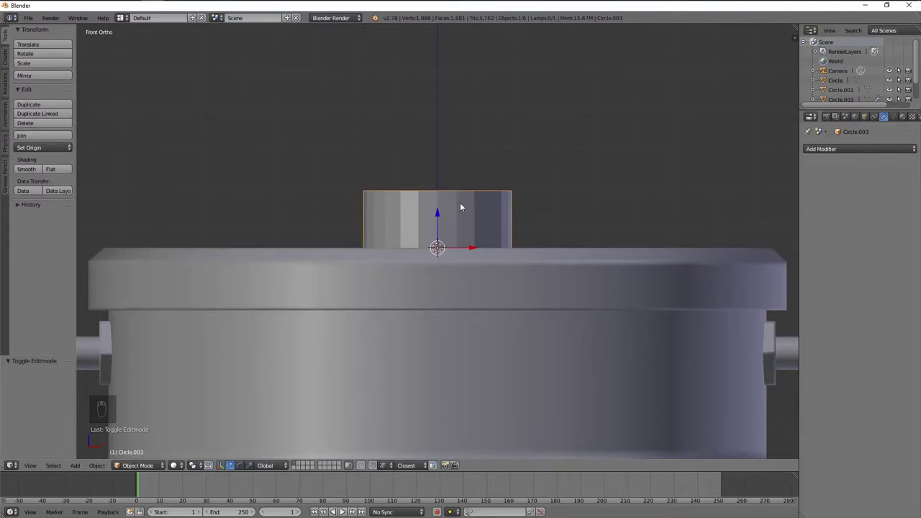
{"action": "left_click_drag", "start_coordinate": [421, 205], "coordinate": [444, 215]}
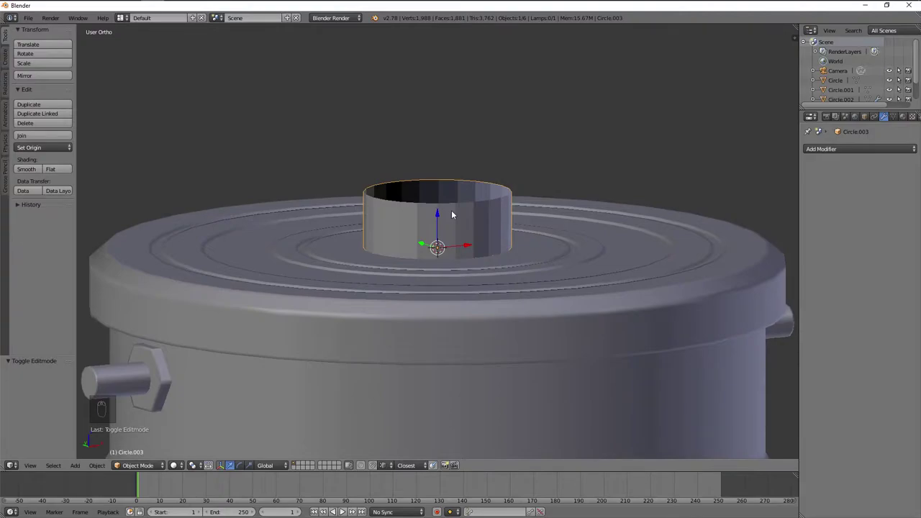
{"action": "key", "text": "KP_1"}
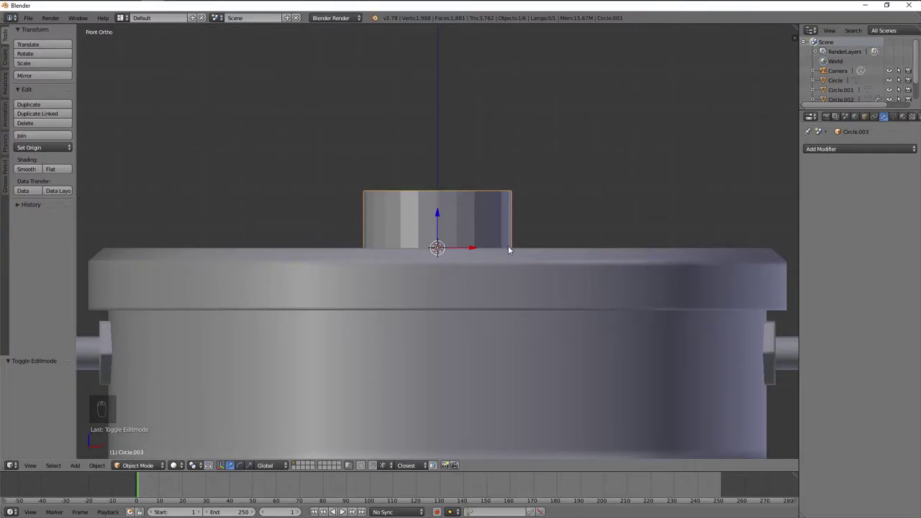
- Select the ring's top edge loop in Edit Mode and extrude it upward to raise the wall
{"action": "middle_click", "coordinate": [522, 199]}
{"action": "key", "text": "Tab"}
{"action": "key", "text": "a"}
{"action": "key", "text": "a"}
{"action": "left_click", "coordinate": [455, 189]}
{"action": "key", "text": "KP_1"}
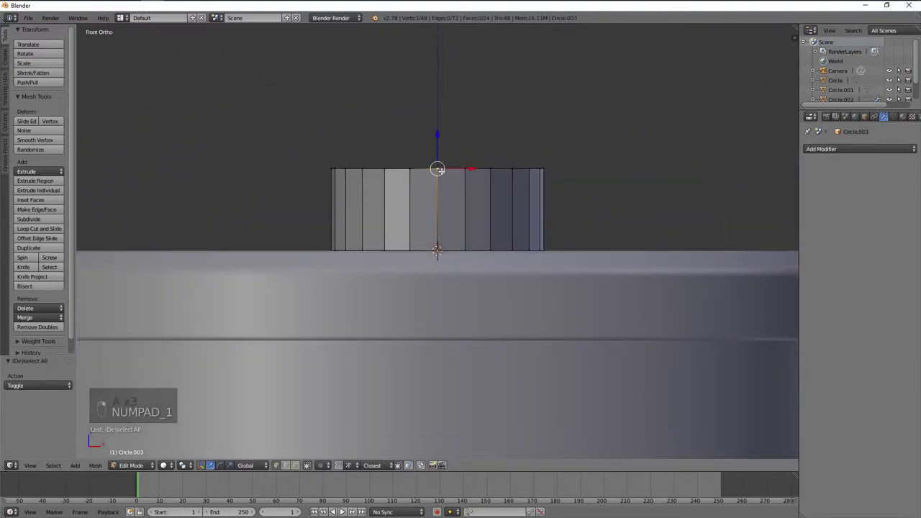
{"action": "key", "text": "a"}
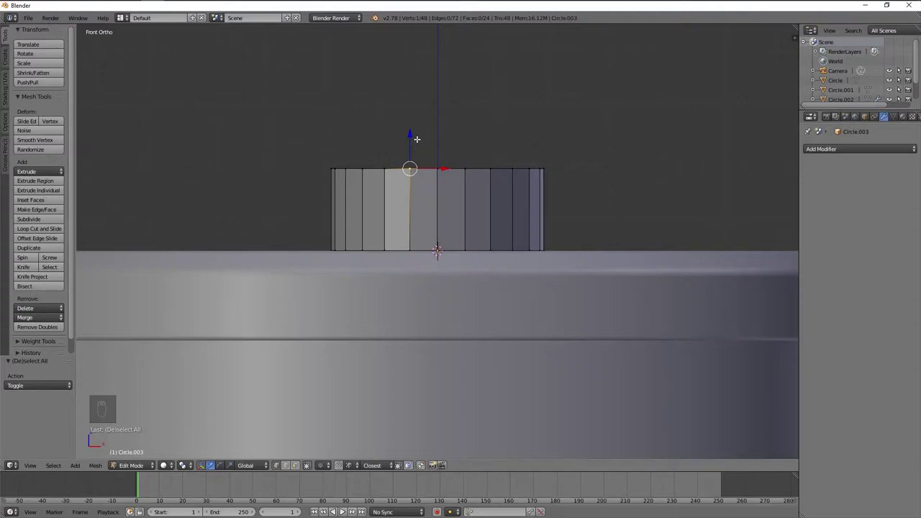
{"action": "key", "text": "a"}
{"action": "key", "text": "ctrl+r"}
{"action": "key", "text": "a"}
- Delete the vertices of half the new upper row so only half the wall stays taller
{"action": "left_click_drag", "start_coordinate": [419, 176], "coordinate": [441, 173]}
{"action": "key", "text": "x"}
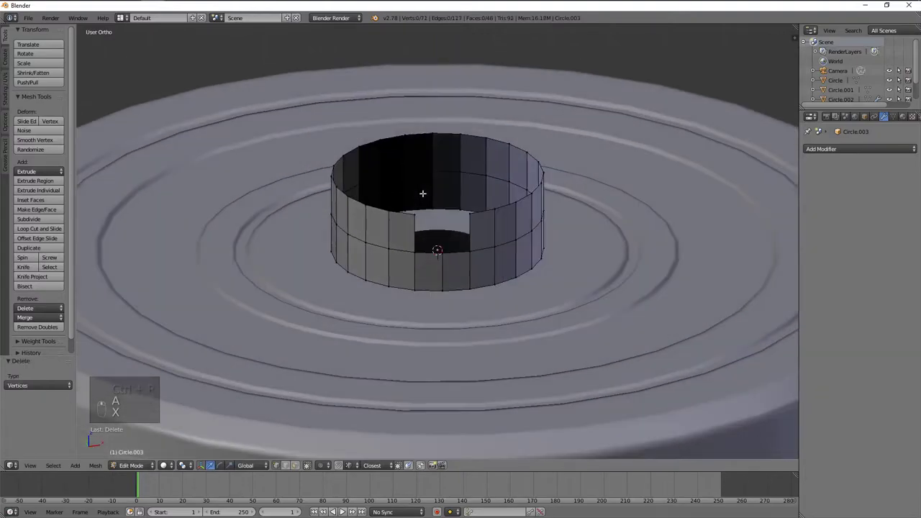
{"action": "key", "text": "shift+r"}
{"action": "key", "text": "x"}
{"action": "key", "text": "a"}
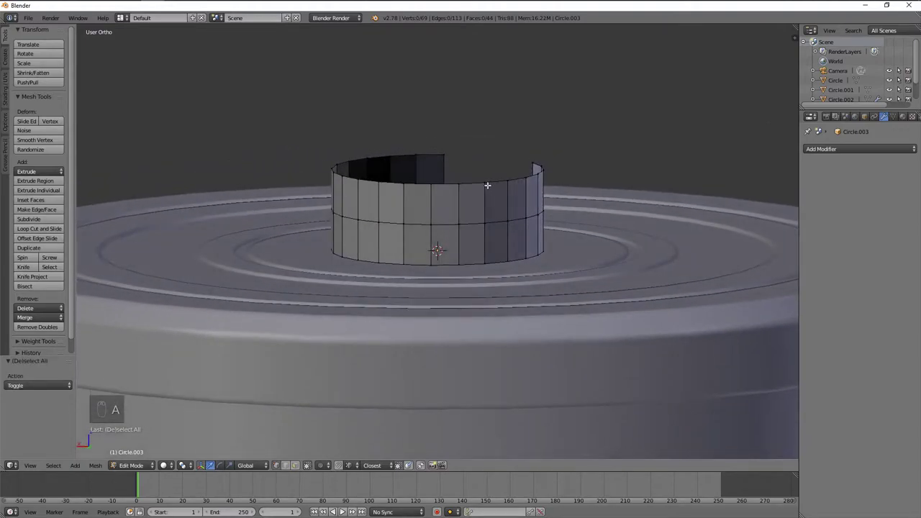
{"action": "key", "text": "x"}
{"action": "key", "text": "shift+r"}
{"action": "key", "text": "shift+r"}
{"action": "key", "text": "shift+r"}
{"action": "key", "text": "shift+r"}
{"action": "key", "text": "shift+r"}
{"action": "key", "text": "shift+r"}
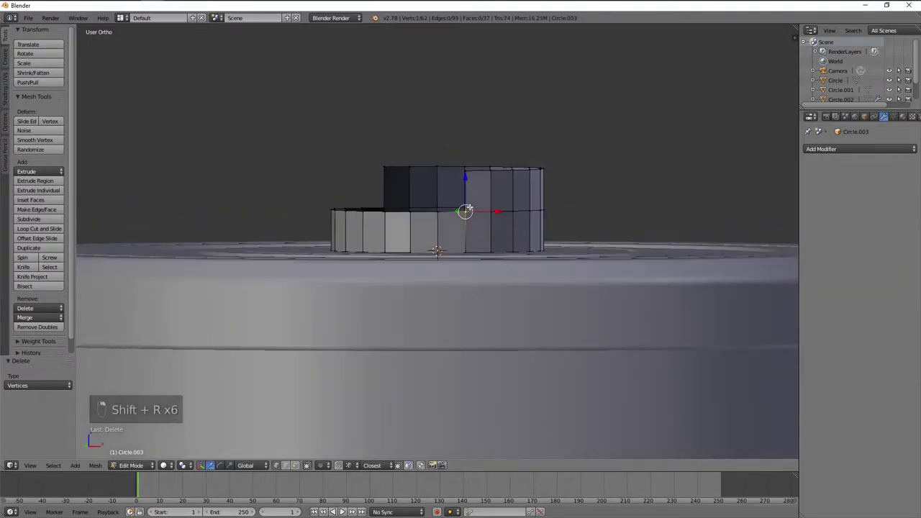
{"action": "key", "text": "KP_1"}
{"action": "key", "text": "x"}
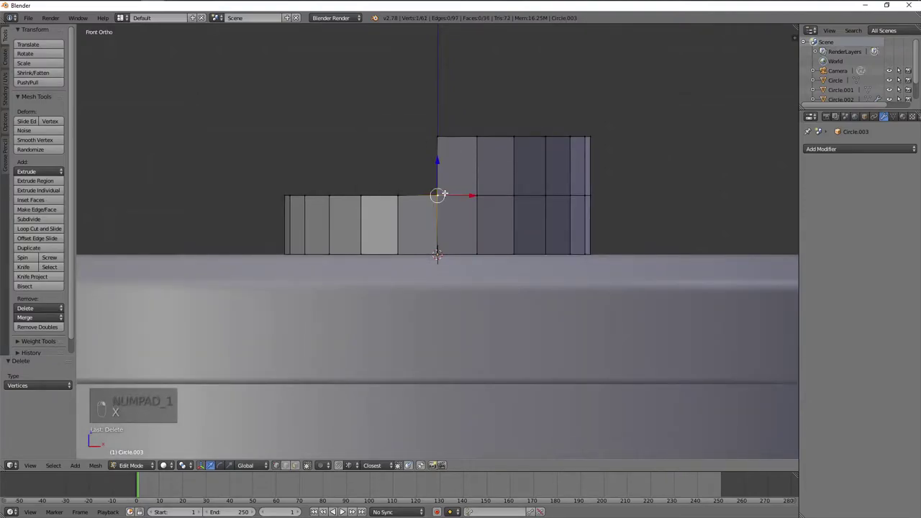
- Drag the step's corner vertex down along Z to start sloping the tall-to-low transition
{"action": "key", "text": "a"}
{"action": "left_click_drag", "start_coordinate": [381, 193], "coordinate": [370, 172]}
{"action": "key", "text": "a"}
{"action": "left_click_drag", "start_coordinate": [367, 182], "coordinate": [399, 225]}
{"action": "key", "text": "KP_1"}
- From the side view, lower a vertex on the taller section's edge along Z to shape the slope
{"action": "key", "text": "g"}
{"action": "key", "text": "KP_3"}
{"action": "key", "text": "ctrl+KP_3"}
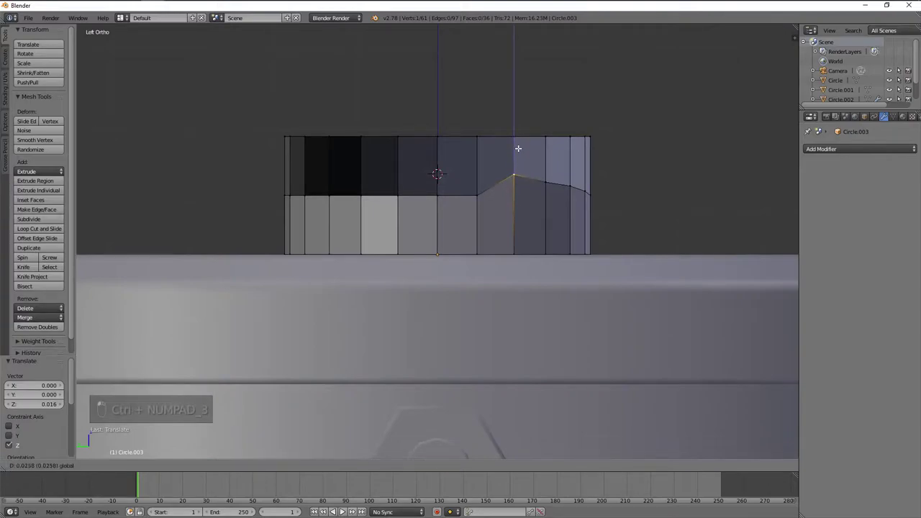
{"action": "left_click", "coordinate": [520, 146]}
{"action": "key", "text": "a"}
{"action": "left_click_drag", "start_coordinate": [577, 189], "coordinate": [574, 163]}
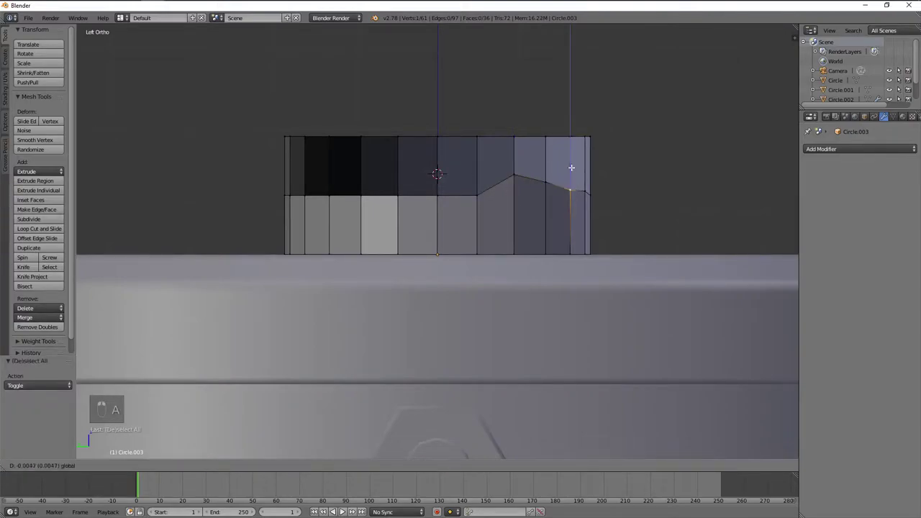
{"action": "left_click_drag", "start_coordinate": [610, 190], "coordinate": [553, 205]}
{"action": "key", "text": "a"}
{"action": "key", "text": "z"}
{"action": "key", "text": "z"}
{"action": "key", "text": "a"}
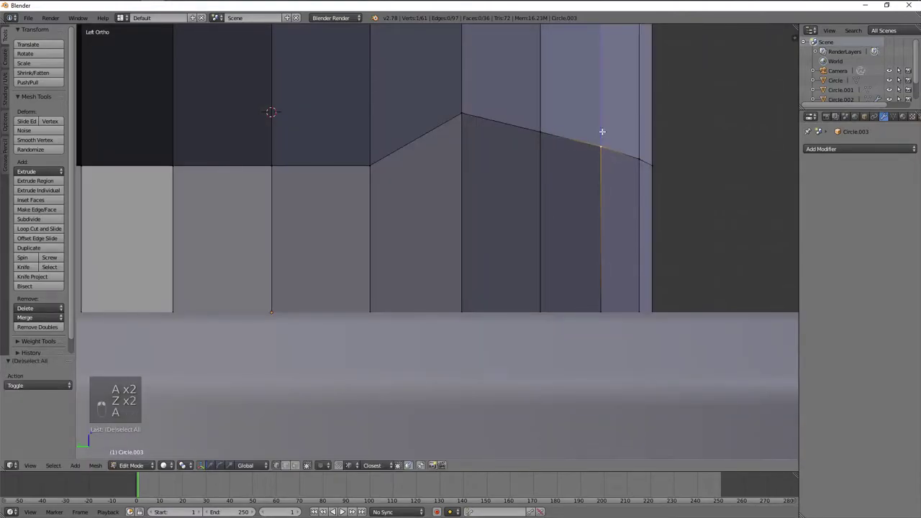
{"action": "key", "text": "a"}
{"action": "key", "text": "a"}
- Nudge the neighbouring top vertices, including the one at the slope's peak, to smooth the curve
{"action": "key", "text": "g"}
{"action": "key", "text": "a"}
{"action": "key", "text": "g"}
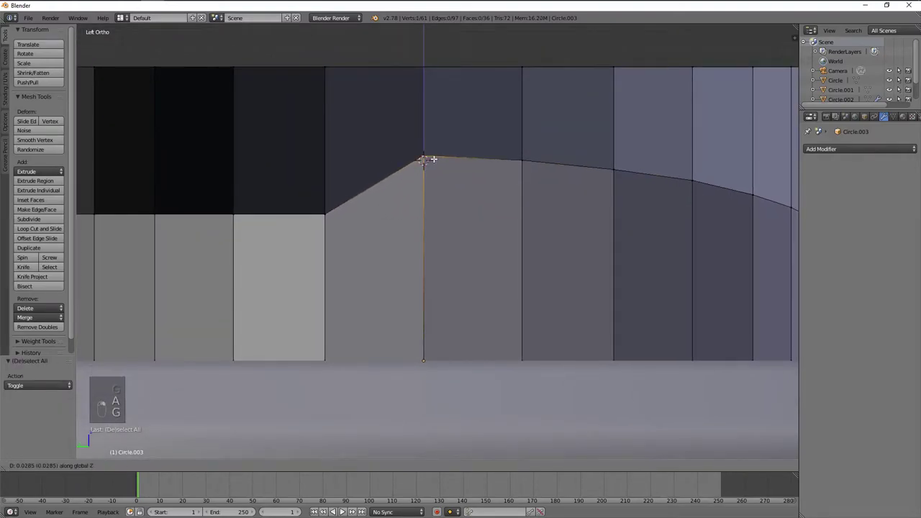
{"action": "key", "text": "a"}
{"action": "key", "text": "g"}
{"action": "key", "text": "a"}
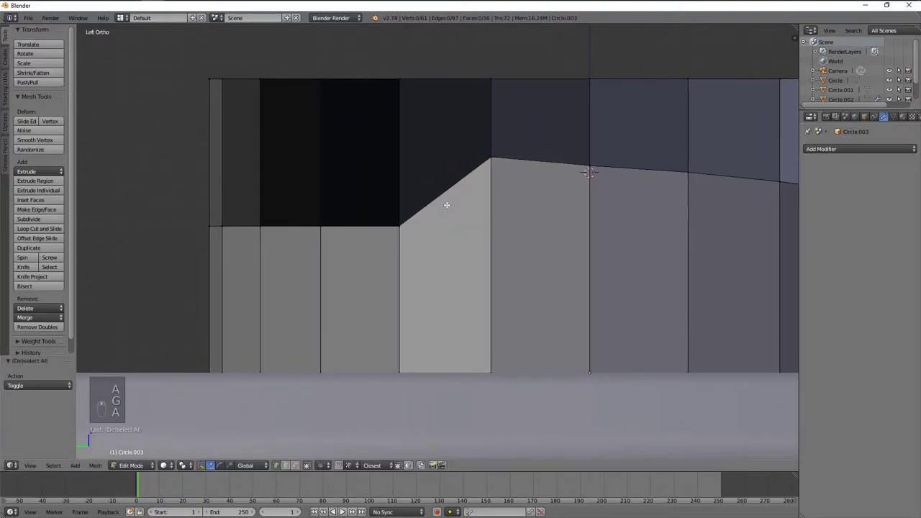
{"action": "key", "text": "a"}
{"action": "key", "text": "a"}
{"action": "left_click", "coordinate": [400, 224]}
{"action": "key", "text": "g"}
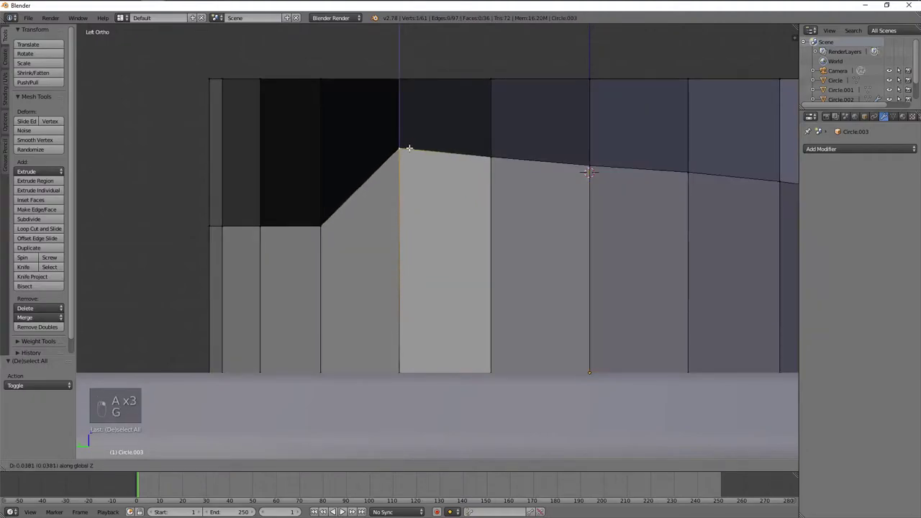
{"action": "key", "text": "a"}
{"action": "key", "text": "g"}
{"action": "key", "text": "a"}
- From the back view, set a rim vertex's height and merge the doubled corner vertex with its neighbour
{"action": "key", "text": "KP_1"}
{"action": "key", "text": "ctrl+KP_1"}
{"action": "key", "text": "g"}
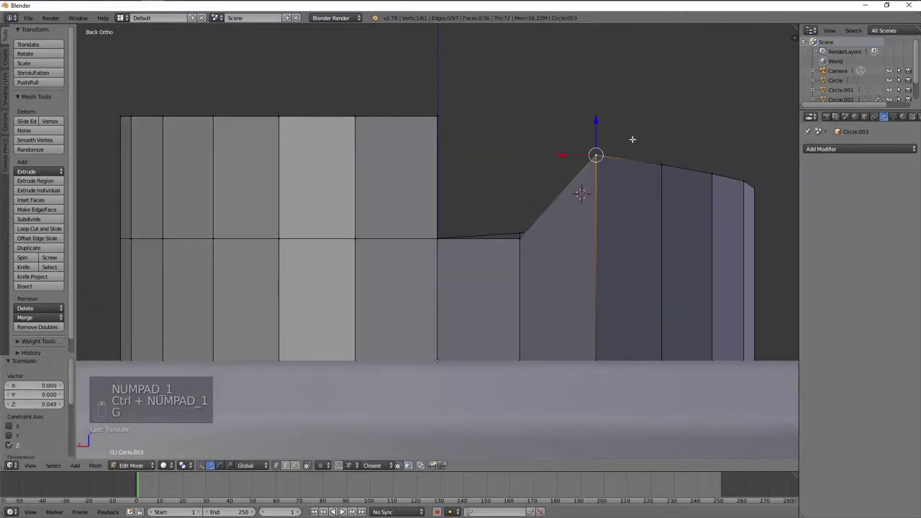
{"action": "key", "text": "a"}
{"action": "key", "text": "g"}
{"action": "key", "text": "g"}
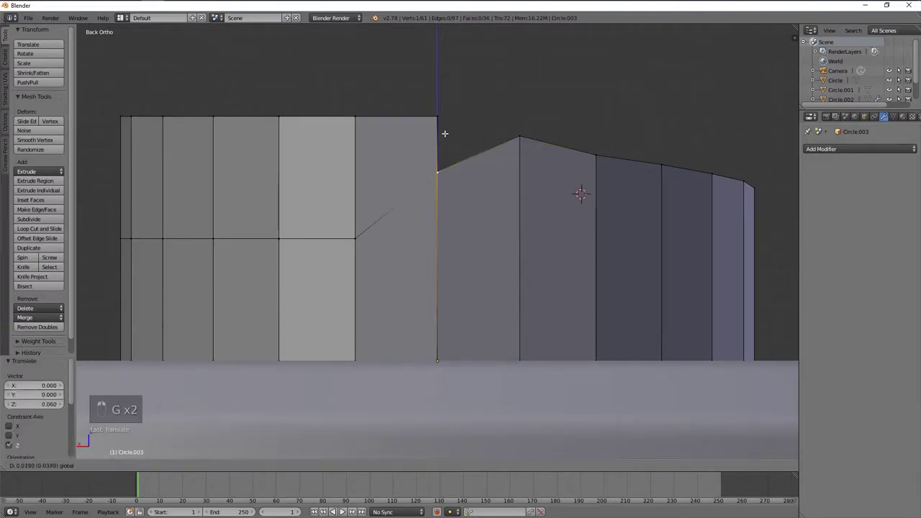
{"action": "key", "text": "a"}
{"action": "key", "text": "a"}
{"action": "key", "text": "w"}
{"action": "key", "text": "a"}
{"action": "key", "text": "a"}
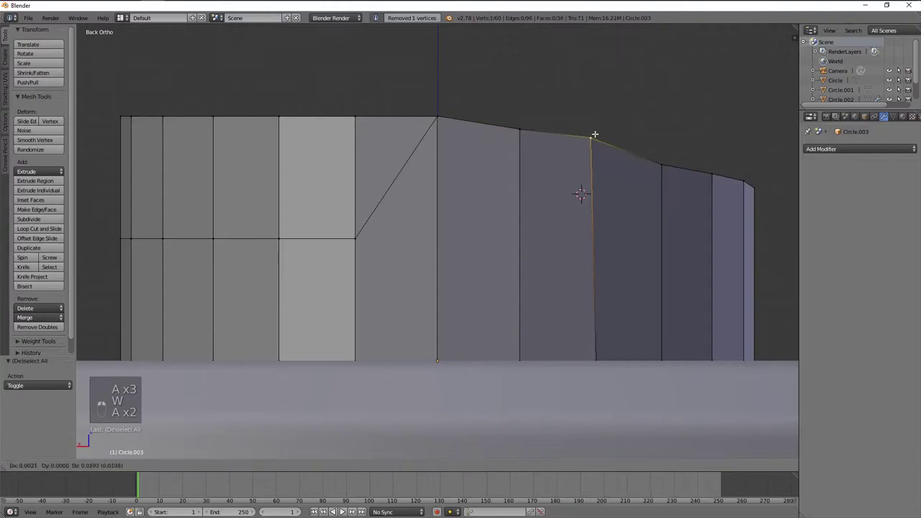
- Lower the next three rim vertices one by one along Z to finish the downward slope
{"action": "key", "text": "ctrl+z"}
{"action": "key", "text": "a"}
{"action": "key", "text": "a"}
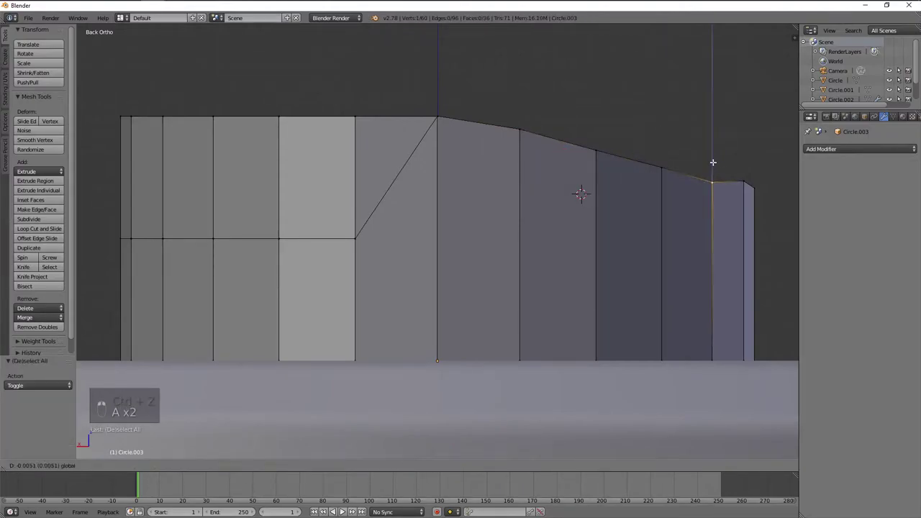
{"action": "key", "text": "a"}
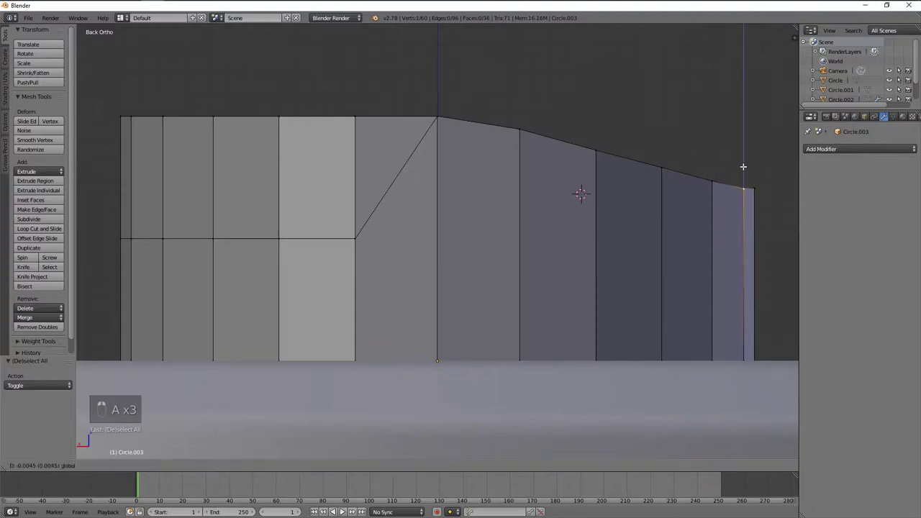
{"action": "key", "text": "a"}
{"action": "key", "text": "a"}
{"action": "key", "text": "a"}
{"action": "key", "text": "a"}
{"action": "key", "text": "a"}
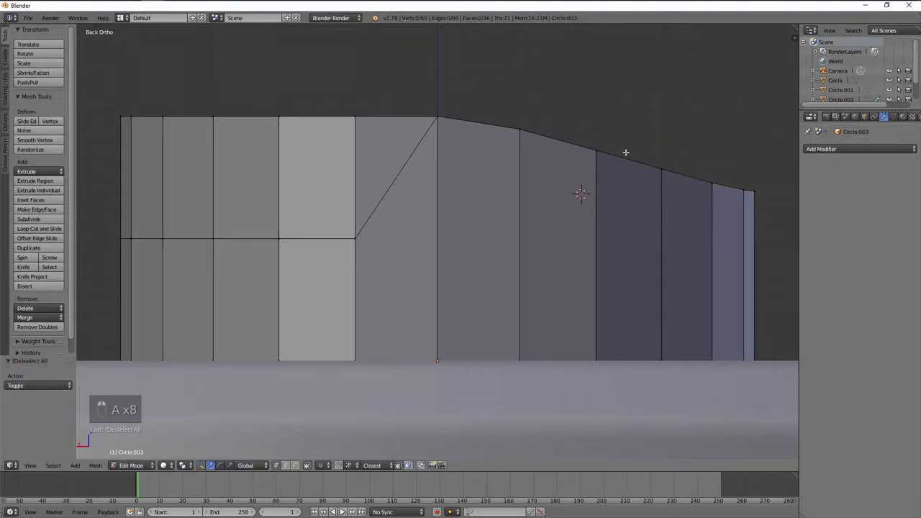
- Orbit to inspect the sloped rim, then return to vertex editing in the side ortho view
{"action": "left_click_drag", "start_coordinate": [696, 175], "coordinate": [656, 190]}
{"action": "key", "text": "Tab"}
{"action": "left_click_drag", "start_coordinate": [652, 197], "coordinate": [633, 189]}
{"action": "key", "text": "Tab"}
{"action": "key", "text": "KP_1"}
{"action": "key", "text": "KP_3"}
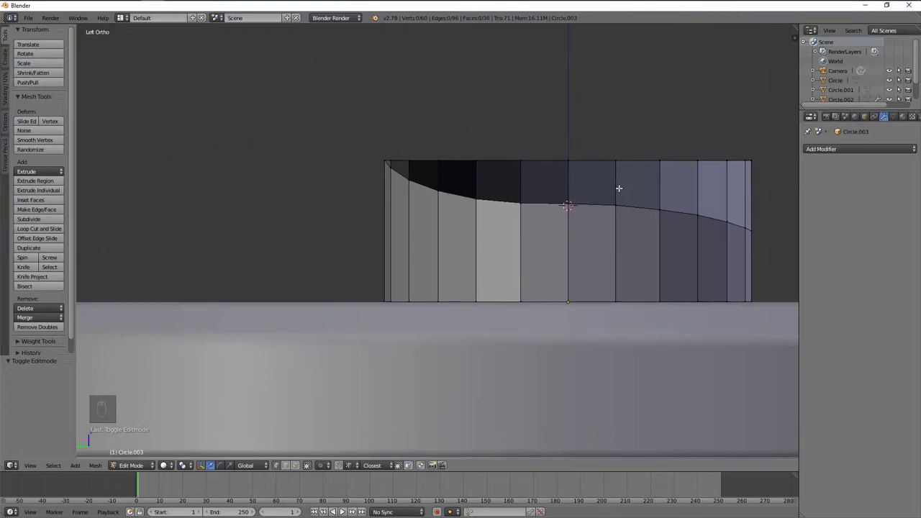
- Adjust the heights of the first two rim vertices along Z to fit the curve
{"action": "right_click", "coordinate": [570, 206]}
{"action": "key", "text": "g"}
{"action": "key", "text": "a"}
{"action": "key", "text": "g"}
{"action": "key", "text": "a"}
{"action": "key", "text": "g"}
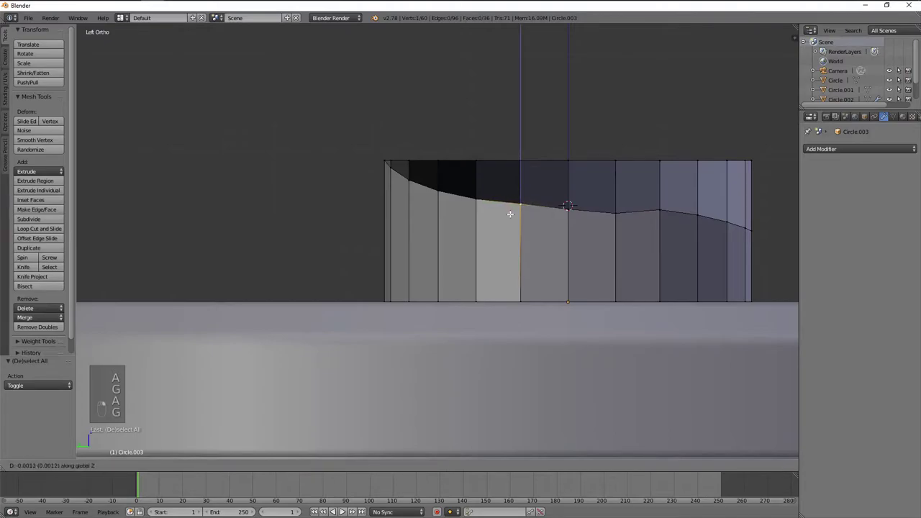
{"action": "key", "text": "a"}
{"action": "key", "text": "g"}
{"action": "key", "text": "a"}
{"action": "key", "text": "g"}
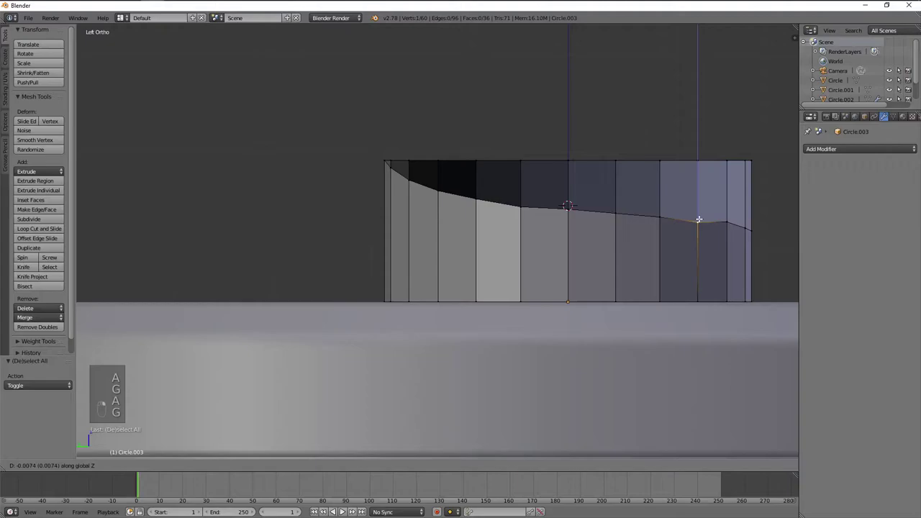
- Even out two more rim vertices vertically, zooming closer on the rim for precision
{"action": "key", "text": "a"}
{"action": "key", "text": "g"}
{"action": "key", "text": "g"}
{"action": "key", "text": "a"}
{"action": "key", "text": "g"}
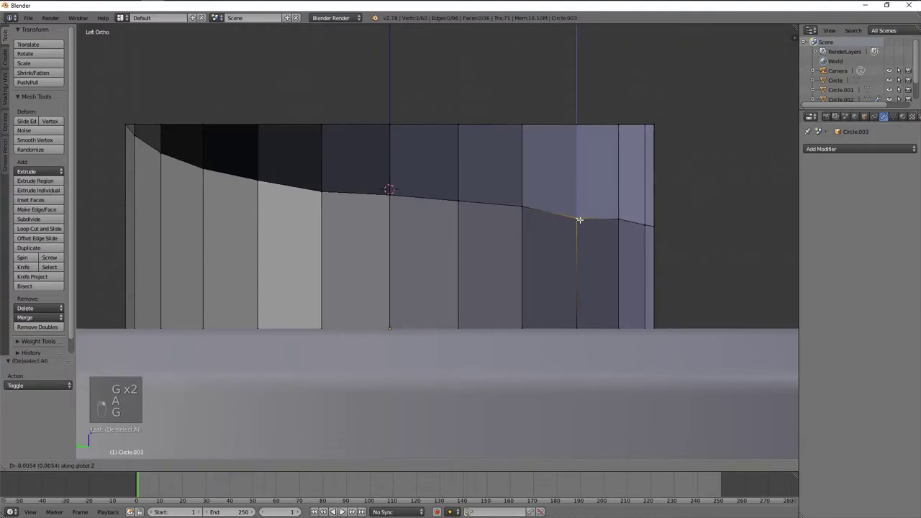
{"action": "key", "text": "a"}
{"action": "key", "text": "g"}
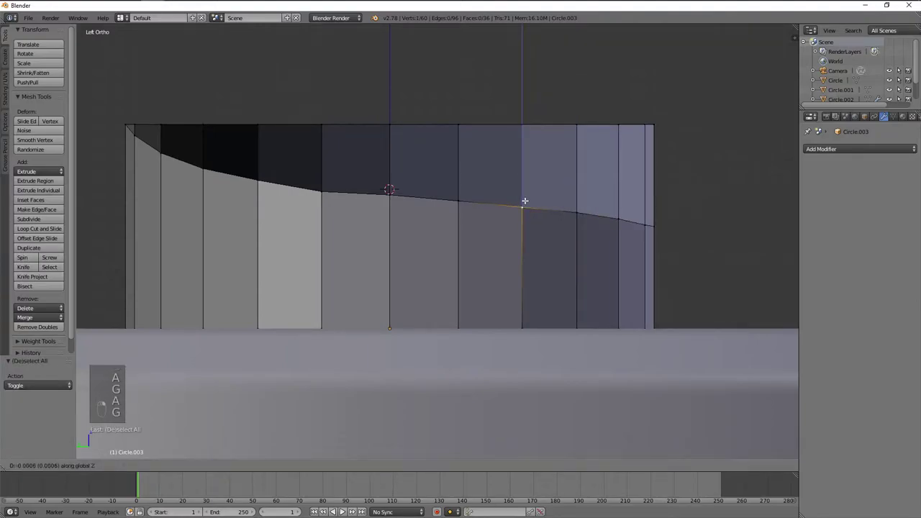
{"action": "key", "text": "a"}
{"action": "key", "text": "g"}
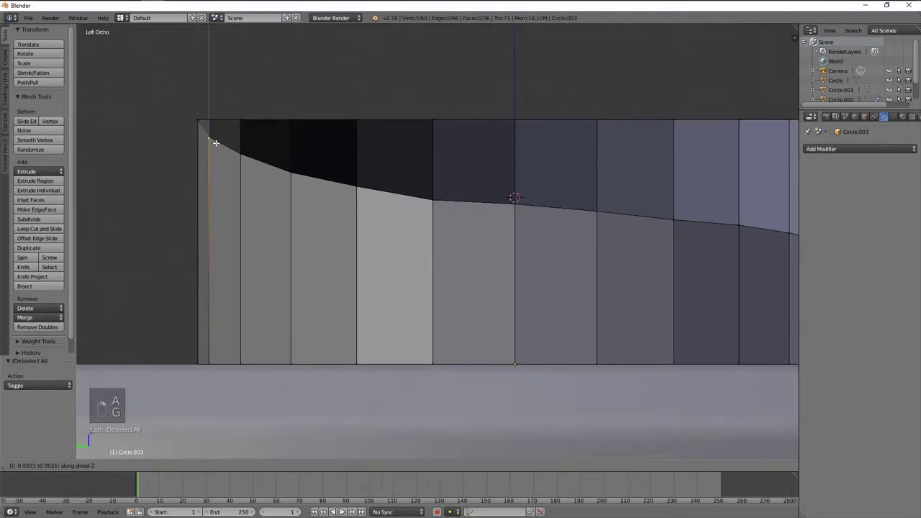
- Set the heights of the far-left, centre and adjoining rim vertices along Z
{"action": "key", "text": "g"}
{"action": "key", "text": "g"}
{"action": "key", "text": "g"}
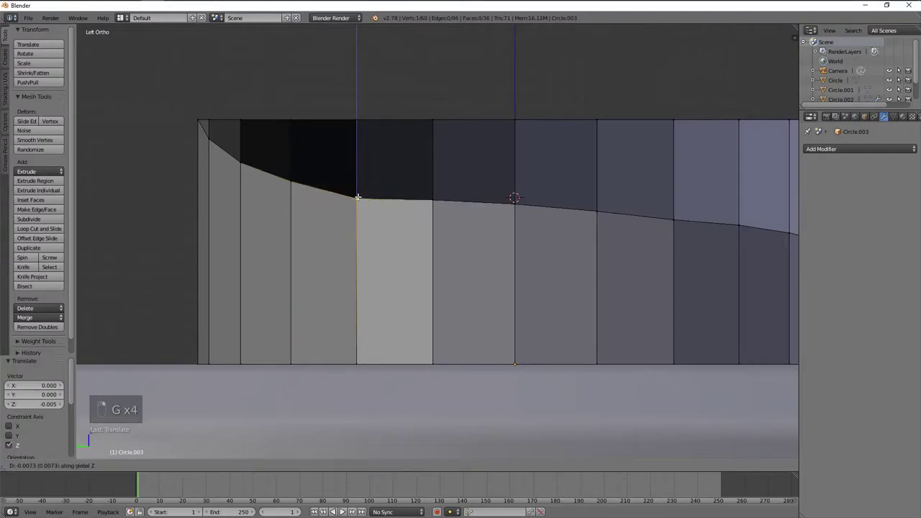
{"action": "key", "text": "g"}
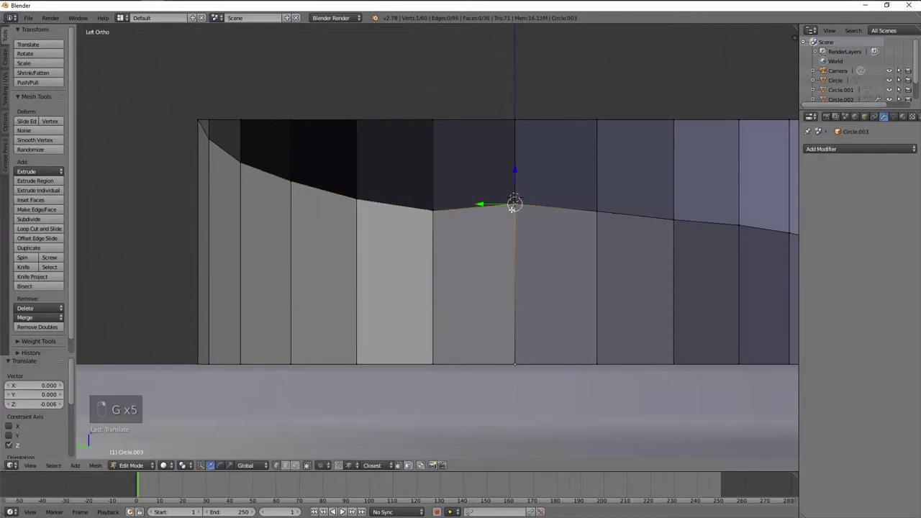
{"action": "key", "text": "g"}
{"action": "key", "text": "a"}
{"action": "key", "text": "g"}
{"action": "key", "text": "a"}
{"action": "key", "text": "g"}
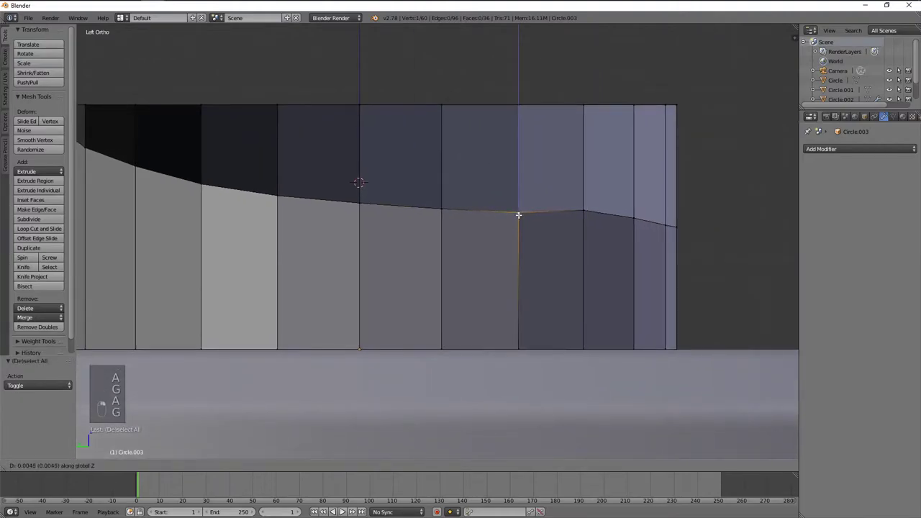
{"action": "key", "text": "a"}
{"action": "key", "text": "g"}
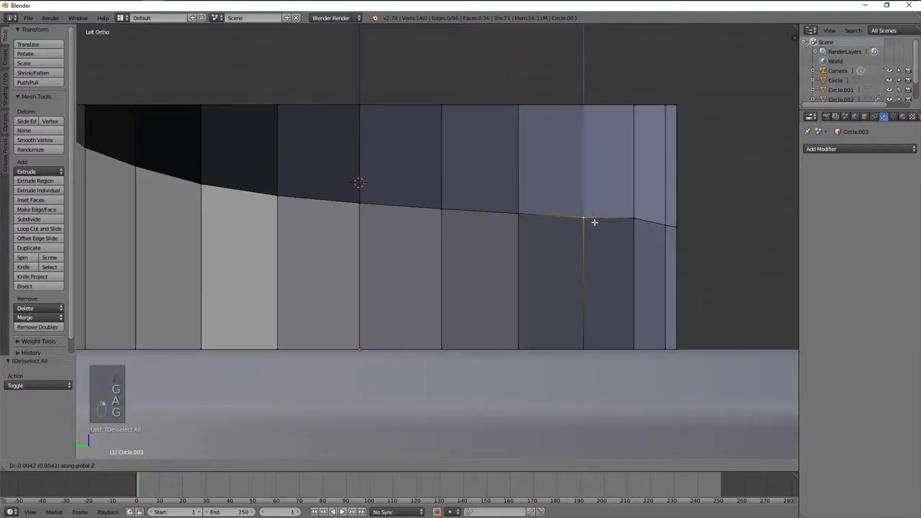
{"action": "key", "text": "a"}
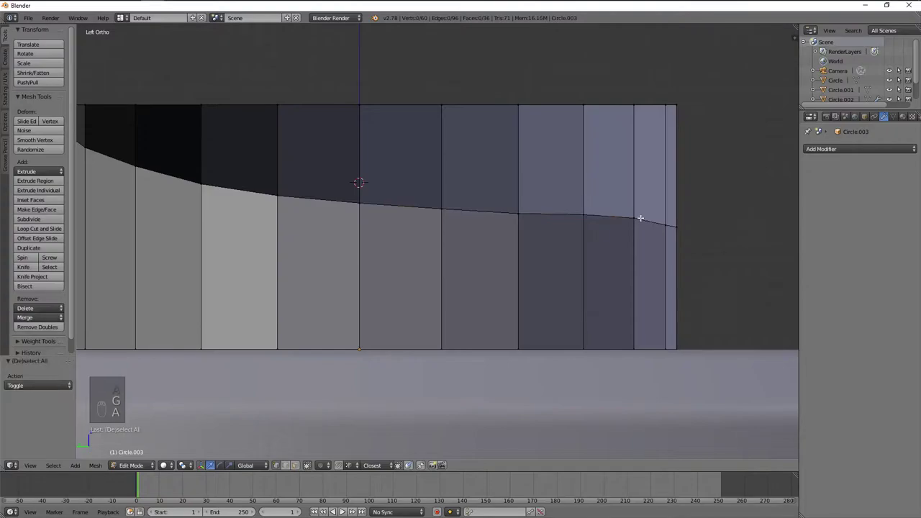
{"action": "key", "text": "a"}
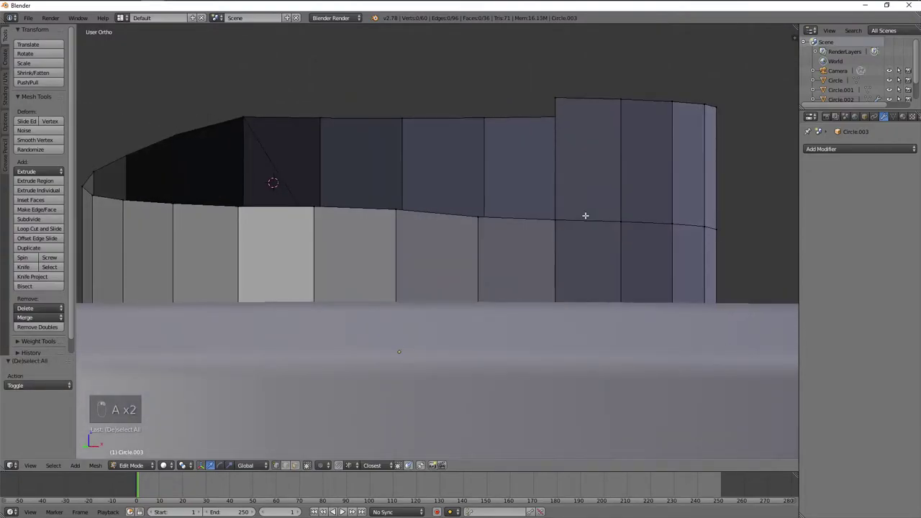
- From the side view, lower the remaining two rim vertices to complete the curve
{"action": "key", "text": "KP_1"}
{"action": "key", "text": "KP_3"}
{"action": "key", "text": "a"}
{"action": "key", "text": "g"}
{"action": "key", "text": "a"}
{"action": "key", "text": "g"}
{"action": "key", "text": "a"}
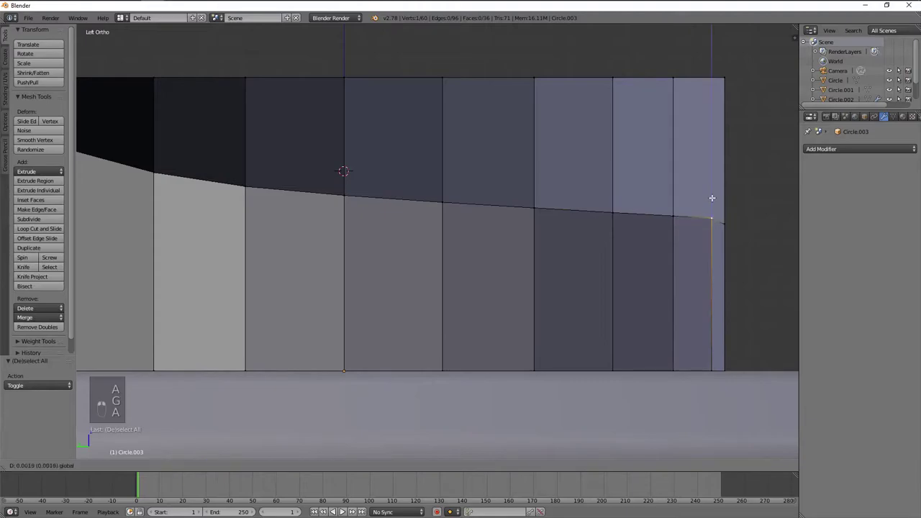
{"action": "key", "text": "a"}
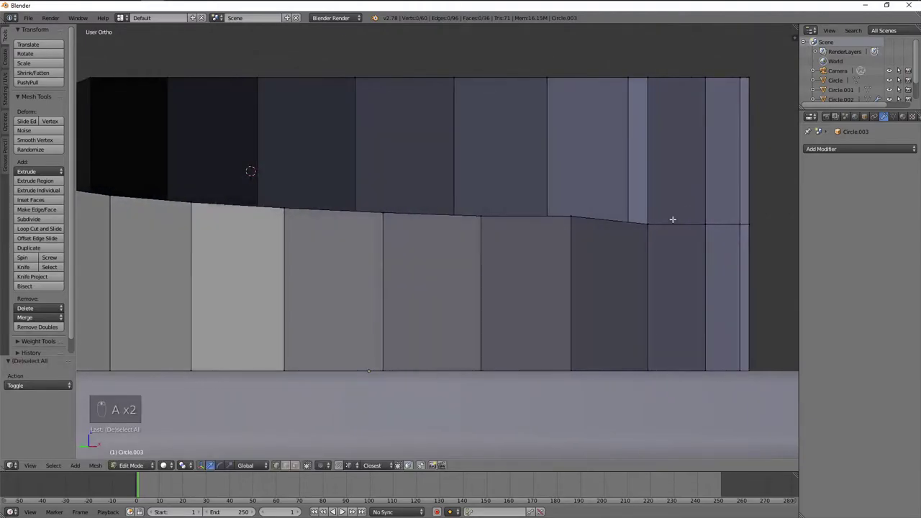
- From the front view, reposition the sloped rim vertices as a group
{"action": "middle_click", "coordinate": [659, 222]}
{"action": "key", "text": "KP_1"}
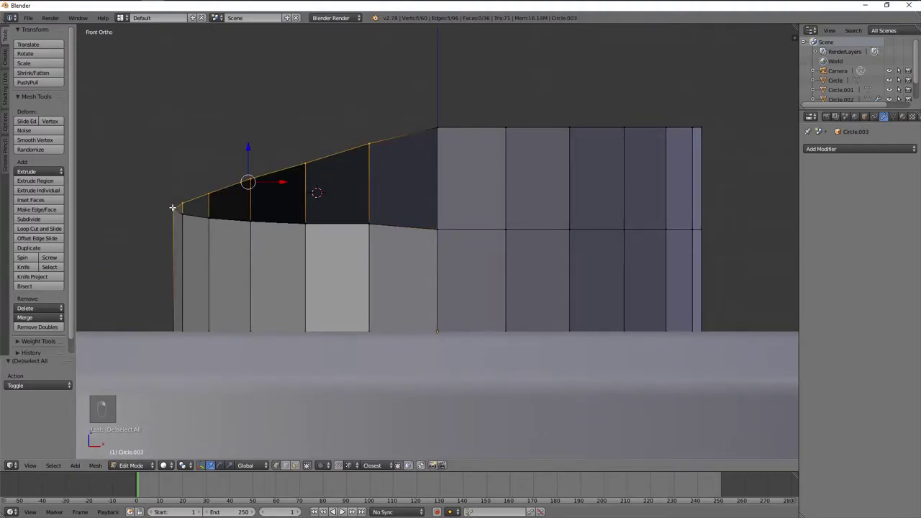
{"action": "key", "text": "g"}
{"action": "key", "text": "g"}
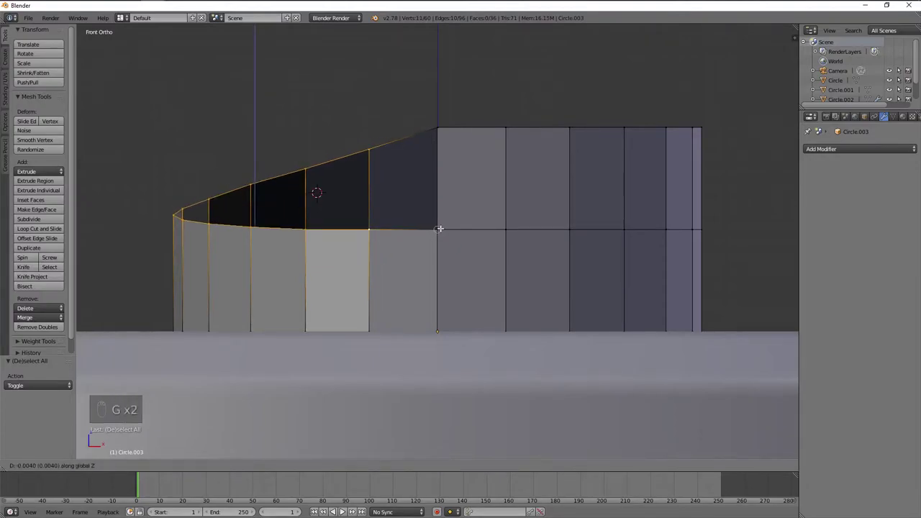
{"action": "key", "text": "a"}
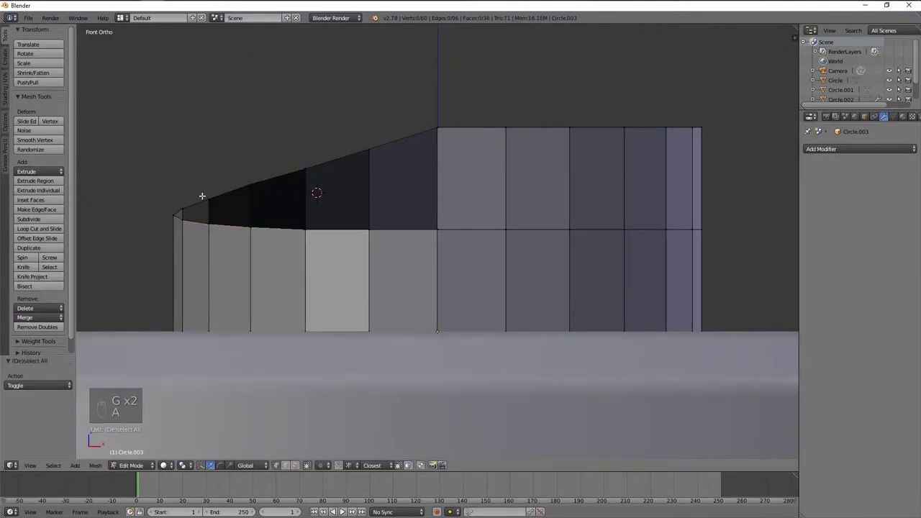
- Leave Edit Mode and orbit around the ring to check the finished sloped rim
{"action": "key", "text": "KP_1"}
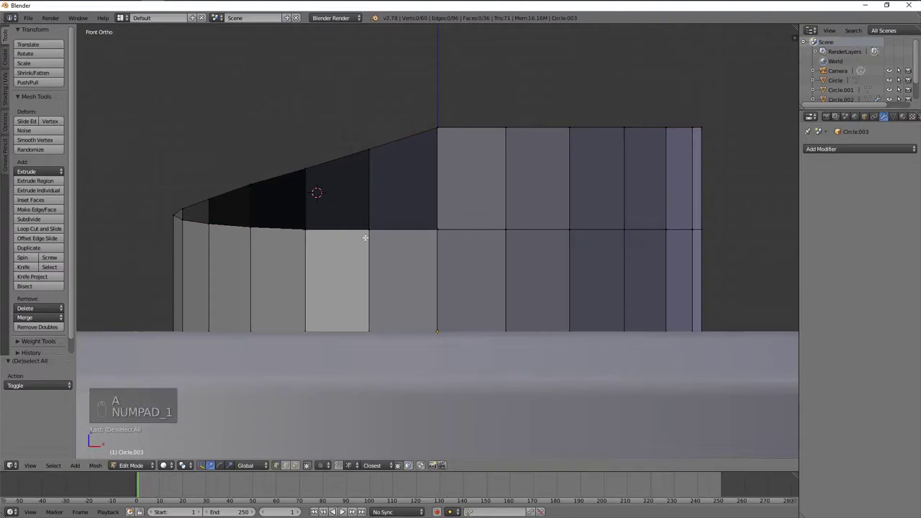
{"action": "key", "text": "Tab"}
{"action": "key", "text": "KP_1"}
{"action": "key", "text": "ctrl+KP_3"}
{"action": "left_click_drag", "start_coordinate": [461, 240], "coordinate": [481, 249]}
{"action": "middle_click", "coordinate": [569, 250]}
{"action": "key", "text": "KP_1"}
{"action": "key", "text": "z"}
{"action": "key", "text": "z"}
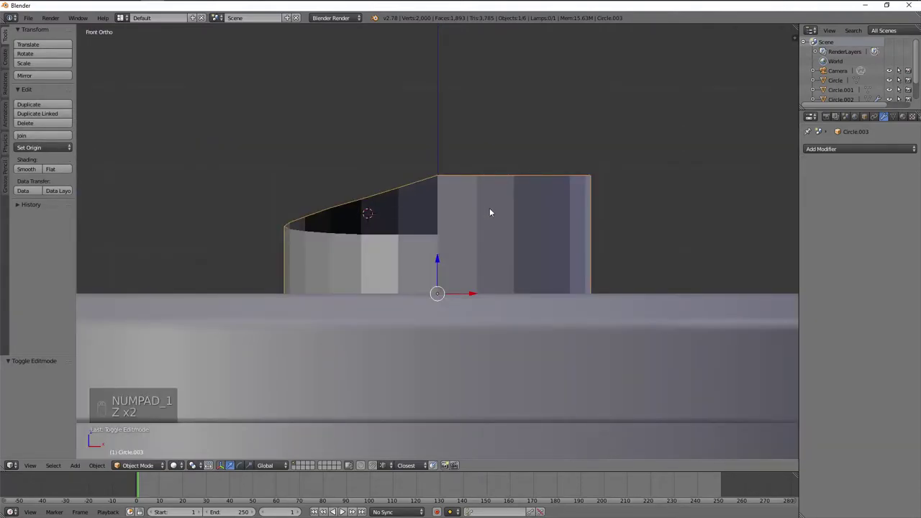
- Orbit around the ring and line it up in front view before editing
{"action": "left_click_drag", "start_coordinate": [538, 194], "coordinate": [433, 276]}
{"action": "left_click_drag", "start_coordinate": [506, 223], "coordinate": [479, 247]}
{"action": "middle_click", "coordinate": [347, 238]}
{"action": "key", "text": "KP_1"}
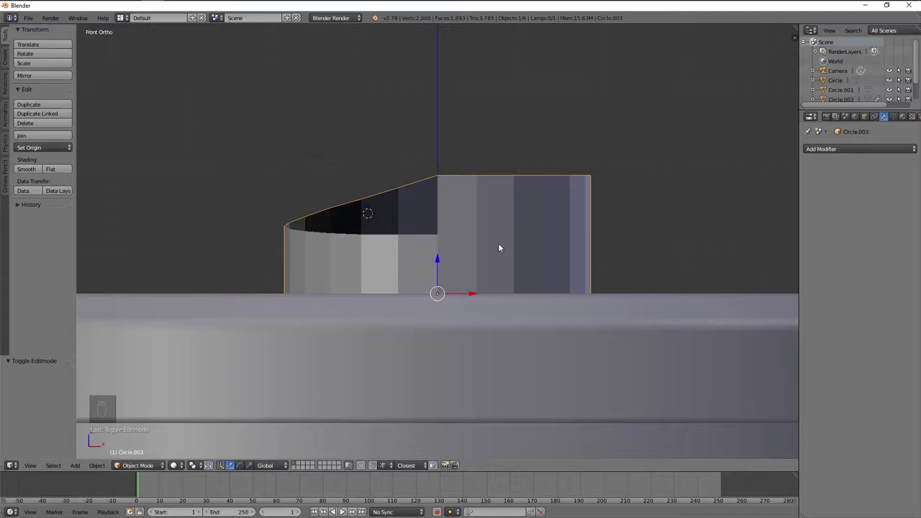
- Select all of the ring's geometry in Edit Mode and duplicate it in place, viewed from above
{"action": "key", "text": "Tab"}
{"action": "key", "text": "a"}
{"action": "key", "text": "a"}
{"action": "key", "text": "KP_7"}
{"action": "key", "text": "a"}
{"action": "key", "text": "shift+d"}
- Mirror the duplicate across X by scaling -1, shift it aside, then delete its vertices
{"action": "key", "text": "s"}
{"action": "key", "text": "g"}
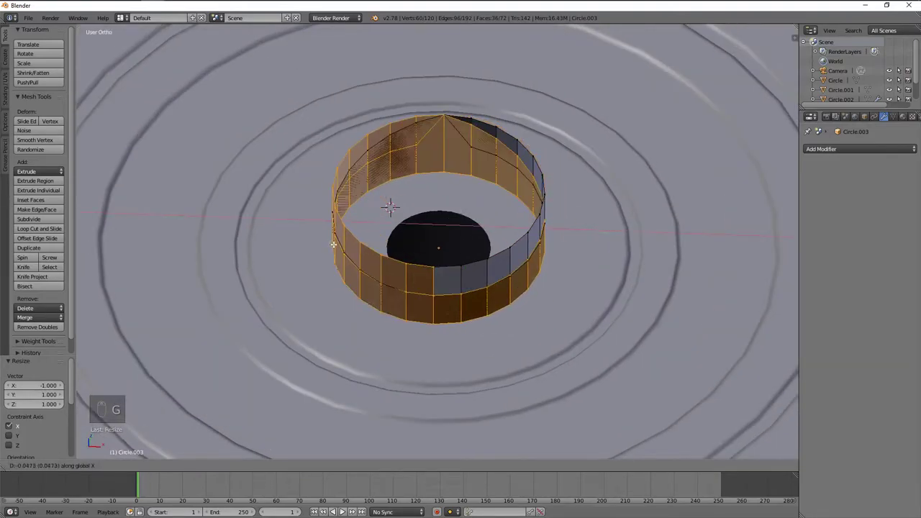
{"action": "left_click_drag", "start_coordinate": [486, 282], "coordinate": [479, 265]}
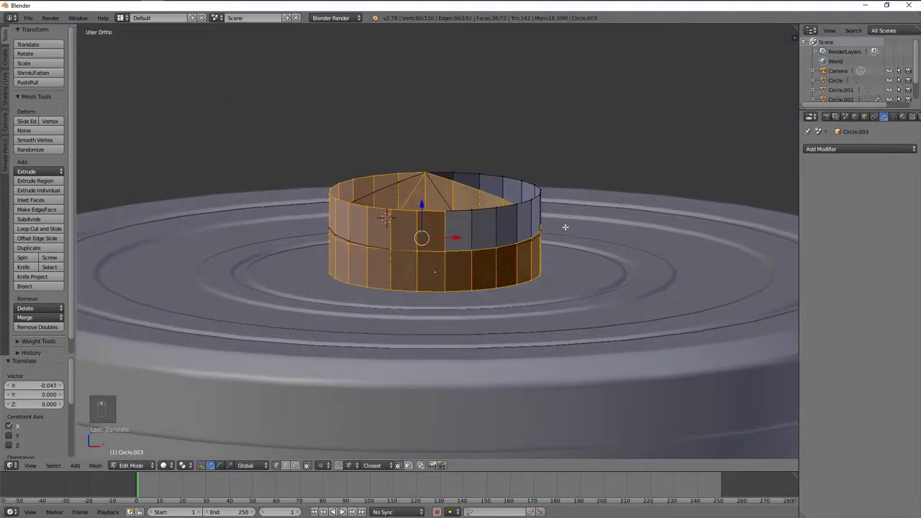
{"action": "left_click_drag", "start_coordinate": [426, 215], "coordinate": [355, 220]}
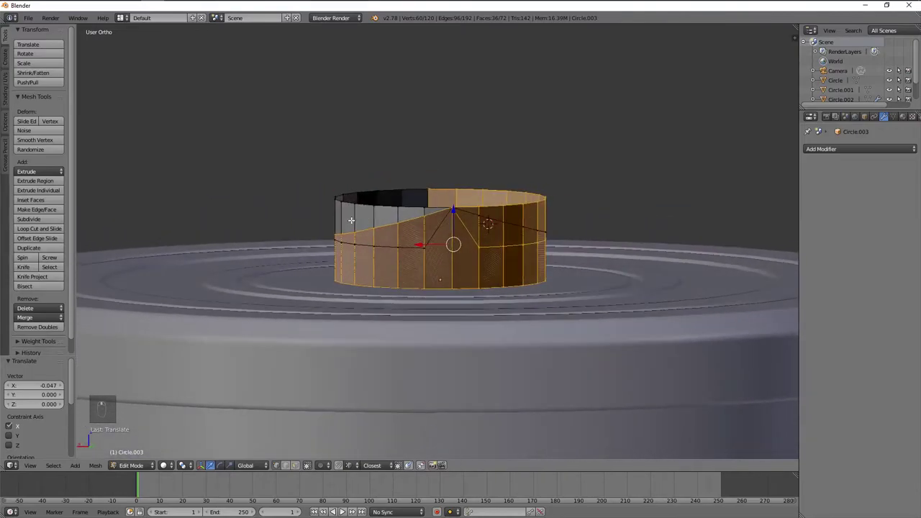
{"action": "left_click_drag", "start_coordinate": [365, 219], "coordinate": [530, 230]}
{"action": "key", "text": "x"}
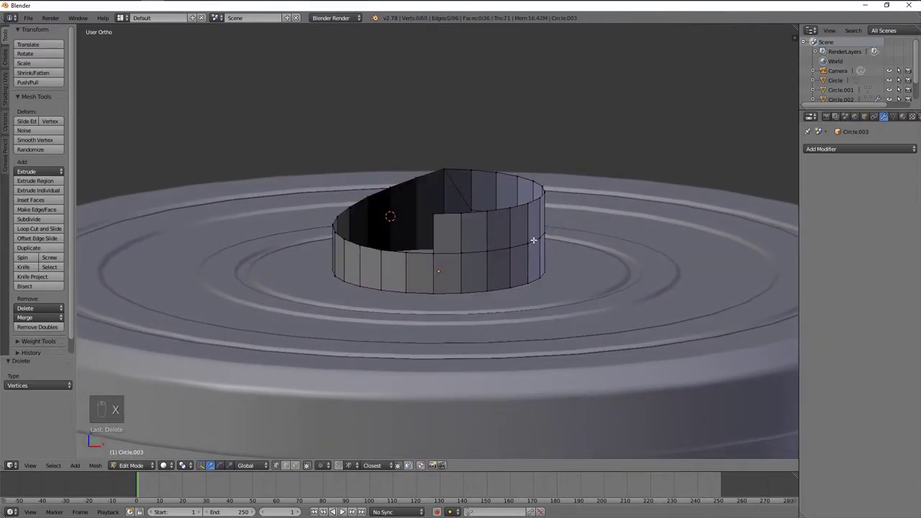
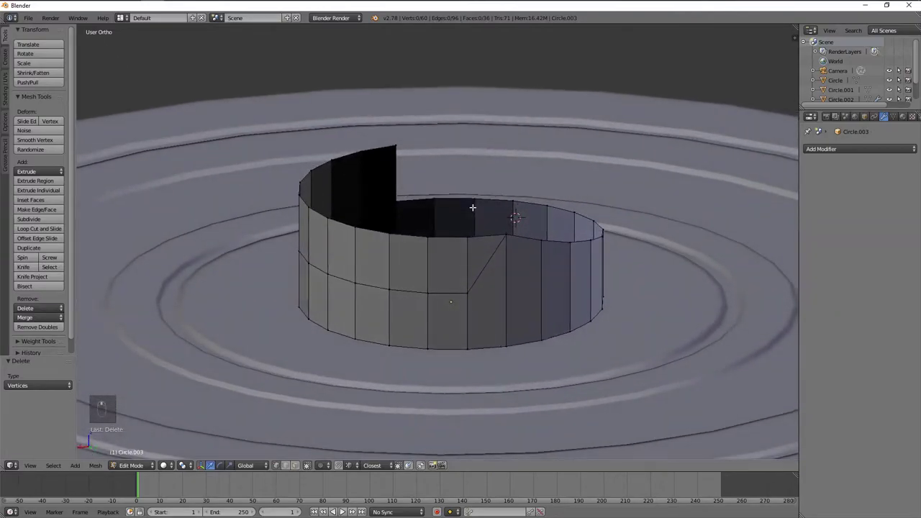
- From the back view, knife a new vertex onto the ring's flat top edge and start repositioning it
{"action": "left_click_drag", "start_coordinate": [511, 196], "coordinate": [515, 207]}
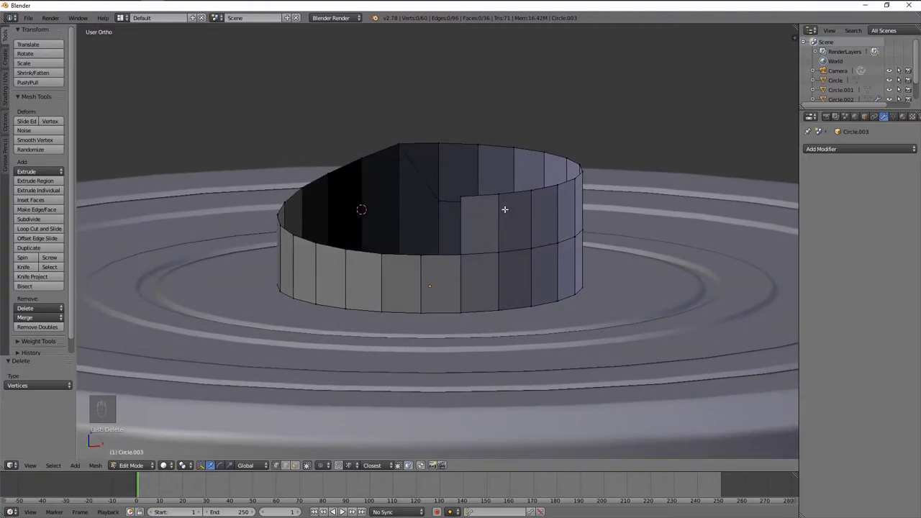
{"action": "left_click_drag", "start_coordinate": [450, 150], "coordinate": [448, 194]}
{"action": "key", "text": "KP_1"}
{"action": "key", "text": "ctrl+KP_3"}
{"action": "key", "text": "ctrl+KP_1"}
{"action": "key", "text": "a"}
{"action": "key", "text": "k"}
{"action": "key", "text": "a"}
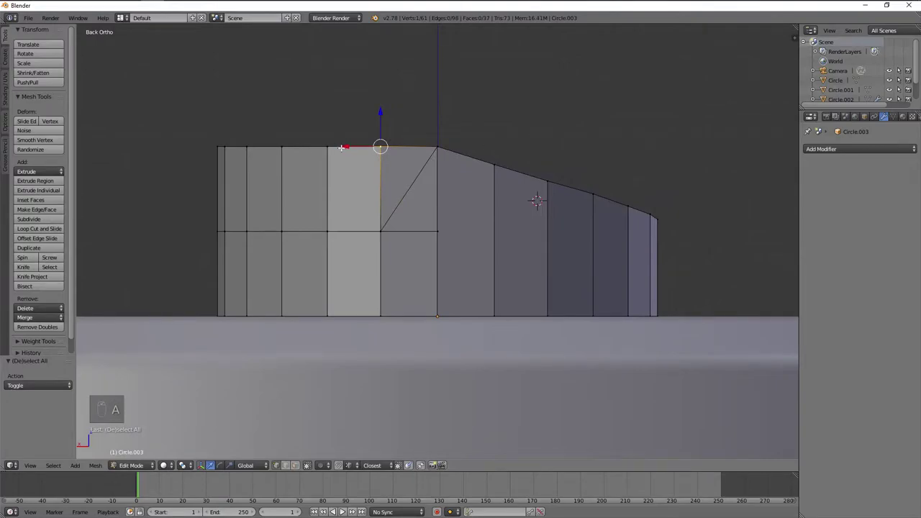
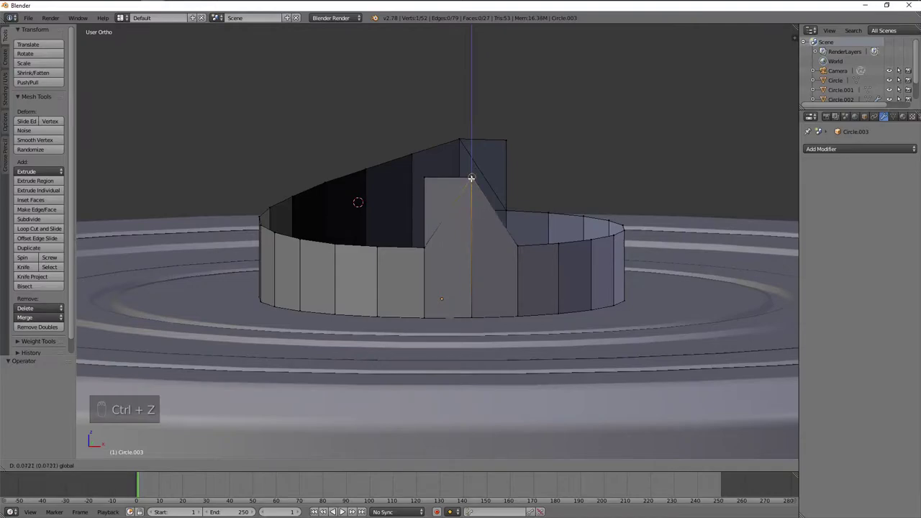
- Orbit and zoom around the ring to inspect the sloped section beside the tab
{"action": "left_click_drag", "start_coordinate": [539, 198], "coordinate": [476, 211]}
{"action": "left_click_drag", "start_coordinate": [478, 168], "coordinate": [686, 225]}
{"action": "key", "text": "a"}
{"action": "left_click_drag", "start_coordinate": [663, 224], "coordinate": [520, 202]}
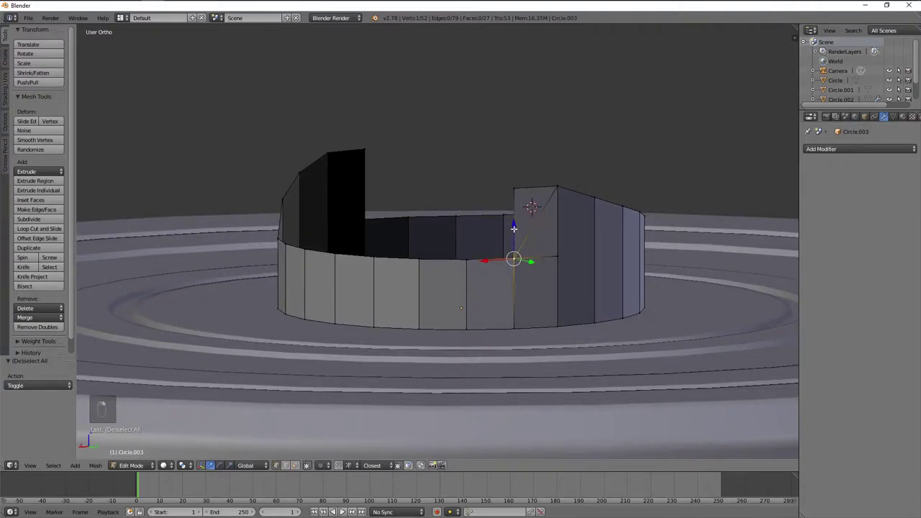
{"action": "left_click_drag", "start_coordinate": [517, 226], "coordinate": [637, 227]}
{"action": "left_click_drag", "start_coordinate": [641, 226], "coordinate": [379, 274]}
{"action": "left_click_drag", "start_coordinate": [477, 264], "coordinate": [513, 272]}
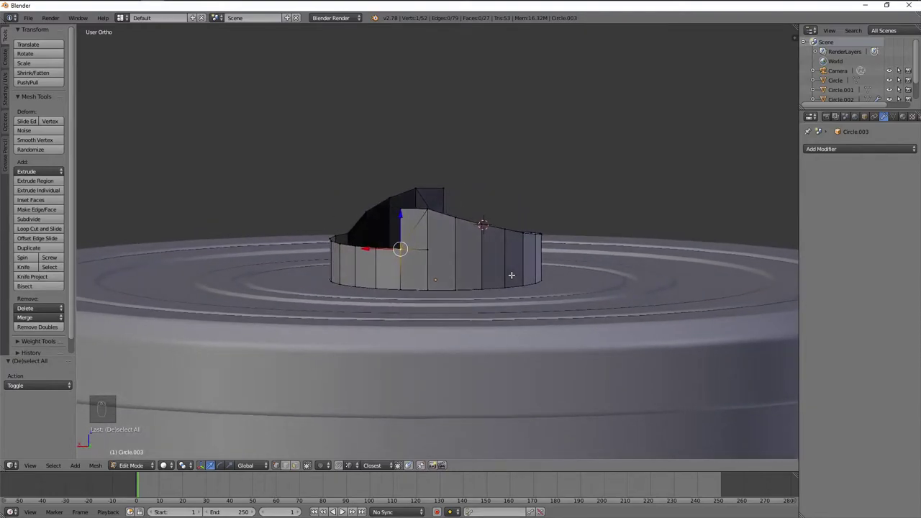
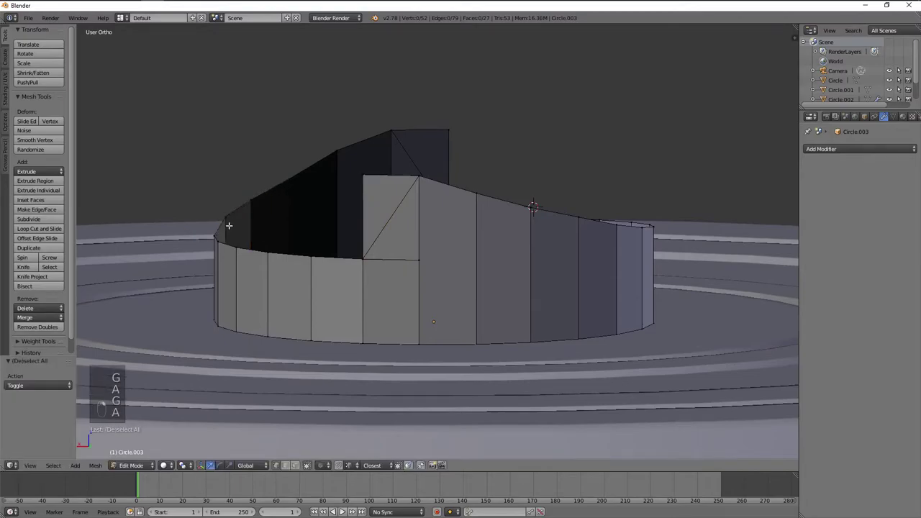
- Nudge the step-corner vertex so the sloped wall meets the tall section, then return to Object Mode
{"action": "key", "text": "g"}
{"action": "key", "text": "a"}
{"action": "key", "text": "Tab"}
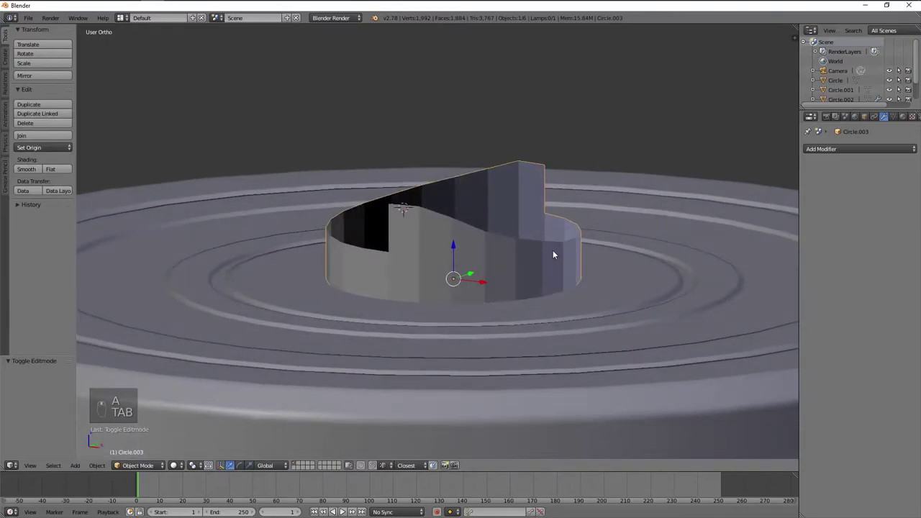
- Orbit around the jar to look over the ring from several angles
{"action": "middle_click", "coordinate": [559, 261]}
{"action": "left_click_drag", "start_coordinate": [557, 264], "coordinate": [184, 15]}
{"action": "left_click_drag", "start_coordinate": [184, 16], "coordinate": [183, 16]}
{"action": "left_click_drag", "start_coordinate": [564, 226], "coordinate": [513, 236]}
- Re-enter Edit Mode on the ring and switch to Front Ortho view
{"action": "key", "text": "Tab"}
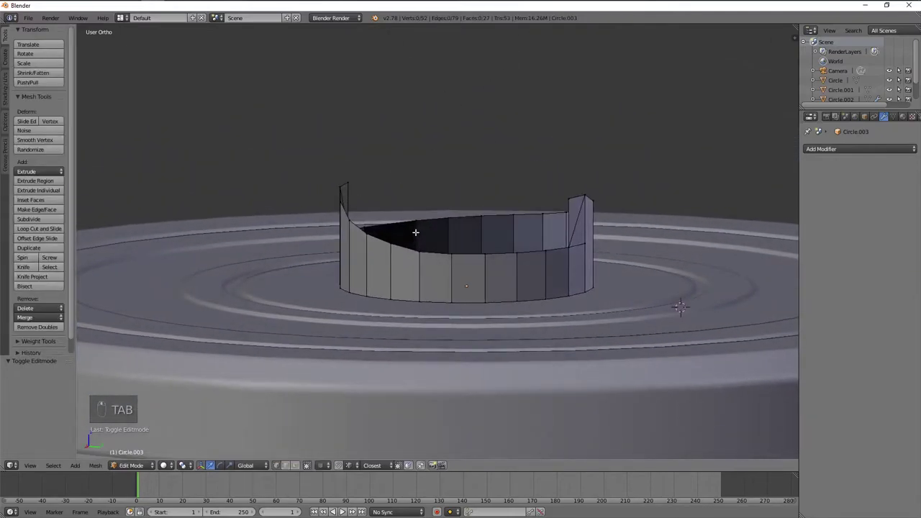
{"action": "key", "text": "KP_1"}
{"action": "key", "text": "Tab"}
{"action": "key", "text": "Tab"}
- In wireframe, box-select the tab region of the ring and return to solid front view
{"action": "key", "text": "z"}
{"action": "key", "text": "b"}
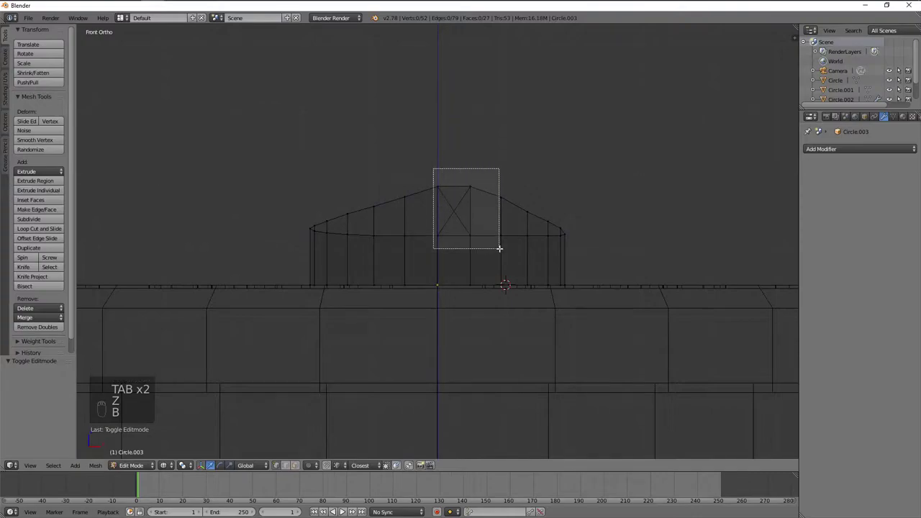
{"action": "key", "text": "a"}
{"action": "key", "text": "a"}
{"action": "key", "text": "a"}
{"action": "key", "text": "b"}
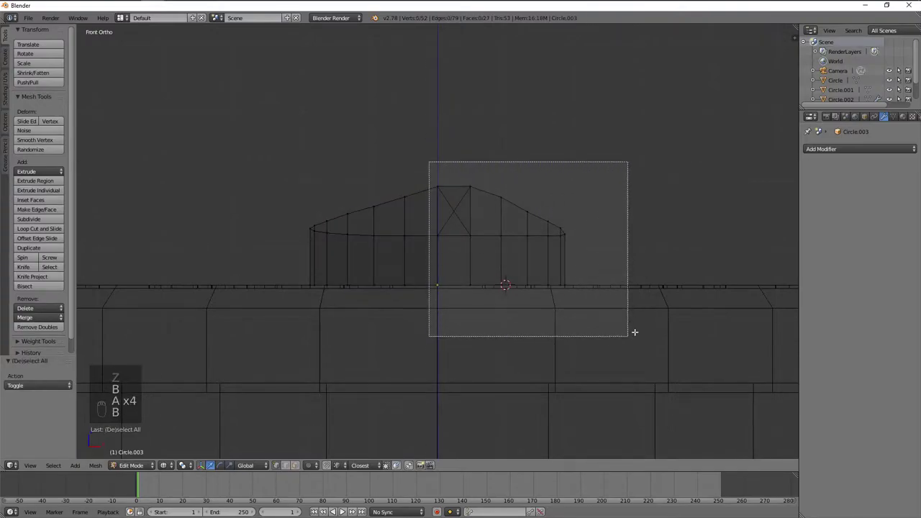
{"action": "key", "text": "z"}
{"action": "left_click_drag", "start_coordinate": [559, 197], "coordinate": [575, 203]}
{"action": "key", "text": "a"}
{"action": "key", "text": "KP_1"}
- Knife-cut a diagonal edge across the ring's tab face
{"action": "key", "text": "k"}
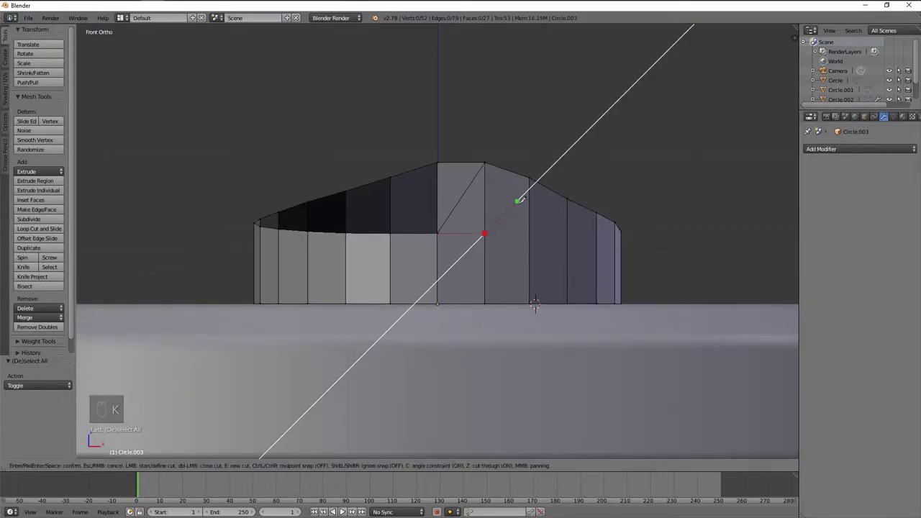
{"action": "key", "text": "z"}
{"action": "key", "text": "a"}
- Box-select the right half of the ring and duplicate it
{"action": "key", "text": "b"}
{"action": "key", "text": "x"}
{"action": "key", "text": "z"}
{"action": "key", "text": "a"}
{"action": "key", "text": "shift+d"}
- Flip the copied half to the opposite side with a -1 scale and move it into place against the ring
{"action": "key", "text": "s"}
{"action": "key", "text": "g"}
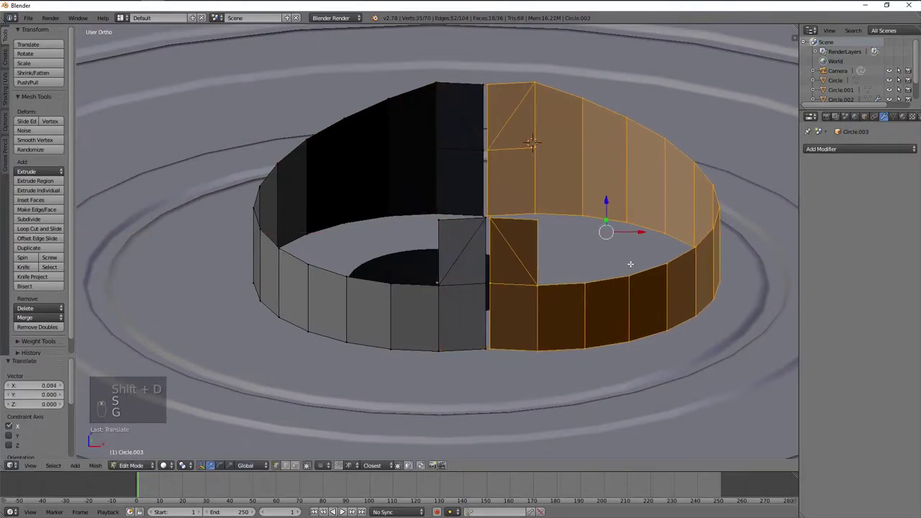
{"action": "key", "text": "s"}
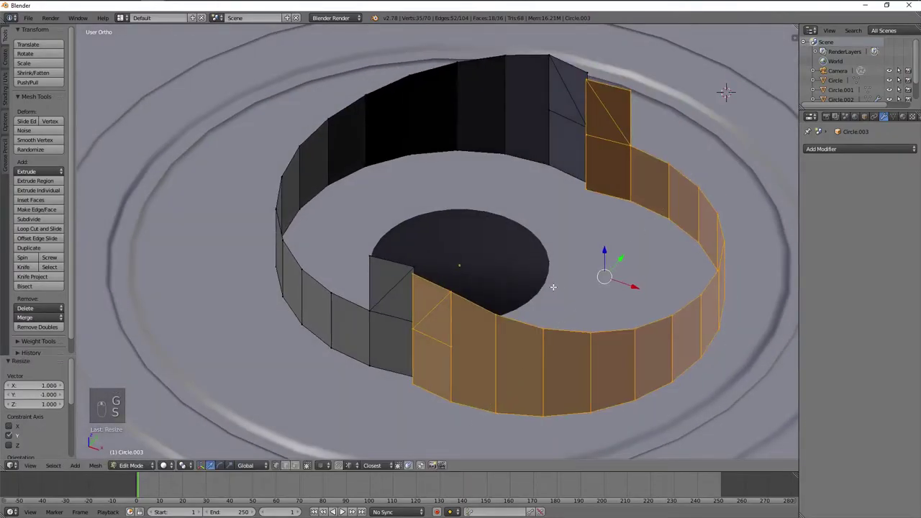
{"action": "middle_click", "coordinate": [525, 273]}
{"action": "middle_click", "coordinate": [524, 272]}
{"action": "left_click_drag", "start_coordinate": [520, 269], "coordinate": [463, 275]}
{"action": "key", "text": "g"}
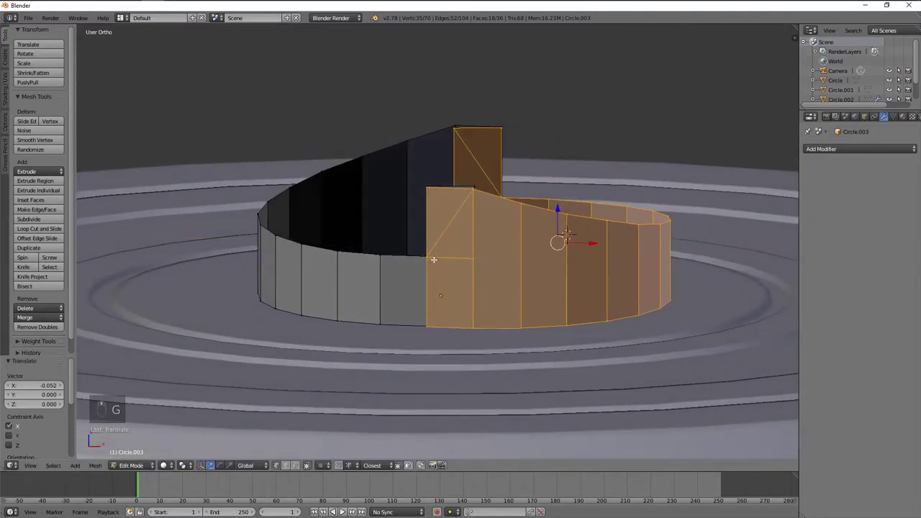
{"action": "left_click_drag", "start_coordinate": [475, 272], "coordinate": [569, 274]}
{"action": "key", "text": "g"}
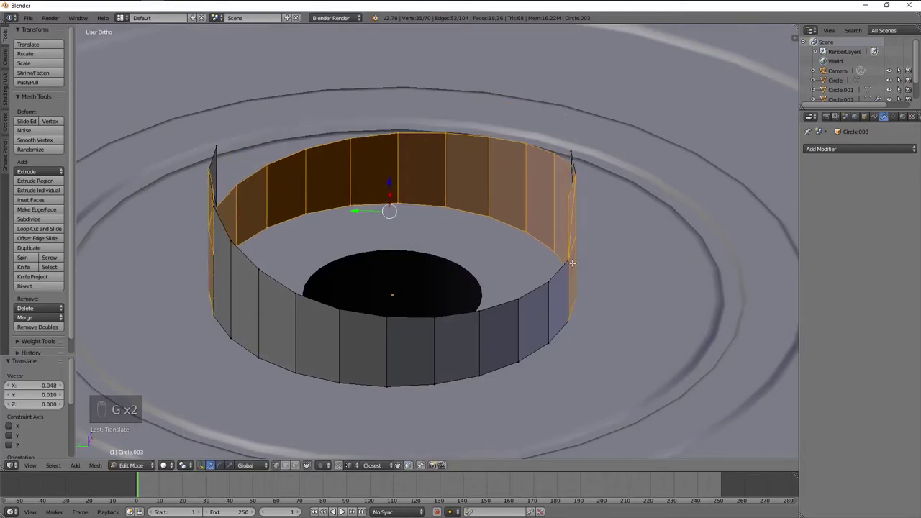
- Check the alignment of both halves from top view and by orbiting in wireframe
{"action": "key", "text": "KP_7"}
{"action": "key", "text": "z"}
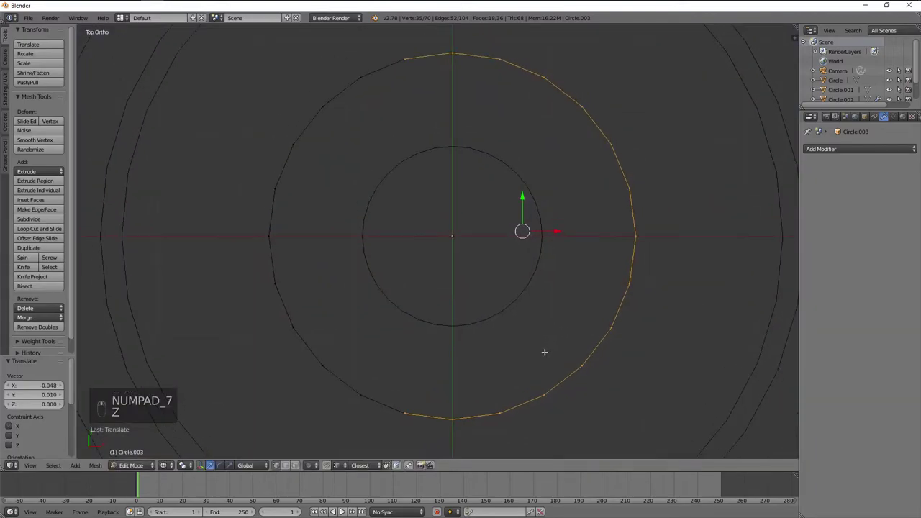
{"action": "key", "text": "z"}
{"action": "middle_click", "coordinate": [540, 250]}
{"action": "left_click_drag", "start_coordinate": [533, 245], "coordinate": [519, 246]}
{"action": "middle_click", "coordinate": [509, 249]}
{"action": "left_click_drag", "start_coordinate": [556, 261], "coordinate": [476, 259]}
{"action": "left_click_drag", "start_coordinate": [461, 258], "coordinate": [398, 253]}
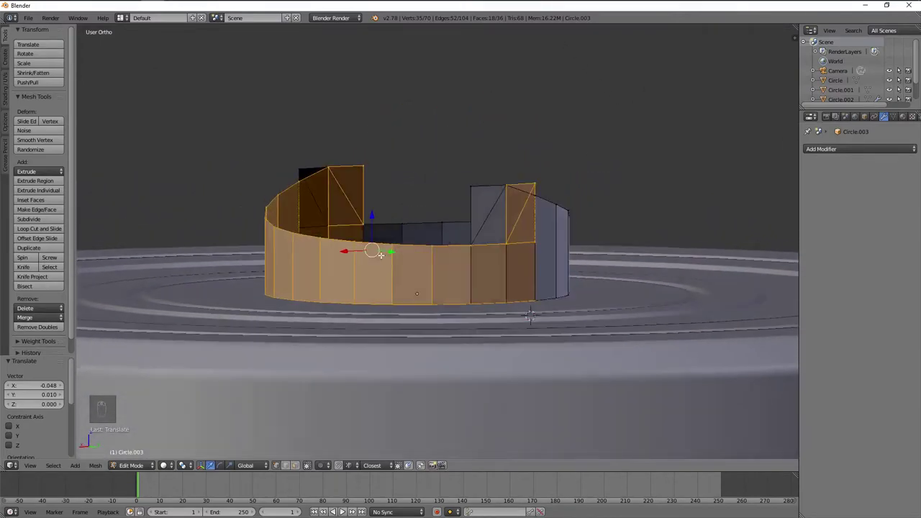
{"action": "left_click_drag", "start_coordinate": [541, 259], "coordinate": [547, 227]}
- Select everything and Remove Doubles to merge the overlapping vertices of both halves
{"action": "key", "text": "a"}
{"action": "key", "text": "a"}
{"action": "key", "text": "w"}
{"action": "key", "text": "a"}
{"action": "key", "text": "x"}
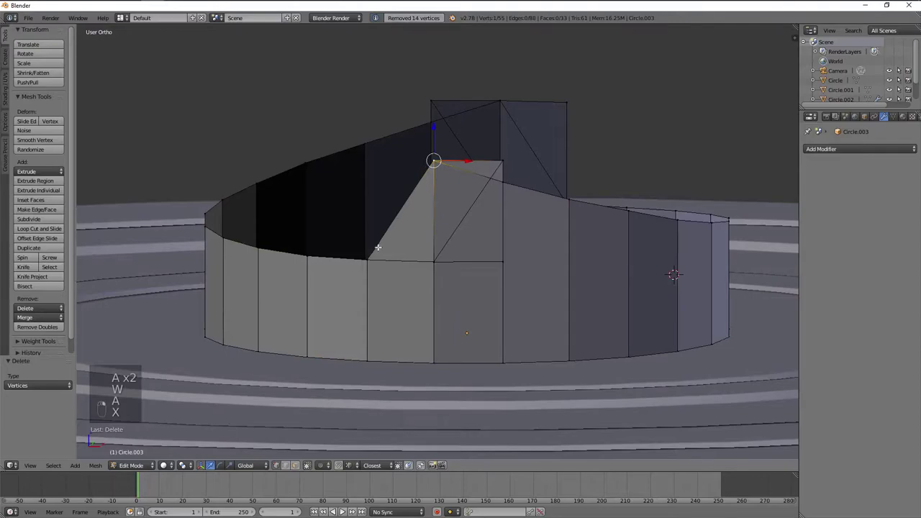
- Delete the stray edge and vertex left over between the two raised tabs
{"action": "key", "text": "x"}
{"action": "key", "text": "x"}
{"action": "left_click_drag", "start_coordinate": [444, 172], "coordinate": [620, 171]}
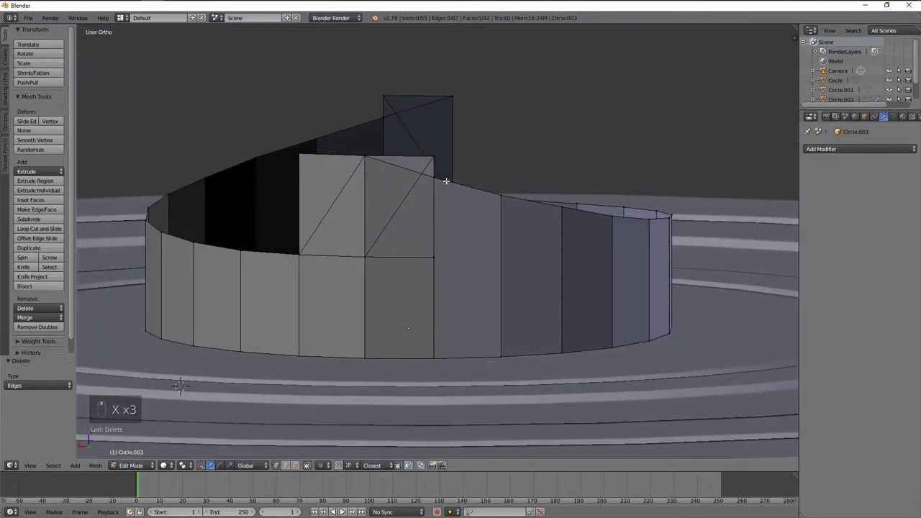
{"action": "key", "text": "x"}
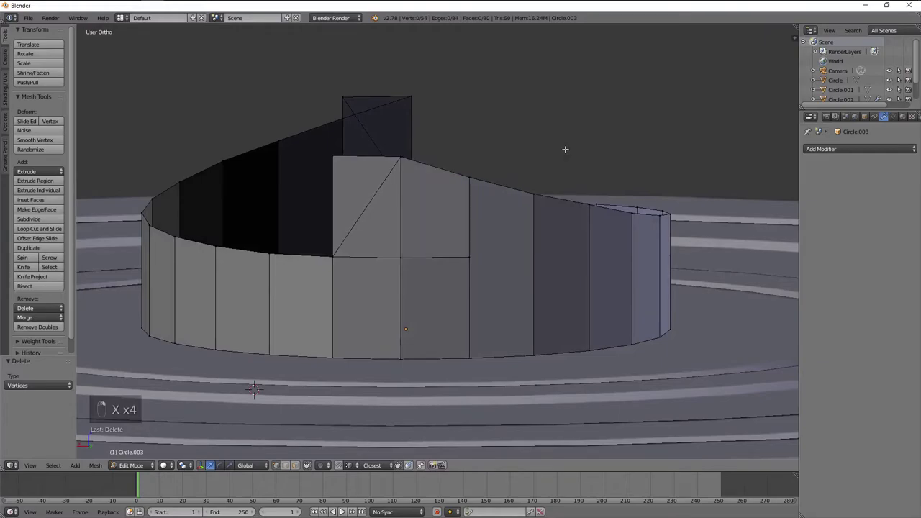
{"action": "left_click", "coordinate": [459, 175]}
{"action": "left_click", "coordinate": [473, 176]}
- Orbit to check both raised tabs, then view the ring from directly above in wireframe
{"action": "left_click_drag", "start_coordinate": [465, 177], "coordinate": [486, 216]}
{"action": "middle_click", "coordinate": [494, 217]}
{"action": "middle_click", "coordinate": [505, 214]}
{"action": "left_click_drag", "start_coordinate": [592, 207], "coordinate": [601, 206]}
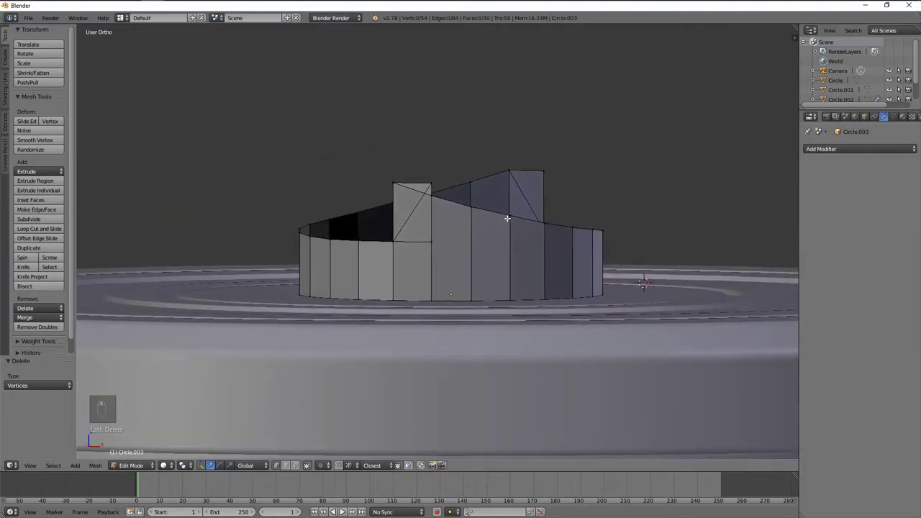
{"action": "middle_click", "coordinate": [521, 230]}
{"action": "key", "text": "KP_7"}
{"action": "key", "text": "z"}
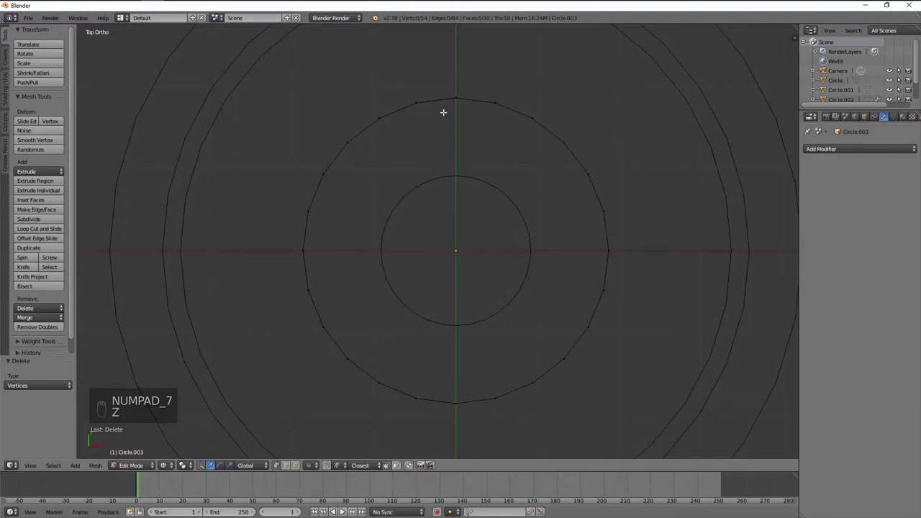
- In top and front ortho wireframe, select the right half of the ring's vertices to locate the stray one
{"action": "key", "text": "z"}
{"action": "middle_click", "coordinate": [528, 107]}
{"action": "key", "text": "KP_7"}
{"action": "key", "text": "z"}
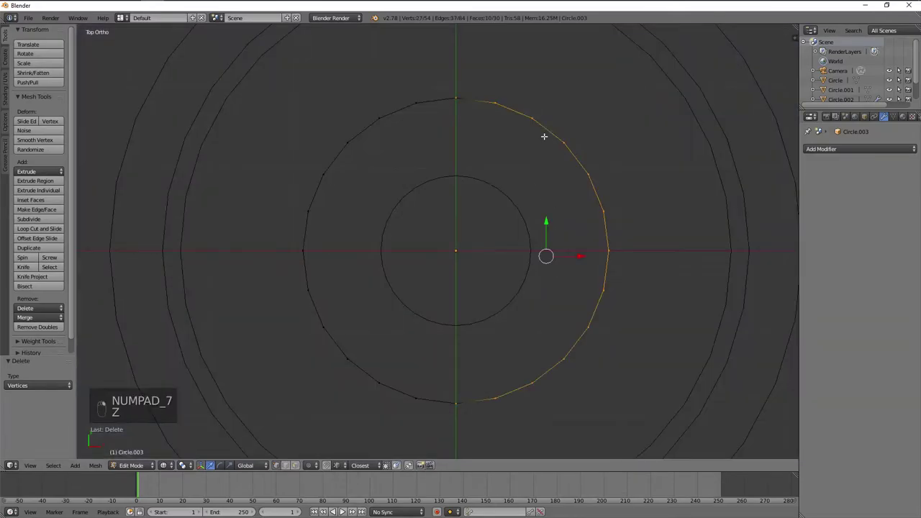
{"action": "key", "text": "a"}
{"action": "key", "text": "z"}
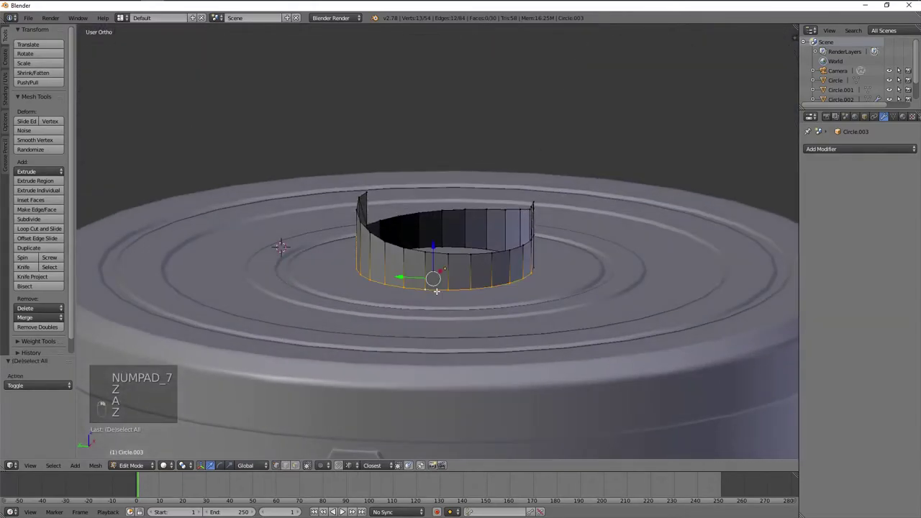
{"action": "key", "text": "z"}
{"action": "key", "text": "KP_7"}
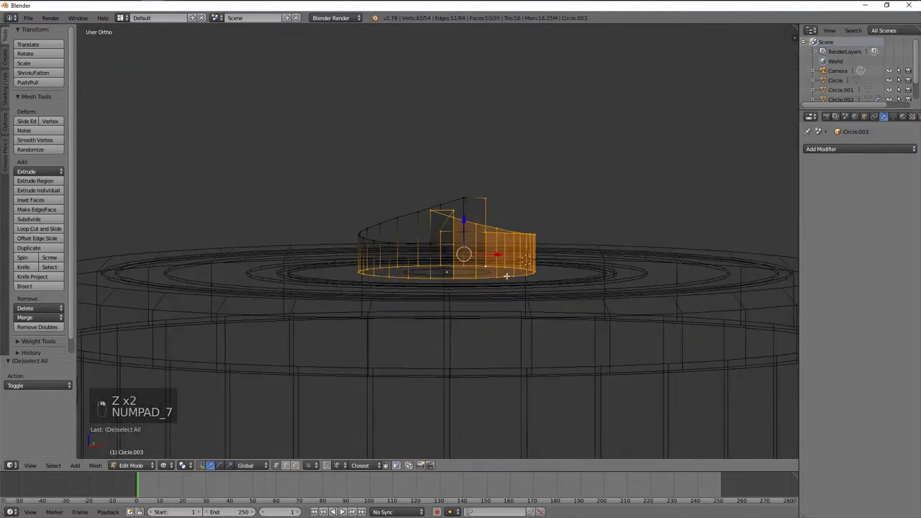
{"action": "key", "text": "KP_1"}
{"action": "key", "text": "b"}
{"action": "key", "text": "z"}
- Pick the stray vertex beside the diagonal tab and delete it
{"action": "middle_click", "coordinate": [515, 221]}
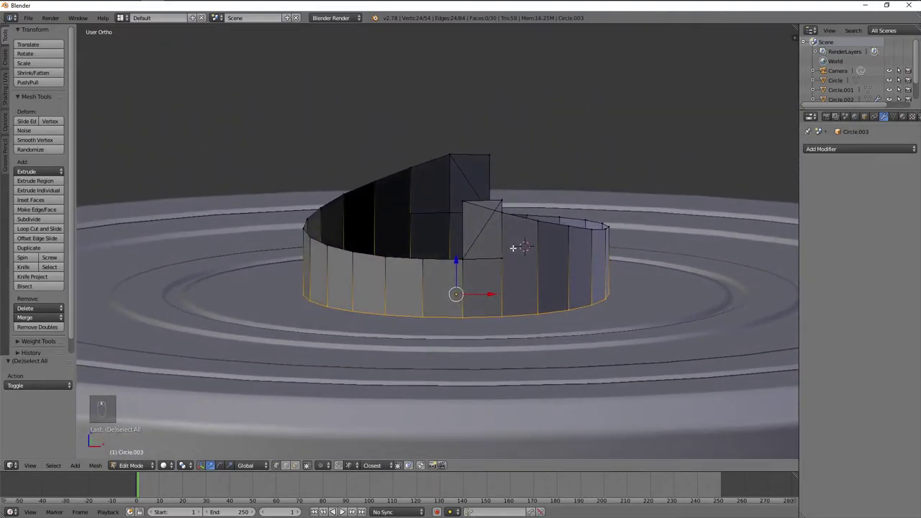
{"action": "left_click_drag", "start_coordinate": [519, 246], "coordinate": [571, 197]}
{"action": "left_click", "coordinate": [539, 189]}
{"action": "key", "text": "x"}
- Orbit around the ring to confirm the clean step beside the tab
{"action": "middle_click", "coordinate": [543, 192]}
{"action": "middle_click", "coordinate": [537, 189]}
{"action": "left_click_drag", "start_coordinate": [520, 198], "coordinate": [420, 204]}
{"action": "left_click_drag", "start_coordinate": [400, 204], "coordinate": [370, 204]}
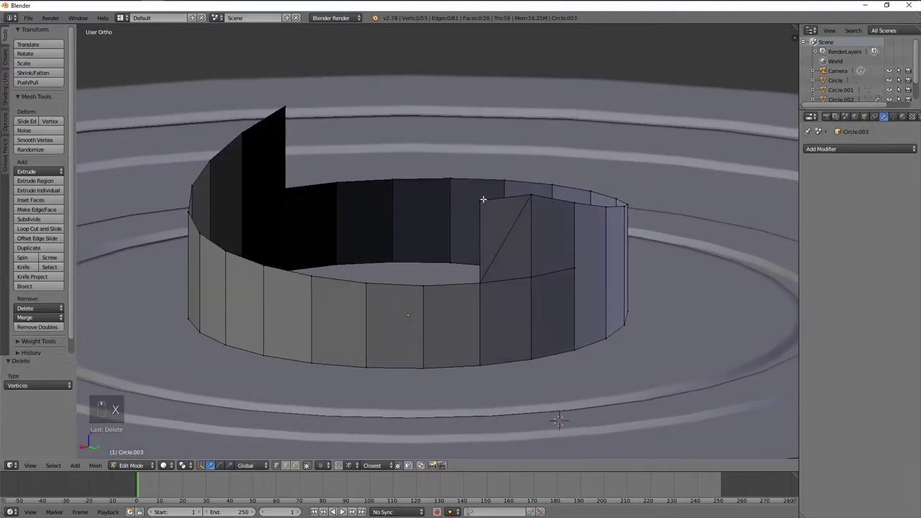
- Dissolve the extra edges and leftover vertices around the ring's notch
{"action": "key", "text": "x"}
{"action": "key", "text": "x"}
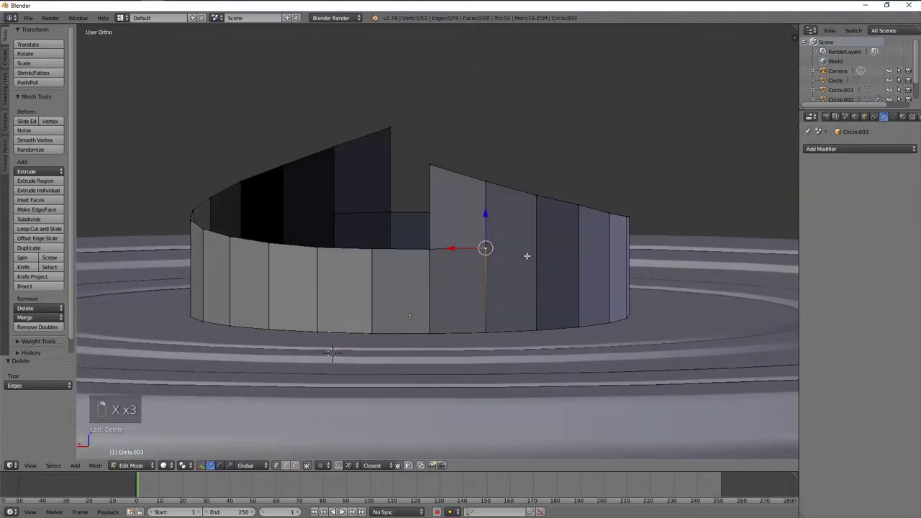
{"action": "key", "text": "x"}
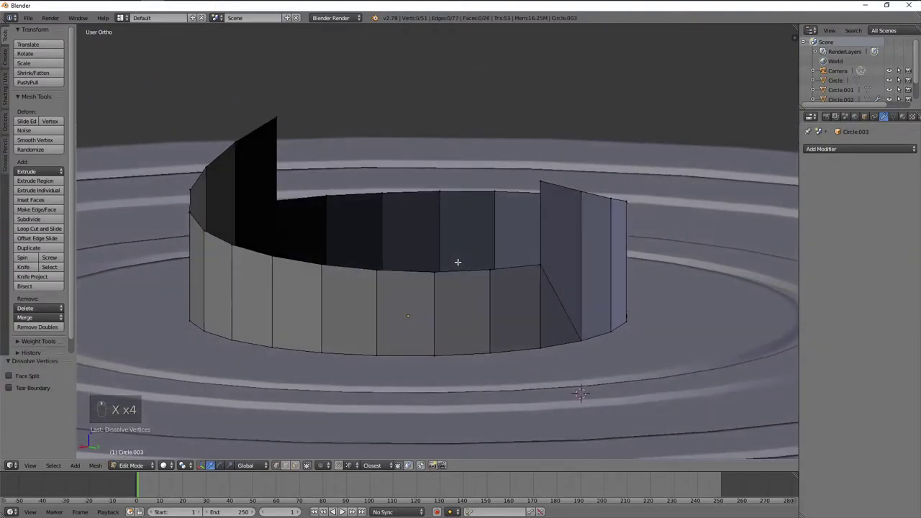
{"action": "key", "text": "x"}
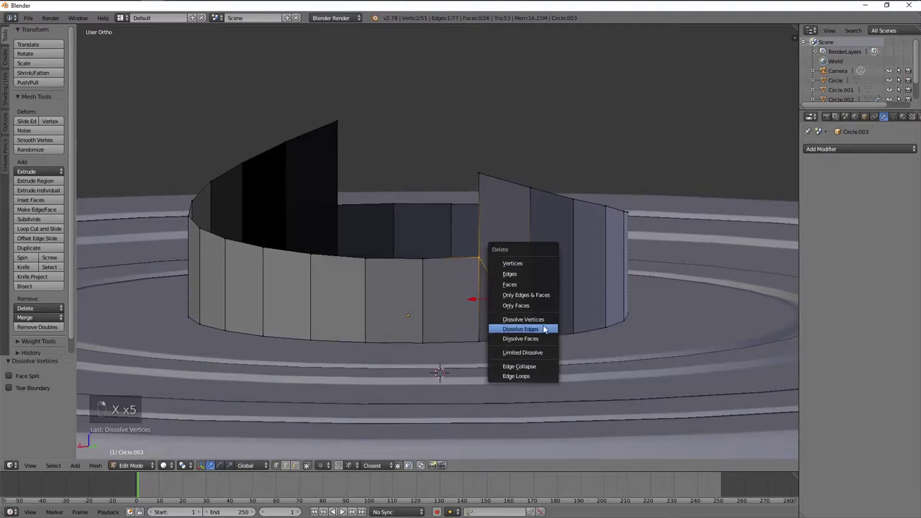
{"action": "key", "text": "x"}
{"action": "left_click_drag", "start_coordinate": [375, 230], "coordinate": [556, 226]}
{"action": "key", "text": "x"}
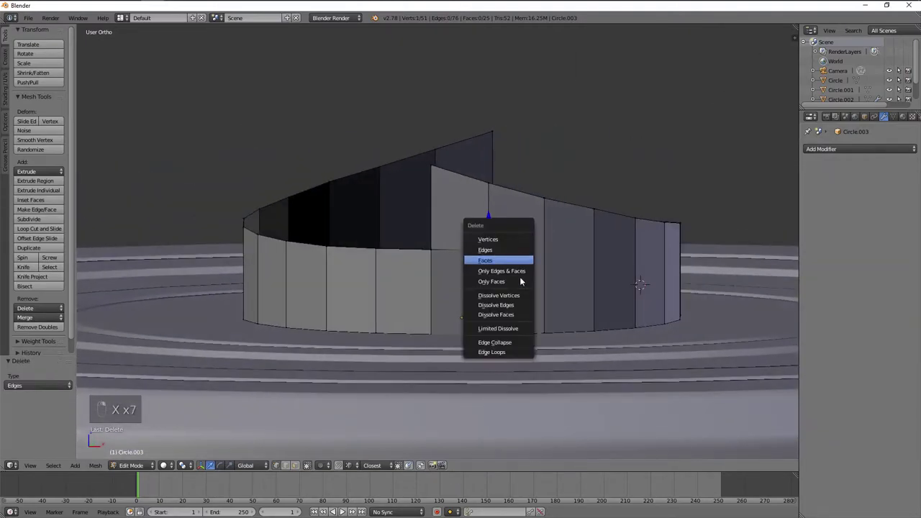
{"action": "key", "text": "x"}
{"action": "left_click_drag", "start_coordinate": [484, 278], "coordinate": [468, 287]}
- Add a horizontal edge loop around the ring and flatten it with S Z 0 in front view
{"action": "key", "text": "a"}
{"action": "key", "text": "a"}
{"action": "key", "text": "ctrl+r"}
{"action": "key", "text": "s"}
{"action": "key", "text": "ctrl+z"}
{"action": "key", "text": "s"}
{"action": "key", "text": "KP_1"}
{"action": "key", "text": "g"}
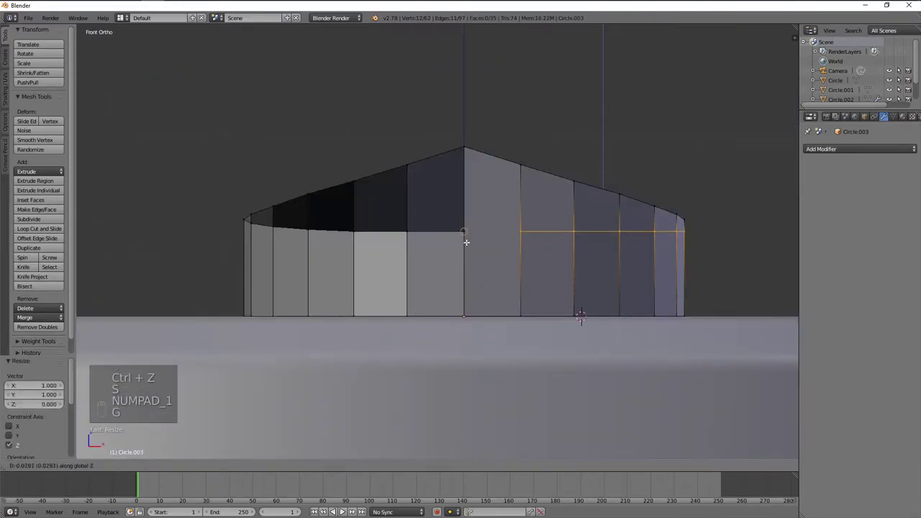
{"action": "key", "text": "a"}
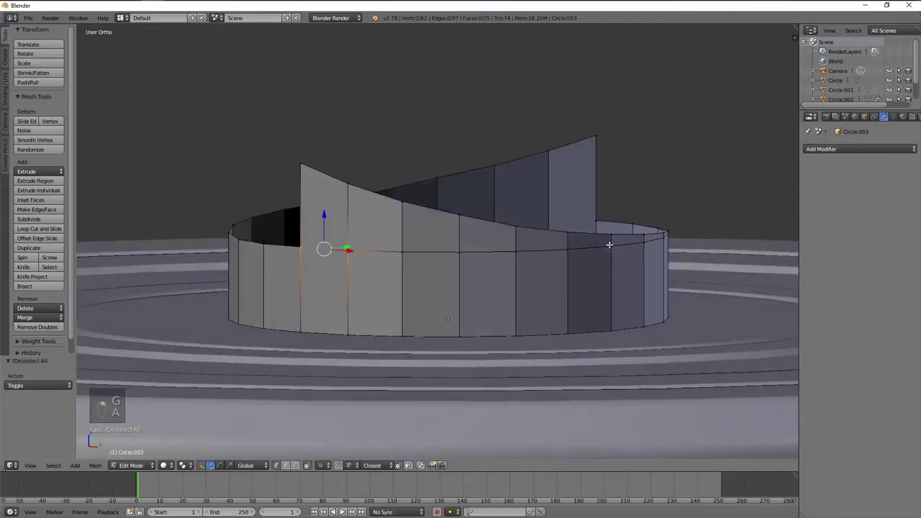
{"action": "left_click_drag", "start_coordinate": [578, 244], "coordinate": [530, 240]}
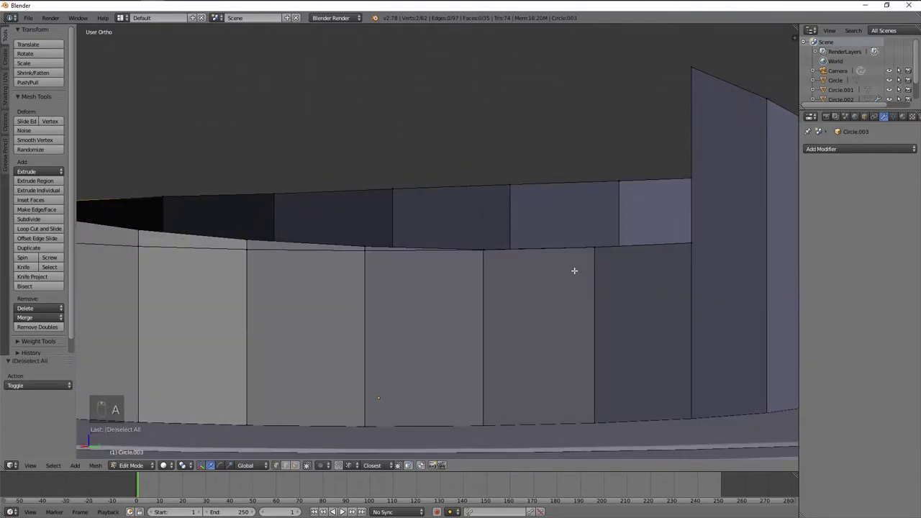
- Undo the last edits, check the ring in Object Mode, and reopen it for mesh editing
{"action": "key", "text": "ctrl+z"}
{"action": "key", "text": "ctrl+z"}
{"action": "key", "text": "ctrl+z"}
{"action": "key", "text": "ctrl+z"}
{"action": "key", "text": "a"}
{"action": "left_click_drag", "start_coordinate": [446, 270], "coordinate": [448, 323]}
{"action": "key", "text": "x"}
{"action": "key", "text": "Tab"}
{"action": "left_click_drag", "start_coordinate": [430, 287], "coordinate": [460, 295]}
{"action": "left_click_drag", "start_coordinate": [477, 293], "coordinate": [515, 289]}
{"action": "key", "text": "Tab"}
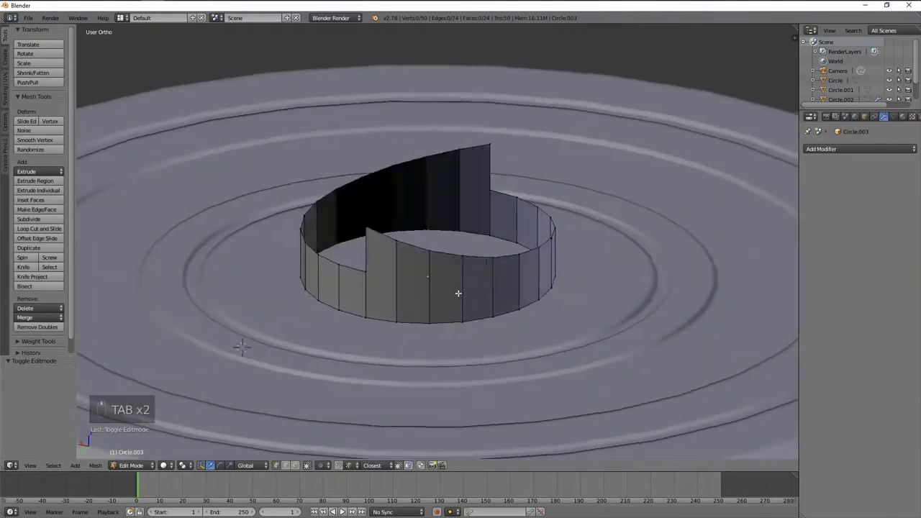
- From top view, extrude the ring's top edge loop and spread it outward into a flat rim
{"action": "middle_click", "coordinate": [477, 300]}
{"action": "key", "text": "a"}
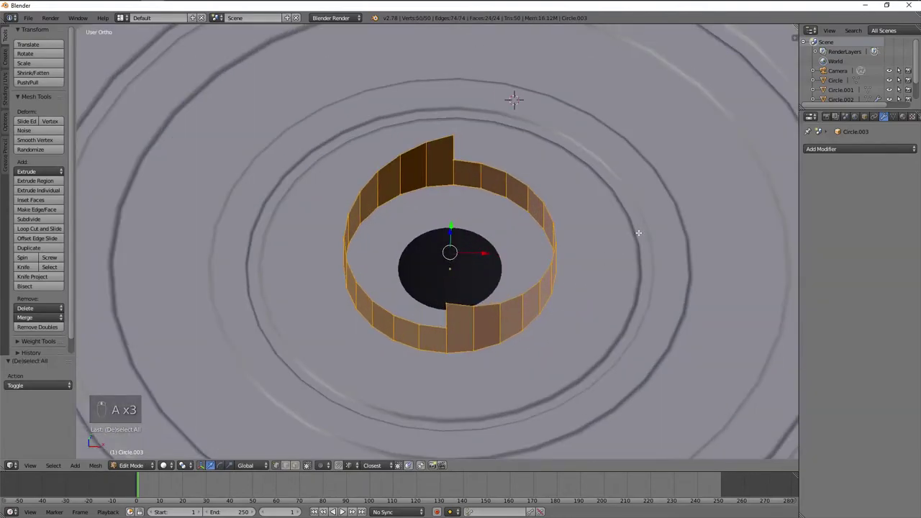
{"action": "key", "text": "a"}
{"action": "key", "text": "w"}
{"action": "key", "text": "z"}
{"action": "key", "text": "KP_7"}
{"action": "key", "text": "a"}
{"action": "key", "text": "z"}
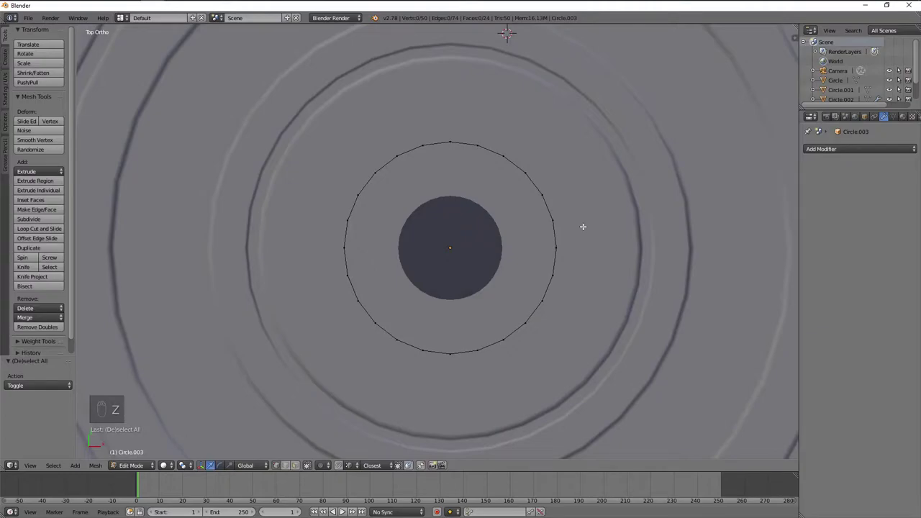
{"action": "key", "text": "a"}
{"action": "key", "text": "e"}
{"action": "key", "text": "s"}
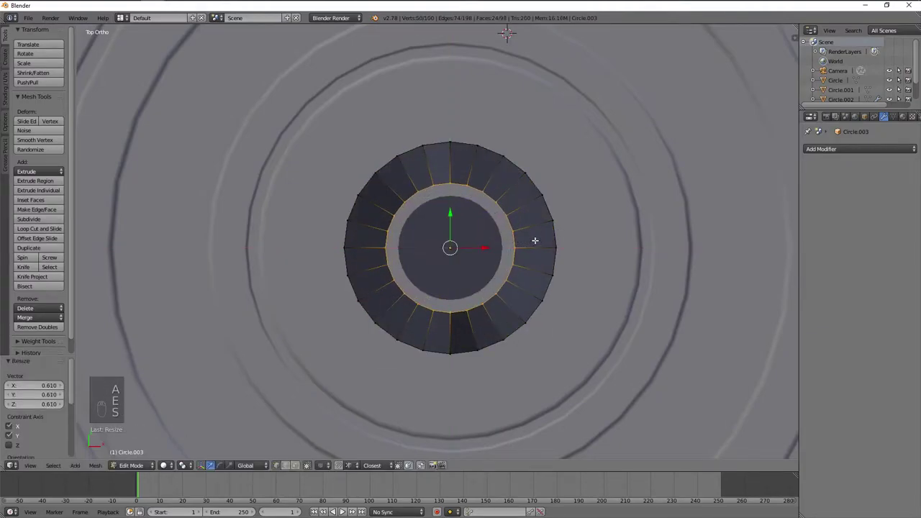
- Inspect the ring in Object Mode, then shrink the new rim slightly
{"action": "key", "text": "Tab"}
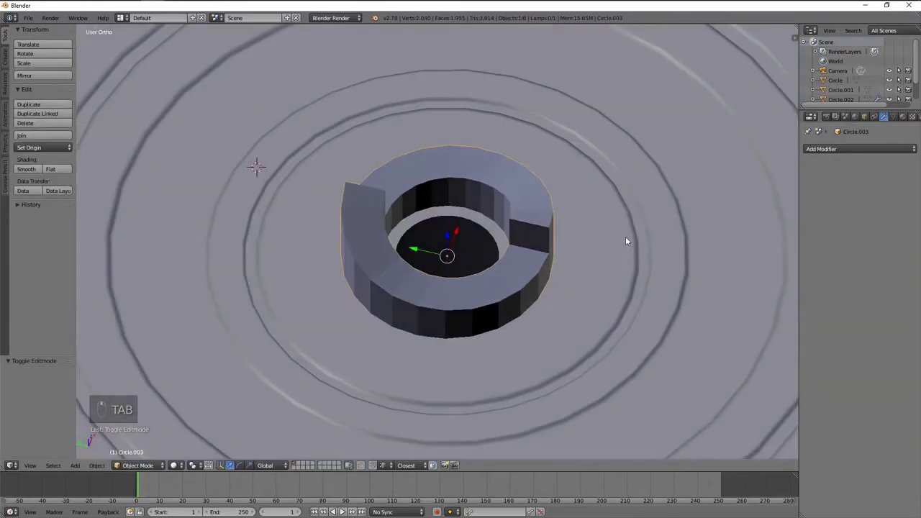
{"action": "key", "text": "KP_7"}
{"action": "key", "text": "Tab"}
{"action": "key", "text": "s"}
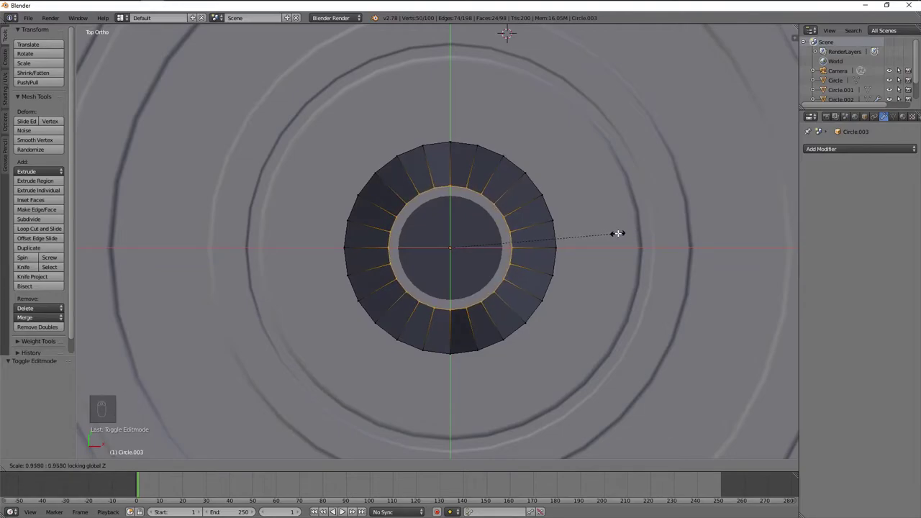
{"action": "key", "text": "a"}
{"action": "key", "text": "a"}
{"action": "key", "text": "s"}
{"action": "key", "text": "ctrl+n"}
{"action": "left_click_drag", "start_coordinate": [578, 296], "coordinate": [605, 231]}
- Check the ring on the lid from the front and scale the whole ring down to fit the lid centre
{"action": "key", "text": "Tab"}
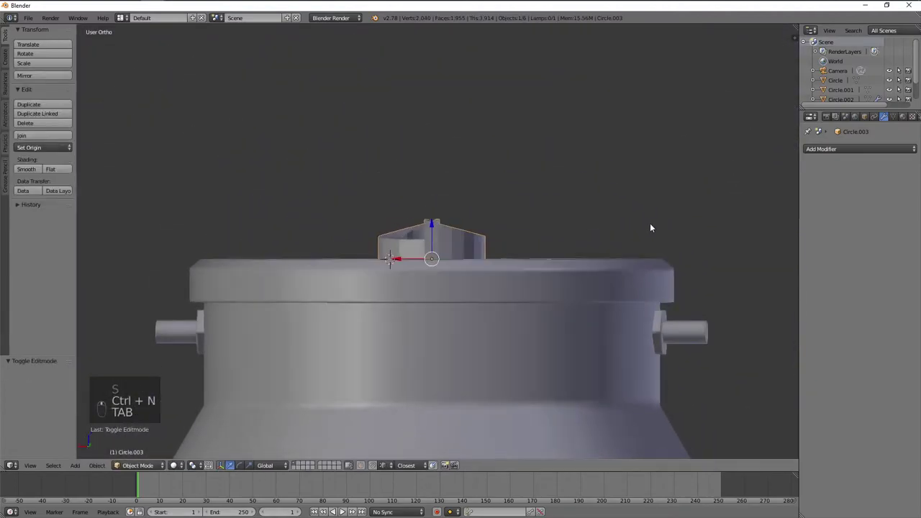
{"action": "key", "text": "KP_1"}
{"action": "key", "text": "Tab"}
{"action": "key", "text": "z"}
{"action": "key", "text": "s"}
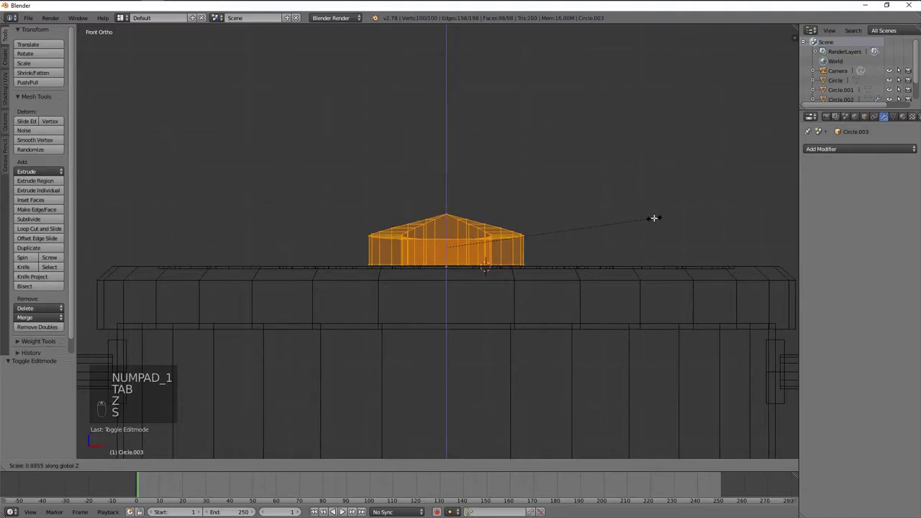
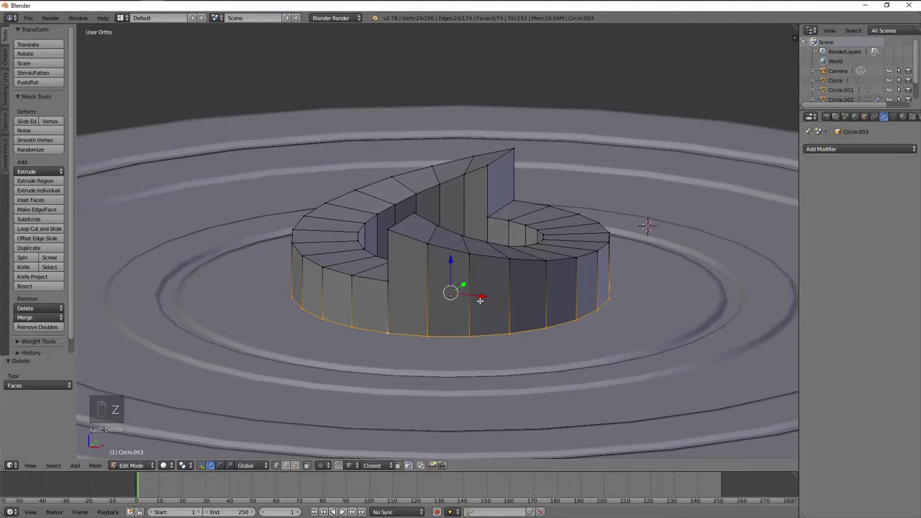
- Undo the recent scaling and flatten the ring's slanted top along Z in front view
{"action": "key", "text": "KP_1"}
{"action": "key", "text": "ctrl+z"}
{"action": "key", "text": "ctrl+z"}
{"action": "key", "text": "ctrl+z"}
{"action": "key", "text": "a"}
{"action": "middle_click", "coordinate": [480, 280]}
{"action": "key", "text": "z"}
{"action": "key", "text": "KP_1"}
{"action": "key", "text": "a"}
{"action": "key", "text": "s"}
{"action": "key", "text": "g"}
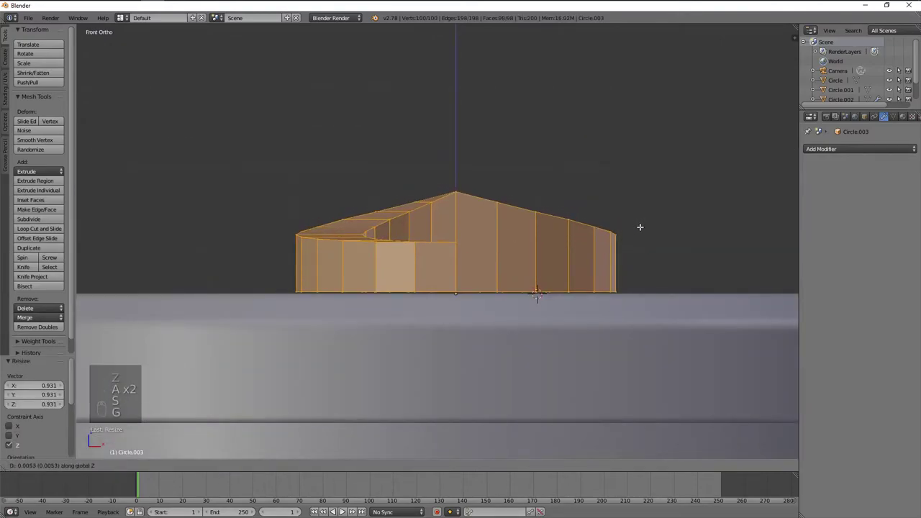
- Place a horizontal edge loop around the ring wall and join two vertices with an edge
{"action": "key", "text": "a"}
{"action": "key", "text": "ctrl+r"}
{"action": "key", "text": "ctrl+r"}
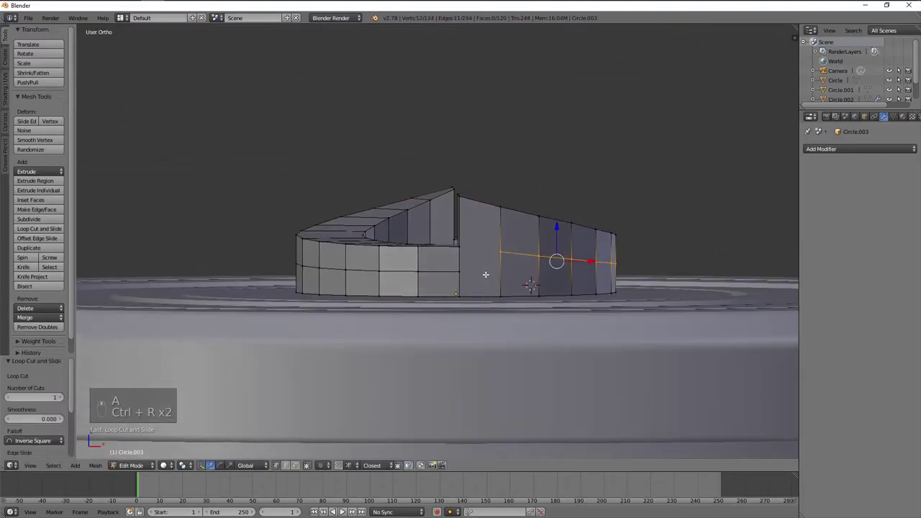
{"action": "left_click_drag", "start_coordinate": [521, 263], "coordinate": [667, 256]}
{"action": "key", "text": "s"}
{"action": "key", "text": "KP_1"}
{"action": "key", "text": "KP_3"}
{"action": "key", "text": "a"}
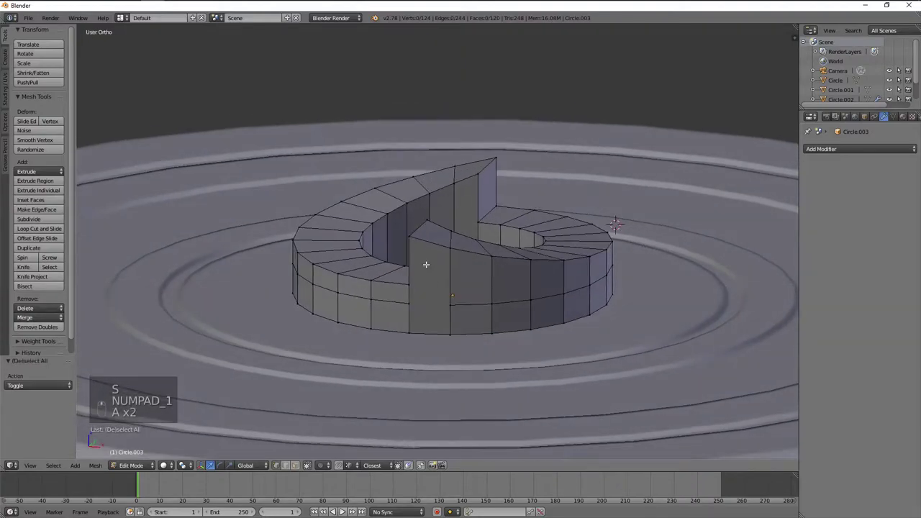
{"action": "key", "text": "j"}
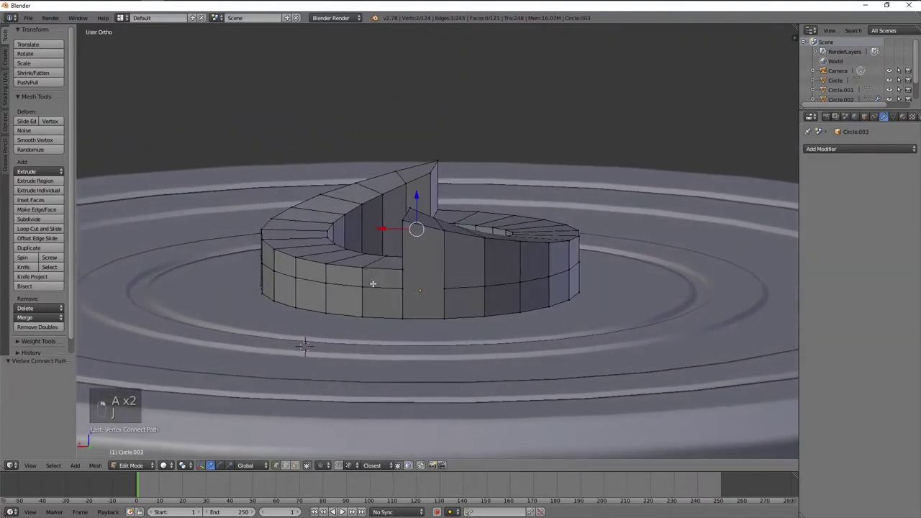
{"action": "key", "text": "shift+r"}
{"action": "key", "text": "a"}
- Add a lower edge loop around the wall and slide it down toward the base
{"action": "key", "text": "KP_1"}
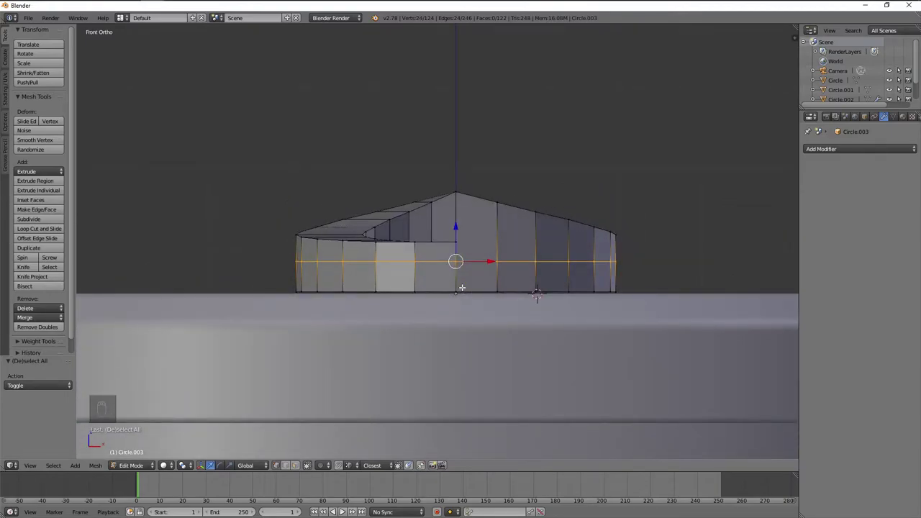
{"action": "key", "text": "a"}
{"action": "key", "text": "ctrl+r"}
{"action": "key", "text": "a"}
{"action": "left_click_drag", "start_coordinate": [484, 267], "coordinate": [466, 241]}
{"action": "key", "text": "a"}
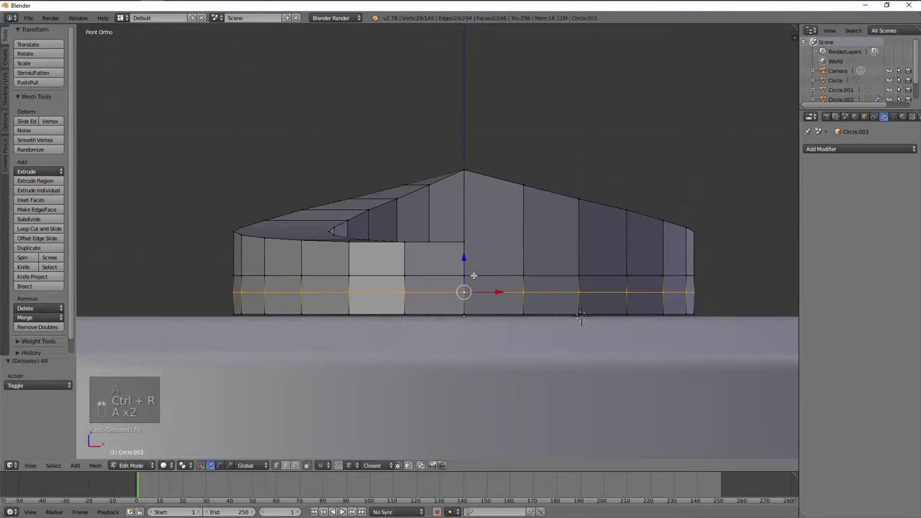
{"action": "key", "text": "a"}
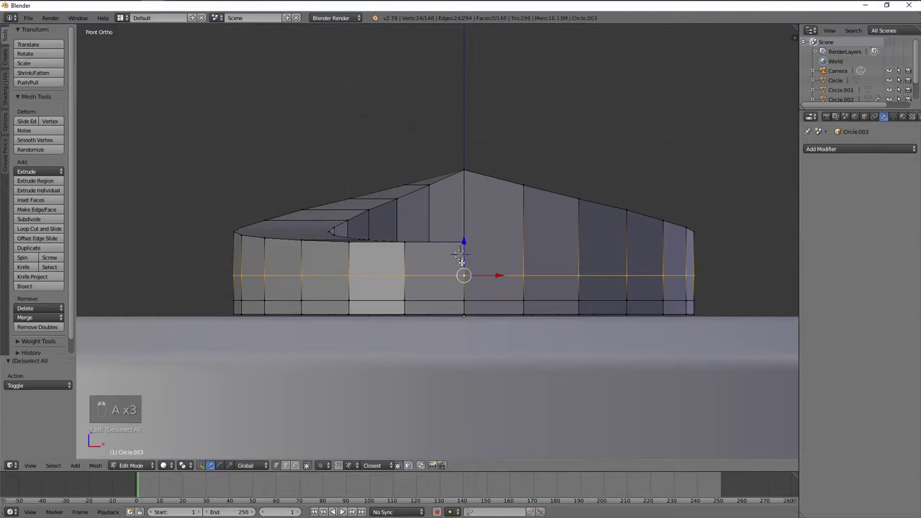
{"action": "key", "text": "a"}
{"action": "left_click", "coordinate": [486, 290]}
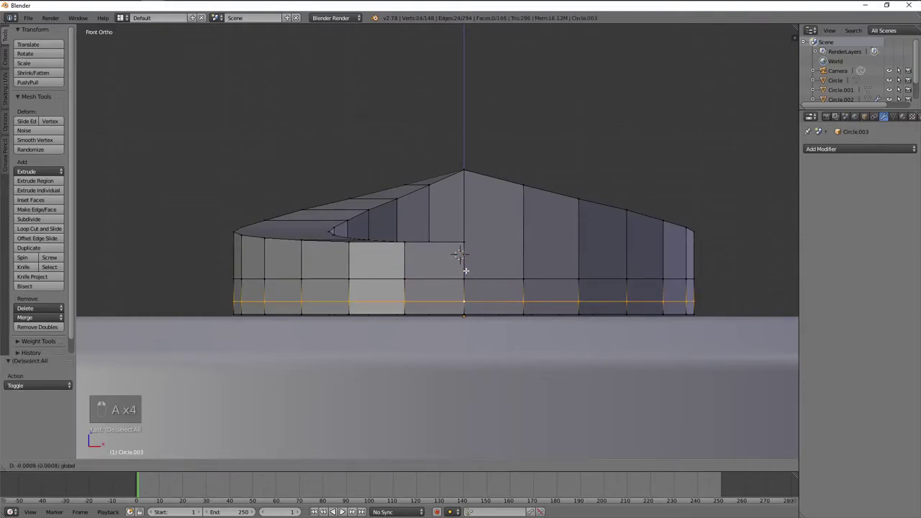
- Deselect and orbit to see the ring sitting on the lid
{"action": "key", "text": "a"}
{"action": "key", "text": "a"}
{"action": "left_click", "coordinate": [474, 267]}
{"action": "right_click", "coordinate": [474, 267]}
{"action": "left_click_drag", "start_coordinate": [476, 271], "coordinate": [465, 303]}
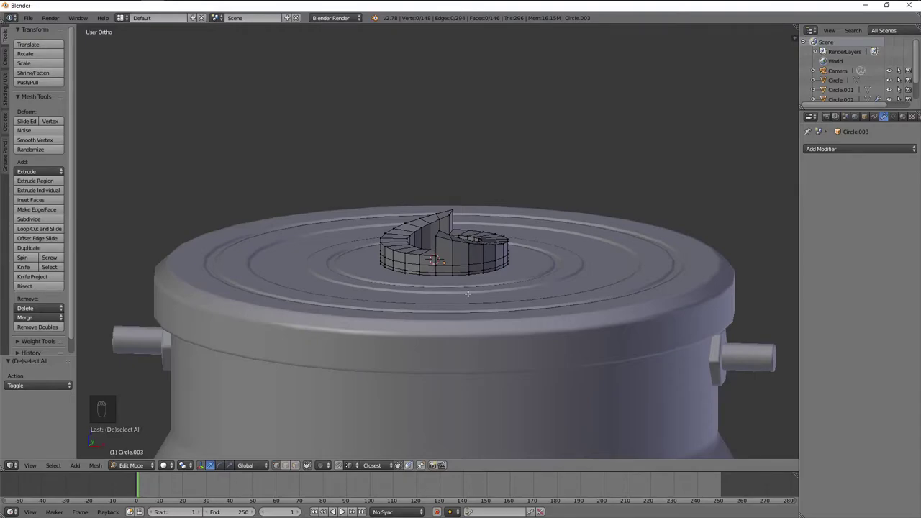
- Leave mesh editing and move the spare duplicate object onto another layer
{"action": "key", "text": "Tab"}
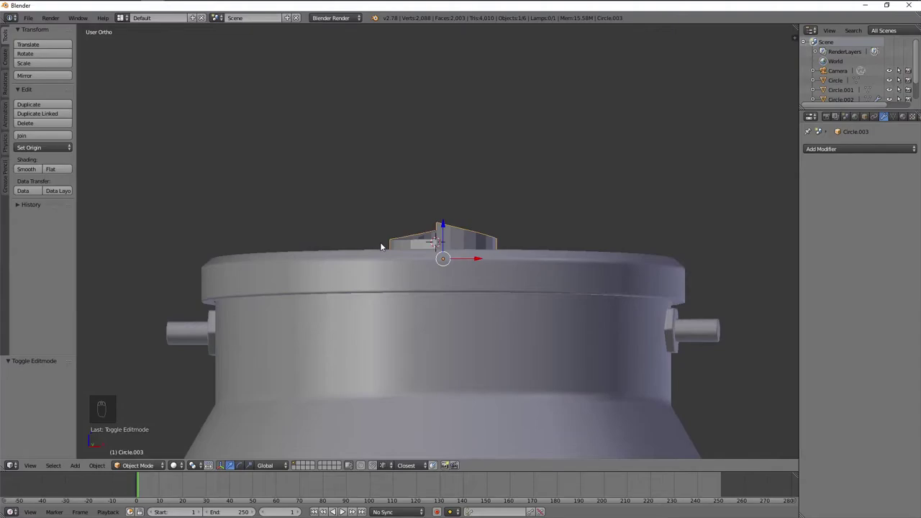
{"action": "key", "text": "a"}
{"action": "key", "text": "shift+d"}
{"action": "key", "text": "m"}
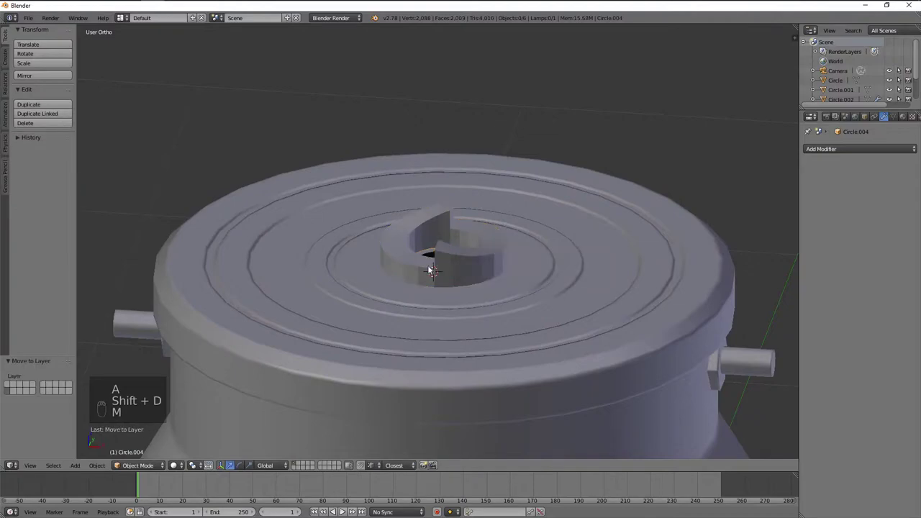
- Rotate the ring around its vertical axis in front view so the notch faces forward
{"action": "key", "text": "r"}
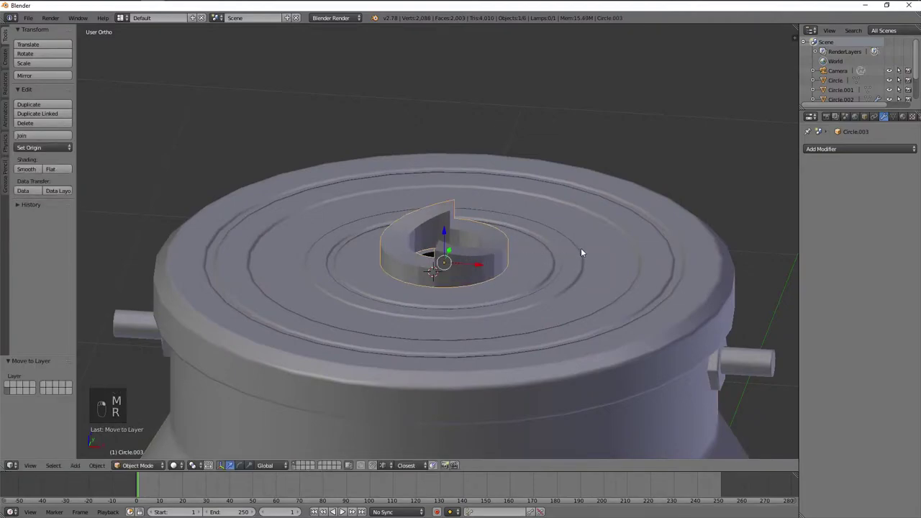
{"action": "key", "text": "KP_1"}
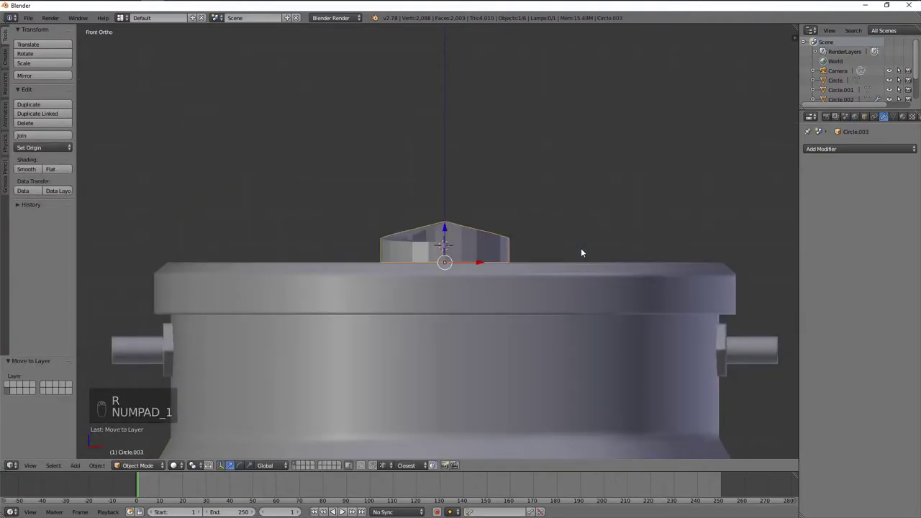
{"action": "key", "text": "r"}
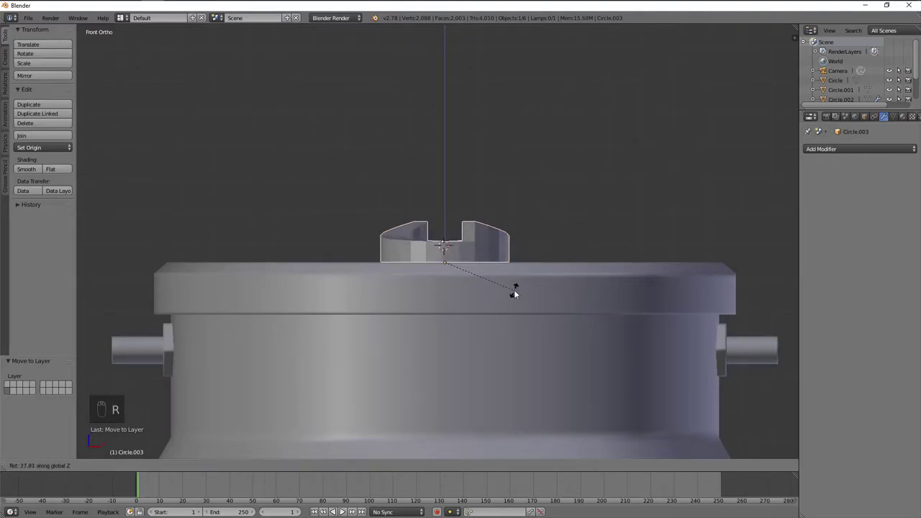
{"action": "key", "text": "r"}
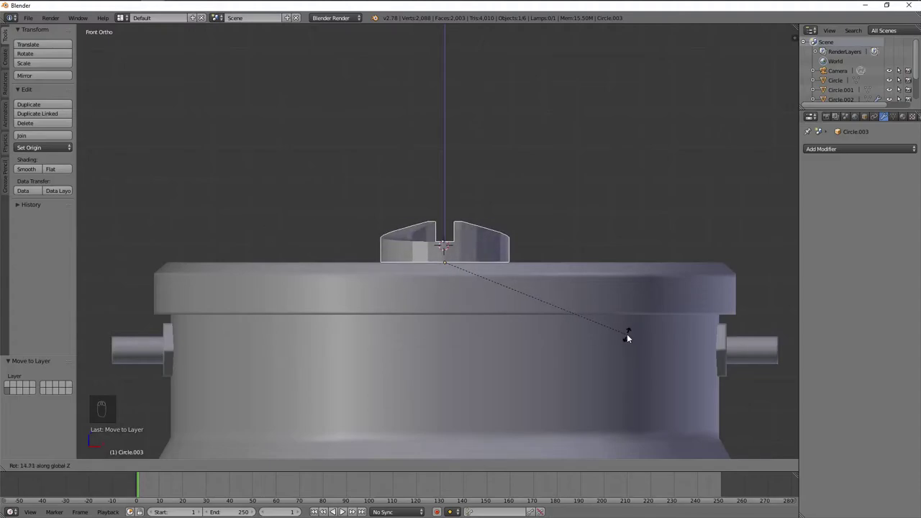
{"action": "left_click_drag", "start_coordinate": [578, 294], "coordinate": [575, 325]}
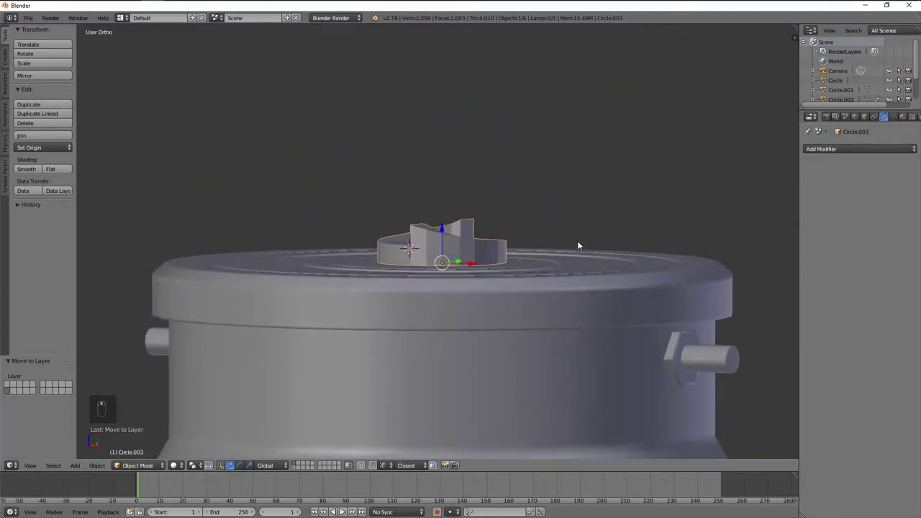
- In top view, box-select half the ring wall's vertices and delete the rest
{"action": "left_click_drag", "start_coordinate": [582, 247], "coordinate": [610, 261]}
{"action": "key", "text": "Tab"}
{"action": "key", "text": "KP_7"}
{"action": "key", "text": "a"}
{"action": "key", "text": "a"}
{"action": "key", "text": "z"}
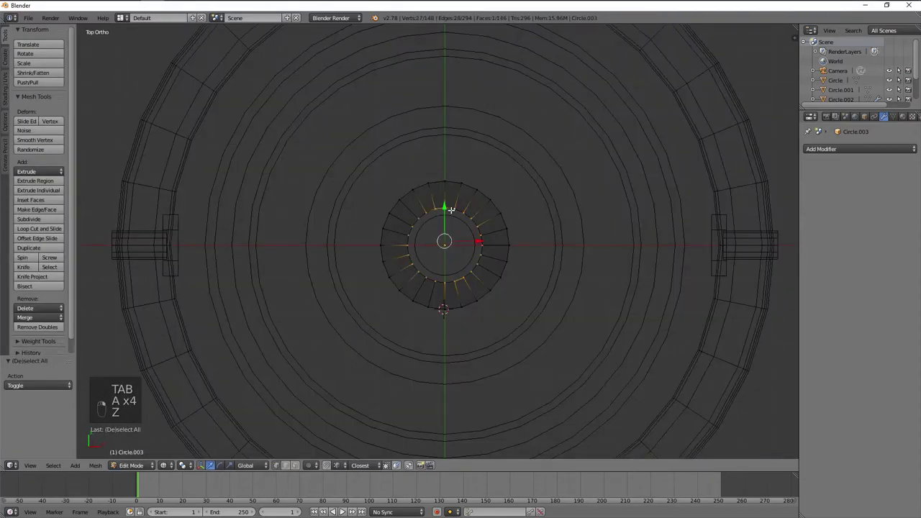
{"action": "key", "text": "x"}
{"action": "key", "text": "ctrl+z"}
{"action": "key", "text": "x"}
{"action": "key", "text": "z"}
{"action": "key", "text": "z"}
{"action": "key", "text": "b"}
{"action": "key", "text": "x"}
{"action": "key", "text": "z"}
{"action": "key", "text": "a"}
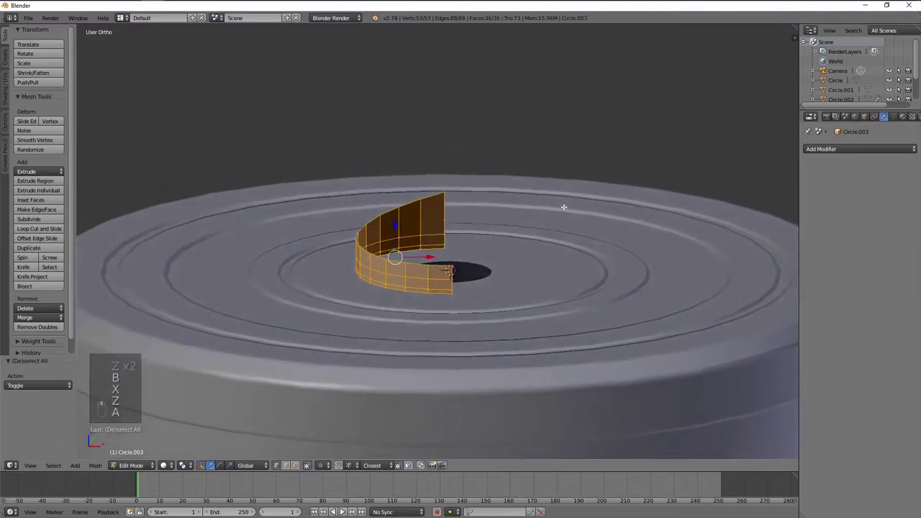
- Duplicate the remaining half and mirror it across the ring with S Y -1
{"action": "key", "text": "shift+d"}
{"action": "key", "text": "s"}
{"action": "key", "text": "g"}
{"action": "key", "text": "s"}
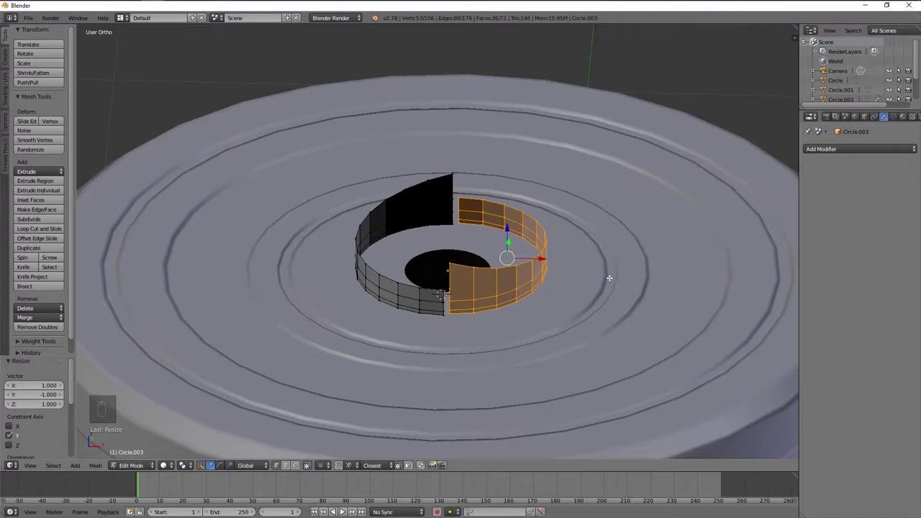
- Undo the mirroring attempt, leave mesh editing and view the lid from the front
{"action": "key", "text": "ctrl+z"}
{"action": "key", "text": "ctrl+z"}
{"action": "key", "text": "ctrl+z"}
{"action": "key", "text": "ctrl+z"}
{"action": "key", "text": "ctrl+z"}
{"action": "key", "text": "ctrl+z"}
{"action": "key", "text": "ctrl+z"}
{"action": "key", "text": "ctrl+z"}
{"action": "key", "text": "ctrl+z"}
{"action": "key", "text": "a"}
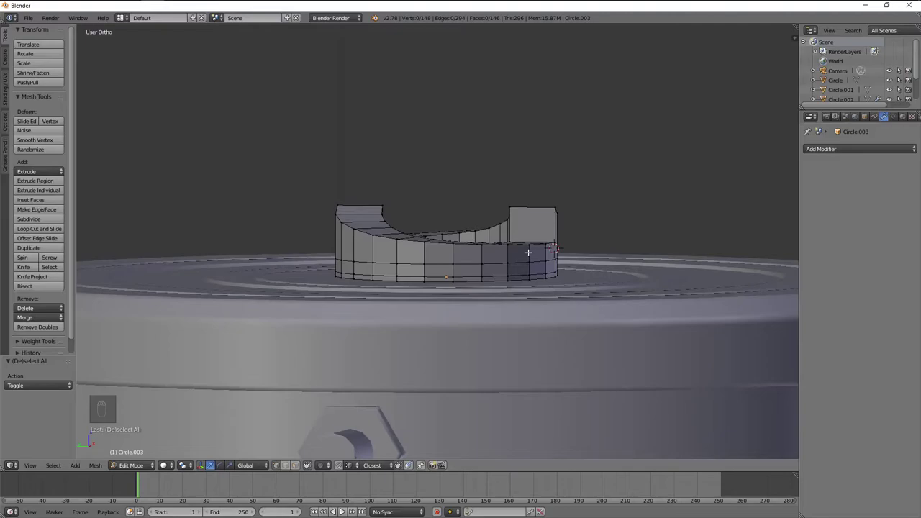
{"action": "key", "text": "a"}
{"action": "key", "text": "Tab"}
{"action": "key", "text": "KP_1"}
- Try turning and mirroring part of the ring's wall, then undo the attempt
{"action": "key", "text": "r"}
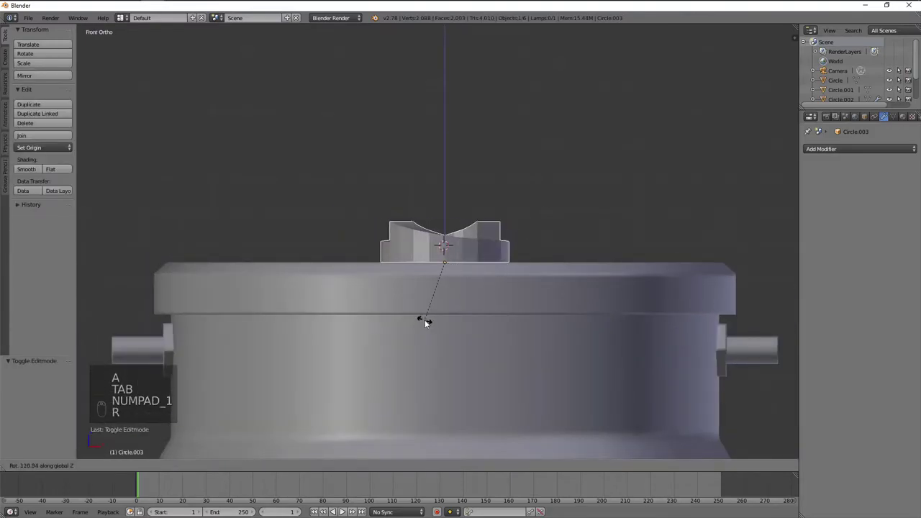
{"action": "key", "text": "Tab"}
{"action": "key", "text": "a"}
{"action": "key", "text": "a"}
{"action": "key", "text": "s"}
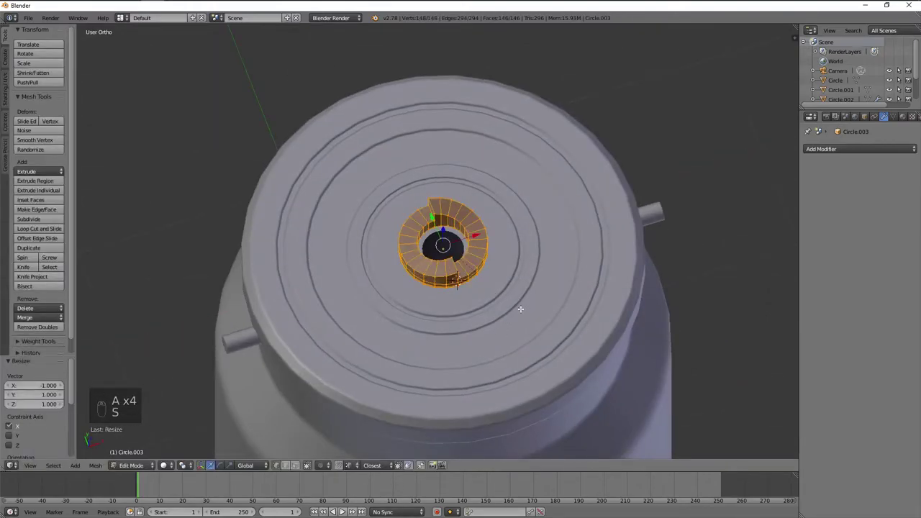
{"action": "key", "text": "ctrl+z"}
{"action": "key", "text": "s"}
{"action": "key", "text": "ctrl+n"}
{"action": "key", "text": "KP_1"}
- Rotate the notched ring about 44° around Z and start a loop cut on its lower wall
{"action": "key", "text": "Tab"}
{"action": "key", "text": "e"}
{"action": "key", "text": "r"}
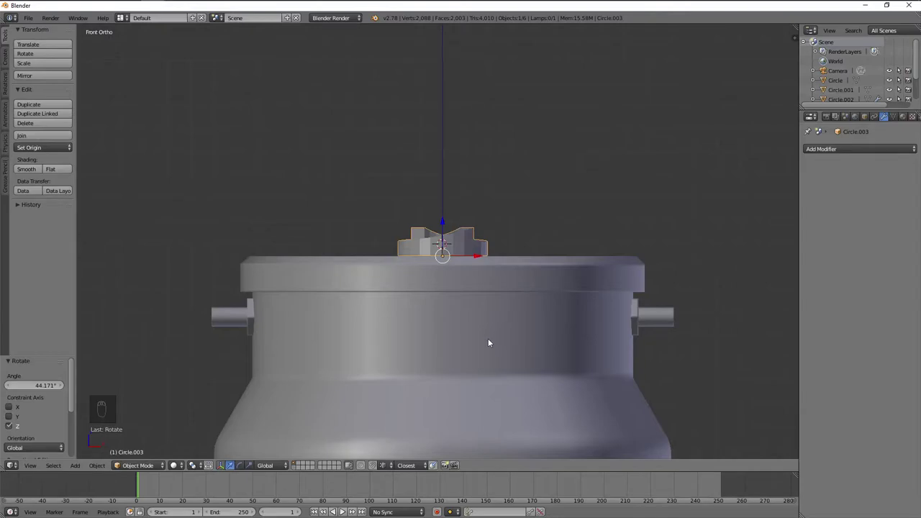
{"action": "left_click_drag", "start_coordinate": [502, 337], "coordinate": [507, 368]}
{"action": "key", "text": "KP_1"}
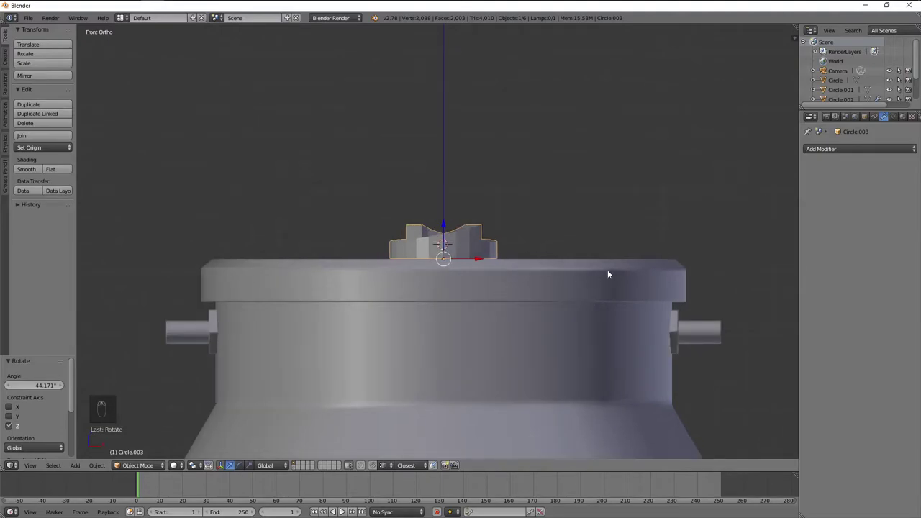
{"action": "key", "text": "ctrl+z"}
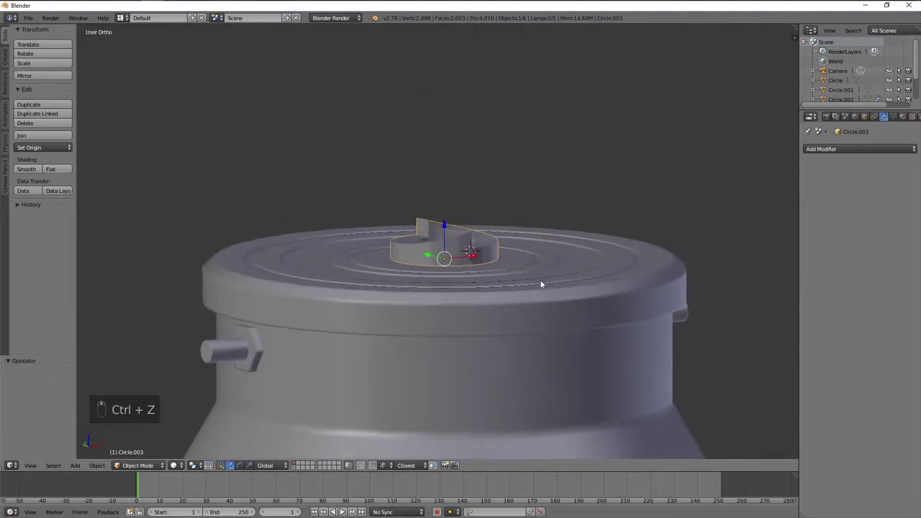
{"action": "key", "text": "Tab"}
{"action": "key", "text": "a"}
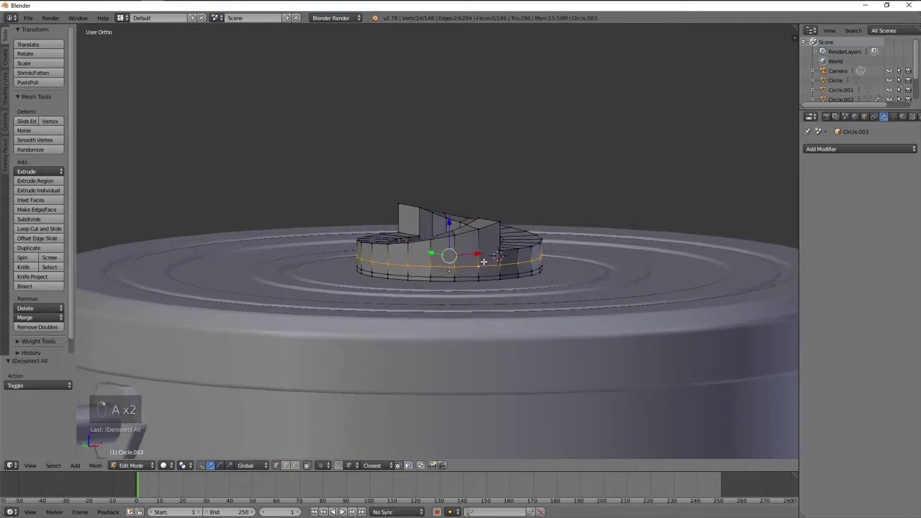
- Add the loop cut and select the narrow band of faces around the ring's base
{"action": "middle_click", "coordinate": [487, 252]}
{"action": "key", "text": "a"}
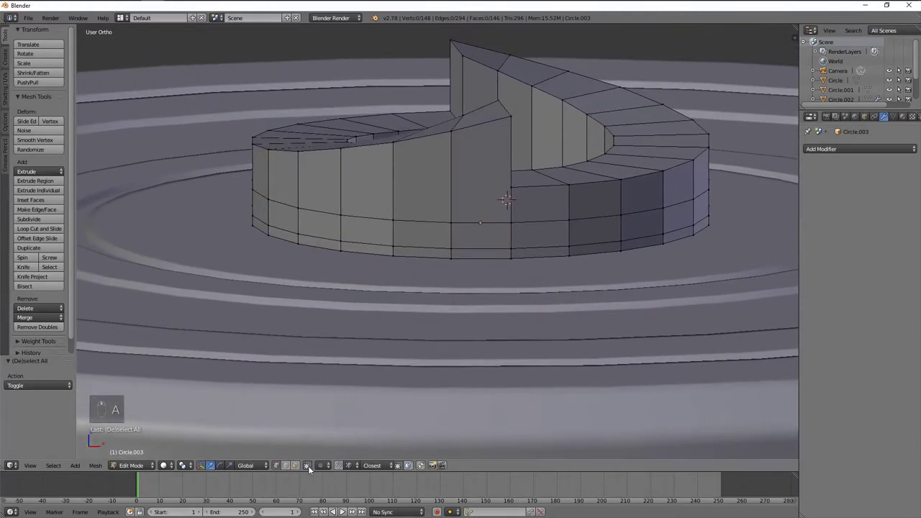
{"action": "middle_click", "coordinate": [300, 467]}
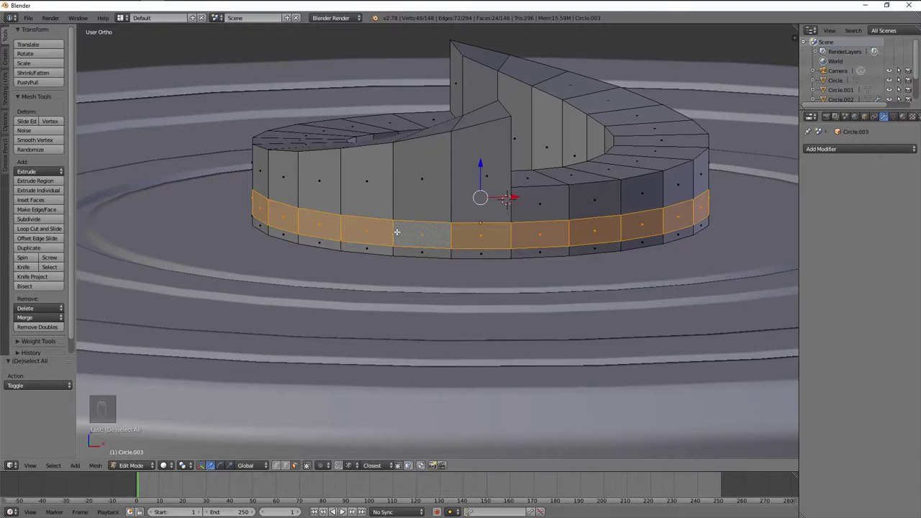
{"action": "key", "text": "p"}
{"action": "key", "text": "Tab"}
{"action": "key", "text": "Tab"}
- Duplicate the selected face band and separate it into its own object
{"action": "key", "text": "a"}
{"action": "left_click_drag", "start_coordinate": [423, 232], "coordinate": [625, 235]}
{"action": "key", "text": "a"}
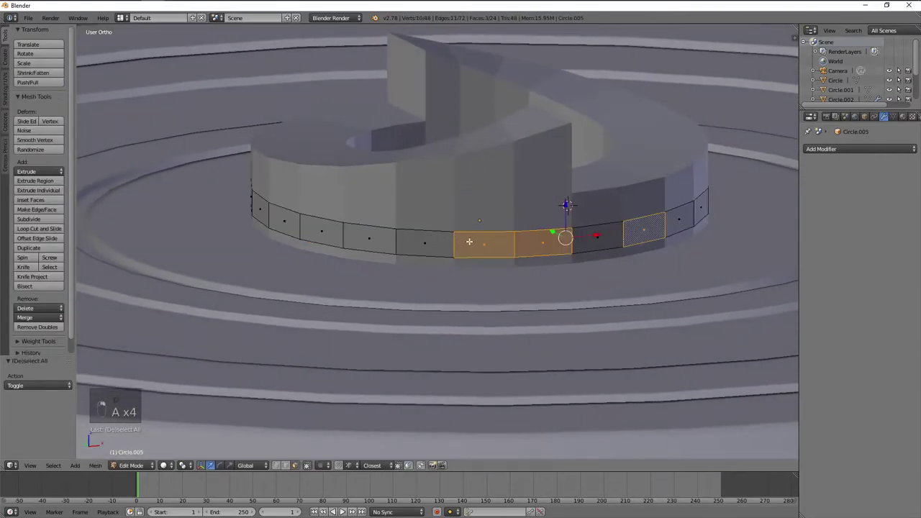
{"action": "left_click_drag", "start_coordinate": [602, 238], "coordinate": [457, 211]}
- From top view, extrude and narrow the band's front edges, then undo that first attempt
{"action": "left_click", "coordinate": [455, 212]}
{"action": "key", "text": "KP_7"}
{"action": "key", "text": "z"}
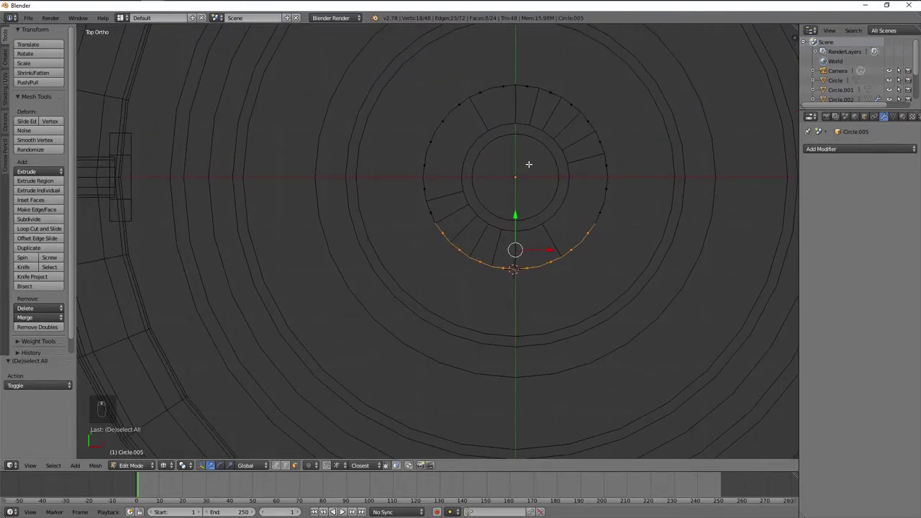
{"action": "key", "text": "e"}
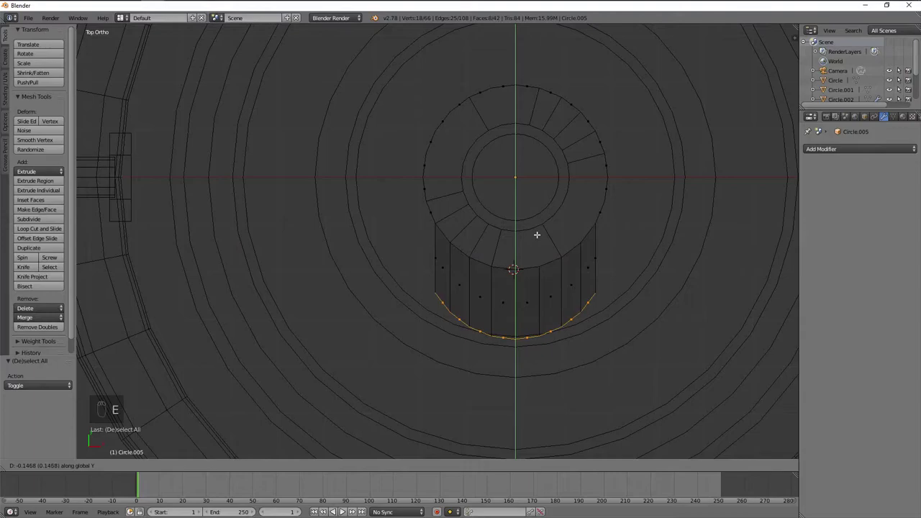
{"action": "key", "text": "s"}
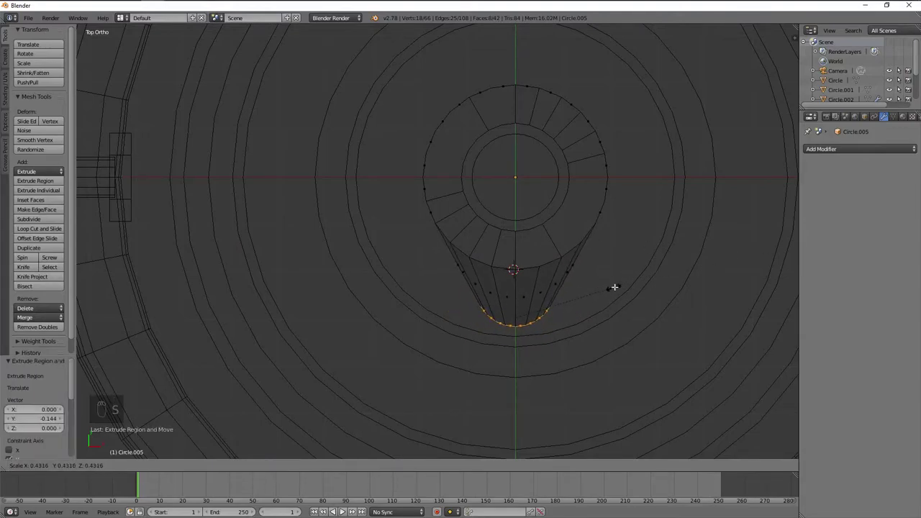
{"action": "key", "text": "ctrl+z"}
{"action": "key", "text": "ctrl+z"}
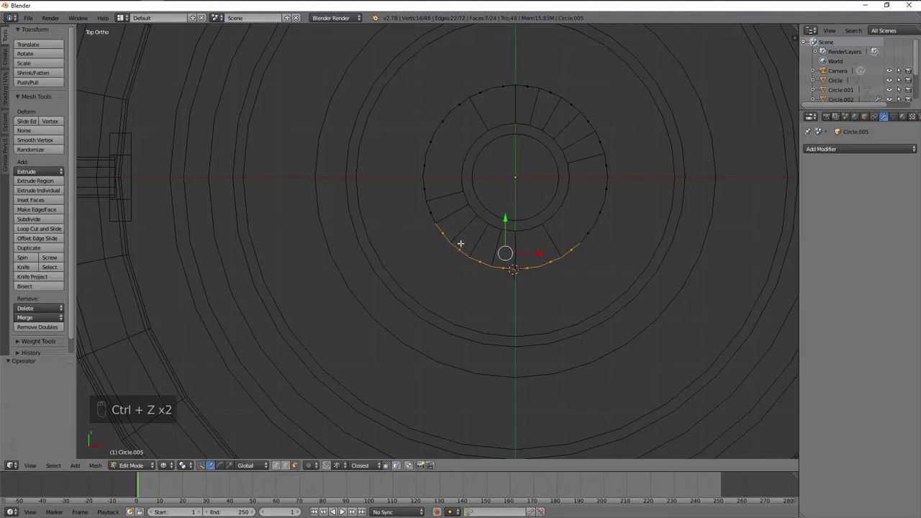
- Re-extrude the front edges, taper them inward along X and delete the unneeded band faces
{"action": "left_click_drag", "start_coordinate": [451, 233], "coordinate": [605, 287]}
{"action": "key", "text": "e"}
{"action": "key", "text": "s"}
{"action": "key", "text": "s"}
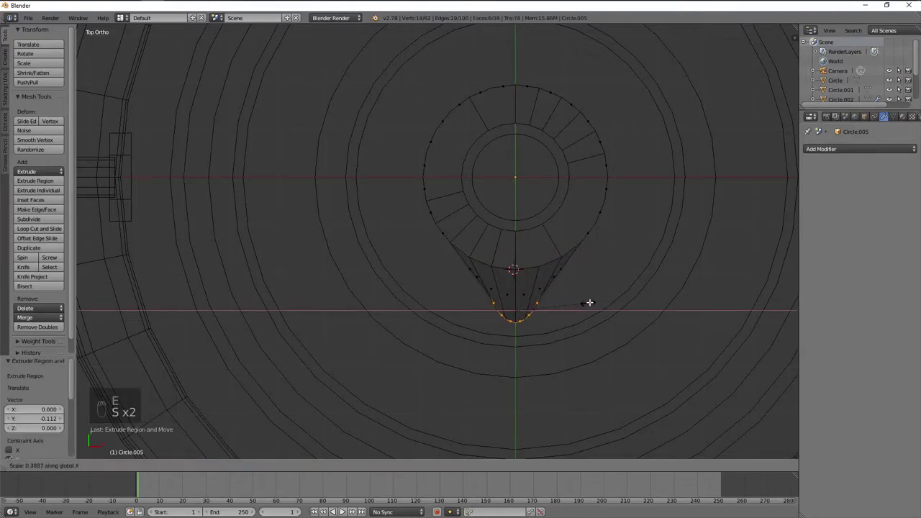
{"action": "key", "text": "s"}
{"action": "key", "text": "s"}
{"action": "key", "text": "x"}
{"action": "left_click_drag", "start_coordinate": [524, 310], "coordinate": [295, 471]}
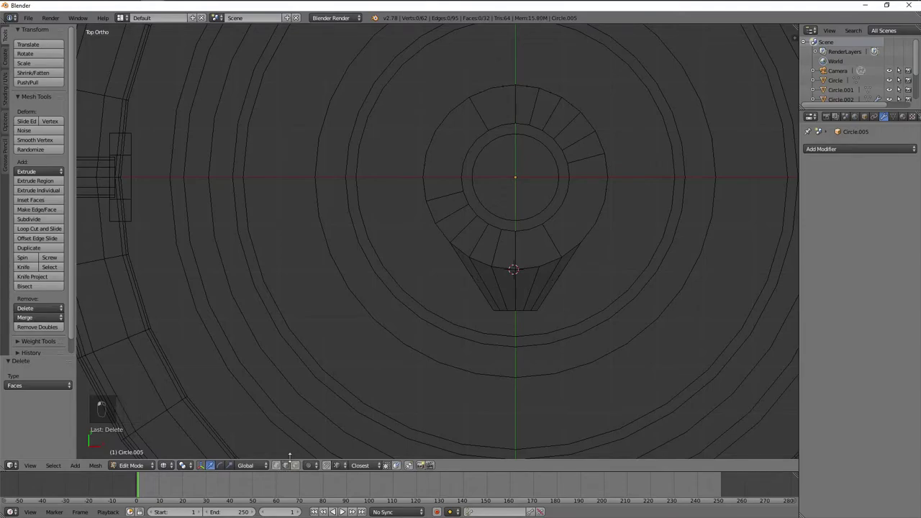
- Narrow the arm's tip sideways and confirm the slimmer shape
{"action": "key", "text": "s"}
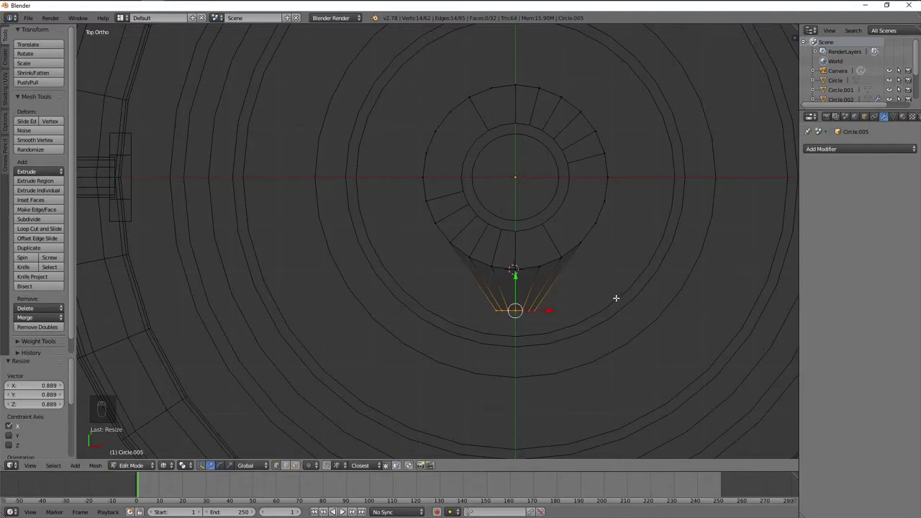
{"action": "key", "text": "s"}
{"action": "key", "text": "e"}
{"action": "key", "text": "s"}
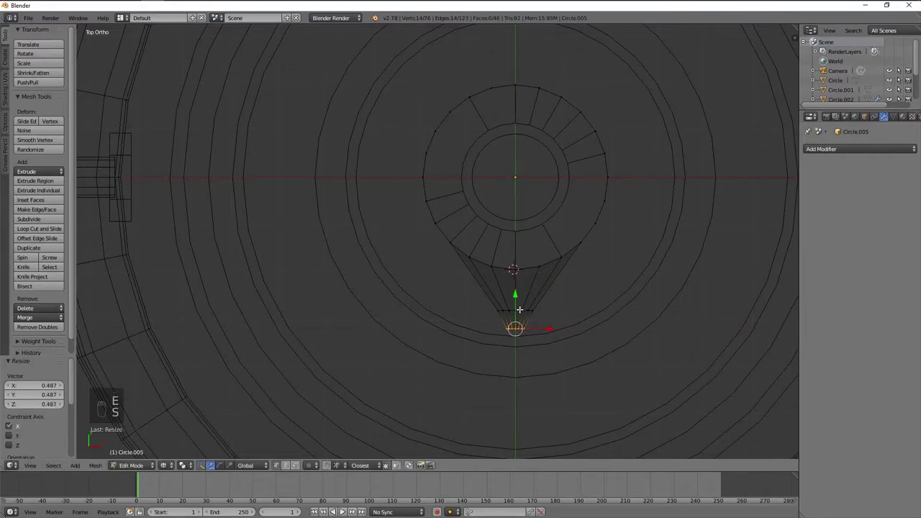
{"action": "left_click", "coordinate": [521, 304]}
{"action": "key", "text": "a"}
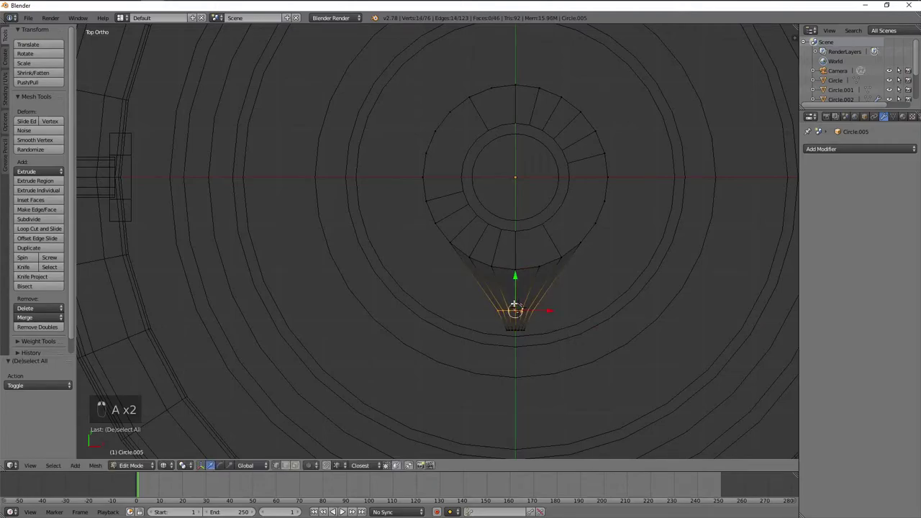
{"action": "left_click_drag", "start_coordinate": [552, 297], "coordinate": [553, 296]}
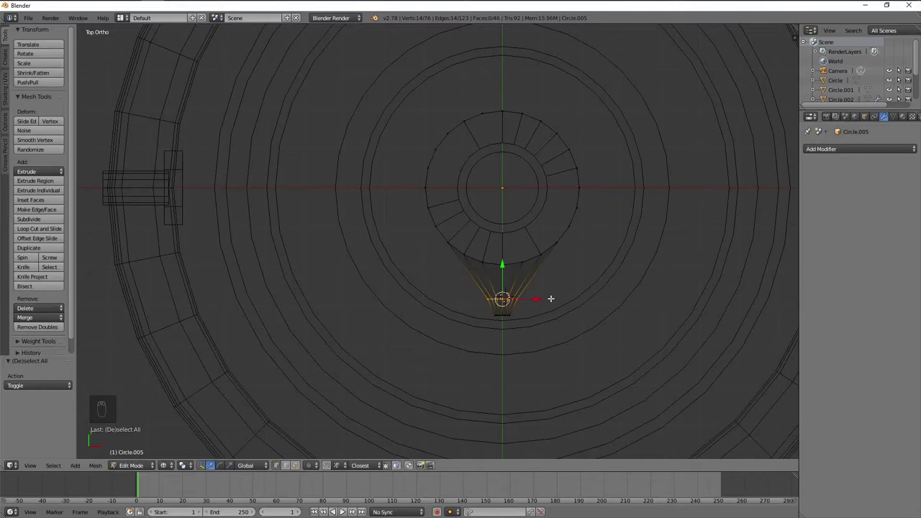
- Select the faces at the arm's tip and shrink them slightly
{"action": "key", "text": "a"}
{"action": "key", "text": "z"}
{"action": "key", "text": "b"}
{"action": "key", "text": "z"}
{"action": "key", "text": "b"}
{"action": "left_click_drag", "start_coordinate": [493, 267], "coordinate": [496, 287]}
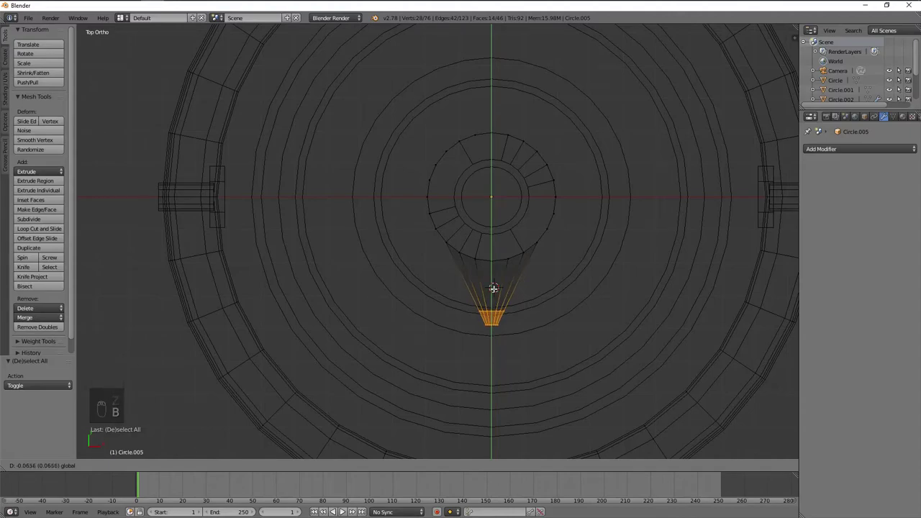
{"action": "key", "text": "a"}
{"action": "left_click_drag", "start_coordinate": [498, 326], "coordinate": [529, 317]}
{"action": "key", "text": "s"}
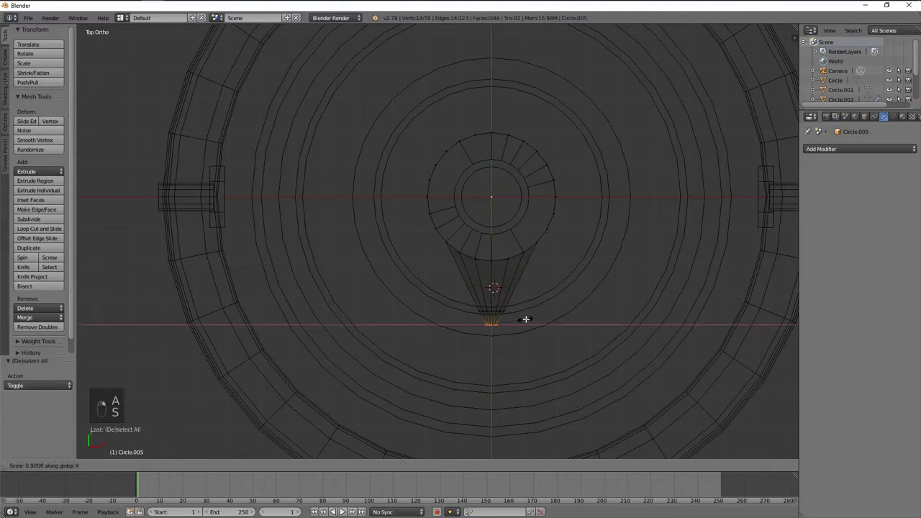
- Extrude the tip into a long straight lever arm across the lid and leave Edit Mode
{"action": "key", "text": "e"}
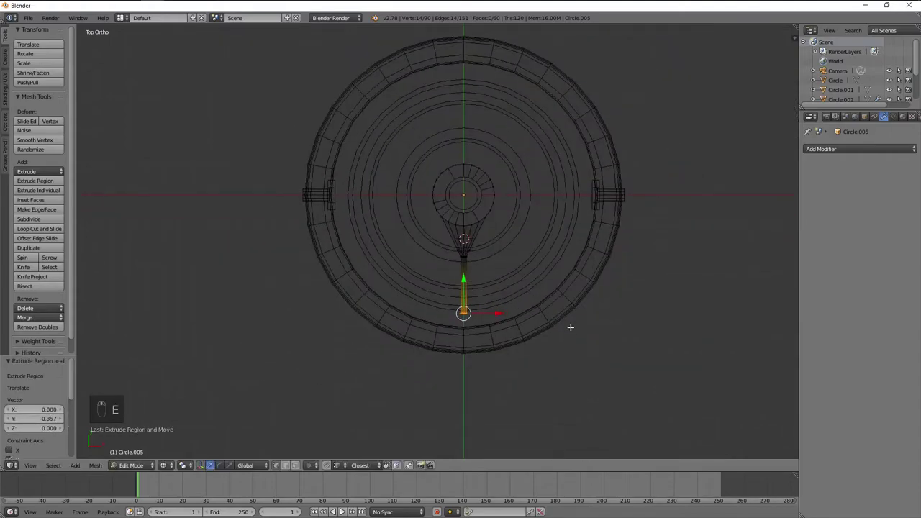
{"action": "left_click_drag", "start_coordinate": [463, 286], "coordinate": [519, 290]}
{"action": "key", "text": "z"}
{"action": "key", "text": "a"}
{"action": "key", "text": "Tab"}
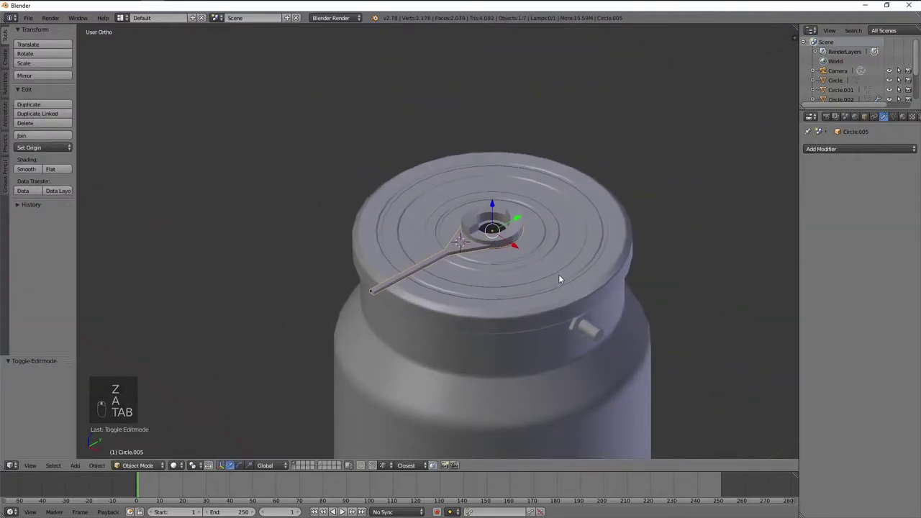
- Switch through ortho views and select the lever arm's outer end in Edit Mode
{"action": "key", "text": "KP_7"}
{"action": "key", "text": "KP_1"}
{"action": "key", "text": "KP_3"}
{"action": "key", "text": "Tab"}
{"action": "key", "text": "a"}
{"action": "key", "text": "a"}
{"action": "key", "text": "z"}
{"action": "left_click_drag", "start_coordinate": [377, 208], "coordinate": [367, 187]}
{"action": "key", "text": "b"}
{"action": "key", "text": "a"}
{"action": "key", "text": "z"}
{"action": "left_click", "coordinate": [445, 243]}
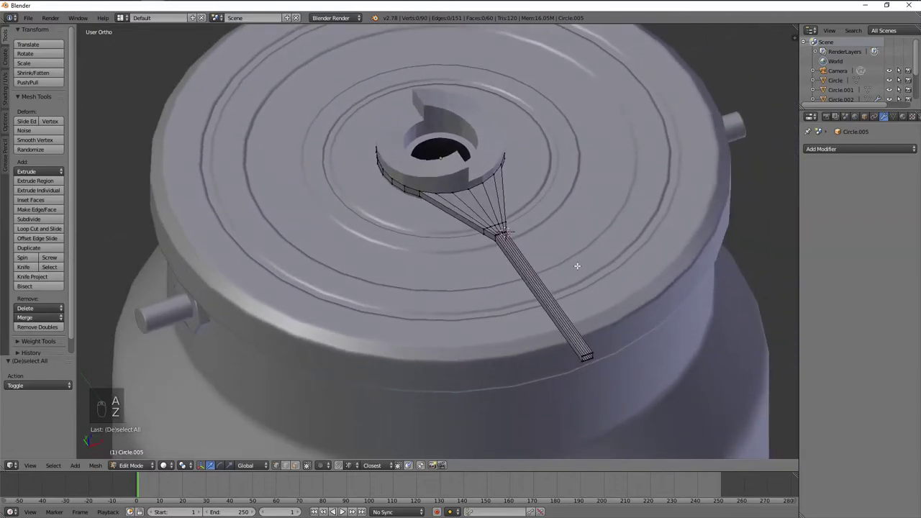
- From the side view, extrude the arm's end upward along Z into a raised tab
{"action": "key", "text": "KP_1"}
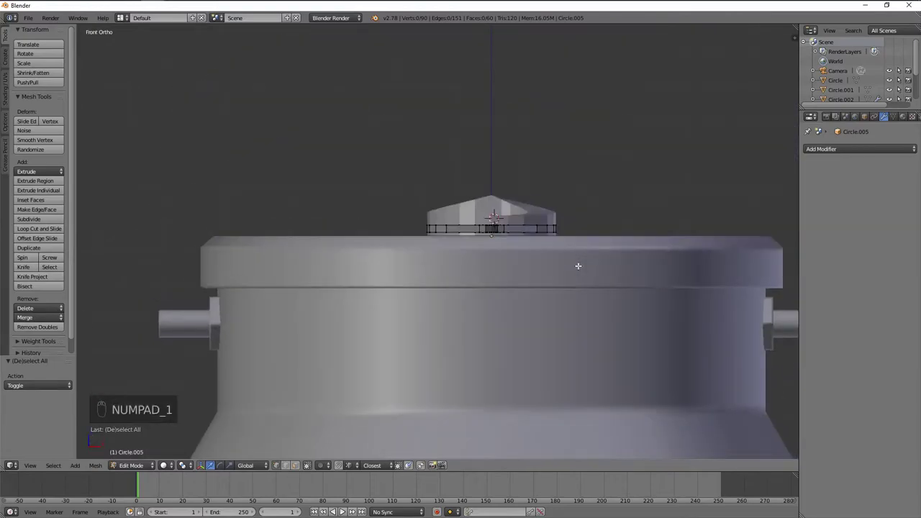
{"action": "key", "text": "KP_3"}
{"action": "key", "text": "z"}
{"action": "key", "text": "b"}
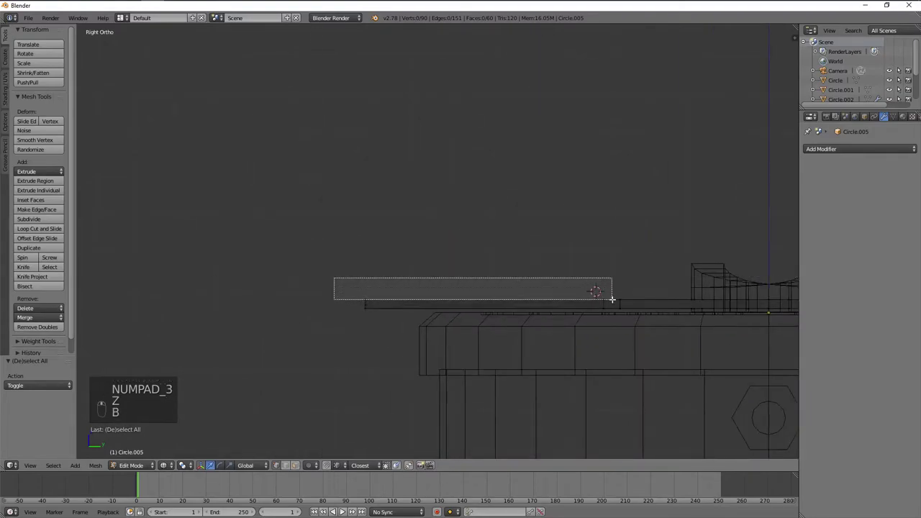
{"action": "key", "text": "z"}
{"action": "key", "text": "e"}
{"action": "key", "text": "Tab"}
{"action": "key", "text": "Tab"}
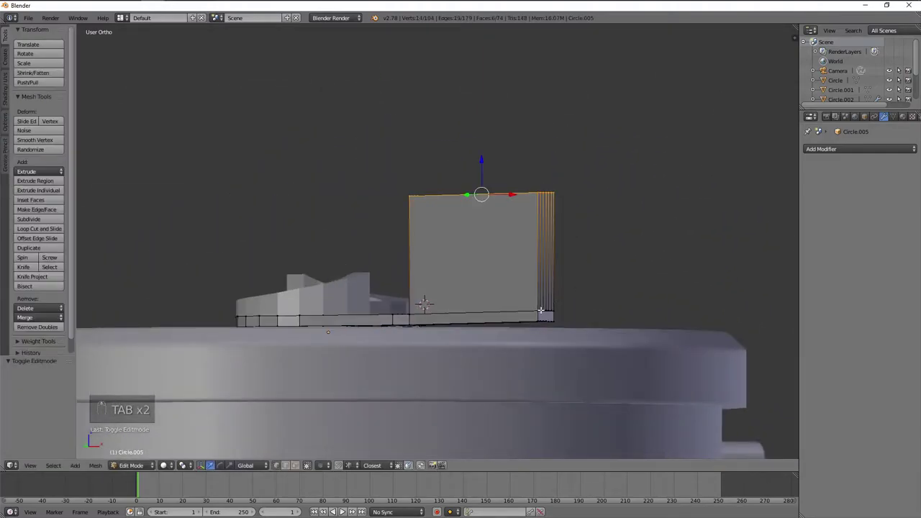
{"action": "key", "text": "f"}
{"action": "key", "text": "Tab"}
{"action": "middle_click", "coordinate": [517, 312]}
{"action": "middle_click", "coordinate": [556, 311]}
- Add a loop cut on the tab and move its corner vertices down to form a pointed peak
{"action": "key", "text": "KP_1"}
{"action": "key", "text": "KP_3"}
{"action": "key", "text": "Tab"}
{"action": "key", "text": "a"}
{"action": "key", "text": "ctrl+r"}
{"action": "key", "text": "KP_1"}
{"action": "key", "text": "KP_3"}
{"action": "key", "text": "a"}
{"action": "key", "text": "z"}
{"action": "key", "text": "b"}
{"action": "key", "text": "g"}
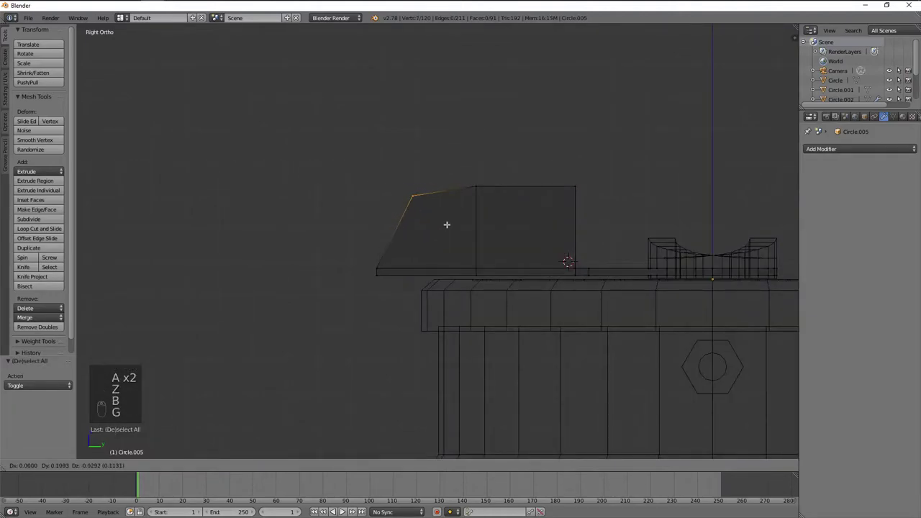
{"action": "key", "text": "g"}
{"action": "key", "text": "a"}
{"action": "key", "text": "g"}
{"action": "left_click_drag", "start_coordinate": [567, 172], "coordinate": [566, 170]}
{"action": "key", "text": "b"}
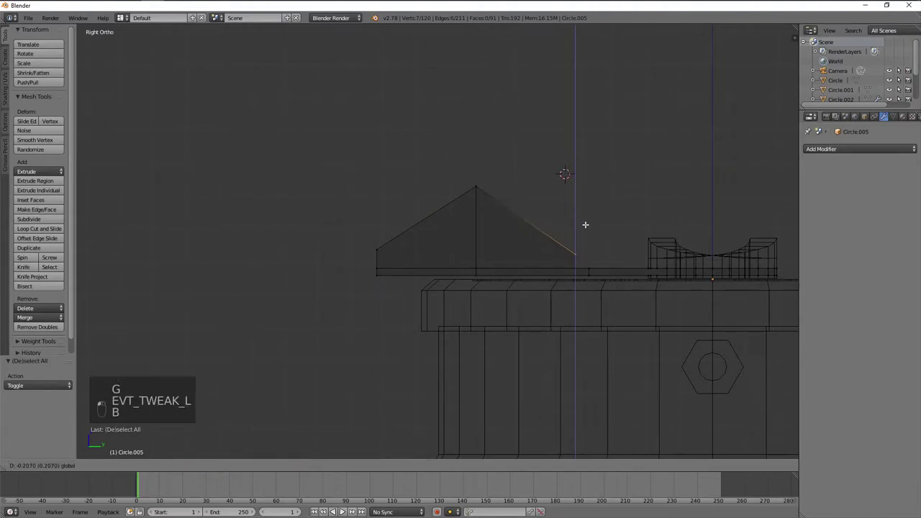
{"action": "key", "text": "g"}
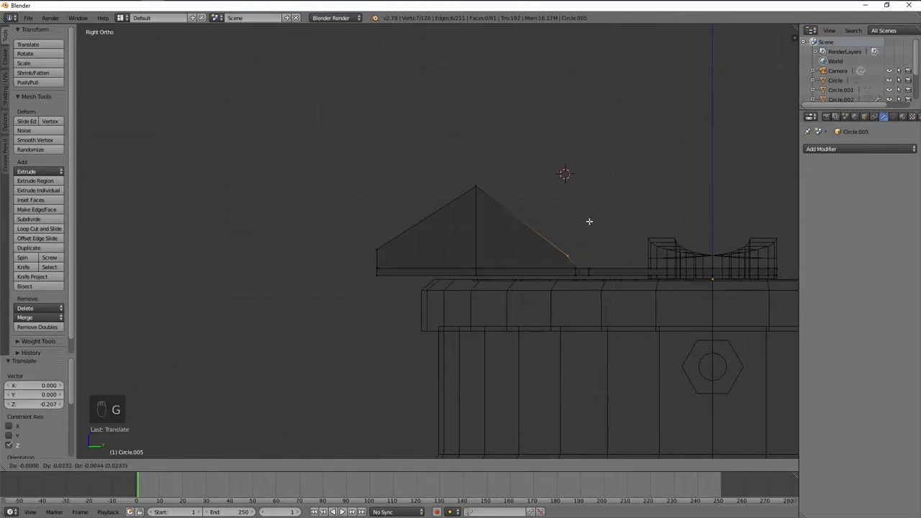
- Adjust the selection and positions of the tab's top vertices to refine the fin shape
{"action": "key", "text": "a"}
{"action": "left_click_drag", "start_coordinate": [478, 224], "coordinate": [460, 232]}
{"action": "key", "text": "a"}
{"action": "key", "text": "b"}
{"action": "key", "text": "b"}
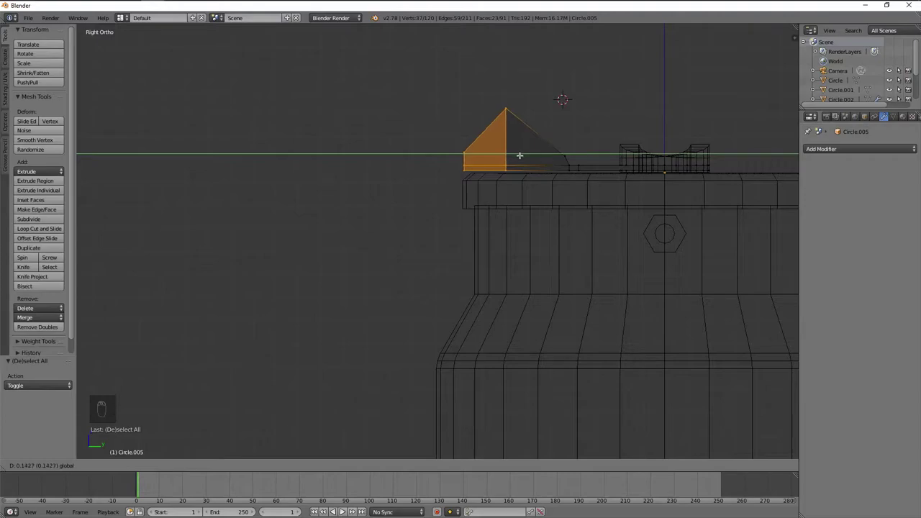
{"action": "key", "text": "a"}
{"action": "key", "text": "a"}
{"action": "key", "text": "a"}
{"action": "key", "text": "b"}
{"action": "key", "text": "a"}
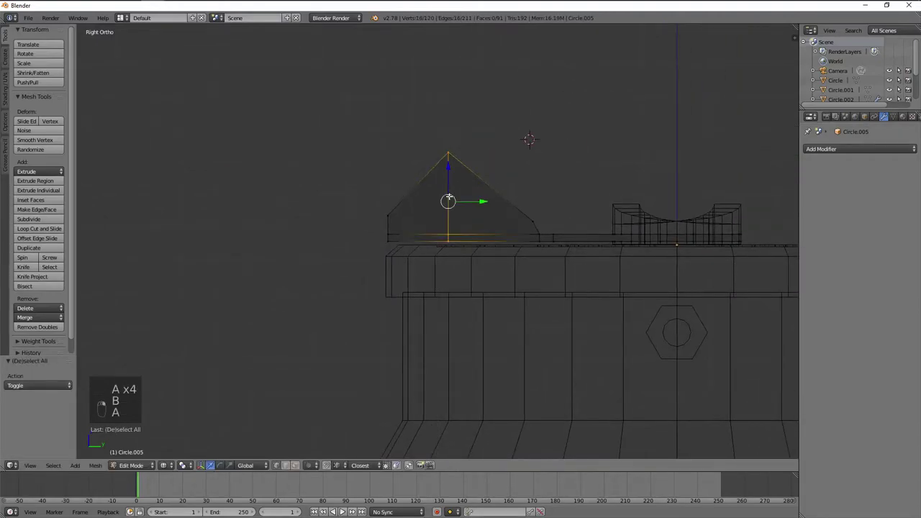
- Bevel the tab's peak into a rounded top and leave Edit Mode
{"action": "key", "text": "ctrl+b"}
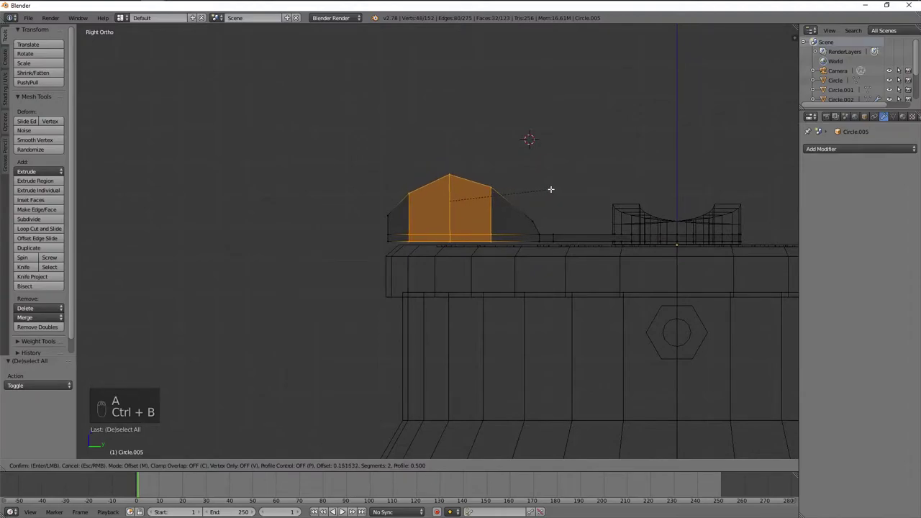
{"action": "key", "text": "a"}
{"action": "key", "text": "Tab"}
{"action": "key", "text": "z"}
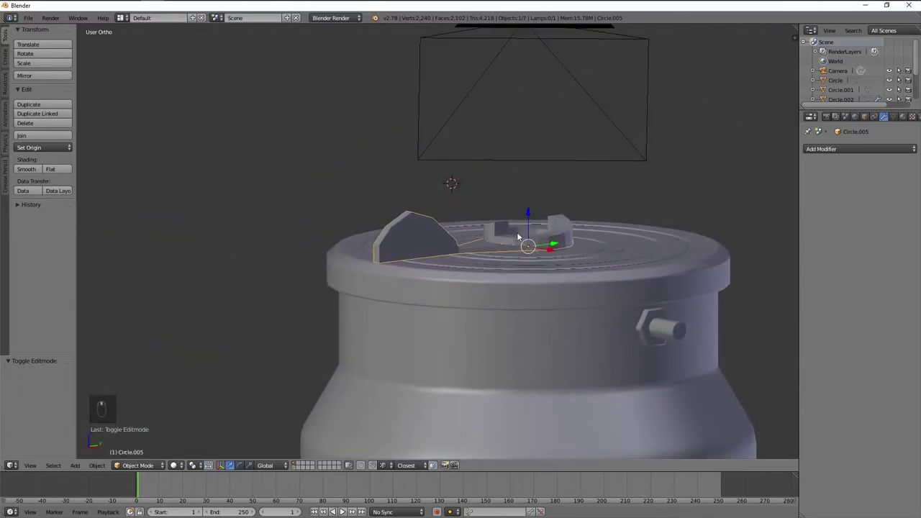
- Enter Edit Mode on the lever and narrow the existing loop at the pull-tab neck
{"action": "key", "text": "KP_1"}
{"action": "key", "text": "z"}
{"action": "key", "text": "z"}
{"action": "key", "text": "KP_3"}
{"action": "key", "text": "Tab"}
{"action": "key", "text": "a"}
{"action": "key", "text": "a"}
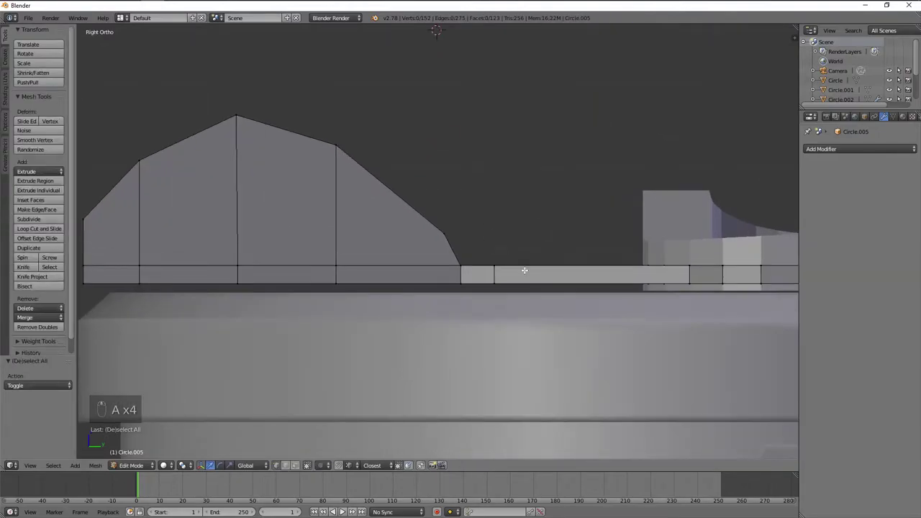
{"action": "key", "text": "z"}
{"action": "key", "text": "b"}
{"action": "key", "text": "z"}
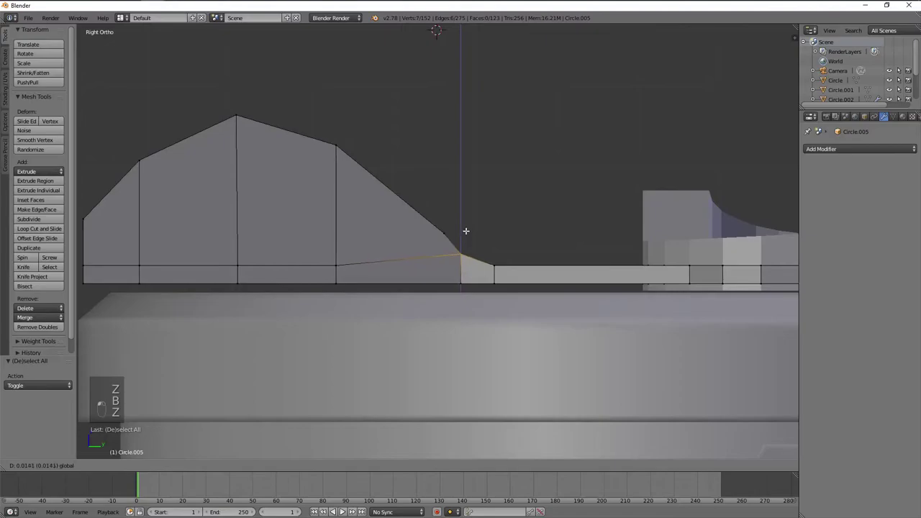
{"action": "key", "text": "a"}
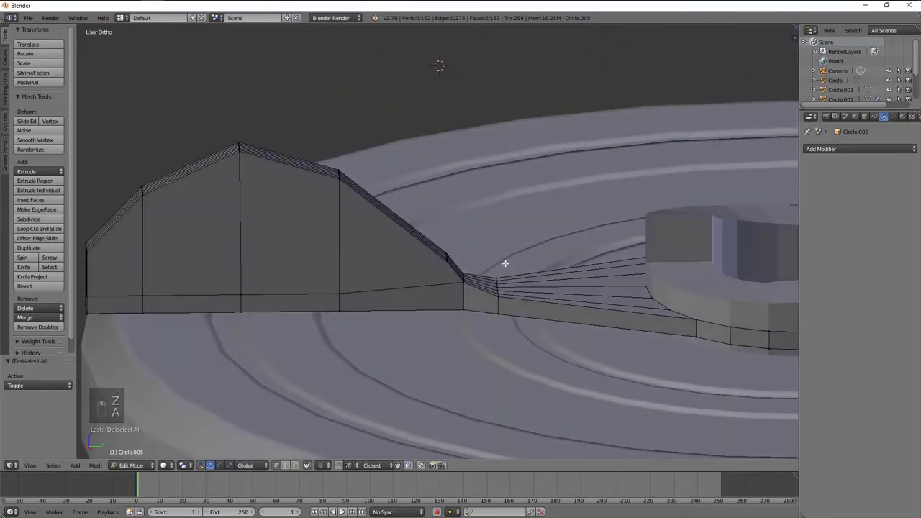
{"action": "key", "text": "KP_7"}
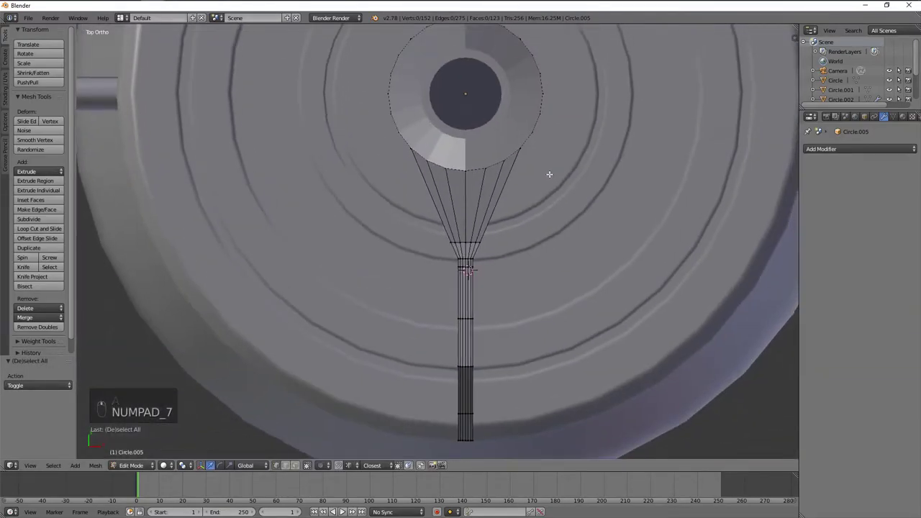
{"action": "key", "text": "s"}
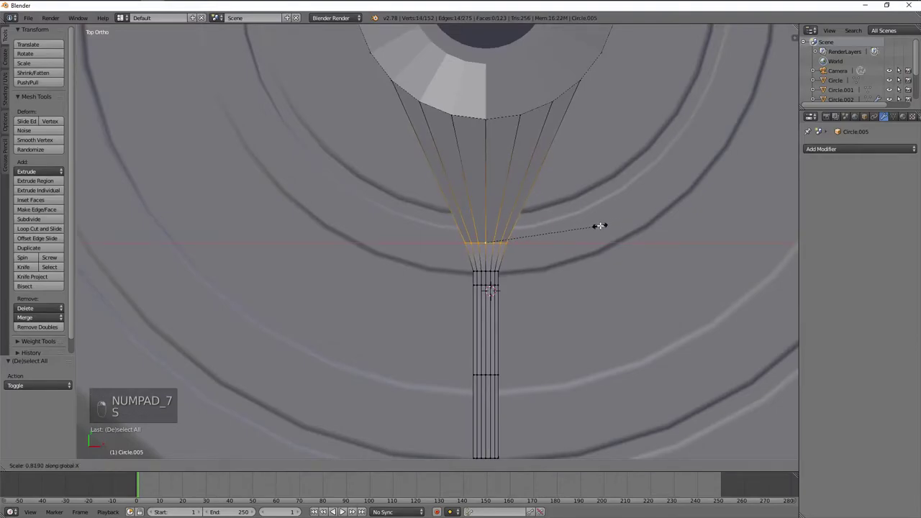
{"action": "key", "text": "a"}
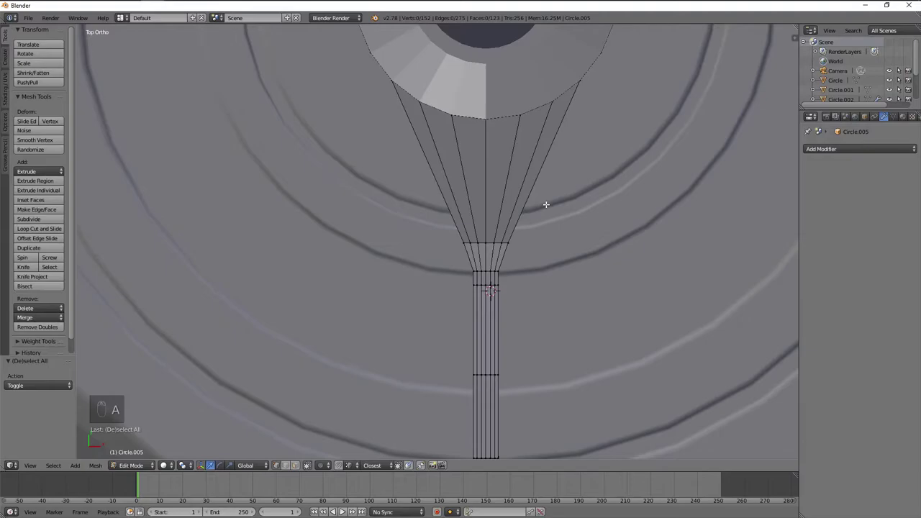
- Add a new loop cut at the neck, narrow it, and move its vertices into a smoother curve
{"action": "key", "text": "ctrl+r"}
{"action": "key", "text": "s"}
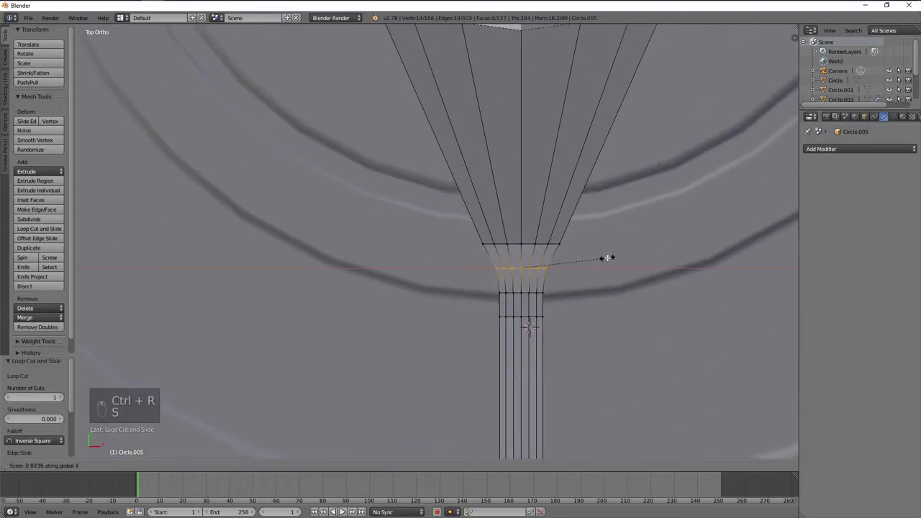
{"action": "key", "text": "a"}
{"action": "key", "text": "KP_1"}
{"action": "key", "text": "KP_3"}
{"action": "key", "text": "z"}
{"action": "key", "text": "b"}
{"action": "left_click_drag", "start_coordinate": [411, 249], "coordinate": [406, 261]}
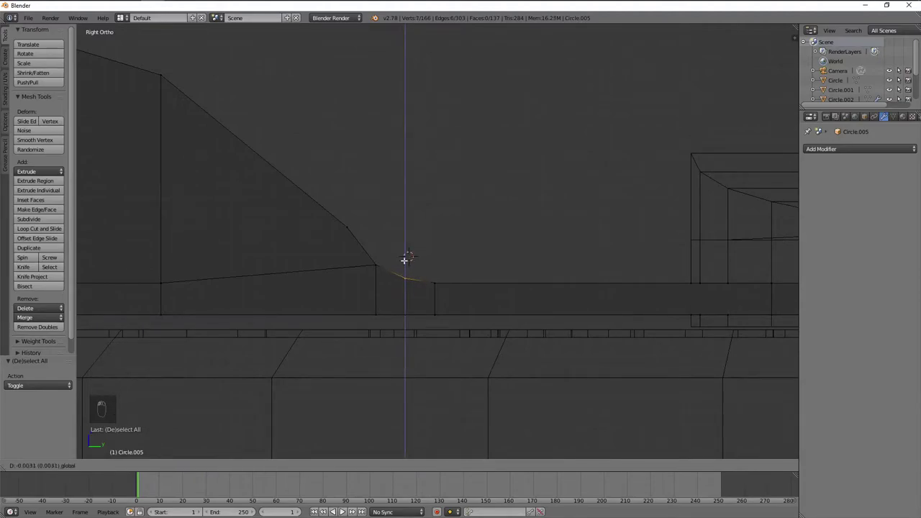
{"action": "key", "text": "a"}
{"action": "key", "text": "b"}
{"action": "key", "text": "g"}
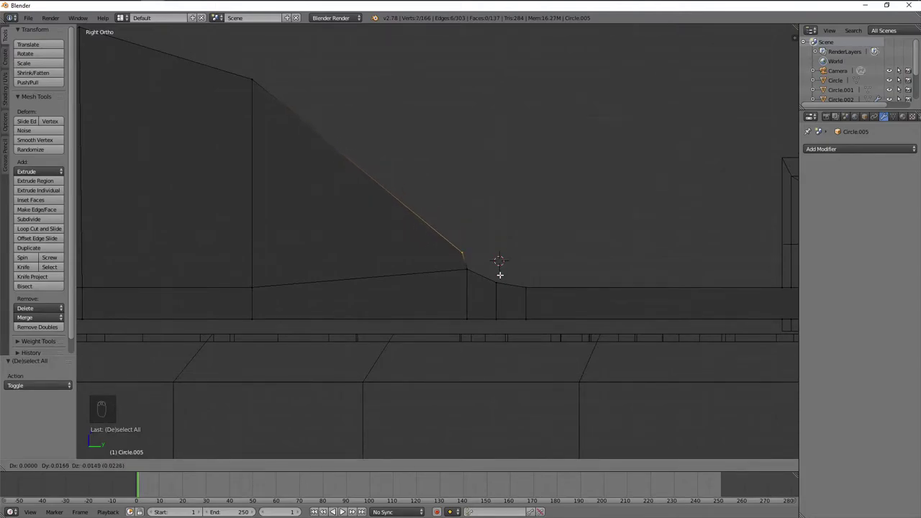
- Delete the stray edge left on the lever's sloping side and inspect the neck
{"action": "key", "text": "x"}
{"action": "key", "text": "ctrl+z"}
{"action": "key", "text": "x"}
{"action": "key", "text": "z"}
{"action": "key", "text": "ctrl+z"}
{"action": "key", "text": "x"}
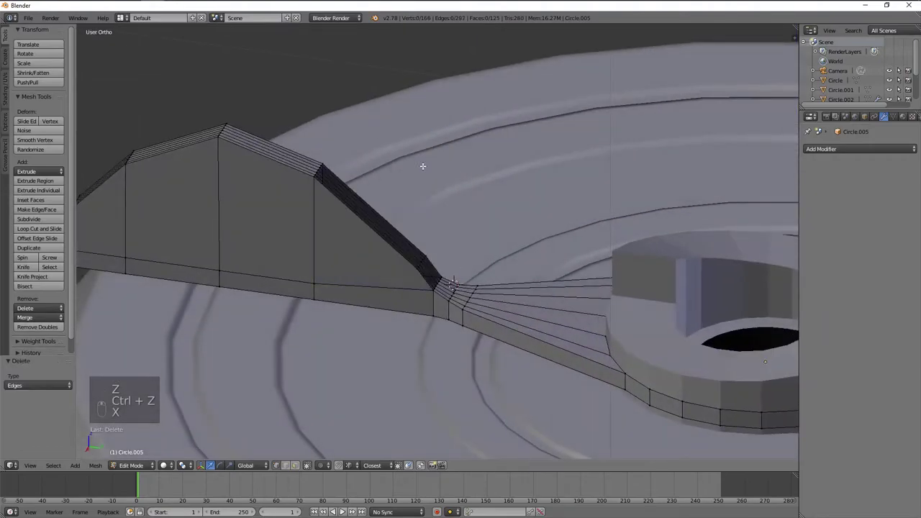
- Dissolve the extra edges on the grip and reposition the slope vertex
{"action": "key", "text": "KP_1"}
{"action": "key", "text": "ctrl+z"}
{"action": "key", "text": "x"}
{"action": "key", "text": "KP_1"}
{"action": "key", "text": "KP_3"}
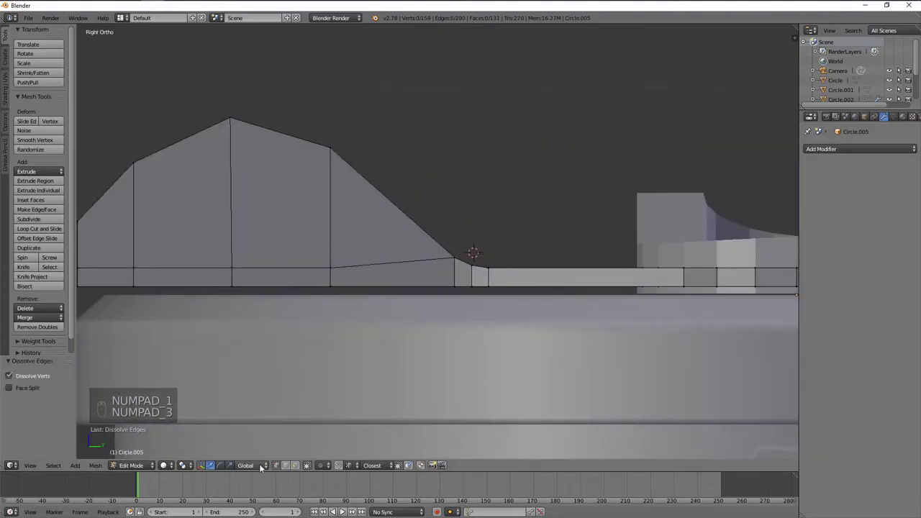
{"action": "key", "text": "z"}
{"action": "key", "text": "b"}
{"action": "key", "text": "g"}
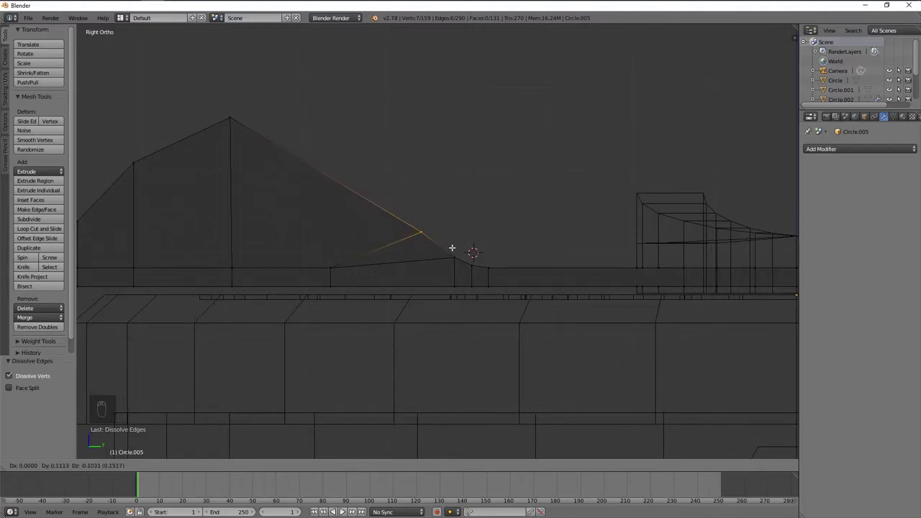
{"action": "key", "text": "a"}
{"action": "key", "text": "ctrl+r"}
- Add two cuts across the grip, raise the new vertices and slide the loop to start the hump
{"action": "key", "text": "a"}
{"action": "key", "text": "b"}
{"action": "key", "text": "g"}
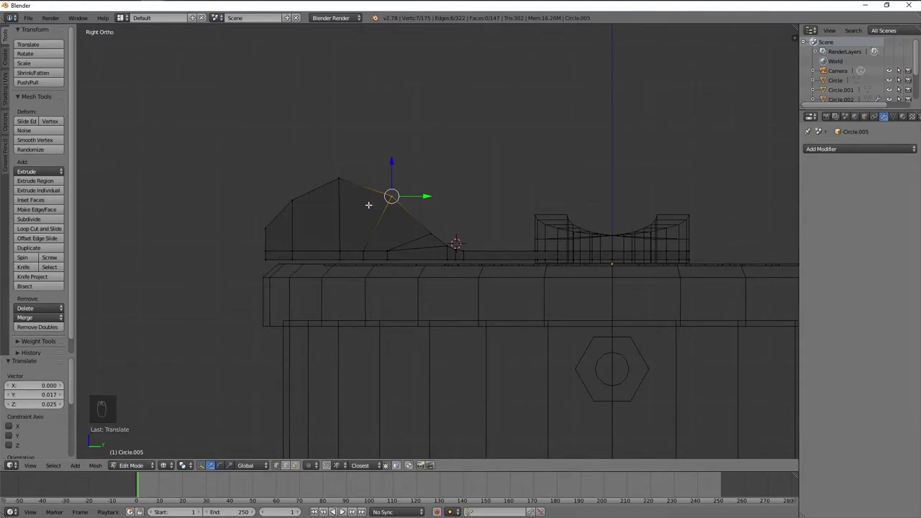
{"action": "key", "text": "a"}
{"action": "key", "text": "b"}
{"action": "key", "text": "g"}
{"action": "key", "text": "g"}
{"action": "key", "text": "a"}
{"action": "key", "text": "b"}
{"action": "key", "text": "z"}
{"action": "key", "text": "g"}
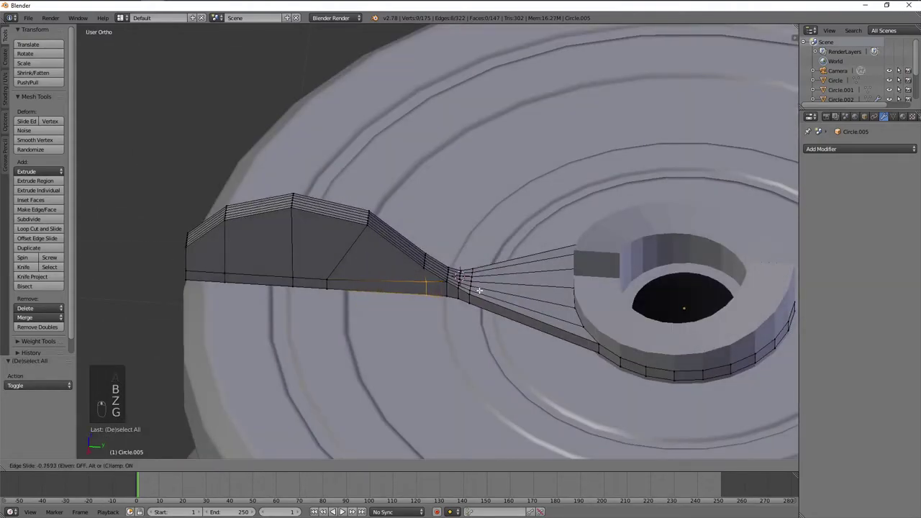
{"action": "key", "text": "a"}
{"action": "key", "text": "KP_1"}
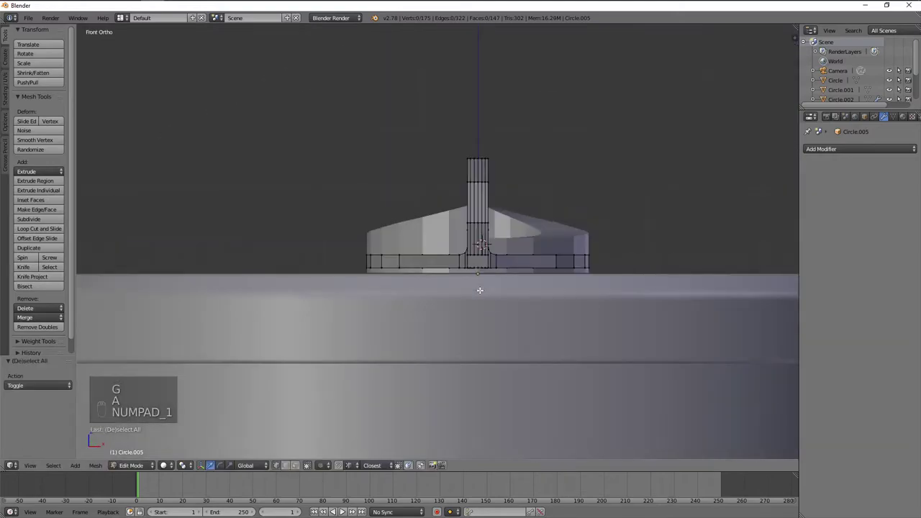
{"action": "key", "text": "KP_3"}
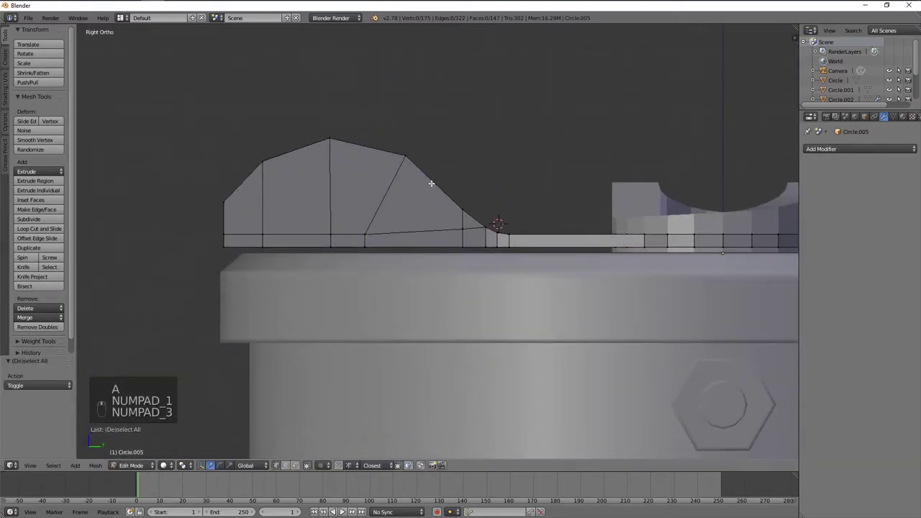
- Add a loop across the grip top and move its vertices to round the hump
{"action": "key", "text": "ctrl+r"}
{"action": "key", "text": "a"}
{"action": "key", "text": "z"}
{"action": "key", "text": "b"}
{"action": "key", "text": "g"}
{"action": "key", "text": "a"}
{"action": "key", "text": "b"}
{"action": "key", "text": "g"}
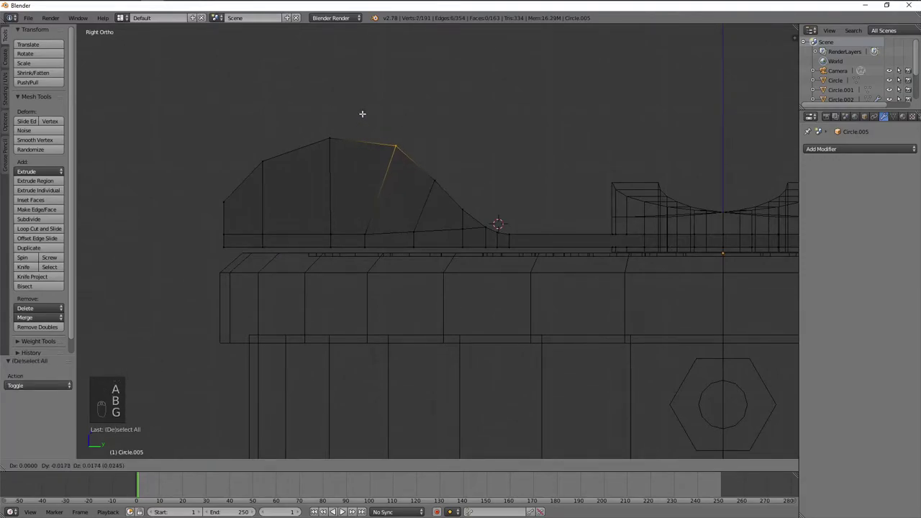
{"action": "key", "text": "a"}
{"action": "key", "text": "ctrl+r"}
{"action": "key", "text": "a"}
{"action": "key", "text": "b"}
- Add further loops through the hump and near the grip front, pushing vertices outward into a curve
{"action": "key", "text": "g"}
{"action": "key", "text": "a"}
{"action": "key", "text": "g"}
{"action": "key", "text": "a"}
{"action": "key", "text": "b"}
{"action": "key", "text": "g"}
{"action": "key", "text": "a"}
{"action": "key", "text": "g"}
{"action": "key", "text": "a"}
{"action": "key", "text": "b"}
{"action": "key", "text": "g"}
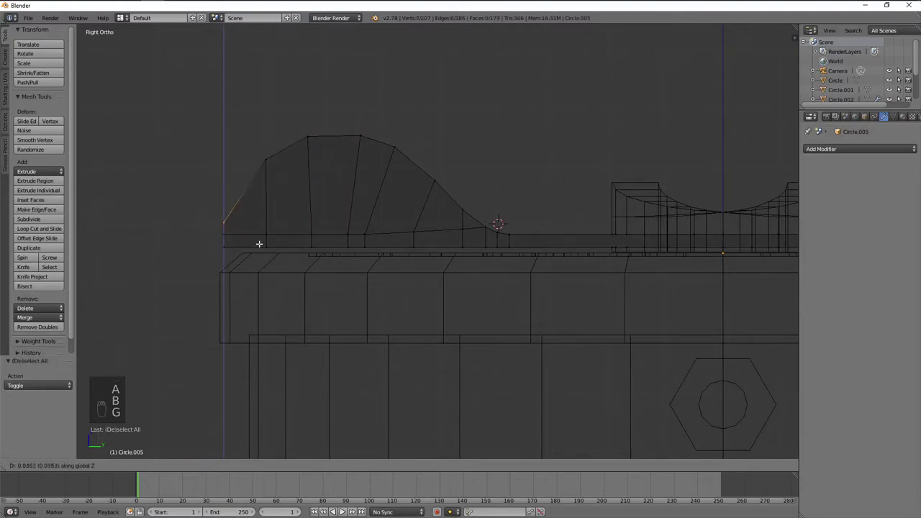
{"action": "key", "text": "a"}
- Shift the lower front vertex horizontally and add a loop close to the grip's front edge
{"action": "key", "text": "b"}
{"action": "key", "text": "g"}
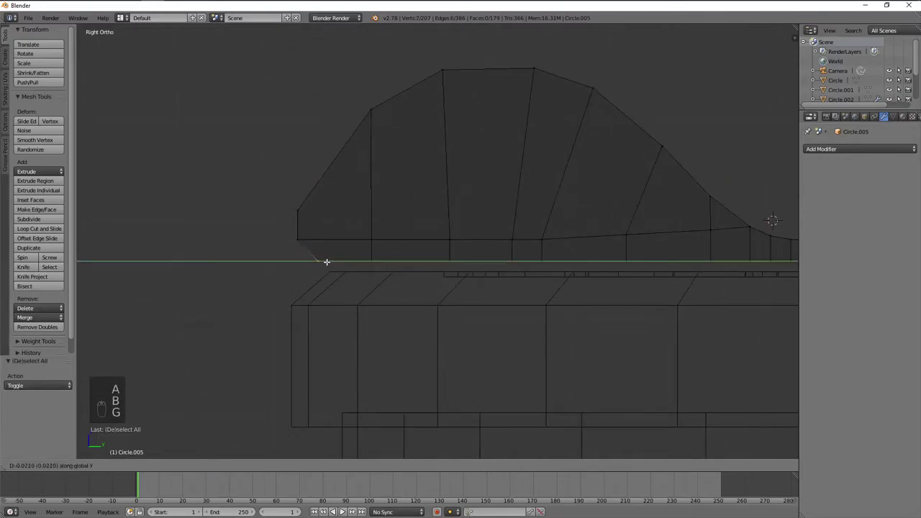
{"action": "key", "text": "a"}
{"action": "key", "text": "b"}
{"action": "key", "text": "g"}
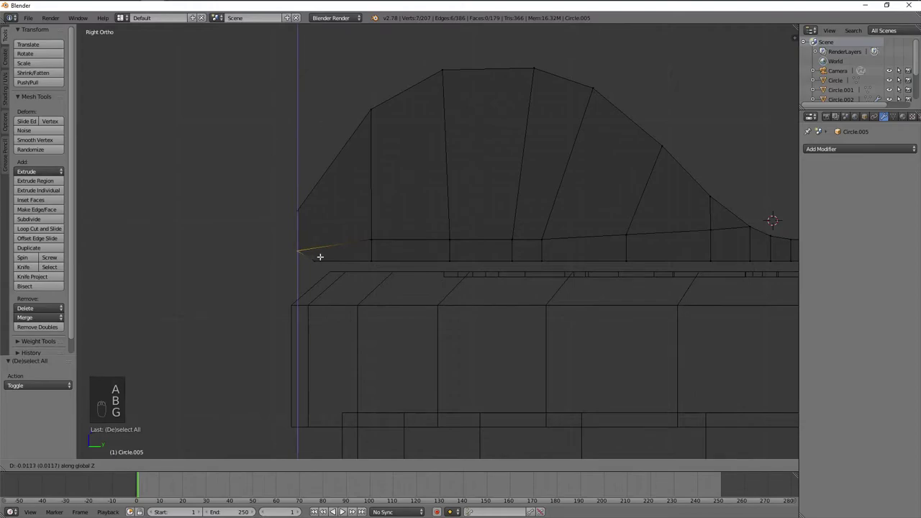
{"action": "key", "text": "ctrl+z"}
{"action": "key", "text": "ctrl+z"}
{"action": "key", "text": "ctrl+z"}
{"action": "key", "text": "ctrl+z"}
{"action": "key", "text": "a"}
{"action": "key", "text": "ctrl+r"}
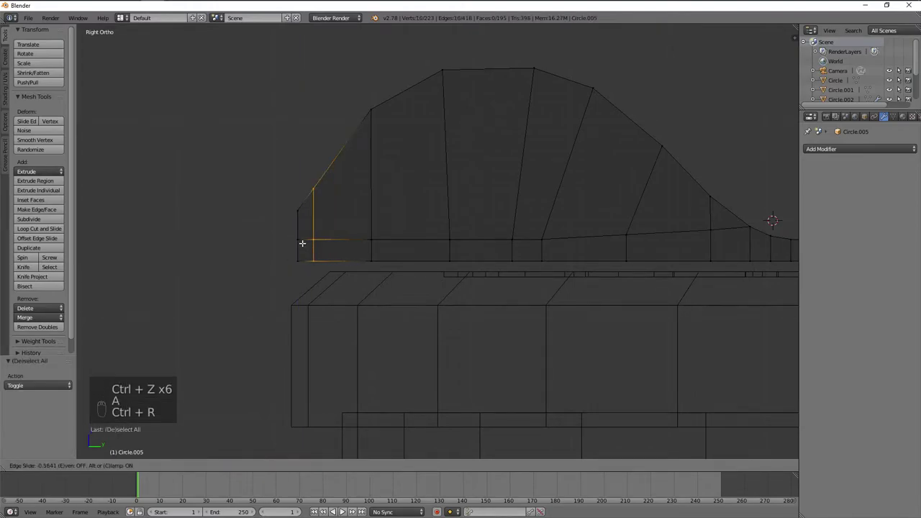
- Move the front-edge and bottom-front vertices to soften the grip's front corner
{"action": "key", "text": "a"}
{"action": "key", "text": "b"}
{"action": "key", "text": "g"}
{"action": "key", "text": "a"}
{"action": "key", "text": "b"}
{"action": "key", "text": "g"}
{"action": "key", "text": "a"}
{"action": "key", "text": "b"}
{"action": "left_click", "coordinate": [222, 278]}
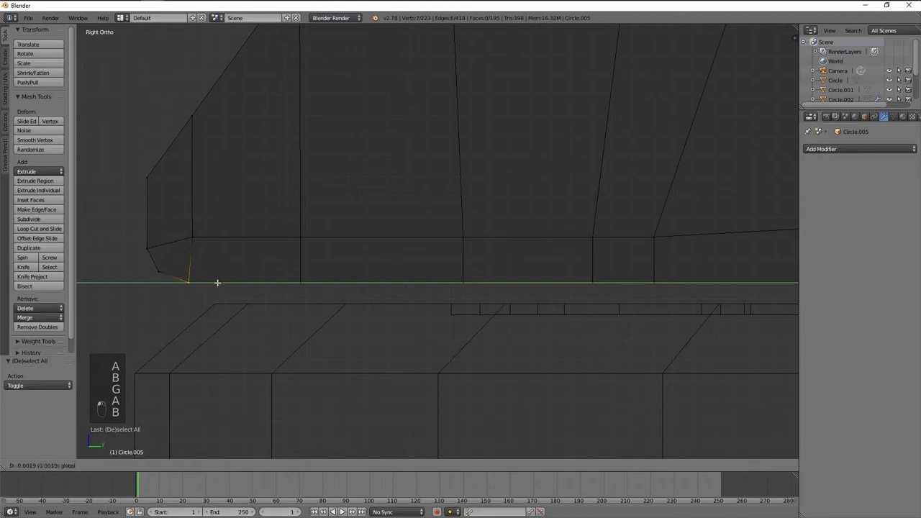
{"action": "key", "text": "Tab"}
{"action": "key", "text": "z"}
{"action": "key", "text": "Tab"}
{"action": "key", "text": "a"}
{"action": "key", "text": "z"}
- Adjust the upper front and slope vertices, nudge the front edge outward, and leave Edit Mode
{"action": "key", "text": "b"}
{"action": "key", "text": "g"}
{"action": "key", "text": "g"}
{"action": "key", "text": "a"}
{"action": "key", "text": "b"}
{"action": "key", "text": "g"}
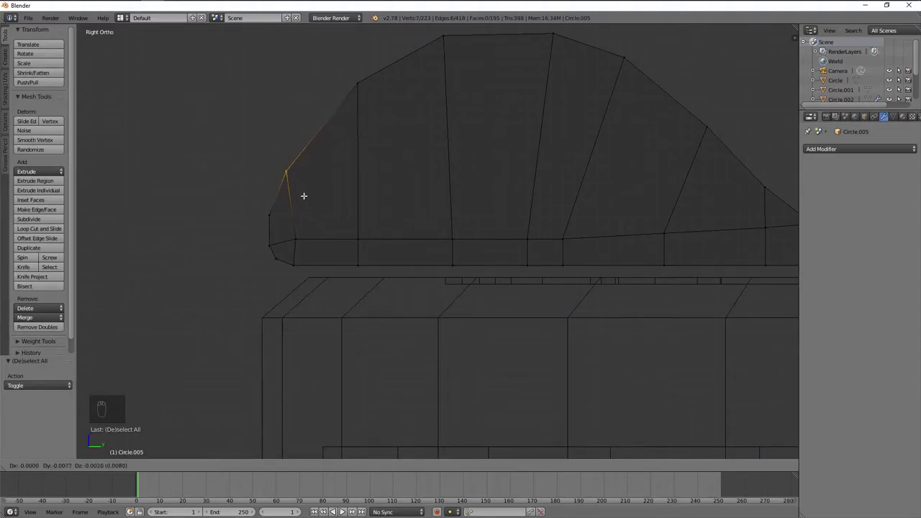
{"action": "key", "text": "a"}
{"action": "key", "text": "b"}
{"action": "key", "text": "g"}
{"action": "key", "text": "a"}
{"action": "key", "text": "b"}
{"action": "key", "text": "g"}
{"action": "key", "text": "a"}
{"action": "key", "text": "Tab"}
- From top view, narrow the selected edge loops at the pull-tab arm's neck
{"action": "key", "text": "z"}
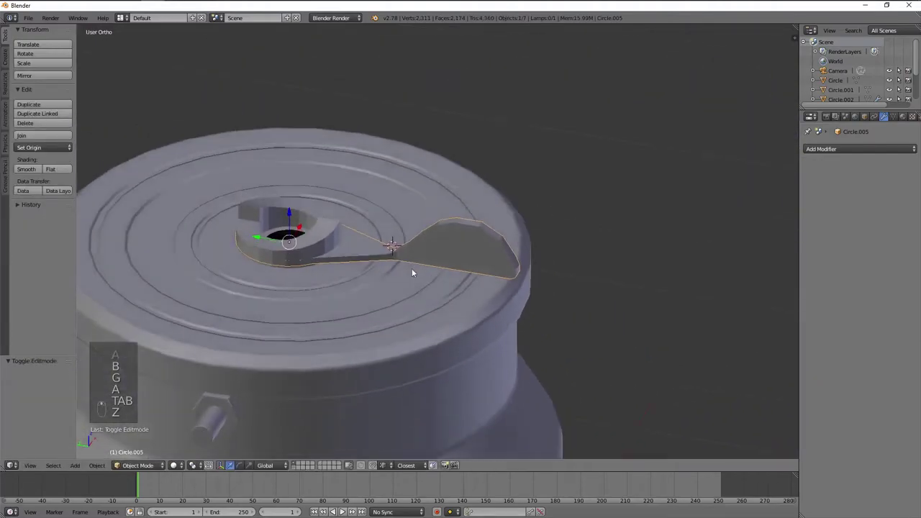
{"action": "key", "text": "KP_7"}
{"action": "key", "text": "Tab"}
{"action": "key", "text": "a"}
{"action": "key", "text": "a"}
{"action": "key", "text": "z"}
{"action": "key", "text": "b"}
{"action": "key", "text": "z"}
{"action": "key", "text": "KP_1"}
{"action": "key", "text": "KP_3"}
- Slide the loop joining the arm along the arm and check the lever profile on the lid
{"action": "key", "text": "g"}
{"action": "key", "text": "KP_7"}
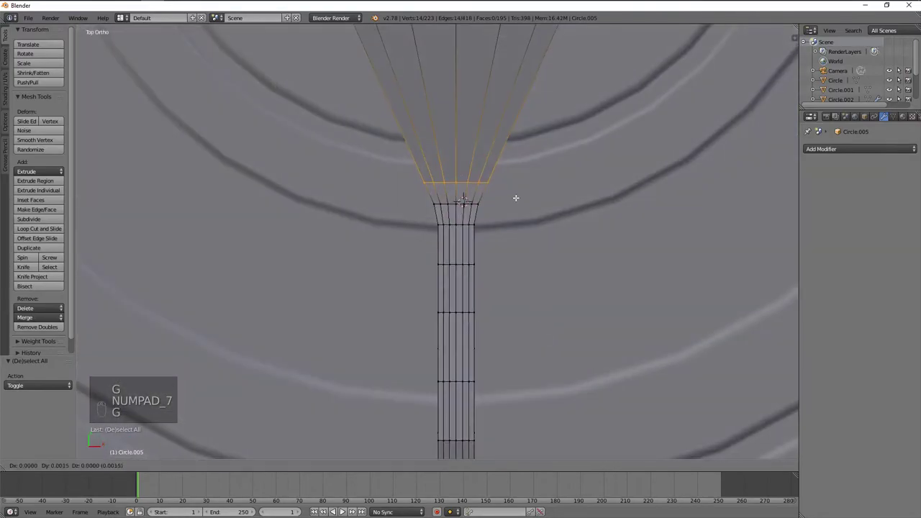
{"action": "key", "text": "g"}
{"action": "key", "text": "a"}
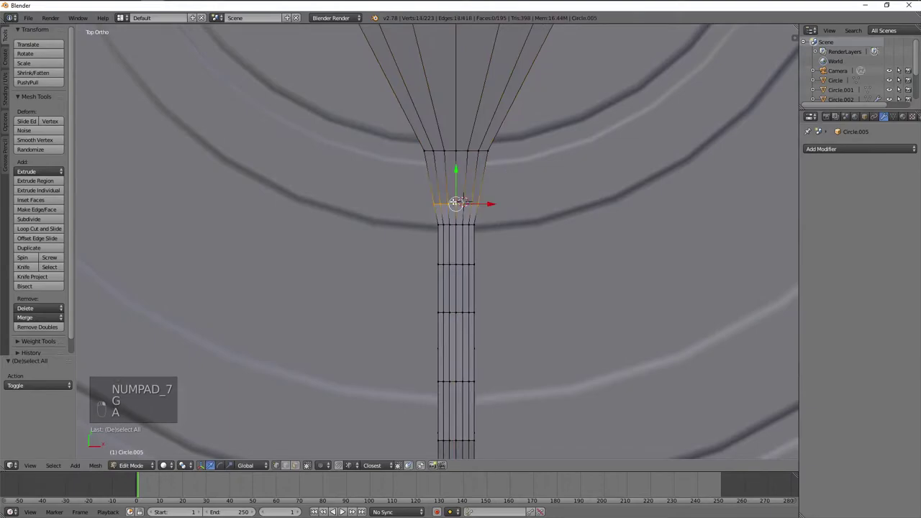
{"action": "key", "text": "Tab"}
{"action": "key", "text": "KP_1"}
{"action": "key", "text": "KP_3"}
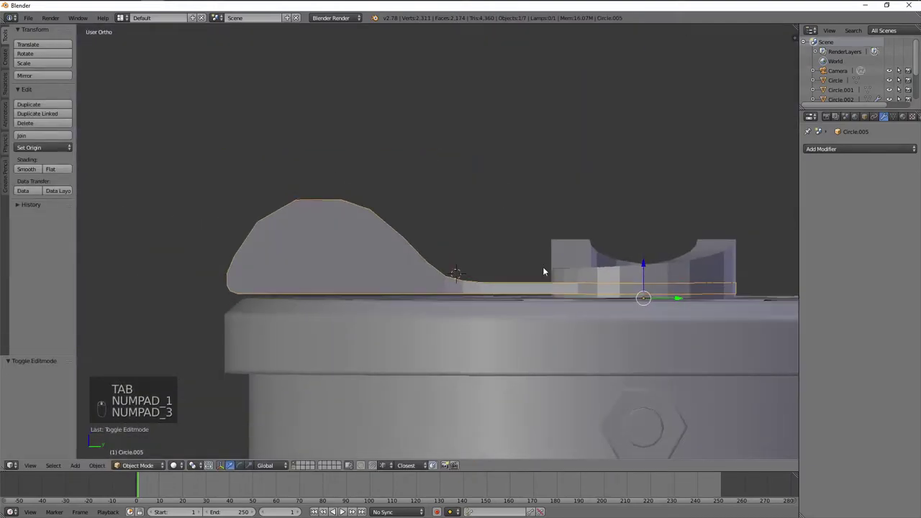
{"action": "key", "text": "KP_5"}
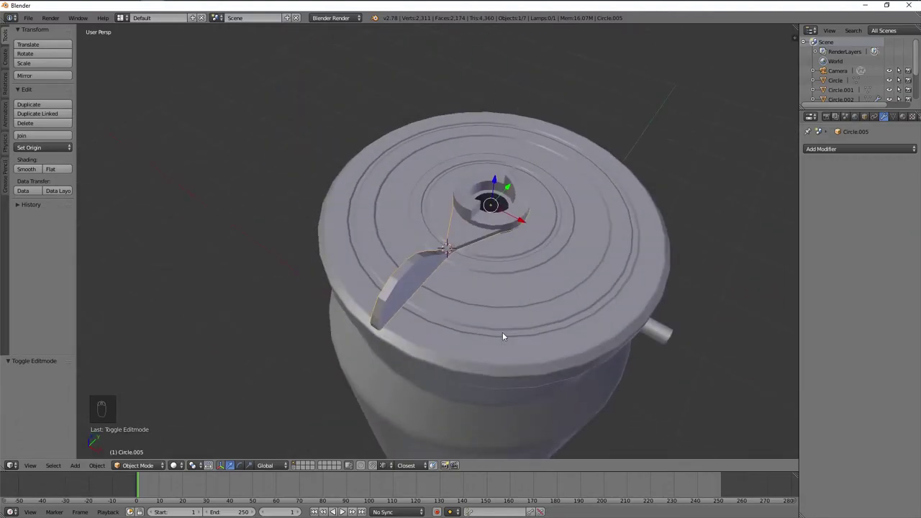
- Widen the pull-tab arm faces slightly along the side-to-side X axis
{"action": "key", "text": "KP_5"}
{"action": "key", "text": "KP_7"}
{"action": "key", "text": "Tab"}
{"action": "key", "text": "a"}
{"action": "key", "text": "z"}
{"action": "key", "text": "b"}
{"action": "key", "text": "s"}
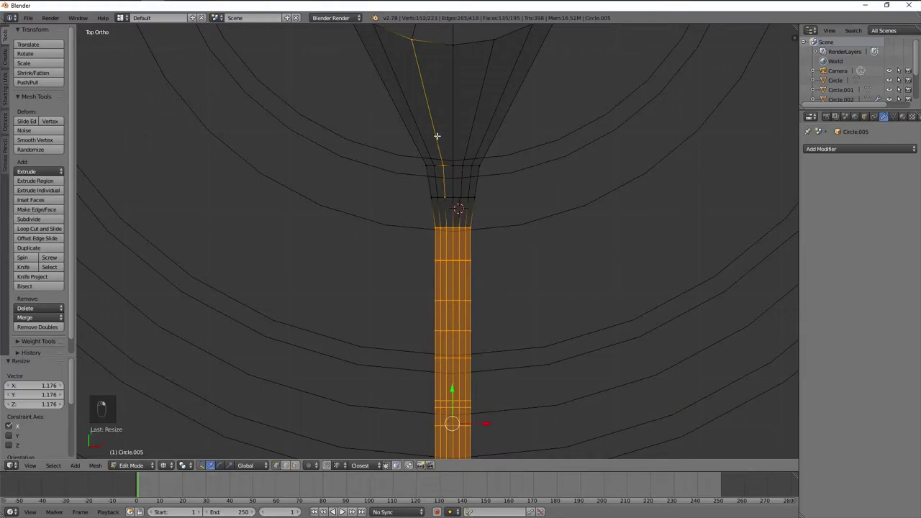
{"action": "key", "text": "b"}
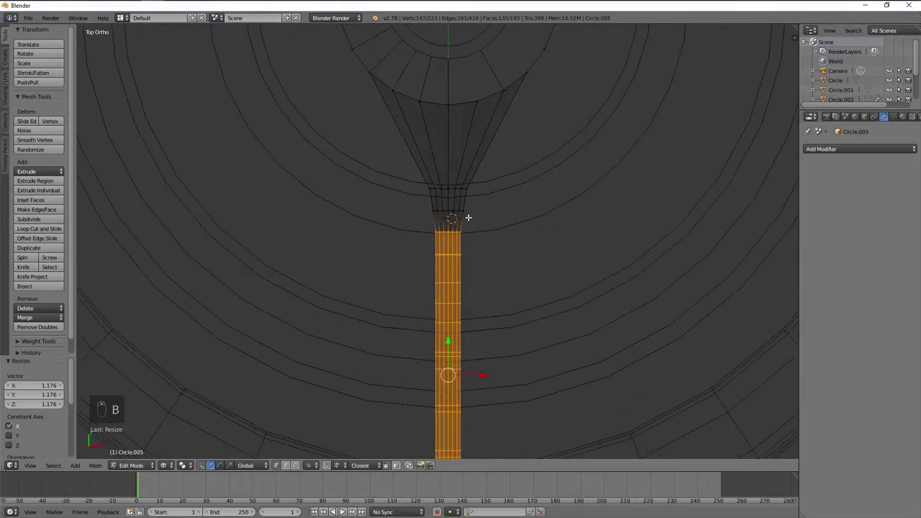
{"action": "key", "text": "s"}
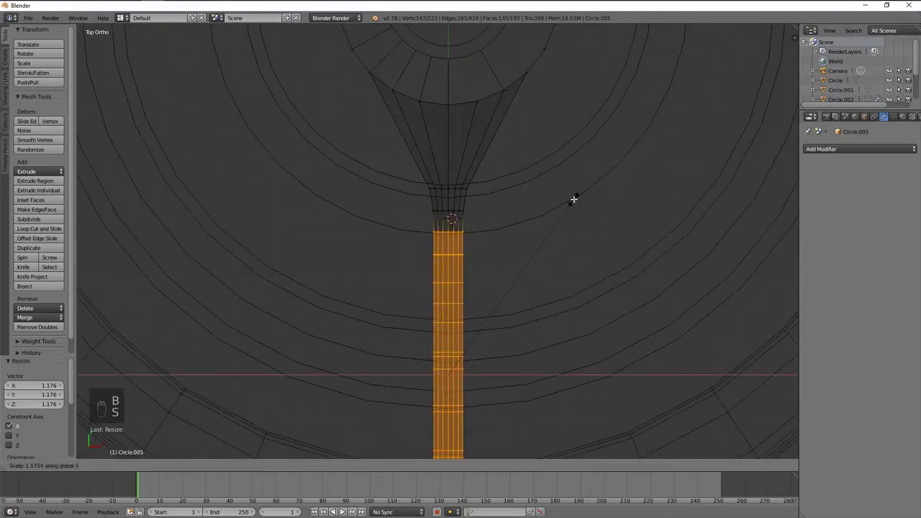
{"action": "key", "text": "a"}
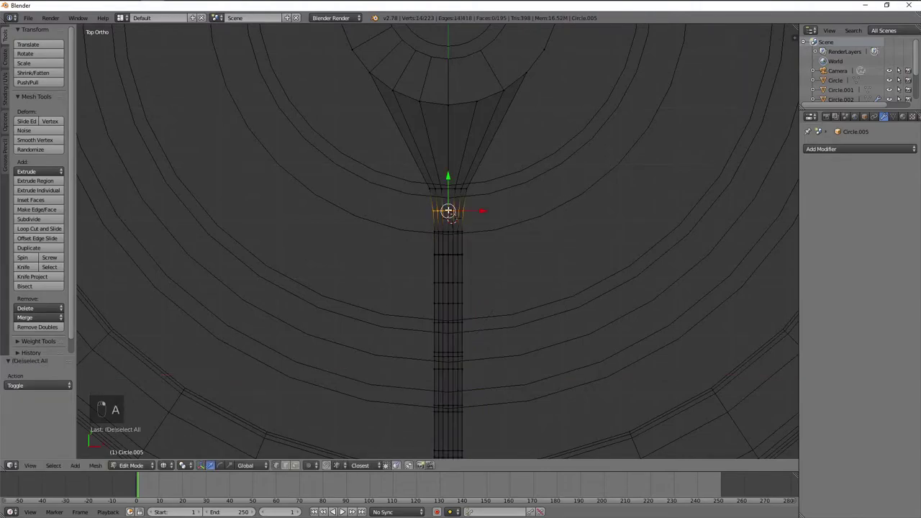
- Scale the fanning neck edges to match the wider arm and view the result on the lid
{"action": "key", "text": "s"}
{"action": "key", "text": "a"}
{"action": "key", "text": "s"}
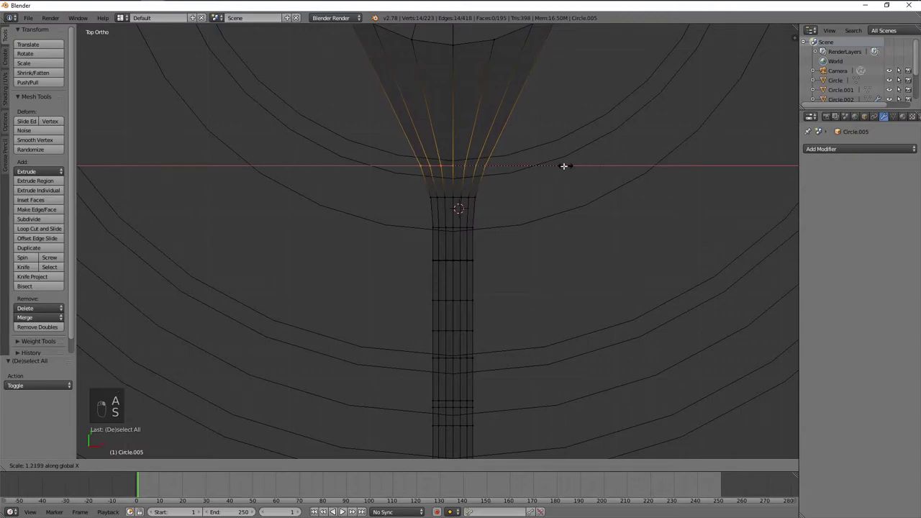
{"action": "key", "text": "Tab"}
{"action": "key", "text": "z"}
{"action": "middle_click", "coordinate": [571, 267]}
{"action": "key", "text": "Tab"}
{"action": "key", "text": "KP_7"}
{"action": "key", "text": "a"}
{"action": "key", "text": "z"}
{"action": "key", "text": "b"}
{"action": "key", "text": "s"}
{"action": "key", "text": "Tab"}
{"action": "key", "text": "z"}
{"action": "left_click_drag", "start_coordinate": [622, 267], "coordinate": [631, 291]}
{"action": "middle_click", "coordinate": [623, 290]}
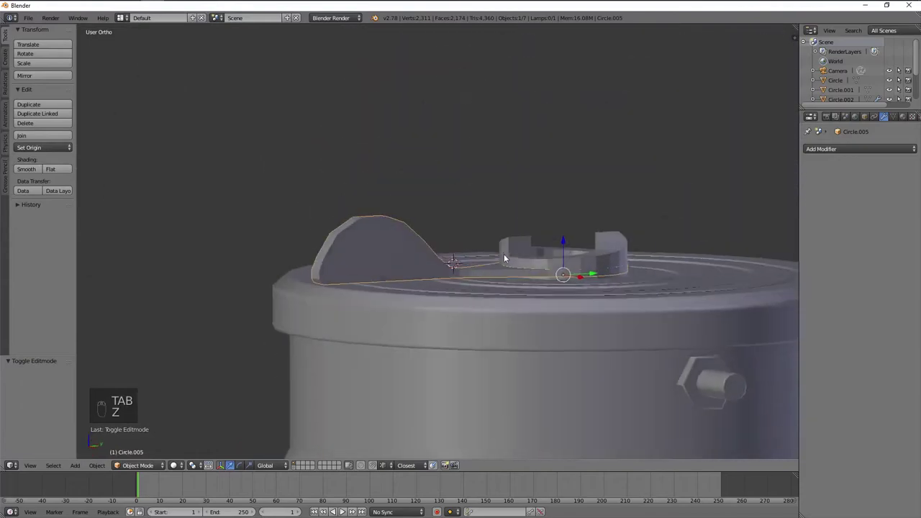
- Frame the lever in Right Ortho side view and enter mesh editing with wireframe shading
{"action": "left_click_drag", "start_coordinate": [555, 262], "coordinate": [609, 270]}
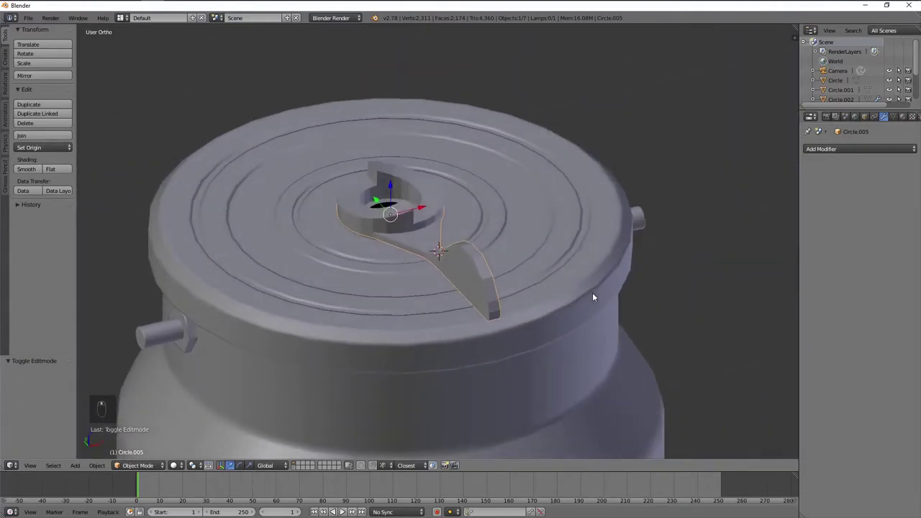
{"action": "key", "text": "r"}
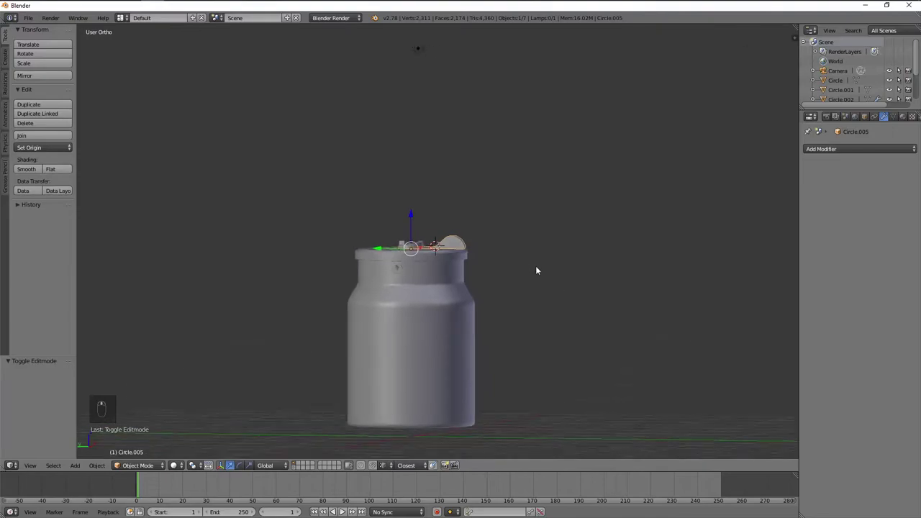
{"action": "key", "text": "KP_Decimal"}
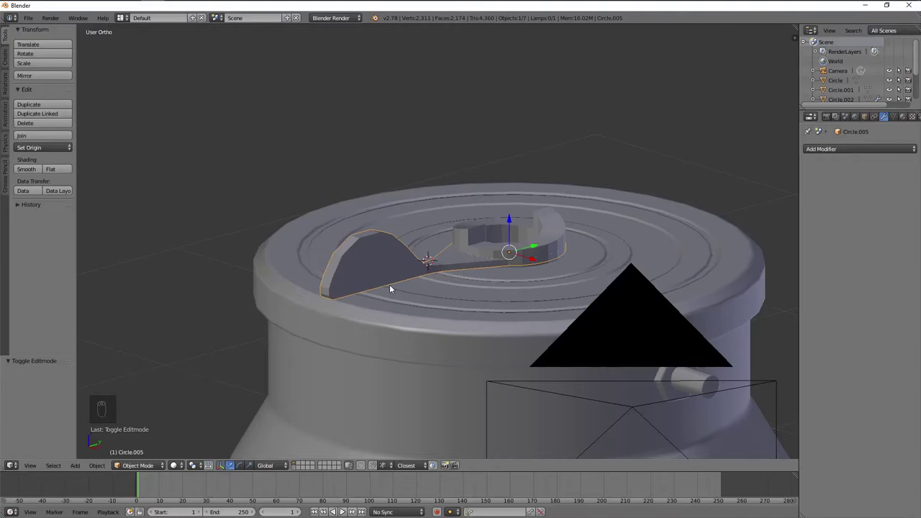
{"action": "key", "text": "KP_1"}
{"action": "key", "text": "KP_3"}
{"action": "key", "text": "Tab"}
- Move an edge on the lever's profile vertically to adjust the hump height
{"action": "key", "text": "a"}
{"action": "key", "text": "z"}
{"action": "key", "text": "b"}
{"action": "key", "text": "g"}
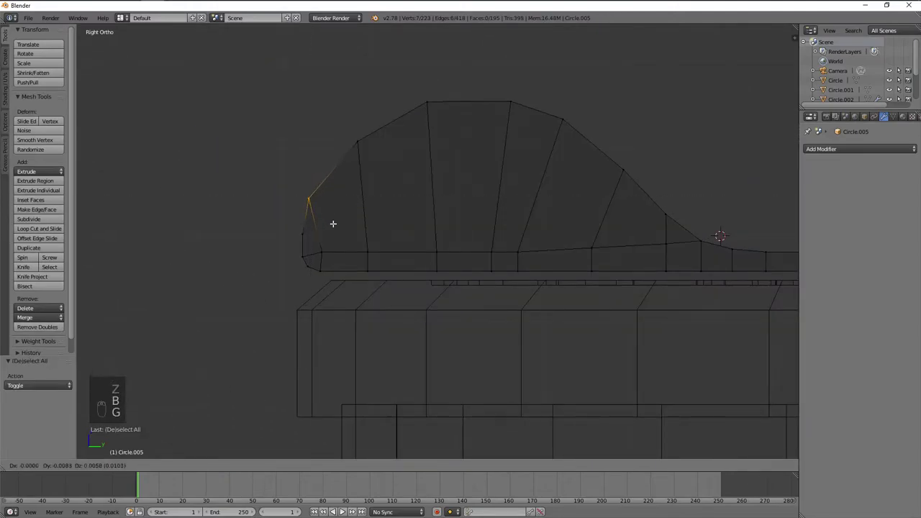
{"action": "key", "text": "a"}
{"action": "key", "text": "b"}
{"action": "key", "text": "g"}
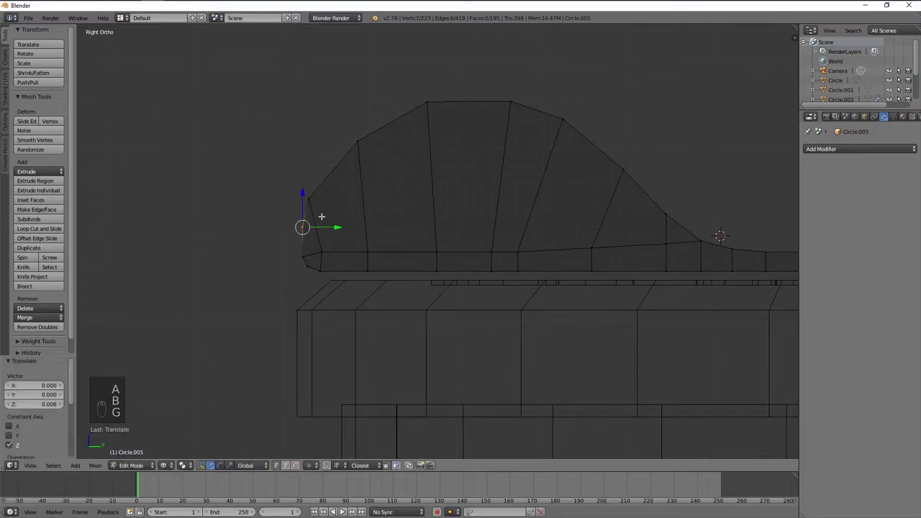
{"action": "key", "text": "a"}
{"action": "key", "text": "b"}
{"action": "key", "text": "g"}
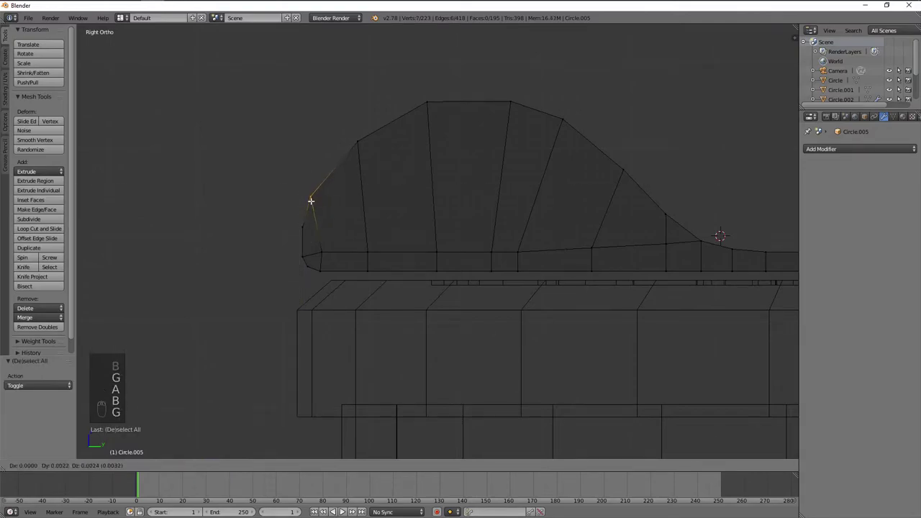
- Cut a cross edge through the rounded hump and slide its vertices into the curve
{"action": "key", "text": "a"}
{"action": "key", "text": "b"}
{"action": "key", "text": "ctrl+r"}
{"action": "key", "text": "a"}
{"action": "key", "text": "g"}
{"action": "key", "text": "a"}
{"action": "key", "text": "g"}
{"action": "key", "text": "a"}
{"action": "key", "text": "g"}
{"action": "key", "text": "a"}
{"action": "key", "text": "b"}
{"action": "key", "text": "g"}
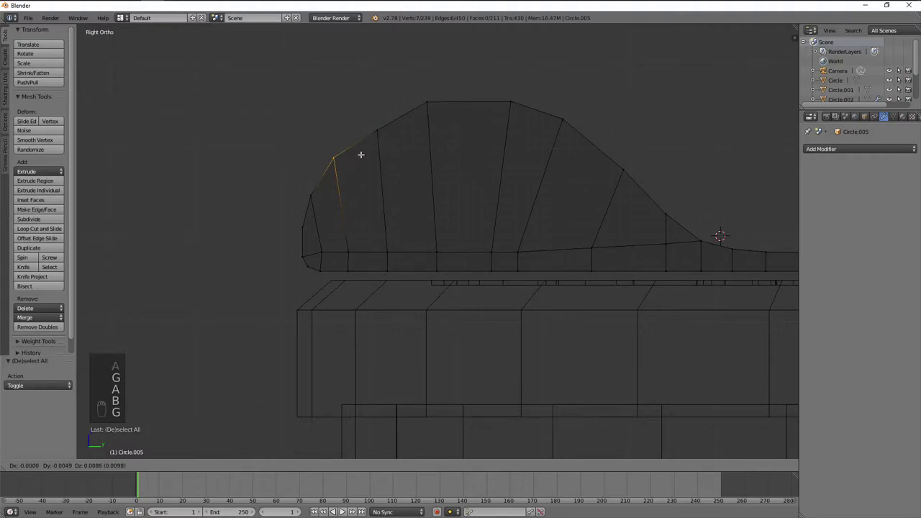
{"action": "key", "text": "a"}
{"action": "key", "text": "g"}
{"action": "key", "text": "a"}
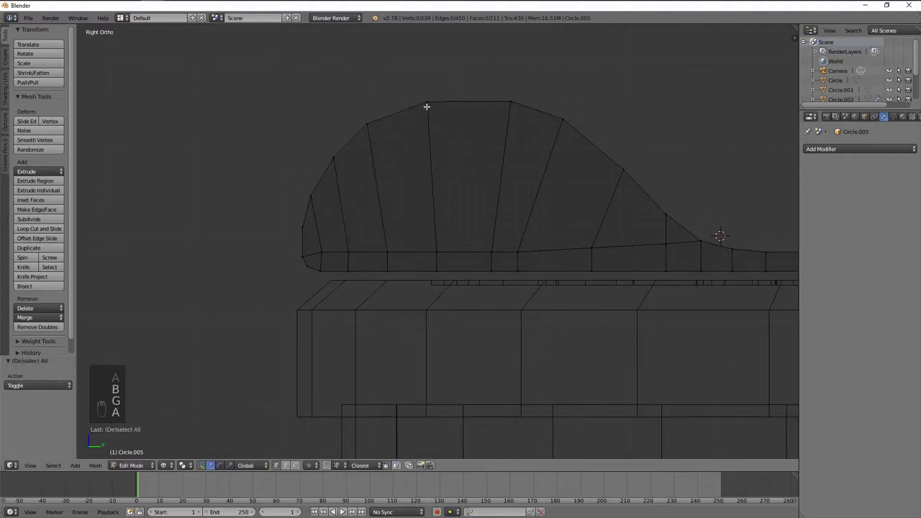
- Add two more cross loops through the hump top and position them along the curve
{"action": "key", "text": "b"}
{"action": "key", "text": "a"}
{"action": "key", "text": "g"}
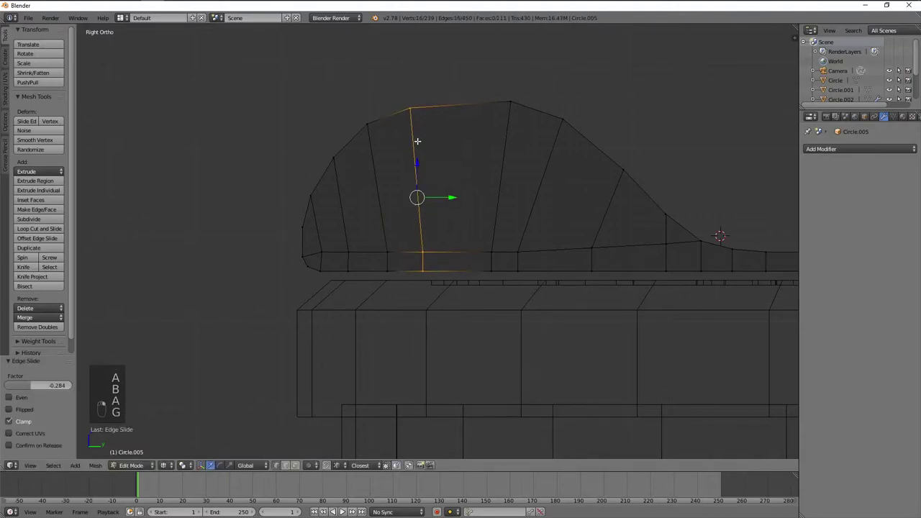
{"action": "key", "text": "a"}
{"action": "key", "text": "b"}
{"action": "key", "text": "g"}
{"action": "key", "text": "a"}
{"action": "key", "text": "ctrl+r"}
{"action": "key", "text": "a"}
{"action": "key", "text": "b"}
{"action": "key", "text": "g"}
{"action": "key", "text": "a"}
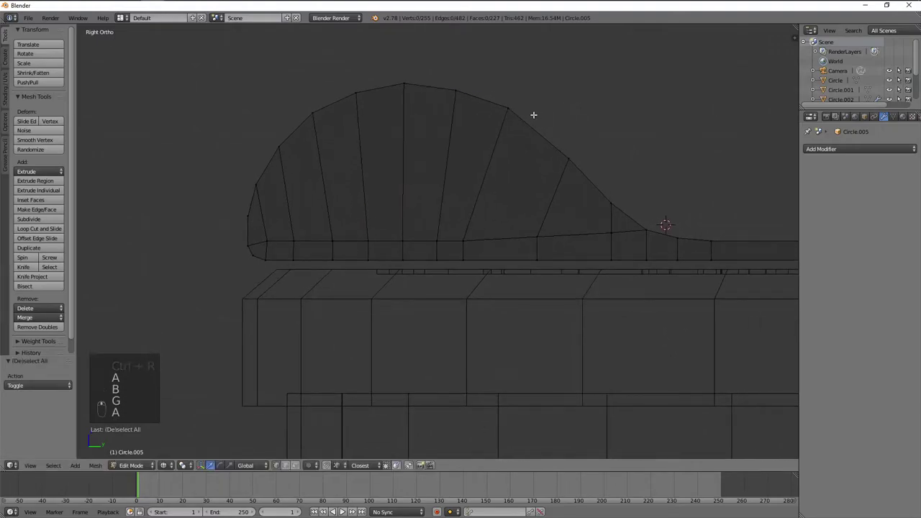
- Add a cross loop on the lever's slope, nudge a slope vertex to refine the curve, and exit editing
{"action": "key", "text": "ctrl+r"}
{"action": "key", "text": "a"}
{"action": "key", "text": "b"}
{"action": "key", "text": "g"}
{"action": "key", "text": "a"}
{"action": "key", "text": "b"}
{"action": "key", "text": "g"}
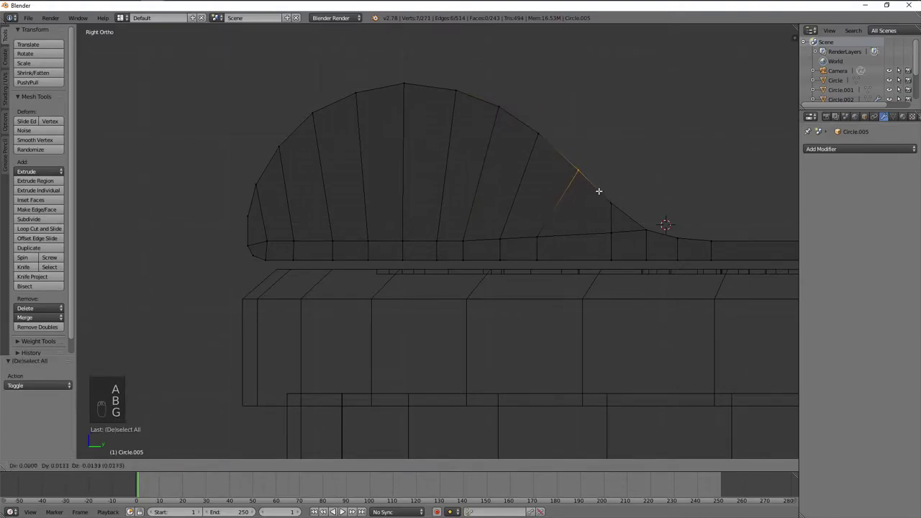
{"action": "key", "text": "a"}
{"action": "key", "text": "b"}
{"action": "key", "text": "g"}
{"action": "key", "text": "a"}
{"action": "key", "text": "b"}
{"action": "key", "text": "g"}
{"action": "key", "text": "Tab"}
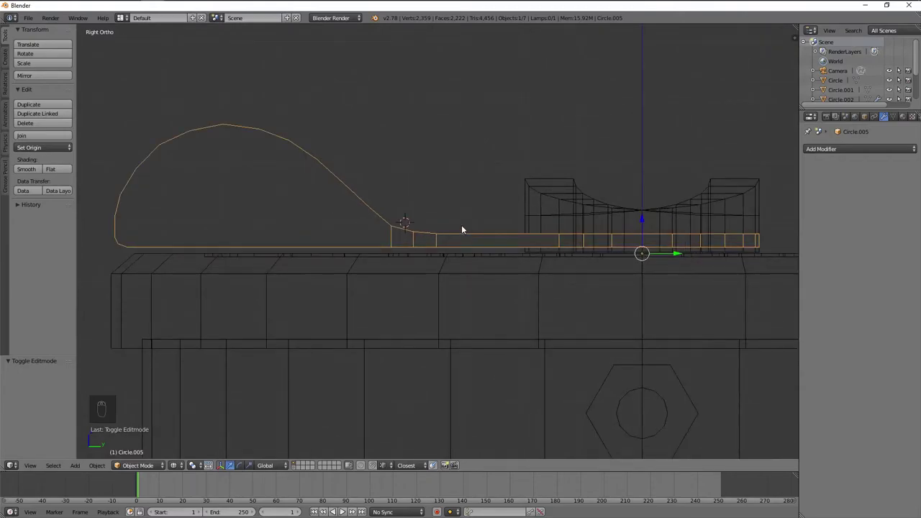
- Try a loop cut on the lever in solid shading and inspect the lever on the lid
{"action": "key", "text": "Tab"}
{"action": "key", "text": "a"}
{"action": "key", "text": "a"}
{"action": "key", "text": "a"}
{"action": "key", "text": "z"}
{"action": "key", "text": "a"}
{"action": "key", "text": "a"}
{"action": "key", "text": "ctrl+r"}
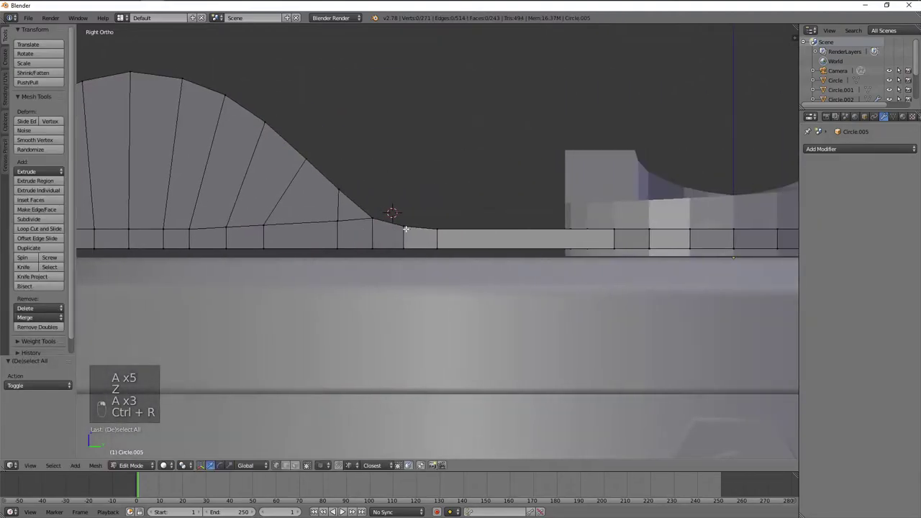
{"action": "key", "text": "Tab"}
{"action": "key", "text": "a"}
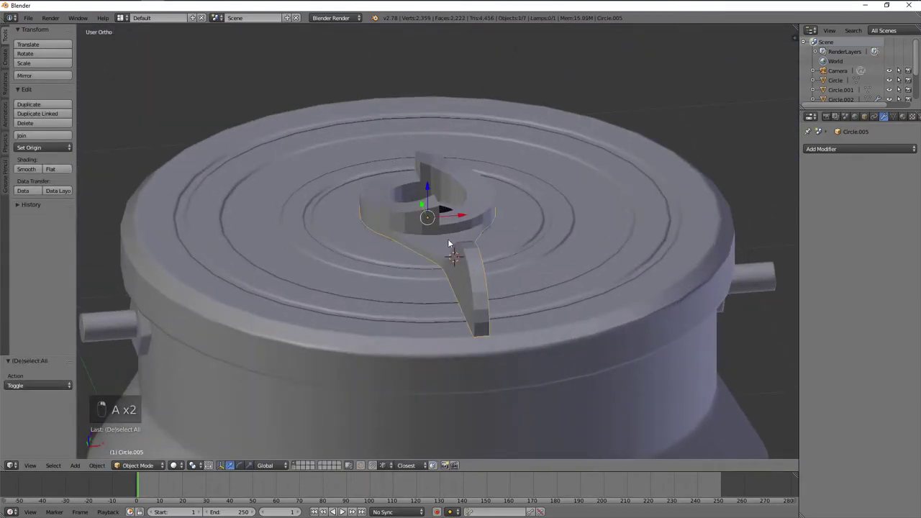
{"action": "key", "text": "z"}
{"action": "key", "text": "z"}
{"action": "key", "text": "a"}
{"action": "key", "text": "r"}
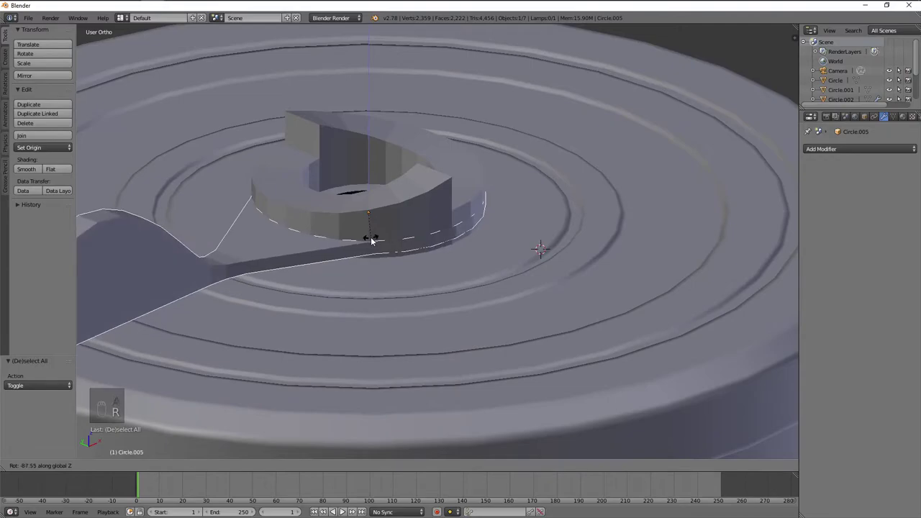
{"action": "left_click_drag", "start_coordinate": [437, 233], "coordinate": [453, 244]}
{"action": "key", "text": "Tab"}
- Add a lengthwise edge loop along the lever base and lower it vertically in side view
{"action": "key", "text": "KP_1"}
{"action": "key", "text": "KP_3"}
{"action": "key", "text": "a"}
{"action": "key", "text": "a"}
{"action": "key", "text": "ctrl+r"}
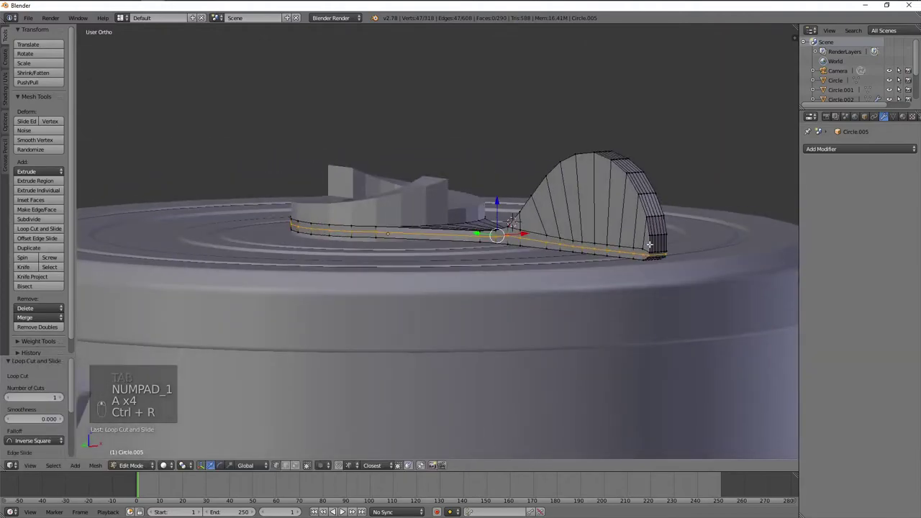
{"action": "key", "text": "KP_1"}
{"action": "key", "text": "KP_3"}
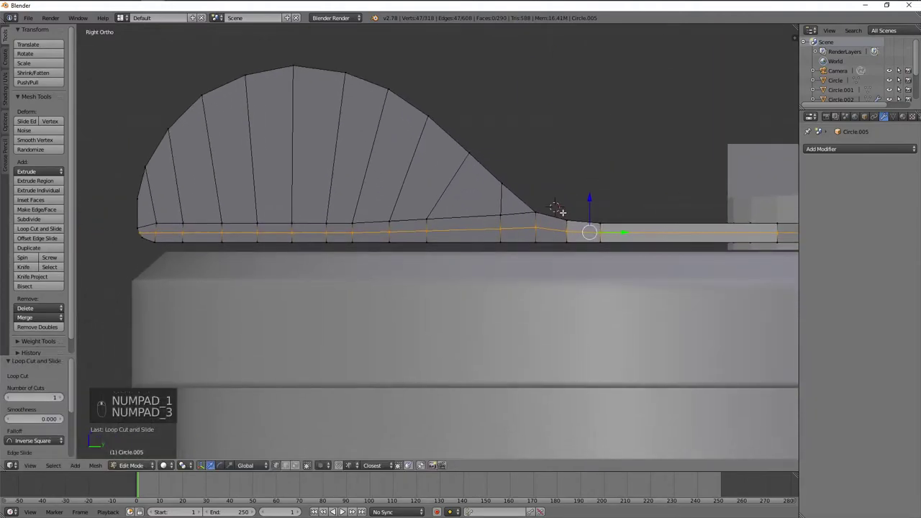
{"action": "key", "text": "g"}
{"action": "key", "text": "z"}
{"action": "key", "text": "b"}
{"action": "key", "text": "s"}
{"action": "key", "text": "g"}
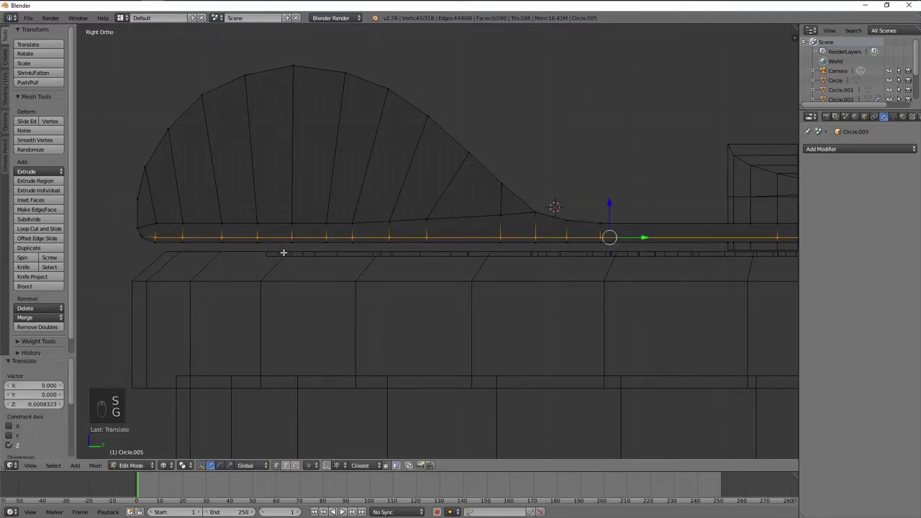
- Nudge the base loop and edge-slide the bottom loop close to the lever's base
{"action": "key", "text": "g"}
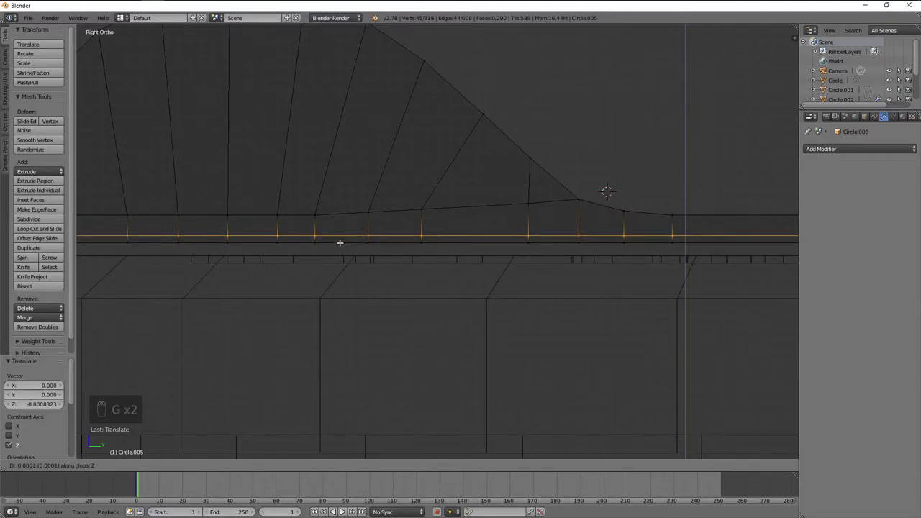
{"action": "key", "text": "z"}
{"action": "key", "text": "a"}
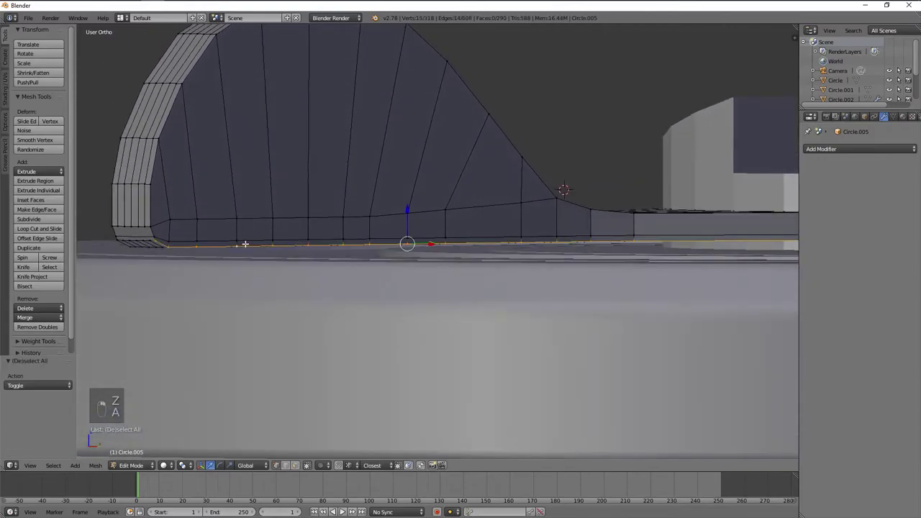
{"action": "key", "text": "z"}
{"action": "key", "text": "KP_1"}
{"action": "key", "text": "KP_3"}
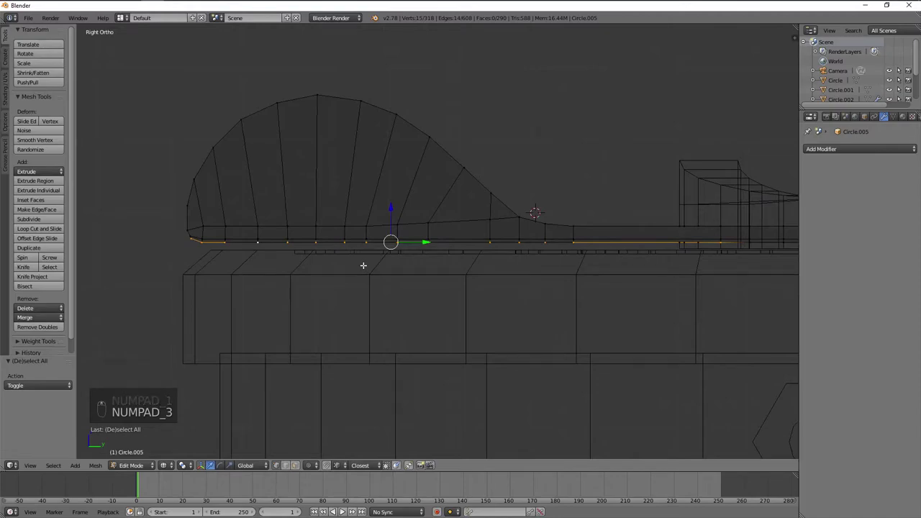
{"action": "key", "text": "a"}
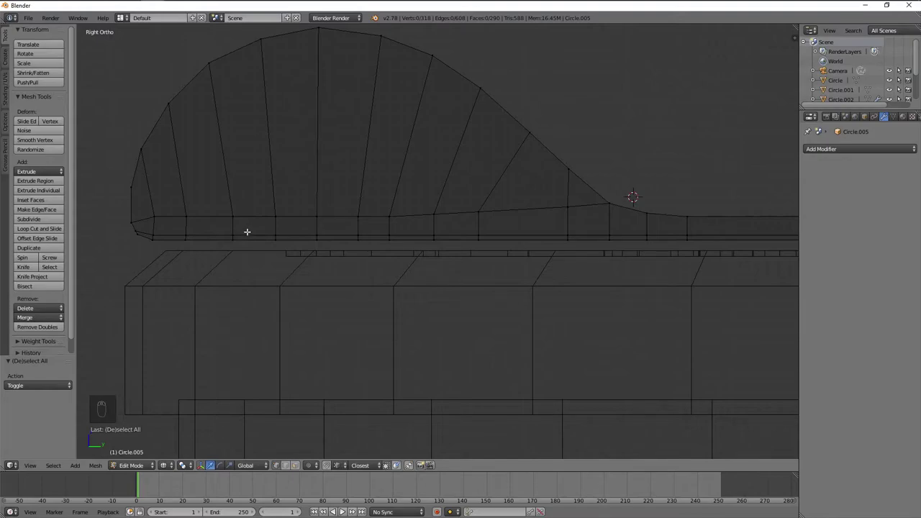
{"action": "key", "text": "z"}
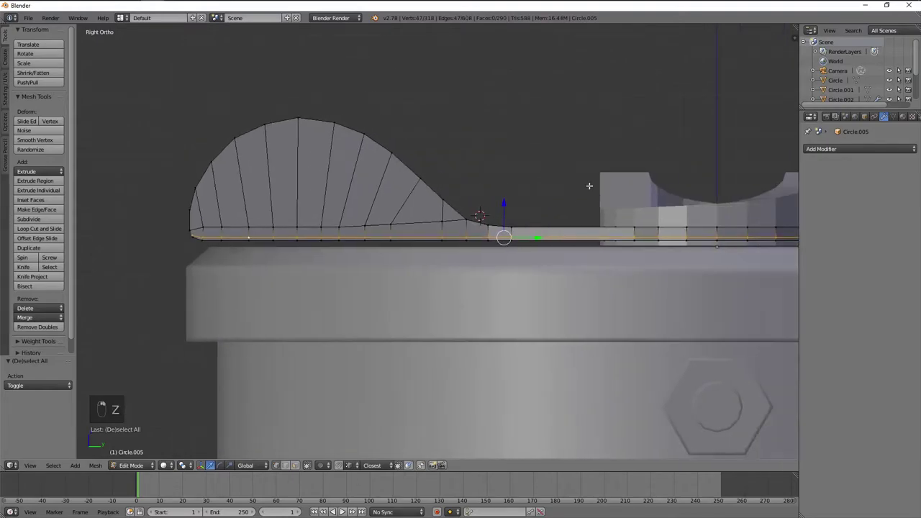
{"action": "key", "text": "g"}
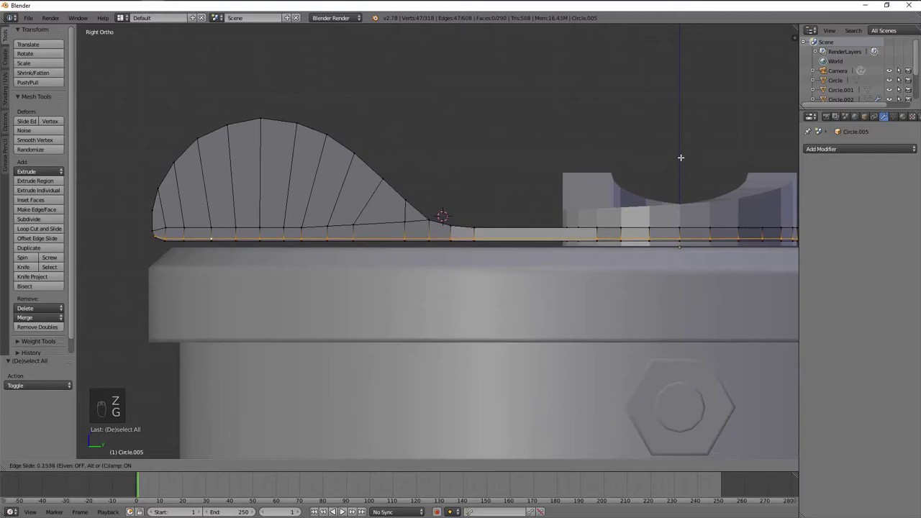
{"action": "left_click", "coordinate": [278, 181]}
- Dissolve the extra vertex at the lever's front corner
{"action": "key", "text": "a"}
{"action": "key", "text": "z"}
{"action": "key", "text": "b"}
{"action": "key", "text": "x"}
{"action": "key", "text": "a"}
{"action": "key", "text": "x"}
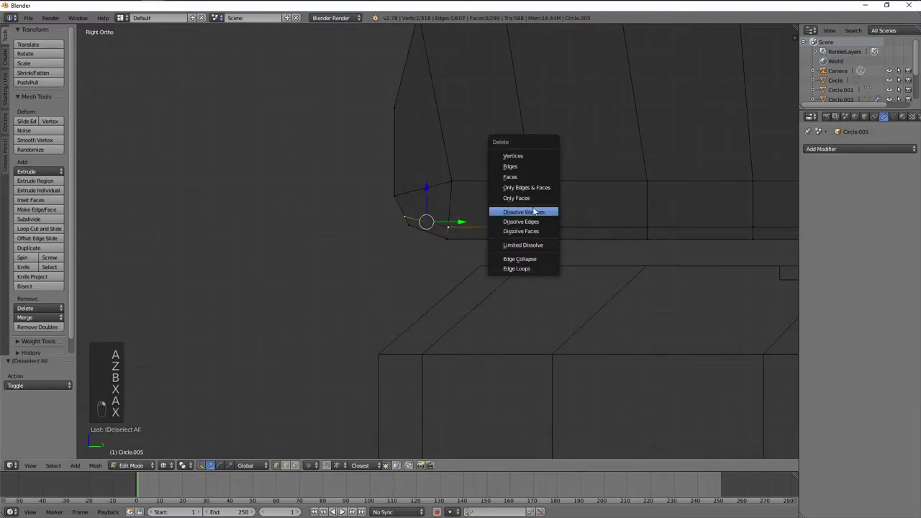
{"action": "key", "text": "a"}
{"action": "key", "text": "z"}
{"action": "key", "text": "x"}
{"action": "key", "text": "z"}
{"action": "key", "text": "x"}
{"action": "key", "text": "z"}
{"action": "key", "text": "a"}
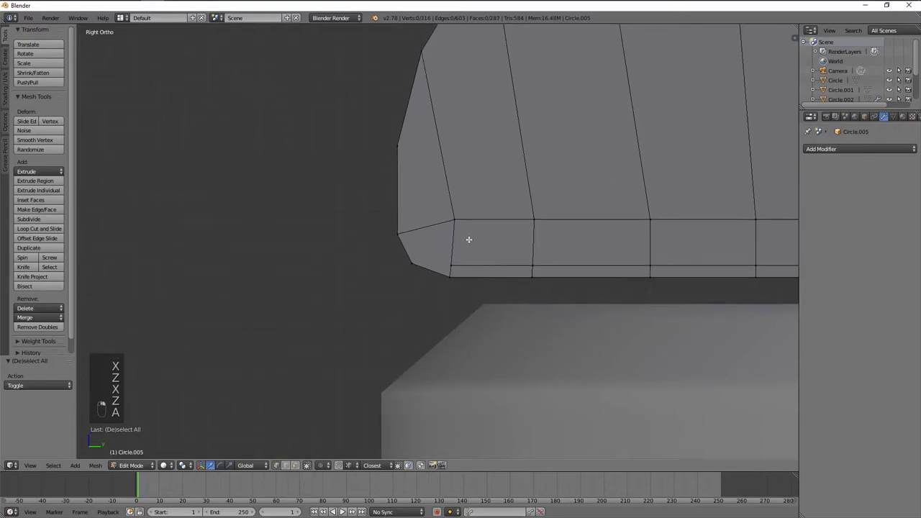
- Join the rounded-front vertices and the lower corner vertices with new edges
{"action": "key", "text": "k"}
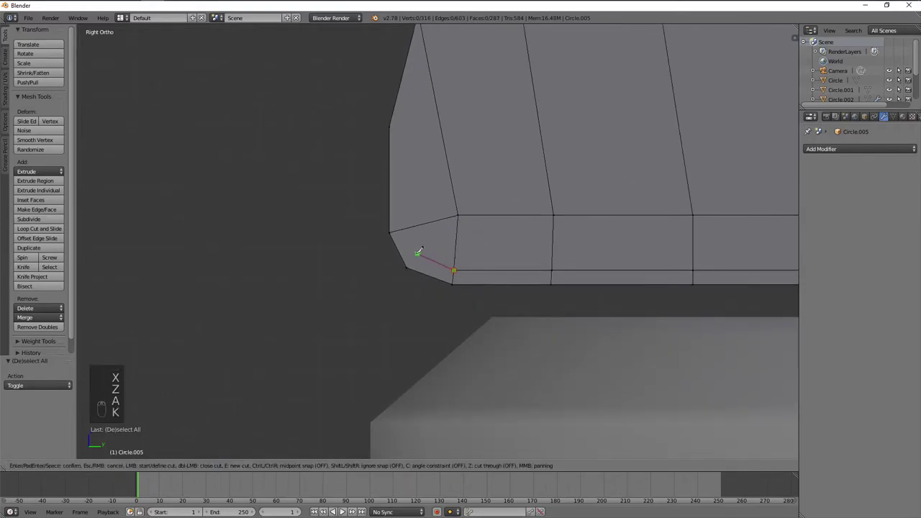
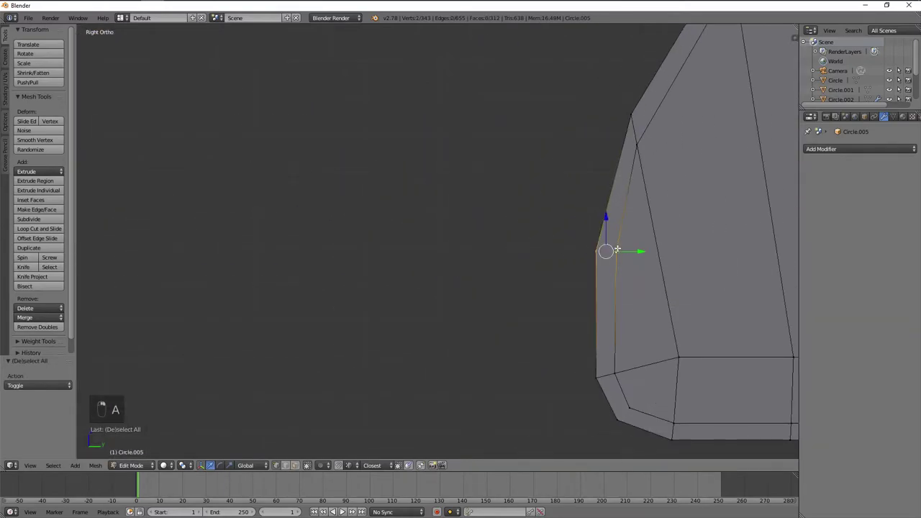
{"action": "key", "text": "j"}
{"action": "key", "text": "a"}
{"action": "key", "text": "g"}
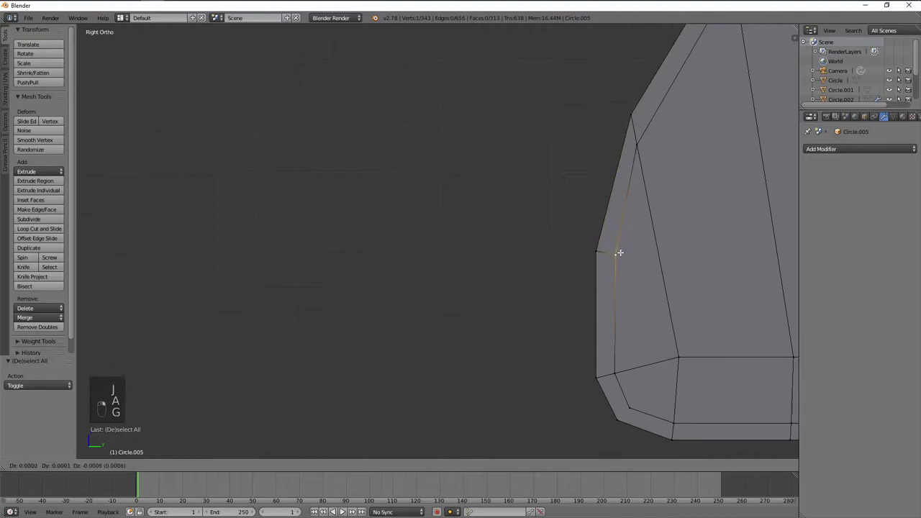
{"action": "key", "text": "a"}
{"action": "key", "text": "g"}
{"action": "key", "text": "a"}
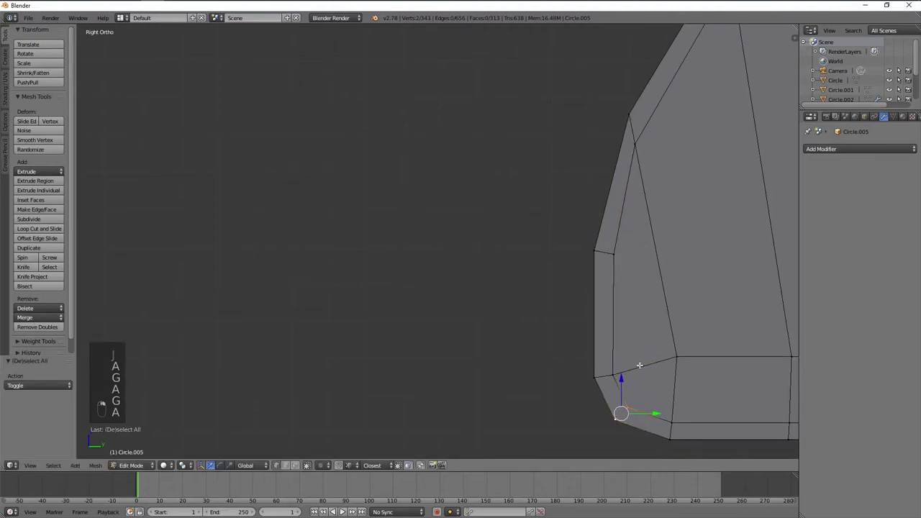
{"action": "key", "text": "j"}
{"action": "key", "text": "a"}
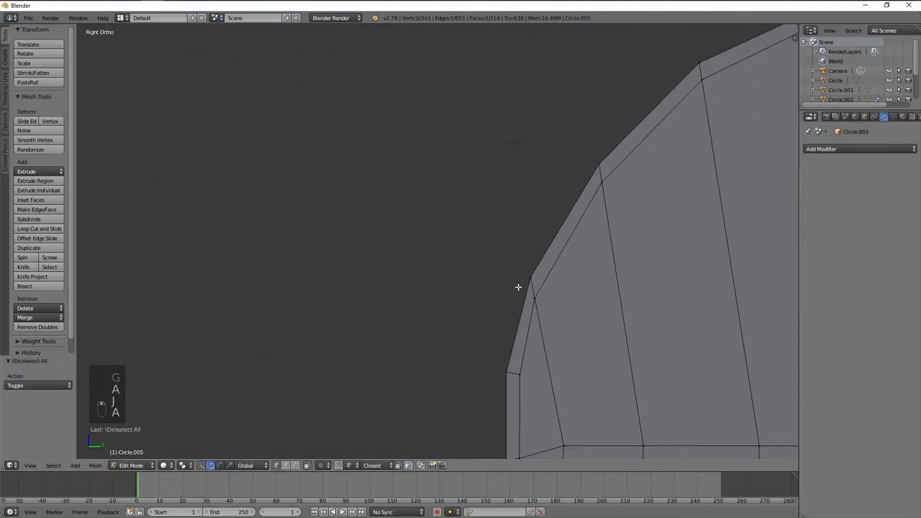
{"action": "key", "text": "g"}
{"action": "key", "text": "a"}
{"action": "key", "text": "g"}
{"action": "key", "text": "a"}
- Merge the two vertices at the tab's bend At Center (Alt+M)
{"action": "key", "text": "g"}
{"action": "key", "text": "a"}
{"action": "key", "text": "g"}
{"action": "key", "text": "a"}
{"action": "key", "text": "g"}
{"action": "key", "text": "a"}
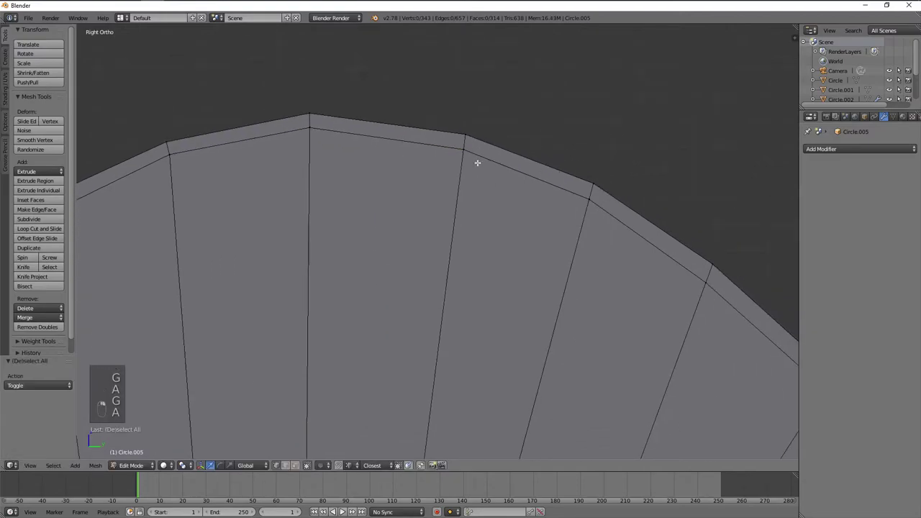
{"action": "key", "text": "g"}
{"action": "key", "text": "a"}
{"action": "key", "text": "g"}
{"action": "key", "text": "a"}
{"action": "key", "text": "g"}
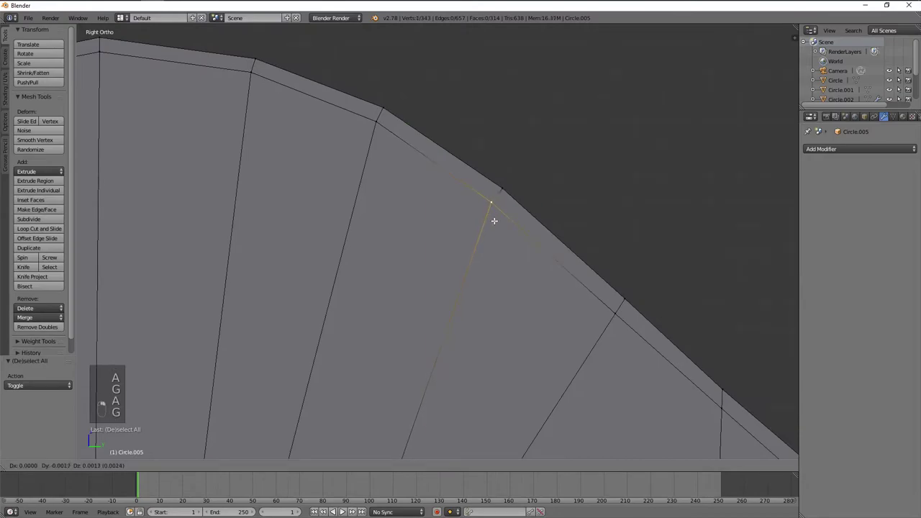
{"action": "key", "text": "a"}
{"action": "left_click", "coordinate": [621, 327]}
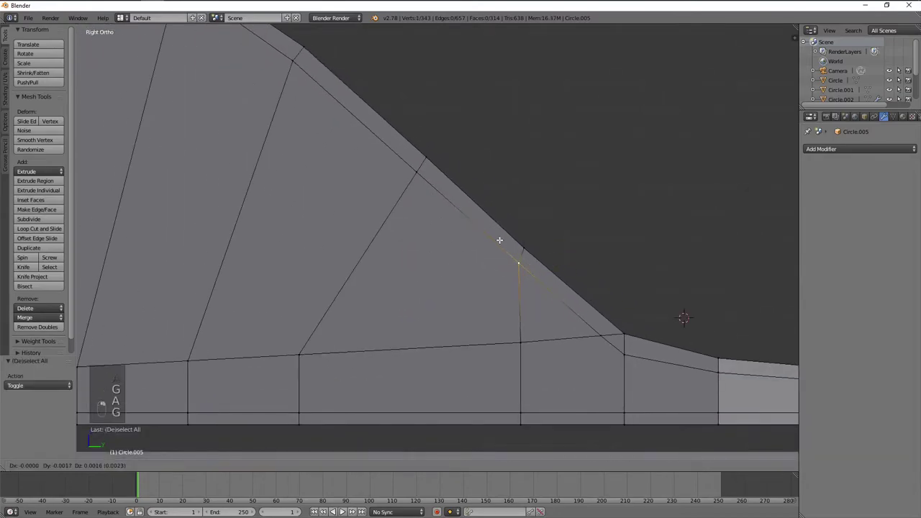
{"action": "key", "text": "a"}
{"action": "key", "text": "w"}
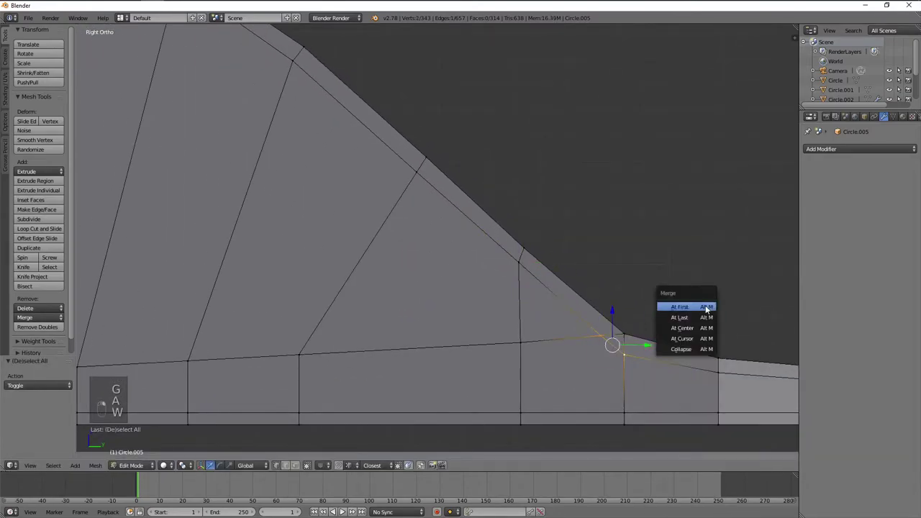
{"action": "key", "text": "g"}
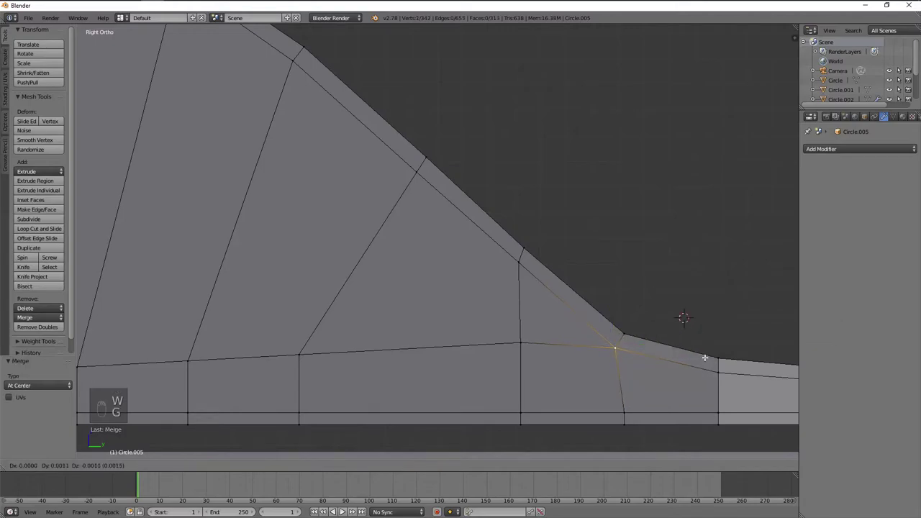
{"action": "key", "text": "a"}
{"action": "key", "text": "g"}
- Check the lever from the side, in perspective, and the lid from the top
{"action": "key", "text": "a"}
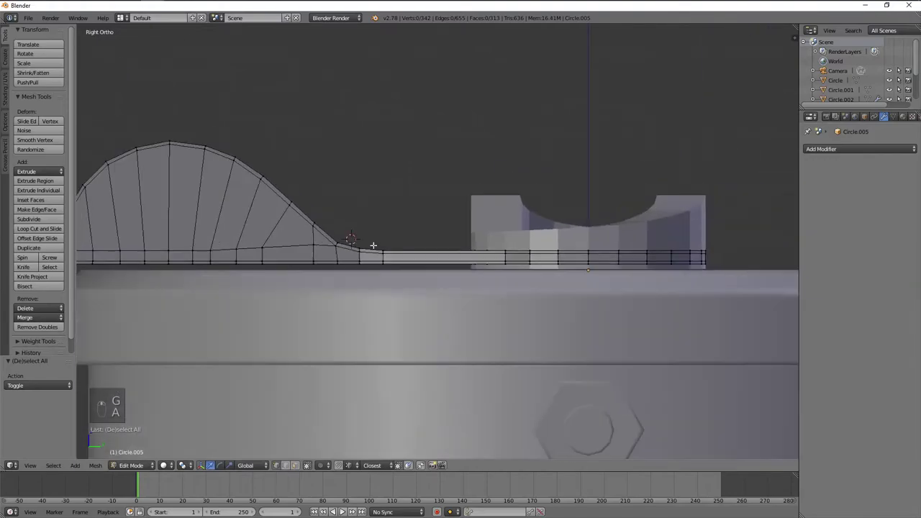
{"action": "key", "text": "ctrl+r"}
{"action": "key", "text": "ctrl+r"}
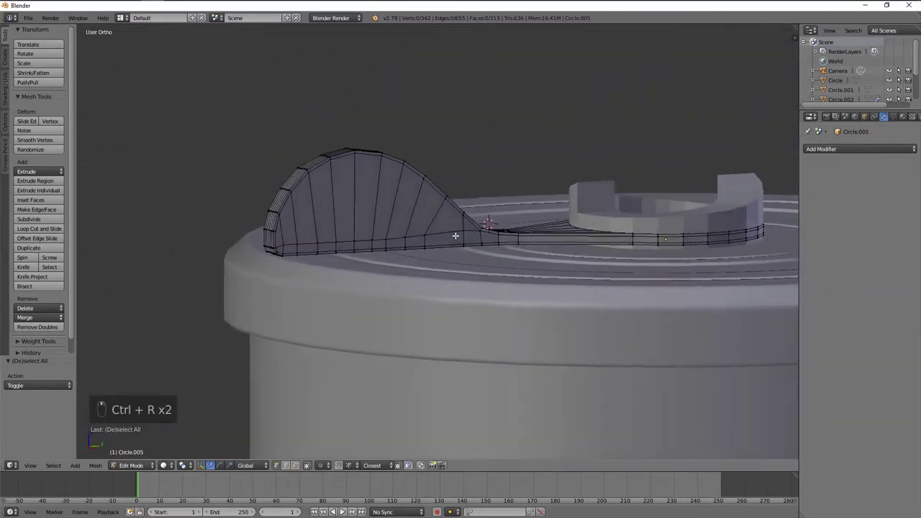
{"action": "key", "text": "KP_7"}
- Box-select one half of the lever through the mesh and delete its faces
{"action": "key", "text": "z"}
{"action": "key", "text": "b"}
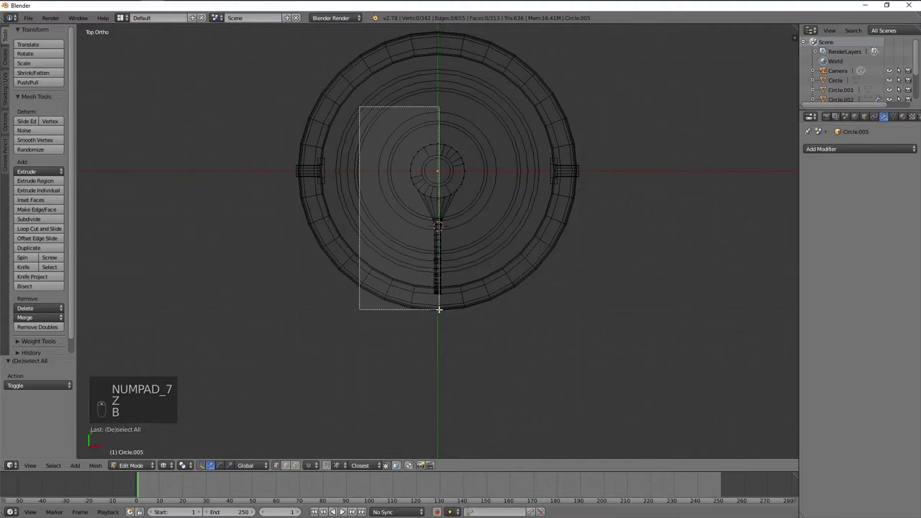
{"action": "key", "text": "z"}
{"action": "key", "text": "z"}
{"action": "key", "text": "x"}
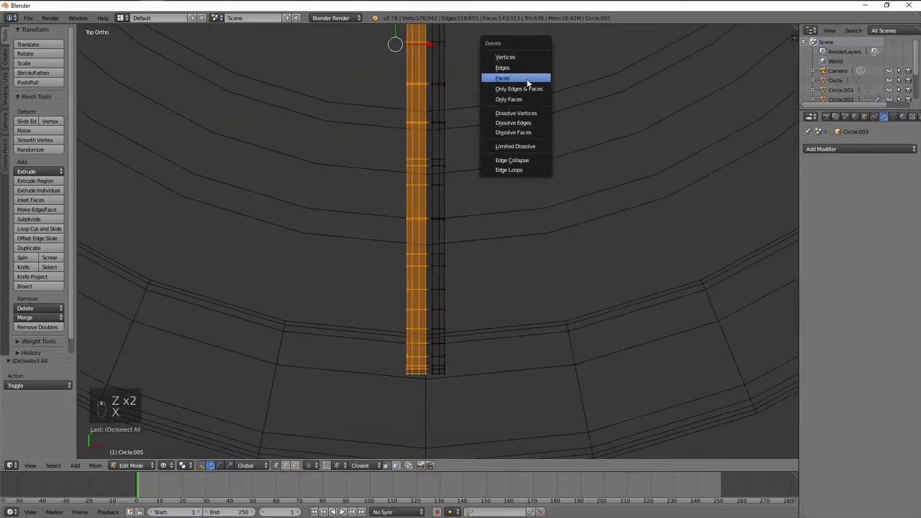
{"action": "middle_click", "coordinate": [534, 81]}
{"action": "key", "text": "a"}
{"action": "left_click_drag", "start_coordinate": [535, 88], "coordinate": [544, 186]}
- Duplicate the remaining half and mirror it with scale -1 on X
{"action": "key", "text": "shift+d"}
{"action": "key", "text": "s"}
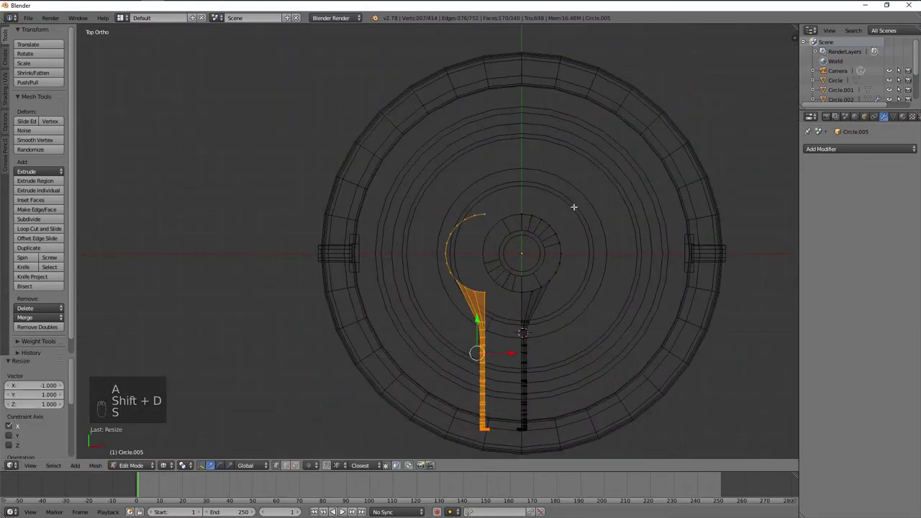
{"action": "key", "text": "a"}
{"action": "key", "text": "b"}
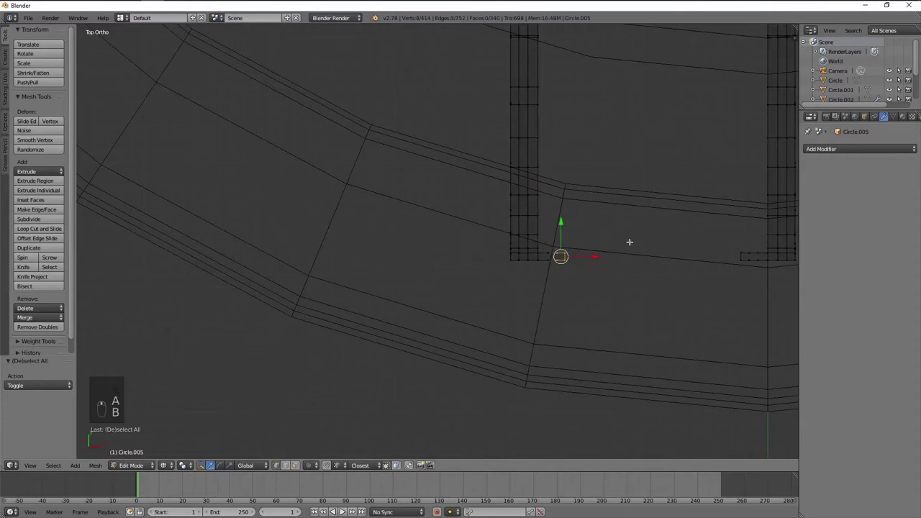
{"action": "key", "text": "b"}
{"action": "key", "text": "x"}
{"action": "key", "text": "ctrl+z"}
{"action": "key", "text": "x"}
{"action": "key", "text": "b"}
{"action": "key", "text": "x"}
{"action": "key", "text": "a"}
{"action": "key", "text": "a"}
{"action": "key", "text": "b"}
{"action": "key", "text": "ctrl+l"}
{"action": "key", "text": "g"}
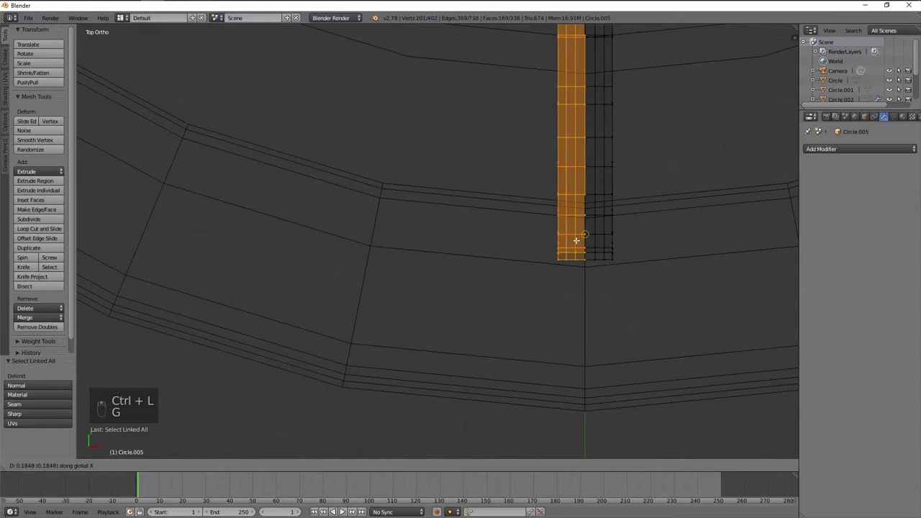
- Select all the lever geometry and weld the overlapping vertices with Remove Doubles
{"action": "key", "text": "z"}
{"action": "key", "text": "g"}
{"action": "key", "text": "a"}
{"action": "key", "text": "a"}
{"action": "key", "text": "w"}
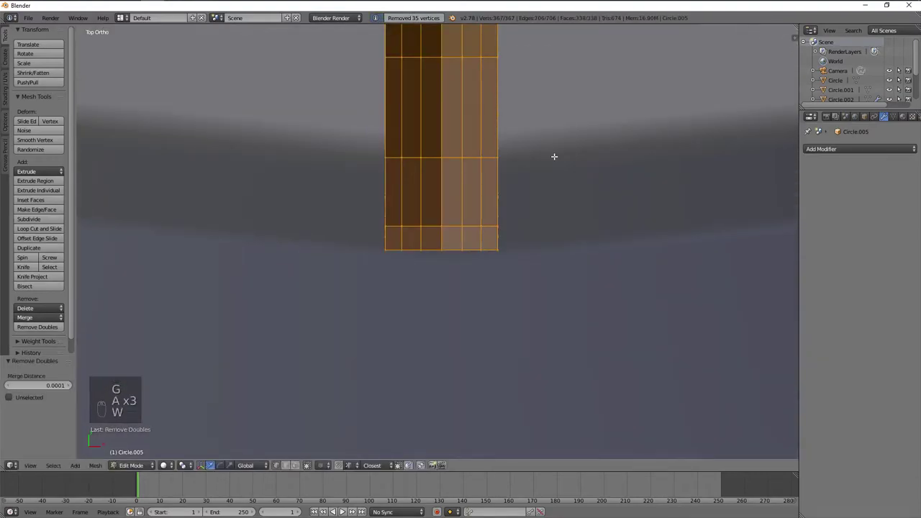
{"action": "key", "text": "ctrl+n"}
{"action": "key", "text": "a"}
- Fill the gap in the strap with Bridge Edge Loops between its two edge loops
{"action": "left_click_drag", "start_coordinate": [444, 201], "coordinate": [425, 217]}
{"action": "left_click", "coordinate": [423, 197]}
{"action": "left_click", "coordinate": [421, 170]}
{"action": "key", "text": "a"}
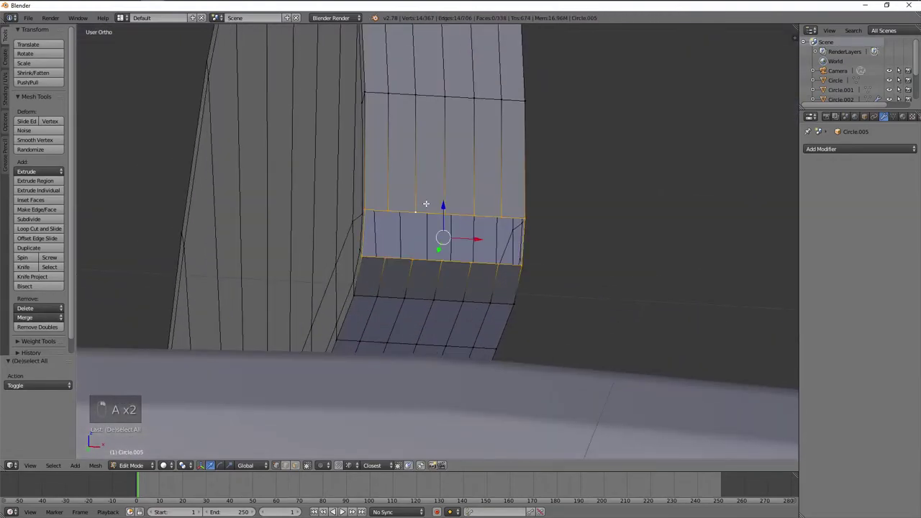
{"action": "key", "text": "ctrl+e"}
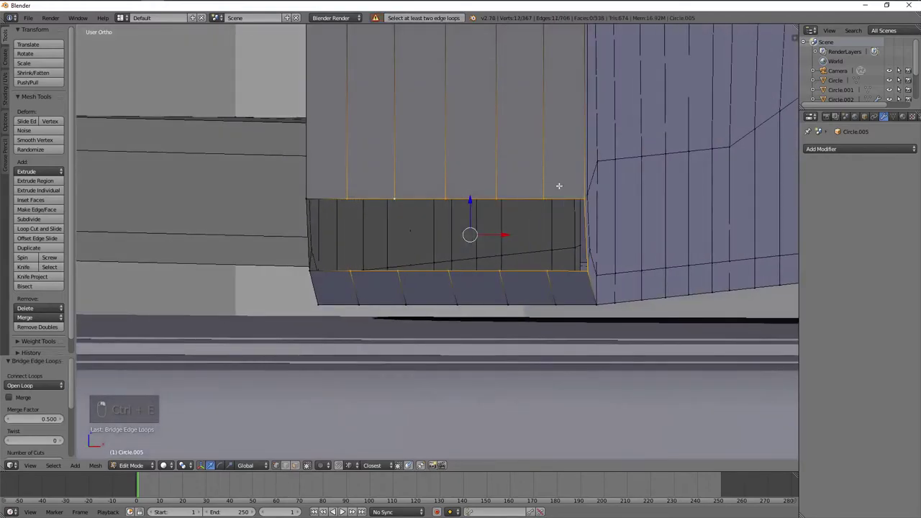
{"action": "left_click_drag", "start_coordinate": [589, 213], "coordinate": [344, 193]}
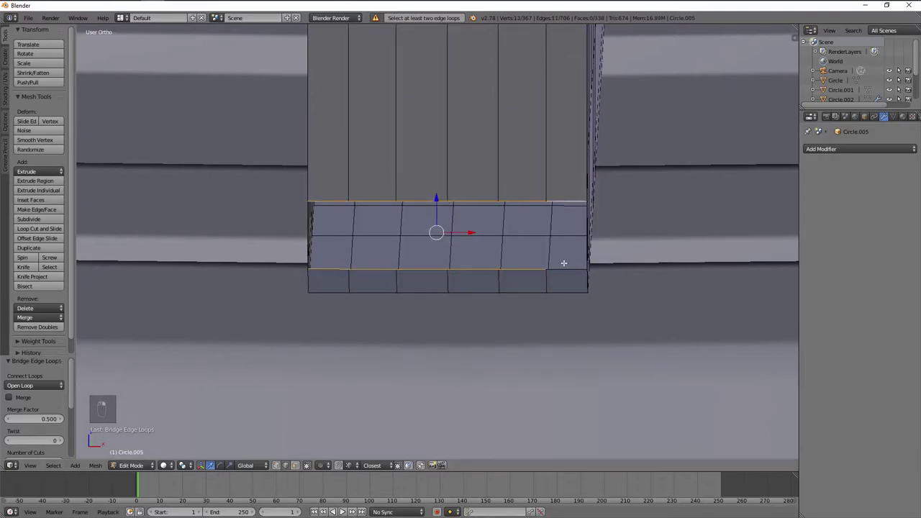
{"action": "key", "text": "ctrl+e"}
{"action": "left_click_drag", "start_coordinate": [622, 250], "coordinate": [476, 238]}
{"action": "key", "text": "a"}
{"action": "key", "text": "ctrl+r"}
- Leave Edit Mode and review the smooth-shaded lever
{"action": "key", "text": "Tab"}
{"action": "left_click_drag", "start_coordinate": [34, 174], "coordinate": [318, 239]}
{"action": "key", "text": "Tab"}
{"action": "key", "text": "a"}
{"action": "key", "text": "a"}
{"action": "key", "text": "Tab"}
{"action": "middle_click", "coordinate": [457, 136]}
- Inspect the lever from the front and side, entering Edit Mode framed on the strap's bend
{"action": "left_click_drag", "start_coordinate": [482, 131], "coordinate": [461, 155]}
{"action": "middle_click", "coordinate": [339, 170]}
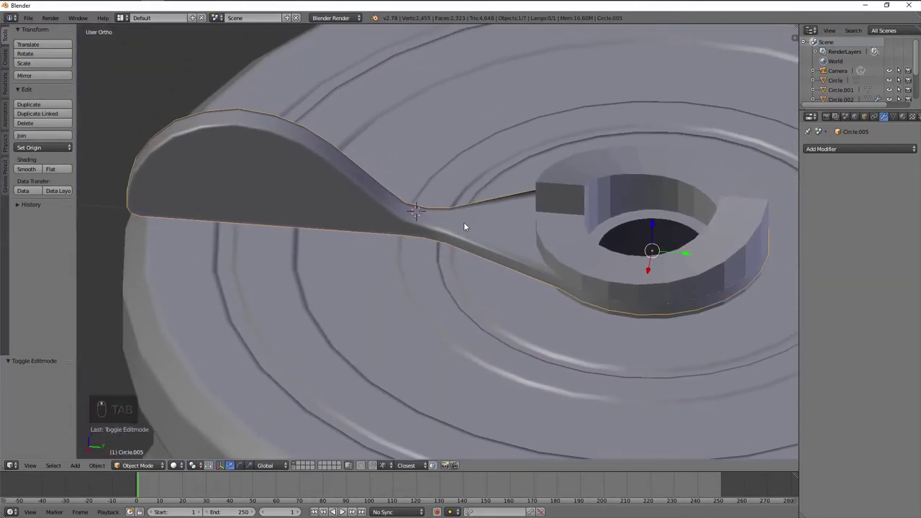
{"action": "left_click_drag", "start_coordinate": [394, 219], "coordinate": [419, 220]}
{"action": "left_click_drag", "start_coordinate": [431, 216], "coordinate": [450, 208]}
{"action": "left_click_drag", "start_coordinate": [455, 206], "coordinate": [449, 240]}
{"action": "key", "text": "a"}
{"action": "middle_click", "coordinate": [438, 238]}
{"action": "middle_click", "coordinate": [433, 236]}
{"action": "left_click_drag", "start_coordinate": [406, 236], "coordinate": [387, 259]}
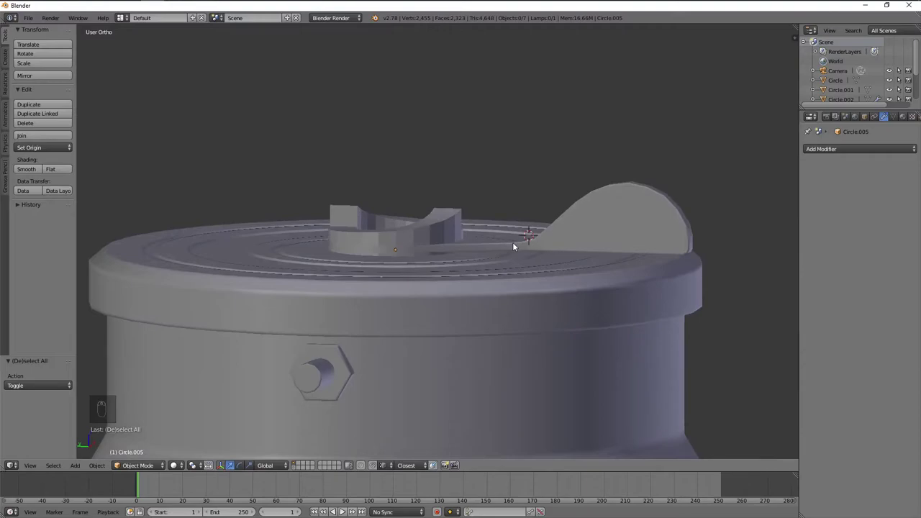
{"action": "key", "text": "KP_1"}
{"action": "key", "text": "KP_3"}
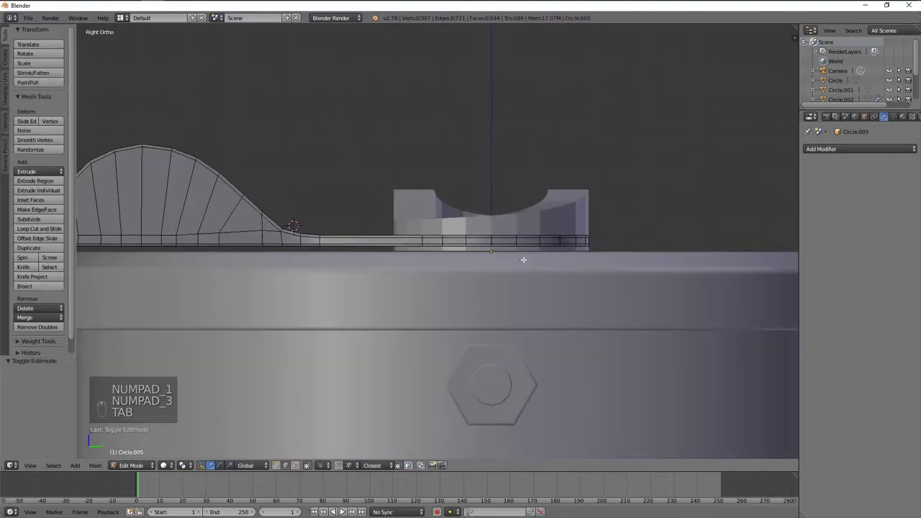
{"action": "key", "text": "Tab"}
{"action": "key", "text": "a"}
{"action": "key", "text": "a"}
{"action": "left_click_drag", "start_coordinate": [406, 230], "coordinate": [474, 232]}
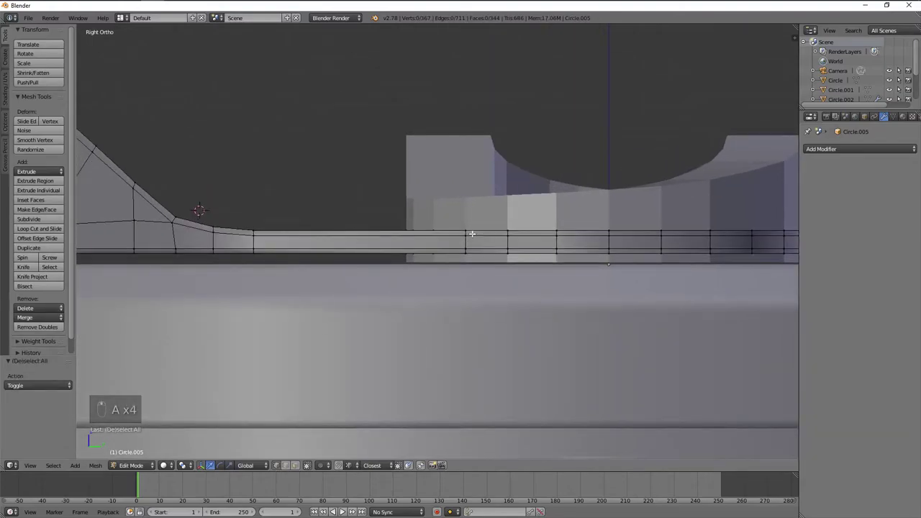
{"action": "left_click_drag", "start_coordinate": [362, 224], "coordinate": [450, 224]}
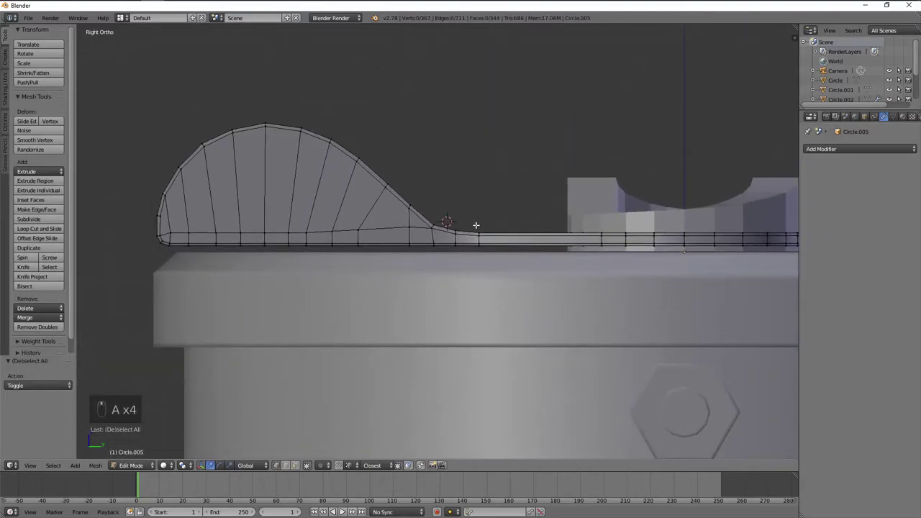
- Select the strap's top edge loop in see-through view and lower it along Z to thin the strap
{"action": "key", "text": "z"}
{"action": "key", "text": "b"}
{"action": "left_click", "coordinate": [550, 232]}
{"action": "key", "text": "Tab"}
{"action": "key", "text": "z"}
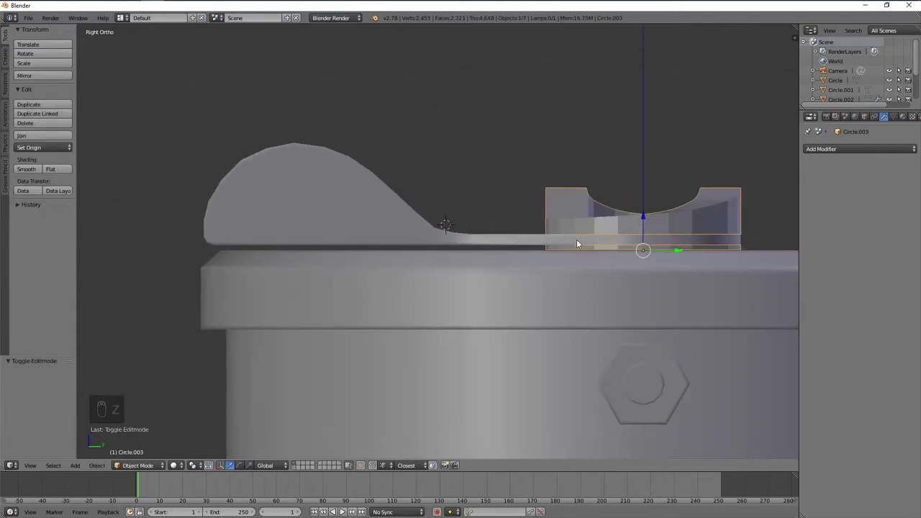
{"action": "key", "text": "Tab"}
{"action": "key", "text": "z"}
{"action": "key", "text": "a"}
{"action": "key", "text": "a"}
{"action": "key", "text": "b"}
{"action": "key", "text": "b"}
{"action": "key", "text": "b"}
{"action": "key", "text": "b"}
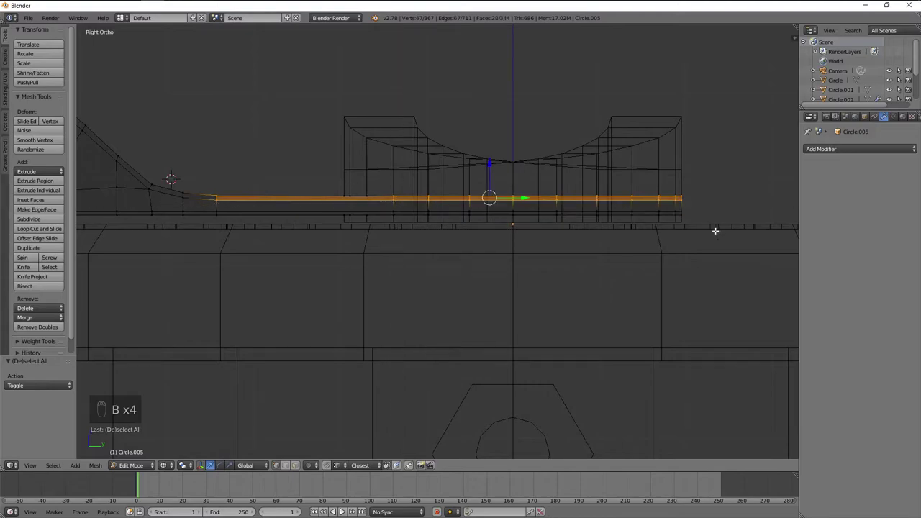
{"action": "key", "text": "z"}
{"action": "key", "text": "g"}
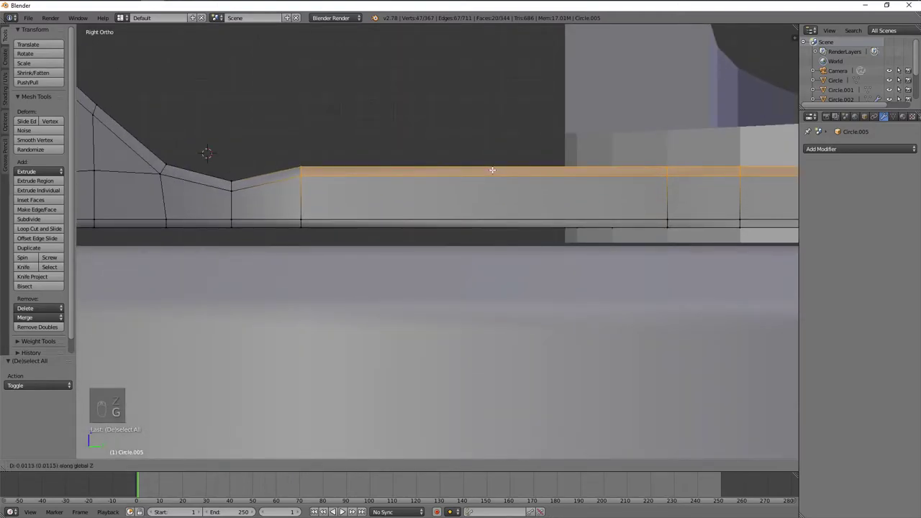
{"action": "key", "text": "a"}
{"action": "key", "text": "z"}
{"action": "key", "text": "b"}
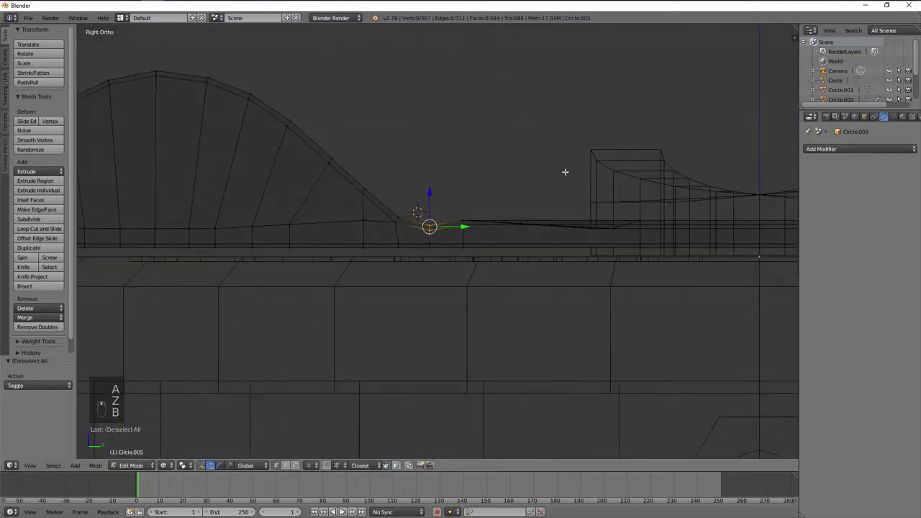
- Undo and redo the move from side view, dropping the strap loop around the ring straight down
{"action": "key", "text": "ctrl+z"}
{"action": "key", "text": "ctrl+z"}
{"action": "key", "text": "ctrl+z"}
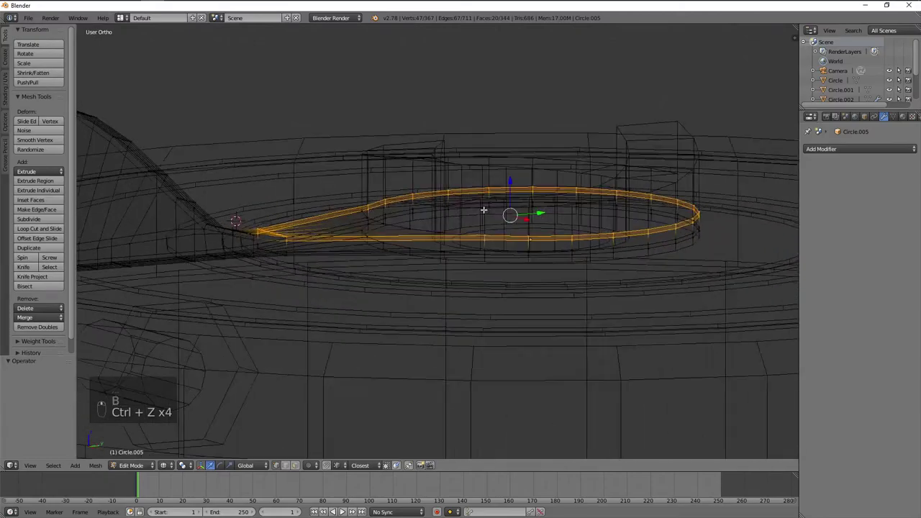
{"action": "key", "text": "z"}
{"action": "key", "text": "KP_1"}
{"action": "key", "text": "KP_3"}
{"action": "key", "text": "z"}
{"action": "key", "text": "b"}
{"action": "key", "text": "g"}
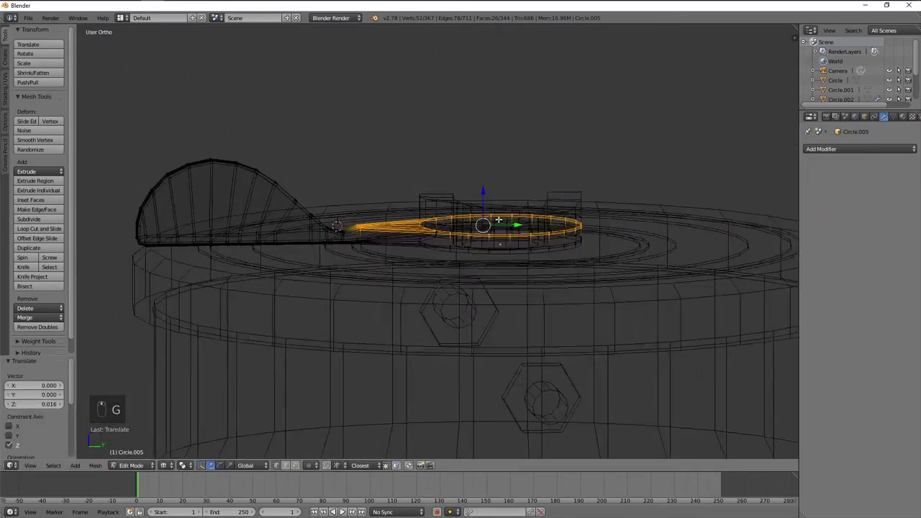
{"action": "key", "text": "z"}
{"action": "key", "text": "KP_1"}
{"action": "key", "text": "KP_3"}
{"action": "key", "text": "z"}
{"action": "key", "text": "g"}
{"action": "key", "text": "a"}
{"action": "key", "text": "b"}
- Slide the vertices at the tab's bend to smooth the curve into the raised tab, then leave Edit Mode
{"action": "left_click", "coordinate": [284, 217]}
{"action": "left_click", "coordinate": [285, 216]}
{"action": "key", "text": "a"}
{"action": "left_click_drag", "start_coordinate": [259, 225], "coordinate": [310, 213]}
{"action": "key", "text": "b"}
{"action": "key", "text": "g"}
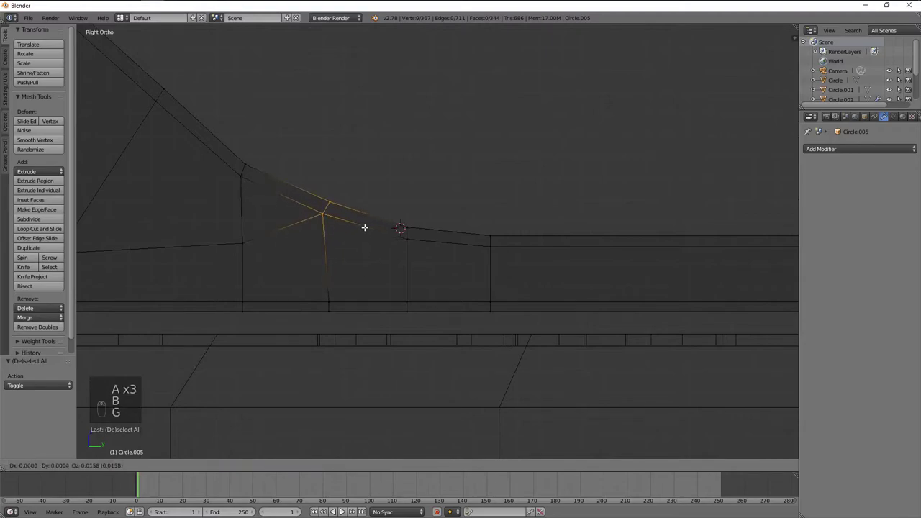
{"action": "key", "text": "a"}
{"action": "key", "text": "z"}
{"action": "key", "text": "Tab"}
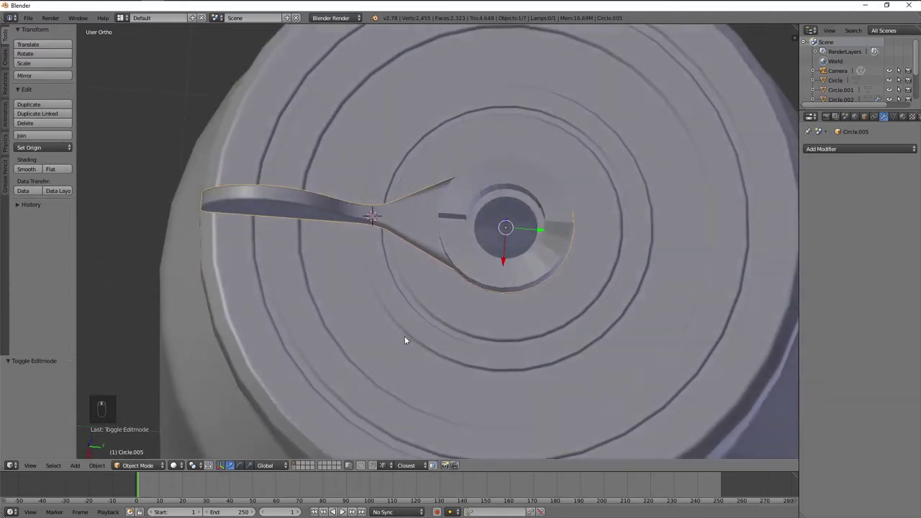
- From top view, isolate the pull-tab by hiding everything else and start editing its mesh
{"action": "left_click_drag", "start_coordinate": [572, 317], "coordinate": [539, 283]}
{"action": "key", "text": "Tab"}
{"action": "key", "text": "KP_7"}
{"action": "key", "text": "z"}
{"action": "key", "text": "z"}
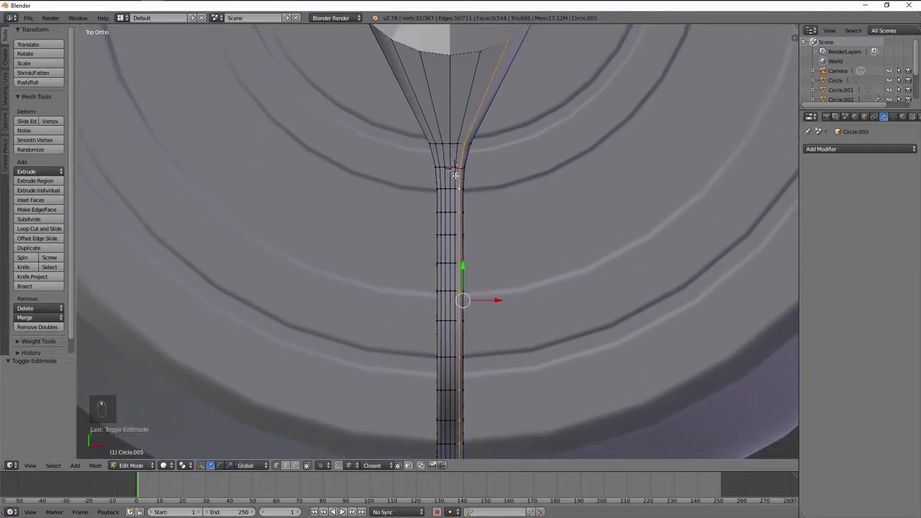
{"action": "key", "text": "z"}
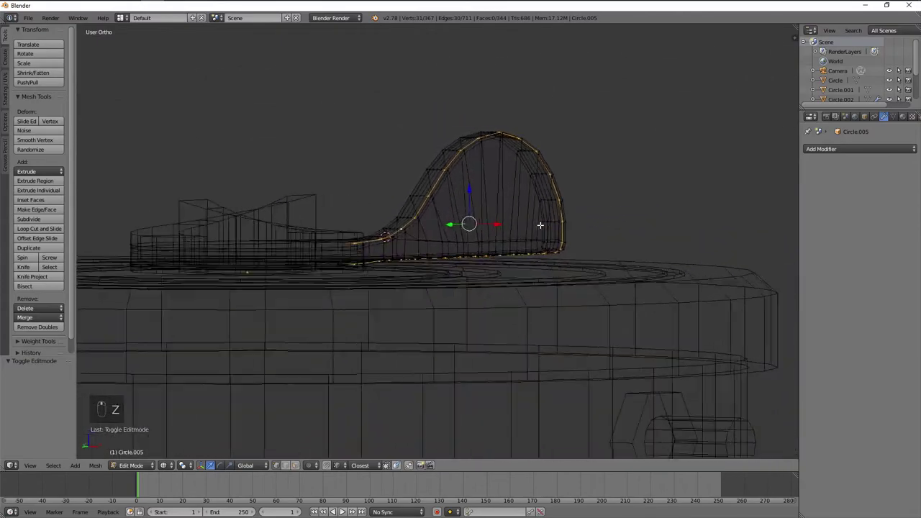
{"action": "key", "text": "z"}
{"action": "key", "text": "a"}
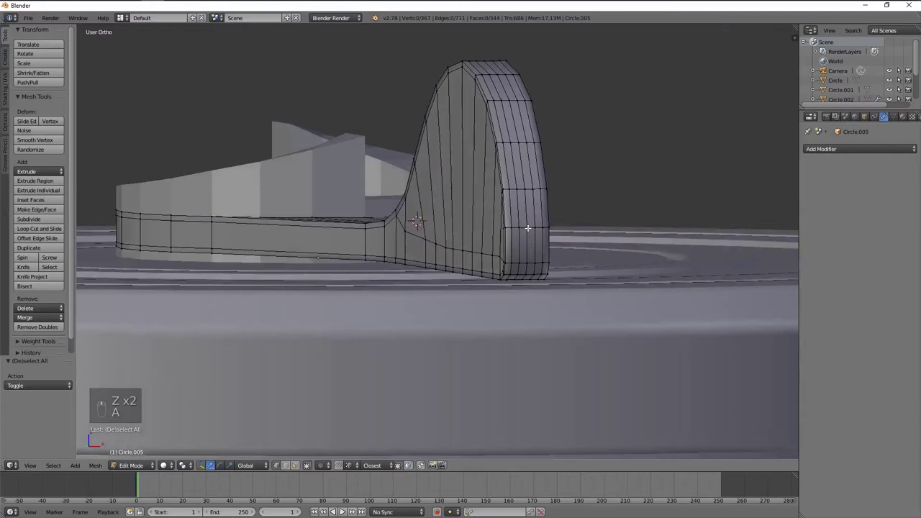
{"action": "middle_click", "coordinate": [534, 233]}
{"action": "key", "text": "Tab"}
{"action": "key", "text": "ctrl+i"}
{"action": "key", "text": "h"}
{"action": "key", "text": "Tab"}
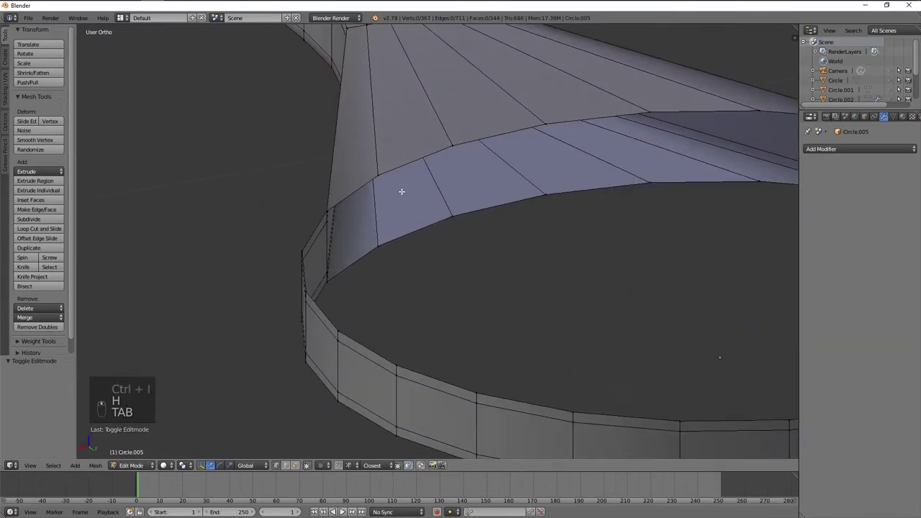
- Add an extra edge loop across the stem where it meets the ring, redoing it until placed right
{"action": "key", "text": "ctrl+r"}
{"action": "left_click_drag", "start_coordinate": [357, 182], "coordinate": [501, 184]}
{"action": "key", "text": "ctrl+r"}
{"action": "key", "text": "ctrl+z"}
{"action": "key", "text": "ctrl+z"}
{"action": "key", "text": "ctrl+r"}
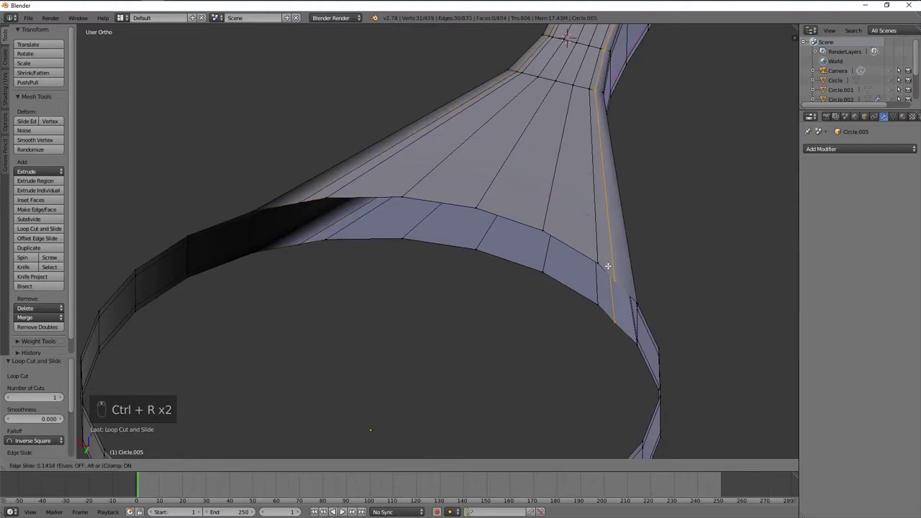
{"action": "key", "text": "ctrl+r"}
{"action": "key", "text": "a"}
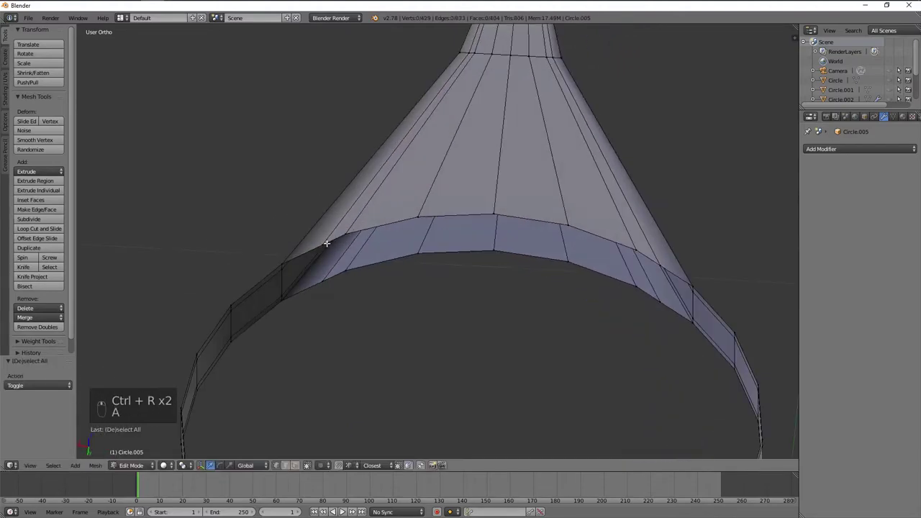
- Slide the corner vertices along the ring edge to even out the stem joint
{"action": "key", "text": "g"}
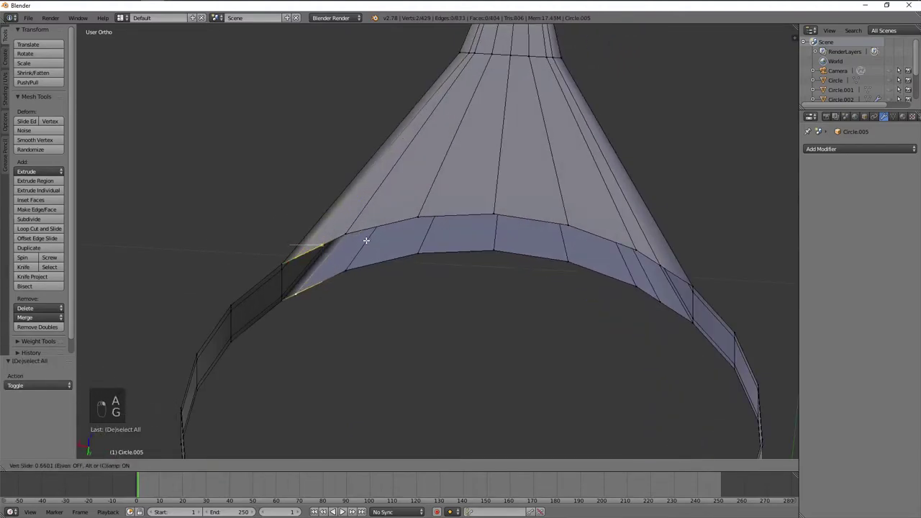
{"action": "left_click_drag", "start_coordinate": [379, 240], "coordinate": [506, 195]}
{"action": "key", "text": "g"}
{"action": "left_click_drag", "start_coordinate": [505, 195], "coordinate": [585, 195]}
{"action": "key", "text": "a"}
{"action": "key", "text": "g"}
{"action": "middle_click", "coordinate": [652, 220]}
{"action": "key", "text": "g"}
- Scale the joint vertices slightly apart to smooth the flare, then leave Edit Mode to review
{"action": "key", "text": "a"}
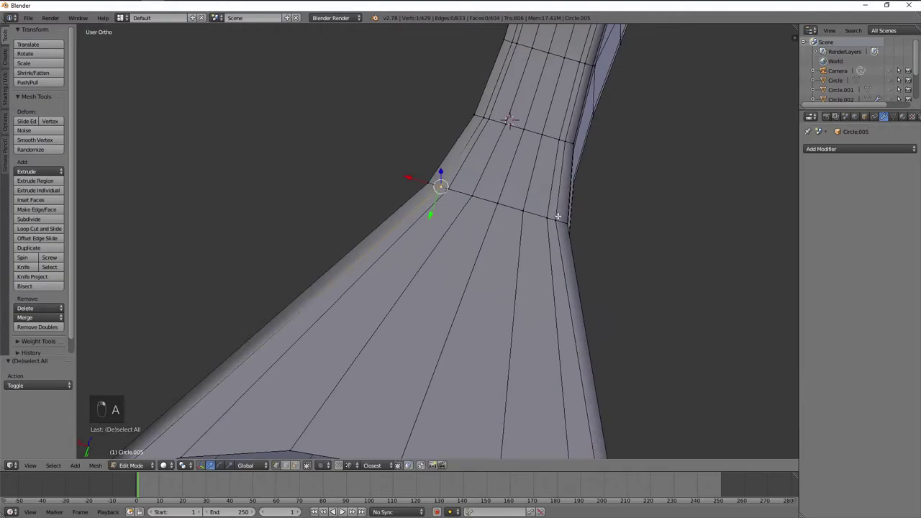
{"action": "key", "text": "g"}
{"action": "key", "text": "s"}
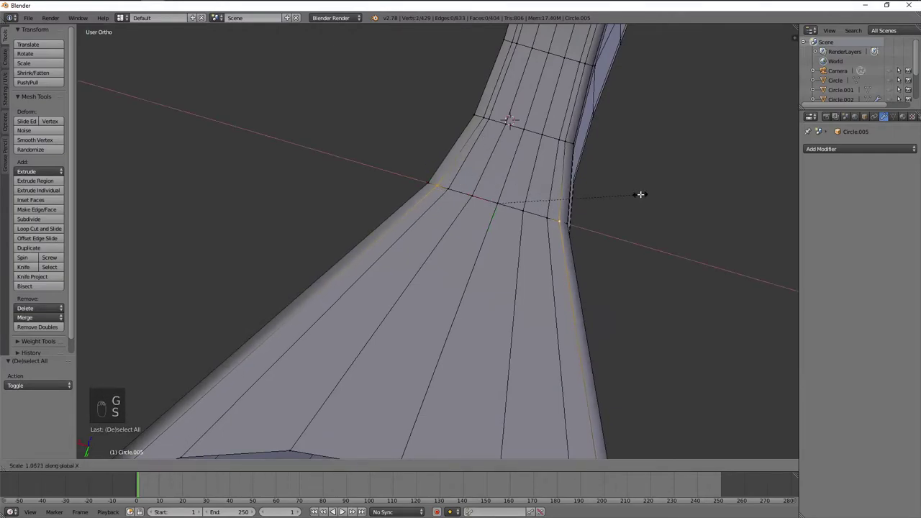
{"action": "key", "text": "a"}
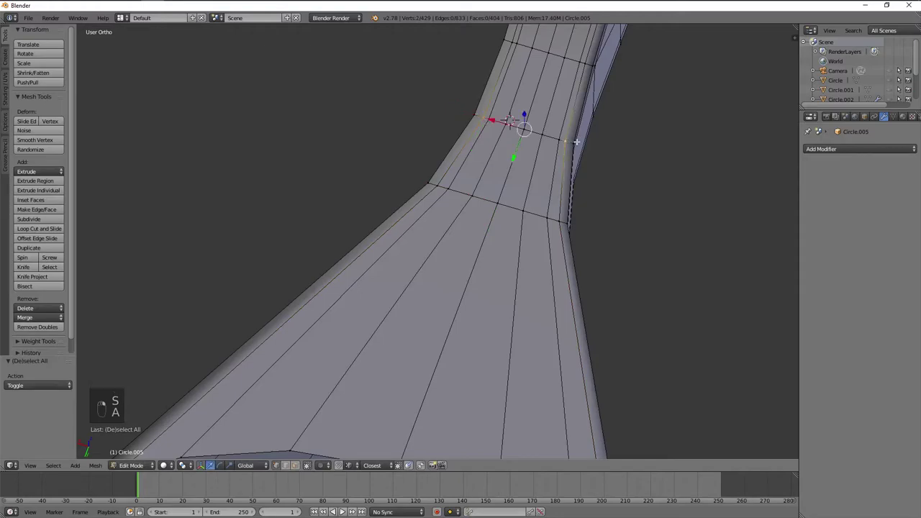
{"action": "key", "text": "Tab"}
{"action": "key", "text": "Tab"}
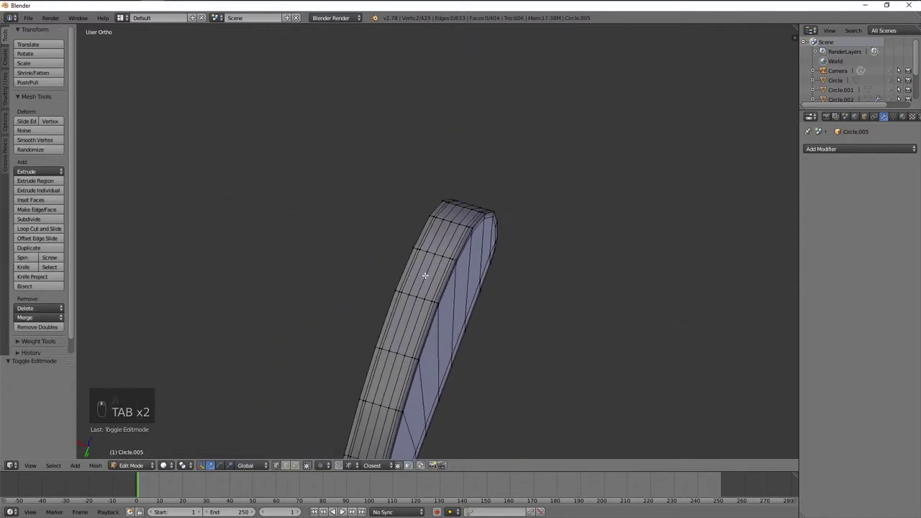
{"action": "left_click_drag", "start_coordinate": [511, 197], "coordinate": [475, 173]}
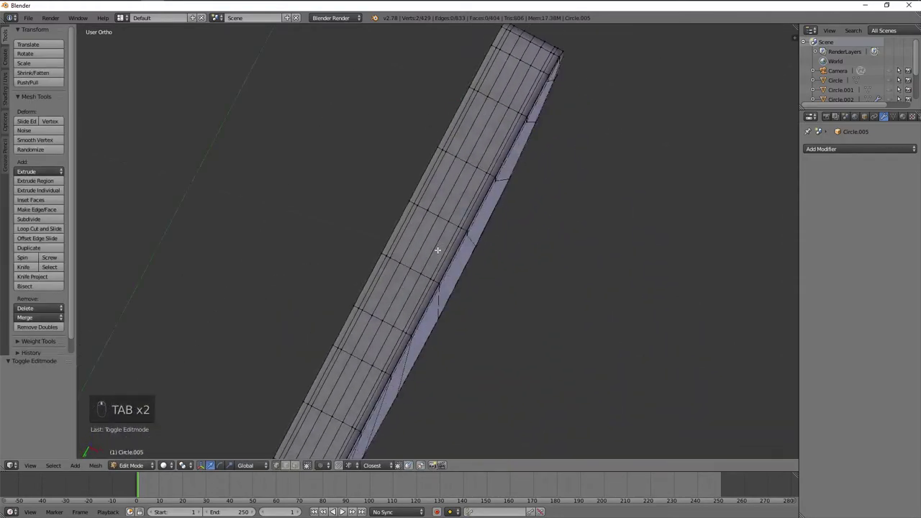
{"action": "key", "text": "Tab"}
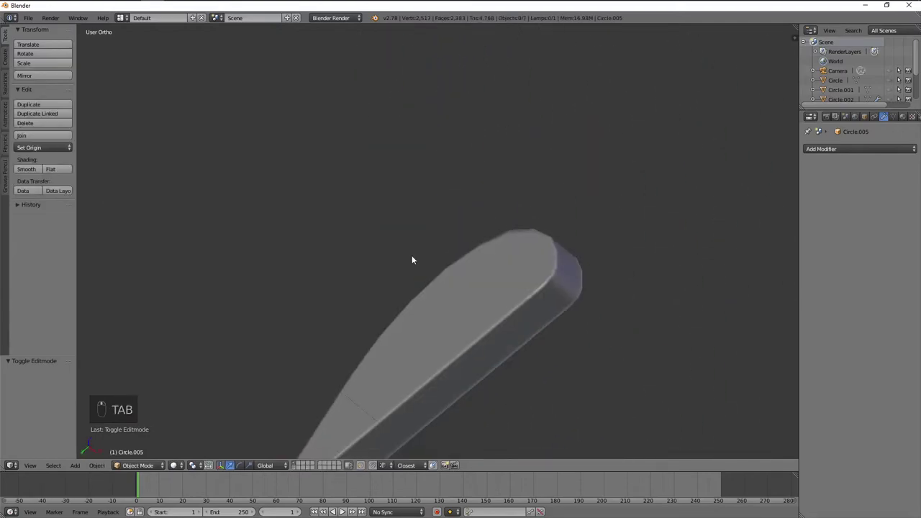
- Back in Edit Mode on the tab, dissolve the edge loop running down the stem
{"action": "key", "text": "ctrl+2"}
{"action": "key", "text": "ctrl+2"}
{"action": "left_click_drag", "start_coordinate": [915, 168], "coordinate": [511, 236]}
{"action": "key", "text": "Tab"}
{"action": "key", "text": "a"}
{"action": "key", "text": "a"}
{"action": "key", "text": "a"}
{"action": "key", "text": "a"}
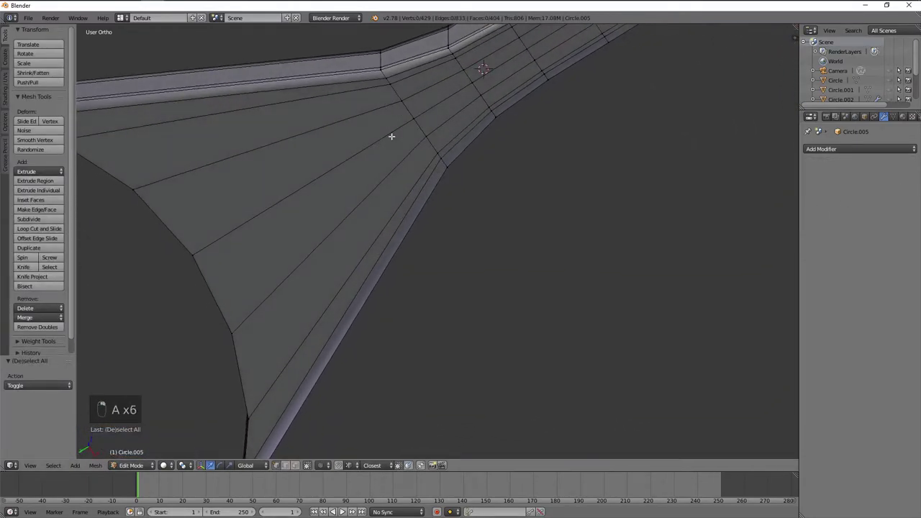
{"action": "left_click_drag", "start_coordinate": [461, 167], "coordinate": [397, 224]}
{"action": "left_click", "coordinate": [480, 311]}
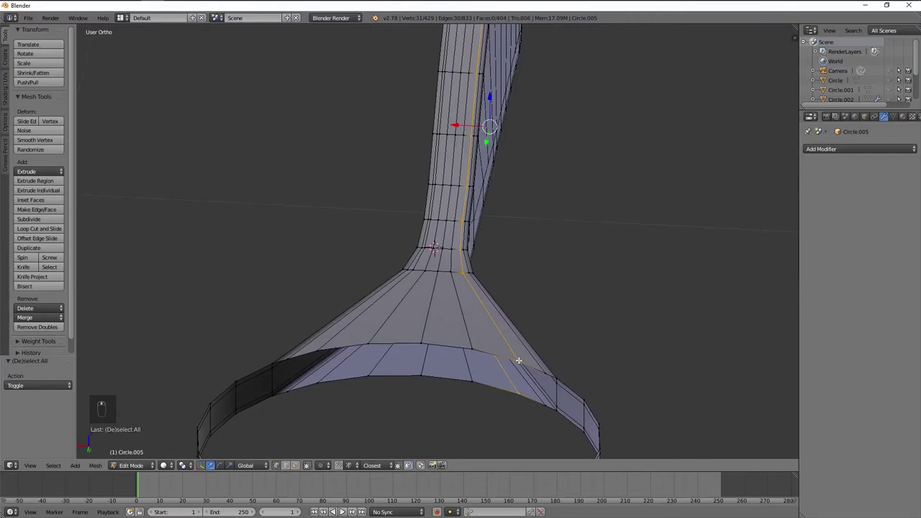
{"action": "key", "text": "x"}
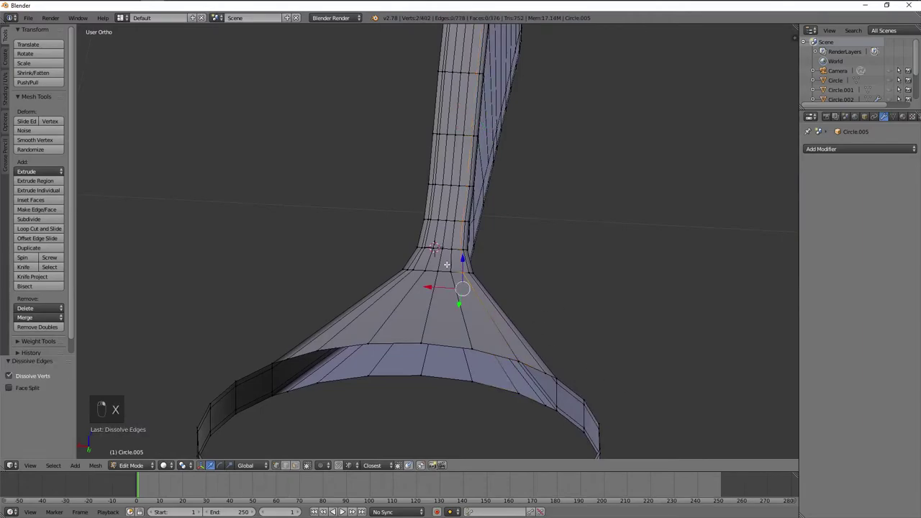
- Inspect the flare in wireframe and from the top view, toggling selections around the junction
{"action": "key", "text": "z"}
{"action": "key", "text": "b"}
{"action": "key", "text": "z"}
{"action": "key", "text": "x"}
{"action": "key", "text": "a"}
{"action": "key", "text": "z"}
{"action": "key", "text": "b"}
{"action": "key", "text": "z"}
{"action": "key", "text": "x"}
{"action": "key", "text": "z"}
{"action": "key", "text": "a"}
{"action": "key", "text": "z"}
{"action": "key", "text": "b"}
{"action": "key", "text": "x"}
{"action": "key", "text": "a"}
{"action": "key", "text": "KP_7"}
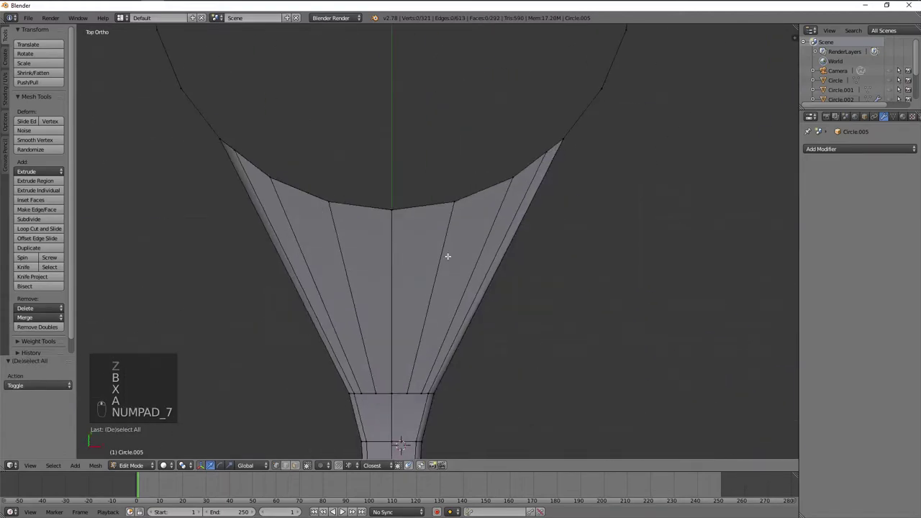
{"action": "key", "text": "z"}
{"action": "key", "text": "z"}
{"action": "key", "text": "x"}
- Try repeated dissolves at the flare and undo them back to the clean starting state
{"action": "key", "text": "shift+r"}
{"action": "key", "text": "shift+r"}
{"action": "key", "text": "shift+r"}
{"action": "key", "text": "ctrl+z"}
{"action": "key", "text": "ctrl+z"}
{"action": "key", "text": "ctrl+z"}
{"action": "key", "text": "ctrl+z"}
{"action": "key", "text": "ctrl+z"}
{"action": "key", "text": "ctrl+z"}
{"action": "key", "text": "a"}
{"action": "key", "text": "a"}
{"action": "key", "text": "x"}
{"action": "key", "text": "ctrl+z"}
{"action": "key", "text": "a"}
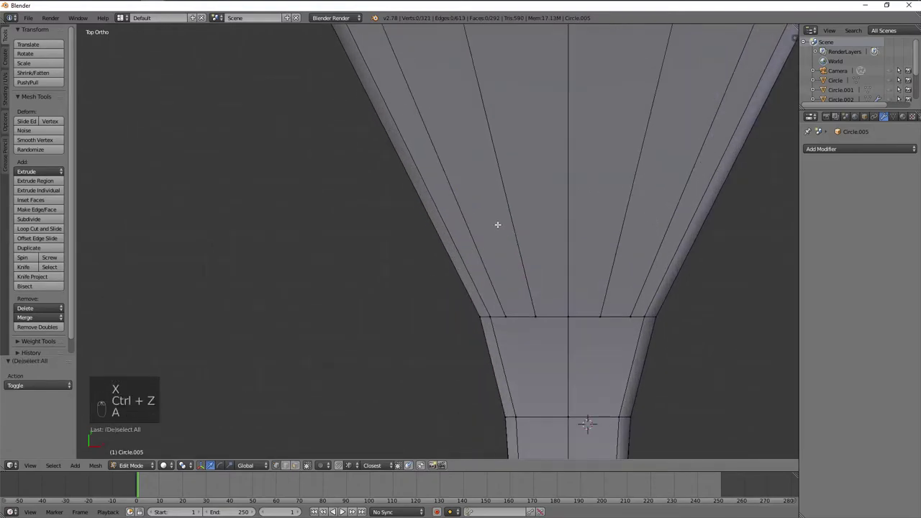
- Knife-cut new edges and a loop cut across the flare, then dissolve the unwanted edges
{"action": "key", "text": "k"}
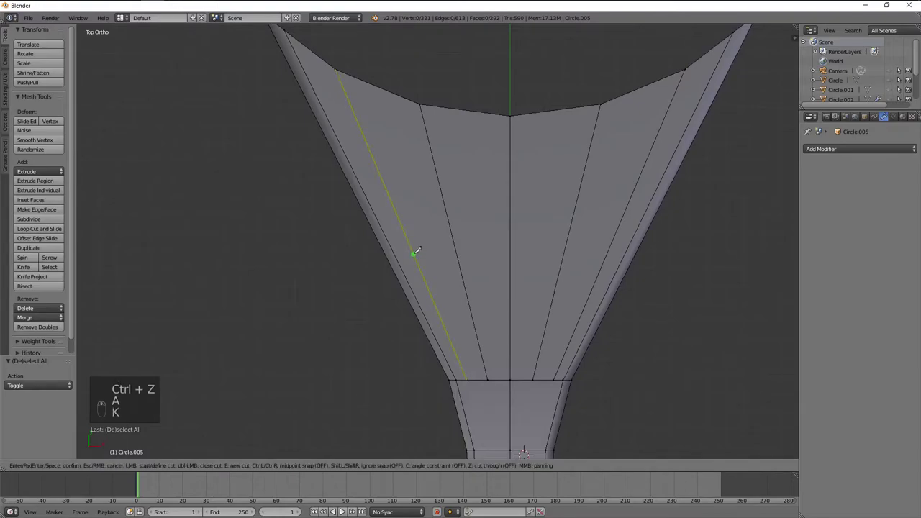
{"action": "key", "text": "ctrl+r"}
{"action": "key", "text": "g"}
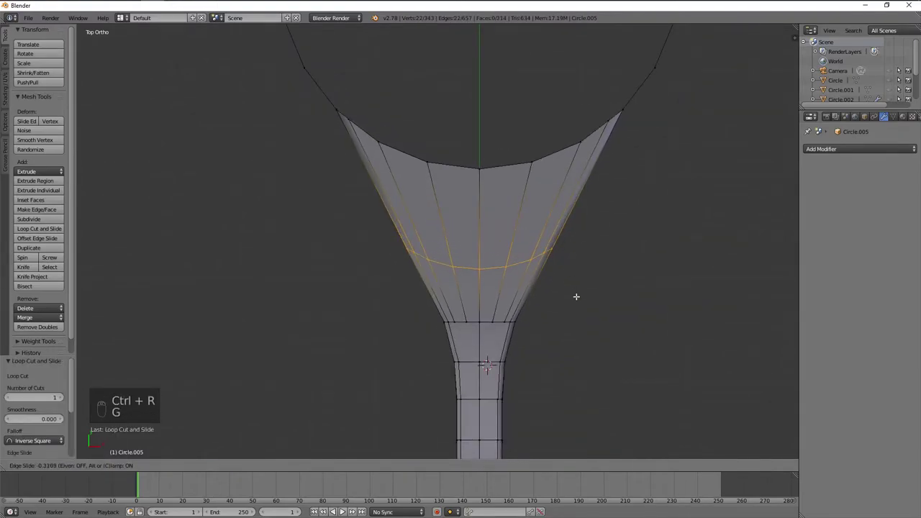
{"action": "key", "text": "a"}
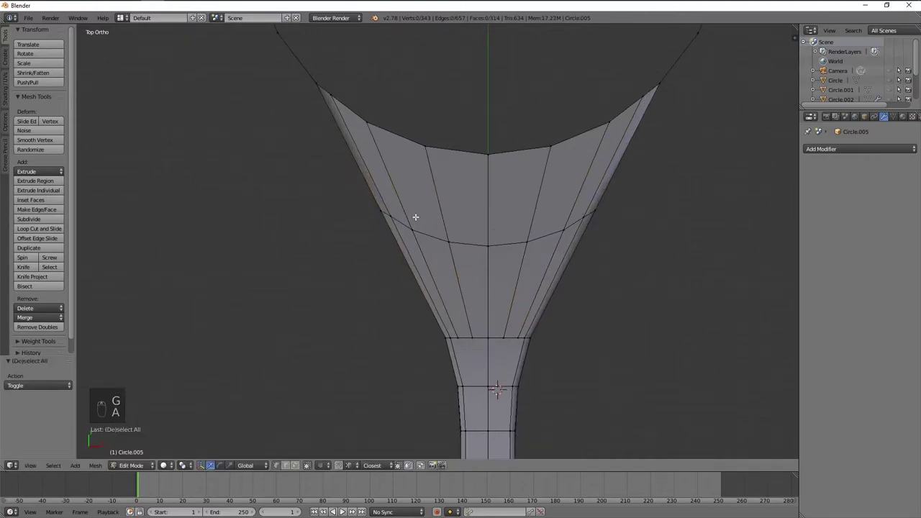
{"action": "key", "text": "k"}
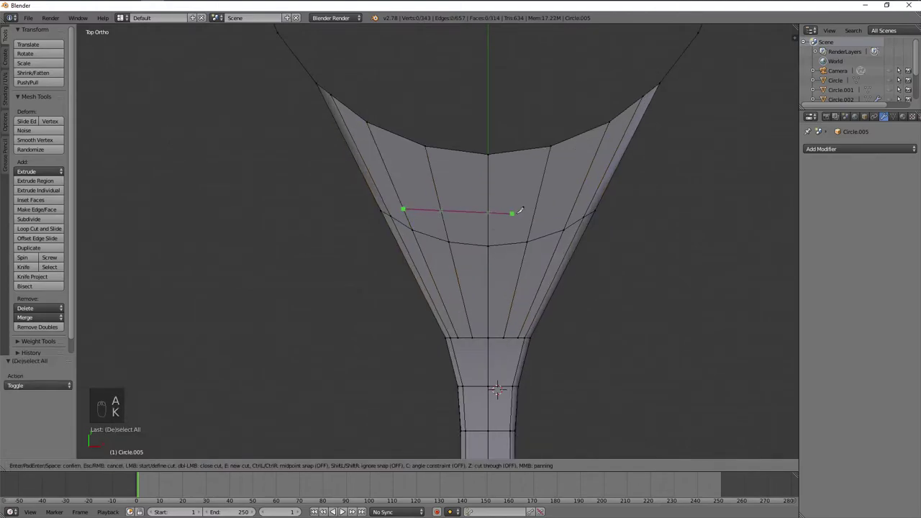
{"action": "key", "text": "a"}
{"action": "key", "text": "x"}
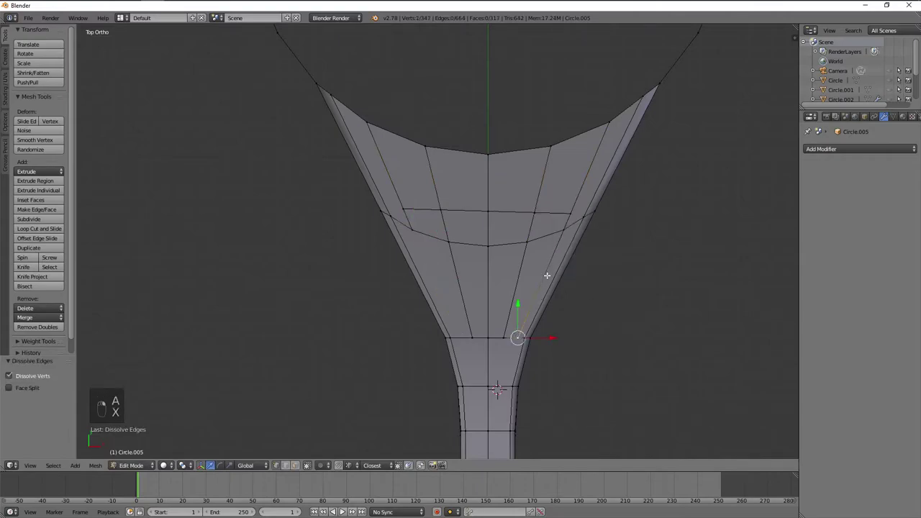
{"action": "key", "text": "shift+r"}
- Merge the two stray flare vertices at their centre and cut a new edge across the flare face
{"action": "key", "text": "a"}
{"action": "key", "text": "w"}
{"action": "key", "text": "ctrl+z"}
{"action": "key", "text": "w"}
{"action": "key", "text": "ctrl+z"}
{"action": "key", "text": "w"}
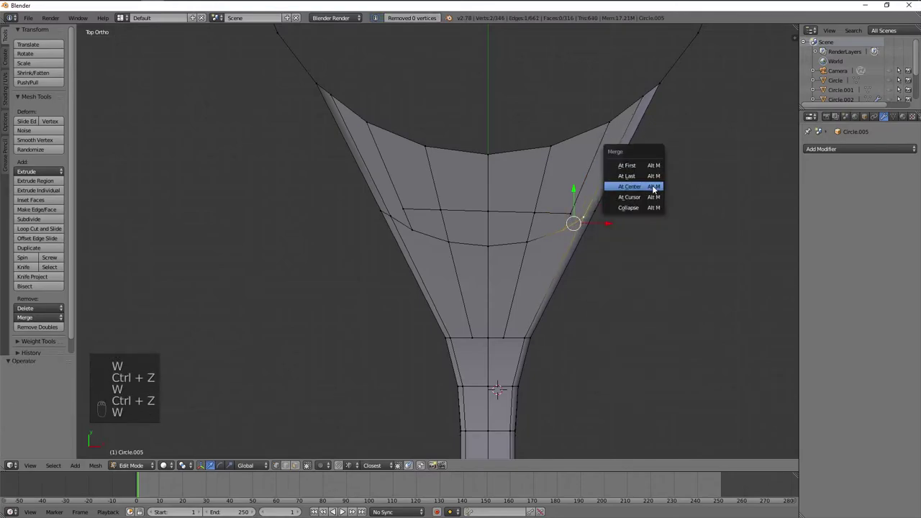
{"action": "key", "text": "shift+r"}
{"action": "key", "text": "a"}
{"action": "key", "text": "g"}
{"action": "key", "text": "a"}
- Merge the remaining vertices onto the last one, dissolve leftover edges and leave Edit Mode
{"action": "key", "text": "k"}
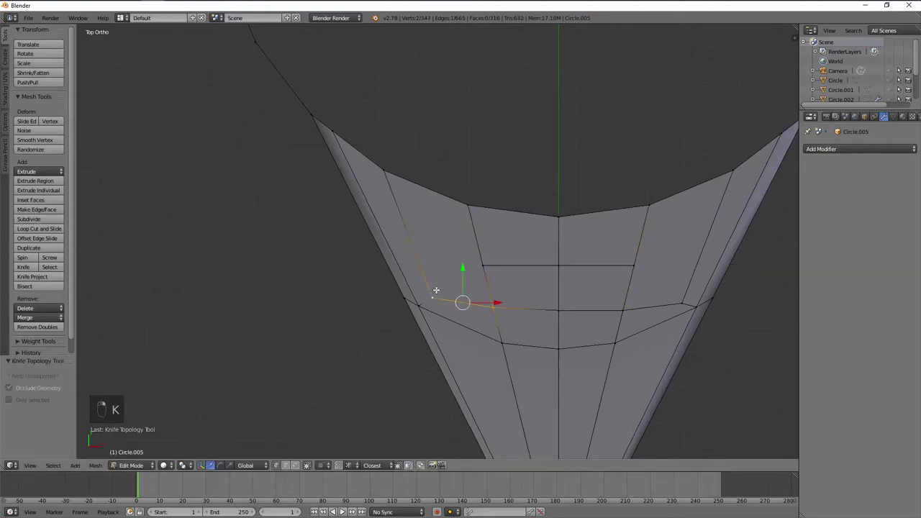
{"action": "key", "text": "w"}
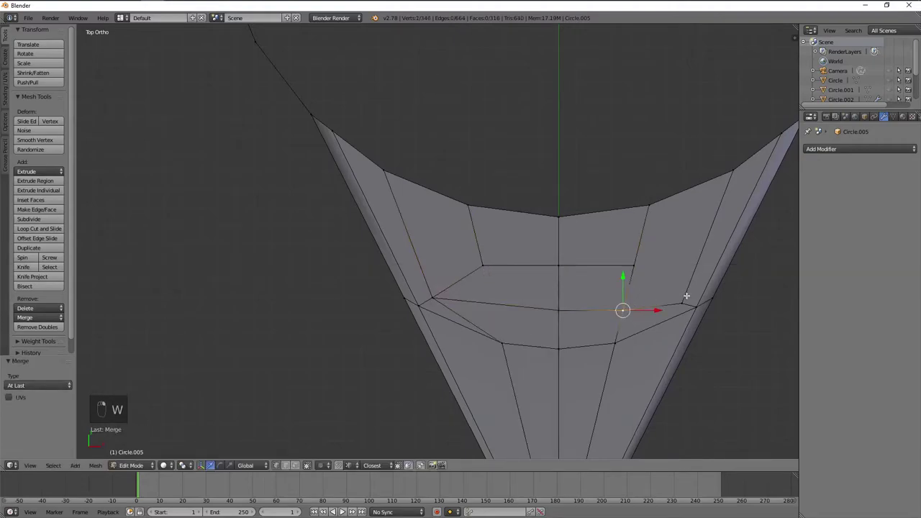
{"action": "key", "text": "shift+r"}
{"action": "key", "text": "x"}
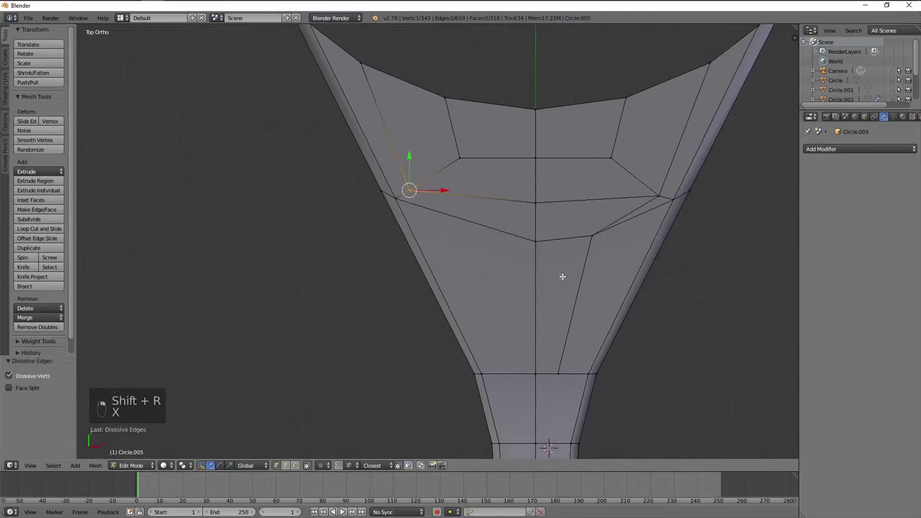
{"action": "key", "text": "shift+r"}
{"action": "key", "text": "a"}
{"action": "key", "text": "Tab"}
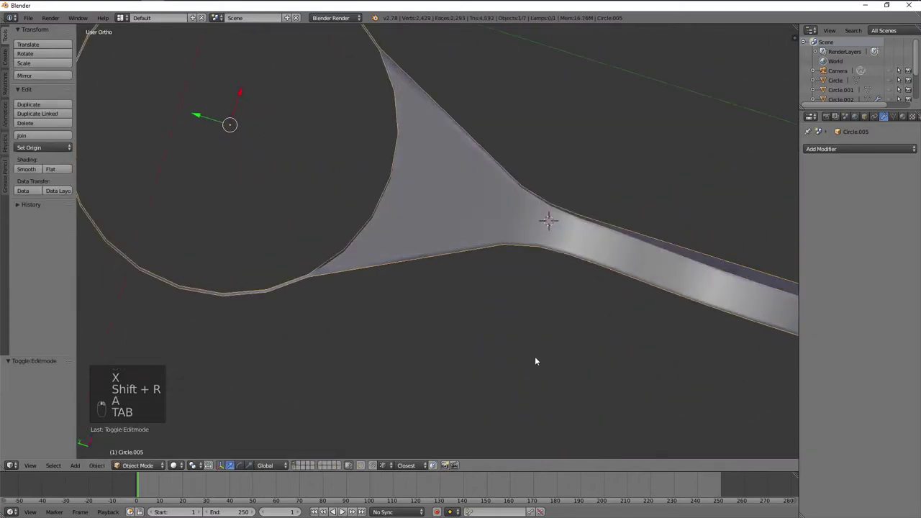
- Re-enter Edit Mode and view the lever's stem from the side in see-through wireframe
{"action": "key", "text": "Tab"}
{"action": "key", "text": "ctrl+r"}
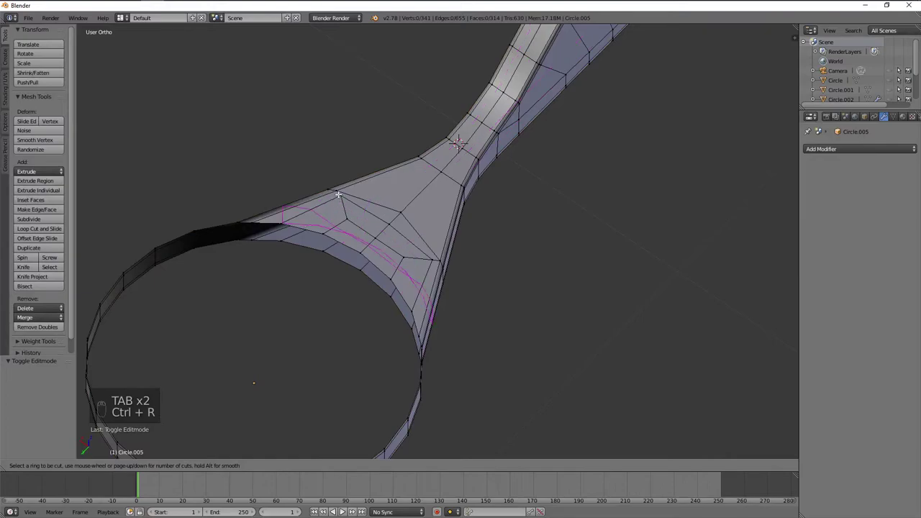
{"action": "key", "text": "a"}
{"action": "key", "text": "a"}
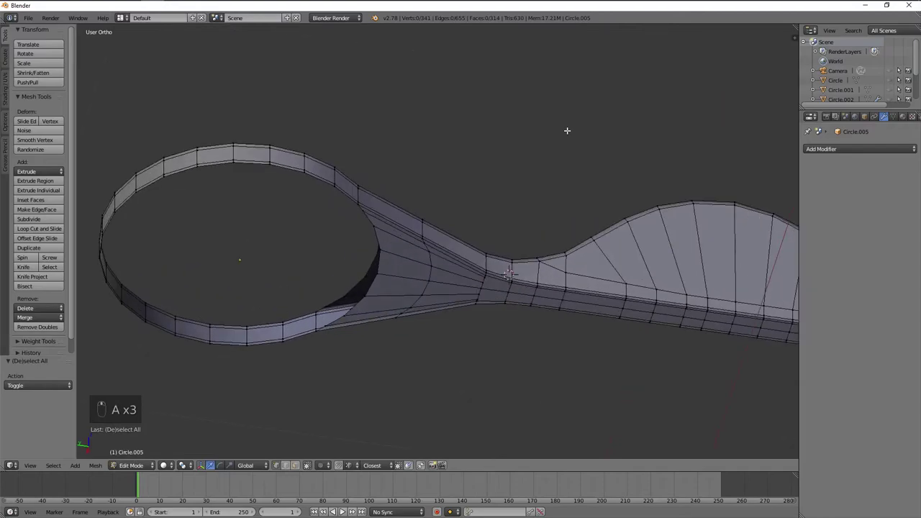
{"action": "key", "text": "KP_1"}
{"action": "key", "text": "KP_3"}
{"action": "key", "text": "z"}
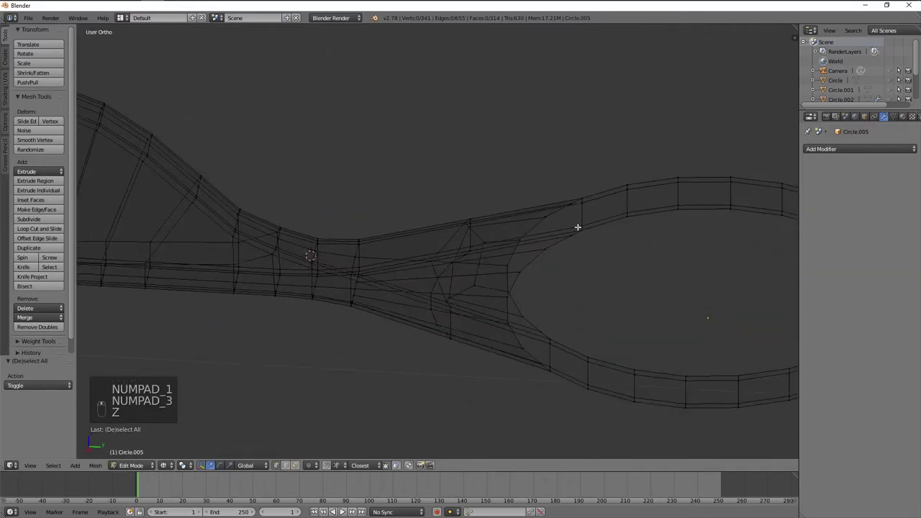
{"action": "key", "text": "z"}
{"action": "key", "text": "KP_3"}
{"action": "key", "text": "z"}
{"action": "key", "text": "b"}
{"action": "key", "text": "z"}
{"action": "key", "text": "shift+d"}
{"action": "key", "text": "a"}
{"action": "key", "text": "z"}
{"action": "key", "text": "b"}
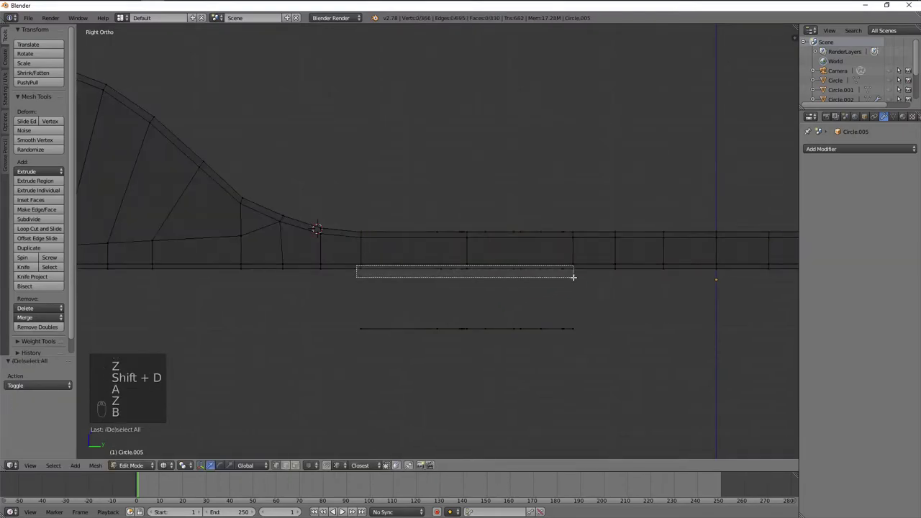
- Delete the underside faces at the junction and remove duplicate overlapping vertices
{"action": "key", "text": "z"}
{"action": "key", "text": "x"}
{"action": "key", "text": "z"}
{"action": "key", "text": "b"}
{"action": "key", "text": "z"}
{"action": "key", "text": "g"}
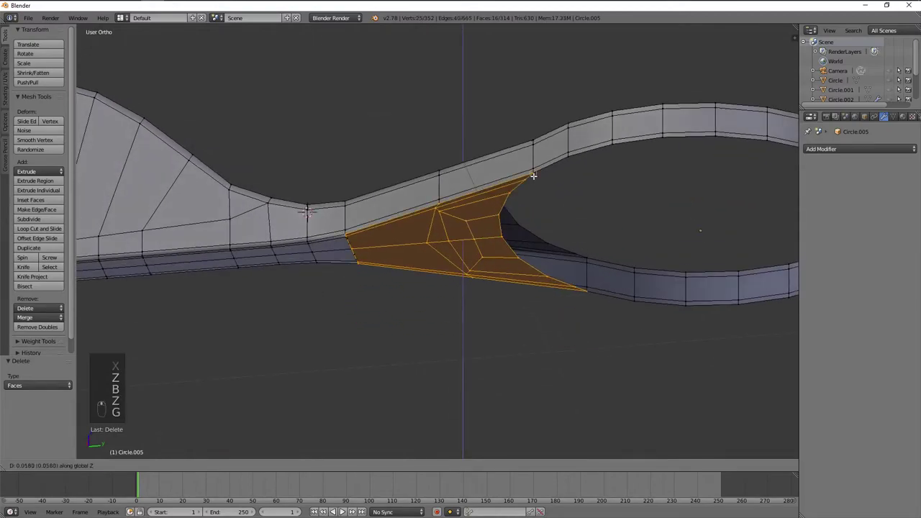
{"action": "key", "text": "a"}
{"action": "key", "text": "a"}
{"action": "key", "text": "w"}
{"action": "key", "text": "ctrl+n"}
{"action": "key", "text": "a"}
- Dissolve the stray edge vertices and merge the chosen joint vertices at their centre
{"action": "key", "text": "x"}
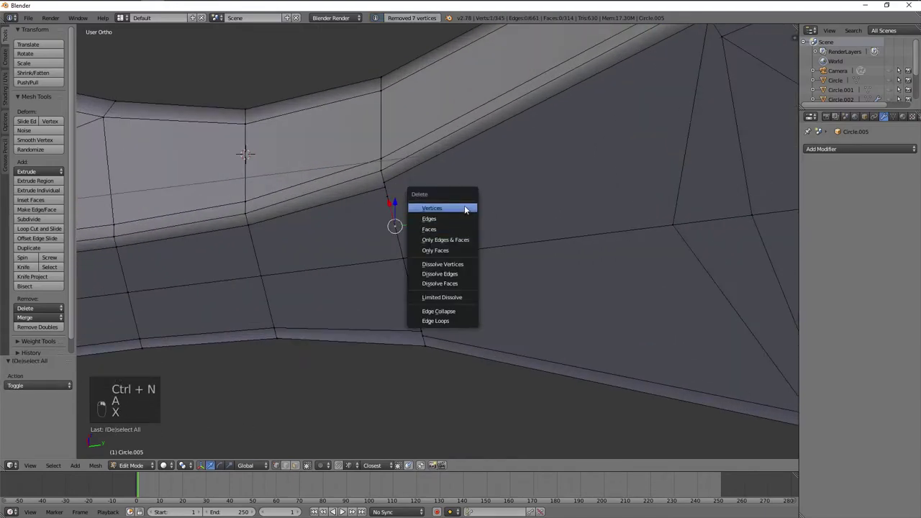
{"action": "key", "text": "ctrl+z"}
{"action": "key", "text": "x"}
{"action": "key", "text": "x"}
{"action": "key", "text": "x"}
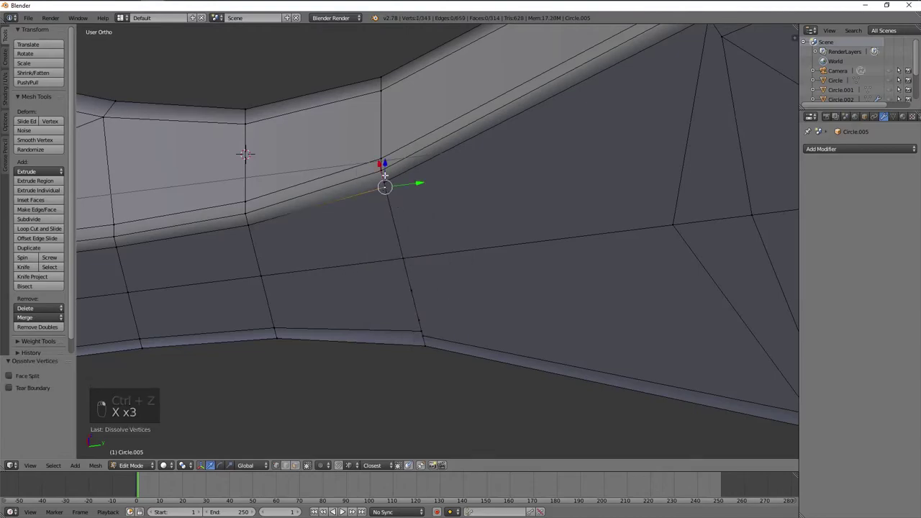
{"action": "key", "text": "w"}
{"action": "key", "text": "a"}
{"action": "key", "text": "w"}
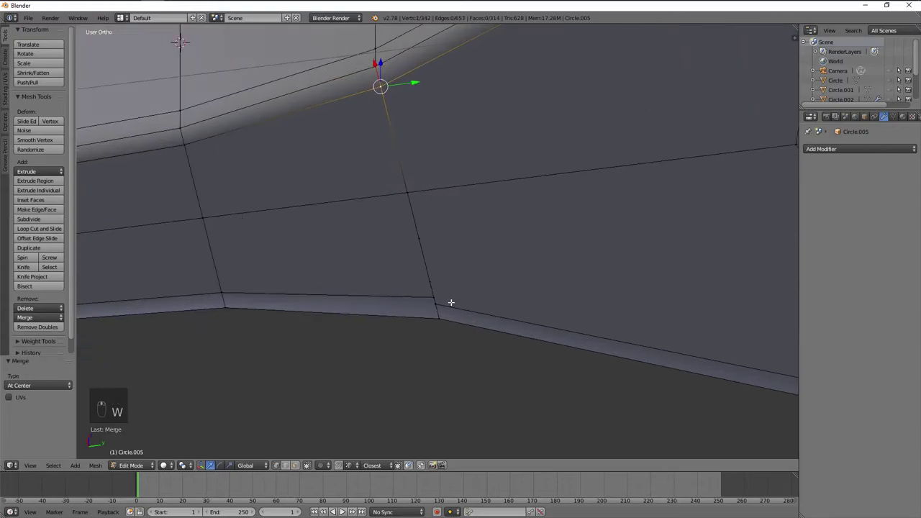
{"action": "key", "text": "shift+r"}
- Dissolve the last extra vertices, then trial an edge loop along the lever and cancel it
{"action": "key", "text": "a"}
{"action": "key", "text": "x"}
{"action": "key", "text": "x"}
{"action": "key", "text": "a"}
{"action": "key", "text": "a"}
{"action": "key", "text": "ctrl+r"}
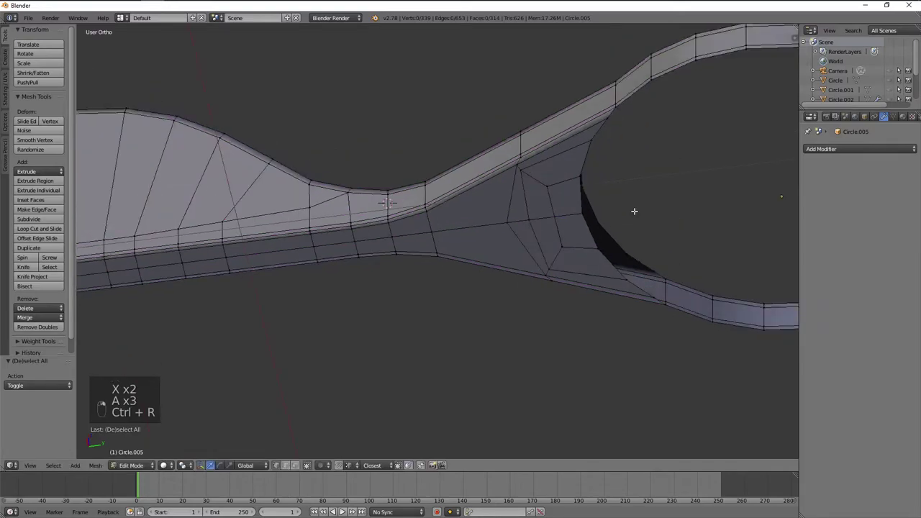
{"action": "key", "text": "ctrl+r"}
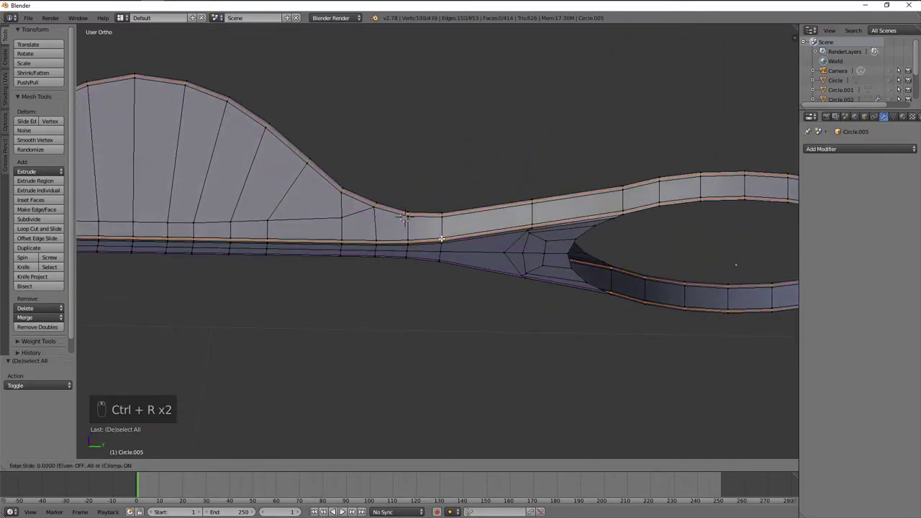
{"action": "key", "text": "ctrl+z"}
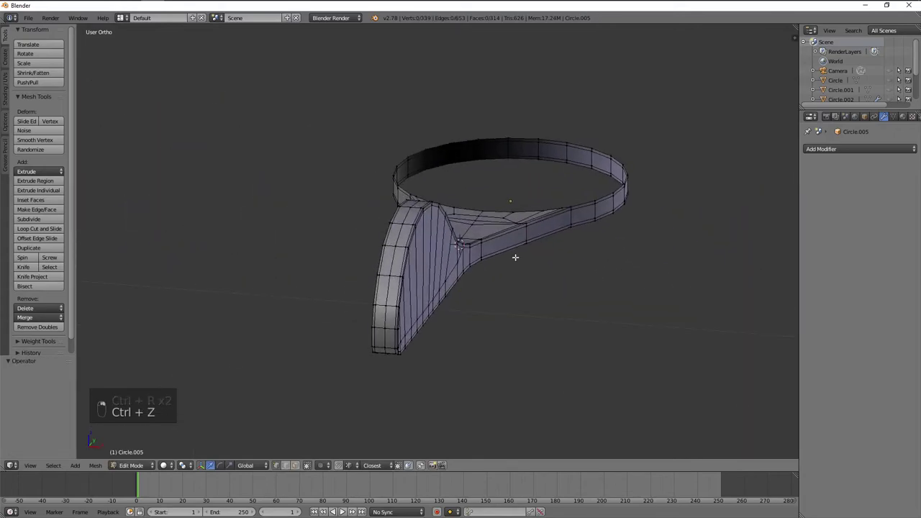
{"action": "key", "text": "Tab"}
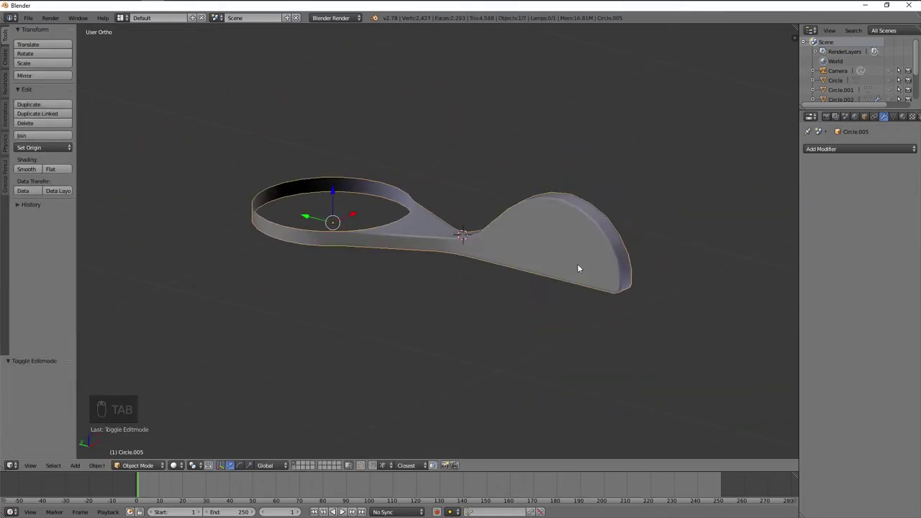
{"action": "key", "text": "alt+h"}
{"action": "key", "text": "KP_1"}
{"action": "key", "text": "KP_3"}
{"action": "key", "text": "a"}
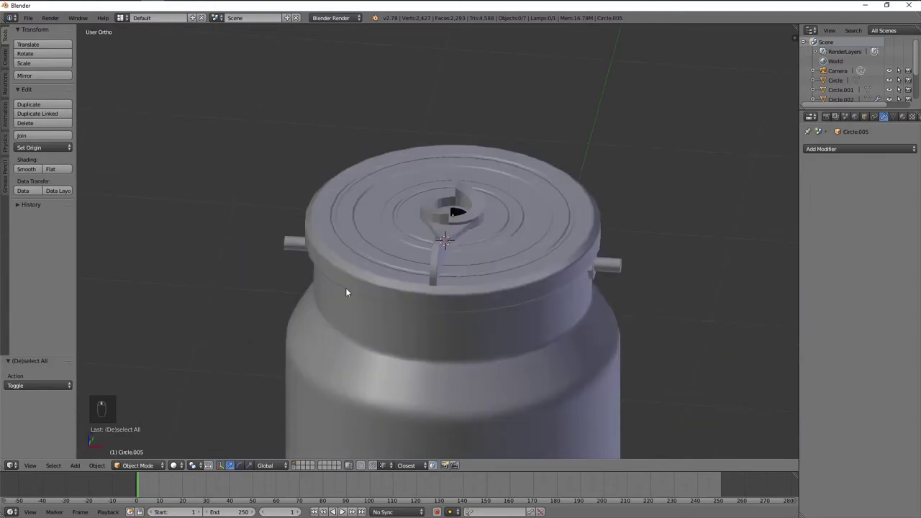
{"action": "key", "text": "KP_5"}
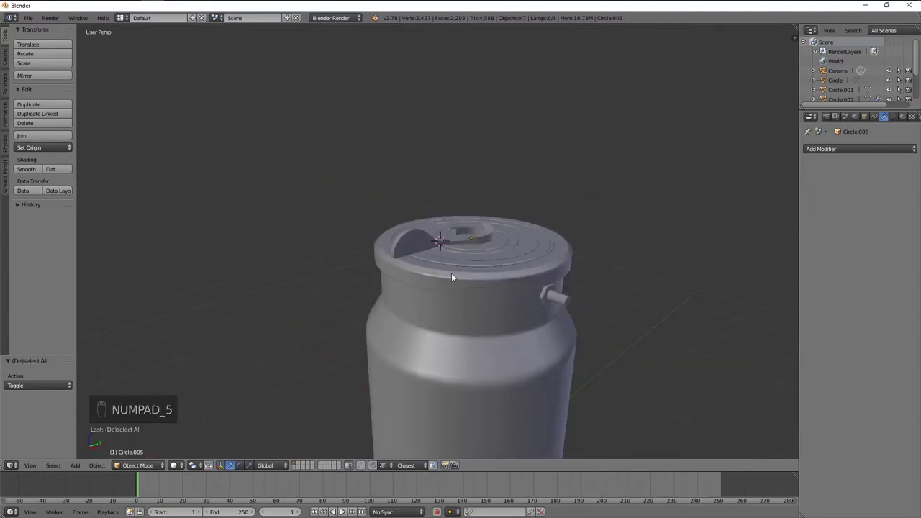
{"action": "key", "text": "KP_1"}
{"action": "key", "text": "KP_3"}
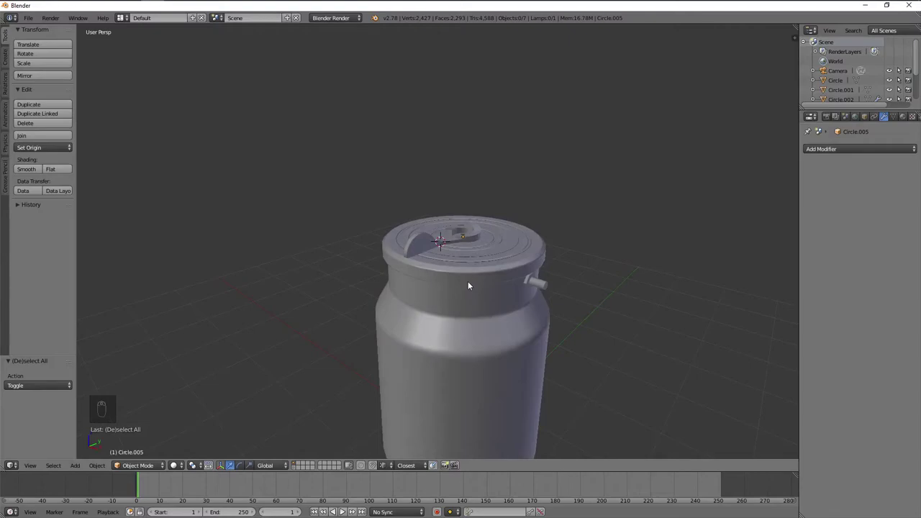
{"action": "key", "text": "KP_5"}
{"action": "key", "text": "KP_1"}
{"action": "key", "text": "KP_3"}
{"action": "key", "text": "Tab"}
{"action": "key", "text": "a"}
{"action": "key", "text": "a"}
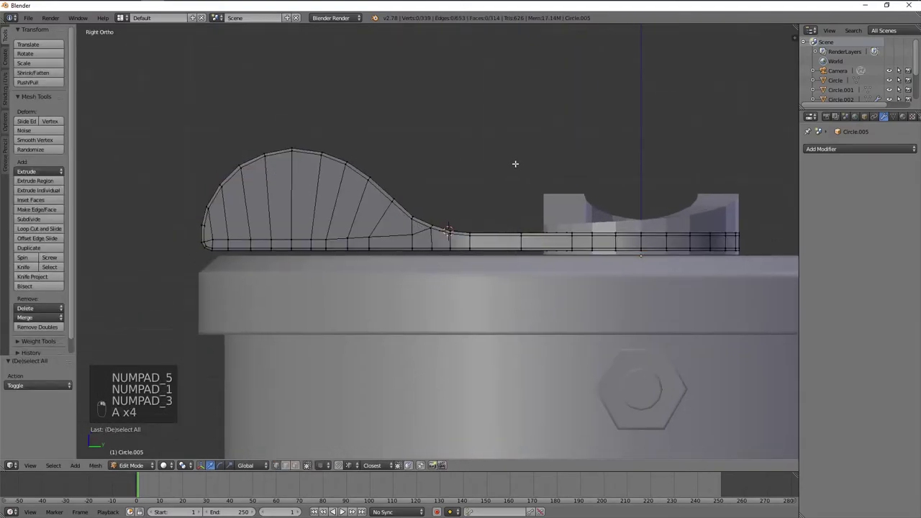
- Select the lever's flat arm and move it into place over the lid
{"action": "key", "text": "a"}
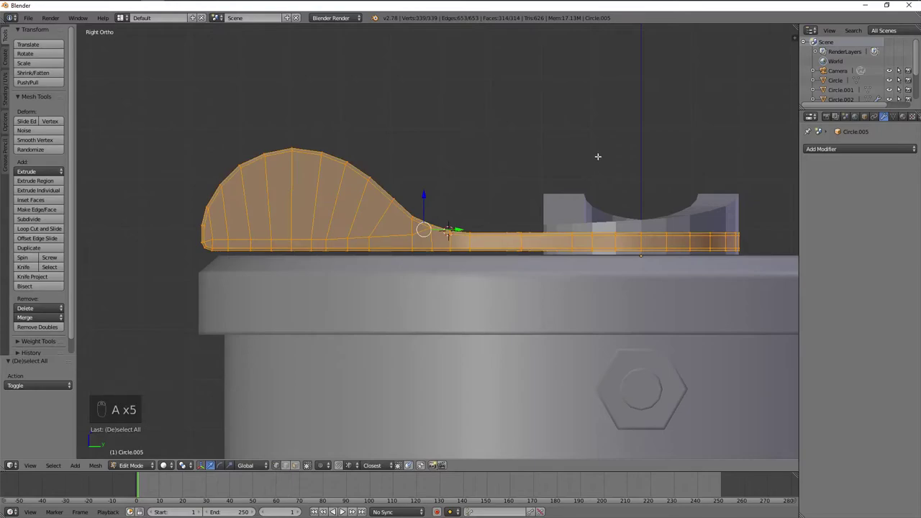
{"action": "key", "text": "a"}
{"action": "key", "text": "a"}
{"action": "key", "text": "a"}
{"action": "key", "text": "z"}
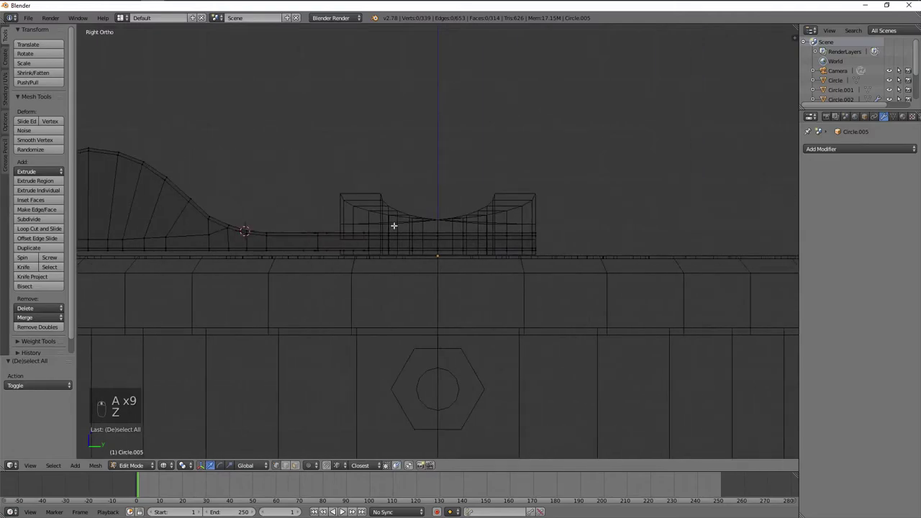
{"action": "key", "text": "a"}
{"action": "key", "text": "g"}
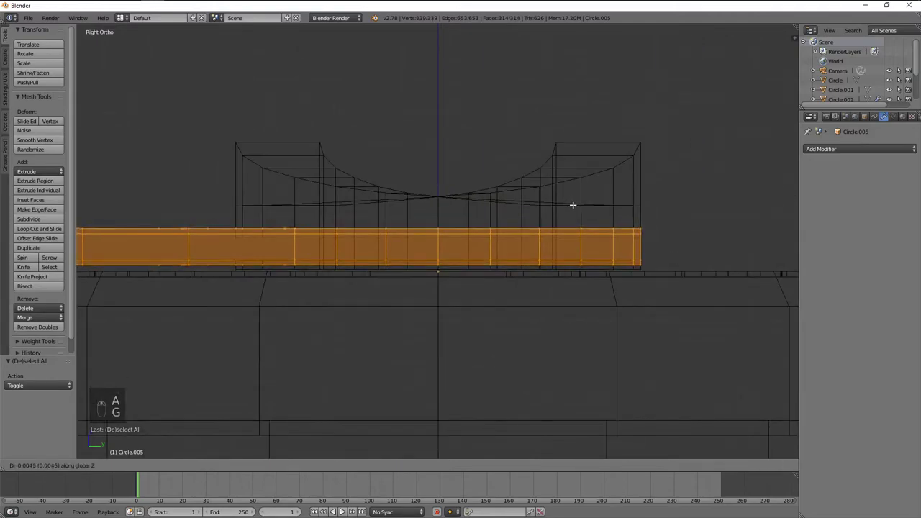
{"action": "key", "text": "z"}
{"action": "left_click_drag", "start_coordinate": [433, 179], "coordinate": [529, 194]}
{"action": "key", "text": "g"}
- Leave the lever, view the lid from the side and open the notched ring in Edit Mode, hiding the rest
{"action": "key", "text": "Tab"}
{"action": "left_click_drag", "start_coordinate": [361, 249], "coordinate": [549, 262]}
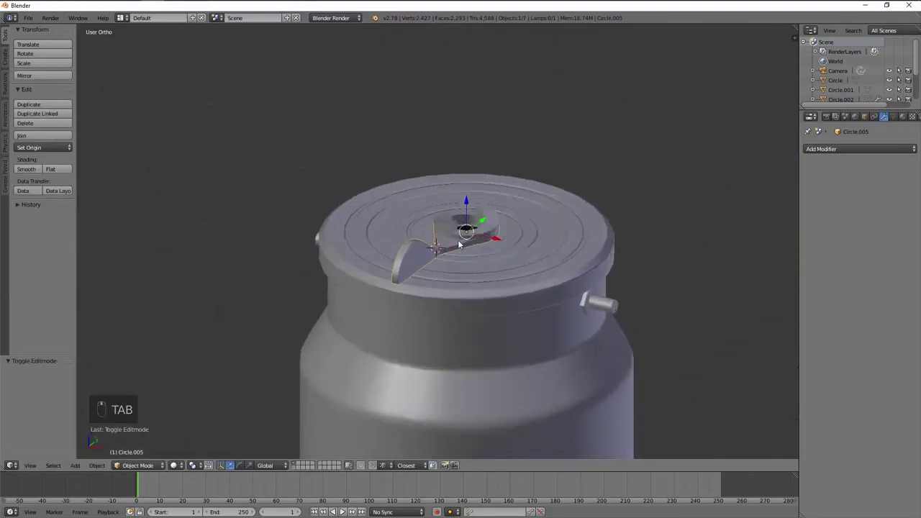
{"action": "key", "text": "KP_1"}
{"action": "key", "text": "KP_3"}
{"action": "key", "text": "Tab"}
{"action": "key", "text": "Tab"}
{"action": "key", "text": "a"}
{"action": "key", "text": "ctrl+i"}
{"action": "key", "text": "h"}
{"action": "key", "text": "Tab"}
- Raise the notched ring's selected top edge loop to a higher position
{"action": "key", "text": "a"}
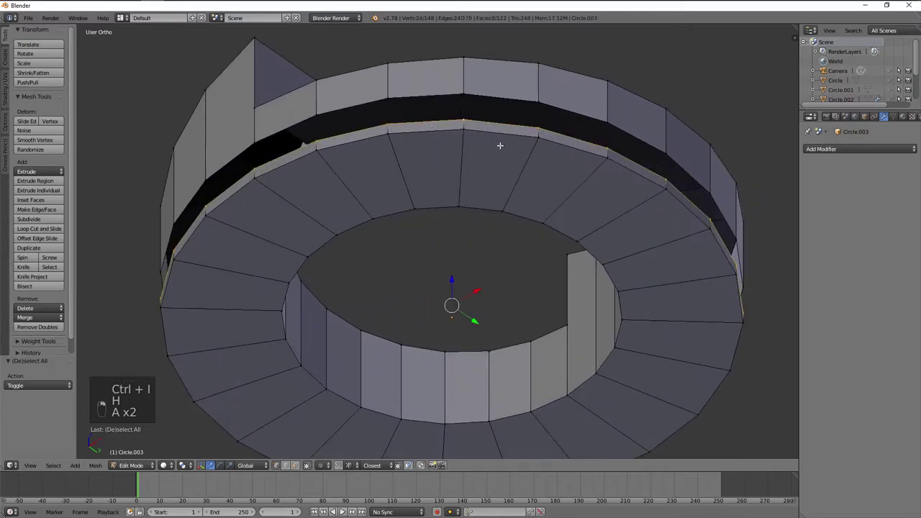
{"action": "key", "text": "g"}
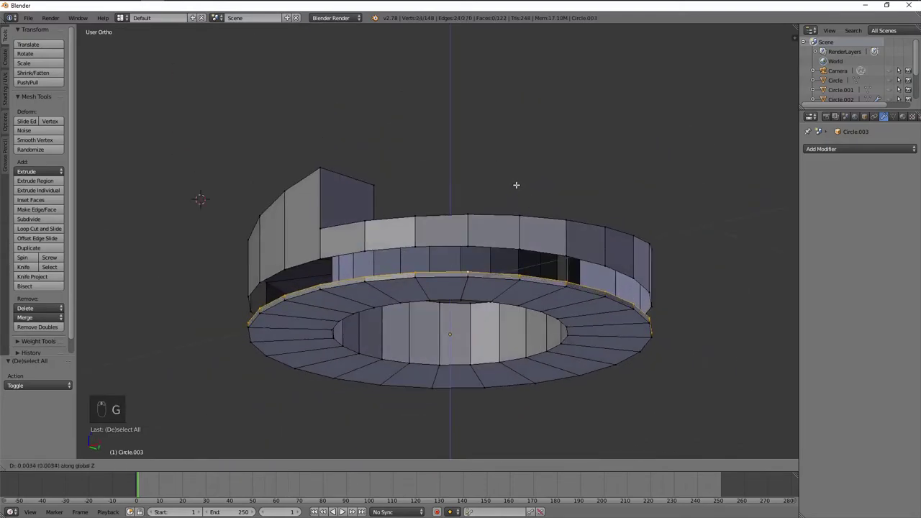
{"action": "key", "text": "a"}
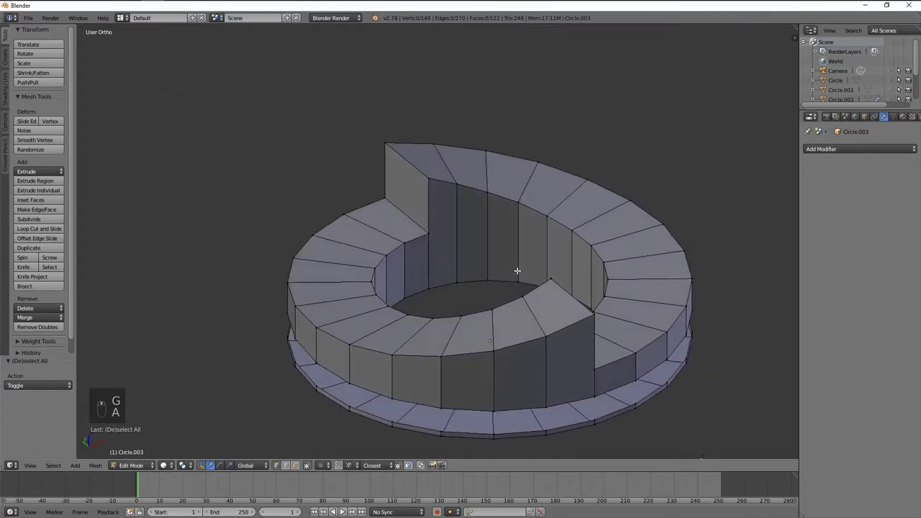
- Add two horizontal edge loops around the ring's raised wall and slide each into place
{"action": "key", "text": "ctrl+r"}
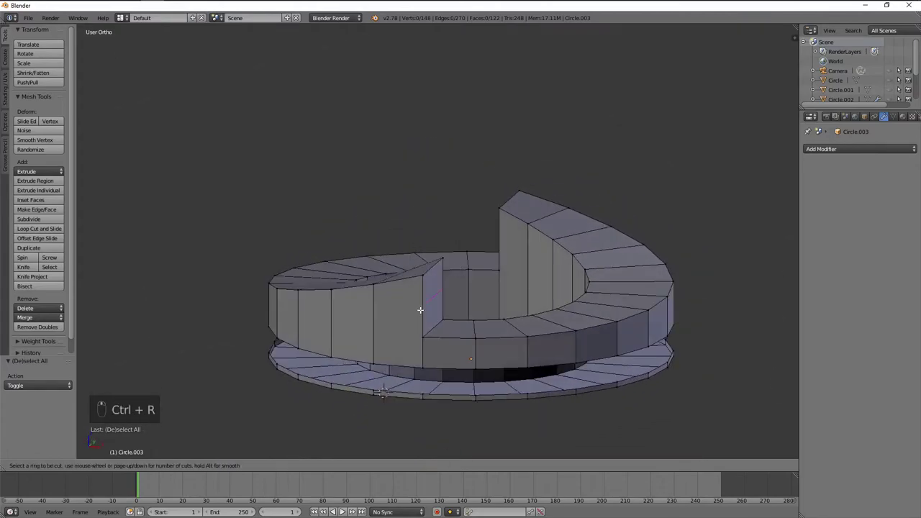
{"action": "key", "text": "ctrl+r"}
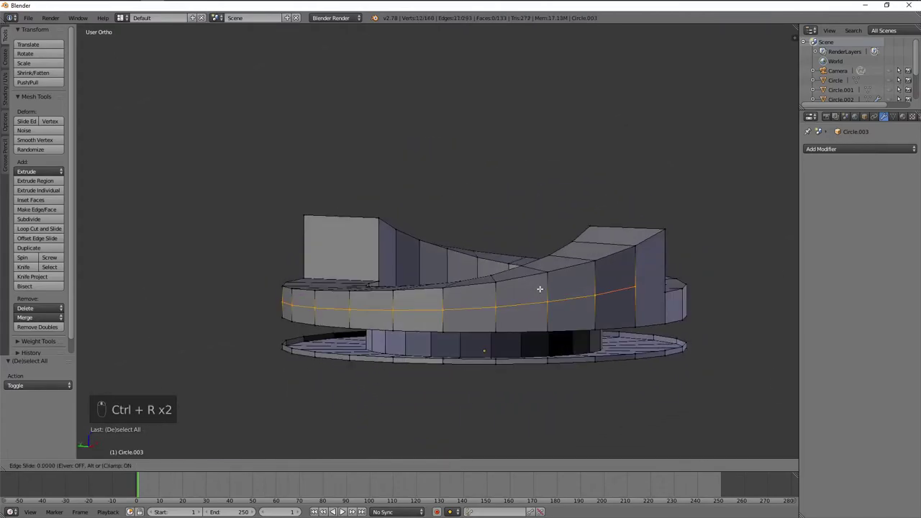
{"action": "key", "text": "g"}
{"action": "key", "text": "a"}
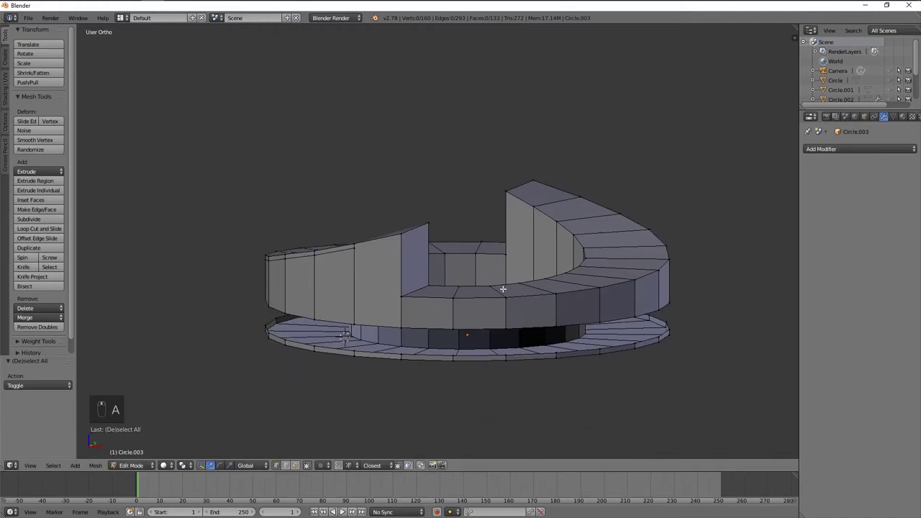
{"action": "key", "text": "ctrl+r"}
{"action": "key", "text": "g"}
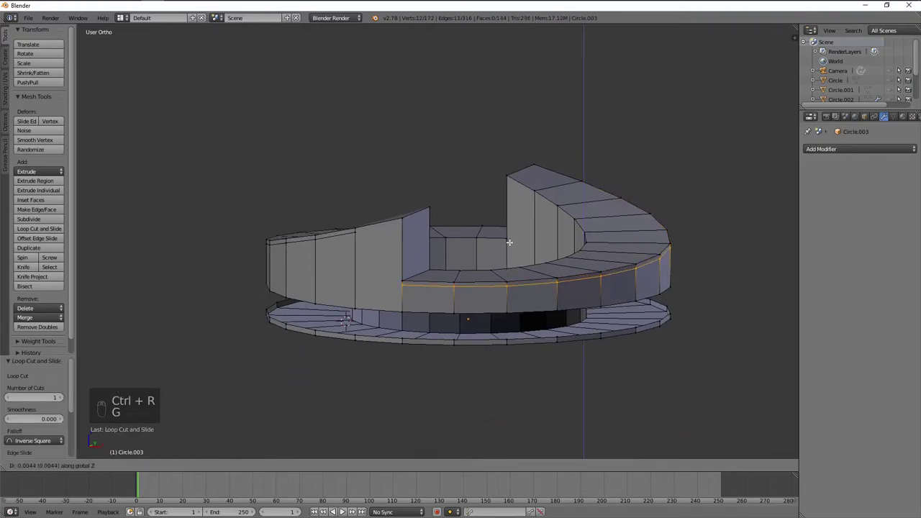
{"action": "key", "text": "a"}
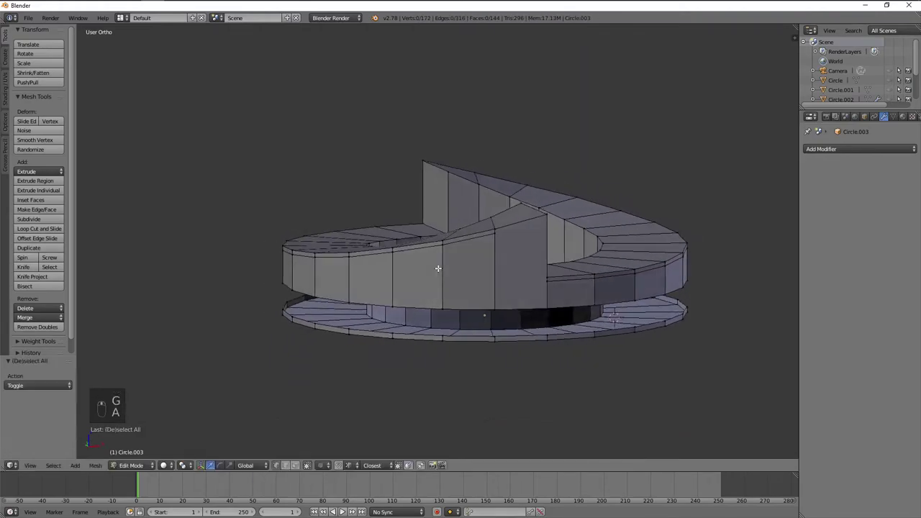
- From front view, knife a cut down the wall's corner, connect its vertices and merge the extra one
{"action": "key", "text": "KP_1"}
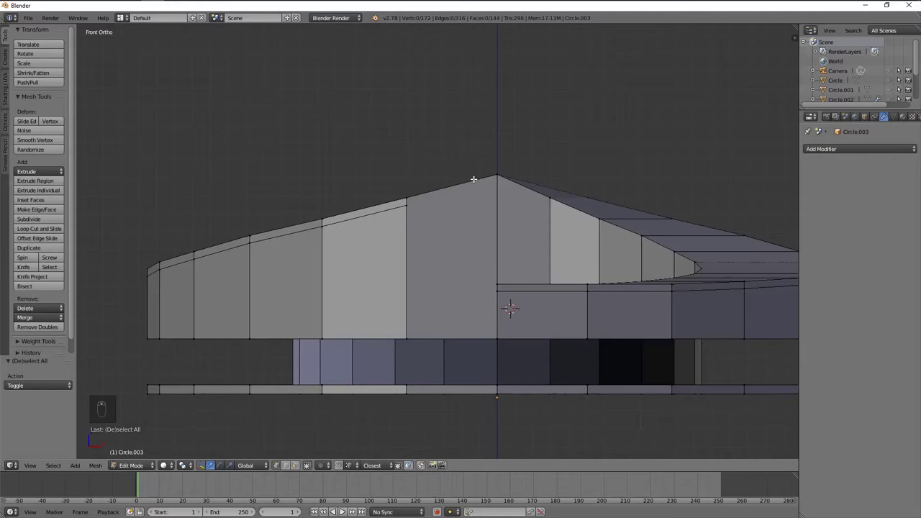
{"action": "key", "text": "k"}
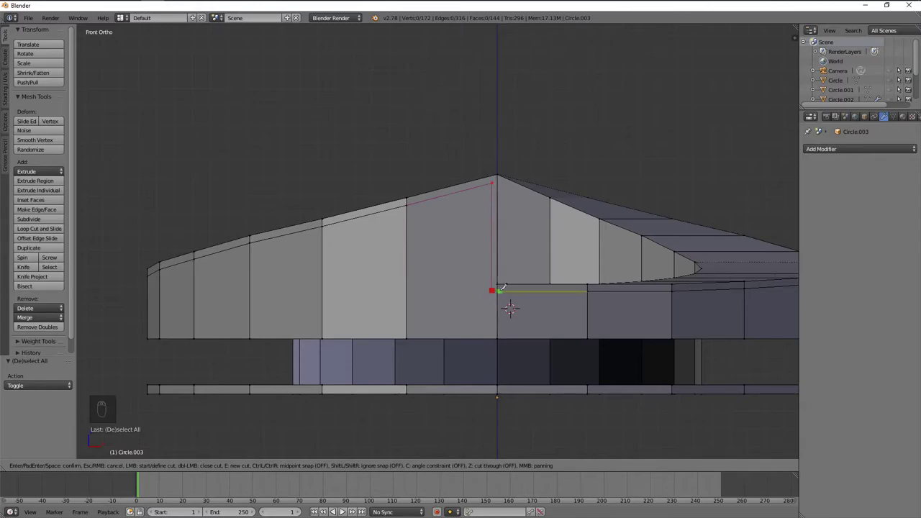
{"action": "left_click_drag", "start_coordinate": [498, 289], "coordinate": [549, 189]}
{"action": "key", "text": "a"}
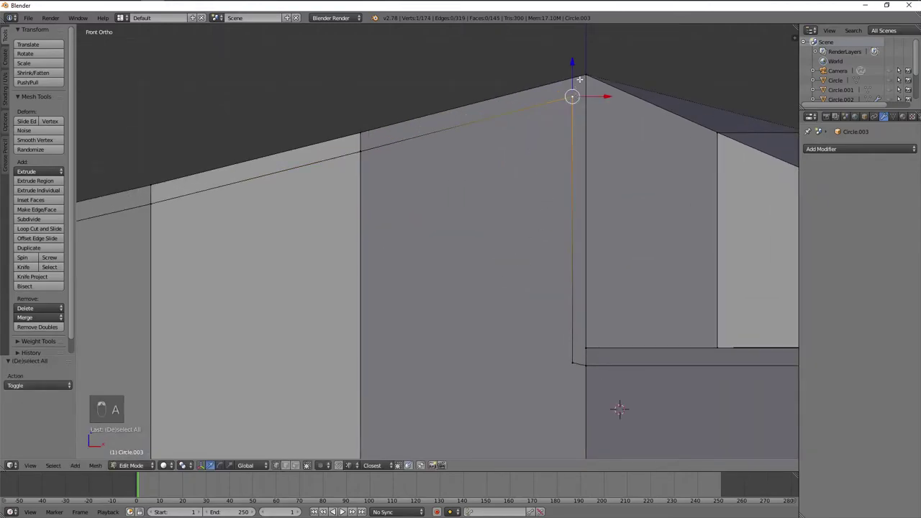
{"action": "key", "text": "j"}
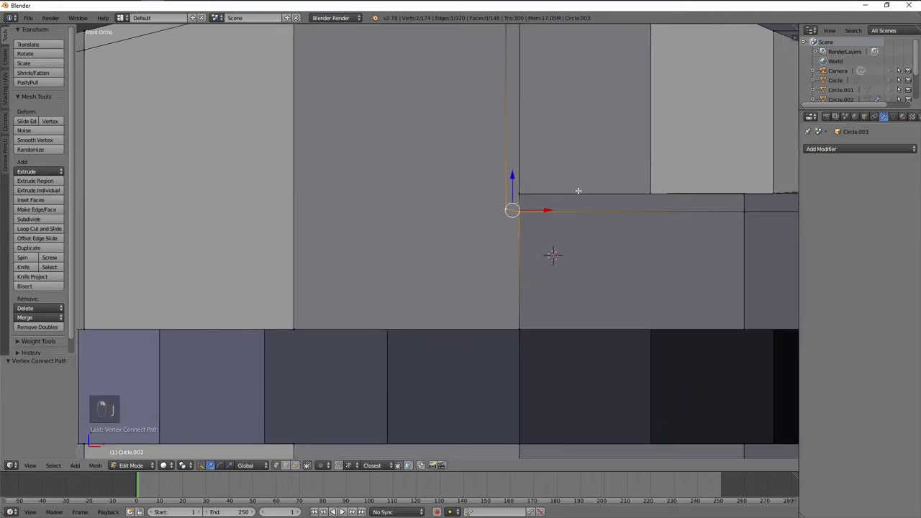
{"action": "key", "text": "w"}
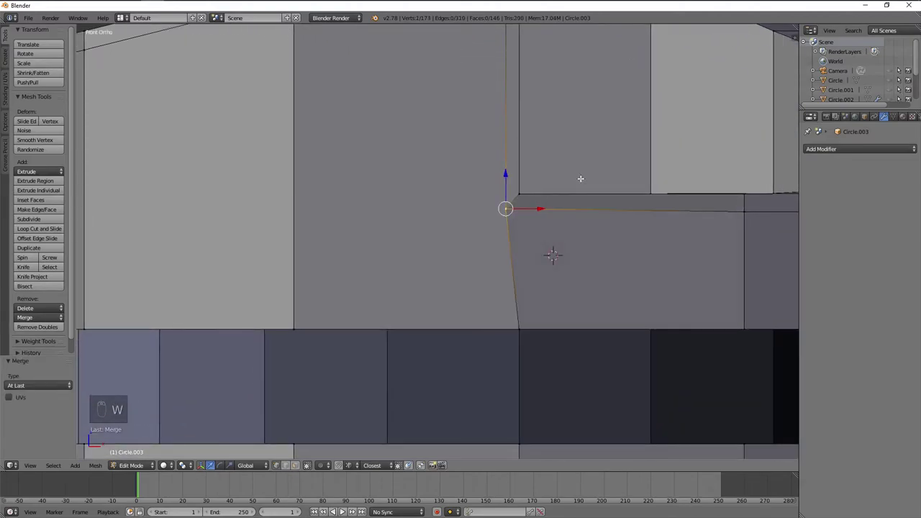
- Inspect the inner wall, undo the bad merge and remove the leftover extra vertices
{"action": "middle_click", "coordinate": [553, 188]}
{"action": "left_click_drag", "start_coordinate": [549, 188], "coordinate": [485, 207]}
{"action": "left_click_drag", "start_coordinate": [454, 161], "coordinate": [536, 99]}
{"action": "key", "text": "ctrl+z"}
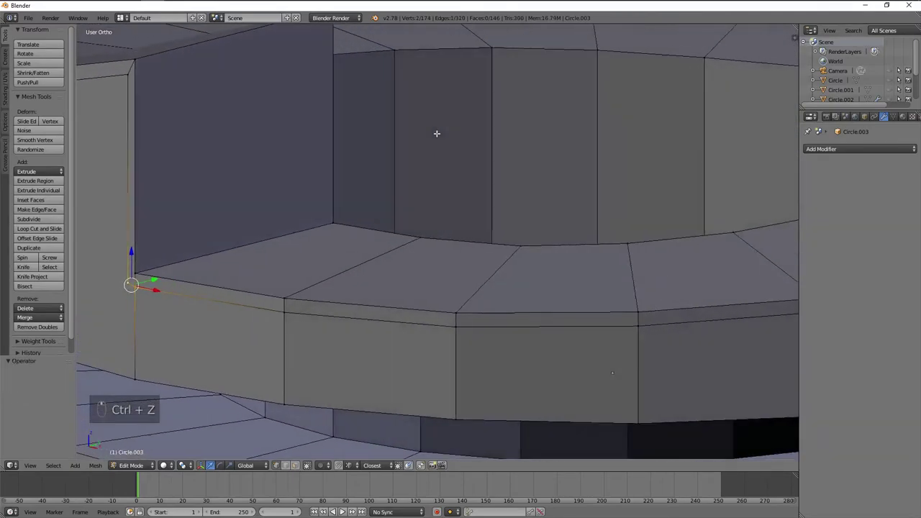
{"action": "key", "text": "a"}
{"action": "key", "text": "KP_1"}
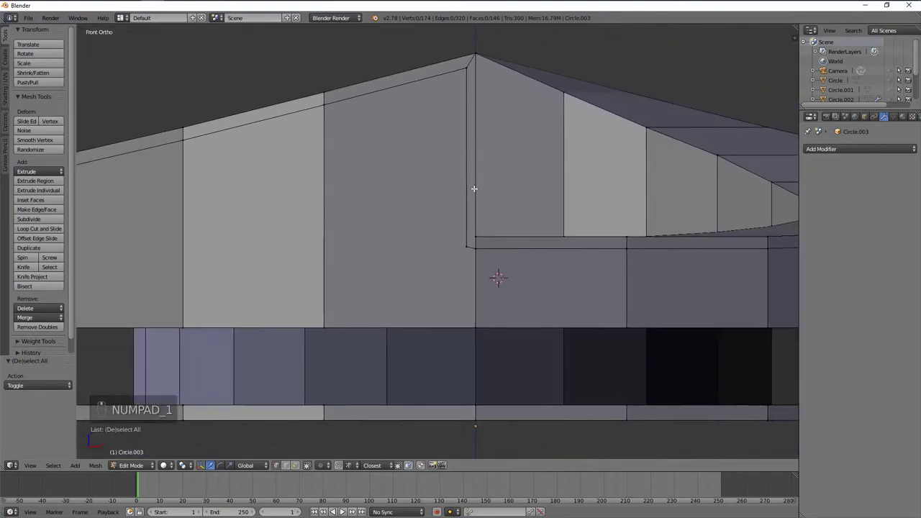
{"action": "key", "text": "x"}
{"action": "key", "text": "ctrl+z"}
{"action": "key", "text": "x"}
{"action": "key", "text": "a"}
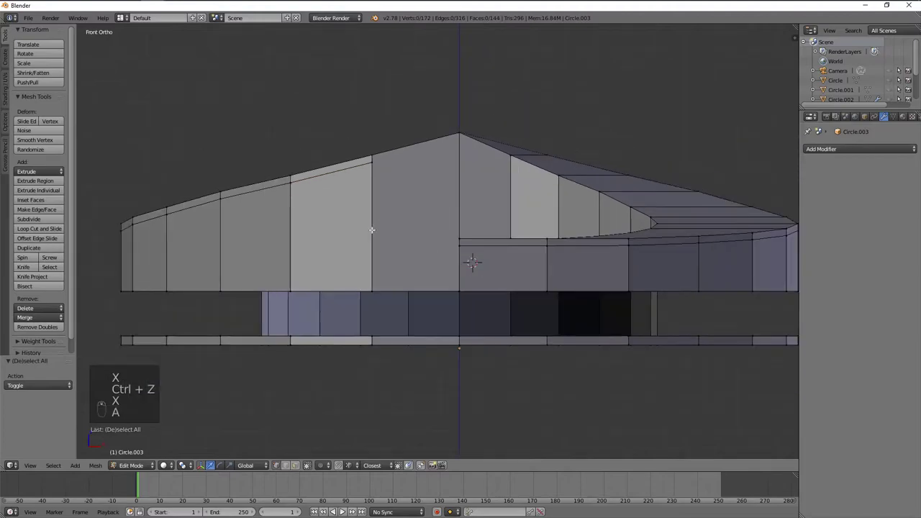
- Flatten the wall's edge loop to one height by scaling on Z and reconnect its vertices
{"action": "key", "text": "ctrl+r"}
{"action": "key", "text": "z"}
{"action": "key", "text": "s"}
{"action": "key", "text": "z"}
{"action": "key", "text": "g"}
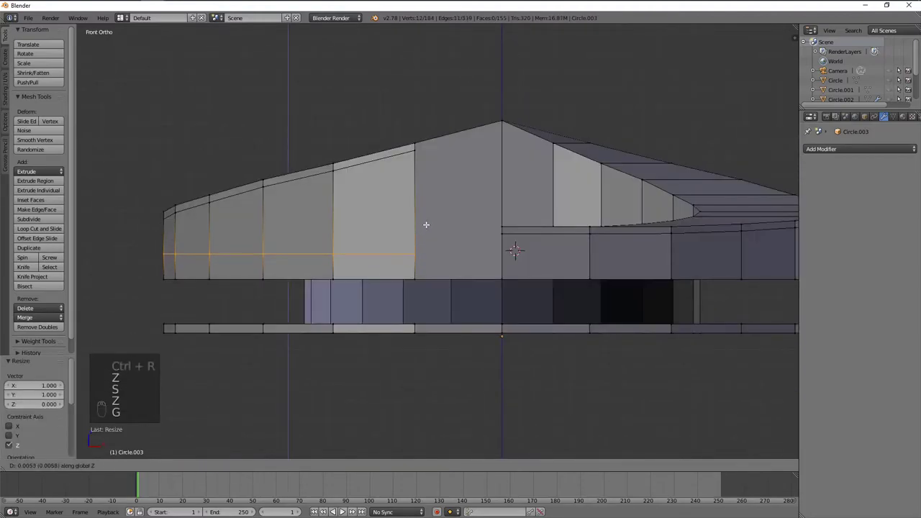
{"action": "key", "text": "a"}
{"action": "key", "text": "j"}
{"action": "key", "text": "a"}
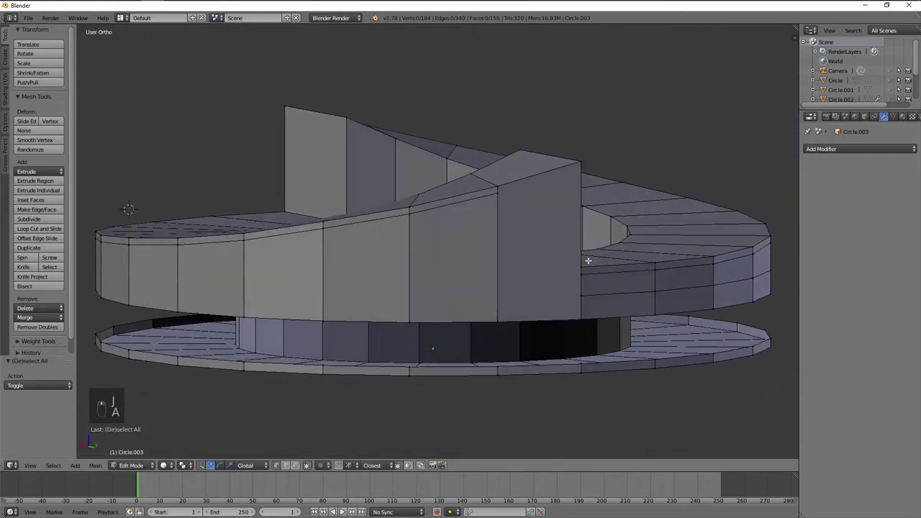
- Delete stray geometry from front and side views, then check the ring's shading in Object Mode
{"action": "key", "text": "ctrl+r"}
{"action": "key", "text": "ctrl+z"}
{"action": "key", "text": "KP_1"}
{"action": "key", "text": "KP_3"}
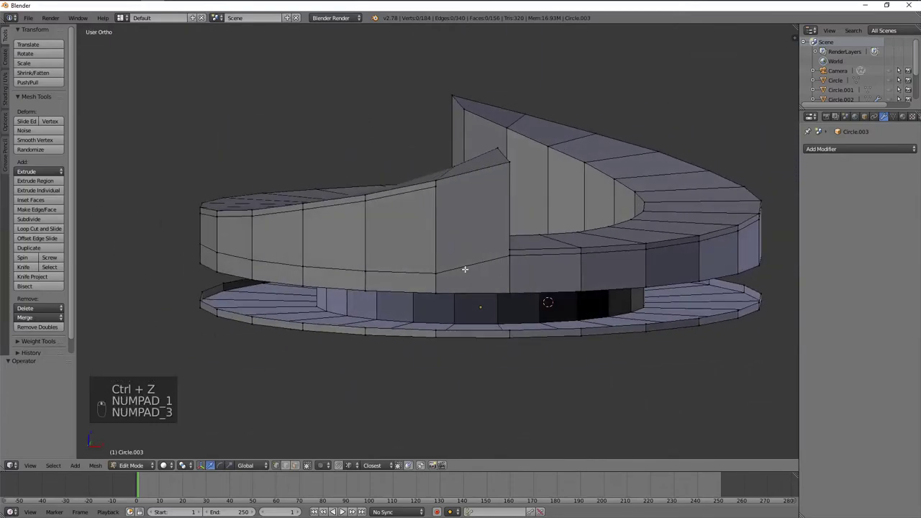
{"action": "key", "text": "x"}
{"action": "key", "text": "shift+r"}
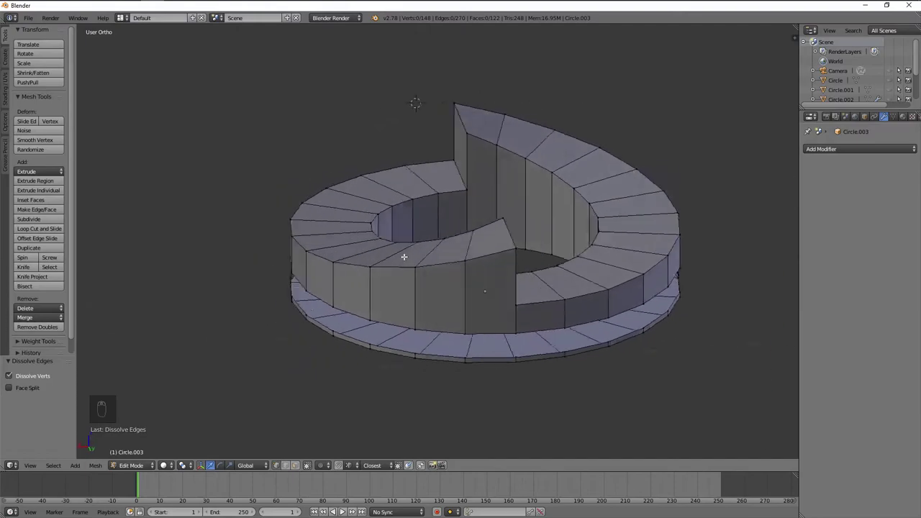
{"action": "key", "text": "Tab"}
{"action": "left_click_drag", "start_coordinate": [39, 172], "coordinate": [415, 218]}
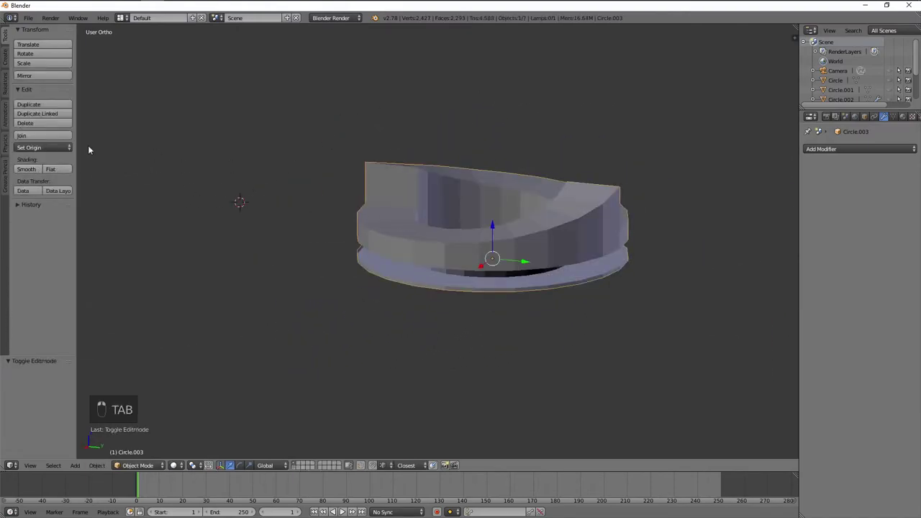
{"action": "left_click_drag", "start_coordinate": [457, 204], "coordinate": [624, 202]}
{"action": "key", "text": "Tab"}
- Add two more loops around the ring and slide the edge at the notch corner into line
{"action": "key", "text": "ctrl+r"}
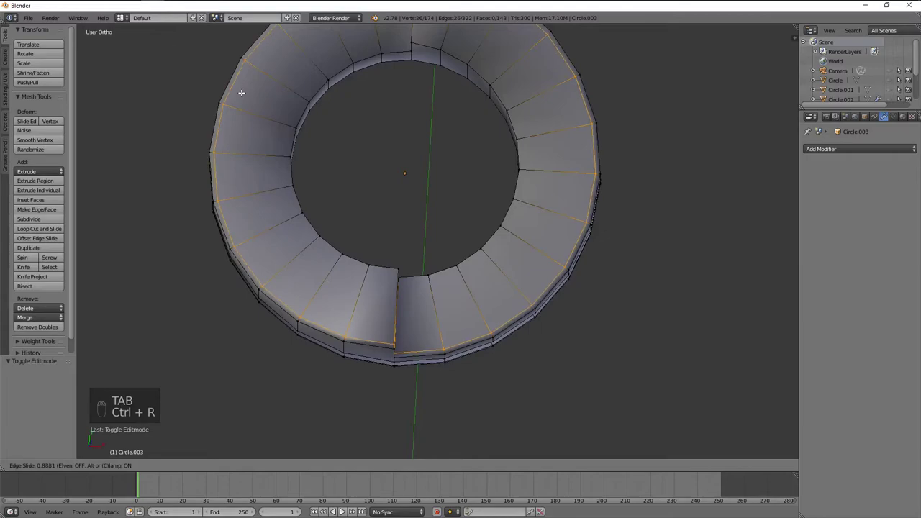
{"action": "key", "text": "ctrl+r"}
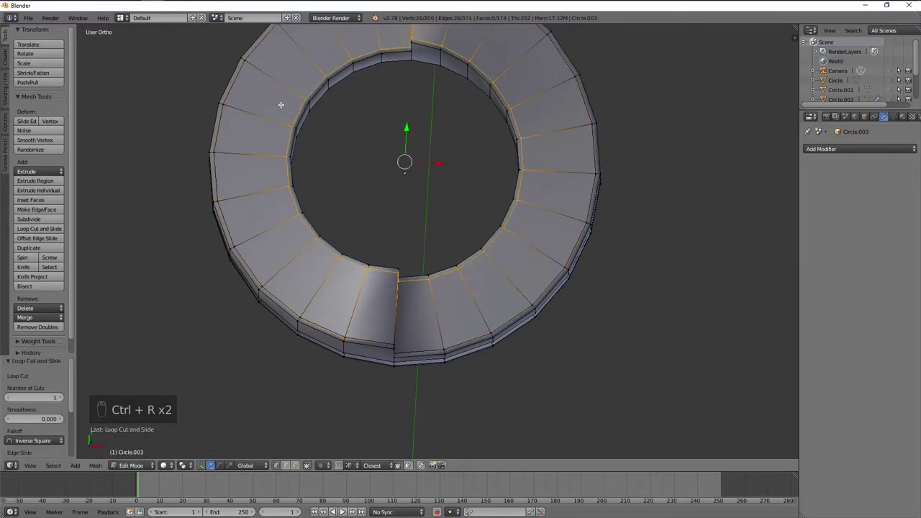
{"action": "key", "text": "Tab"}
{"action": "key", "text": "Tab"}
{"action": "key", "text": "ctrl+r"}
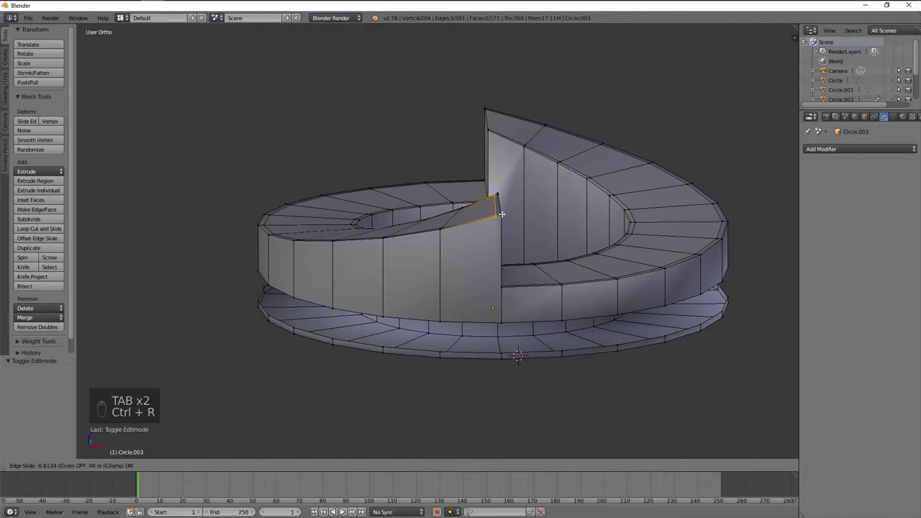
{"action": "key", "text": "KP_1"}
{"action": "key", "text": "a"}
- Remove a few vertices and faces from the stepped wall, inspect, and start another loop from the side
{"action": "key", "text": "ctrl+r"}
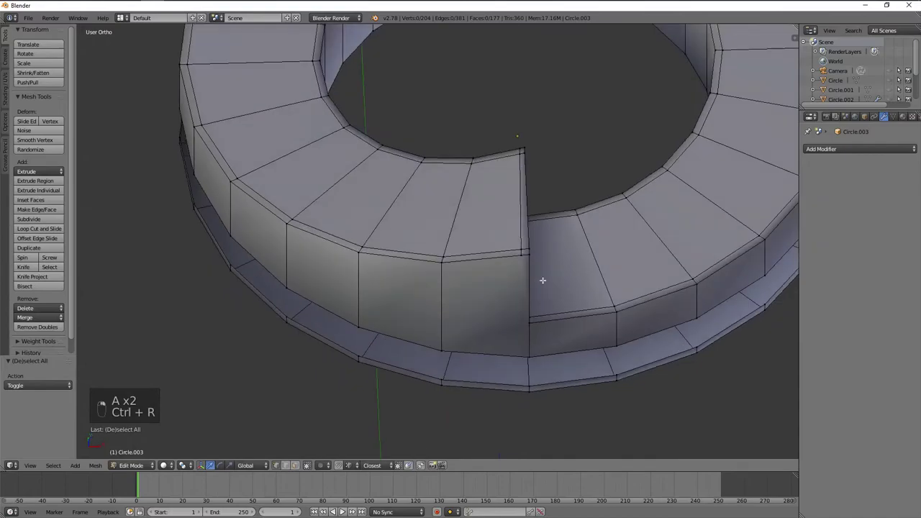
{"action": "key", "text": "x"}
{"action": "key", "text": "Tab"}
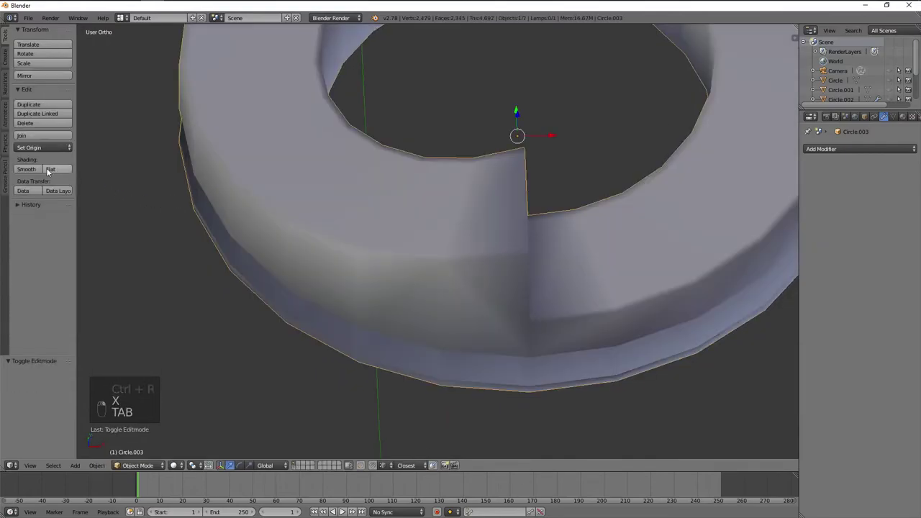
{"action": "left_click_drag", "start_coordinate": [528, 248], "coordinate": [518, 270]}
{"action": "key", "text": "Tab"}
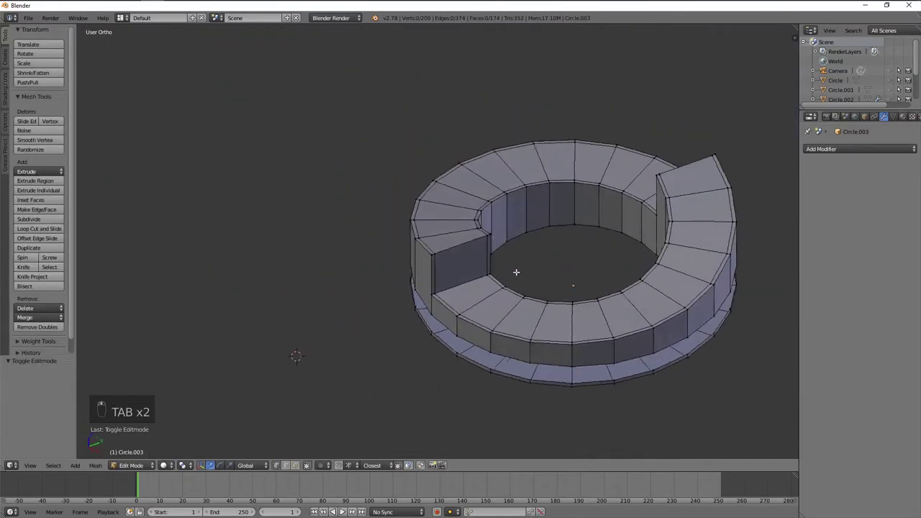
{"action": "key", "text": "ctrl+r"}
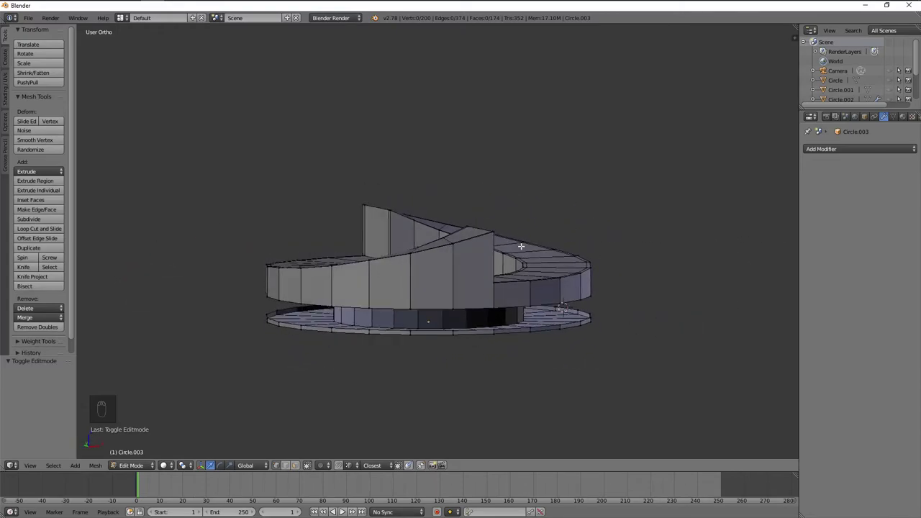
{"action": "key", "text": "ctrl+r"}
{"action": "key", "text": "s"}
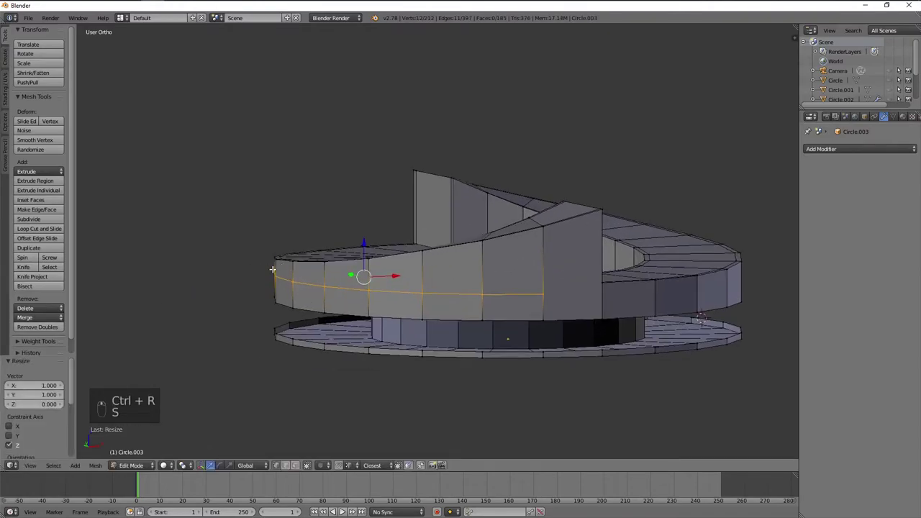
{"action": "key", "text": "g"}
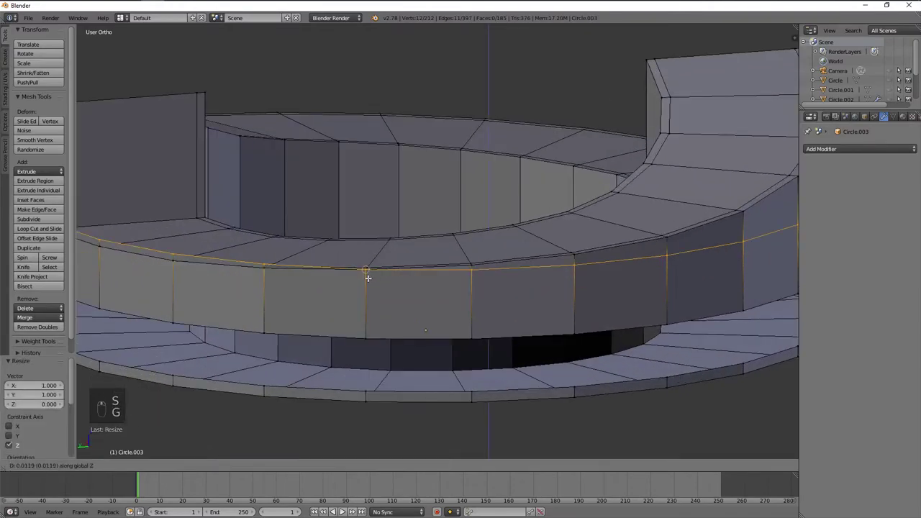
{"action": "key", "text": "g"}
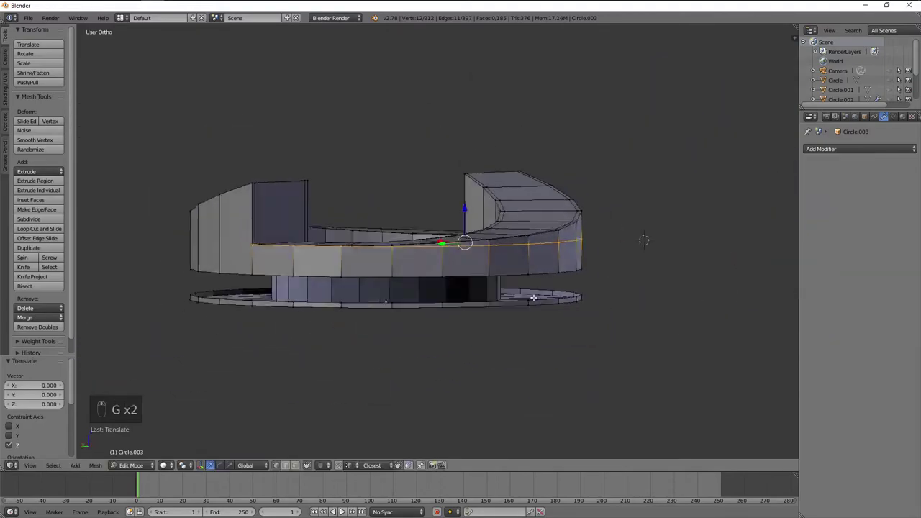
{"action": "left_click_drag", "start_coordinate": [545, 219], "coordinate": [577, 223]}
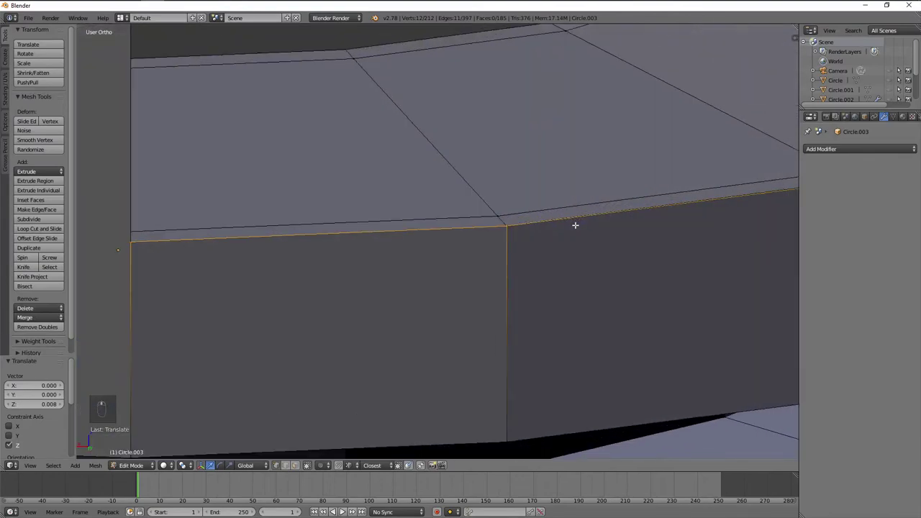
{"action": "middle_click", "coordinate": [577, 224]}
{"action": "left_click_drag", "start_coordinate": [577, 223], "coordinate": [628, 229]}
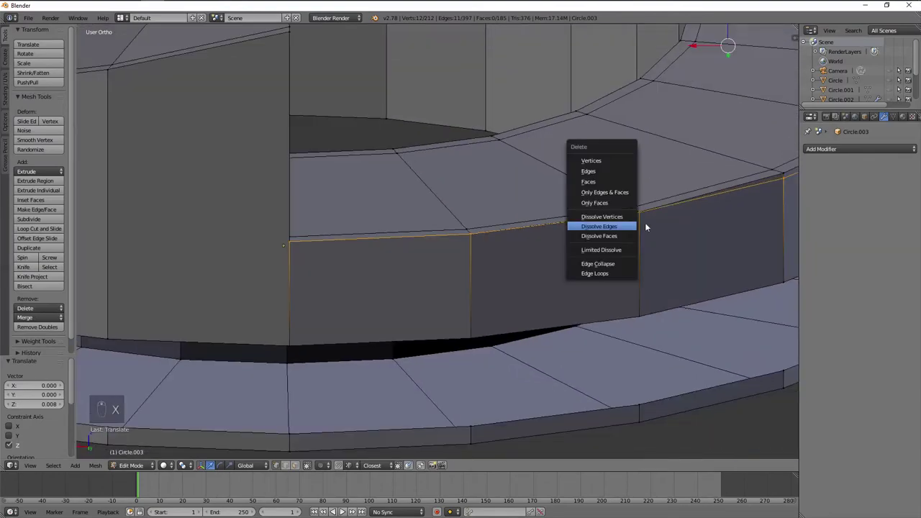
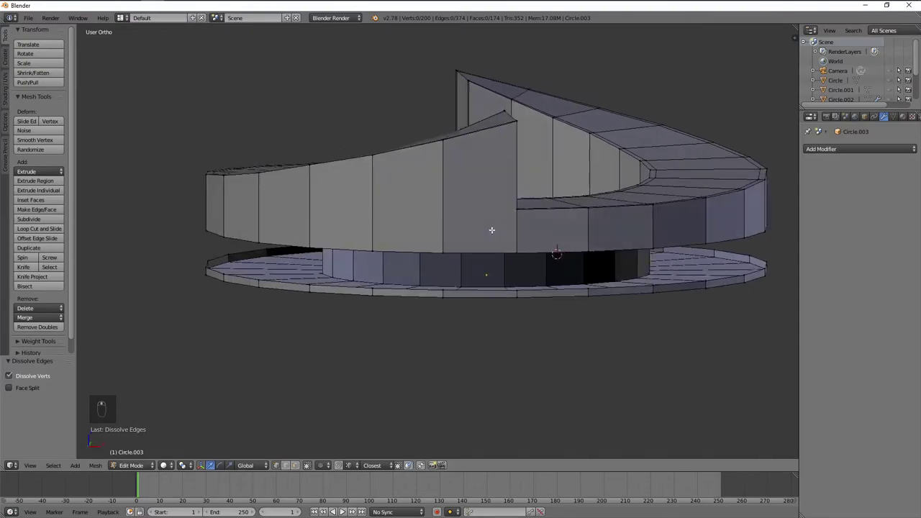
- From front view, knife new edges across the raised wall and add a sliding loop cut
{"action": "key", "text": "KP_1"}
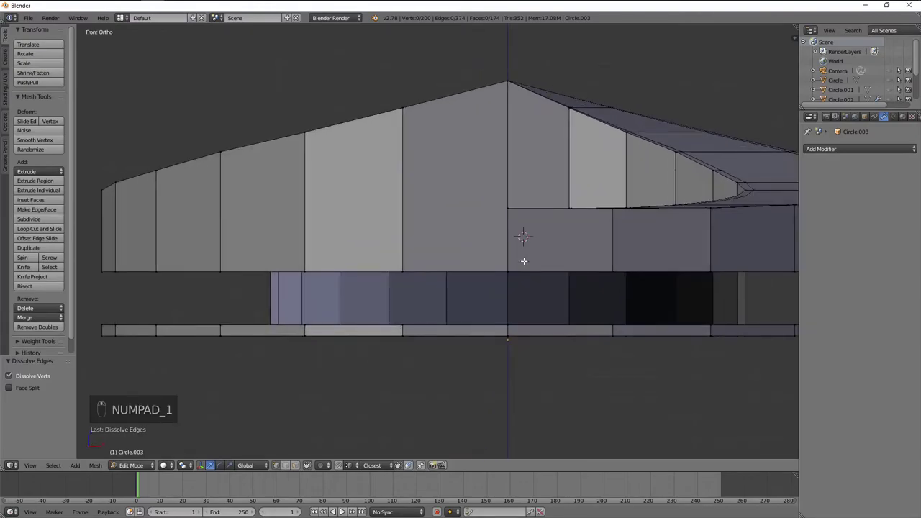
{"action": "key", "text": "k"}
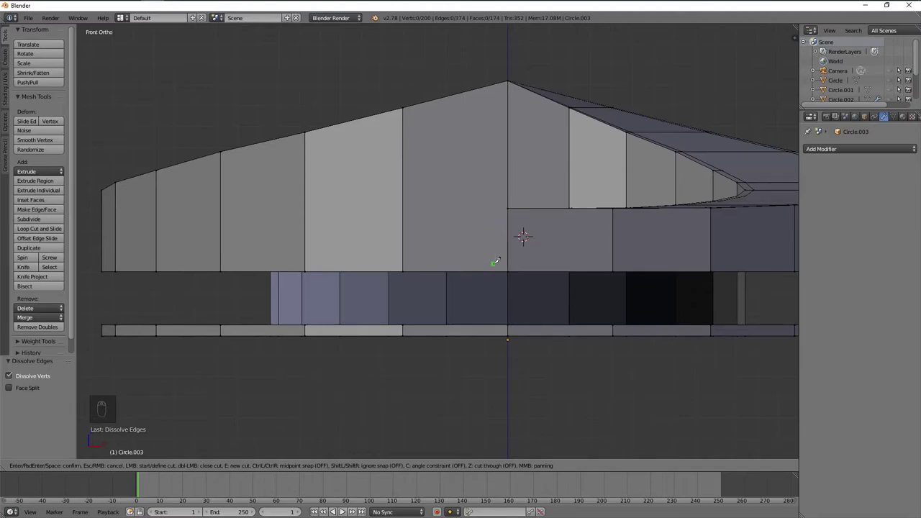
{"action": "key", "text": "ctrl+r"}
{"action": "key", "text": "g"}
{"action": "key", "text": "e"}
{"action": "key", "text": "a"}
- Nudge the new wall loop along Z until it sits at the right height
{"action": "key", "text": "g"}
{"action": "key", "text": "g"}
{"action": "key", "text": "z"}
{"action": "key", "text": "g"}
{"action": "key", "text": "z"}
{"action": "key", "text": "g"}
{"action": "key", "text": "a"}
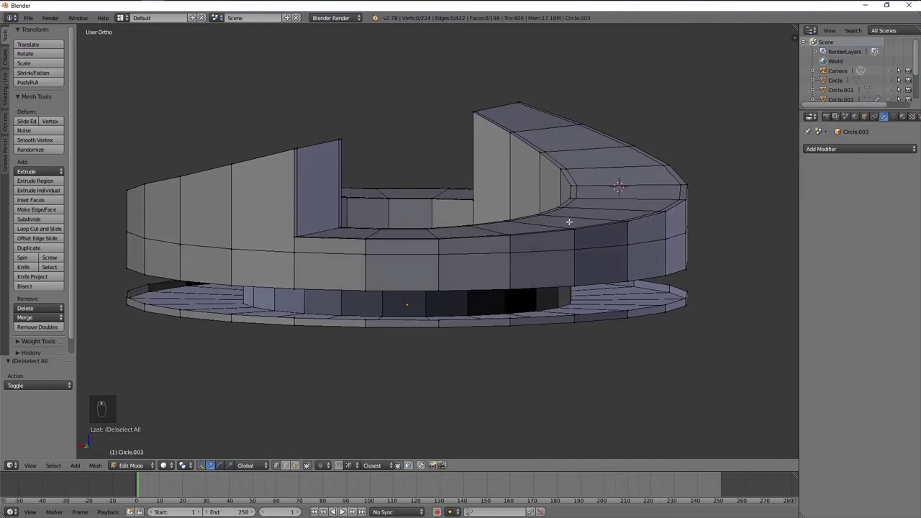
- Move the outer wall's horizontal loop vertically and check the shape outside Edit Mode
{"action": "left_click", "coordinate": [488, 250]}
{"action": "key", "text": "g"}
{"action": "key", "text": "g"}
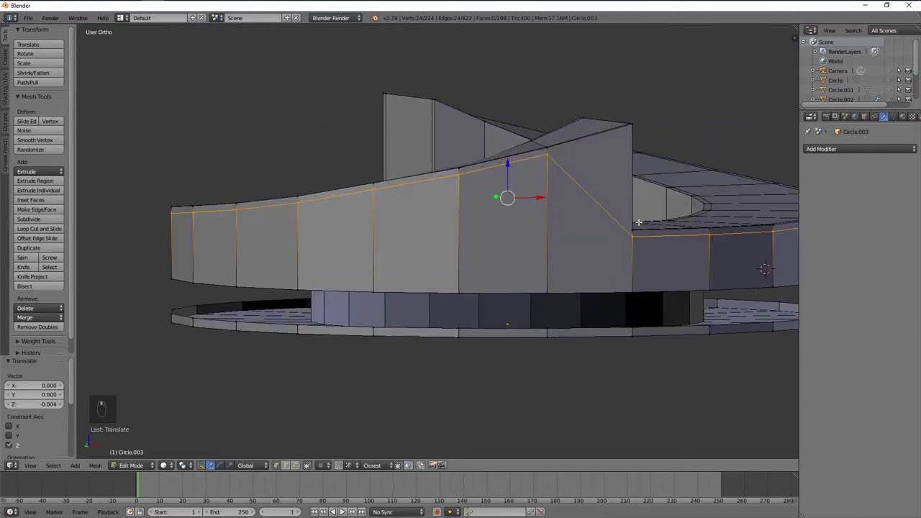
{"action": "key", "text": "Tab"}
{"action": "key", "text": "KP_1"}
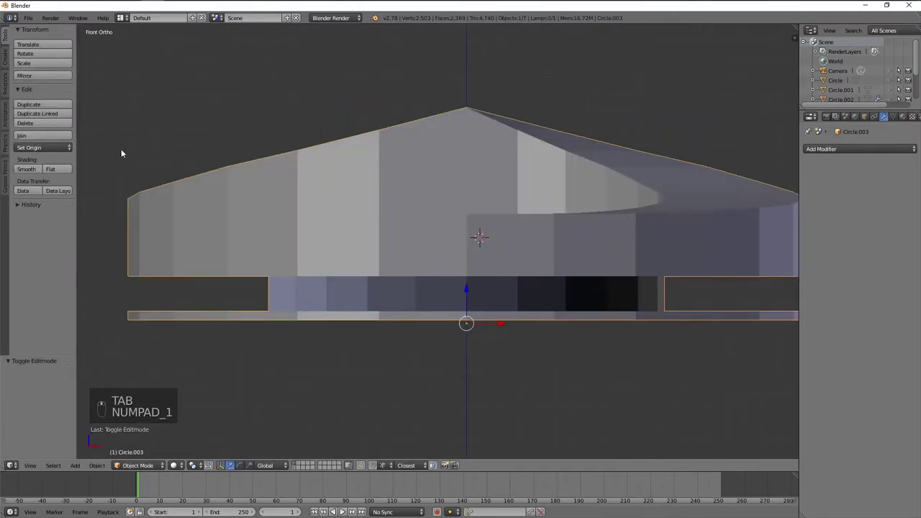
{"action": "key", "text": "Tab"}
- Knife a new edge on the wall and merge the two stray vertices at the notch's top corner
{"action": "key", "text": "a"}
{"action": "key", "text": "k"}
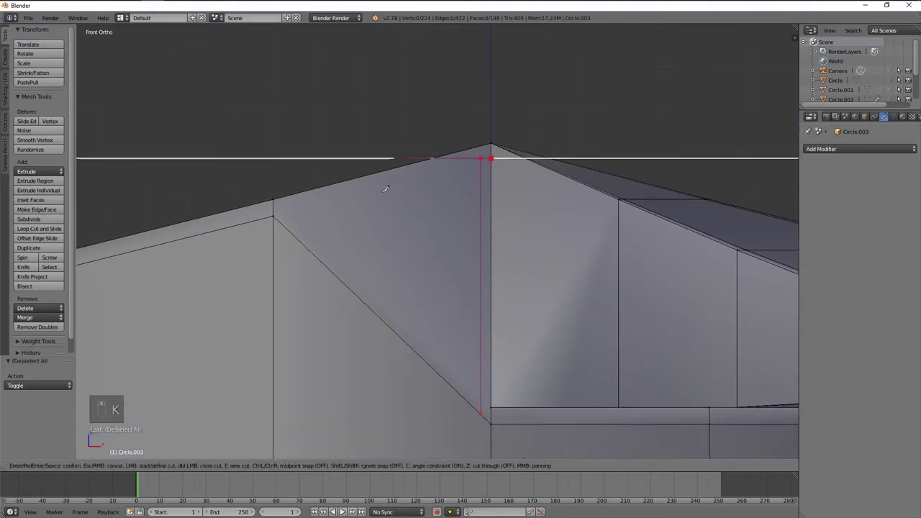
{"action": "key", "text": "a"}
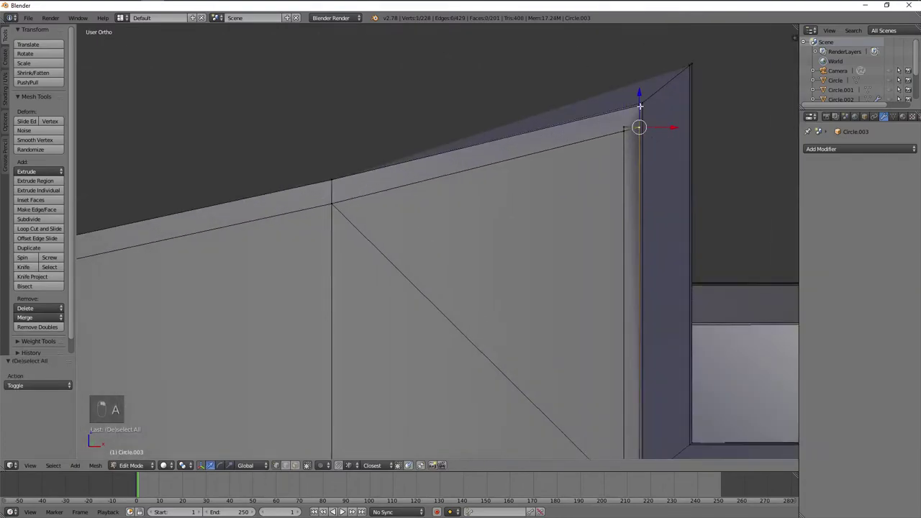
{"action": "key", "text": "w"}
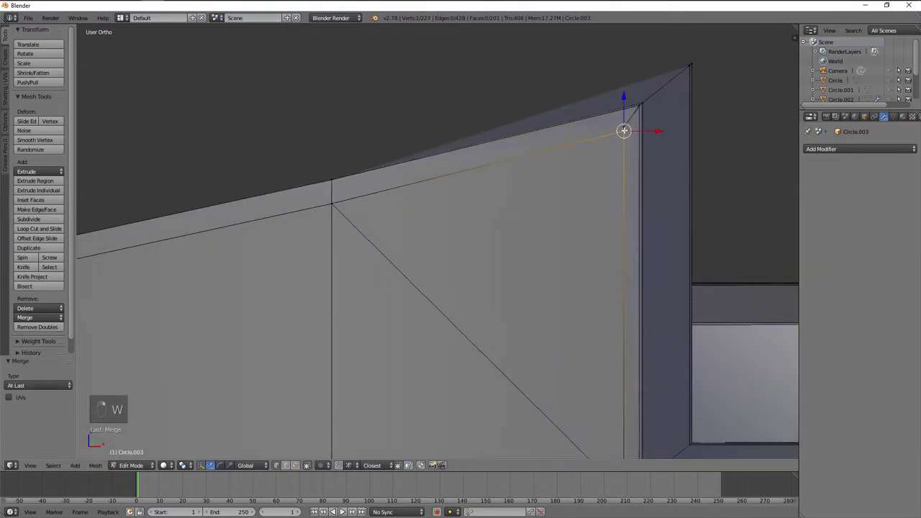
{"action": "key", "text": "shift+r"}
{"action": "key", "text": "a"}
- Orbit out to review the whole ring, then view the notch from the back
{"action": "left_click_drag", "start_coordinate": [556, 135], "coordinate": [500, 227]}
{"action": "key", "text": "Tab"}
{"action": "key", "text": "KP_1"}
{"action": "key", "text": "Tab"}
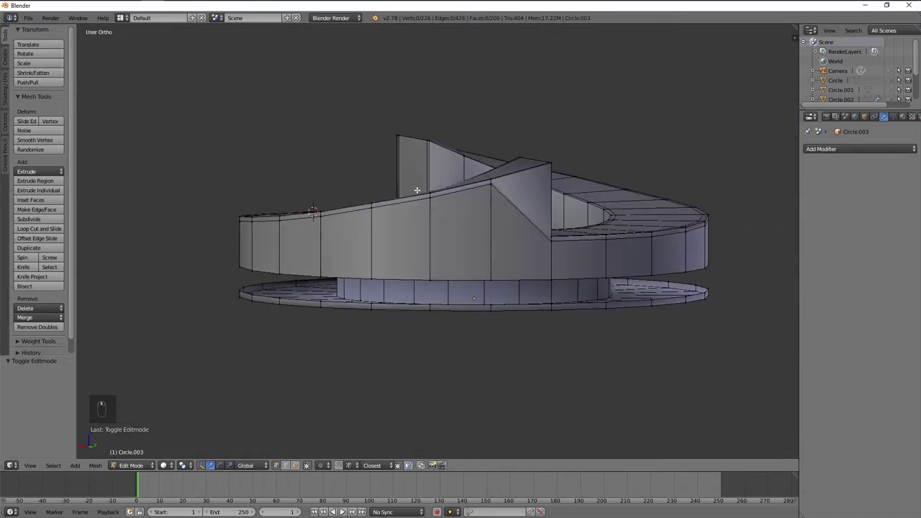
{"action": "key", "text": "KP_1"}
{"action": "key", "text": "ctrl+KP_1"}
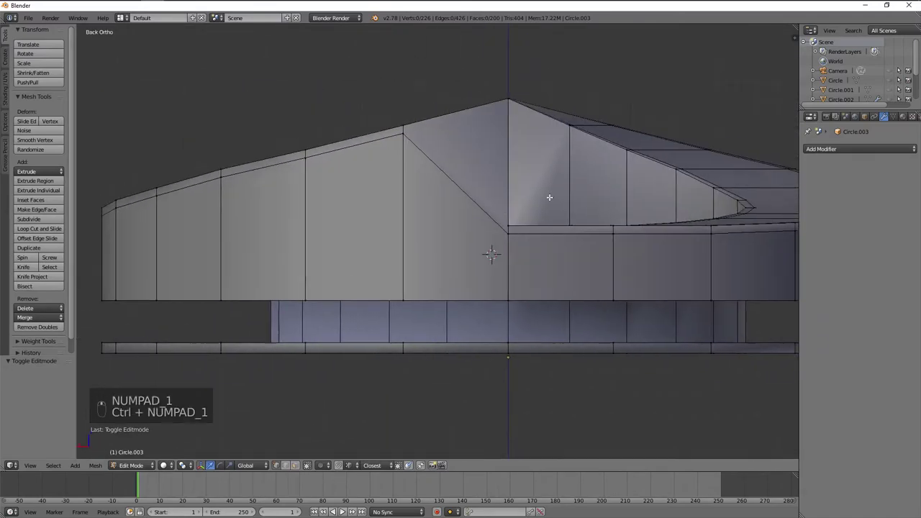
- Knife a vertical edge down the back wall from the notch peak
{"action": "key", "text": "k"}
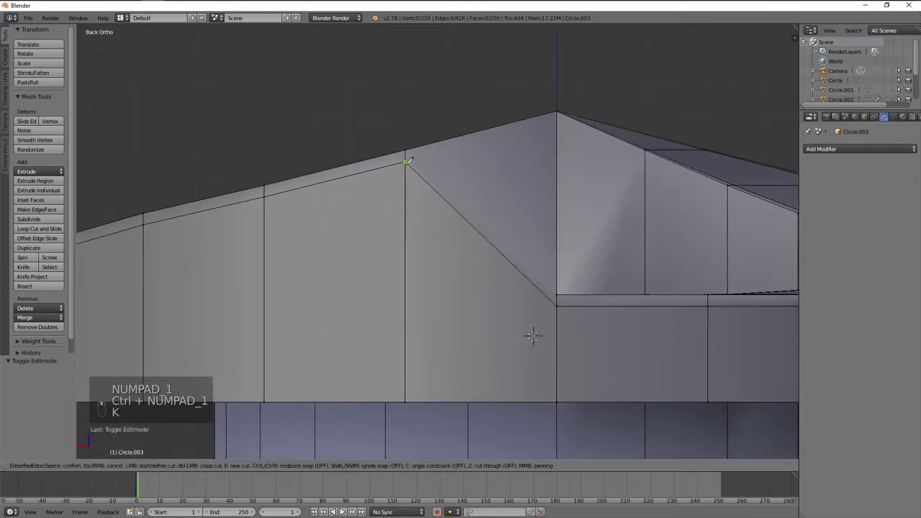
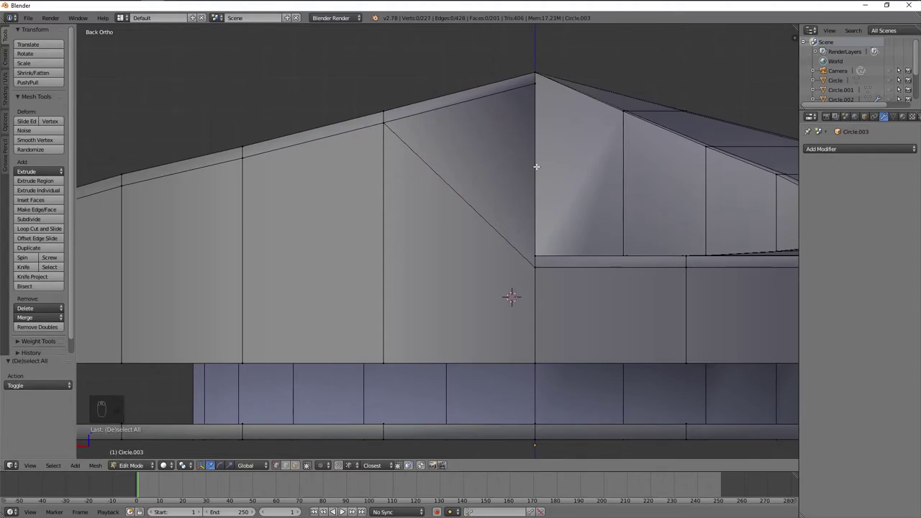
{"action": "key", "text": "k"}
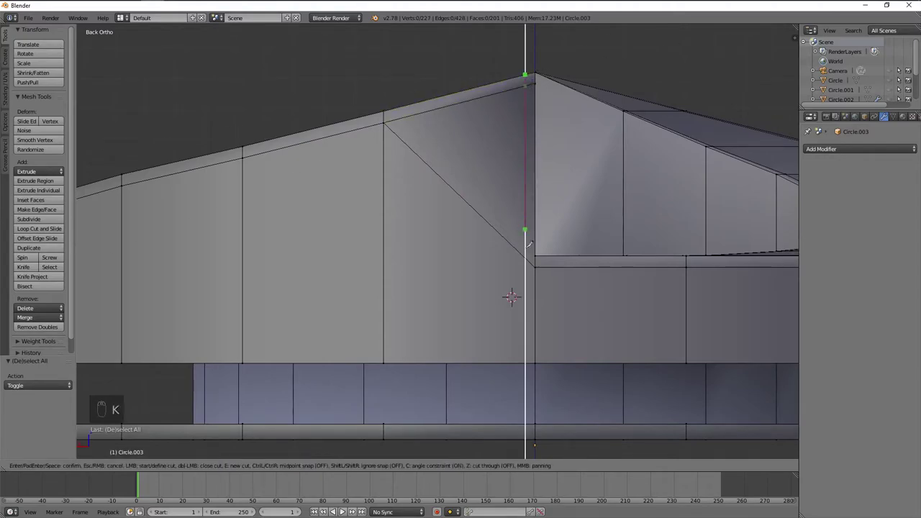
{"action": "key", "text": "Tab"}
{"action": "key", "text": "Tab"}
{"action": "key", "text": "a"}
- Cut again at the wall corner, delete the leftover geometry and inspect the surface
{"action": "key", "text": "k"}
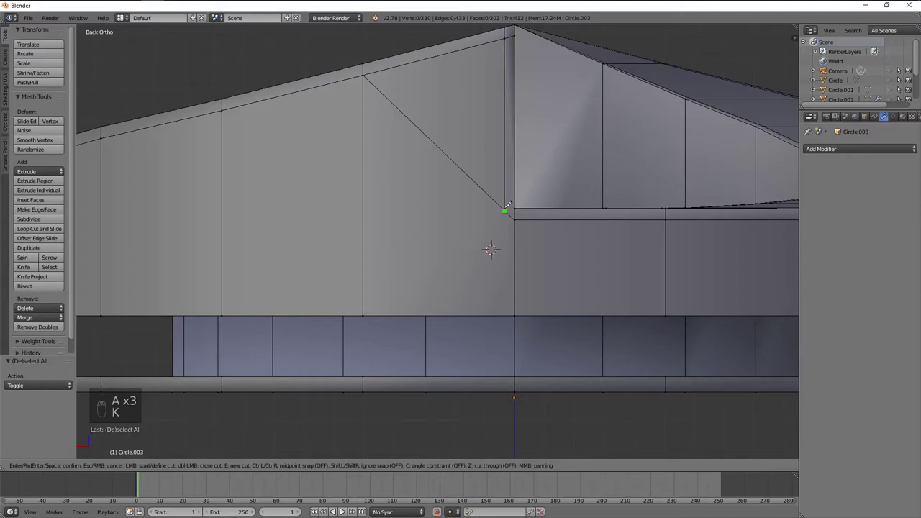
{"action": "key", "text": "a"}
{"action": "key", "text": "x"}
{"action": "key", "text": "a"}
{"action": "key", "text": "Tab"}
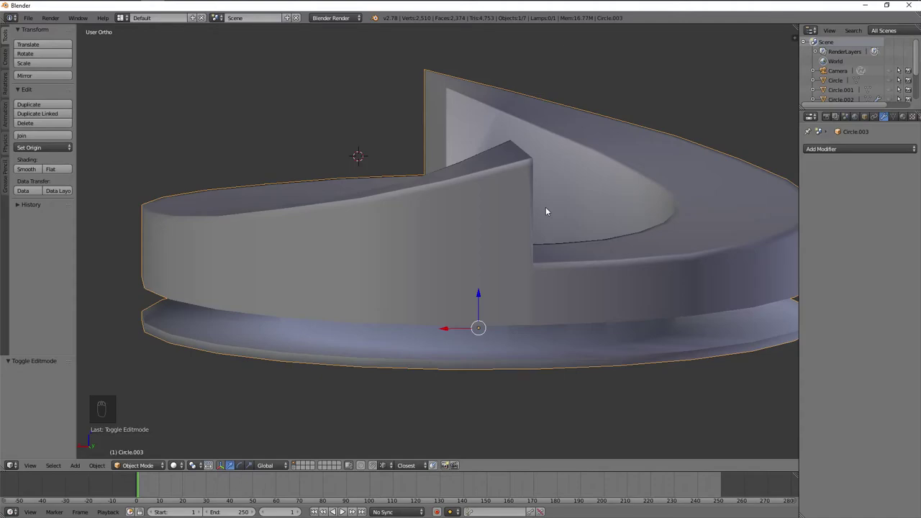
{"action": "key", "text": "Tab"}
- From the back view, select and dissolve the redundant corner edges at the notch
{"action": "key", "text": "KP_1"}
{"action": "key", "text": "KP_3"}
{"action": "key", "text": "ctrl+KP_1"}
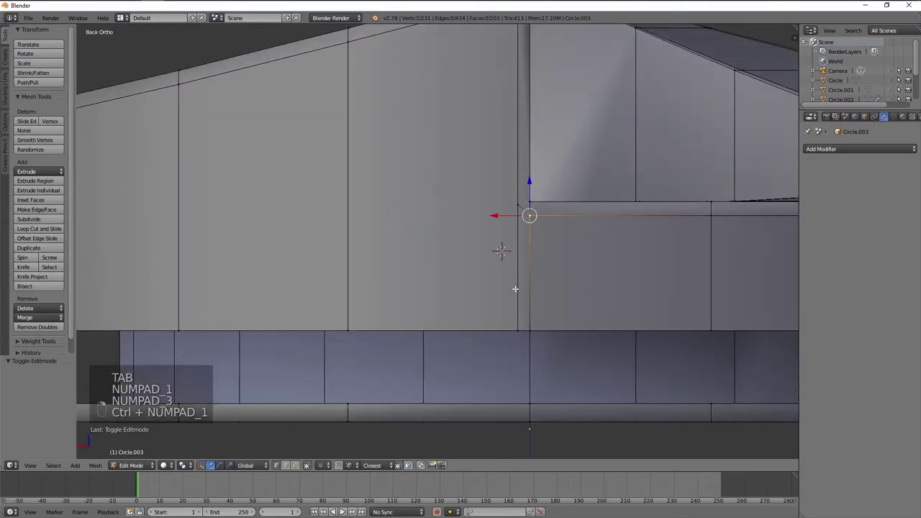
{"action": "key", "text": "a"}
{"action": "key", "text": "a"}
{"action": "key", "text": "x"}
{"action": "left_click", "coordinate": [554, 206]}
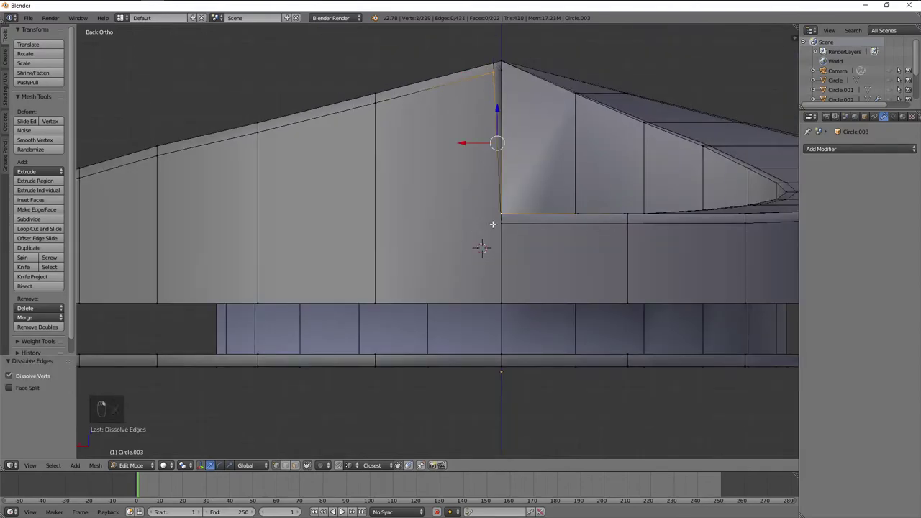
{"action": "key", "text": "x"}
{"action": "key", "text": "a"}
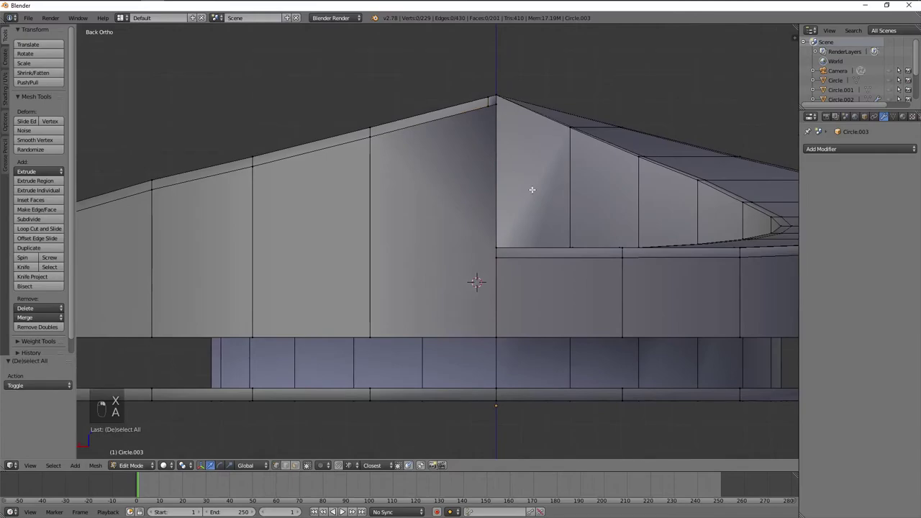
- Knife a vertical edge down the notch wall and confirm the cut
{"action": "key", "text": "k"}
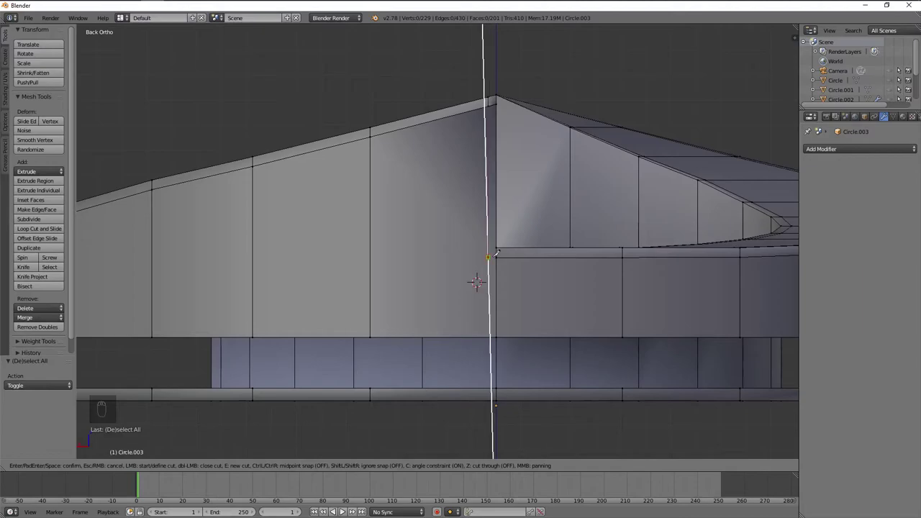
{"action": "left_click_drag", "start_coordinate": [373, 254], "coordinate": [540, 234]}
{"action": "key", "text": "Tab"}
{"action": "key", "text": "Tab"}
{"action": "key", "text": "a"}
- Connect the new vertices, merge the stray vertex onto the corner and dissolve the leftover one
{"action": "key", "text": "j"}
{"action": "key", "text": "a"}
{"action": "key", "text": "j"}
{"action": "key", "text": "a"}
{"action": "key", "text": "w"}
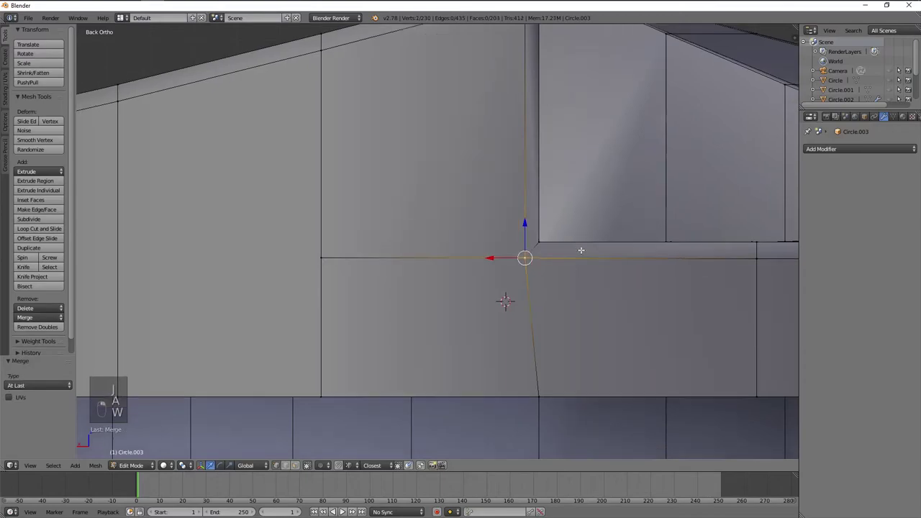
{"action": "key", "text": "x"}
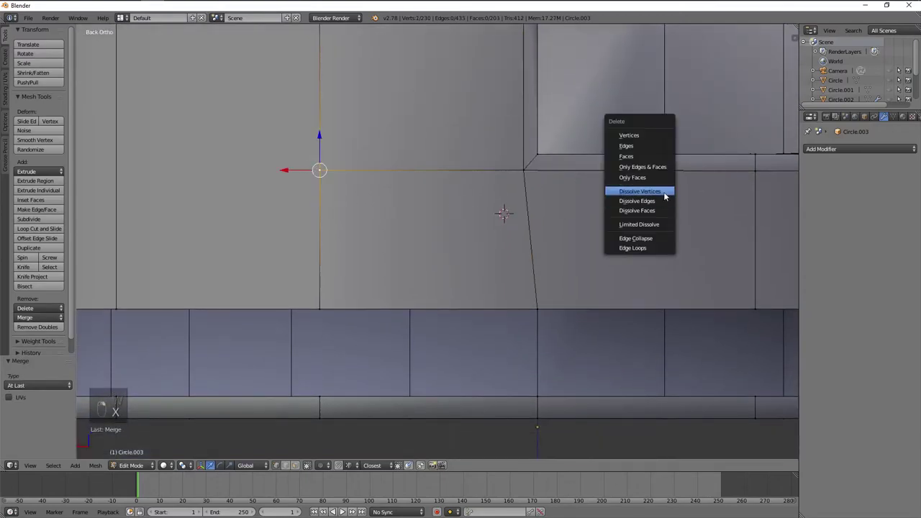
{"action": "left_click_drag", "start_coordinate": [626, 191], "coordinate": [613, 188]}
- Redo the vertex connection cleanly and leave Edit Mode to inspect the whole ring
{"action": "key", "text": "a"}
{"action": "key", "text": "a"}
{"action": "key", "text": "ctrl+z"}
{"action": "key", "text": "j"}
{"action": "key", "text": "Tab"}
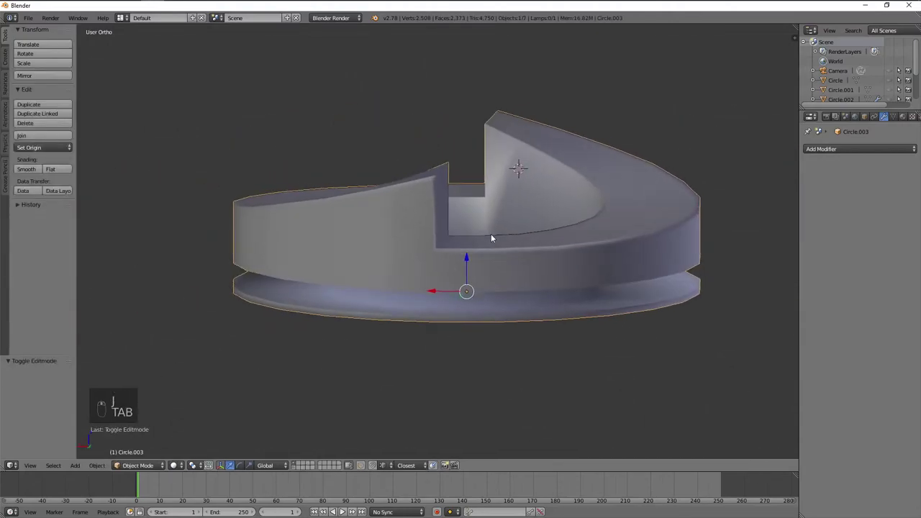
- View the notch's sloped wall from behind and dissolve its diagonal edge
{"action": "key", "text": "Tab"}
{"action": "key", "text": "KP_1"}
{"action": "key", "text": "KP_3"}
{"action": "key", "text": "ctrl+KP_1"}
{"action": "key", "text": "a"}
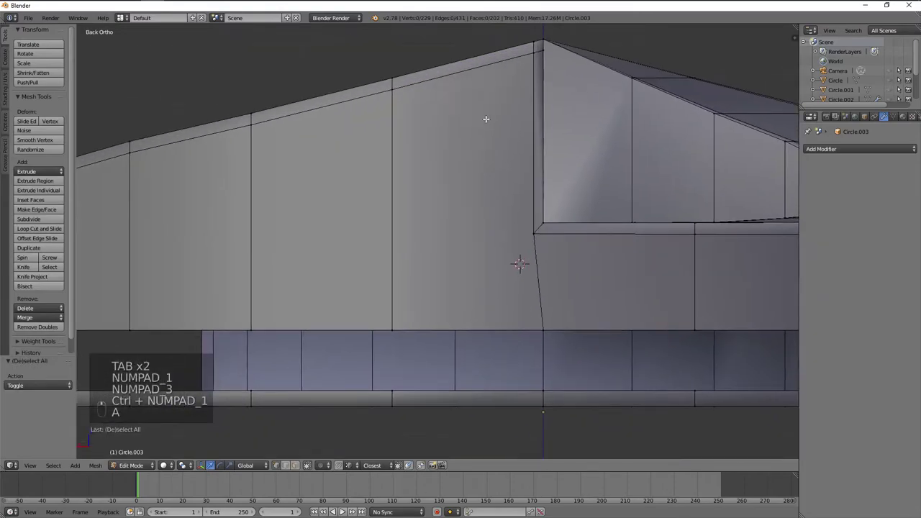
{"action": "key", "text": "KP_1"}
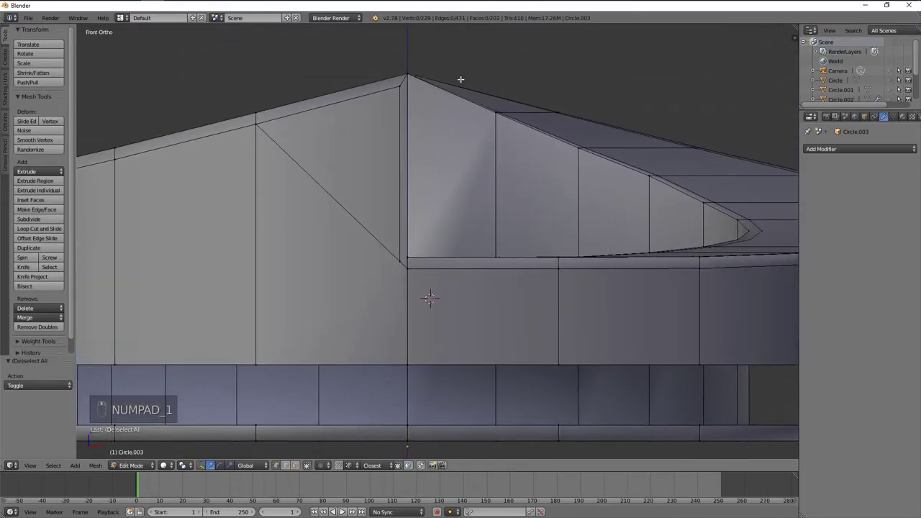
{"action": "key", "text": "x"}
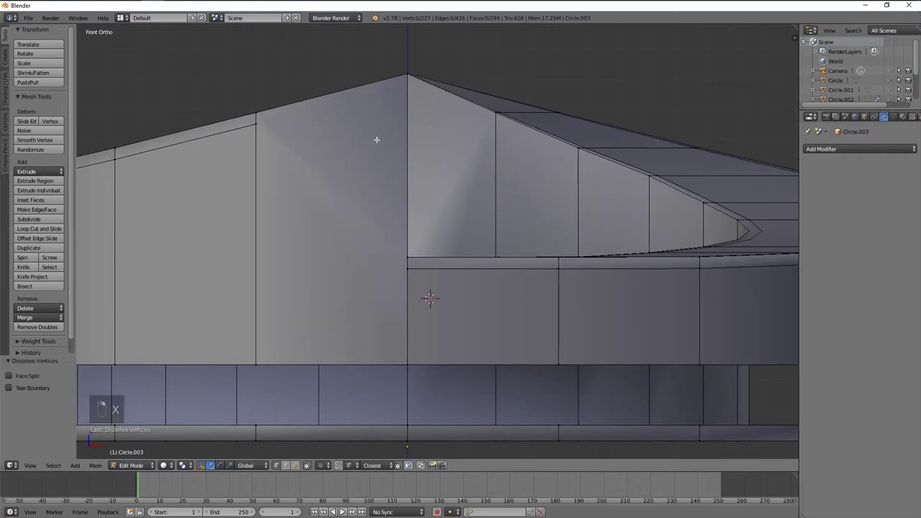
- Knife a vertical edge beside the notch peak and slide its lower vertex along the wall
{"action": "key", "text": "k"}
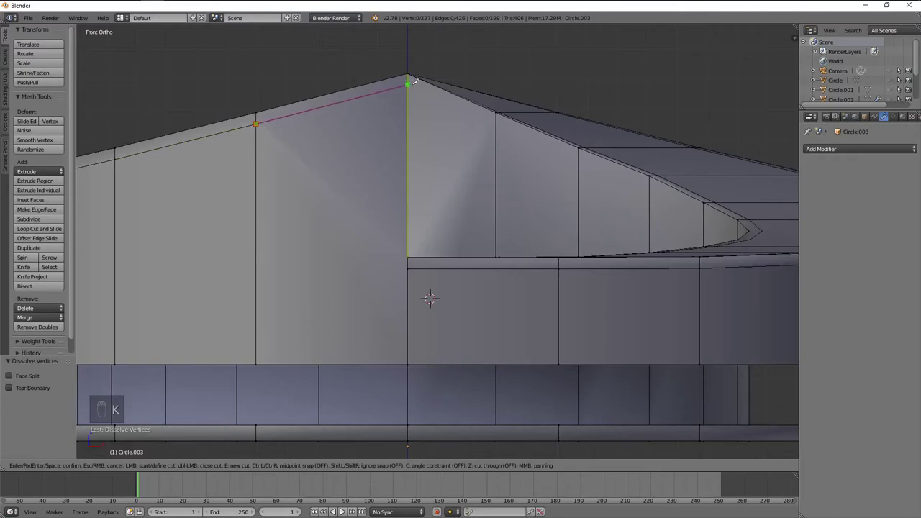
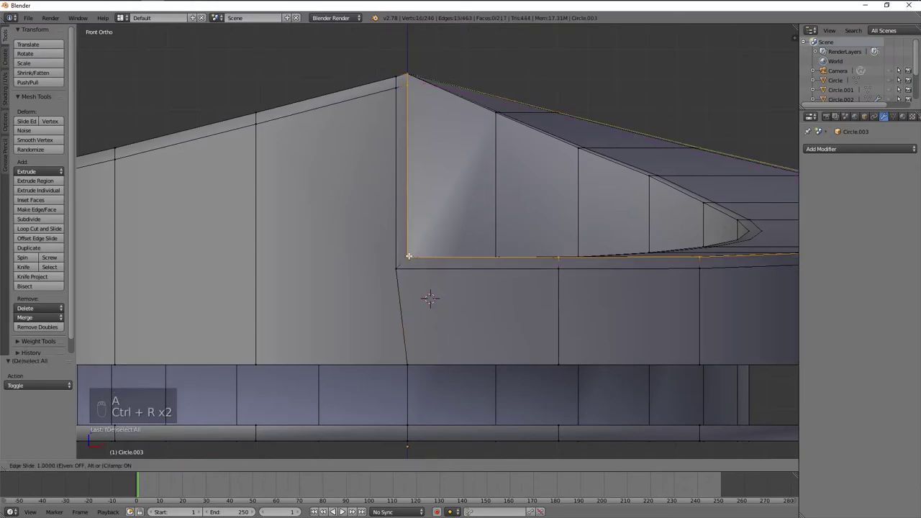
{"action": "key", "text": "ctrl+z"}
{"action": "key", "text": "ctrl+r"}
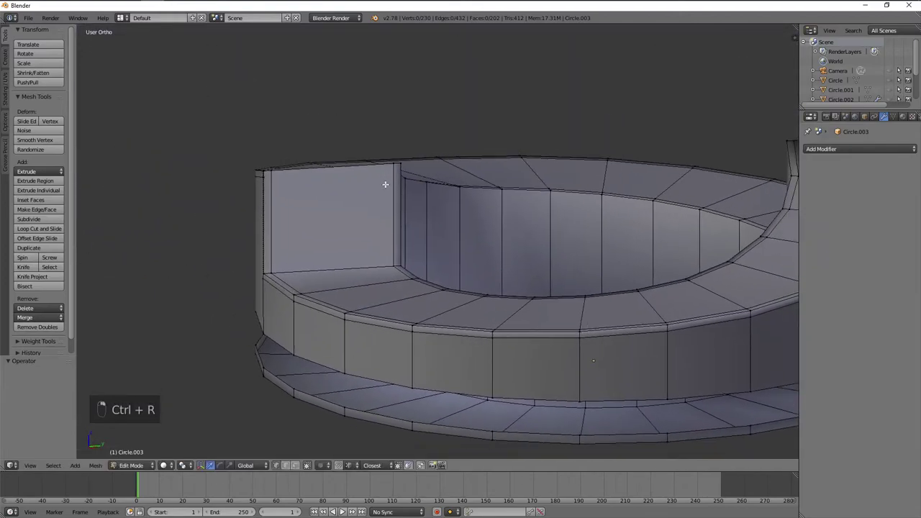
- Add a loop cut across the notch wall face and slide it into place
{"action": "key", "text": "ctrl+r"}
{"action": "key", "text": "g"}
{"action": "key", "text": "a"}
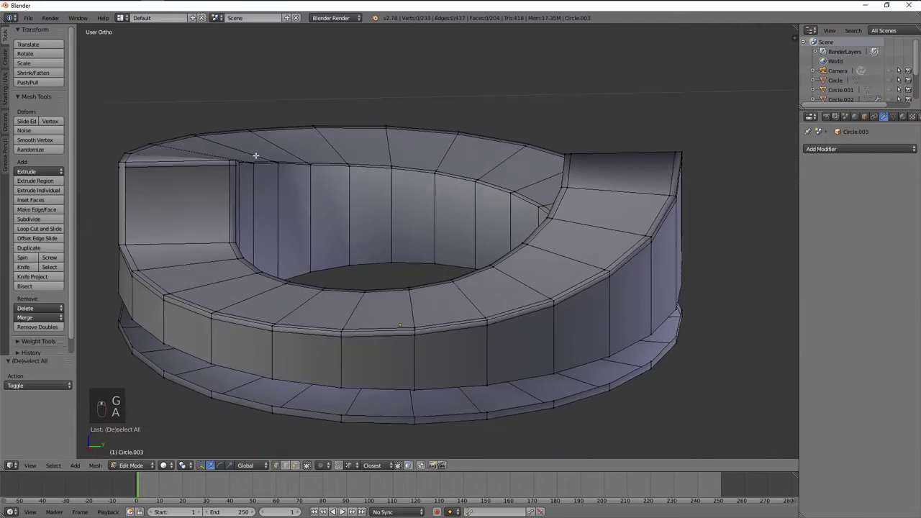
{"action": "left_click_drag", "start_coordinate": [396, 190], "coordinate": [427, 176]}
{"action": "key", "text": "ctrl+r"}
{"action": "key", "text": "ctrl+r"}
{"action": "key", "text": "g"}
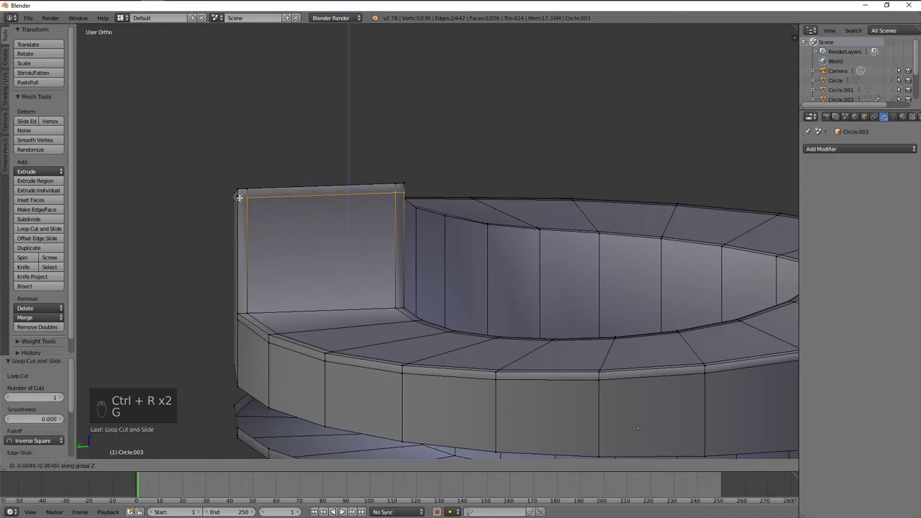
- Add a loop along the inner ring wall and join its vertex to the notch corner with a new edge
{"action": "key", "text": "a"}
{"action": "key", "text": "ctrl+r"}
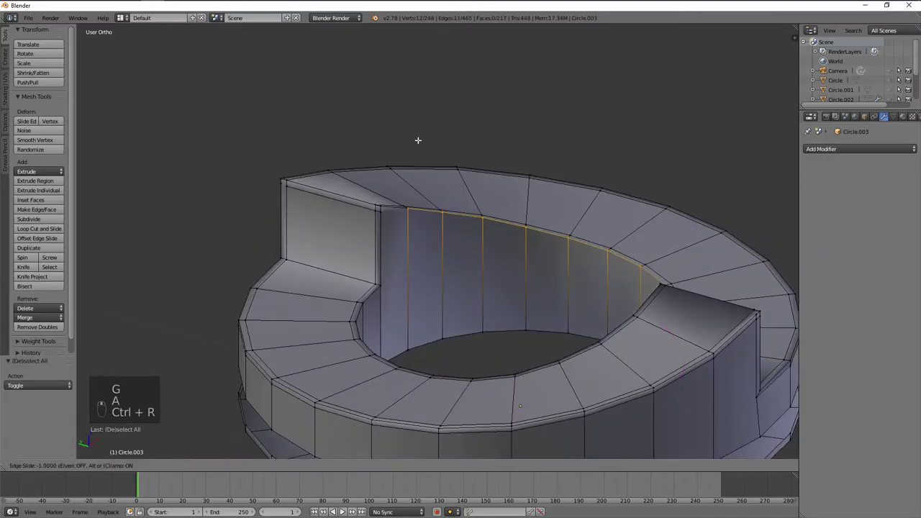
{"action": "key", "text": "g"}
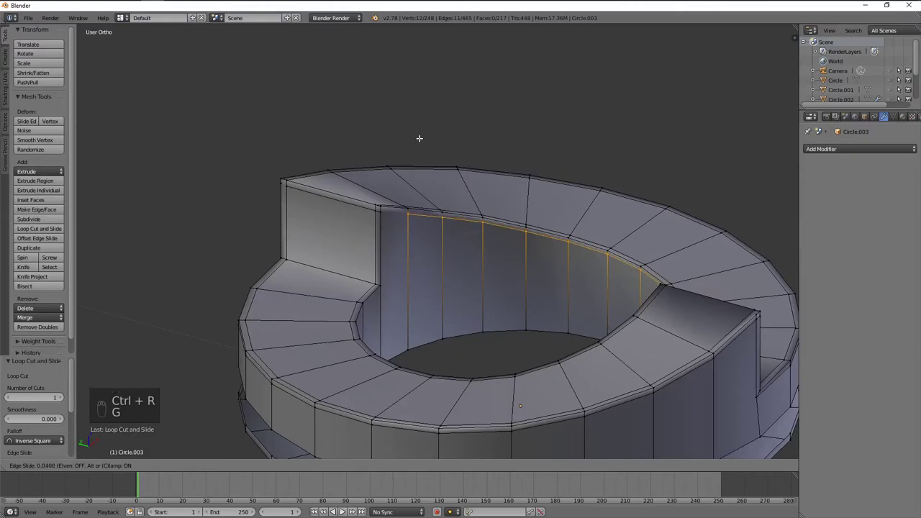
{"action": "key", "text": "a"}
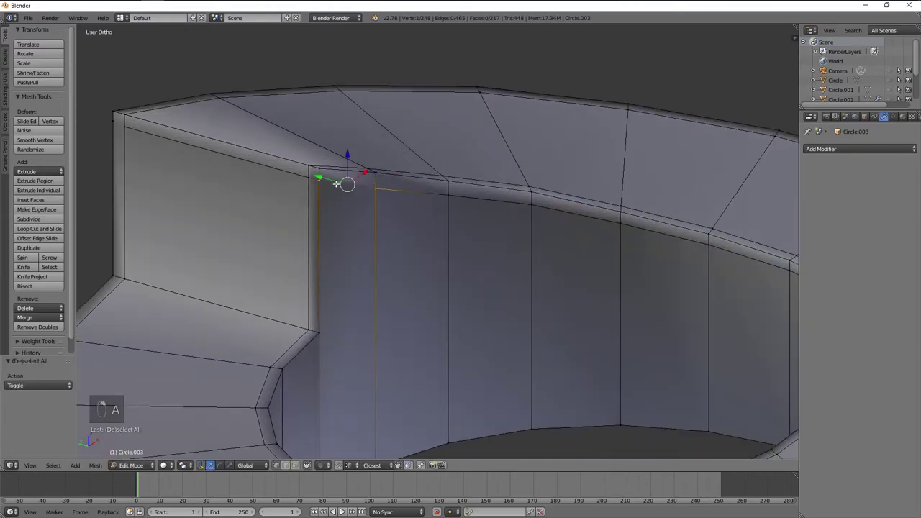
{"action": "key", "text": "j"}
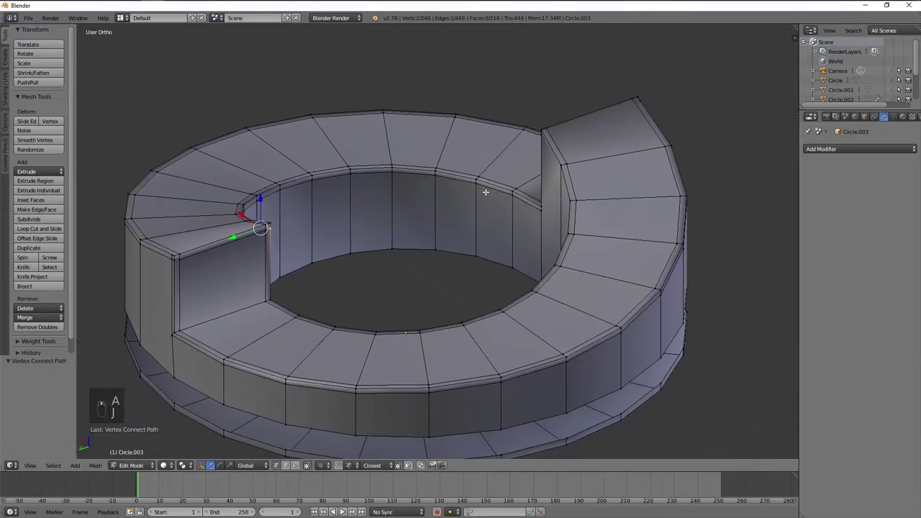
- Orbit over the inner wall and look straight down onto the ring top to inspect the new edges
{"action": "middle_click", "coordinate": [331, 211]}
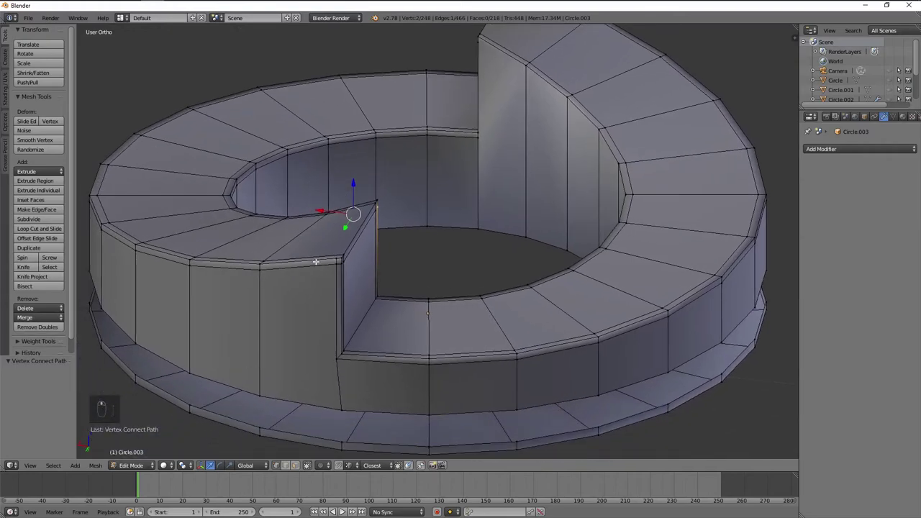
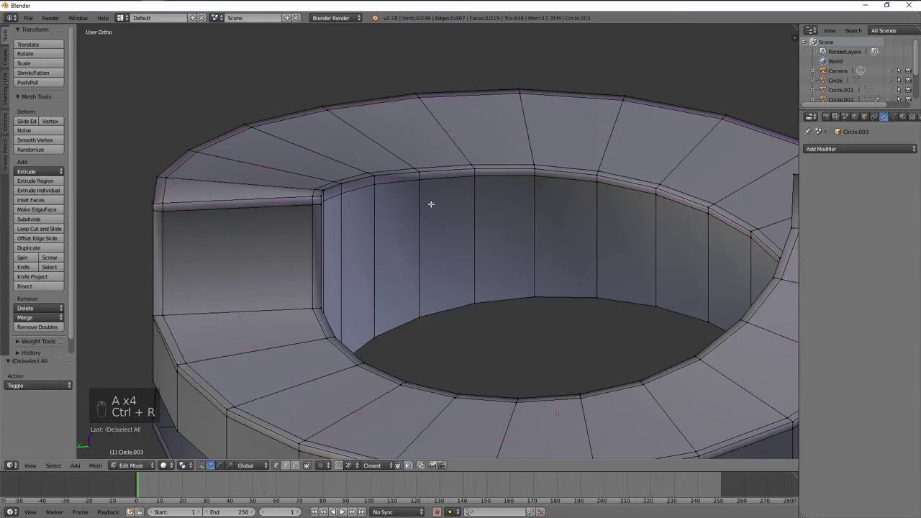
{"action": "left_click_drag", "start_coordinate": [483, 189], "coordinate": [428, 258]}
{"action": "left_click_drag", "start_coordinate": [418, 128], "coordinate": [509, 118]}
{"action": "left_click_drag", "start_coordinate": [471, 128], "coordinate": [446, 132]}
{"action": "middle_click", "coordinate": [425, 170]}
{"action": "middle_click", "coordinate": [457, 166]}
{"action": "key", "text": "KP_7"}
{"action": "middle_click", "coordinate": [457, 166]}
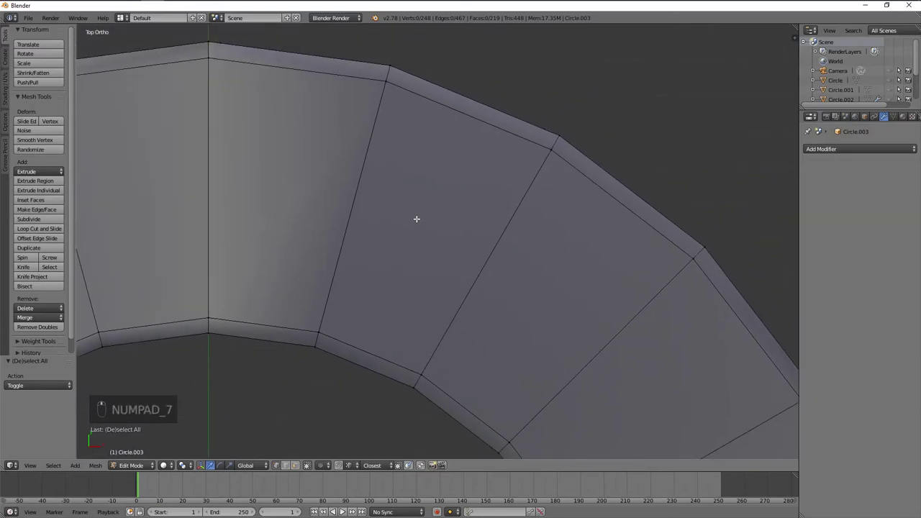
- Knife-cut edges across the ring top and down the inner wall near the notch
{"action": "key", "text": "k"}
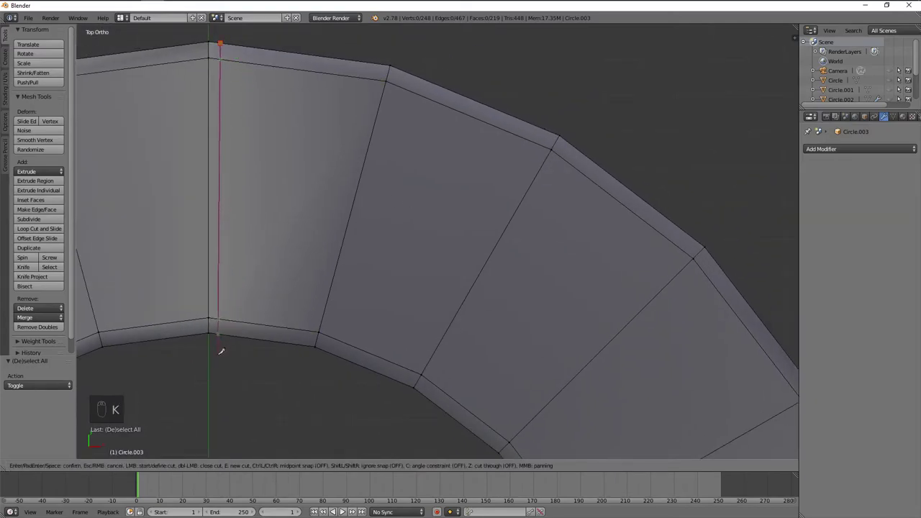
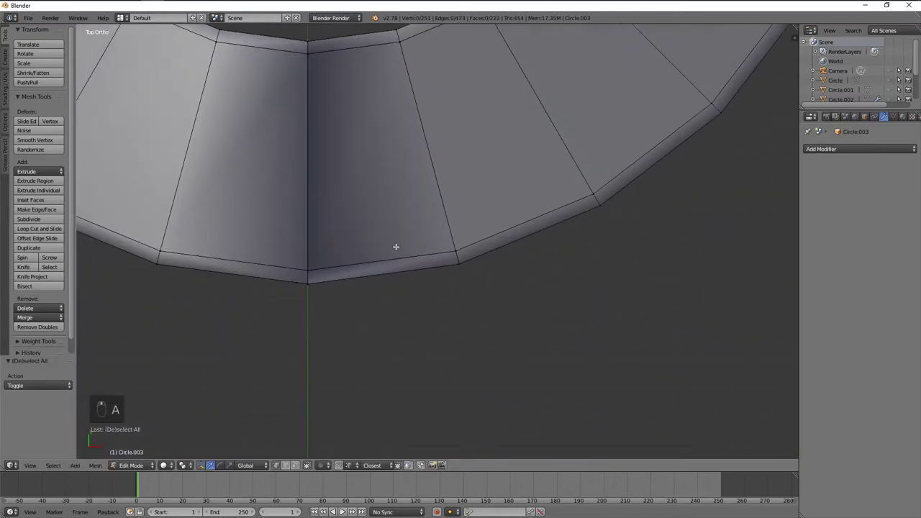
{"action": "key", "text": "k"}
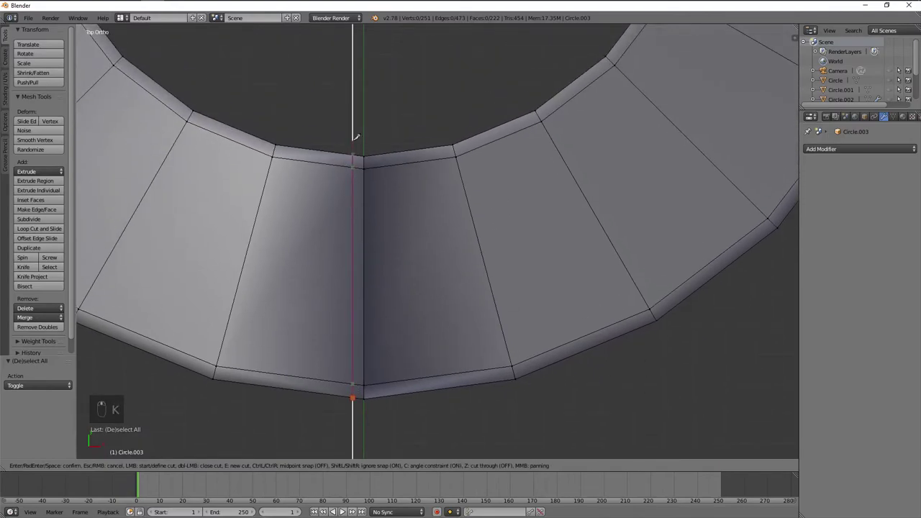
{"action": "key", "text": "a"}
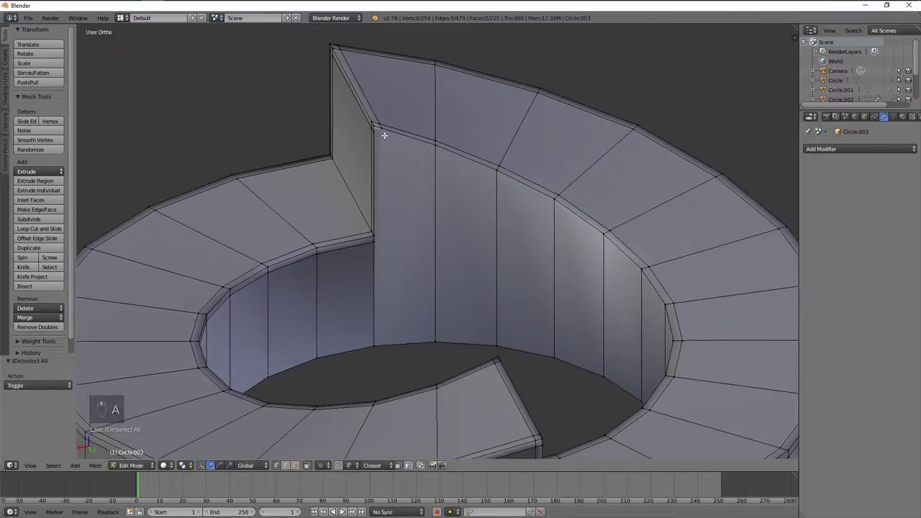
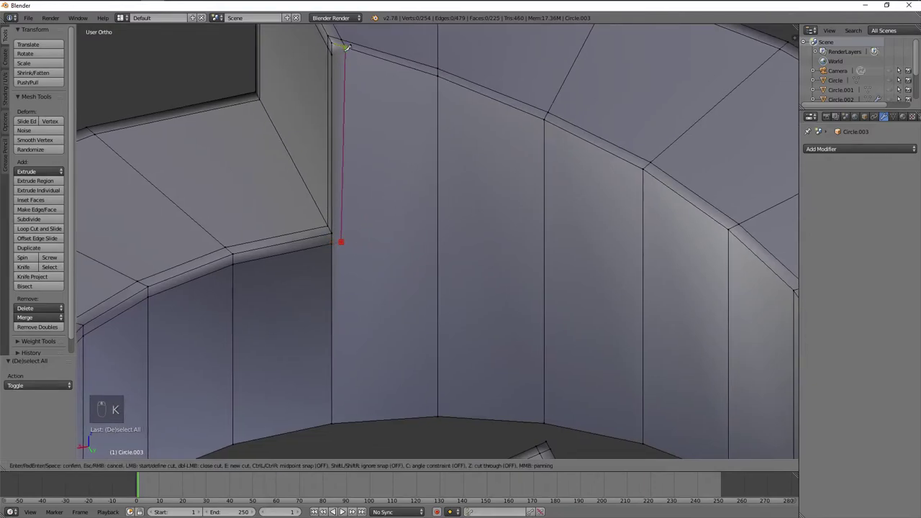
{"action": "left_click_drag", "start_coordinate": [350, 240], "coordinate": [315, 241]}
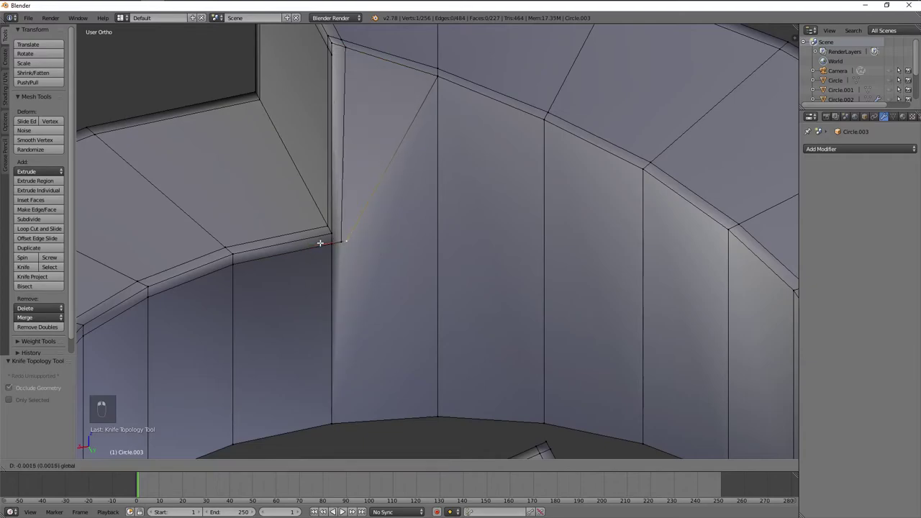
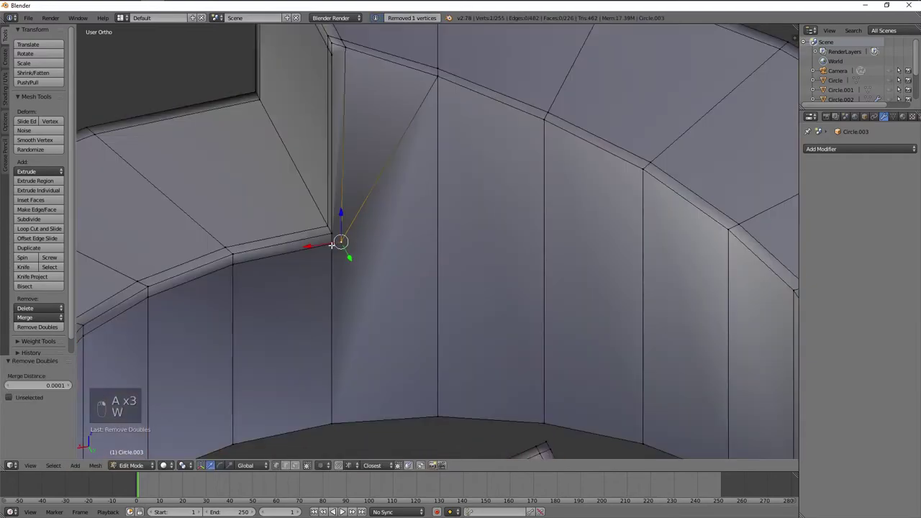
- Merge the new vertex onto the notch corner and add another loop around the inner wall
{"action": "key", "text": "a"}
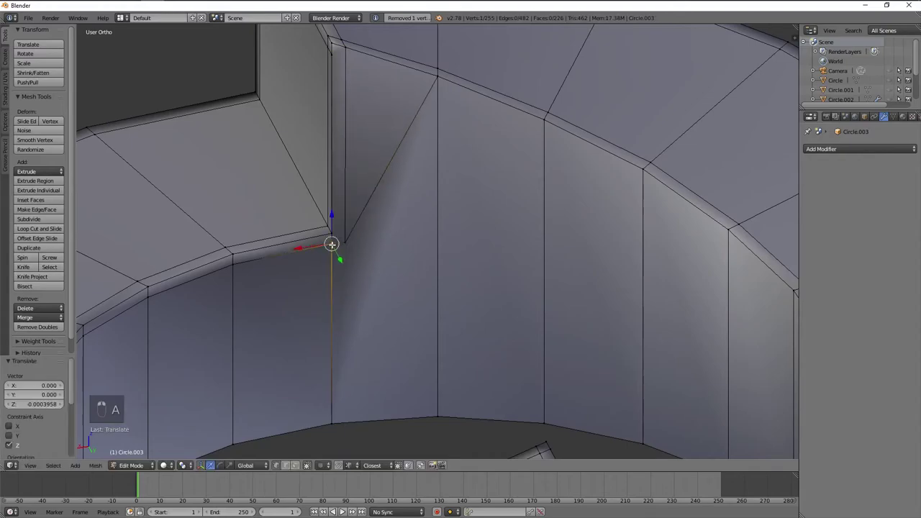
{"action": "key", "text": "w"}
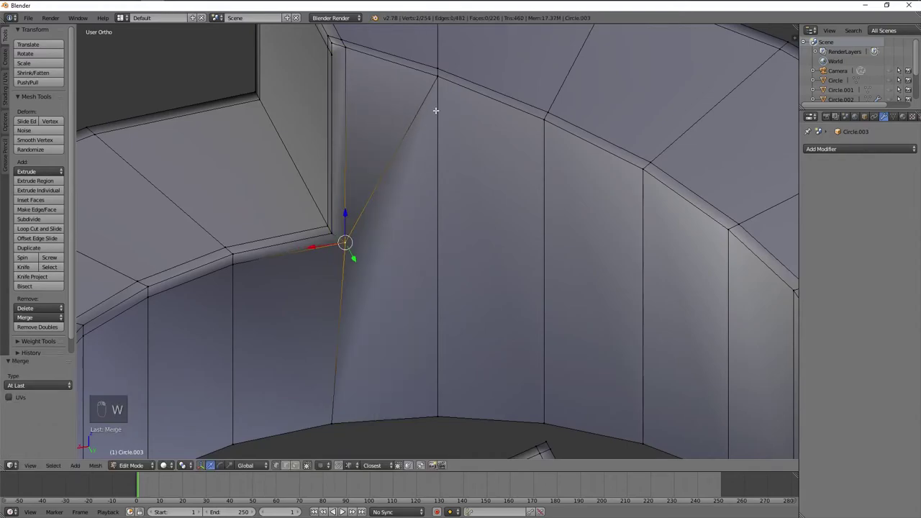
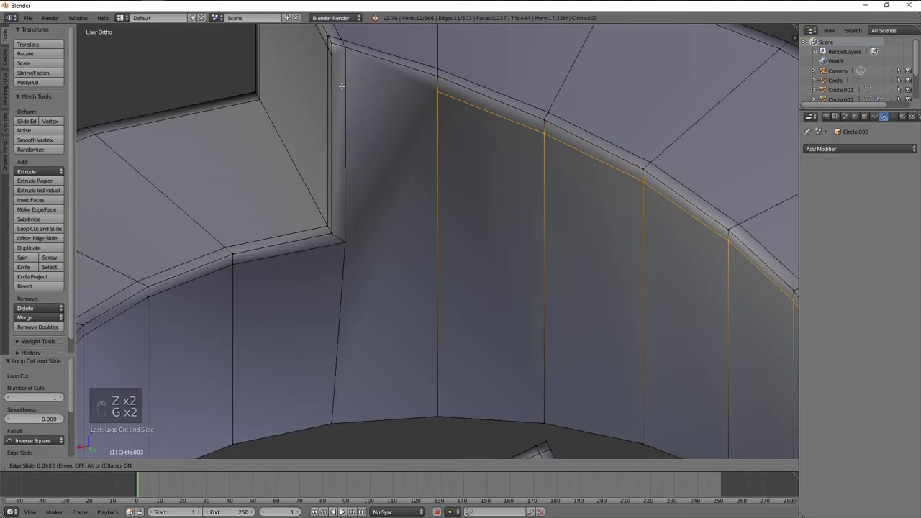
{"action": "key", "text": "a"}
{"action": "key", "text": "j"}
{"action": "key", "text": "a"}
{"action": "key", "text": "ctrl+r"}
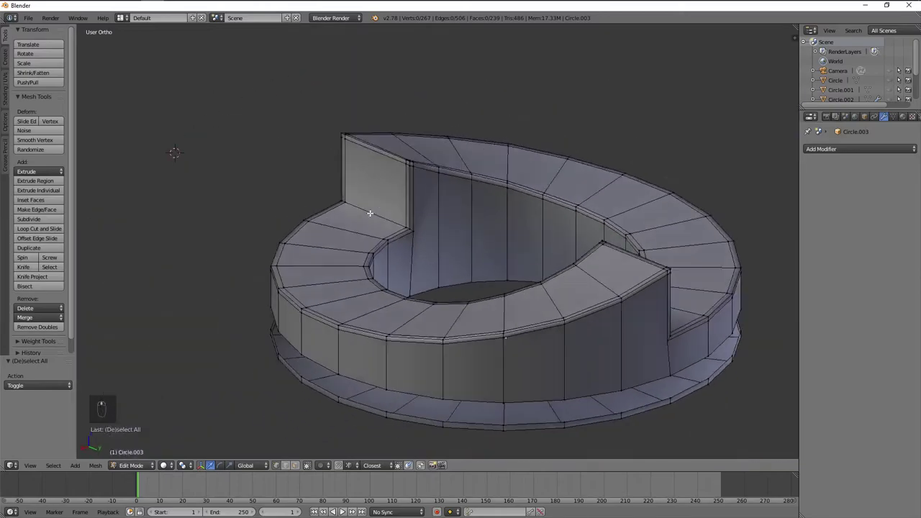
- Re-enter mesh editing, zoom to the notch step and knife a new edge at its corner
{"action": "key", "text": "ctrl+r"}
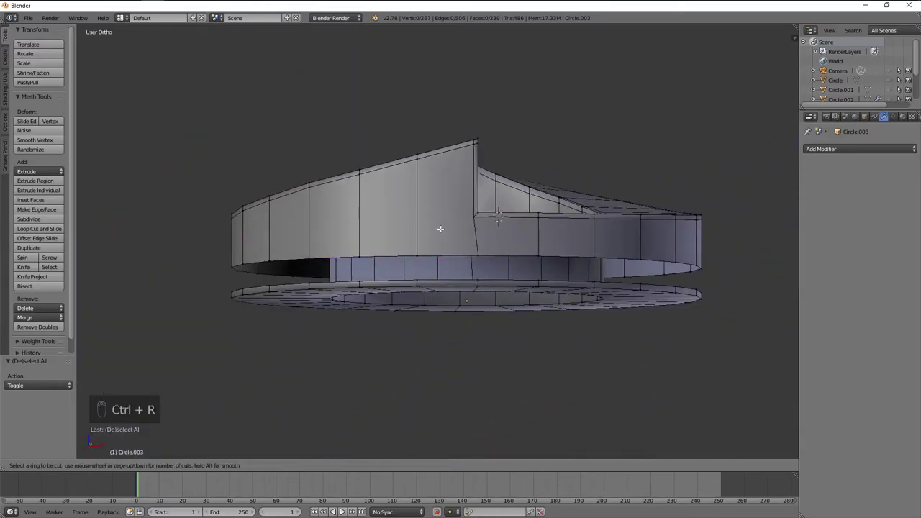
{"action": "key", "text": "Tab"}
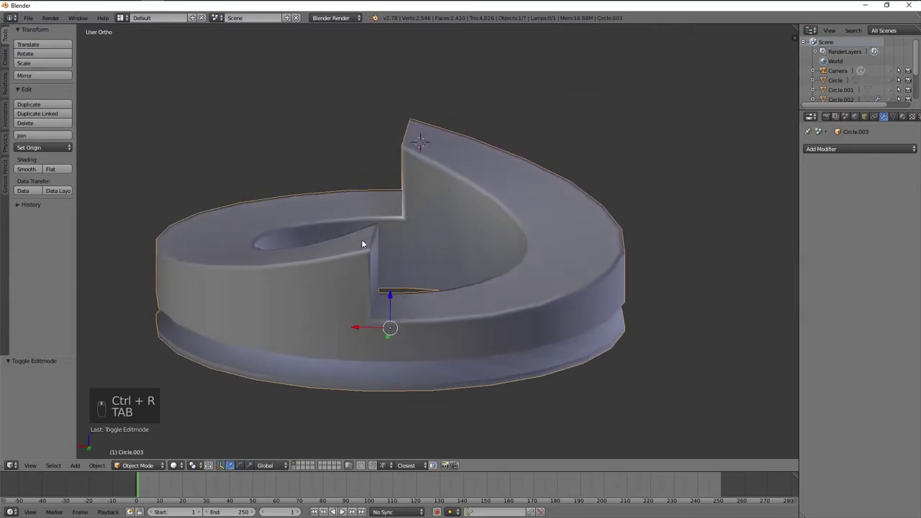
{"action": "key", "text": "Tab"}
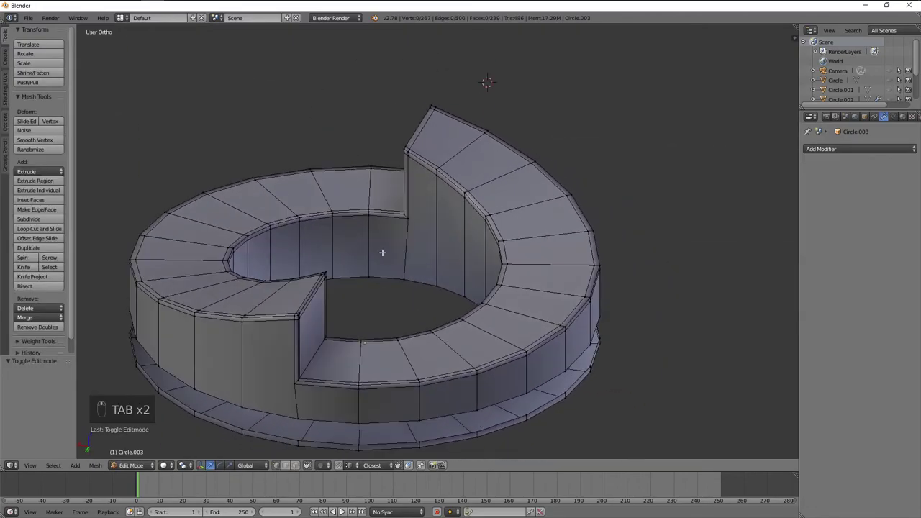
{"action": "left_click_drag", "start_coordinate": [399, 248], "coordinate": [416, 206]}
{"action": "key", "text": "ctrl+r"}
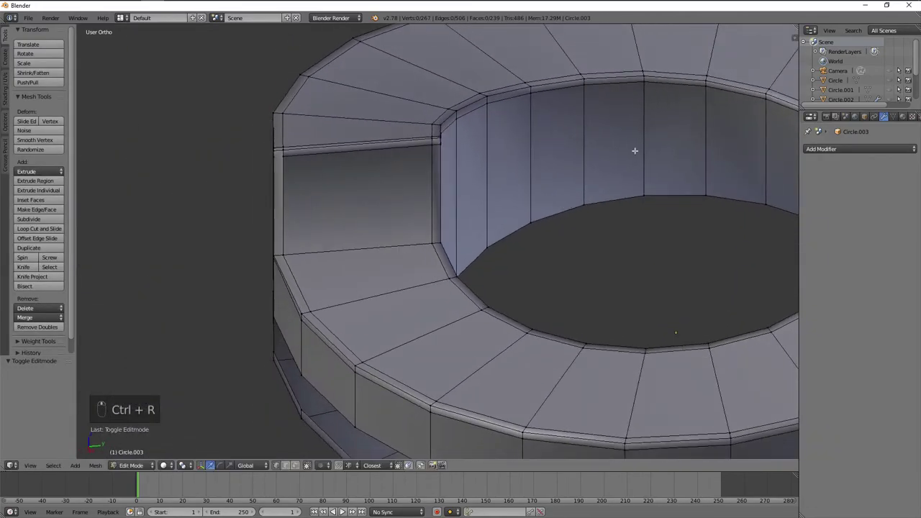
{"action": "left_click_drag", "start_coordinate": [402, 172], "coordinate": [496, 163]}
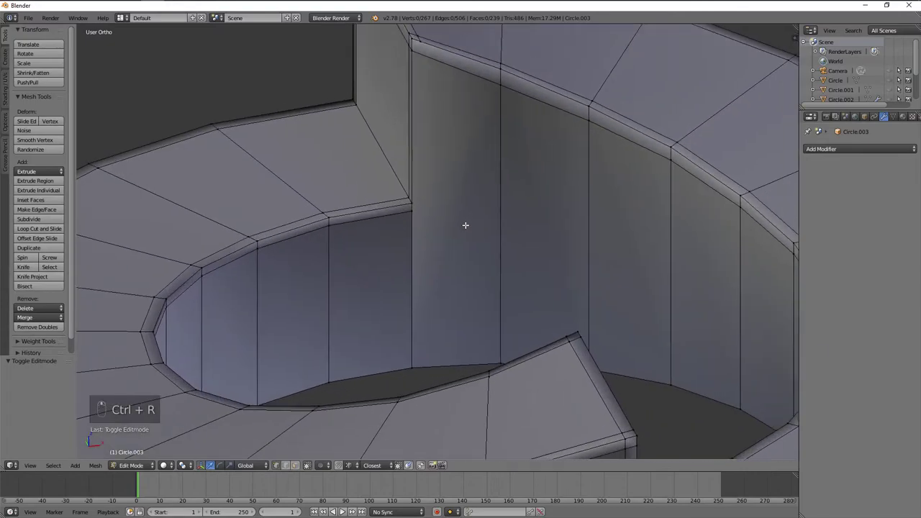
{"action": "key", "text": "k"}
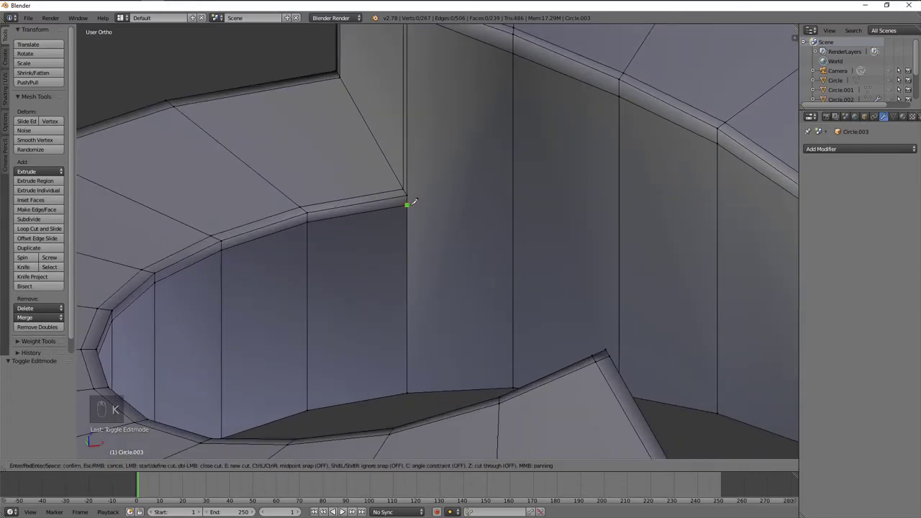
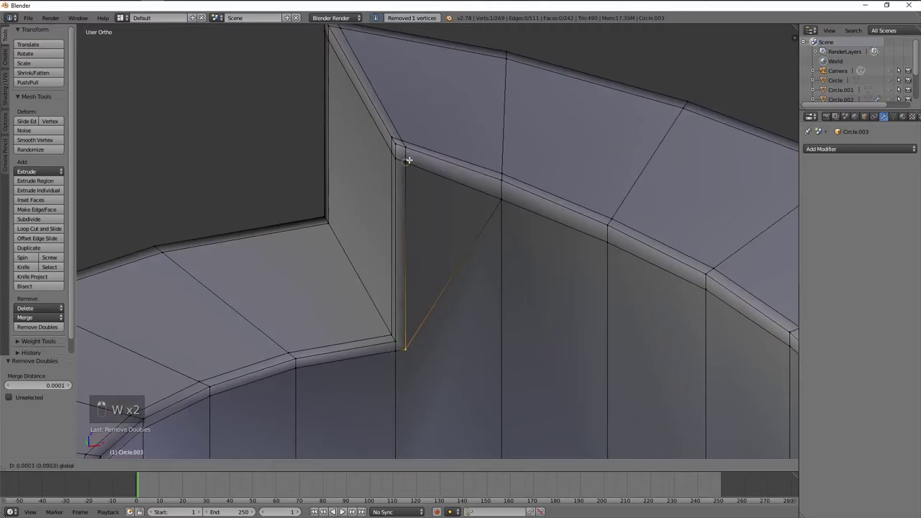
- Remove doubles at the notch corner and delete the stray diagonal edges on the inner wall
{"action": "key", "text": "a"}
{"action": "key", "text": "w"}
{"action": "key", "text": "a"}
{"action": "key", "text": "x"}
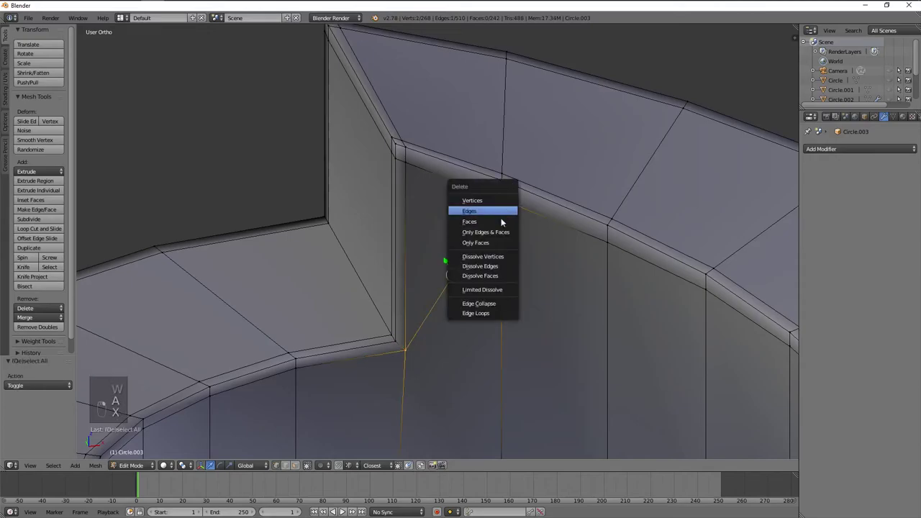
{"action": "key", "text": "a"}
{"action": "key", "text": "ctrl+r"}
{"action": "key", "text": "ctrl+z"}
{"action": "key", "text": "Tab"}
{"action": "key", "text": "Tab"}
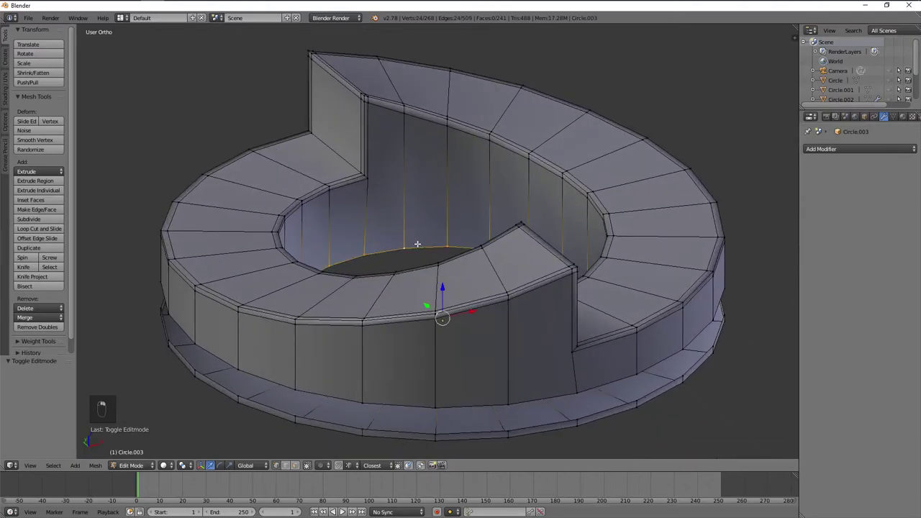
- Undo the accidental top-face deletion and check the ring outside mesh editing
{"action": "key", "text": "x"}
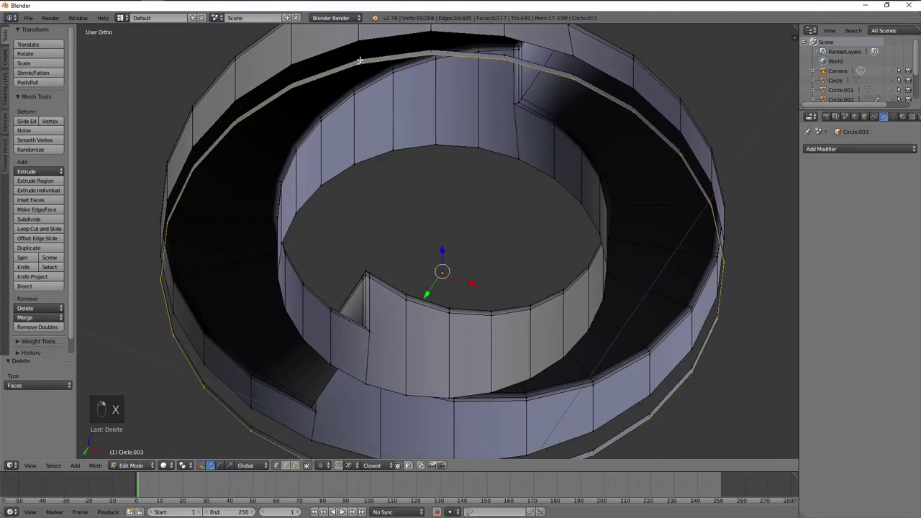
{"action": "key", "text": "x"}
{"action": "key", "text": "Tab"}
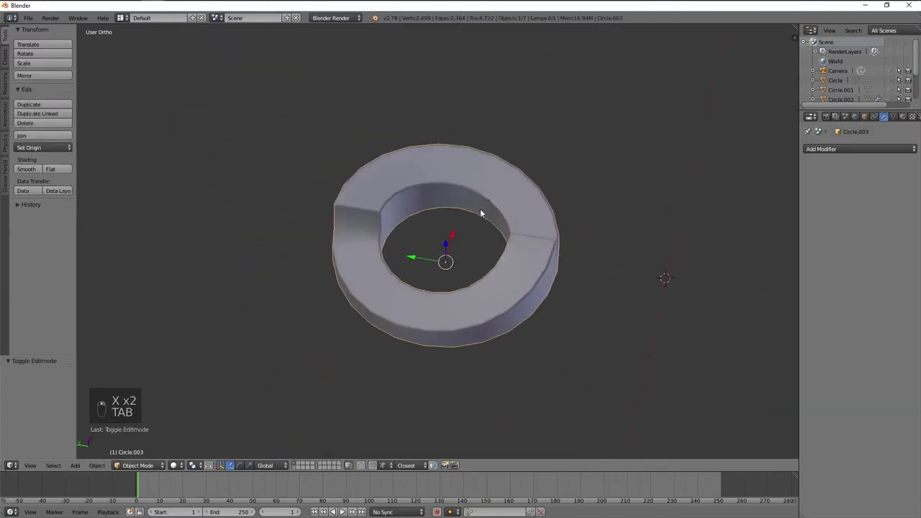
{"action": "key", "text": "Tab"}
{"action": "key", "text": "ctrl+r"}
{"action": "key", "text": "a"}
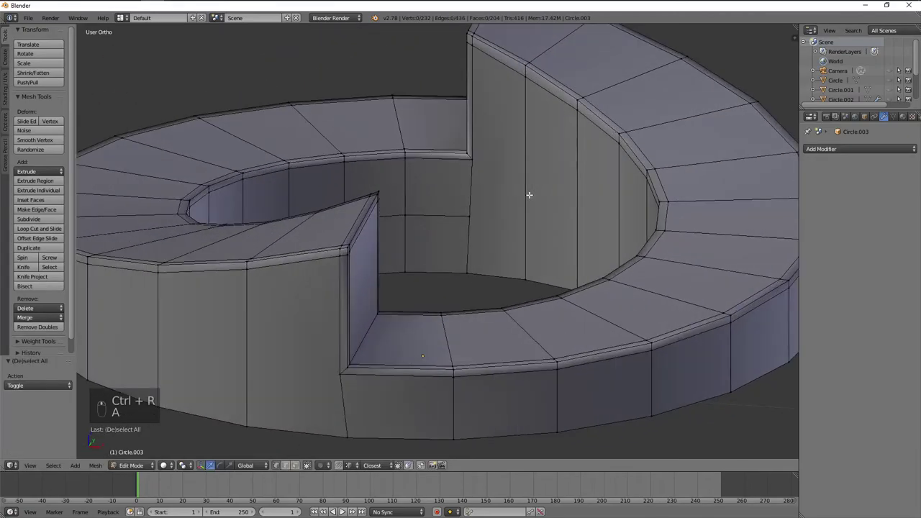
- Dissolve the horizontal loop on the inner wall so its faces run full height, then check the shading
{"action": "key", "text": "ctrl+r"}
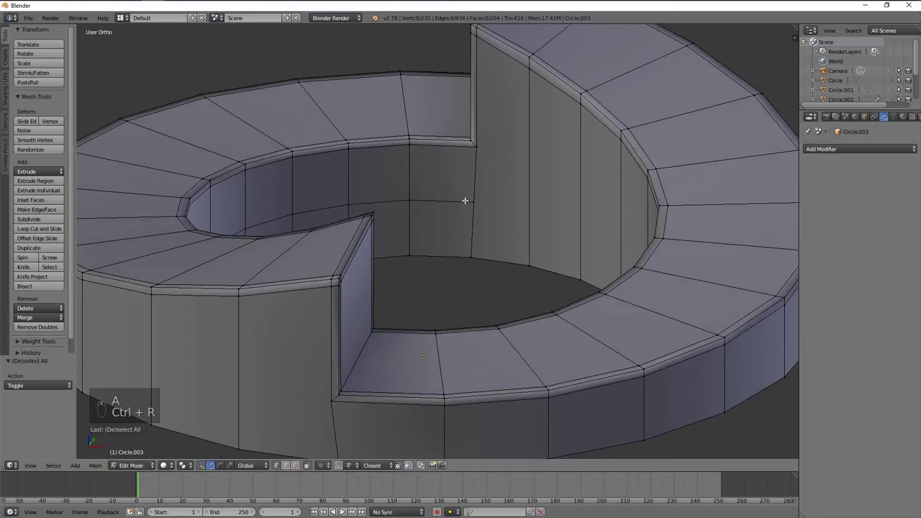
{"action": "key", "text": "x"}
{"action": "left_click_drag", "start_coordinate": [514, 241], "coordinate": [501, 212]}
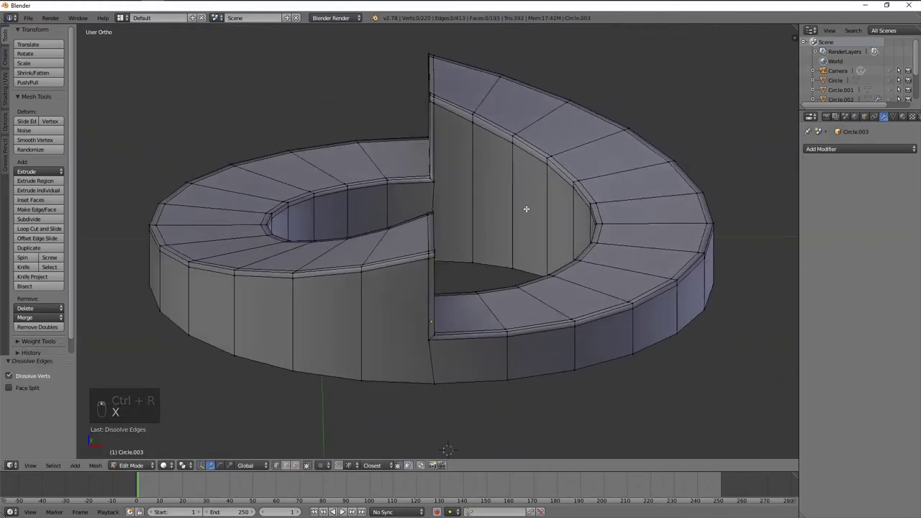
{"action": "middle_click", "coordinate": [485, 207]}
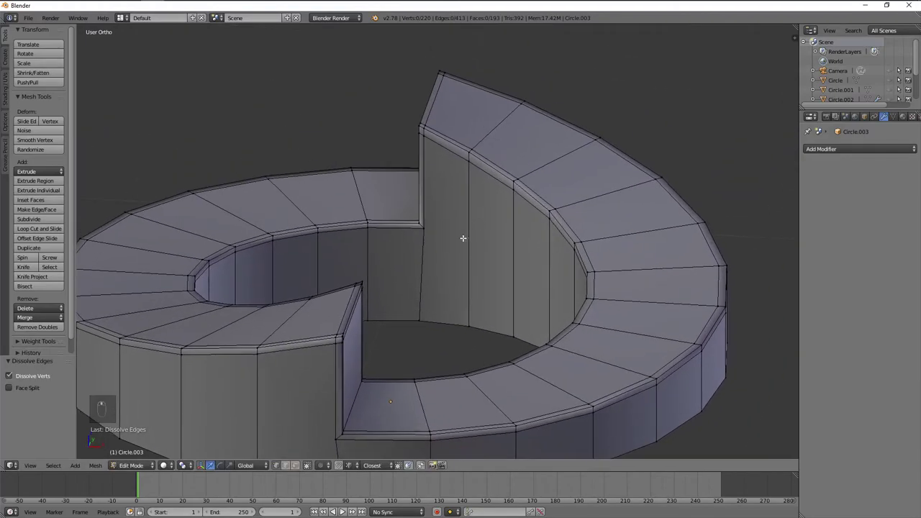
{"action": "key", "text": "Tab"}
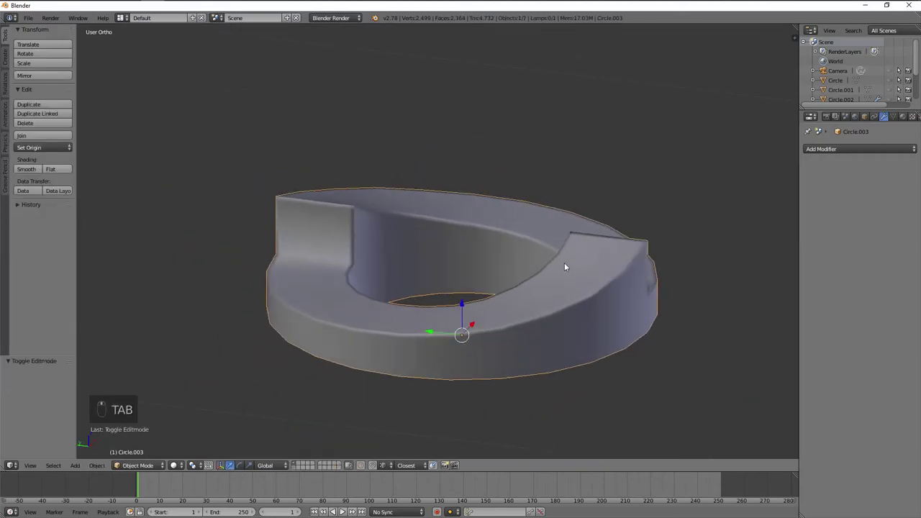
{"action": "key", "text": "Tab"}
{"action": "key", "text": "ctrl+r"}
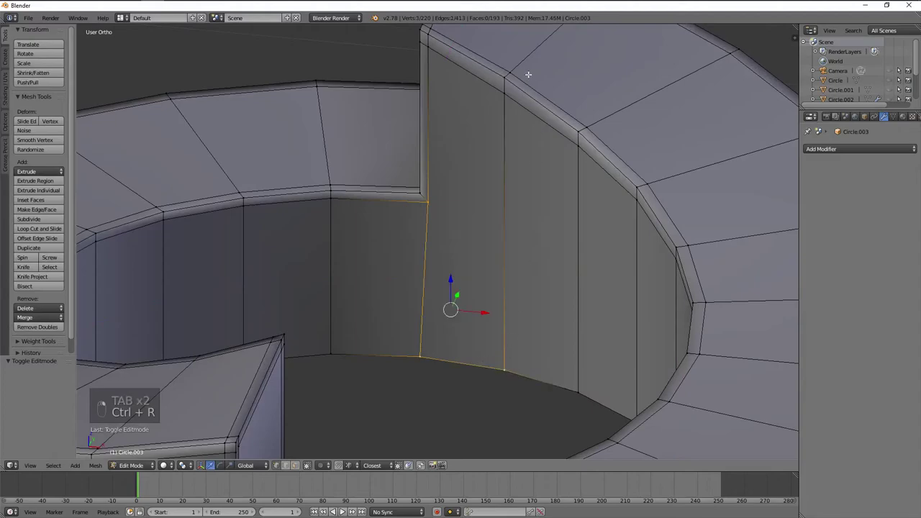
- Add a horizontal loop across the inner wall and join the two notch corner vertices with an edge
{"action": "left_click_drag", "start_coordinate": [466, 142], "coordinate": [493, 152]}
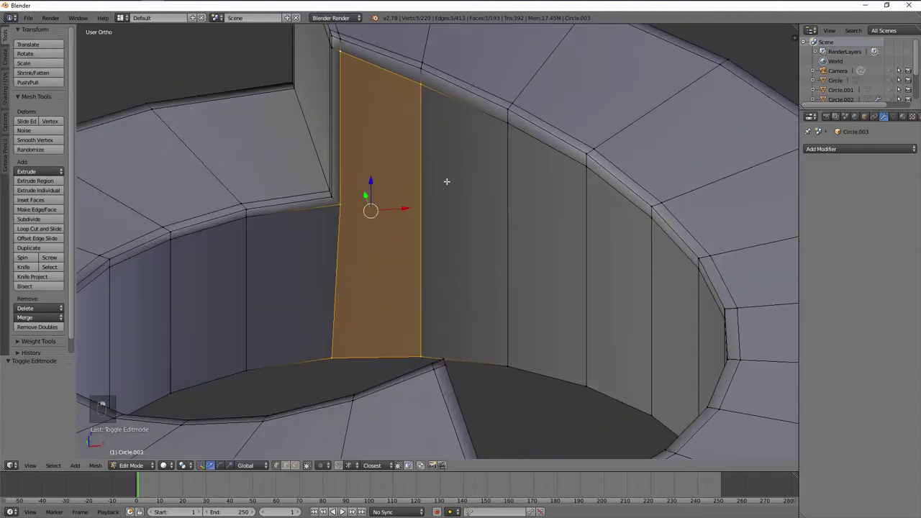
{"action": "key", "text": "a"}
{"action": "key", "text": "ctrl+r"}
{"action": "key", "text": "a"}
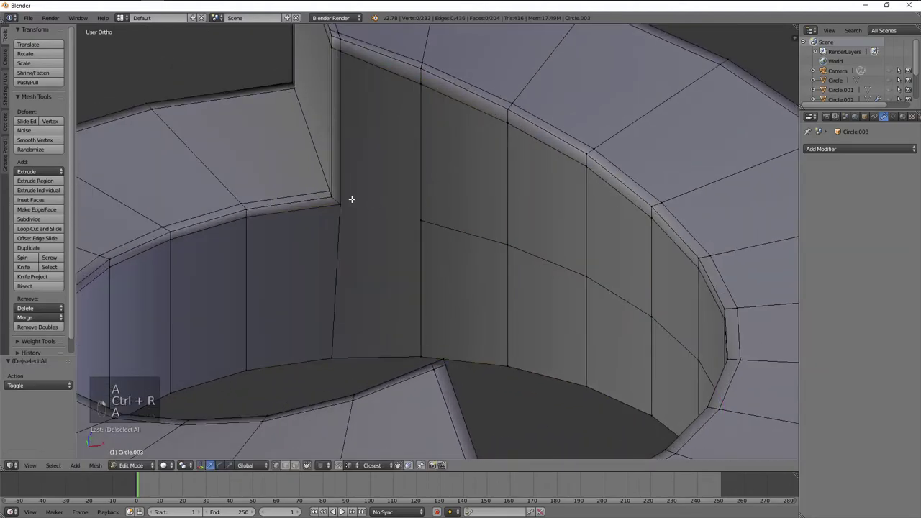
{"action": "key", "text": "j"}
{"action": "left_click_drag", "start_coordinate": [462, 221], "coordinate": [547, 220]}
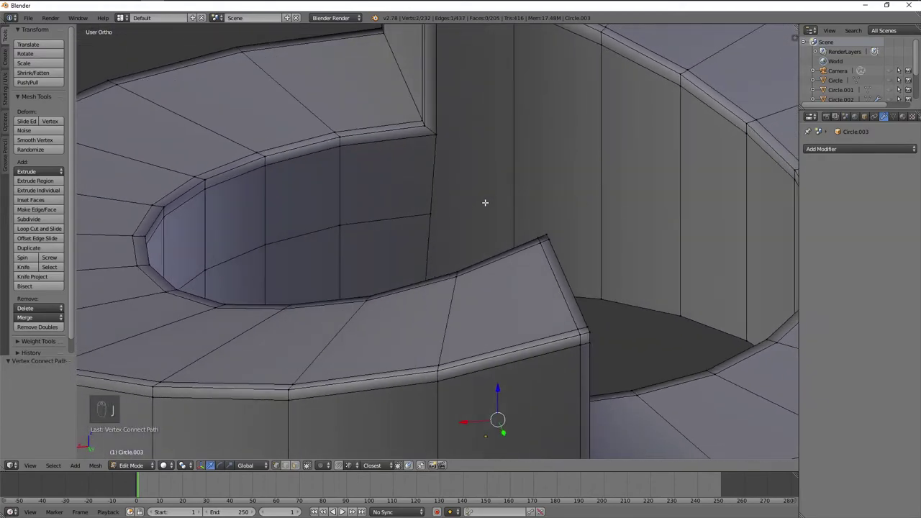
{"action": "key", "text": "ctrl+r"}
{"action": "key", "text": "ctrl+z"}
- Dissolve the unwanted horizontal loop and cut a fresh loop around the inner wall
{"action": "left_click_drag", "start_coordinate": [468, 190], "coordinate": [588, 201]}
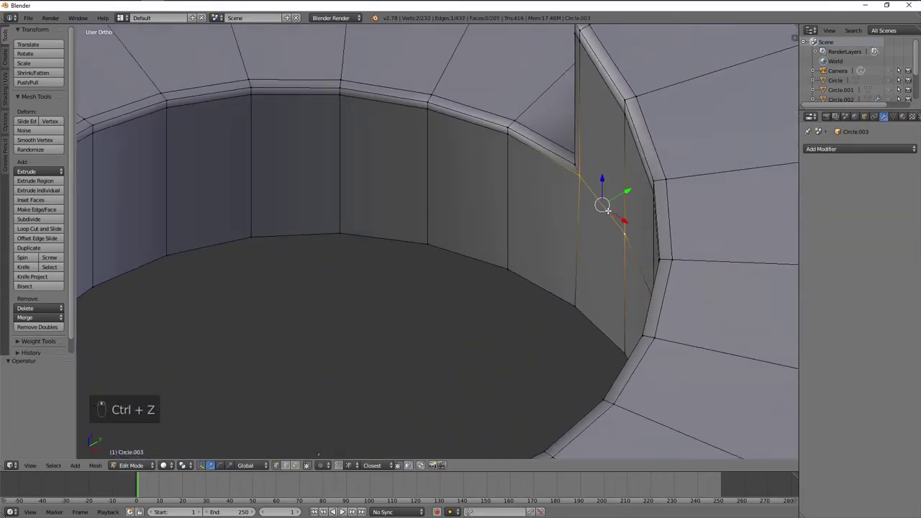
{"action": "left_click_drag", "start_coordinate": [365, 199], "coordinate": [319, 195]}
{"action": "key", "text": "a"}
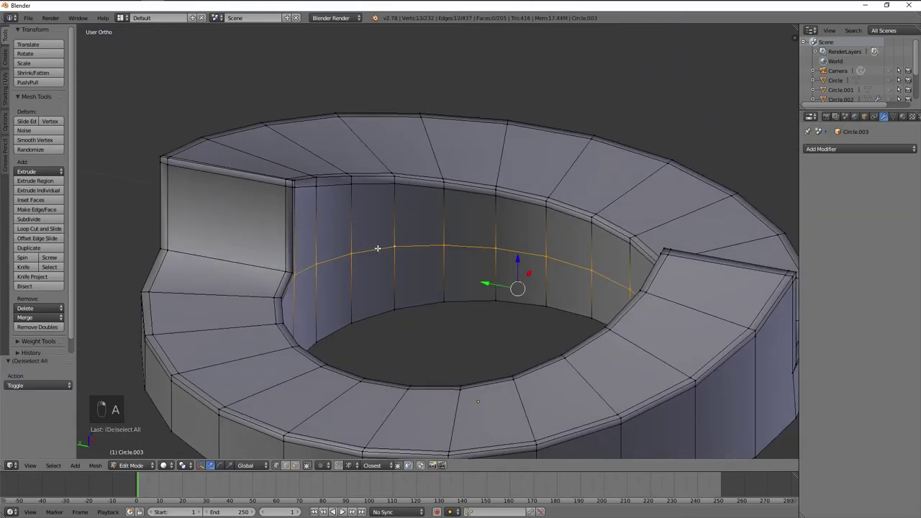
{"action": "key", "text": "x"}
{"action": "key", "text": "a"}
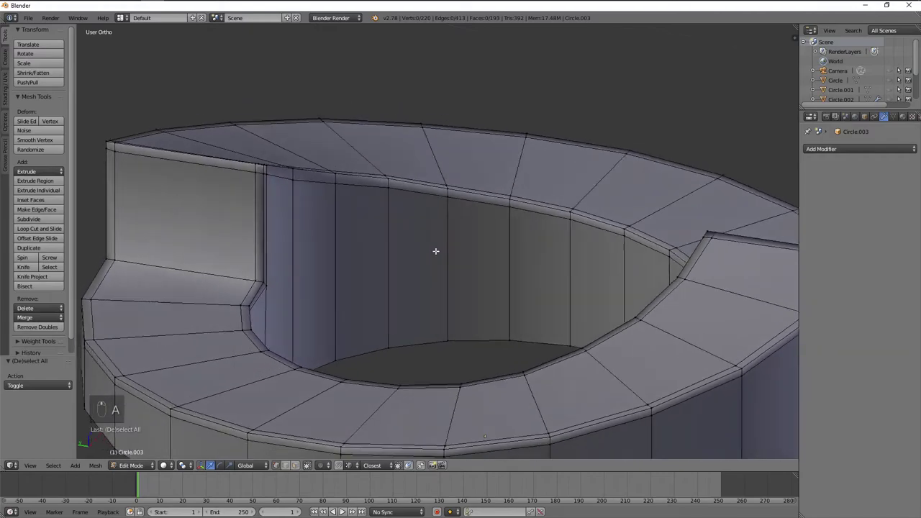
{"action": "key", "text": "ctrl+r"}
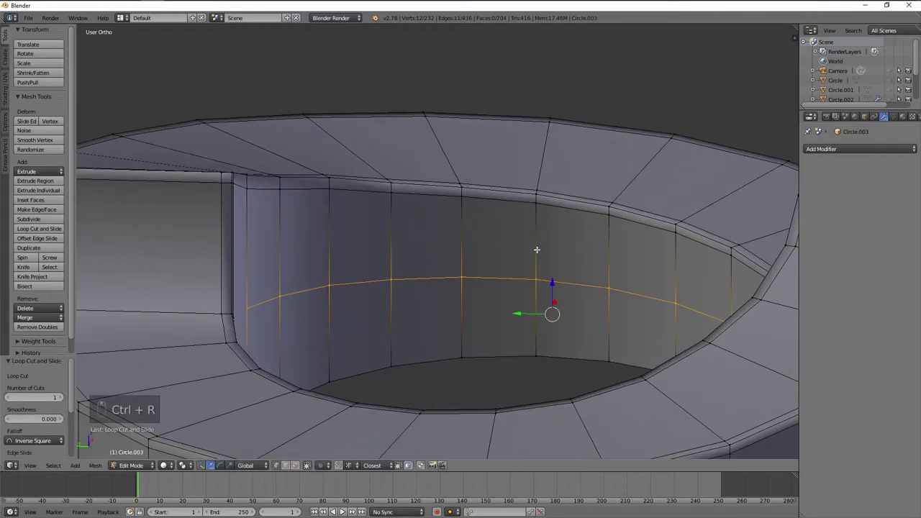
{"action": "key", "text": "s"}
{"action": "middle_click", "coordinate": [502, 255]}
- Move the new edge on Z to the notch height and dissolve the leftover edge at the lip
{"action": "key", "text": "g"}
{"action": "left_click_drag", "start_coordinate": [365, 265], "coordinate": [403, 261]}
{"action": "left_click_drag", "start_coordinate": [520, 254], "coordinate": [559, 249]}
{"action": "left_click_drag", "start_coordinate": [556, 249], "coordinate": [473, 252]}
{"action": "left_click_drag", "start_coordinate": [436, 248], "coordinate": [357, 245]}
{"action": "key", "text": "z"}
{"action": "key", "text": "b"}
{"action": "key", "text": "z"}
{"action": "key", "text": "z"}
{"action": "key", "text": "b"}
{"action": "key", "text": "z"}
{"action": "key", "text": "z"}
{"action": "key", "text": "b"}
{"action": "key", "text": "z"}
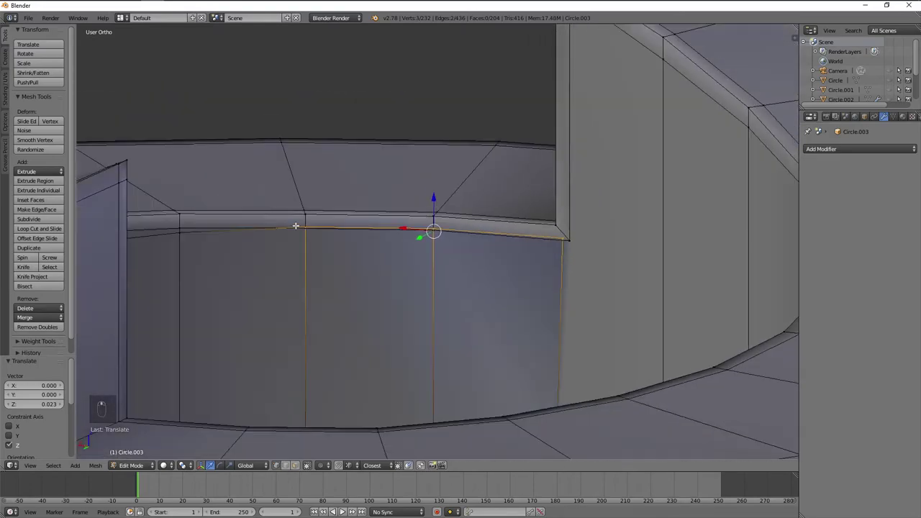
{"action": "key", "text": "x"}
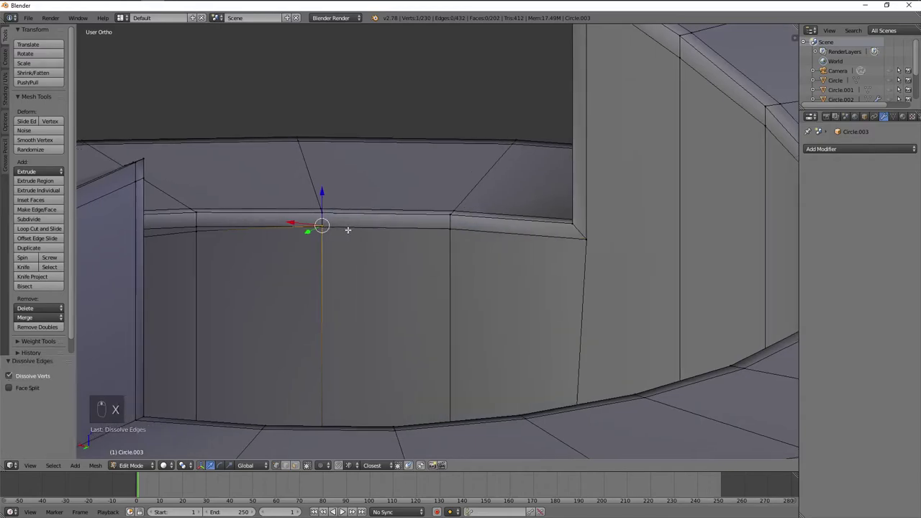
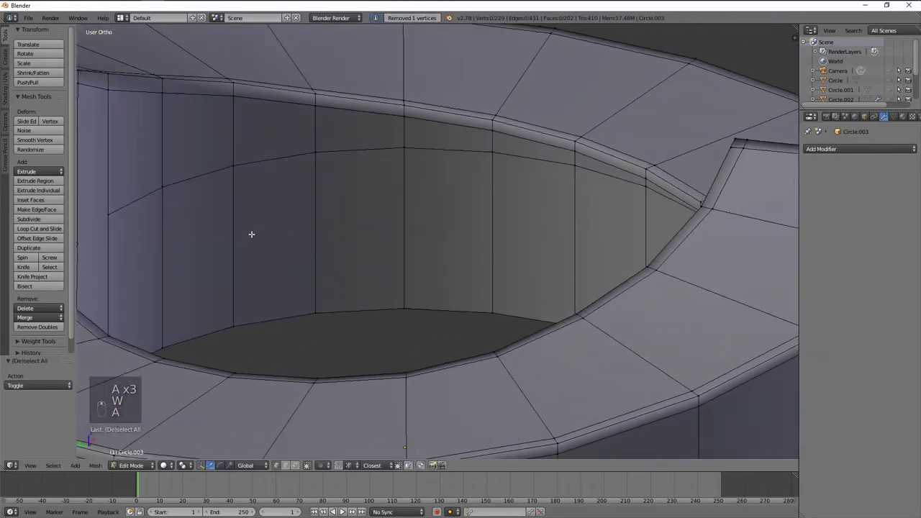
- Add a loop around the outer wall, flatten it and move it up to a new height on Z
{"action": "left_click_drag", "start_coordinate": [370, 215], "coordinate": [439, 224]}
{"action": "left_click_drag", "start_coordinate": [430, 221], "coordinate": [533, 225]}
{"action": "key", "text": "j"}
{"action": "key", "text": "a"}
{"action": "key", "text": "ctrl+r"}
{"action": "key", "text": "s"}
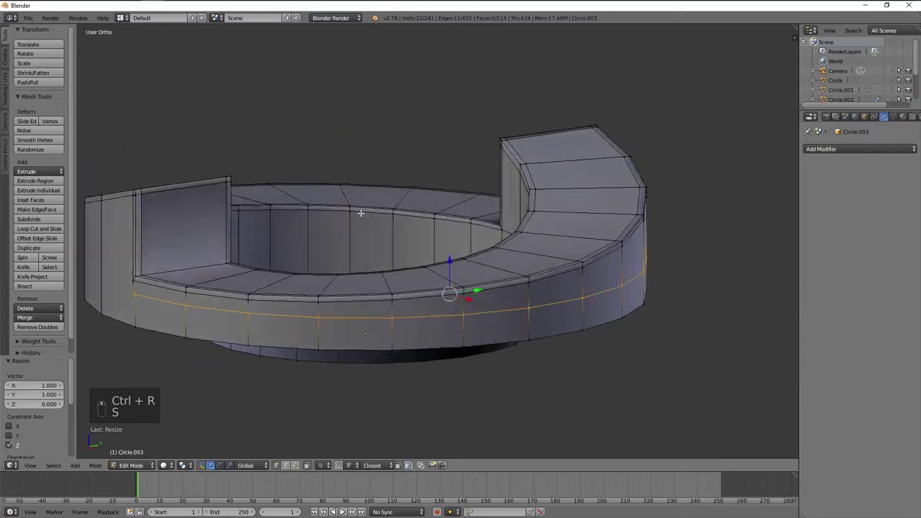
{"action": "key", "text": "g"}
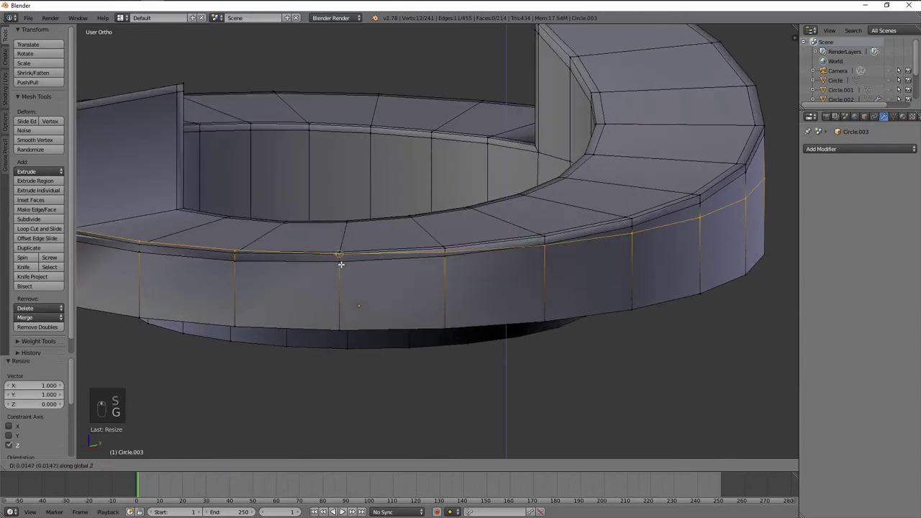
{"action": "key", "text": "g"}
{"action": "key", "text": "z"}
{"action": "key", "text": "b"}
{"action": "key", "text": "z"}
{"action": "key", "text": "b"}
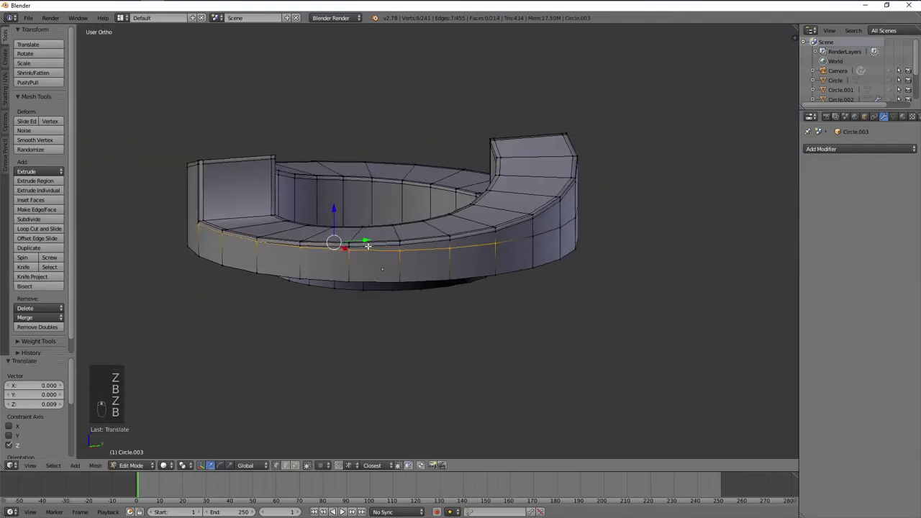
{"action": "key", "text": "c"}
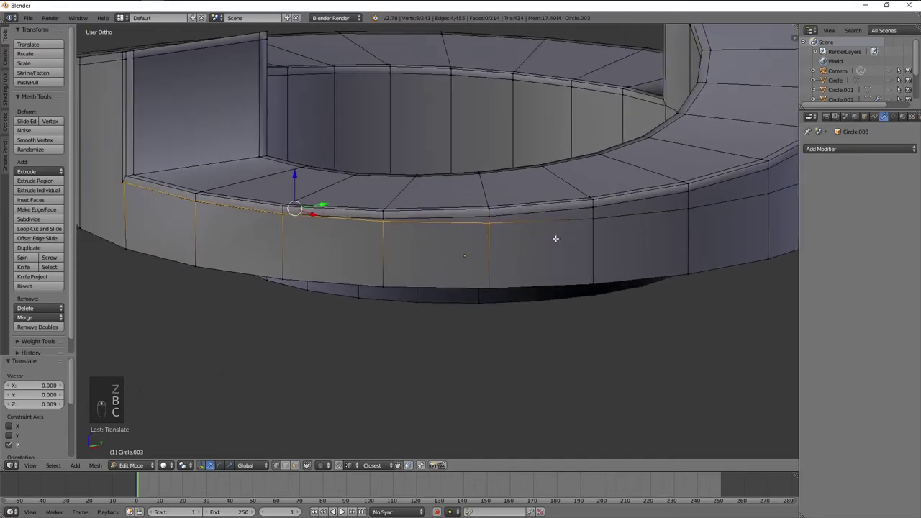
- Dissolve the extra edge below the lip and merge the duplicate vertex at the lip corner
{"action": "key", "text": "c"}
{"action": "key", "text": "x"}
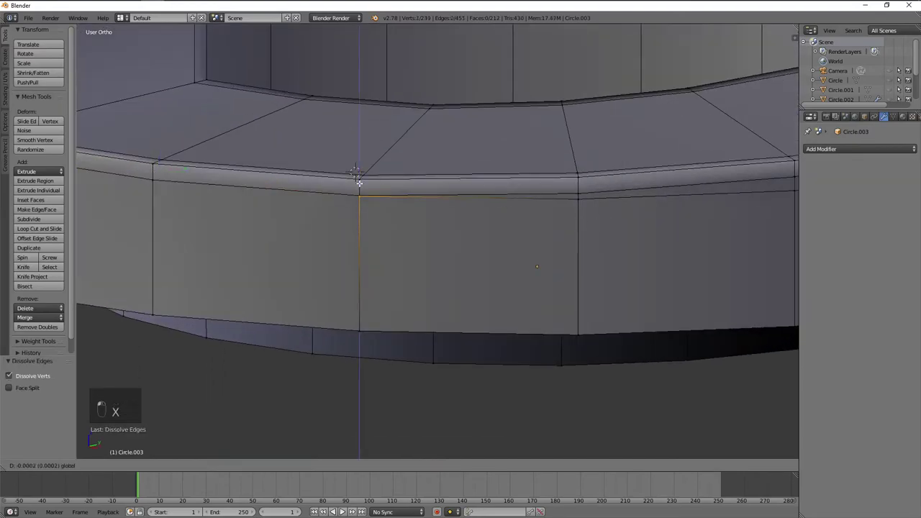
{"action": "key", "text": "a"}
{"action": "left_click", "coordinate": [589, 159]}
{"action": "key", "text": "a"}
{"action": "key", "text": "w"}
{"action": "key", "text": "a"}
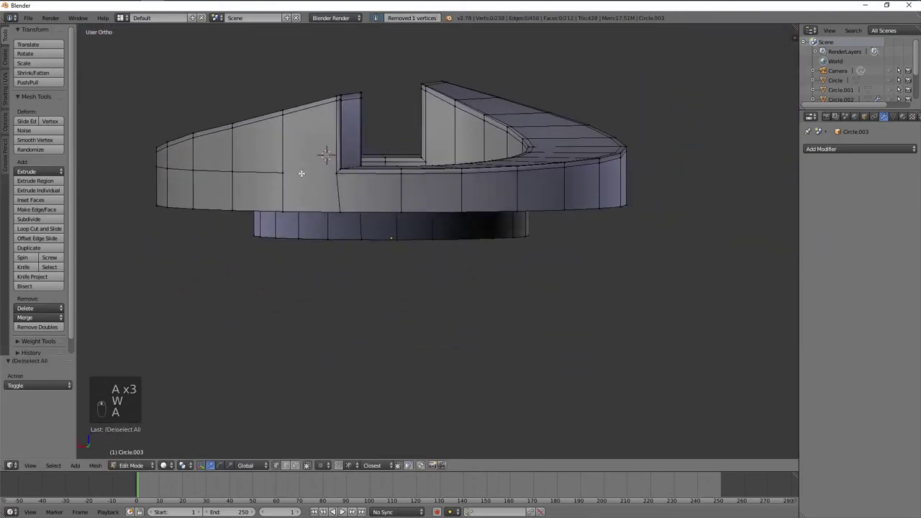
{"action": "key", "text": "j"}
{"action": "key", "text": "a"}
- Try loop cuts and knife cuts on the inner and notch walls, undoing each attempt
{"action": "key", "text": "ctrl+r"}
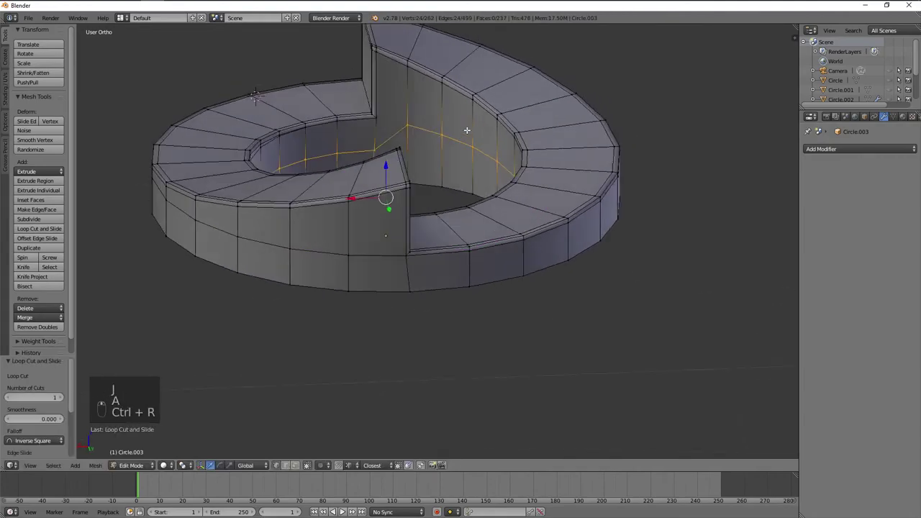
{"action": "key", "text": "ctrl+z"}
{"action": "key", "text": "k"}
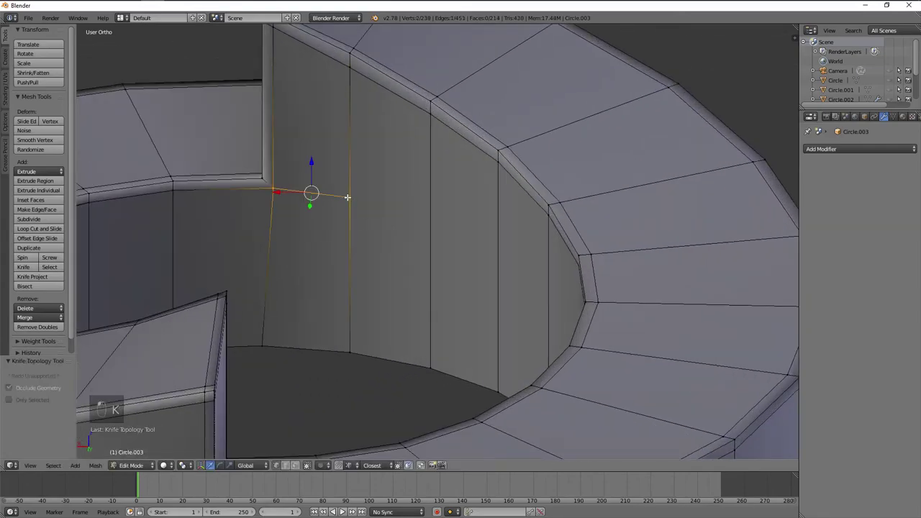
{"action": "left_click_drag", "start_coordinate": [376, 198], "coordinate": [390, 212]}
{"action": "key", "text": "a"}
{"action": "key", "text": "ctrl+r"}
{"action": "key", "text": "ctrl+z"}
{"action": "left_click_drag", "start_coordinate": [405, 215], "coordinate": [391, 225]}
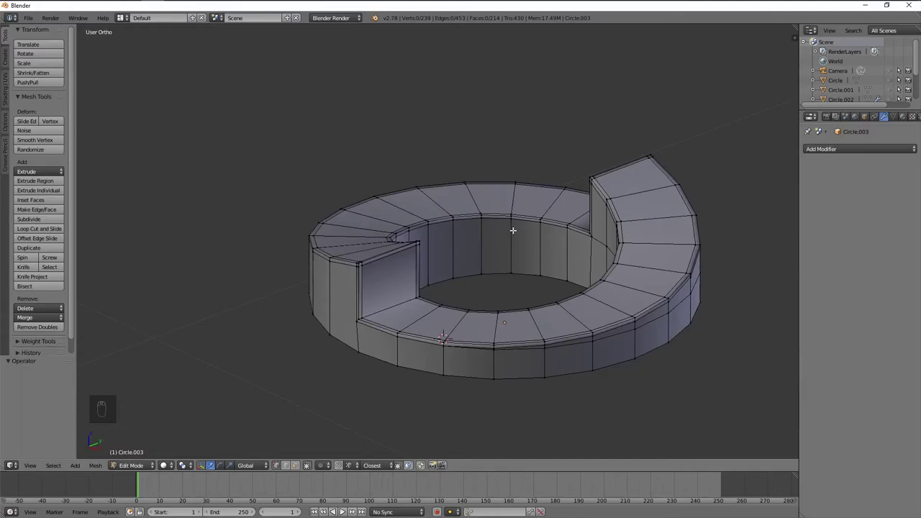
{"action": "middle_click", "coordinate": [305, 194]}
{"action": "left_click_drag", "start_coordinate": [134, 149], "coordinate": [239, 134]}
{"action": "key", "text": "j"}
{"action": "key", "text": "a"}
{"action": "left_click_drag", "start_coordinate": [224, 233], "coordinate": [240, 235]}
{"action": "key", "text": "ctrl+r"}
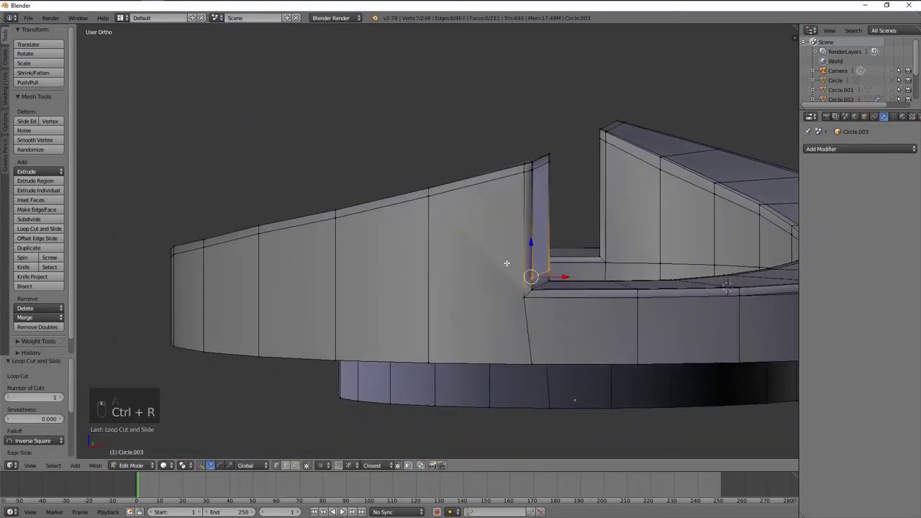
{"action": "key", "text": "ctrl+z"}
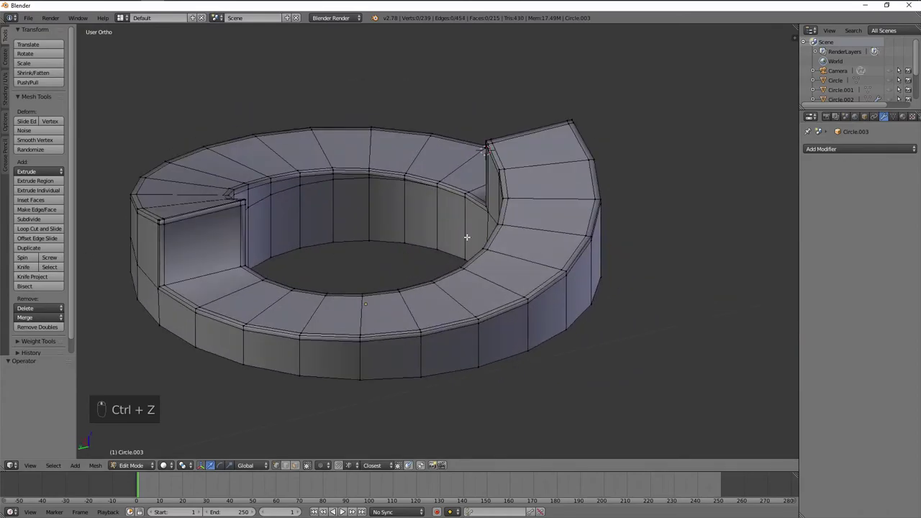
- Switch to top orthographic wireframe view and start box-selecting the left half of the ring
{"action": "key", "text": "KP_7"}
{"action": "key", "text": "z"}
{"action": "key", "text": "z"}
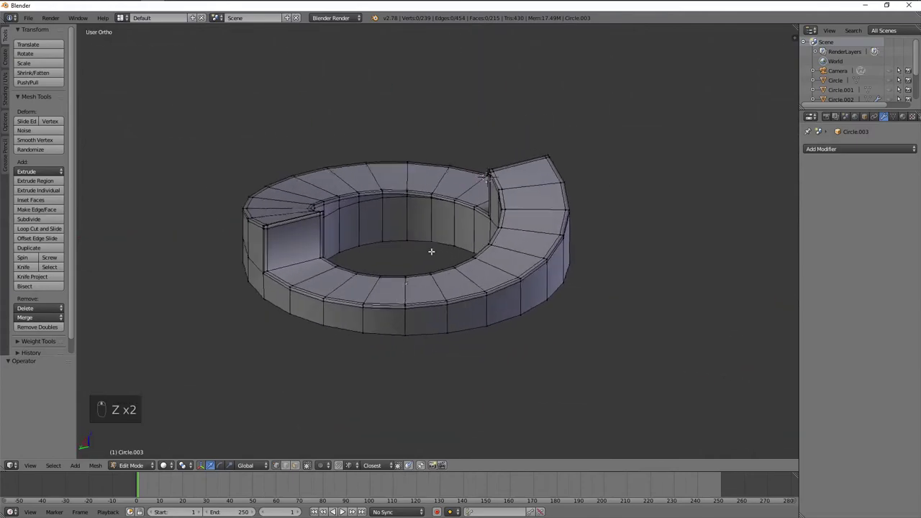
{"action": "left_click_drag", "start_coordinate": [489, 230], "coordinate": [429, 222]}
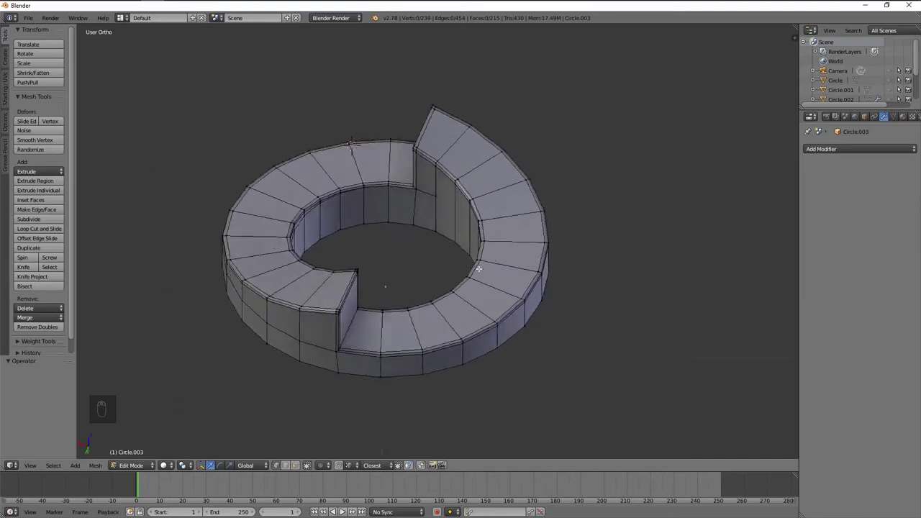
{"action": "key", "text": "KP_7"}
{"action": "key", "text": "z"}
{"action": "key", "text": "b"}
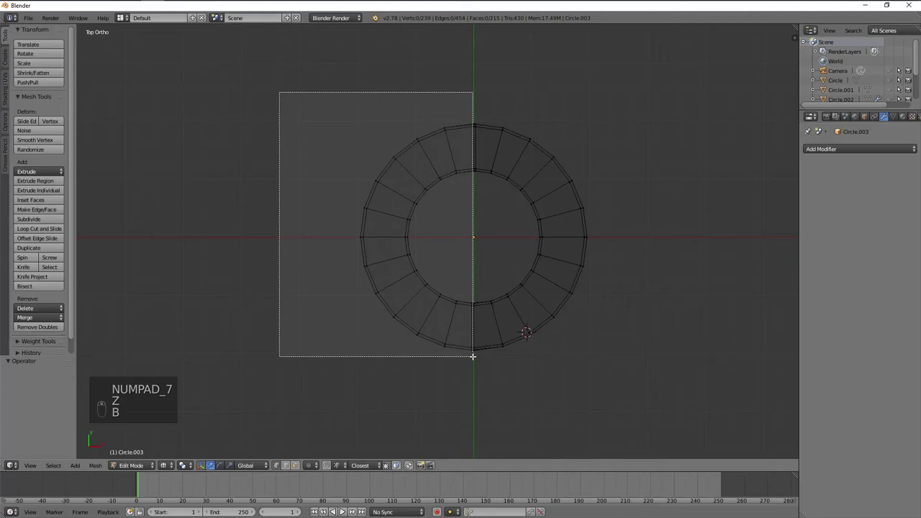
- Add an edge loop on the ring's outer wall, flatten it and move it vertically into place
{"action": "key", "text": "b"}
{"action": "key", "text": "x"}
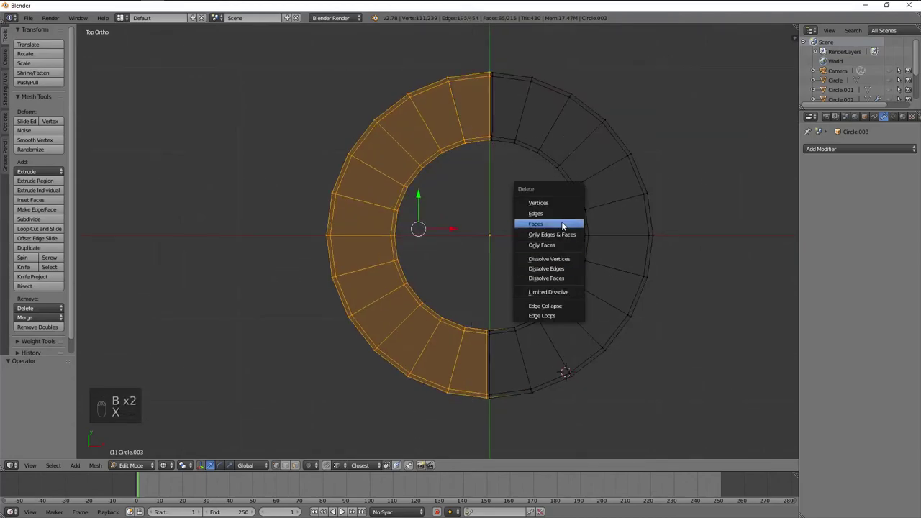
{"action": "key", "text": "z"}
{"action": "key", "text": "ctrl+z"}
{"action": "key", "text": "a"}
{"action": "key", "text": "ctrl+r"}
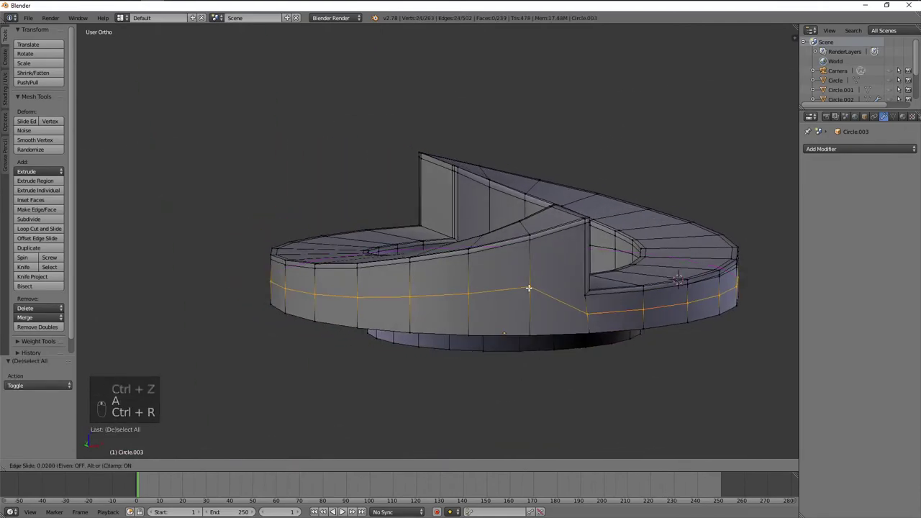
{"action": "key", "text": "s"}
{"action": "key", "text": "g"}
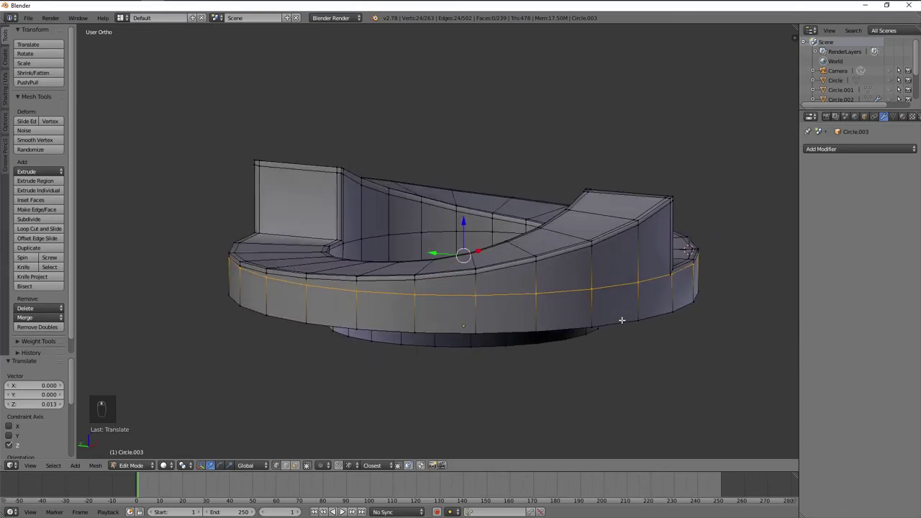
{"action": "left_click_drag", "start_coordinate": [412, 289], "coordinate": [304, 270]}
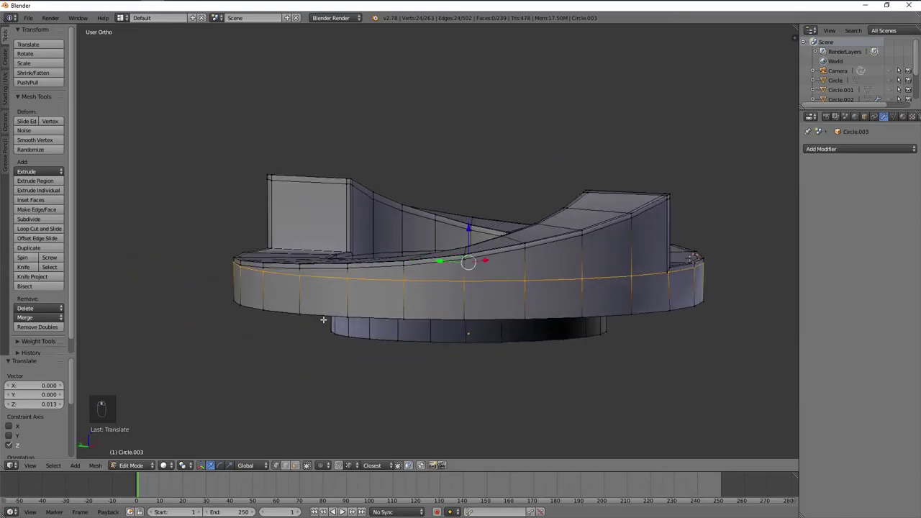
- Circle-select the stray edges on the outer wall and dissolve them
{"action": "key", "text": "c"}
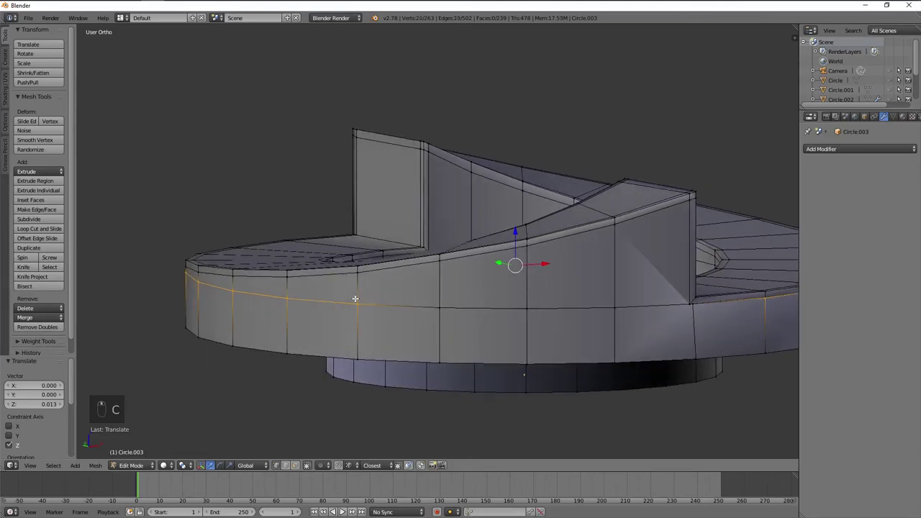
{"action": "key", "text": "c"}
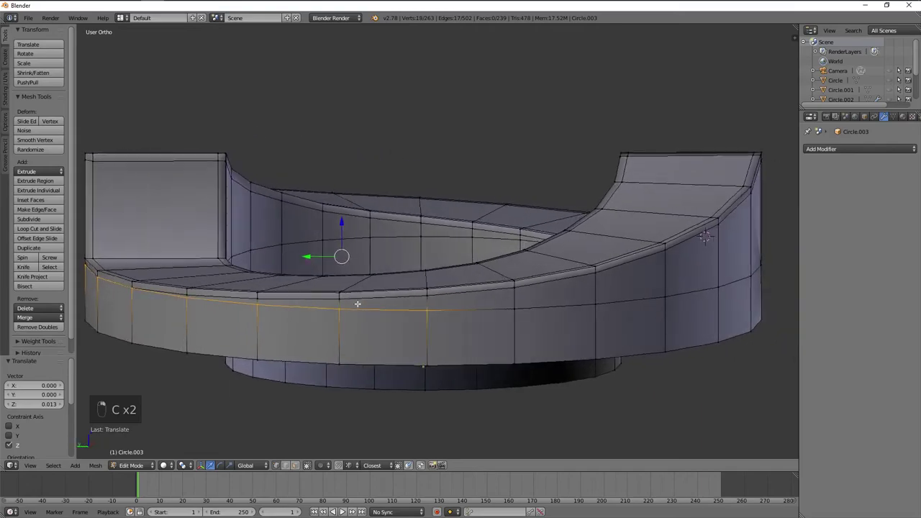
{"action": "key", "text": "c"}
{"action": "key", "text": "c"}
{"action": "key", "text": "c"}
{"action": "key", "text": "x"}
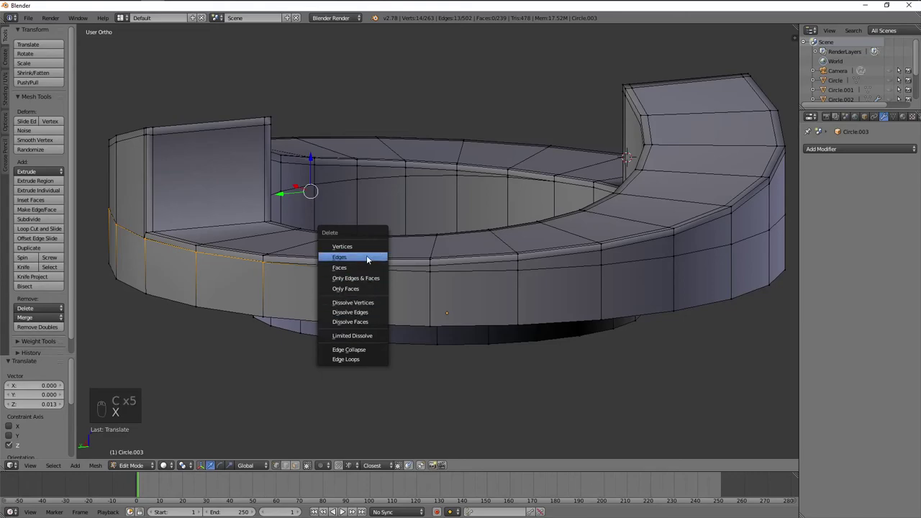
{"action": "key", "text": "ctrl+z"}
{"action": "key", "text": "x"}
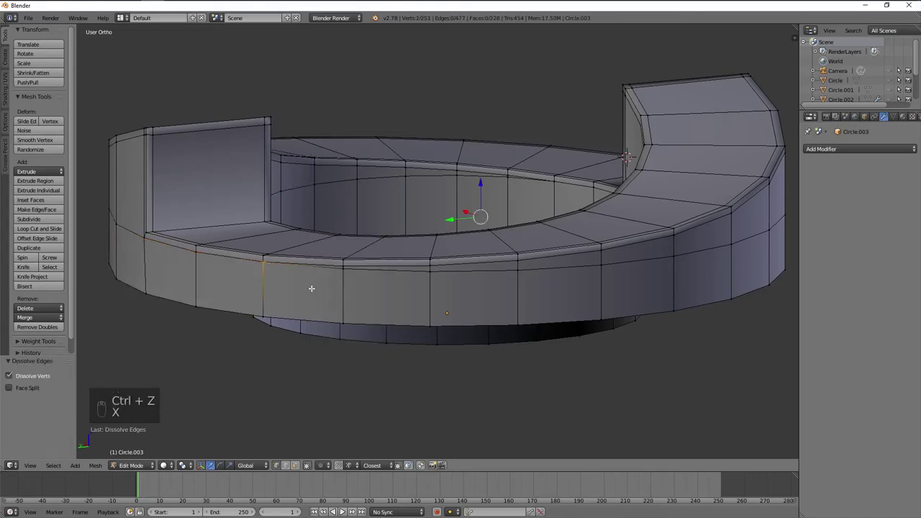
{"action": "key", "text": "z"}
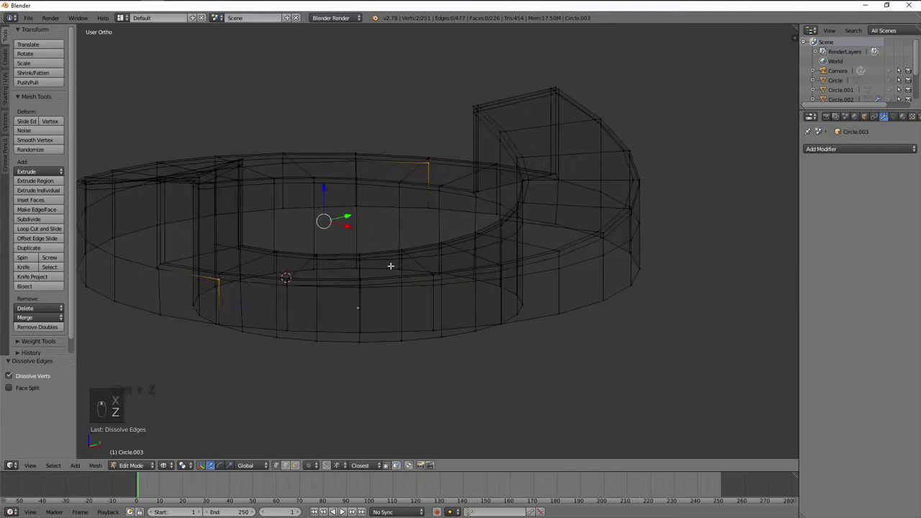
{"action": "key", "text": "z"}
{"action": "key", "text": "z"}
- Dissolve the stray vertex on the outer lip and connect the two remaining vertices with an edge
{"action": "key", "text": "b"}
{"action": "key", "text": "z"}
{"action": "key", "text": "x"}
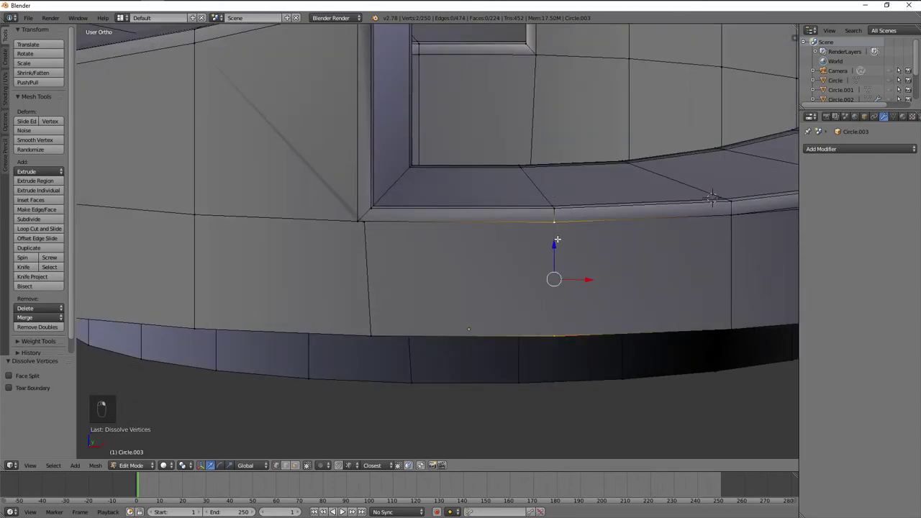
{"action": "key", "text": "j"}
{"action": "key", "text": "z"}
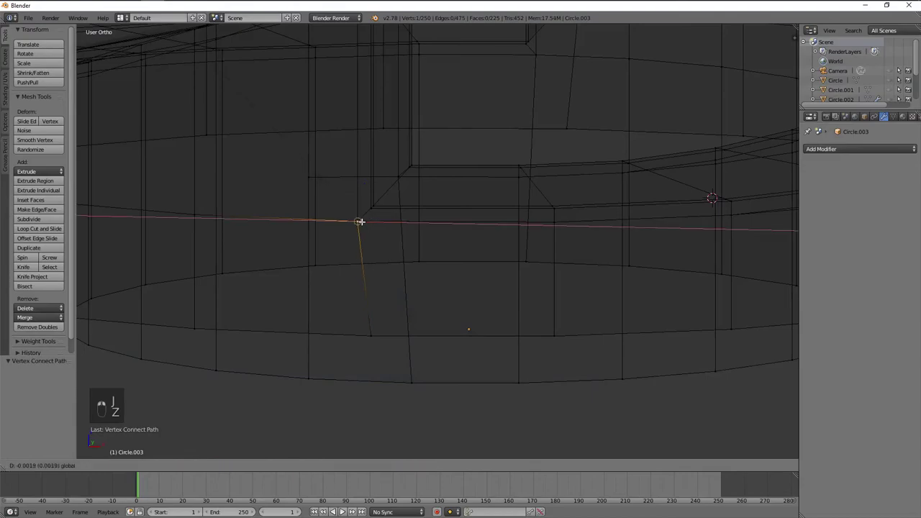
{"action": "key", "text": "z"}
{"action": "key", "text": "a"}
{"action": "key", "text": "a"}
- Nudge the reconnected vertices and test loop-cut previews across the outer wall, undoing the trial cut
{"action": "key", "text": "w"}
{"action": "left_click_drag", "start_coordinate": [510, 215], "coordinate": [494, 227]}
{"action": "key", "text": "a"}
{"action": "key", "text": "g"}
{"action": "key", "text": "a"}
{"action": "key", "text": "ctrl+r"}
{"action": "key", "text": "ctrl+z"}
{"action": "key", "text": "ctrl+r"}
{"action": "key", "text": "ctrl+r"}
{"action": "key", "text": "ctrl+r"}
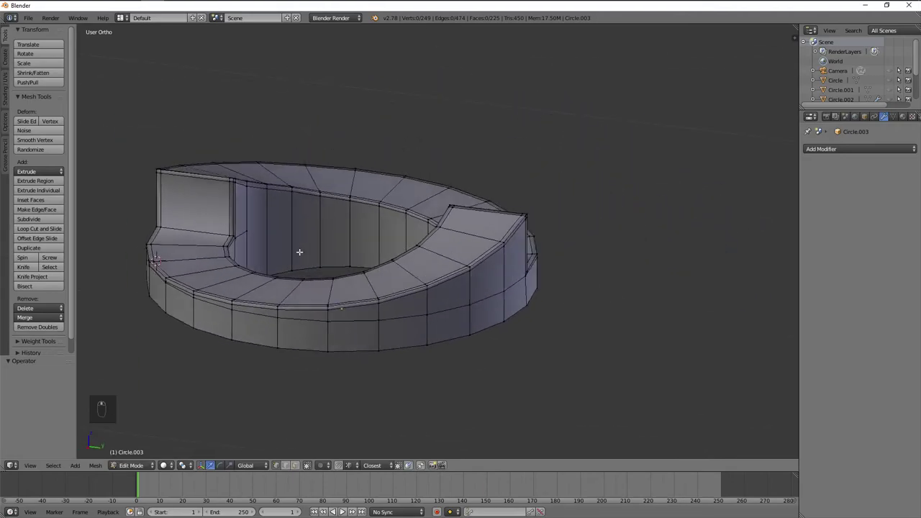
- Add an edge loop on the ring's inner wall, flatten it vertically and slide it into position
{"action": "left_click_drag", "start_coordinate": [300, 255], "coordinate": [369, 263]}
{"action": "key", "text": "ctrl+r"}
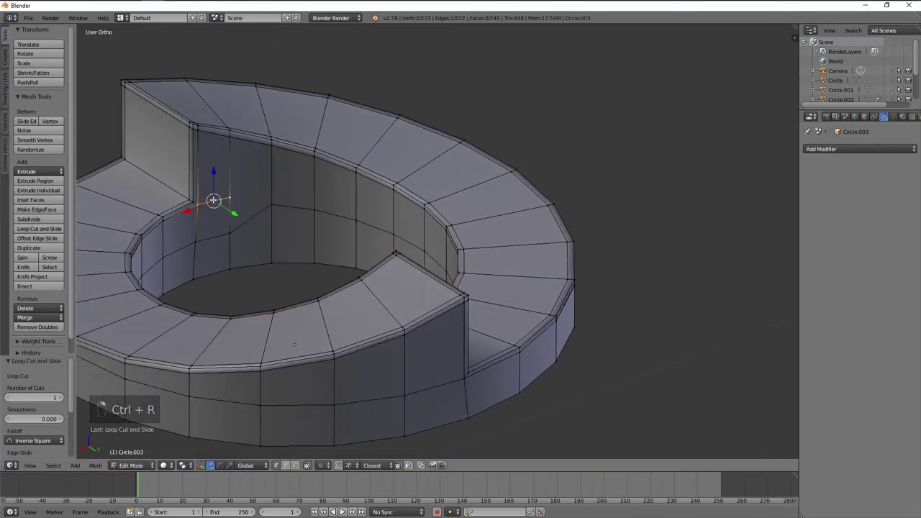
{"action": "key", "text": "x"}
{"action": "key", "text": "x"}
{"action": "key", "text": "a"}
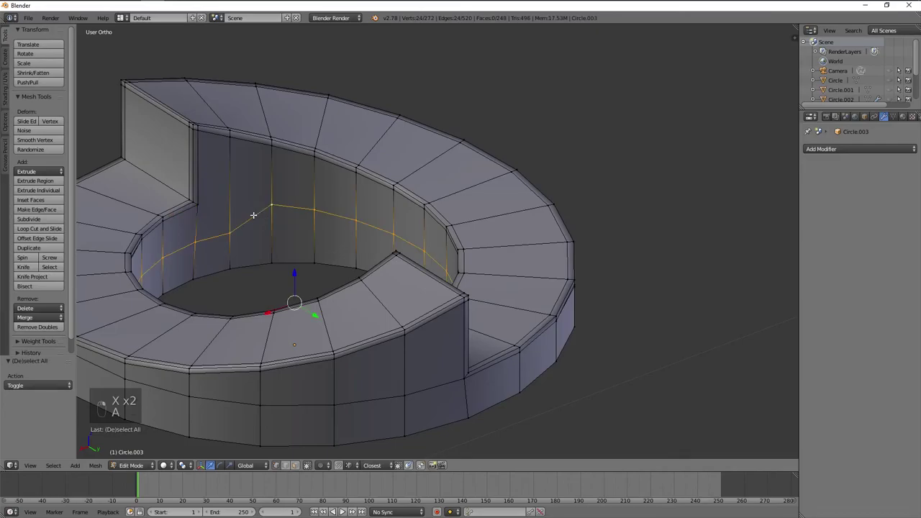
{"action": "key", "text": "s"}
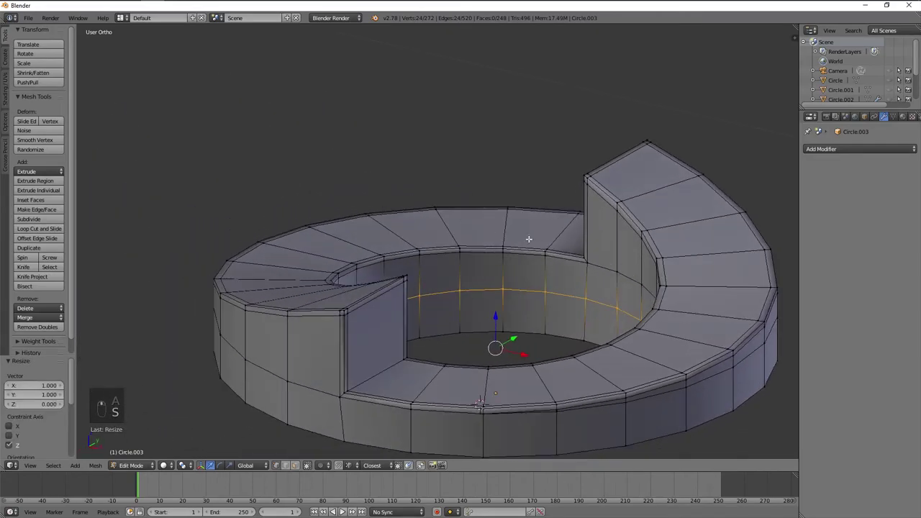
{"action": "key", "text": "g"}
{"action": "middle_click", "coordinate": [441, 336]}
{"action": "key", "text": "g"}
{"action": "middle_click", "coordinate": [324, 306]}
{"action": "key", "text": "z"}
{"action": "key", "text": "z"}
- Circle-select the partial edge loop on the step and dissolve its edges
{"action": "key", "text": "c"}
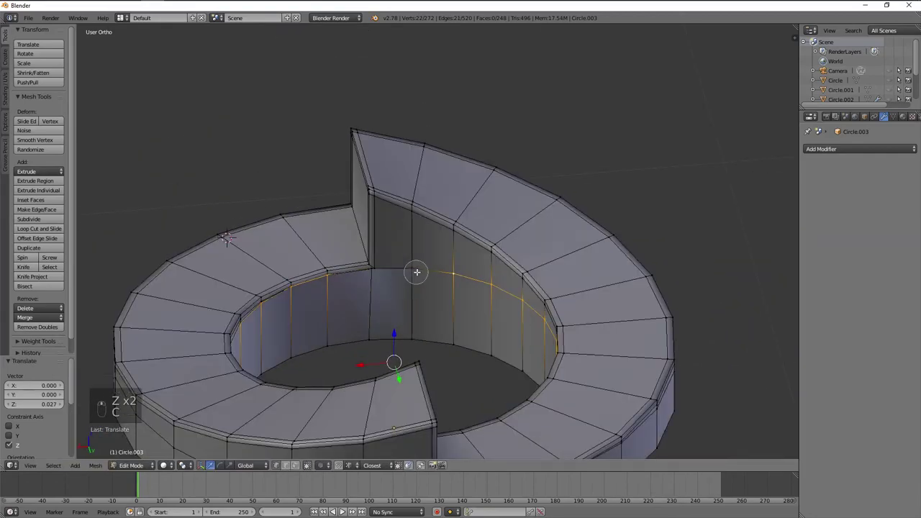
{"action": "key", "text": "c"}
{"action": "key", "text": "c"}
{"action": "key", "text": "c"}
{"action": "left_click_drag", "start_coordinate": [472, 289], "coordinate": [500, 290]}
{"action": "key", "text": "c"}
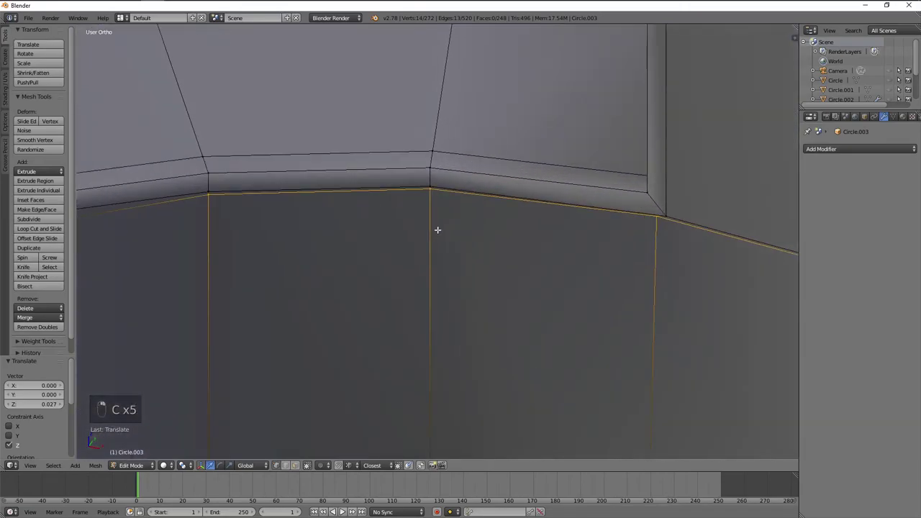
{"action": "key", "text": "x"}
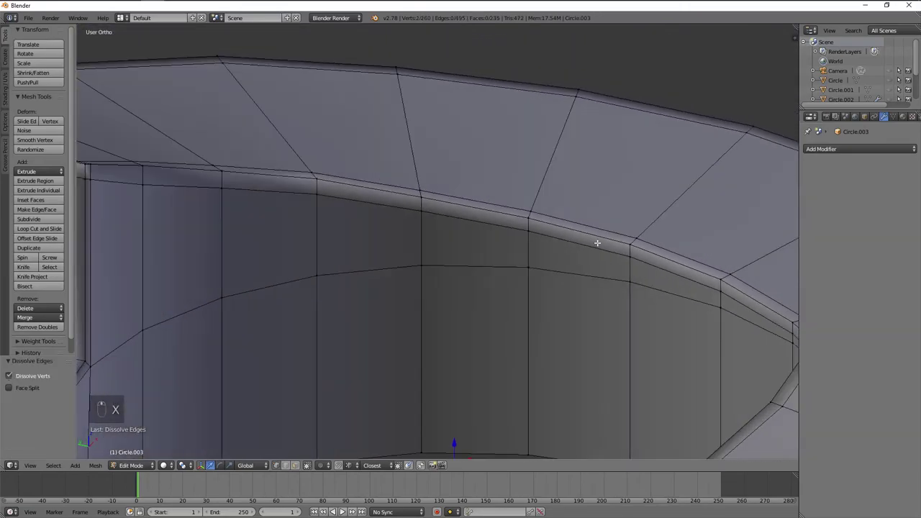
{"action": "middle_click", "coordinate": [371, 286]}
{"action": "key", "text": "z"}
{"action": "left_click_drag", "start_coordinate": [386, 282], "coordinate": [434, 281]}
- Dissolve the selected stray vertices, join the remaining pair and check the step with a loop-cut preview
{"action": "key", "text": "b"}
{"action": "key", "text": "x"}
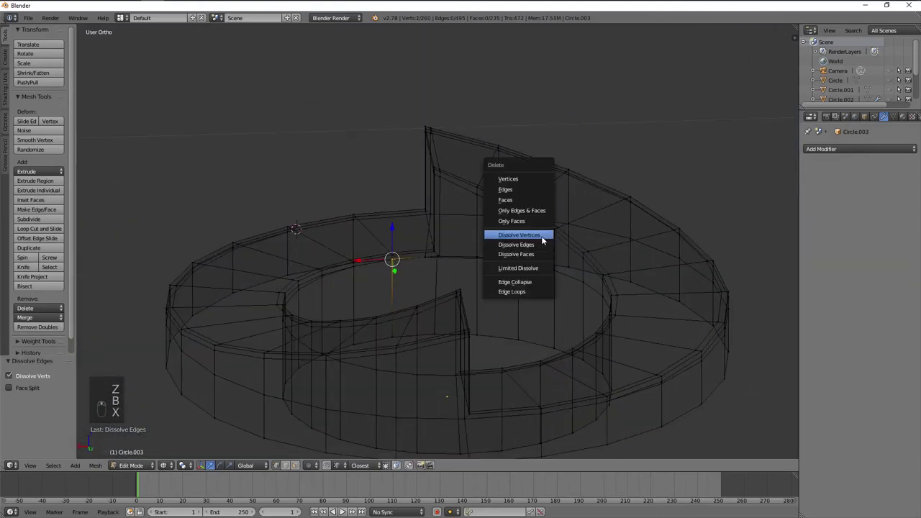
{"action": "key", "text": "z"}
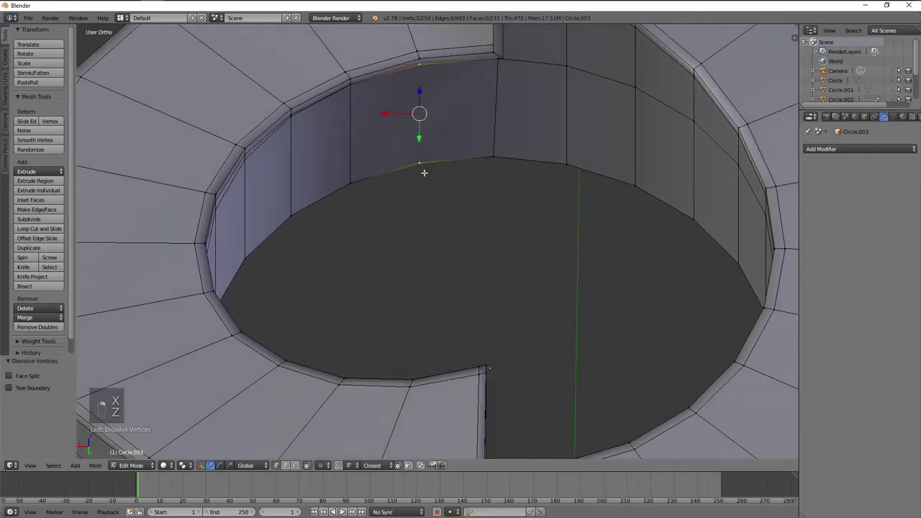
{"action": "key", "text": "j"}
{"action": "key", "text": "a"}
{"action": "key", "text": "ctrl+r"}
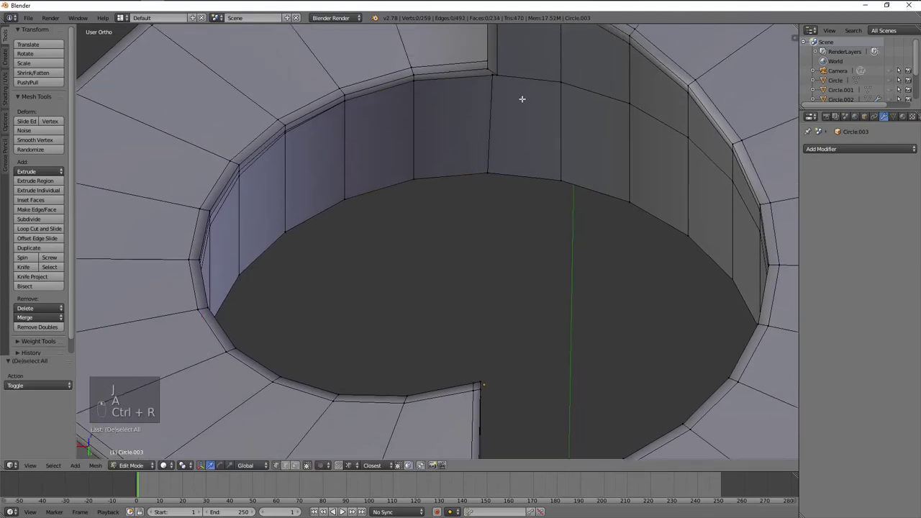
{"action": "key", "text": "w"}
{"action": "key", "text": "a"}
{"action": "key", "text": "ctrl+r"}
{"action": "middle_click", "coordinate": [465, 125]}
{"action": "left_click_drag", "start_coordinate": [479, 252], "coordinate": [491, 212]}
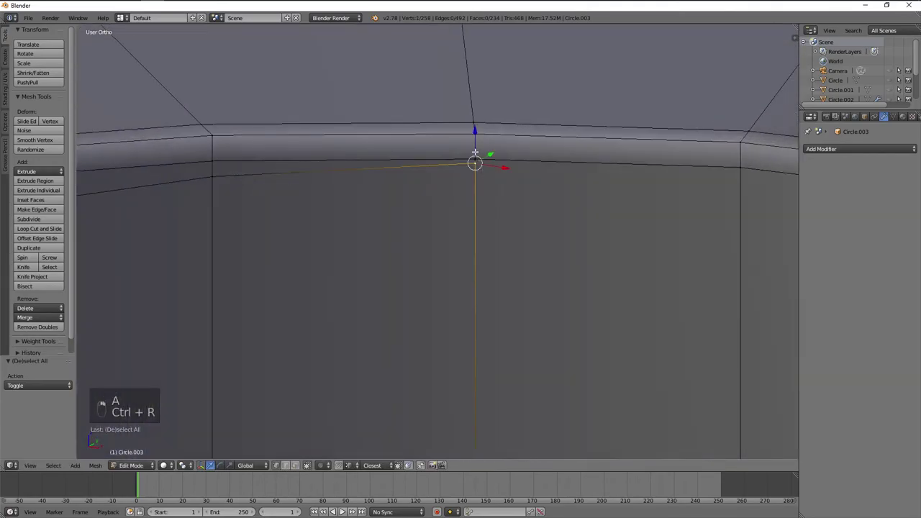
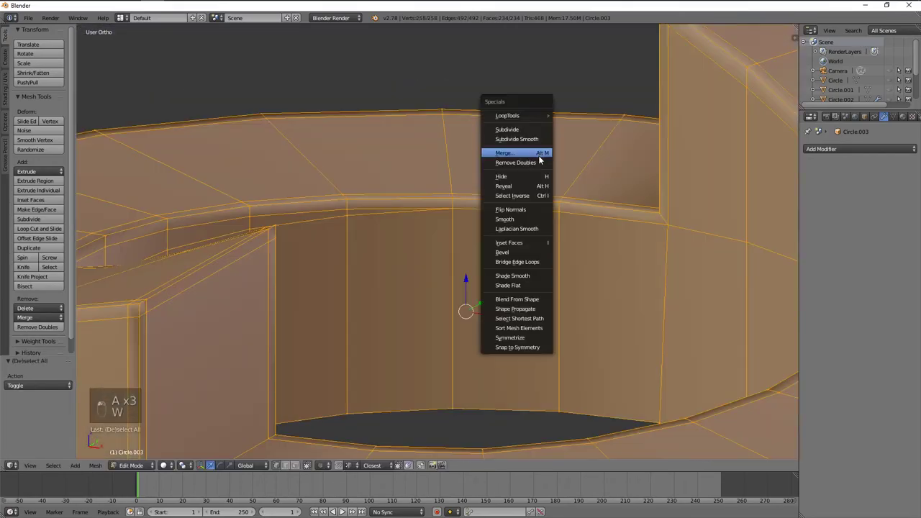
- Select the whole mesh and merge by distance to remove the duplicate vertex
{"action": "key", "text": "a"}
{"action": "key", "text": "ctrl+r"}
{"action": "left_click", "coordinate": [464, 183]}
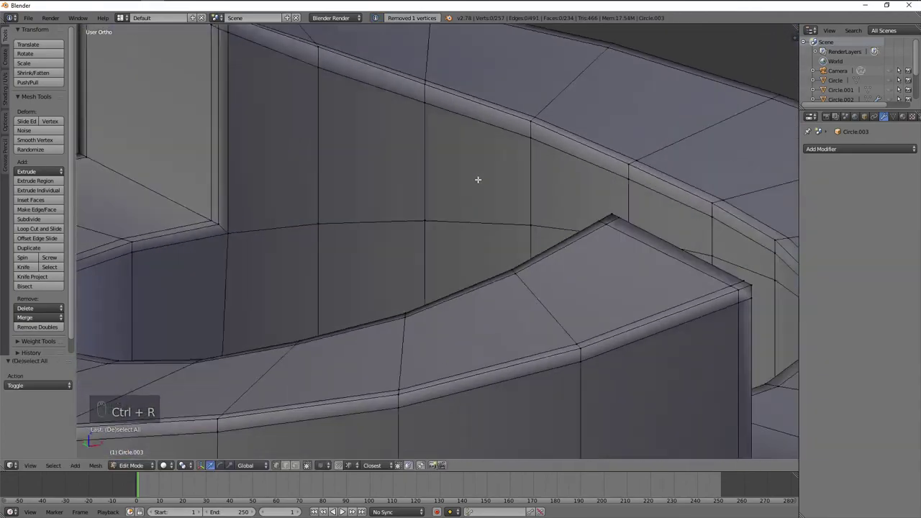
{"action": "key", "text": "ctrl+r"}
{"action": "left_click_drag", "start_coordinate": [301, 261], "coordinate": [382, 239]}
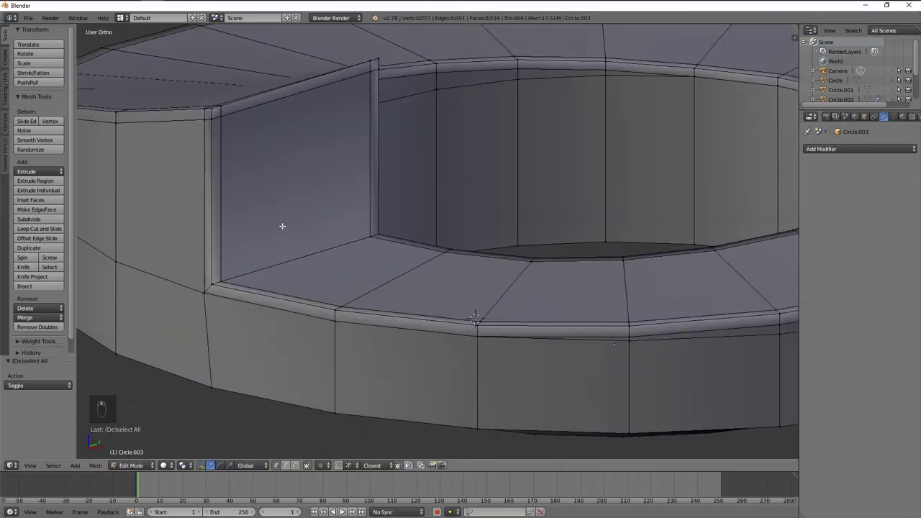
- Remove the stray vertex on the step wall after testing loop cuts, then frame the whole notched ring
{"action": "key", "text": "ctrl+r"}
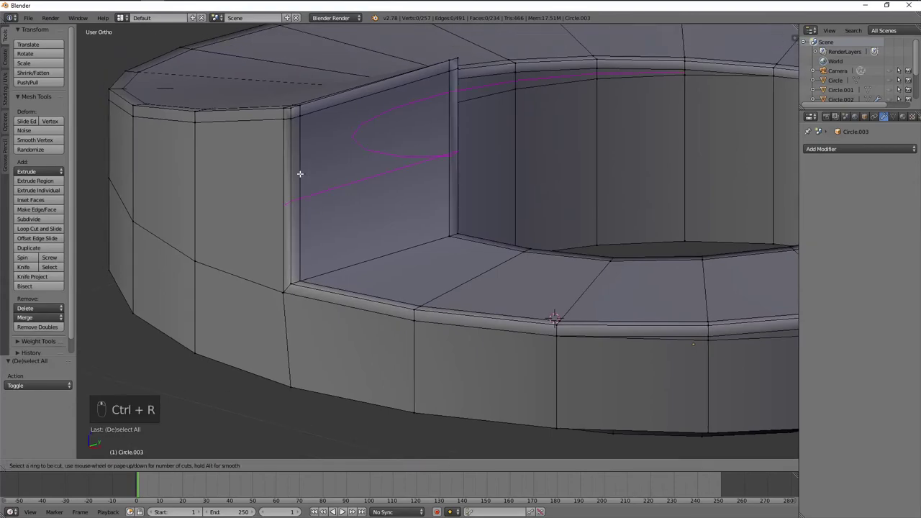
{"action": "key", "text": "ctrl+z"}
{"action": "key", "text": "z"}
{"action": "key", "text": "a"}
{"action": "key", "text": "b"}
{"action": "key", "text": "w"}
{"action": "key", "text": "z"}
{"action": "key", "text": "a"}
{"action": "key", "text": "ctrl+r"}
{"action": "key", "text": "ctrl+z"}
{"action": "key", "text": "ctrl+r"}
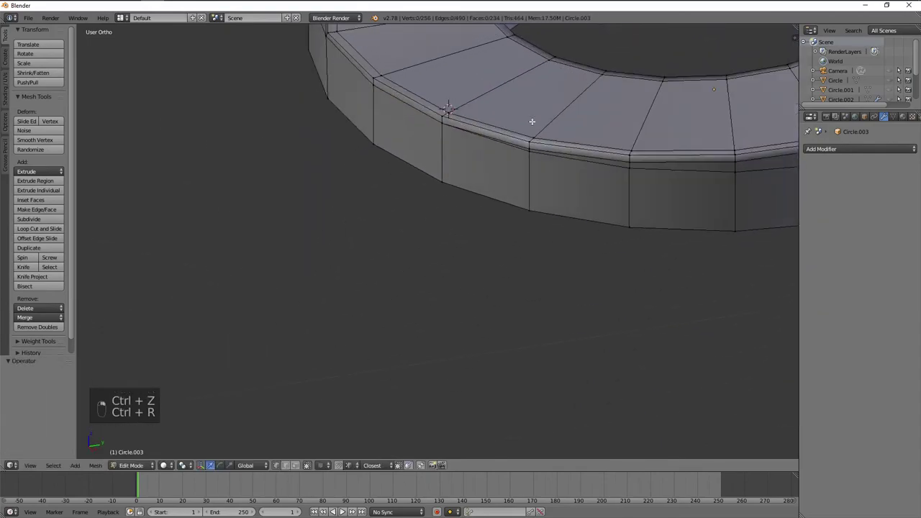
{"action": "key", "text": "g"}
{"action": "key", "text": "a"}
{"action": "key", "text": "ctrl+r"}
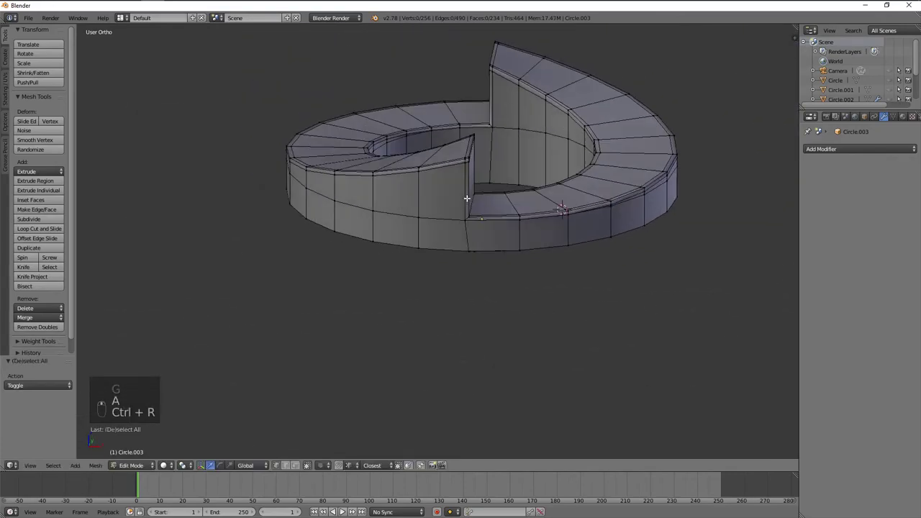
- Add extra edge loops around the ring's sides and preview the smoothed shape with Subsurf level 2
{"action": "key", "text": "ctrl+r"}
{"action": "key", "text": "ctrl+r"}
{"action": "key", "text": "a"}
{"action": "key", "text": "ctrl+r"}
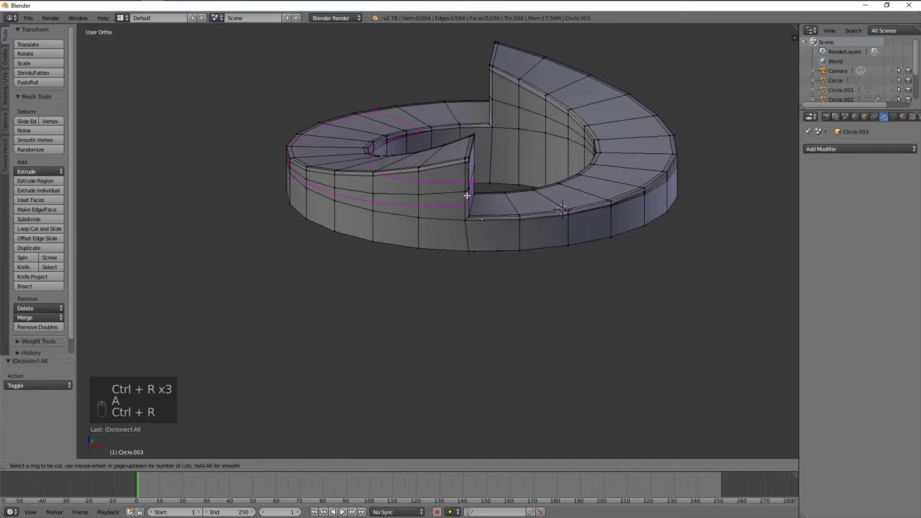
{"action": "key", "text": "ctrl+z"}
{"action": "key", "text": "ctrl+r"}
{"action": "key", "text": "ctrl+z"}
{"action": "key", "text": "ctrl+r"}
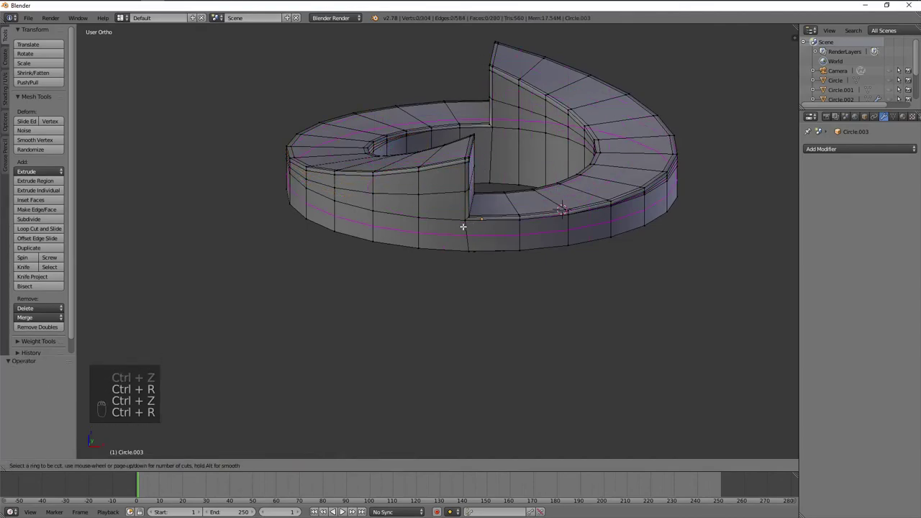
{"action": "left_click", "coordinate": [314, 152]}
{"action": "key", "text": "Tab"}
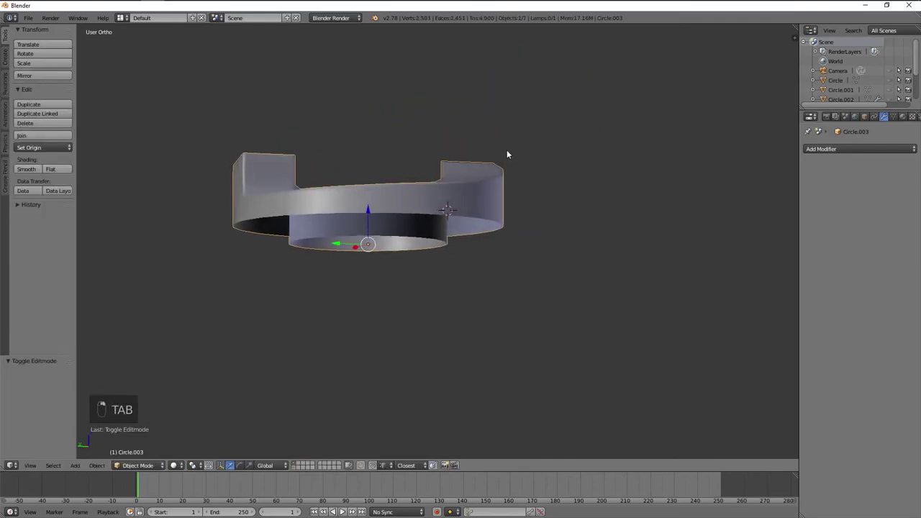
{"action": "key", "text": "ctrl+2"}
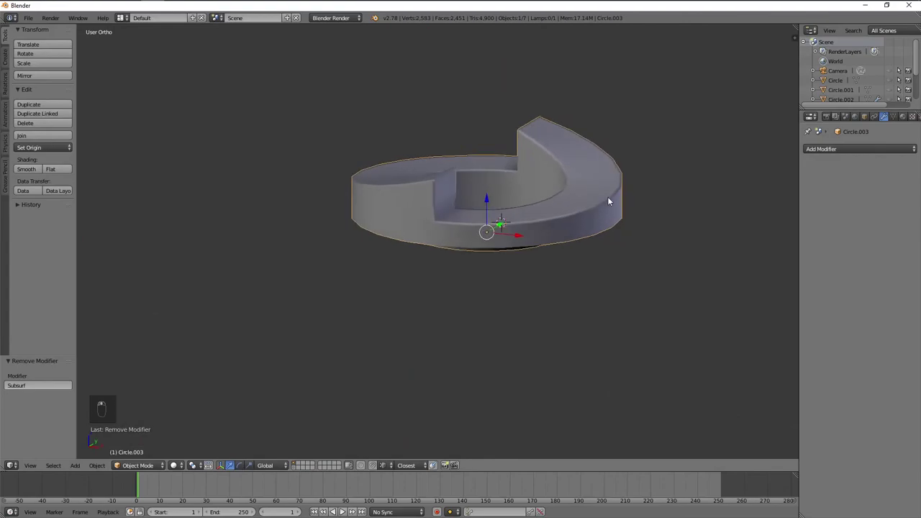
{"action": "key", "text": "Tab"}
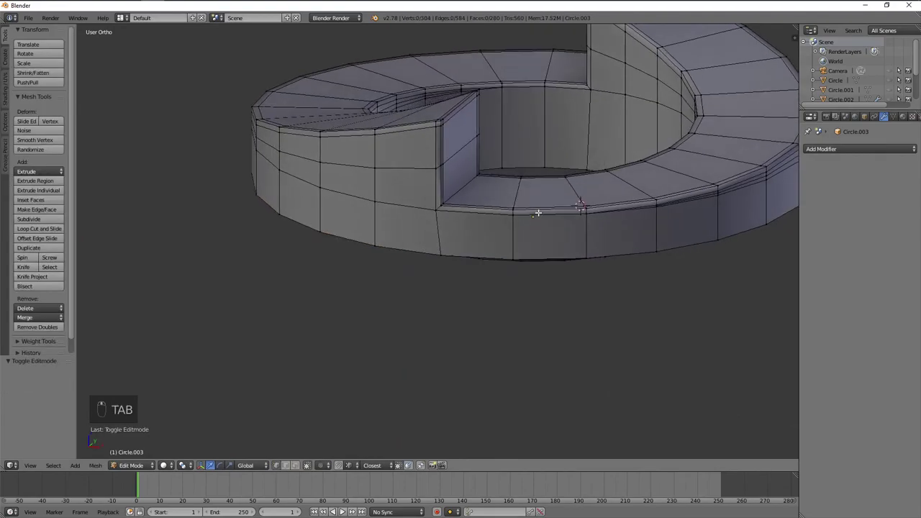
- From the front wireframe view, slide the new edges along the wall and at the step corner, checking the result
{"action": "key", "text": "z"}
{"action": "key", "text": "KP_1"}
{"action": "key", "text": "z"}
{"action": "key", "text": "z"}
{"action": "key", "text": "b"}
{"action": "key", "text": "z"}
{"action": "key", "text": "g"}
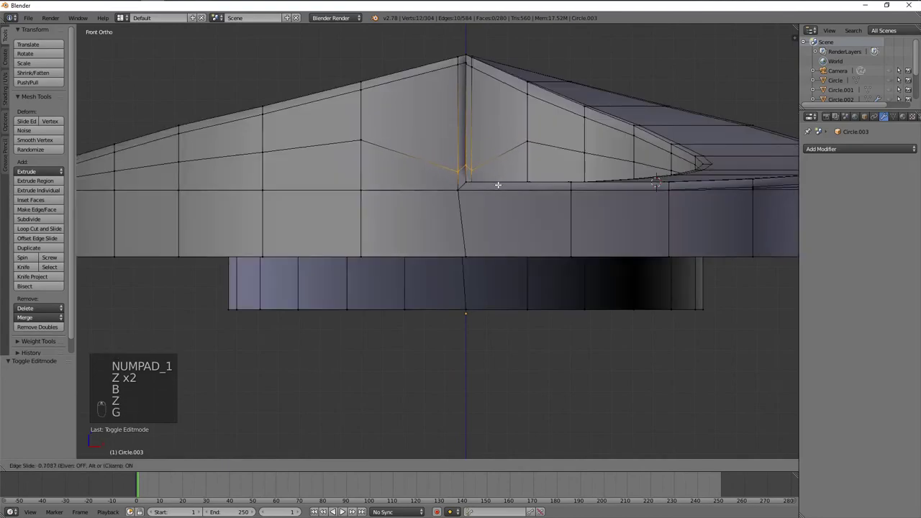
{"action": "key", "text": "Tab"}
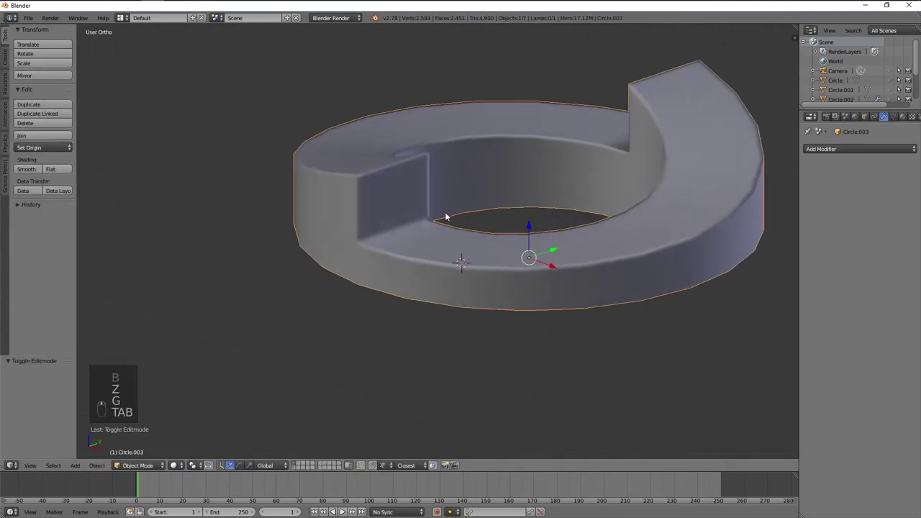
{"action": "key", "text": "Tab"}
{"action": "key", "text": "g"}
{"action": "key", "text": "z"}
{"action": "key", "text": "KP_1"}
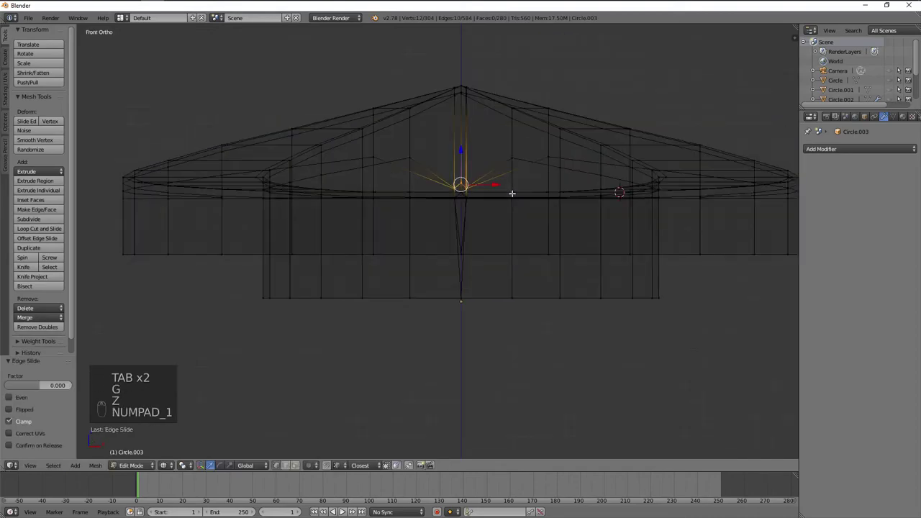
- Slide the step-corner vertices along their edges, then dissolve the added test edge loops
{"action": "key", "text": "a"}
{"action": "key", "text": "z"}
{"action": "key", "text": "z"}
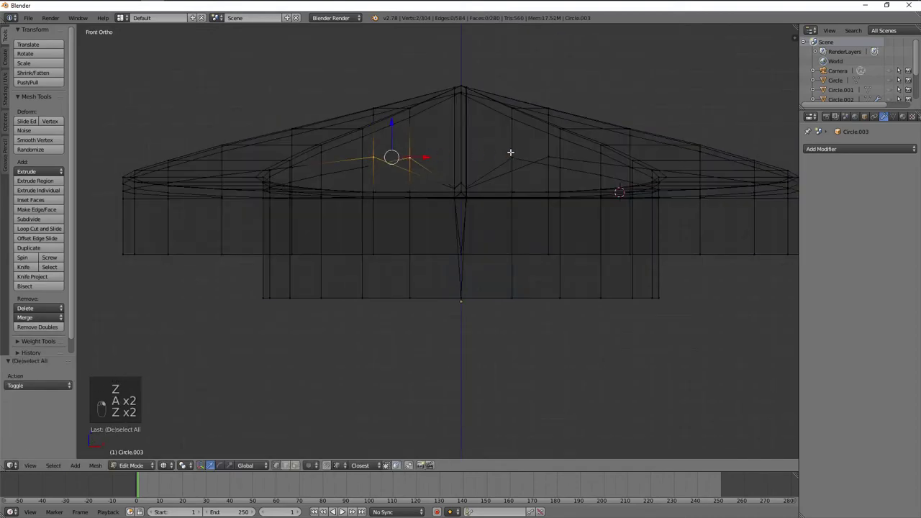
{"action": "key", "text": "z"}
{"action": "key", "text": "g"}
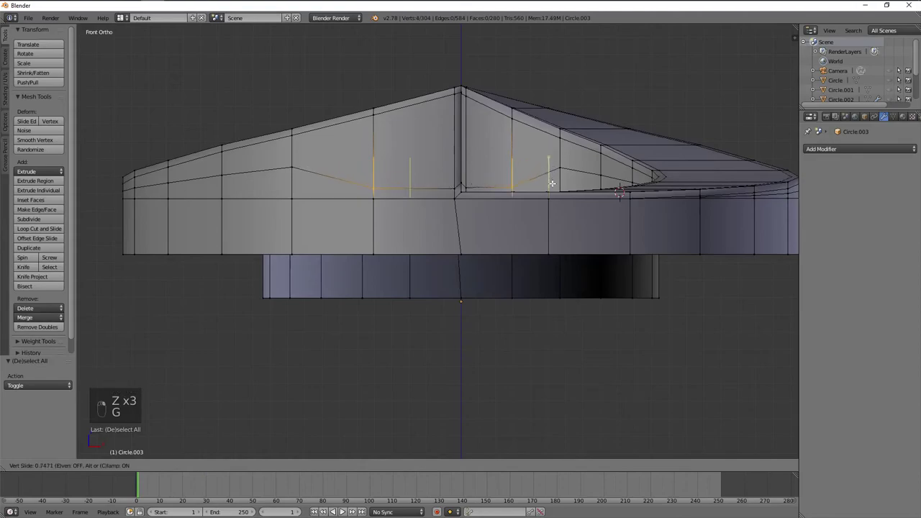
{"action": "key", "text": "Tab"}
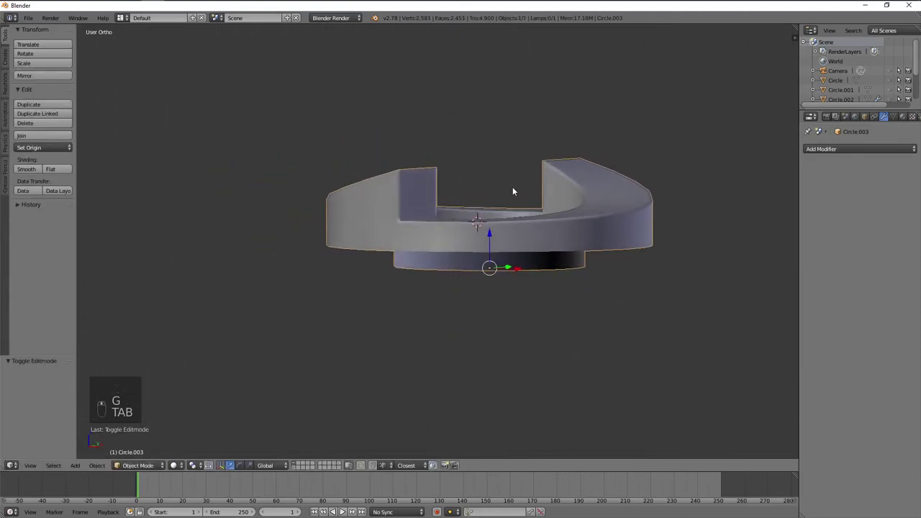
{"action": "key", "text": "Tab"}
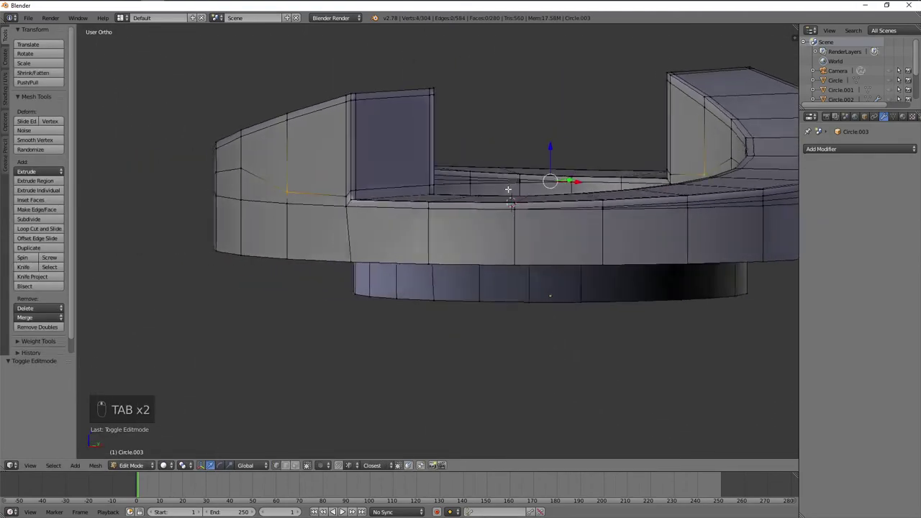
{"action": "key", "text": "x"}
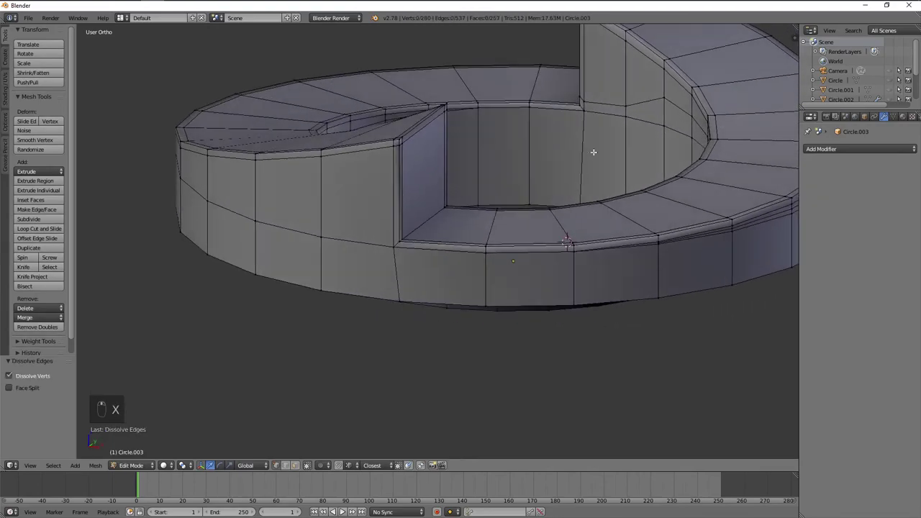
{"action": "key", "text": "shift+r"}
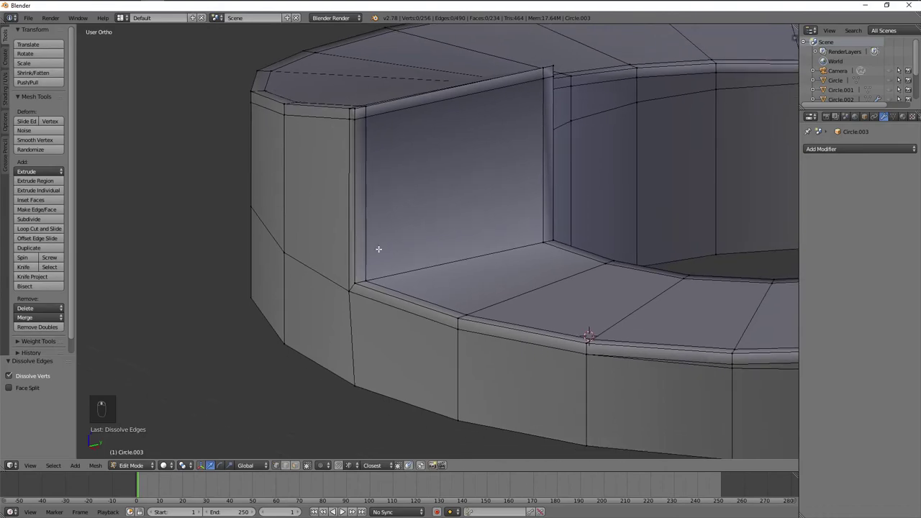
- Knife-cut a new edge across the inner step face and merge its vertices At Last
{"action": "key", "text": "k"}
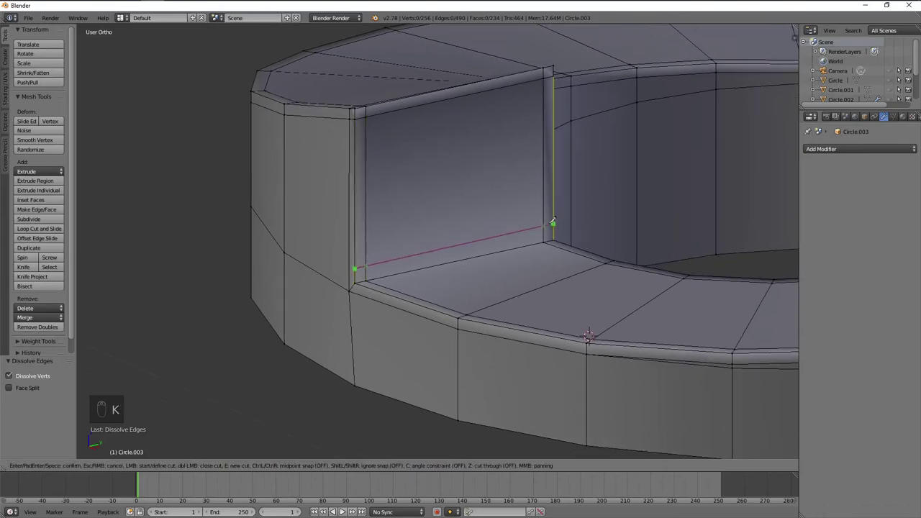
{"action": "key", "text": "a"}
{"action": "left_click_drag", "start_coordinate": [295, 300], "coordinate": [274, 310]}
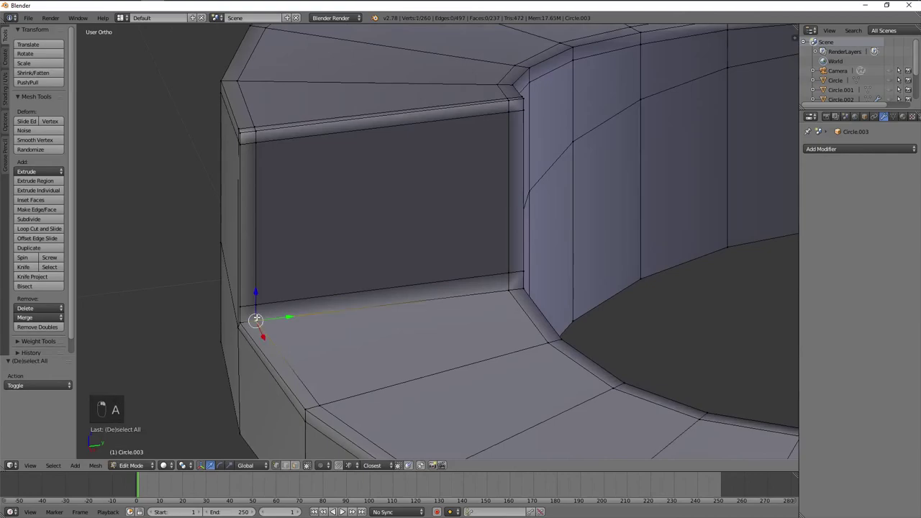
{"action": "key", "text": "w"}
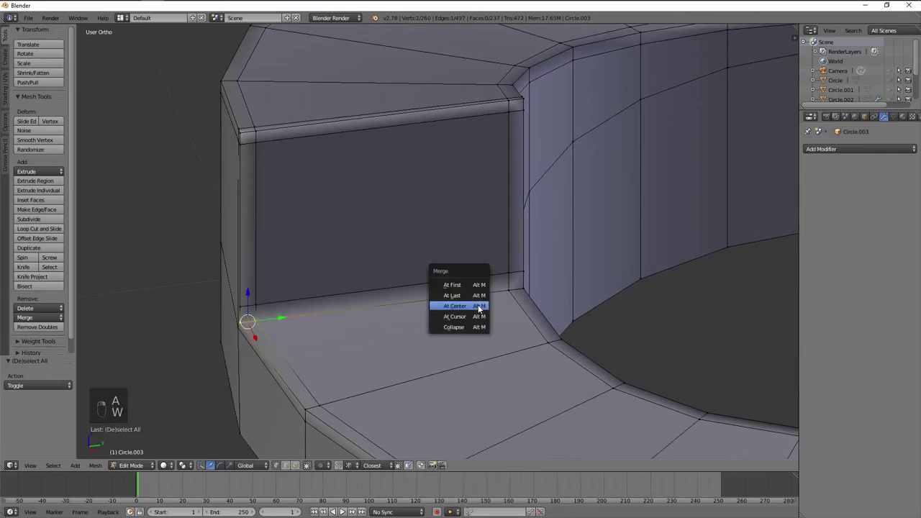
{"action": "key", "text": "shift+r"}
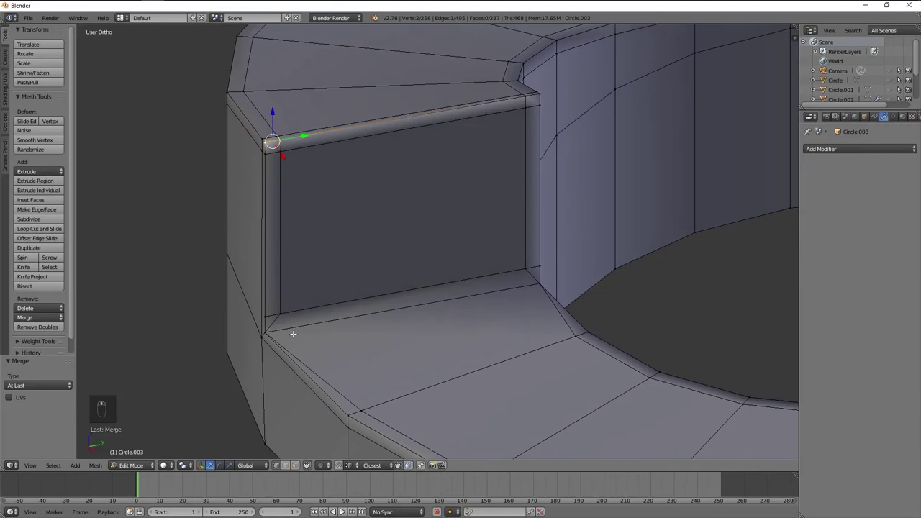
- Merge the other inner corner's vertices together and dissolve the leftover corner edge
{"action": "left_click_drag", "start_coordinate": [323, 302], "coordinate": [425, 298]}
{"action": "key", "text": "shift+r"}
{"action": "key", "text": "shift+r"}
{"action": "key", "text": "ctrl+r"}
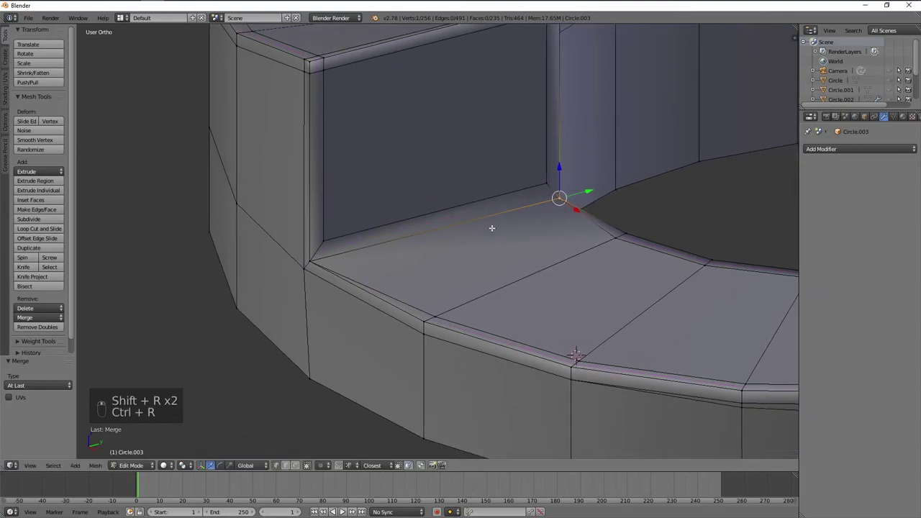
{"action": "key", "text": "a"}
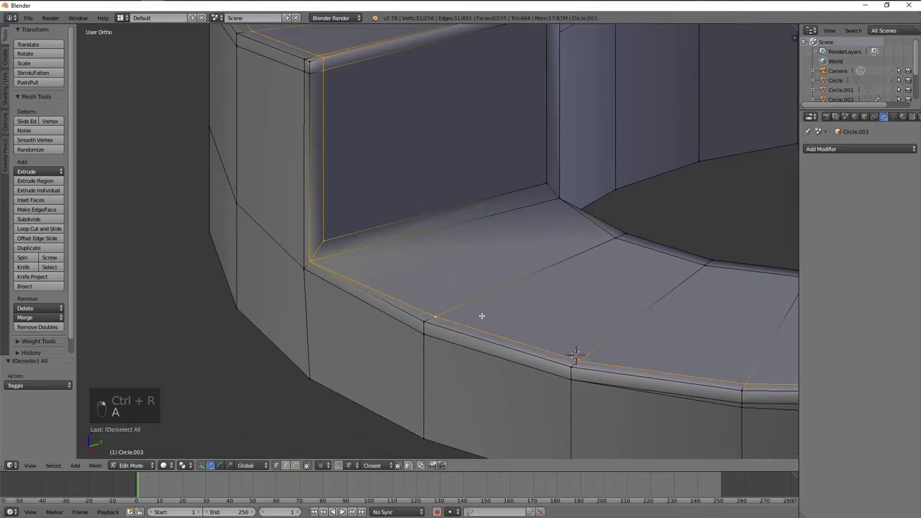
{"action": "key", "text": "a"}
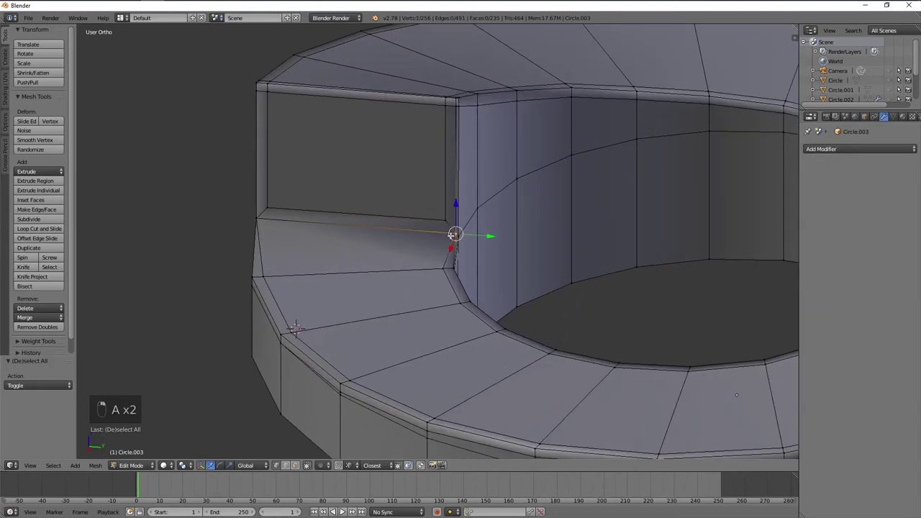
{"action": "key", "text": "x"}
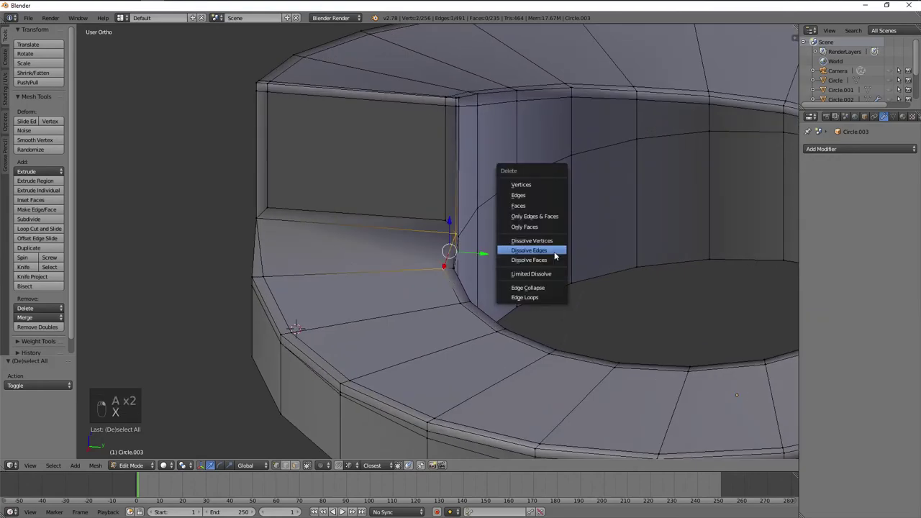
- Knife-cut a new edge at the corner and add an edge loop across the step
{"action": "key", "text": "k"}
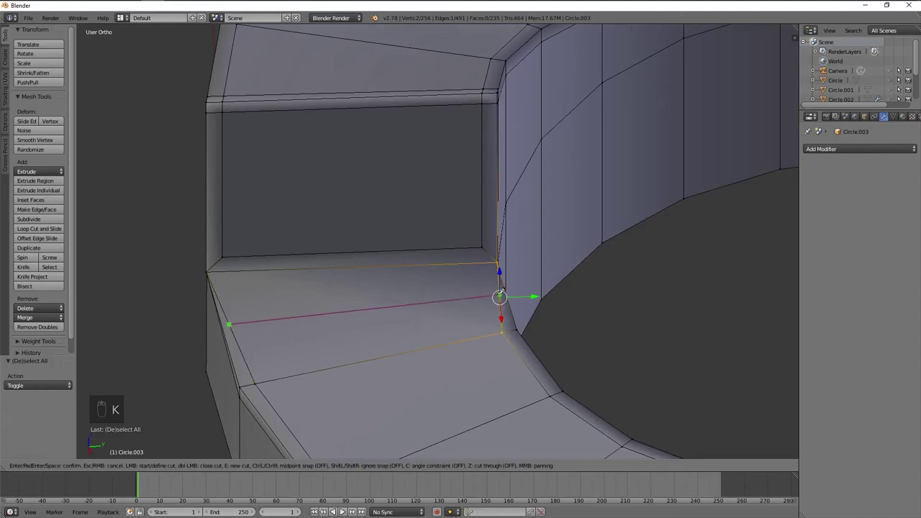
{"action": "key", "text": "a"}
{"action": "key", "text": "ctrl+r"}
{"action": "key", "text": "ctrl+r"}
{"action": "key", "text": "ctrl+z"}
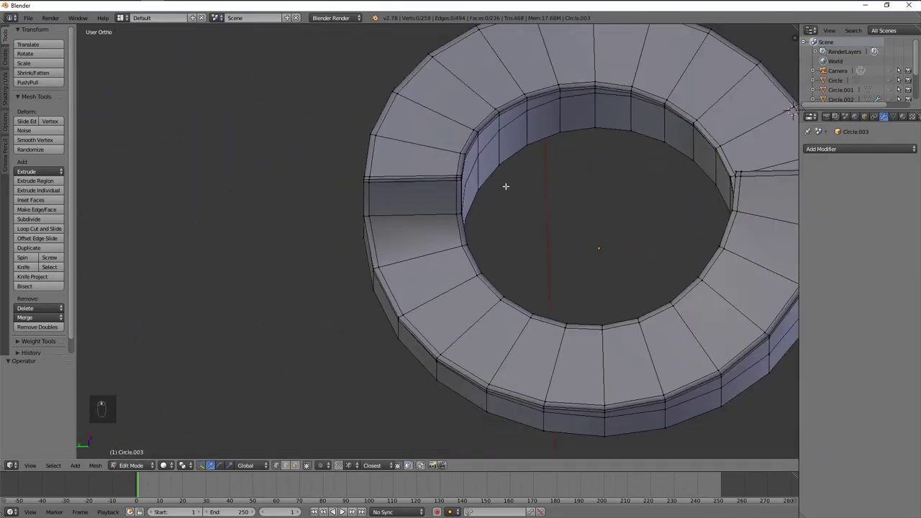
- Knife-cut an edge at the ring's next step corner and merge the duplicate vertices
{"action": "key", "text": "k"}
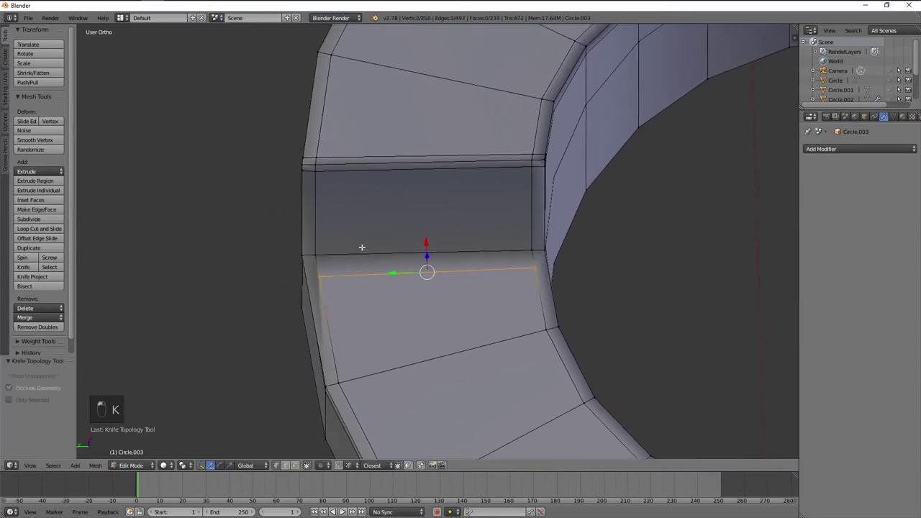
{"action": "key", "text": "k"}
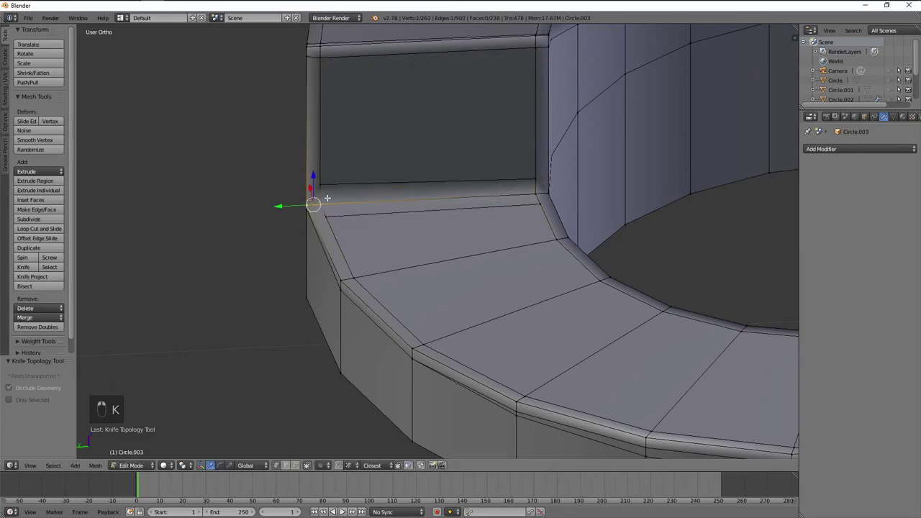
{"action": "key", "text": "w"}
{"action": "key", "text": "shift+r"}
{"action": "key", "text": "a"}
{"action": "key", "text": "ctrl+r"}
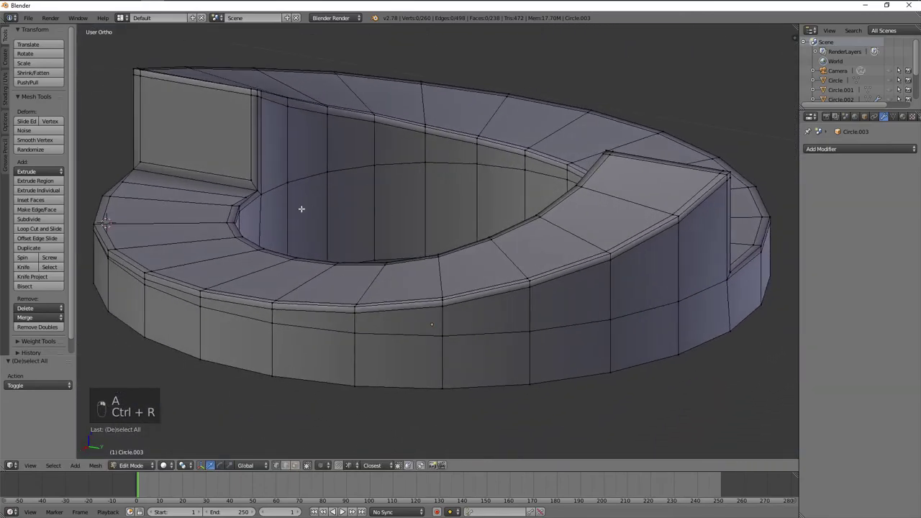
{"action": "left_click_drag", "start_coordinate": [496, 202], "coordinate": [508, 192]}
- Dissolve the unneeded corner edges and inspect the ring's inner corner from above
{"action": "key", "text": "x"}
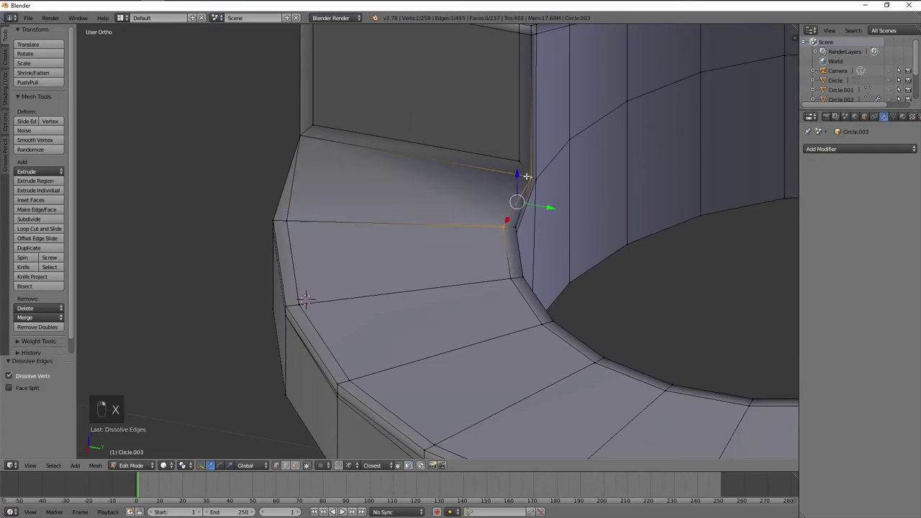
{"action": "key", "text": "x"}
{"action": "key", "text": "x"}
{"action": "key", "text": "a"}
{"action": "key", "text": "KP_7"}
{"action": "left_click_drag", "start_coordinate": [467, 185], "coordinate": [489, 222]}
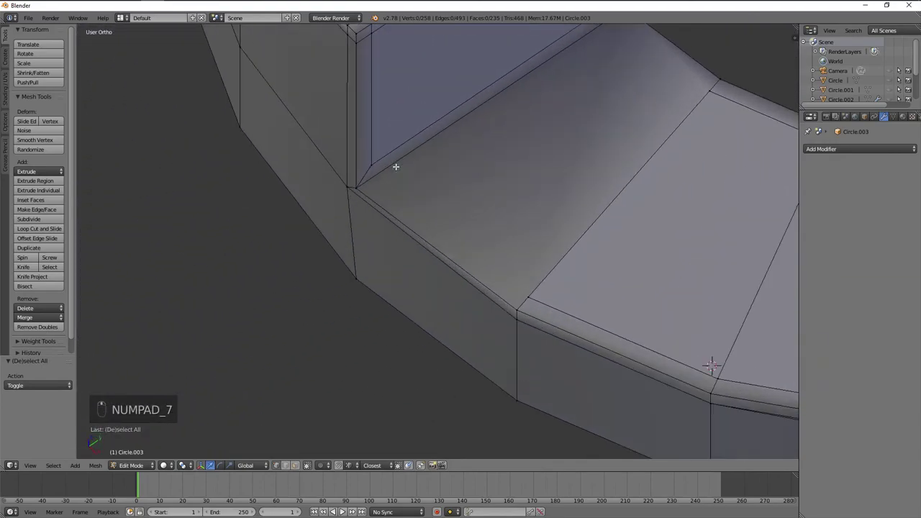
- Cut a new edge across the top face, join the remaining vertices, and leave Edit Mode
{"action": "key", "text": "k"}
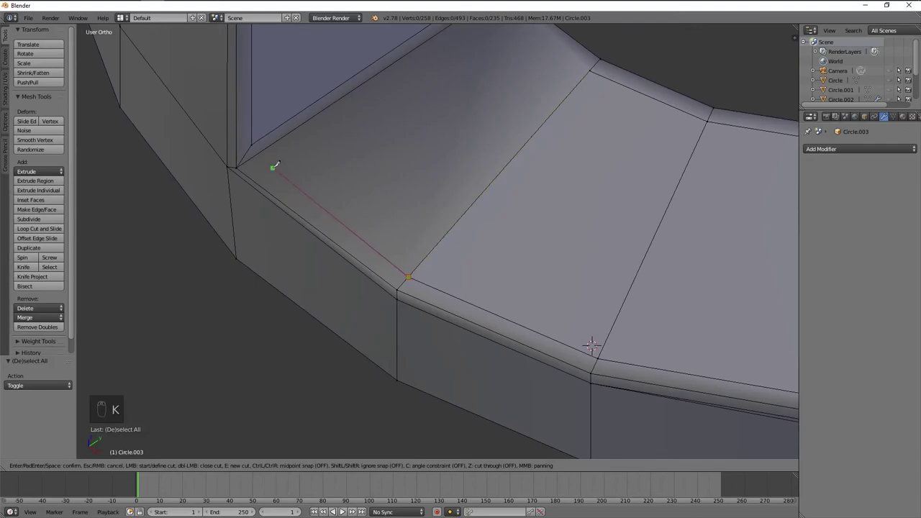
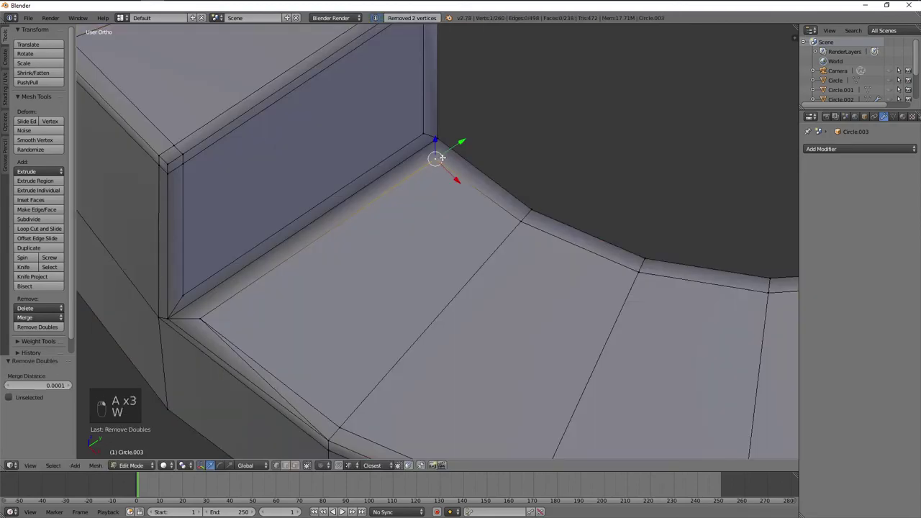
{"action": "key", "text": "j"}
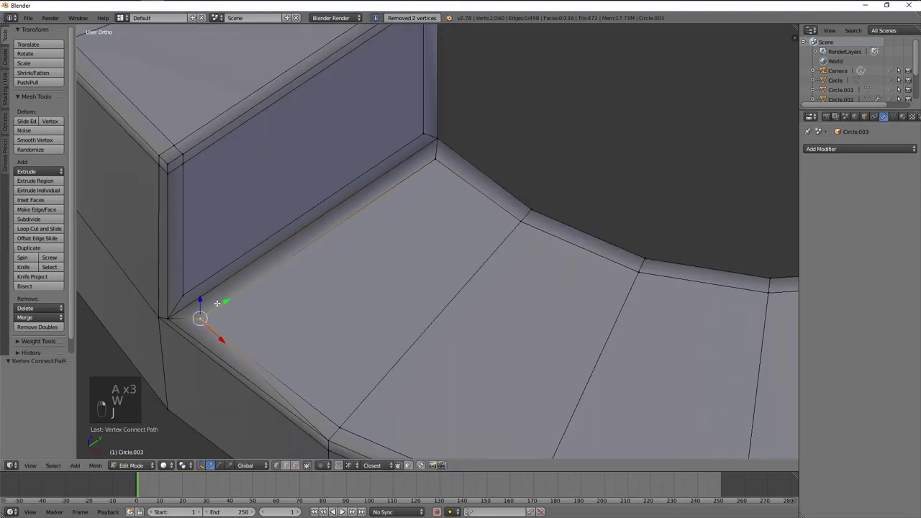
{"action": "key", "text": "x"}
{"action": "key", "text": "a"}
{"action": "key", "text": "ctrl+r"}
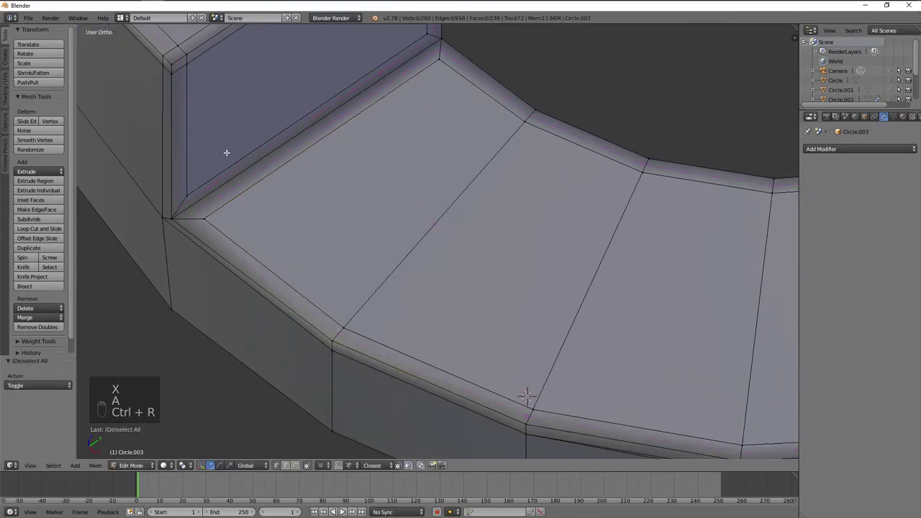
{"action": "key", "text": "Tab"}
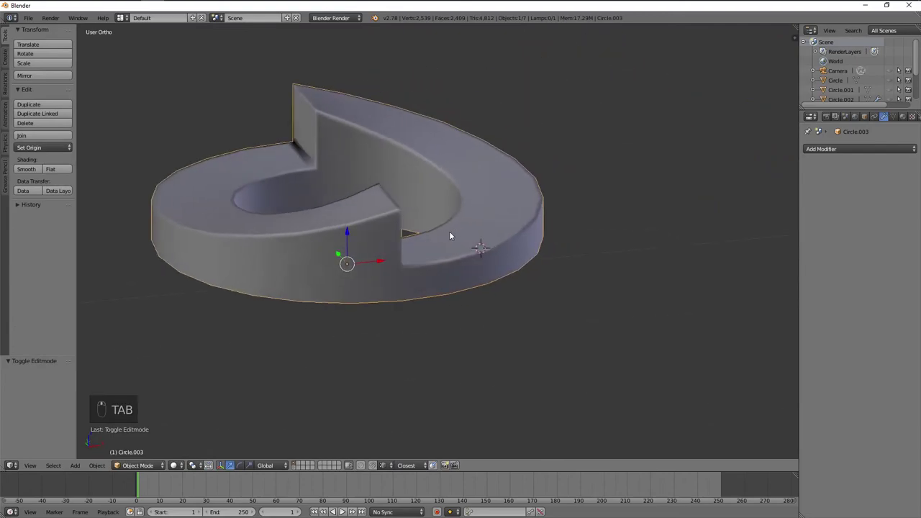
- Toggle out to inspect the notched ring, then reopen its mesh for editing
{"action": "key", "text": "Tab"}
{"action": "key", "text": "Tab"}
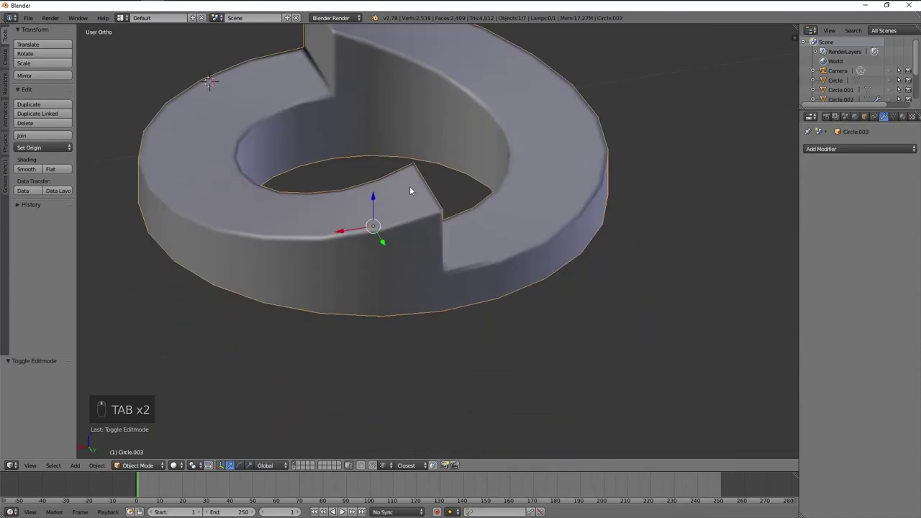
{"action": "key", "text": "Tab"}
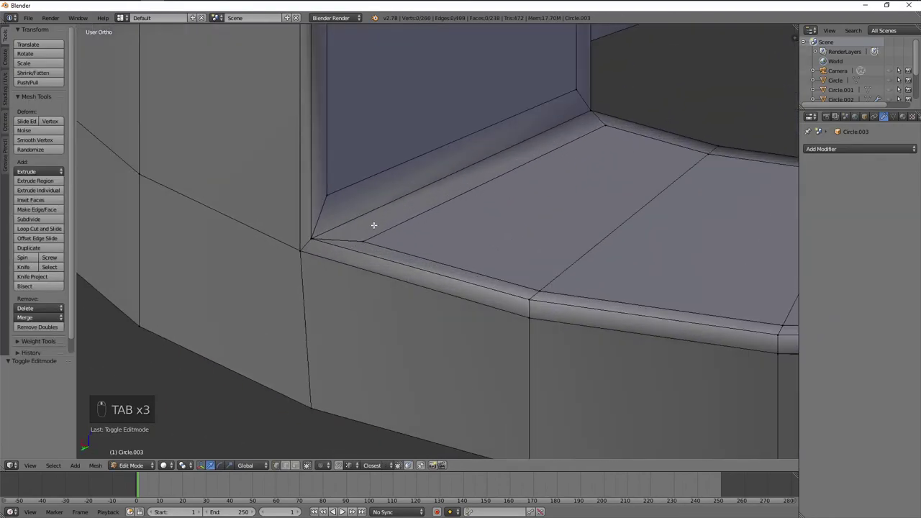
- From top view, slide the notch corner vertices along their edges so the cut wall runs straight
{"action": "key", "text": "z"}
{"action": "key", "text": "KP_7"}
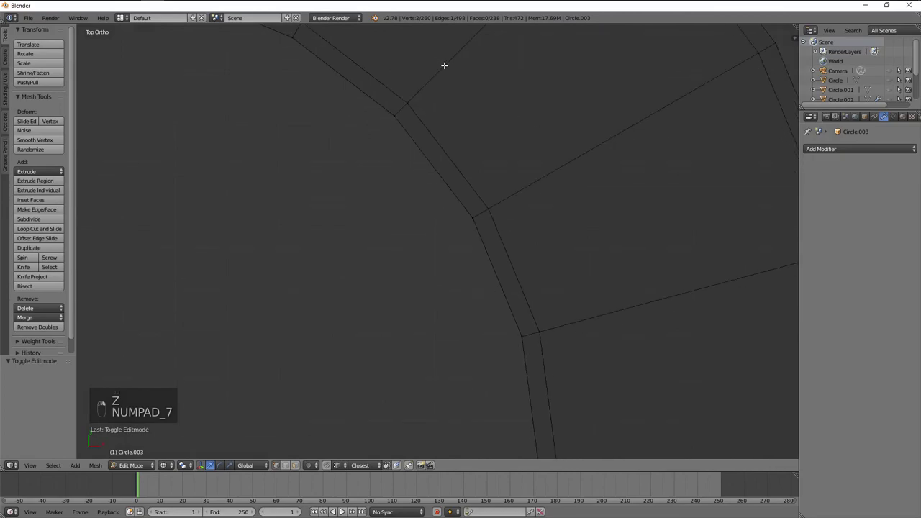
{"action": "key", "text": "KP_Decimal"}
{"action": "key", "text": "g"}
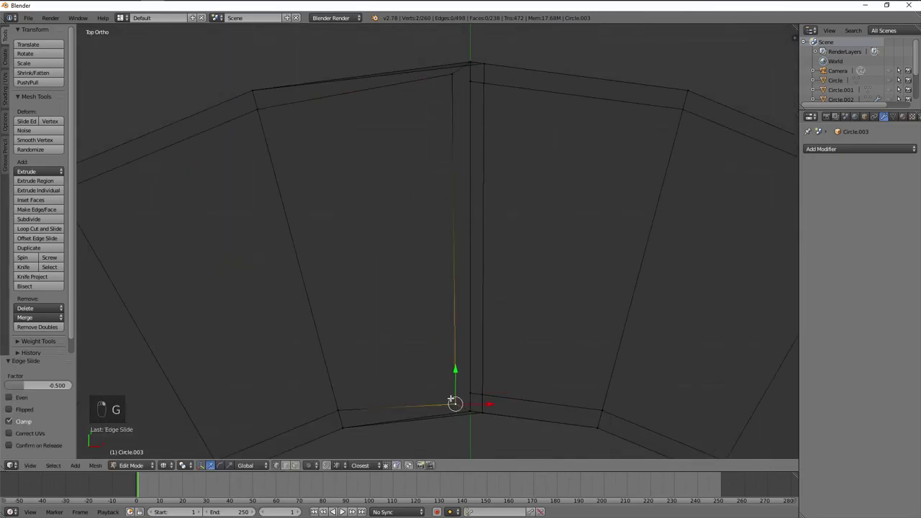
{"action": "key", "text": "g"}
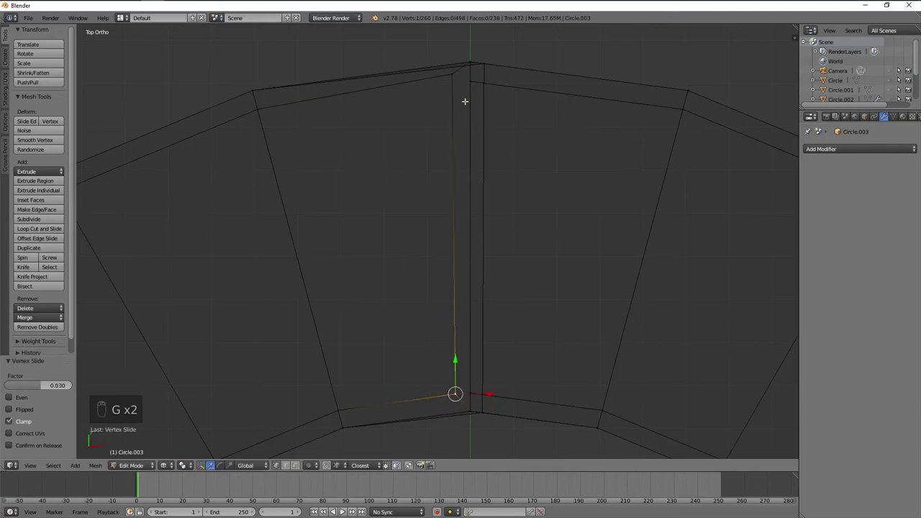
{"action": "key", "text": "g"}
{"action": "key", "text": "a"}
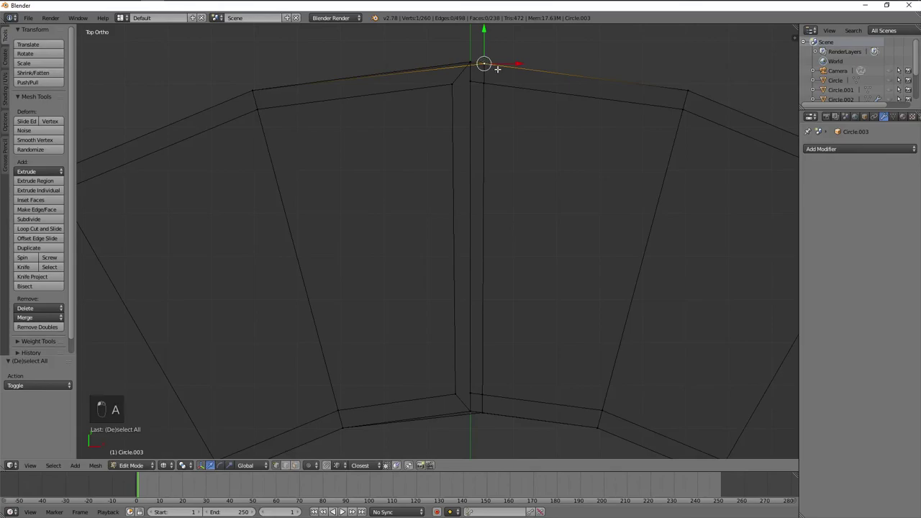
{"action": "key", "text": "a"}
{"action": "key", "text": "z"}
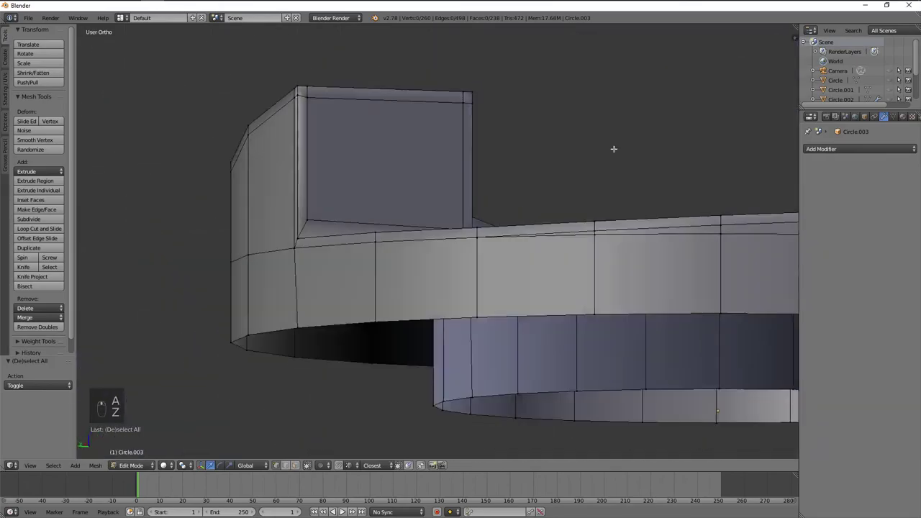
- Move the notch wall's bottom edge so it sits level with the ring
{"action": "key", "text": "Tab"}
{"action": "middle_click", "coordinate": [507, 246]}
{"action": "key", "text": "Tab"}
{"action": "key", "text": "a"}
{"action": "key", "text": "a"}
{"action": "key", "text": "a"}
{"action": "key", "text": "g"}
{"action": "key", "text": "g"}
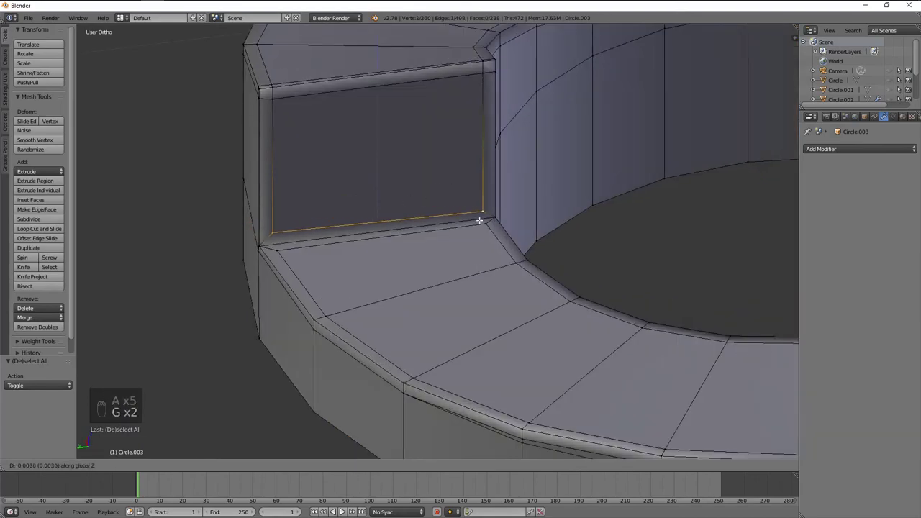
{"action": "key", "text": "s"}
{"action": "key", "text": "Tab"}
{"action": "key", "text": "Tab"}
- Add one more edge on the wall, check it from the front in wireframe, and deselect everything
{"action": "key", "text": "a"}
{"action": "key", "text": "ctrl+r"}
{"action": "key", "text": "ctrl+z"}
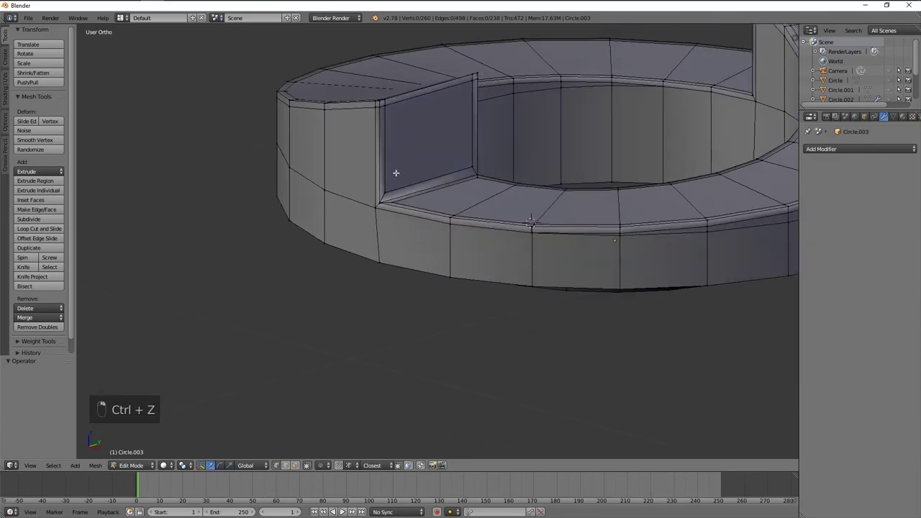
{"action": "key", "text": "s"}
{"action": "key", "text": "KP_Decimal"}
{"action": "key", "text": "g"}
{"action": "key", "text": "Tab"}
{"action": "key", "text": "KP_1"}
{"action": "key", "text": "Tab"}
{"action": "key", "text": "z"}
{"action": "key", "text": "a"}
{"action": "key", "text": "z"}
{"action": "key", "text": "ctrl+r"}
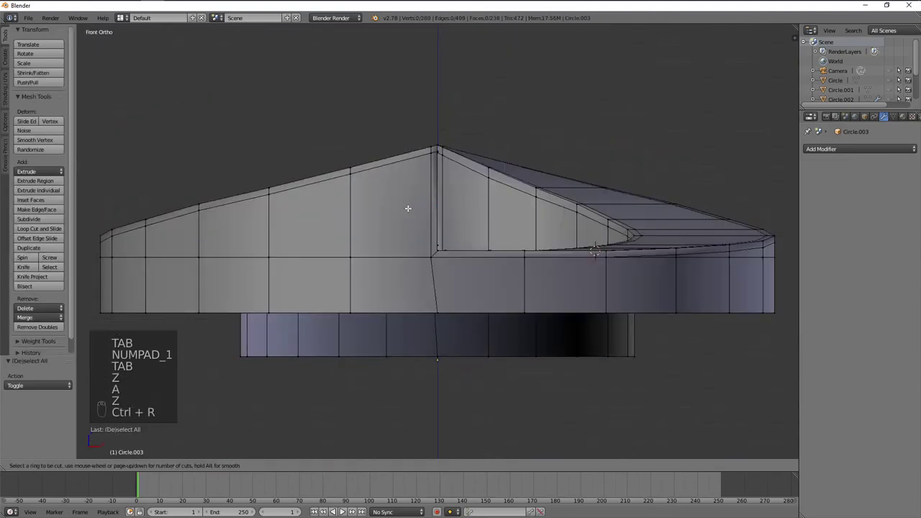
- Leave Edit Mode, unhide all objects, and orbit out to review the whole bottle
{"action": "key", "text": "Tab"}
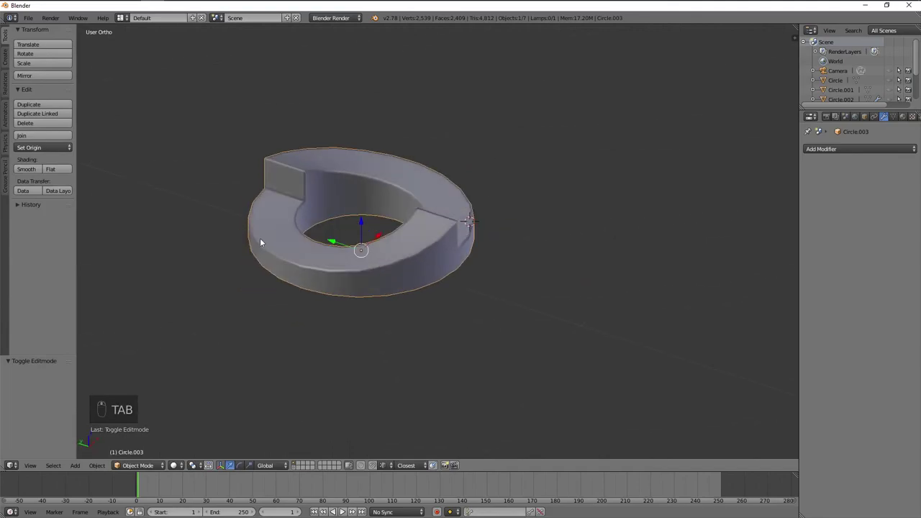
{"action": "key", "text": "alt+h"}
{"action": "key", "text": "a"}
{"action": "left_click_drag", "start_coordinate": [487, 260], "coordinate": [449, 271]}
{"action": "key", "text": "Tab"}
{"action": "left_click_drag", "start_coordinate": [454, 248], "coordinate": [435, 249]}
{"action": "left_click_drag", "start_coordinate": [418, 249], "coordinate": [382, 250]}
{"action": "left_click_drag", "start_coordinate": [383, 248], "coordinate": [478, 263]}
{"action": "key", "text": "ctrl+r"}
{"action": "left_click_drag", "start_coordinate": [419, 265], "coordinate": [416, 232]}
- Join the pull-tab lever and notched ring into one object with Ctrl+J and enter Edit Mode
{"action": "key", "text": "Tab"}
{"action": "key", "text": "a"}
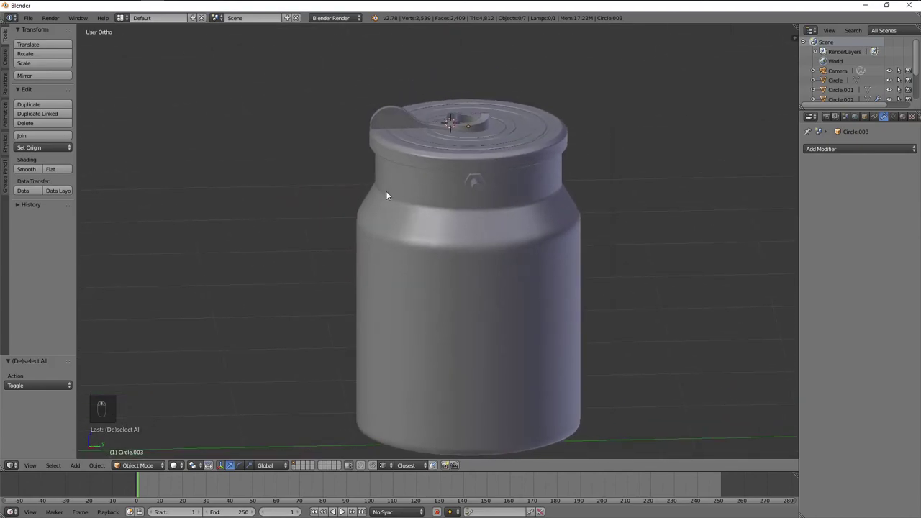
{"action": "key", "text": "KP_5"}
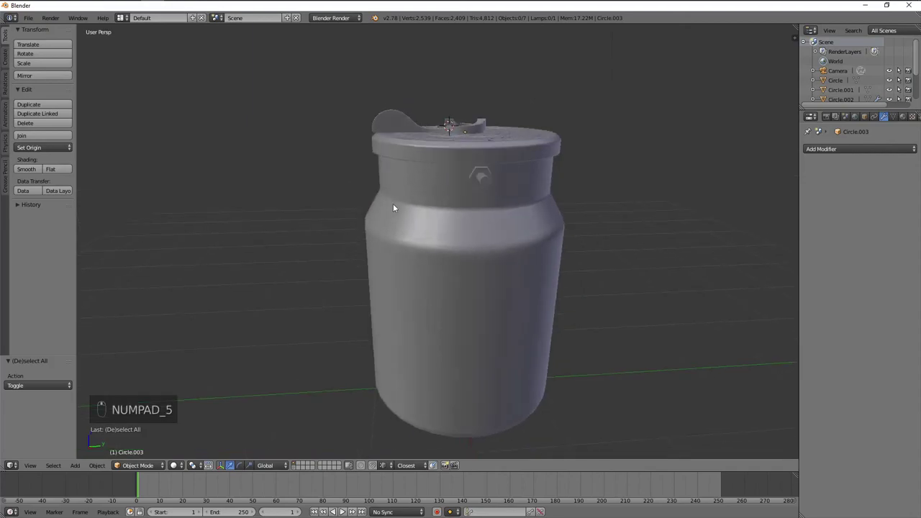
{"action": "key", "text": "KP_5"}
{"action": "key", "text": "KP_1"}
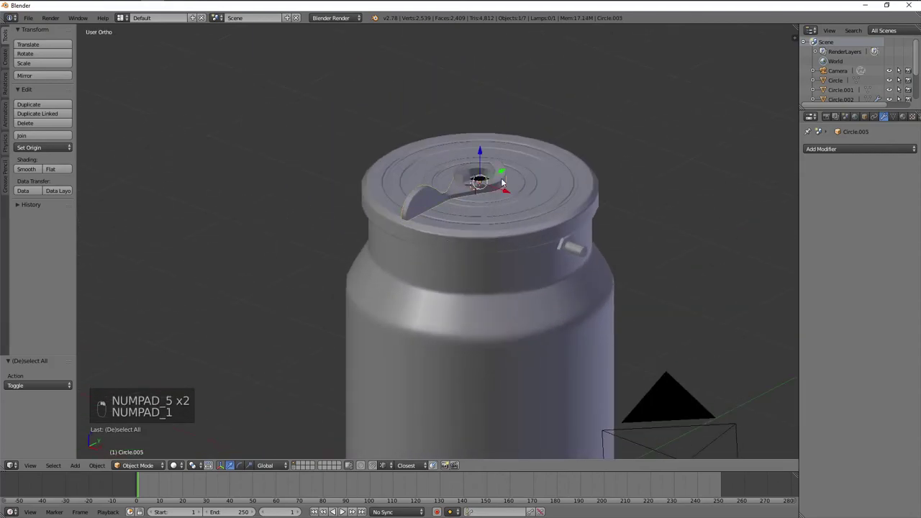
{"action": "key", "text": "ctrl+j"}
{"action": "key", "text": "Tab"}
- Move the ring loop down along Z onto the lever and remove the 24 overlapping duplicate vertices
{"action": "key", "text": "KP_Decimal"}
{"action": "key", "text": "KP_1"}
{"action": "key", "text": "z"}
{"action": "key", "text": "z"}
{"action": "key", "text": "a"}
{"action": "key", "text": "g"}
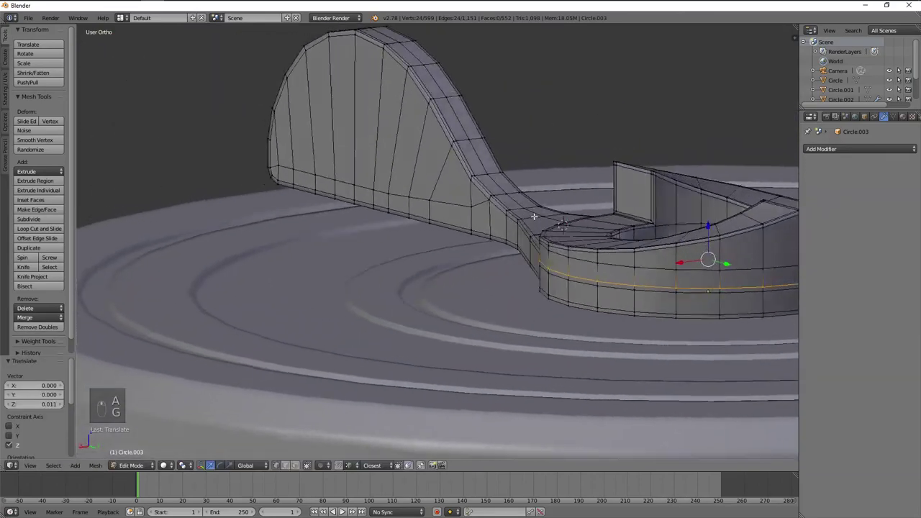
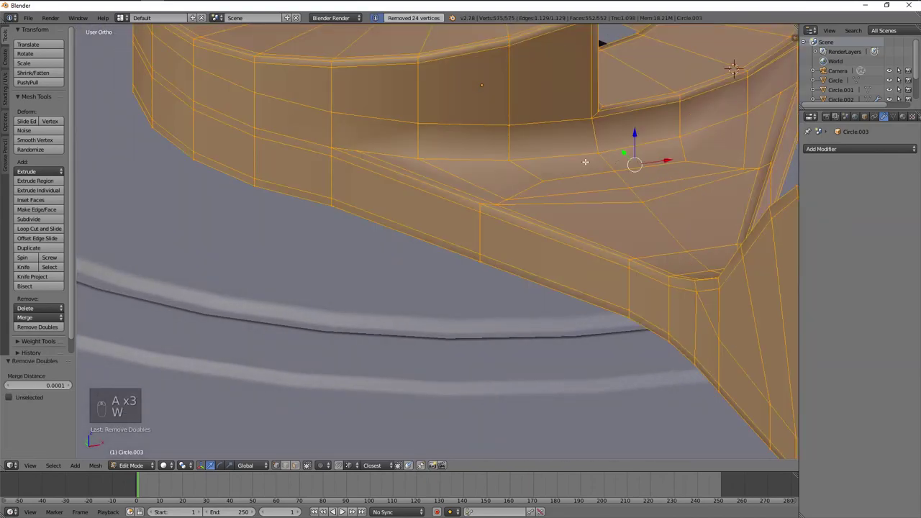
{"action": "key", "text": "a"}
- Check the joint in wireframe, then start a knife cut across the lever-ring junction from top view
{"action": "key", "text": "ctrl+r"}
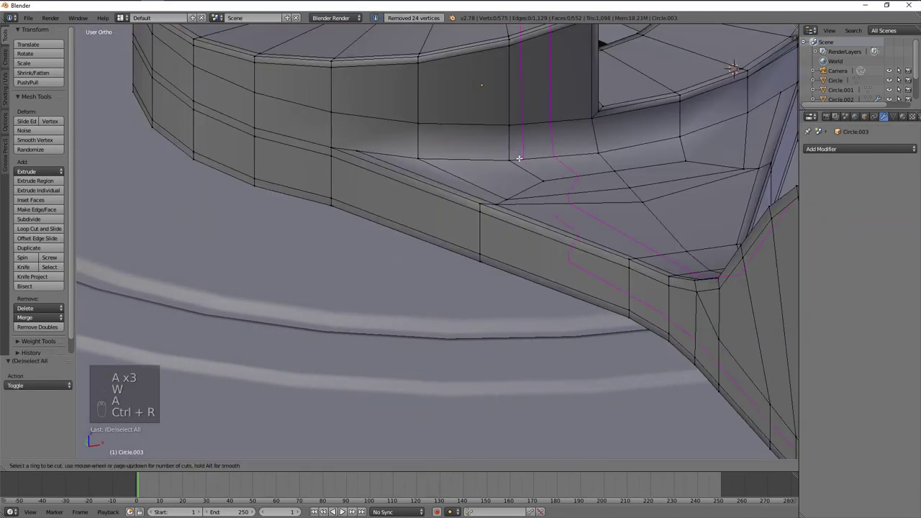
{"action": "key", "text": "ctrl+z"}
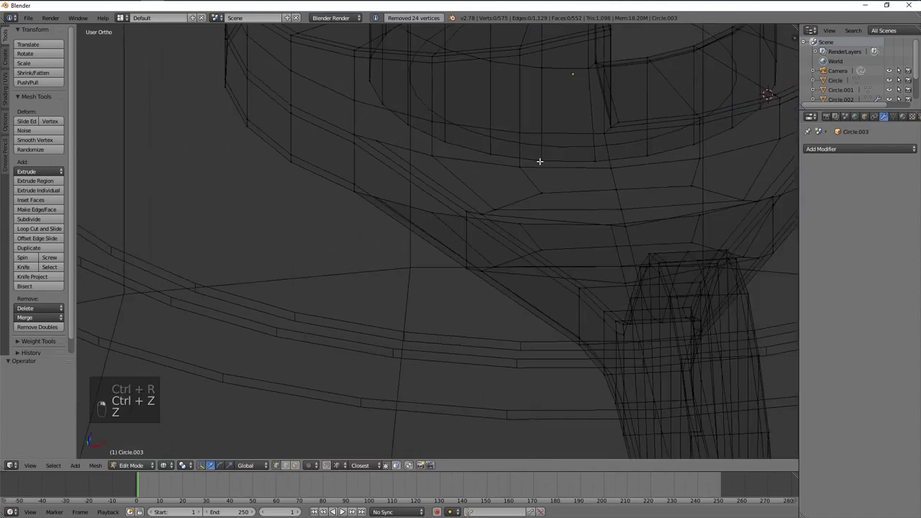
{"action": "key", "text": "z"}
{"action": "key", "text": "ctrl+r"}
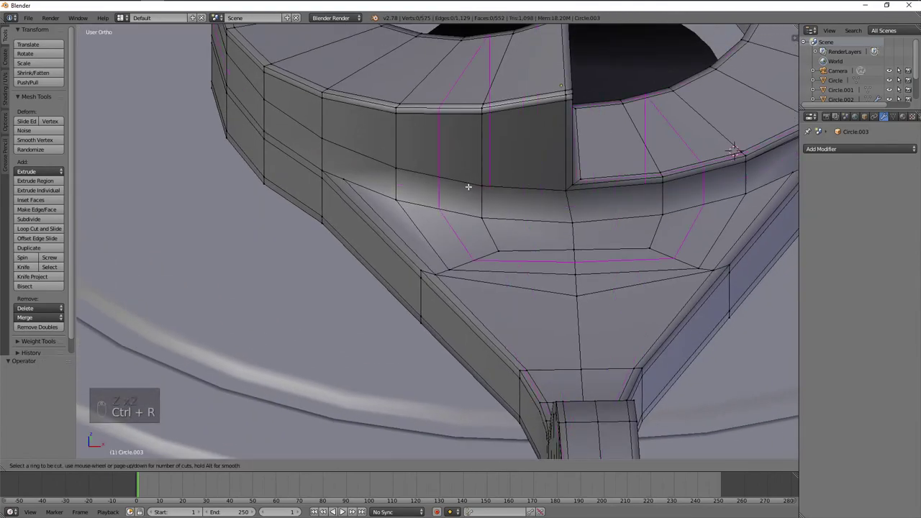
{"action": "left_click_drag", "start_coordinate": [348, 170], "coordinate": [460, 213]}
{"action": "left_click_drag", "start_coordinate": [457, 223], "coordinate": [471, 175]}
{"action": "key", "text": "KP_7"}
{"action": "key", "text": "k"}
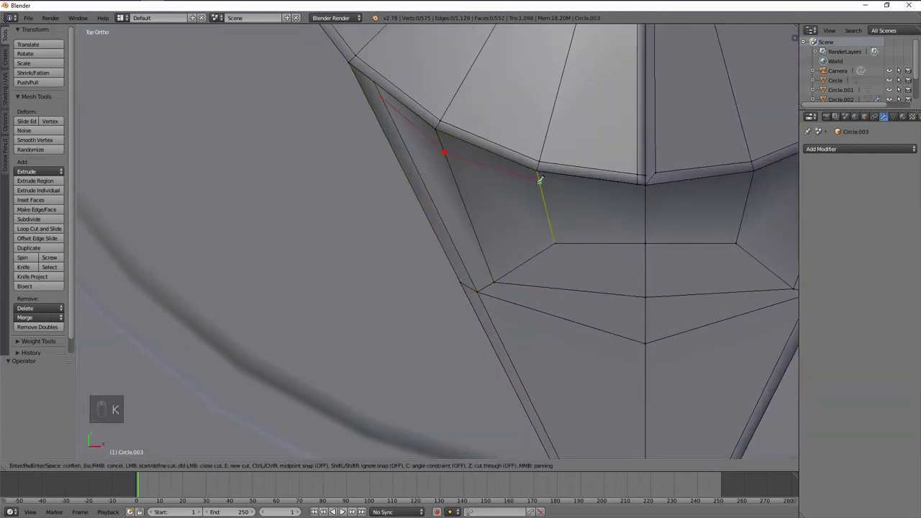
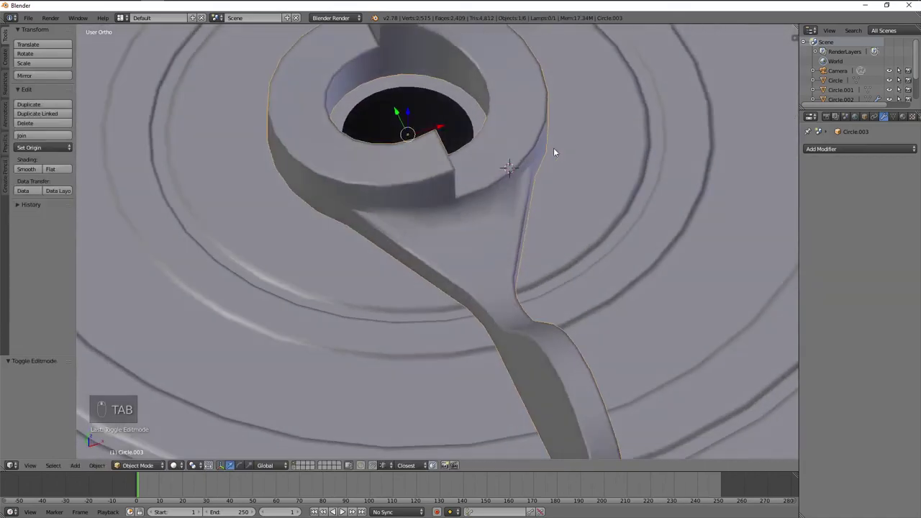
- Finish the knife cut across the junction and adjust the lever's edge loop from front view
{"action": "key", "text": "ctrl+z"}
{"action": "key", "text": "Tab"}
{"action": "key", "text": "a"}
{"action": "key", "text": "Tab"}
{"action": "key", "text": "Tab"}
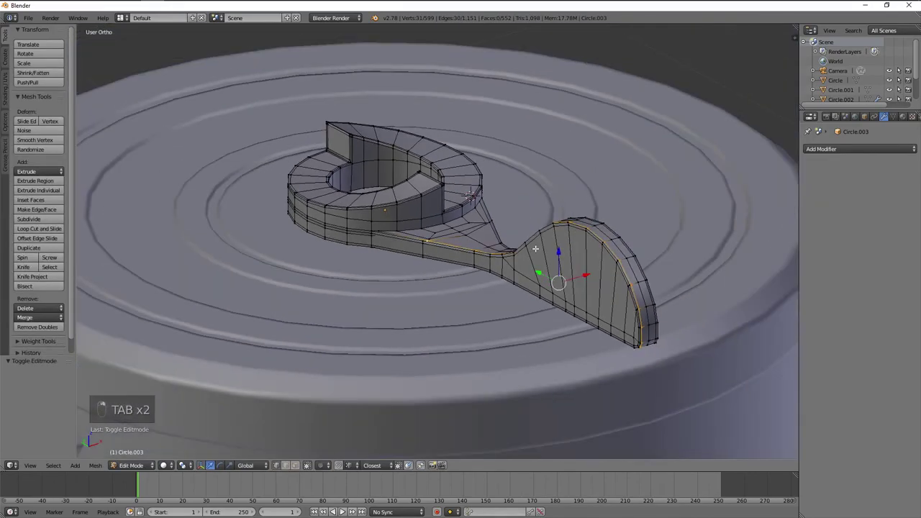
{"action": "key", "text": "KP_1"}
- Undo the stray edits, leave Edit Mode, and orbit out to view the lever on the lid
{"action": "key", "text": "Tab"}
{"action": "key", "text": "ctrl+z"}
{"action": "key", "text": "ctrl+z"}
{"action": "key", "text": "ctrl+z"}
{"action": "key", "text": "a"}
{"action": "left_click_drag", "start_coordinate": [452, 243], "coordinate": [523, 273]}
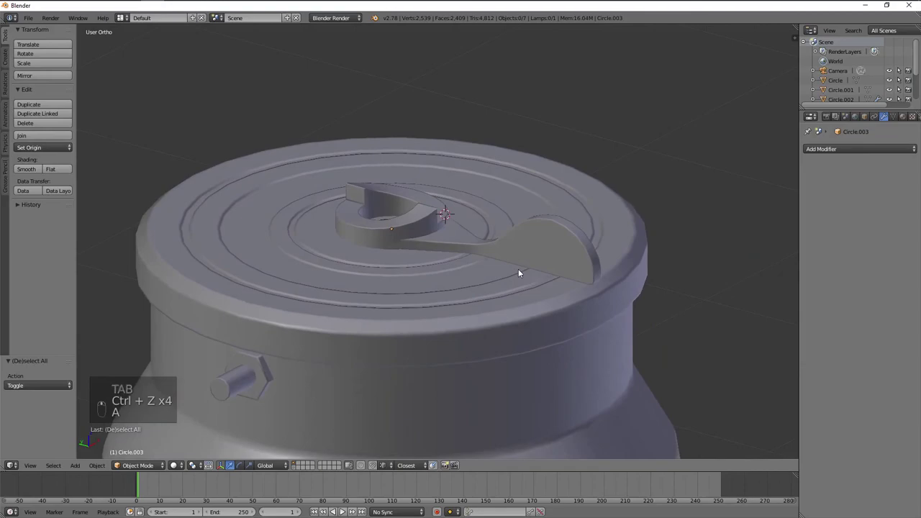